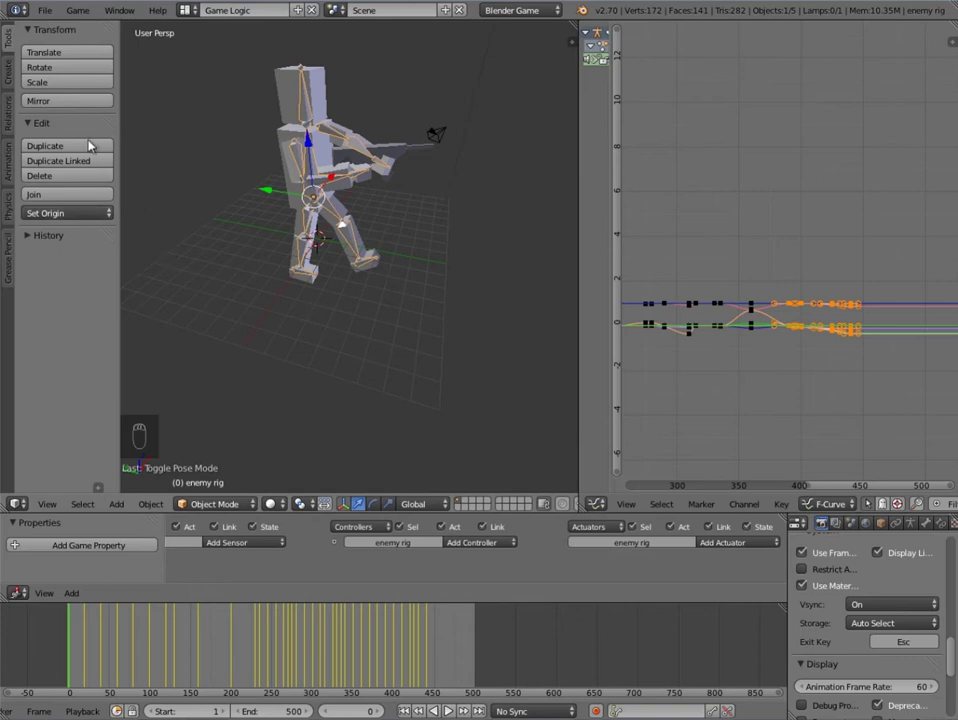
Step: Add a cube mesh at the enemy rig via the Shift+A add menu
{"action": "key", "text": "t"}
{"action": "left_click_drag", "start_coordinate": [269, 252], "coordinate": [332, 246]}
{"action": "key", "text": "shift+a"}
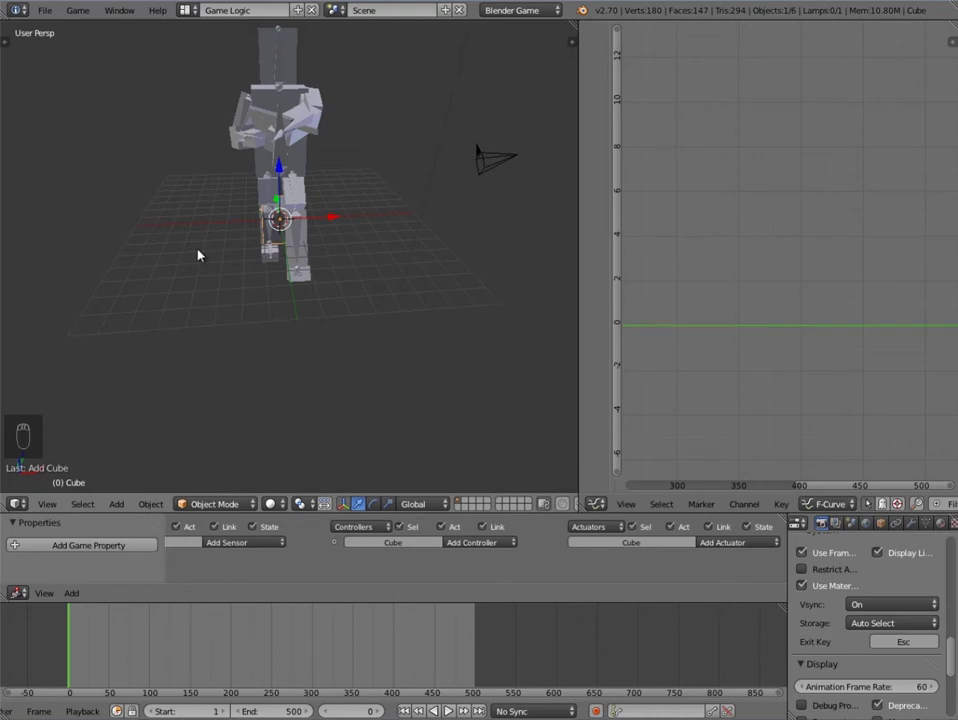
Step: Scale the cube to enclose the enemy's legs, checking it from the front view
{"action": "key", "text": "KP_1"}
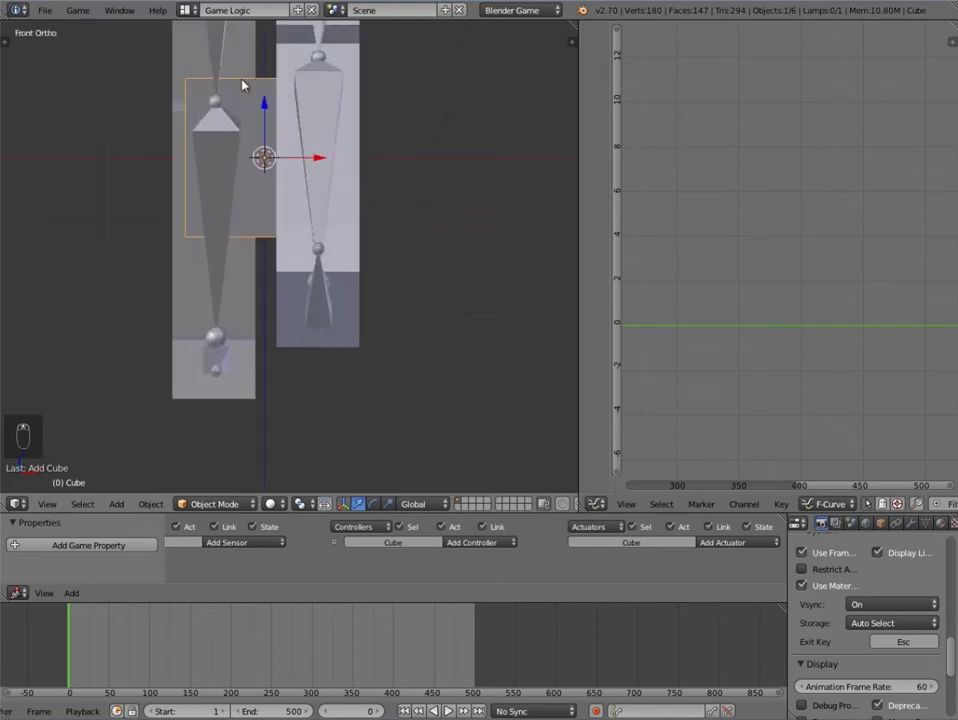
{"action": "left_click_drag", "start_coordinate": [272, 103], "coordinate": [276, 26]}
{"action": "middle_click", "coordinate": [293, 100]}
{"action": "key", "text": "s"}
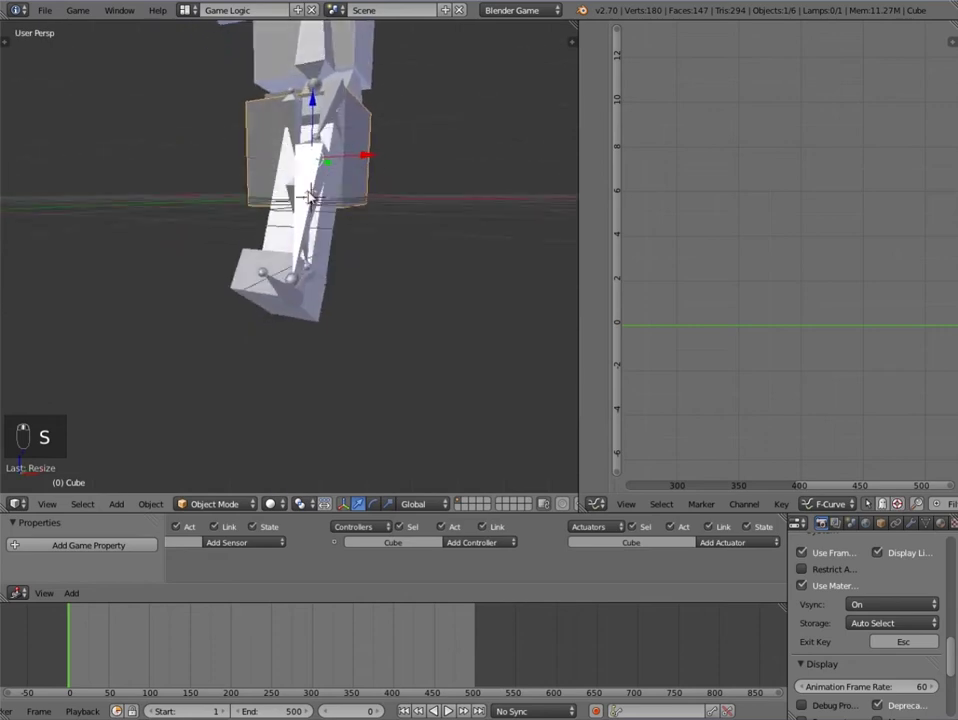
{"action": "key", "text": "KP_1"}
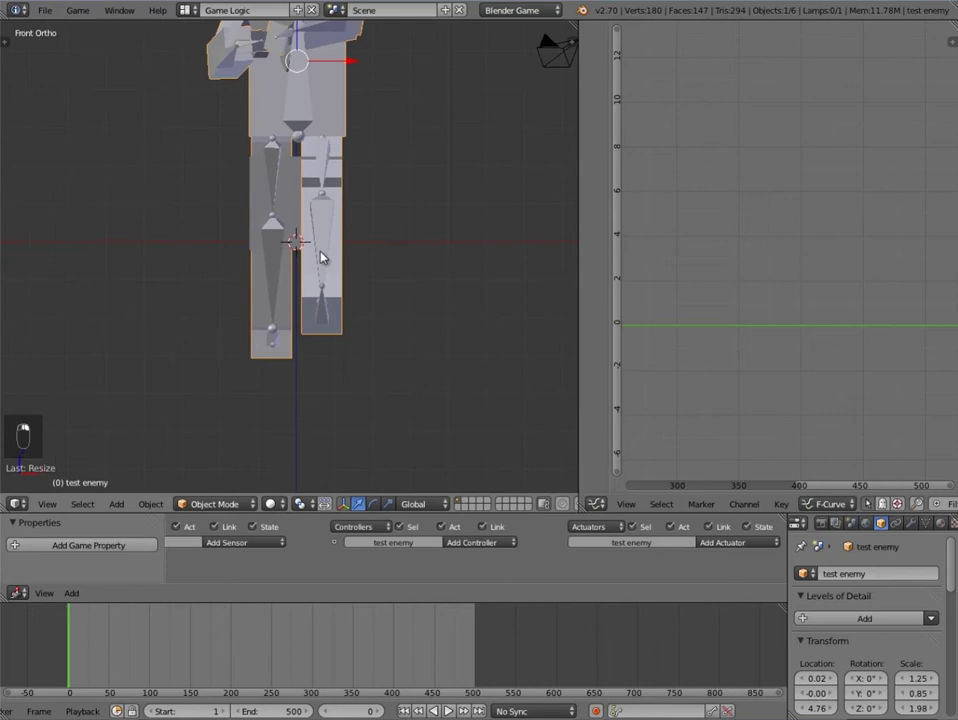
Step: Select the gun and nudge it upward in the enemy's hands from the side view
{"action": "left_click_drag", "start_coordinate": [197, 250], "coordinate": [337, 152]}
{"action": "left_click_drag", "start_coordinate": [292, 125], "coordinate": [302, 75]}
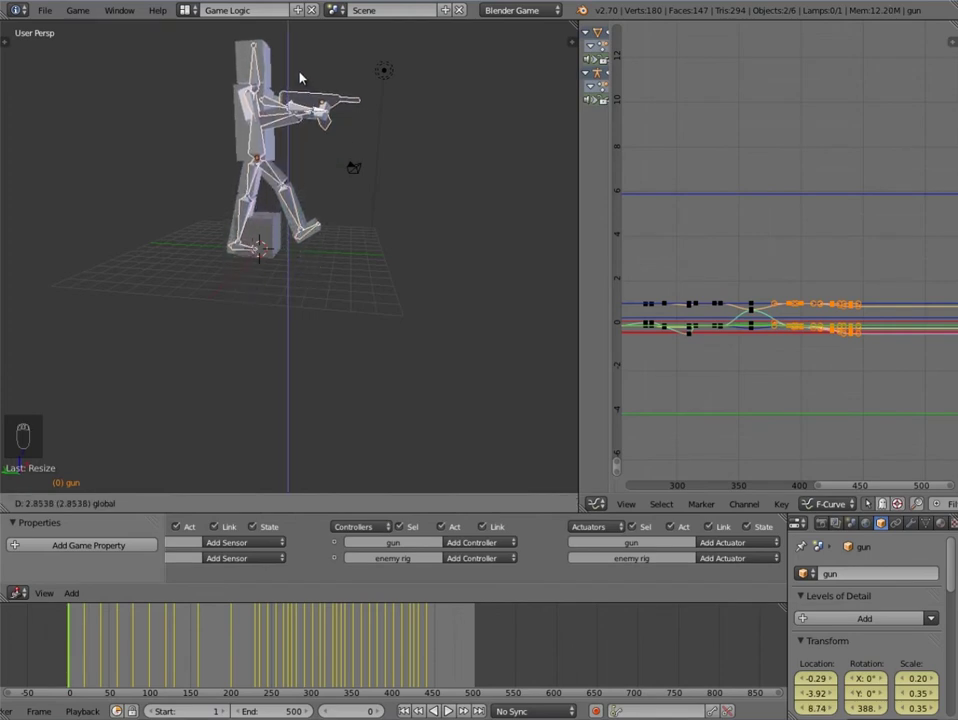
{"action": "middle_click", "coordinate": [244, 210]}
{"action": "key", "text": "KP_3"}
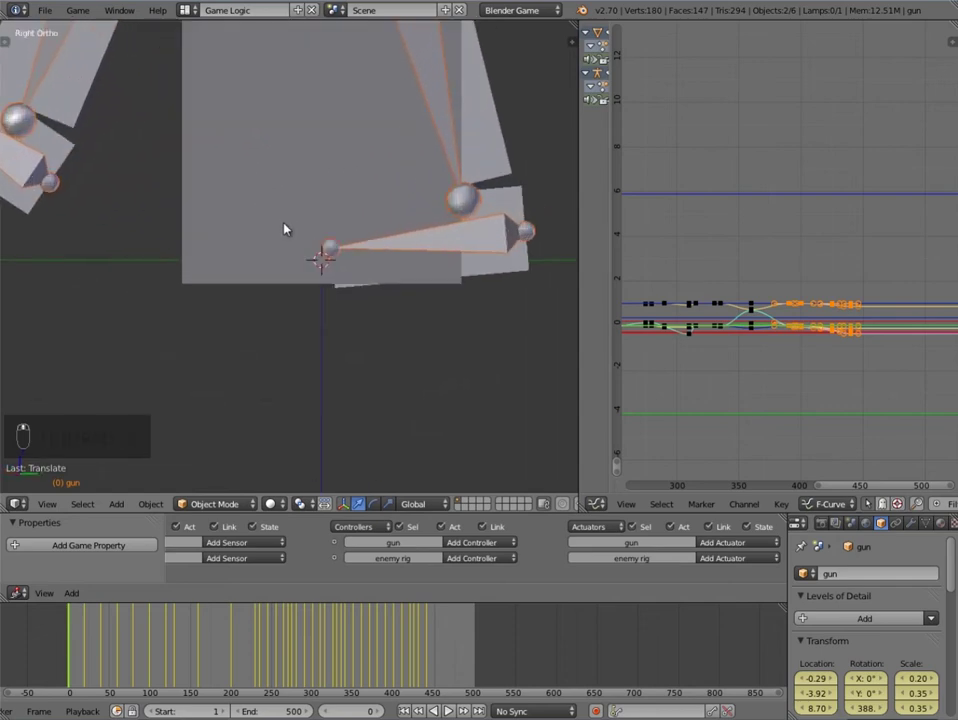
{"action": "key", "text": "g"}
{"action": "middle_click", "coordinate": [354, 265]}
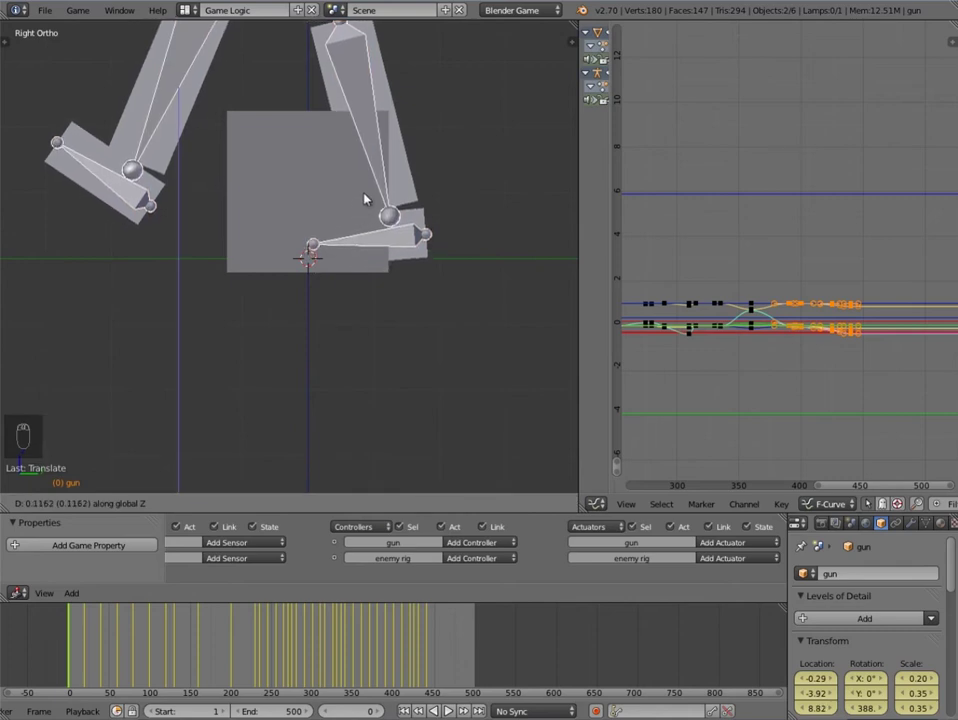
{"action": "left_click_drag", "start_coordinate": [332, 262], "coordinate": [307, 137]}
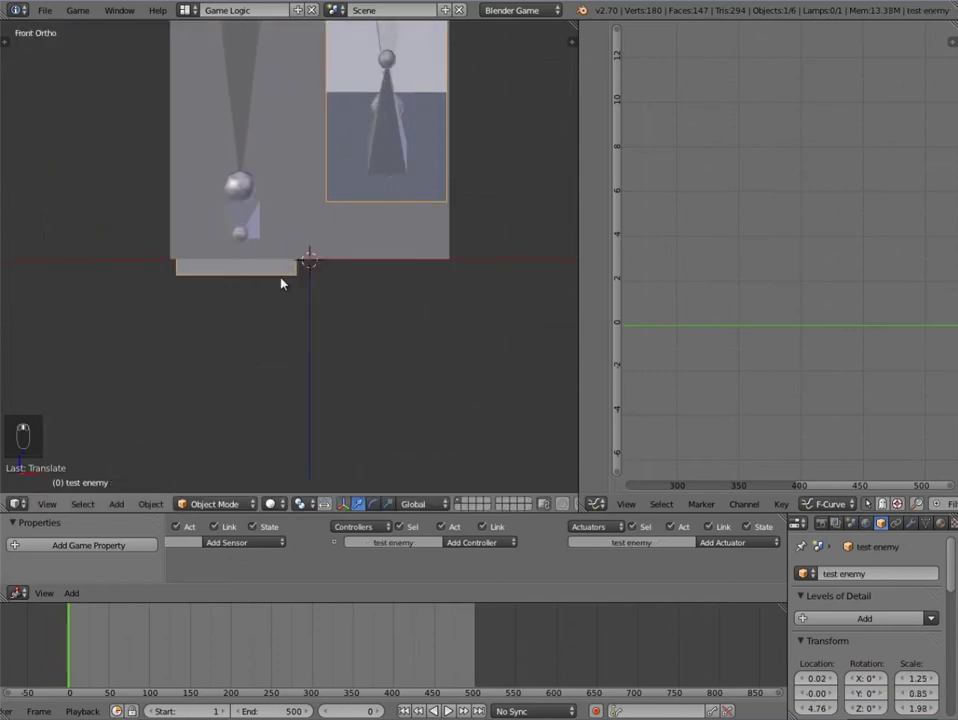
Step: Refine the gun's height from the front view, then select test enemy for its physics settings
{"action": "left_click_drag", "start_coordinate": [280, 136], "coordinate": [370, 225]}
{"action": "key", "text": "KP_1"}
{"action": "middle_click", "coordinate": [340, 243]}
{"action": "key", "text": "g"}
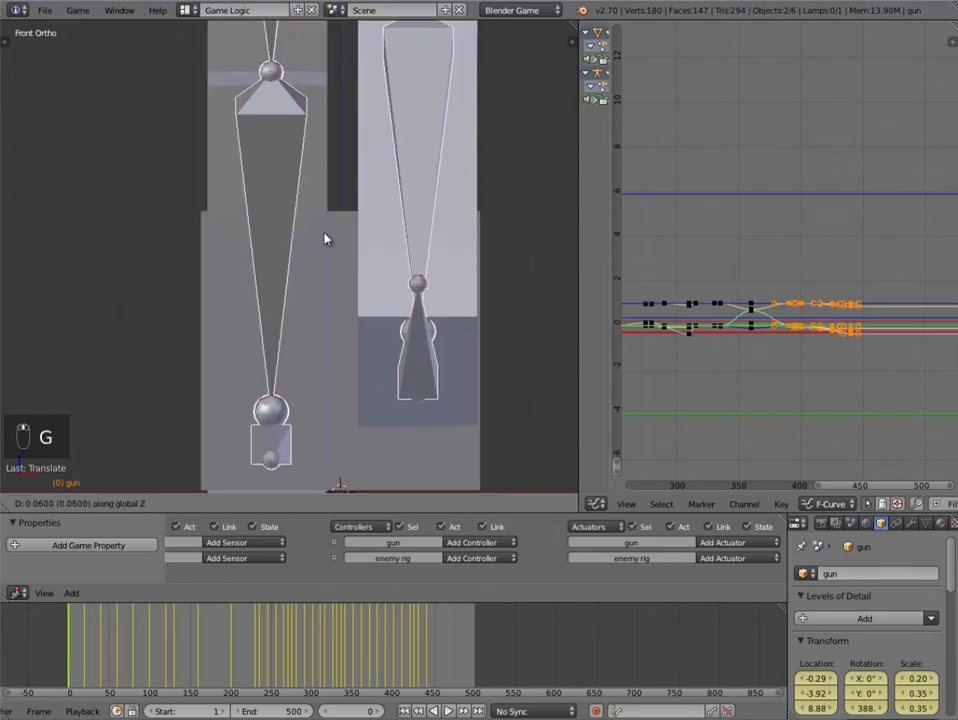
{"action": "middle_click", "coordinate": [324, 220]}
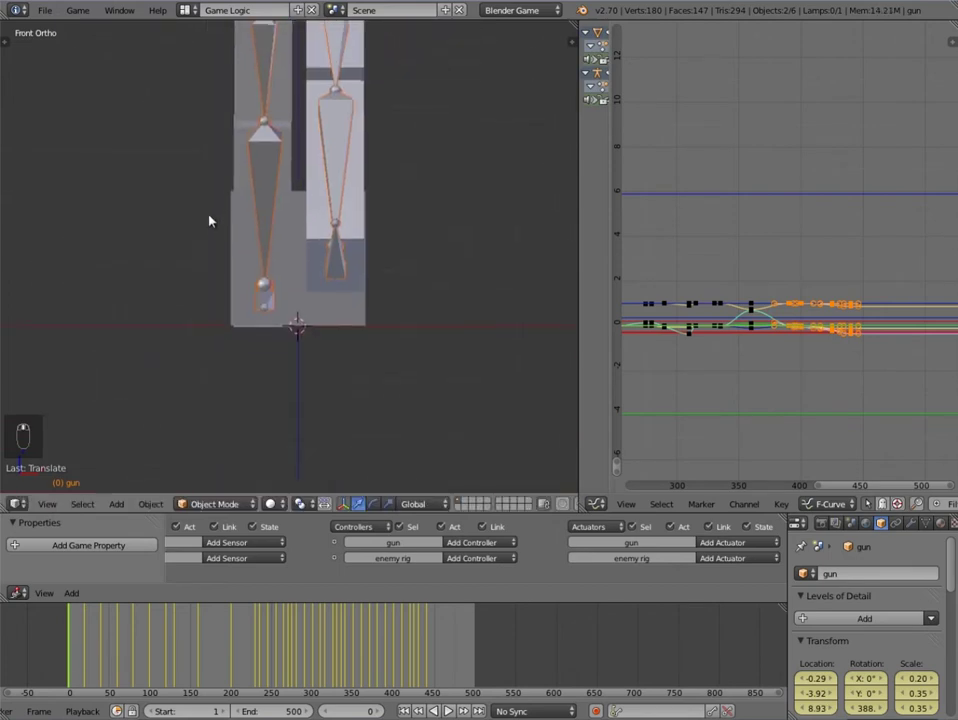
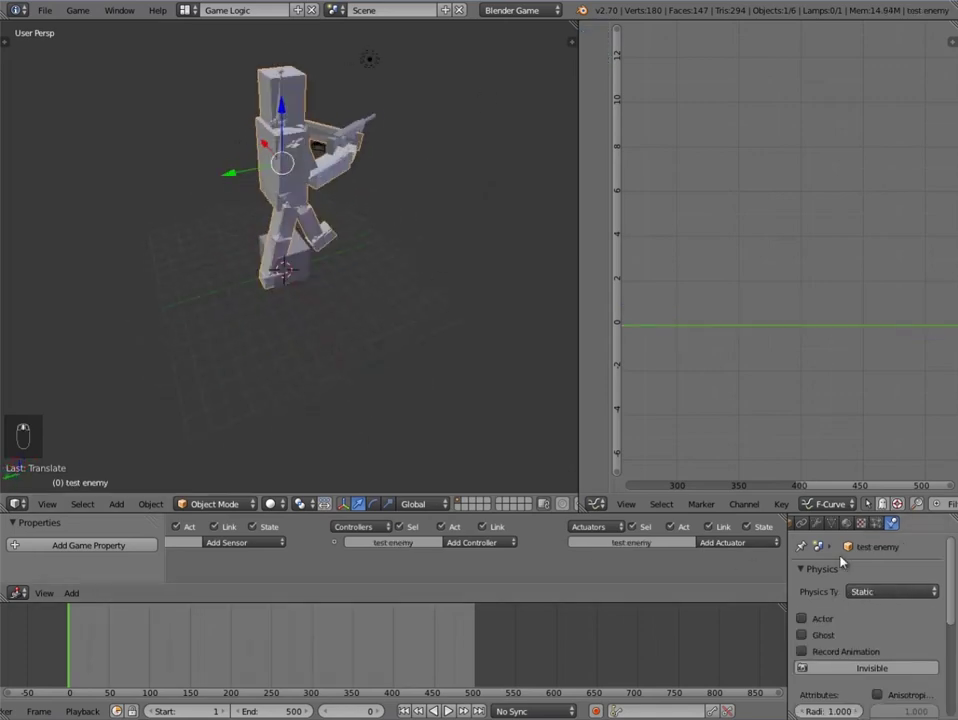
Step: Select the enemy movement cube and review its Static physics settings, then deselect everything
{"action": "left_click_drag", "start_coordinate": [872, 593], "coordinate": [381, 227]}
{"action": "left_click_drag", "start_coordinate": [384, 178], "coordinate": [358, 294]}
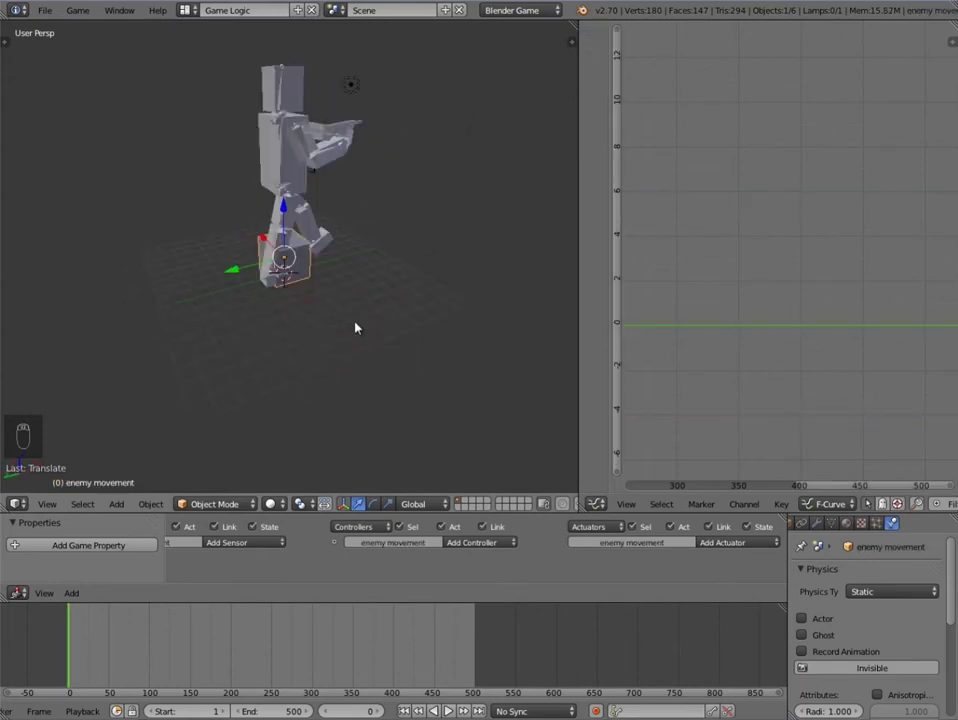
{"action": "left_click_drag", "start_coordinate": [395, 338], "coordinate": [321, 347]}
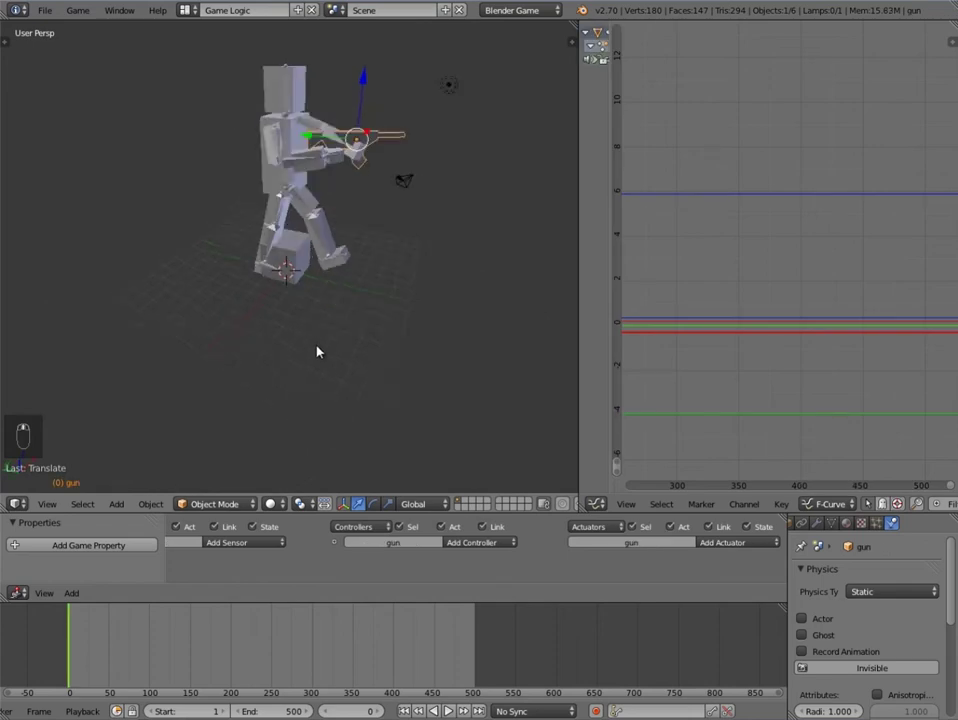
{"action": "left_click_drag", "start_coordinate": [318, 225], "coordinate": [334, 206]}
{"action": "left_click_drag", "start_coordinate": [334, 206], "coordinate": [325, 205]}
{"action": "key", "text": "a"}
Step: Parent the gun and enemy rig to the enemy movement cube with Ctrl+P, then clear the selection
{"action": "left_click_drag", "start_coordinate": [287, 149], "coordinate": [293, 135]}
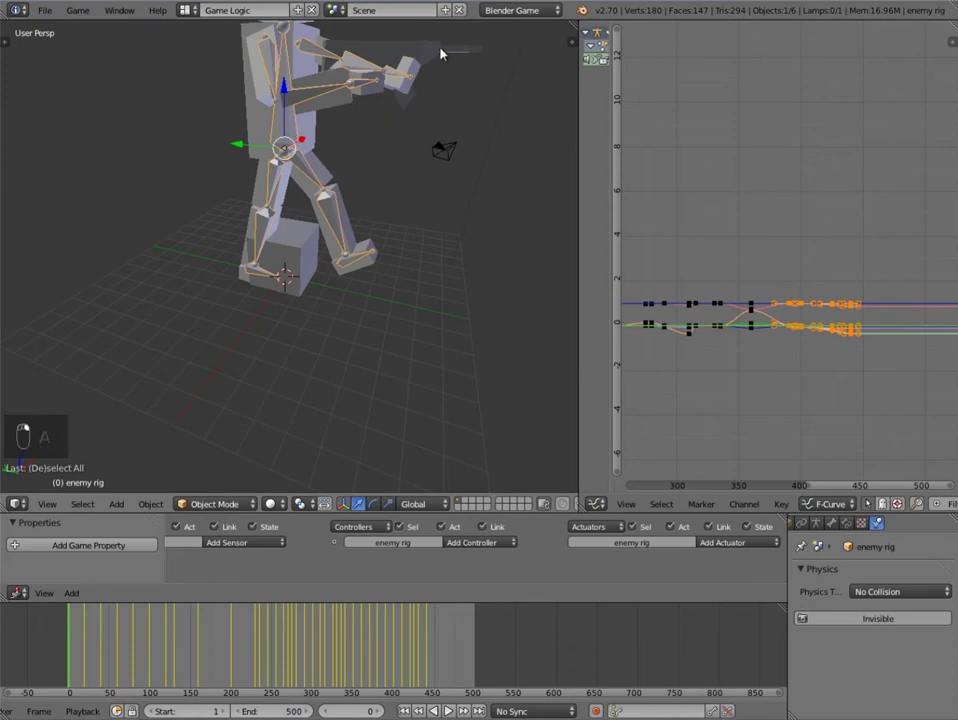
{"action": "left_click_drag", "start_coordinate": [441, 44], "coordinate": [312, 253]}
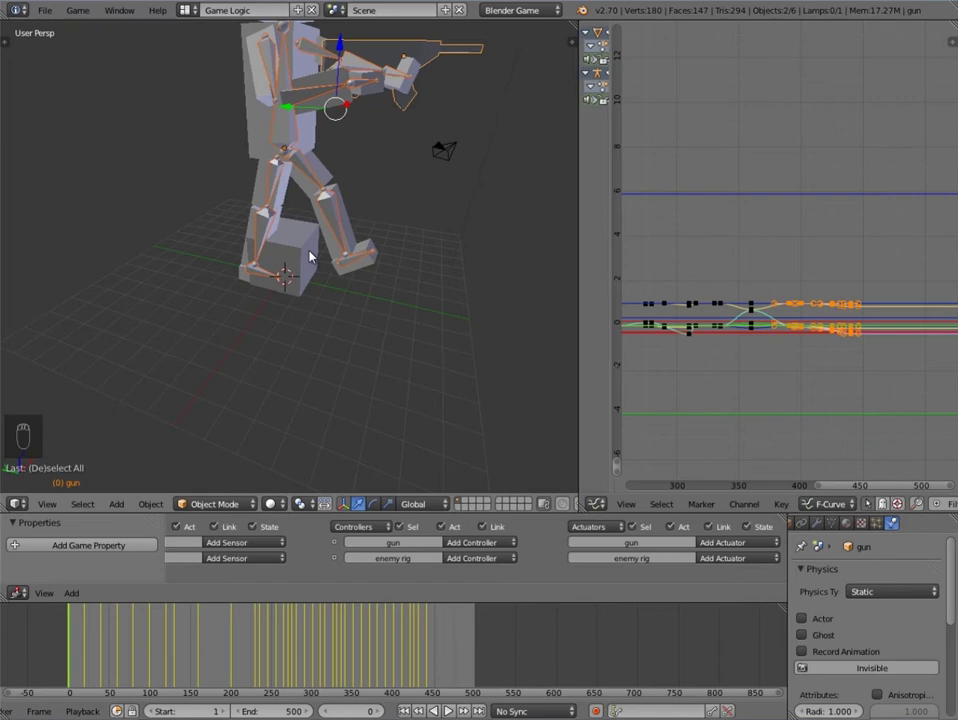
{"action": "left_click_drag", "start_coordinate": [339, 270], "coordinate": [286, 277]}
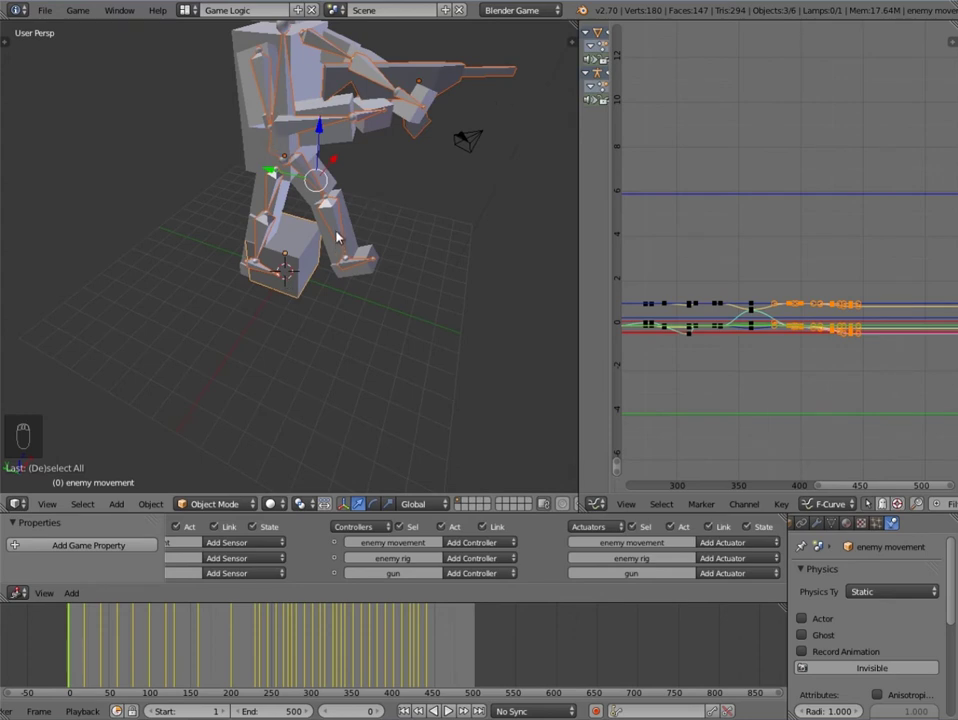
{"action": "key", "text": "ctrl+p"}
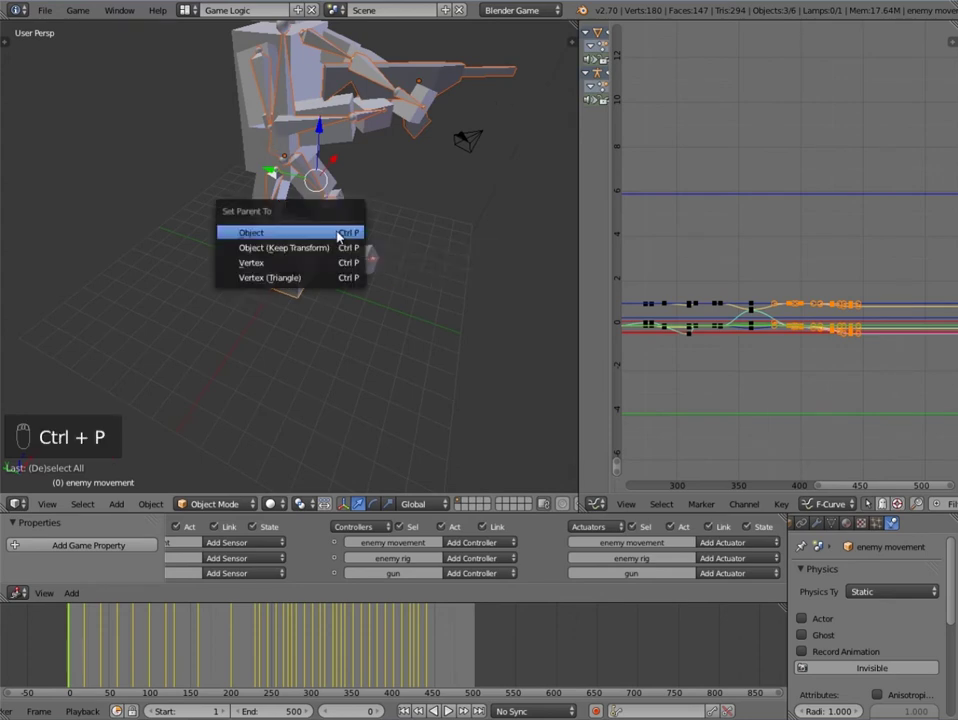
{"action": "key", "text": "a"}
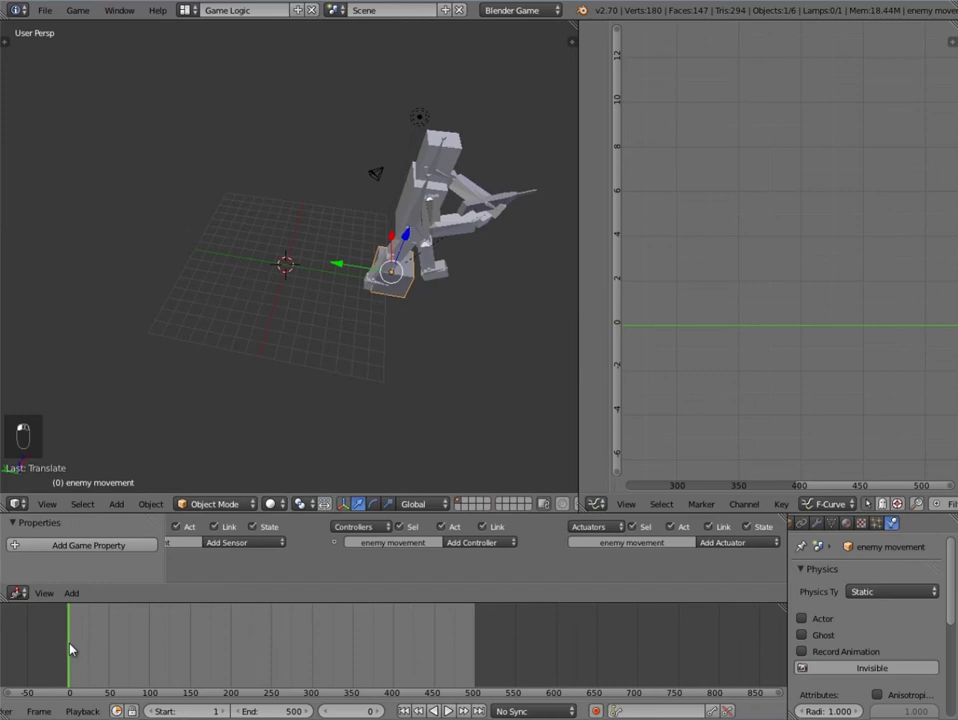
Step: Select the gun and remove all 9 of its keyframes from the Tool Shelf Animation tab
{"action": "middle_click", "coordinate": [158, 660]}
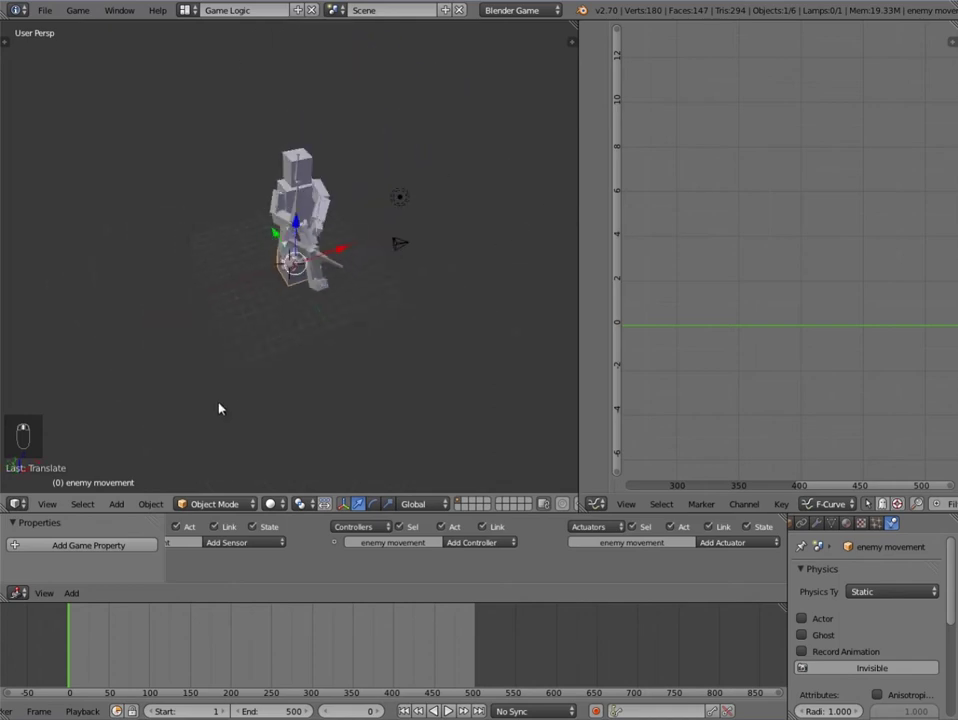
{"action": "left_click", "coordinate": [80, 632]}
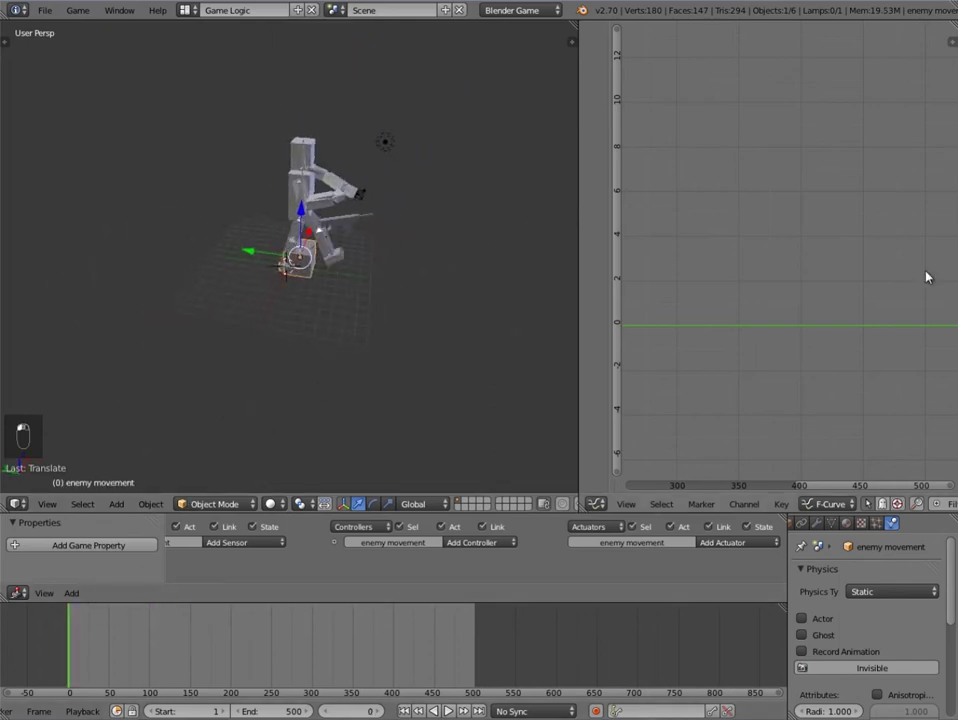
{"action": "middle_click", "coordinate": [270, 231]}
{"action": "left_click_drag", "start_coordinate": [360, 272], "coordinate": [332, 331]}
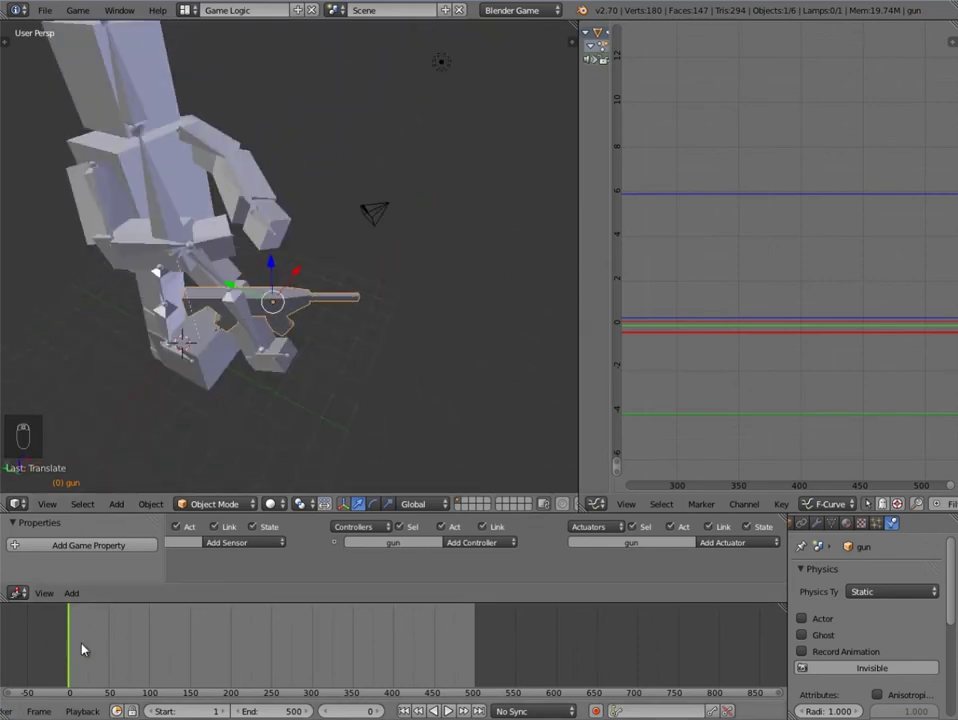
{"action": "left_click_drag", "start_coordinate": [135, 484], "coordinate": [11, 42]}
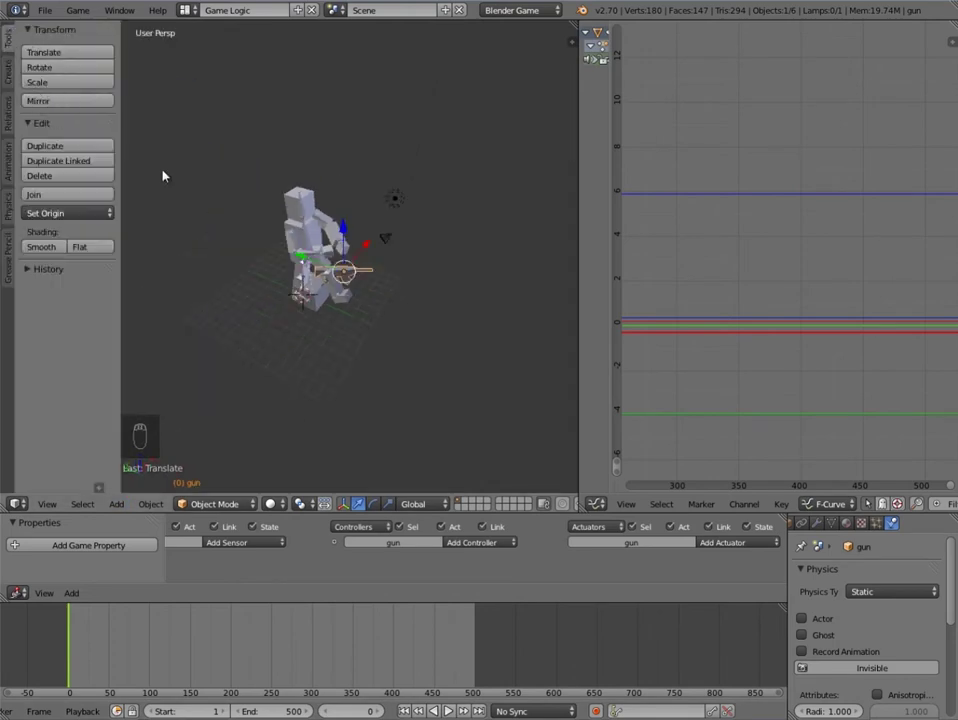
{"action": "left_click_drag", "start_coordinate": [151, 179], "coordinate": [13, 148]}
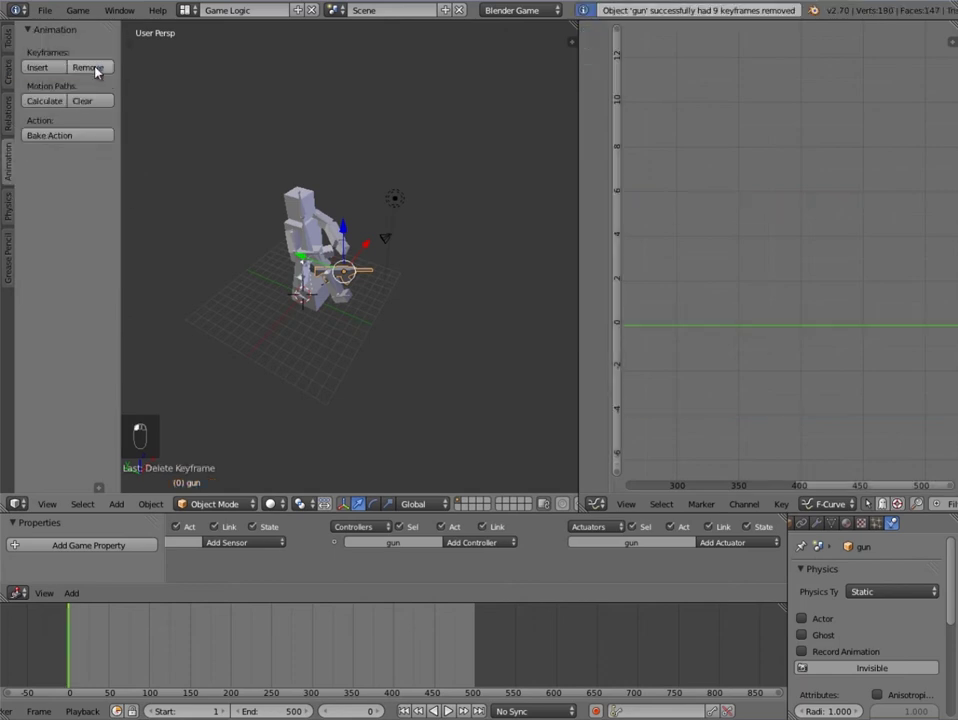
Step: Select the enemy movement cube and bring up its Physics Type choices
{"action": "left_click_drag", "start_coordinate": [447, 343], "coordinate": [167, 221]}
{"action": "key", "text": "t"}
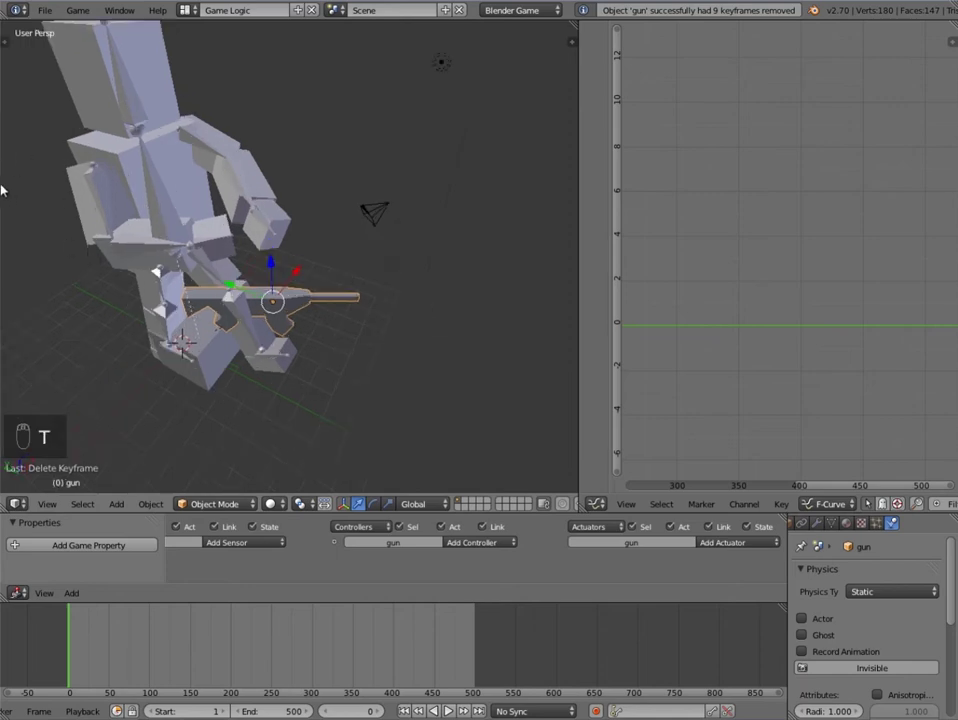
{"action": "middle_click", "coordinate": [202, 333]}
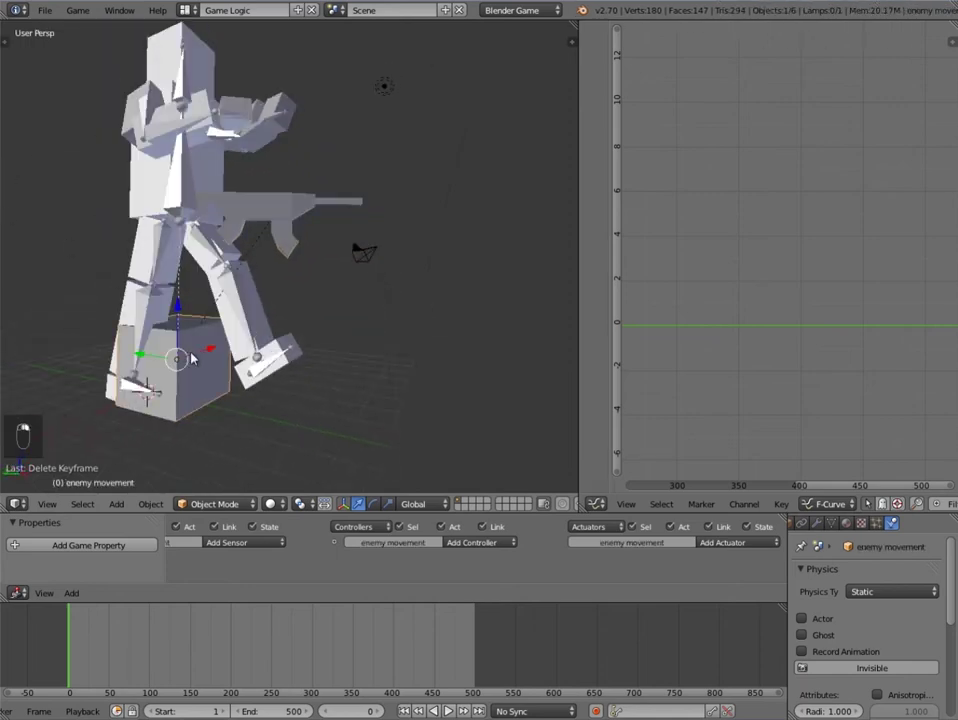
{"action": "middle_click", "coordinate": [138, 143]}
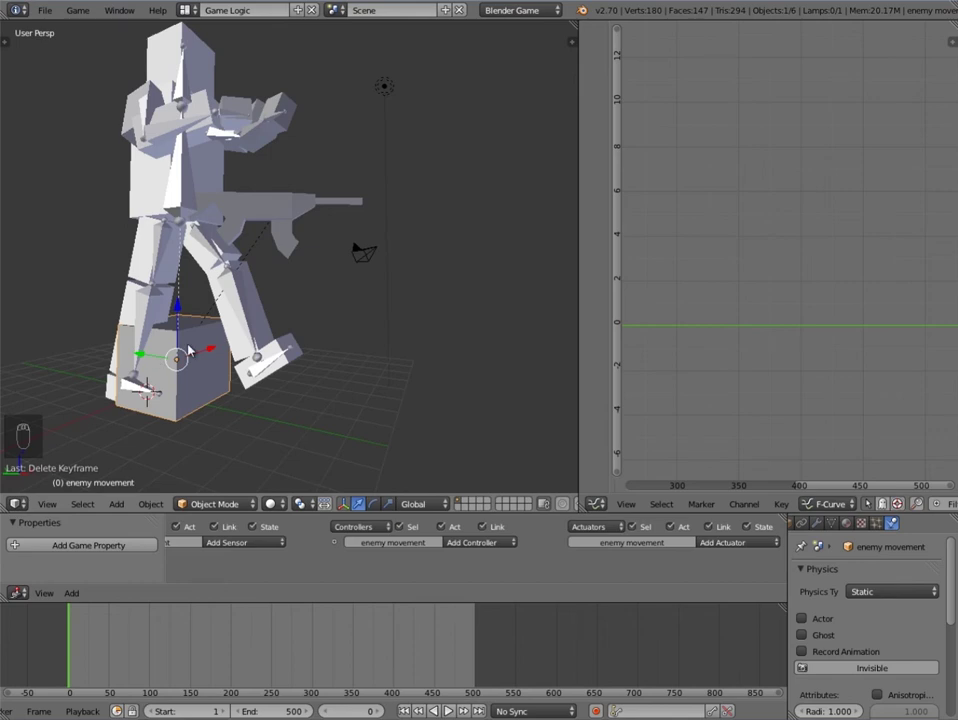
{"action": "key", "text": "ctrl+a"}
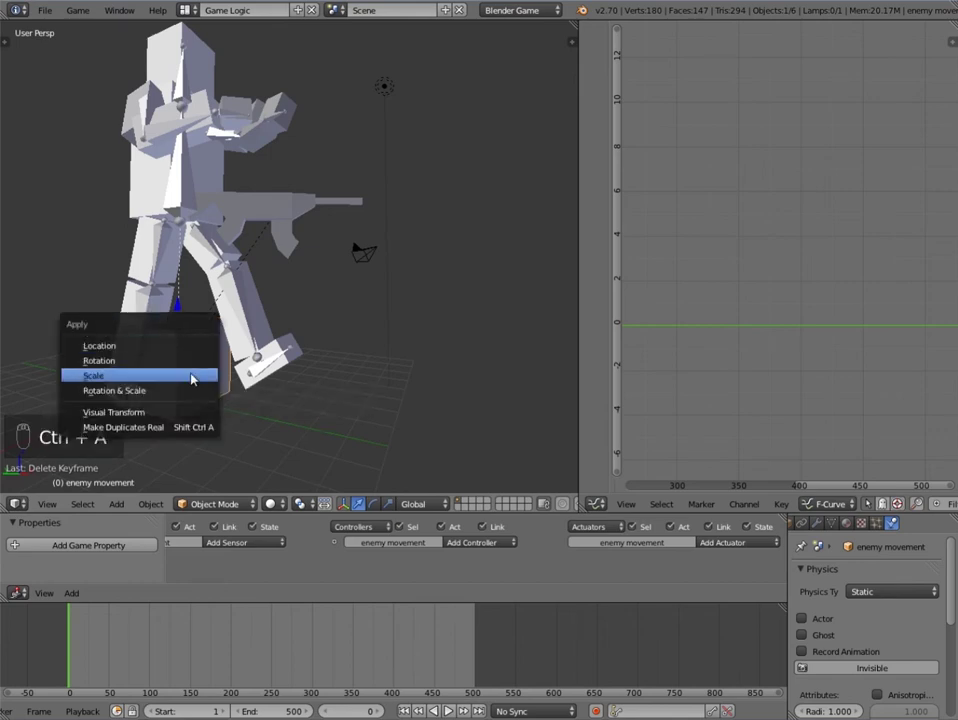
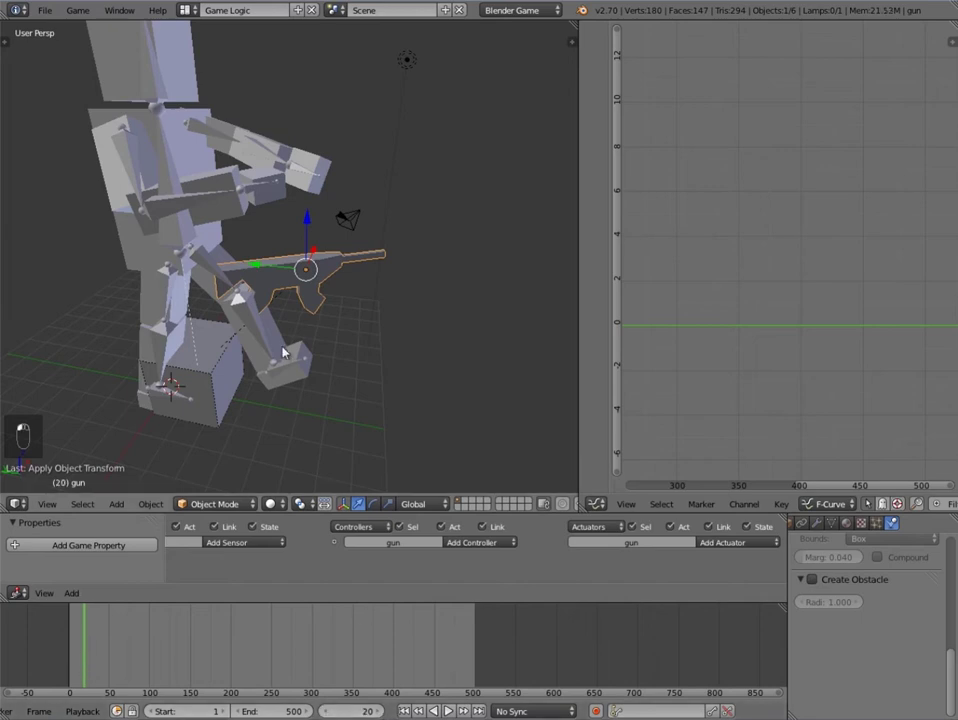
{"action": "key", "text": "g"}
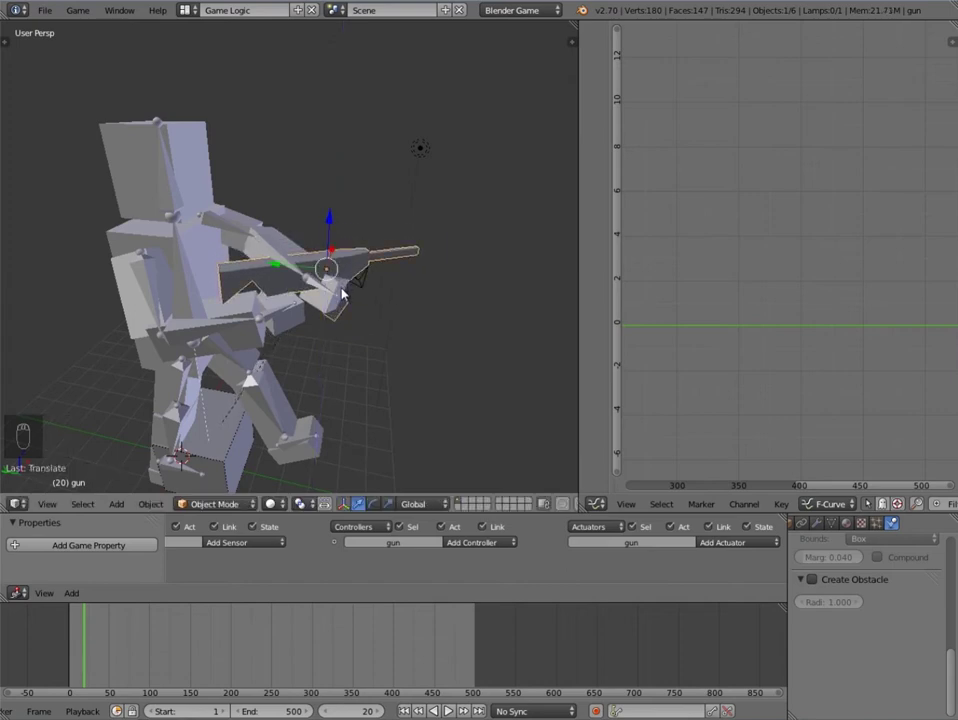
{"action": "key", "text": "g"}
{"action": "key", "text": "KP_1"}
{"action": "key", "text": "KP_3"}
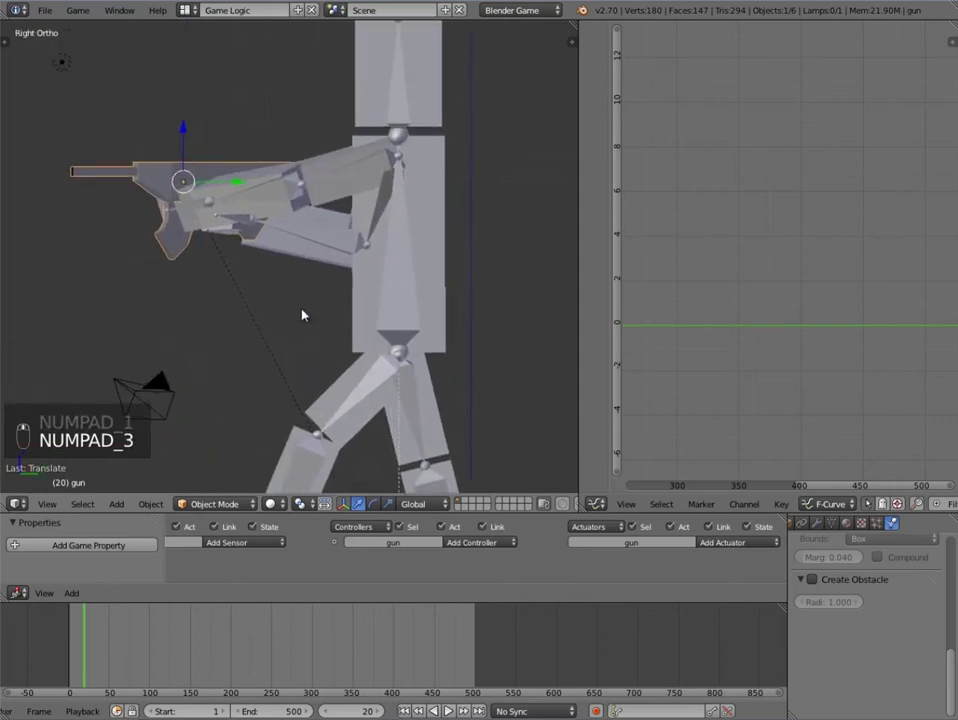
{"action": "key", "text": "g"}
{"action": "middle_click", "coordinate": [315, 289]}
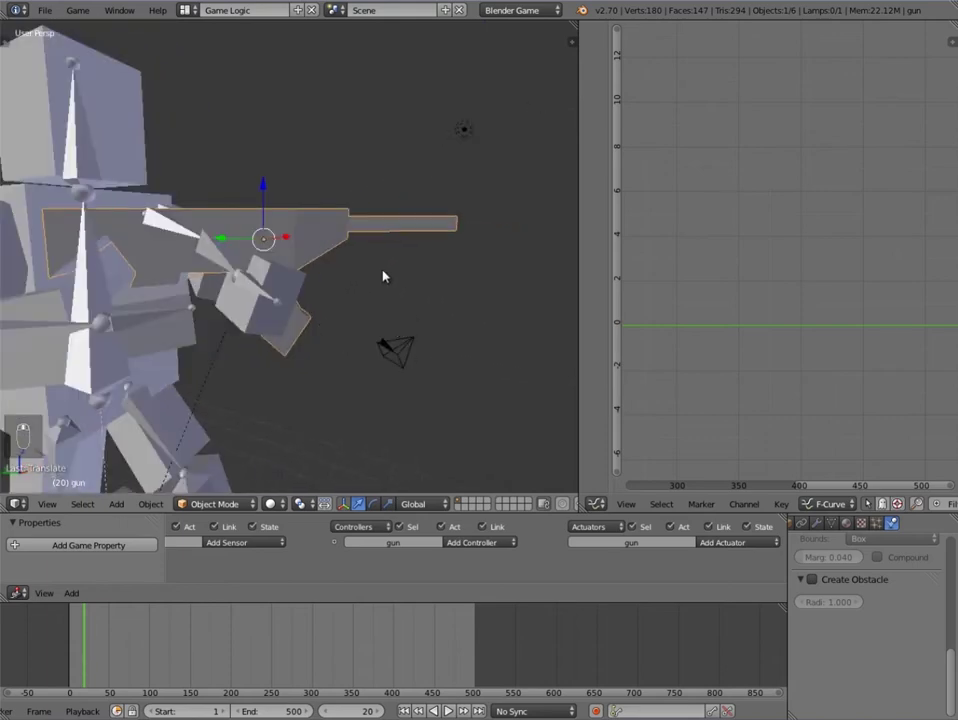
{"action": "key", "text": "r"}
{"action": "left_click_drag", "start_coordinate": [406, 271], "coordinate": [344, 279]}
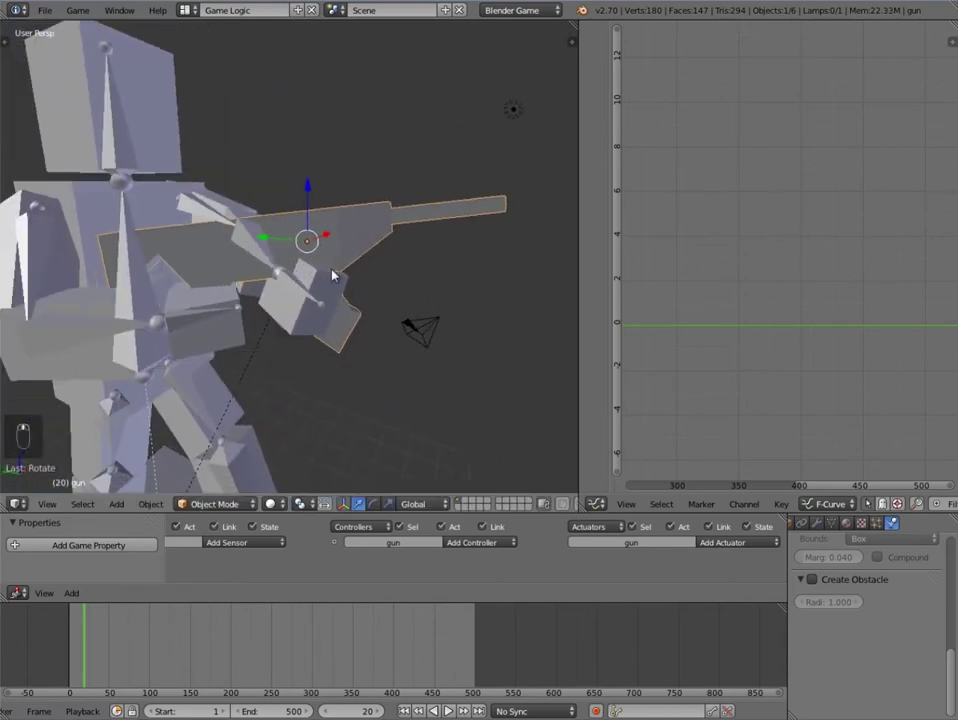
{"action": "key", "text": "g"}
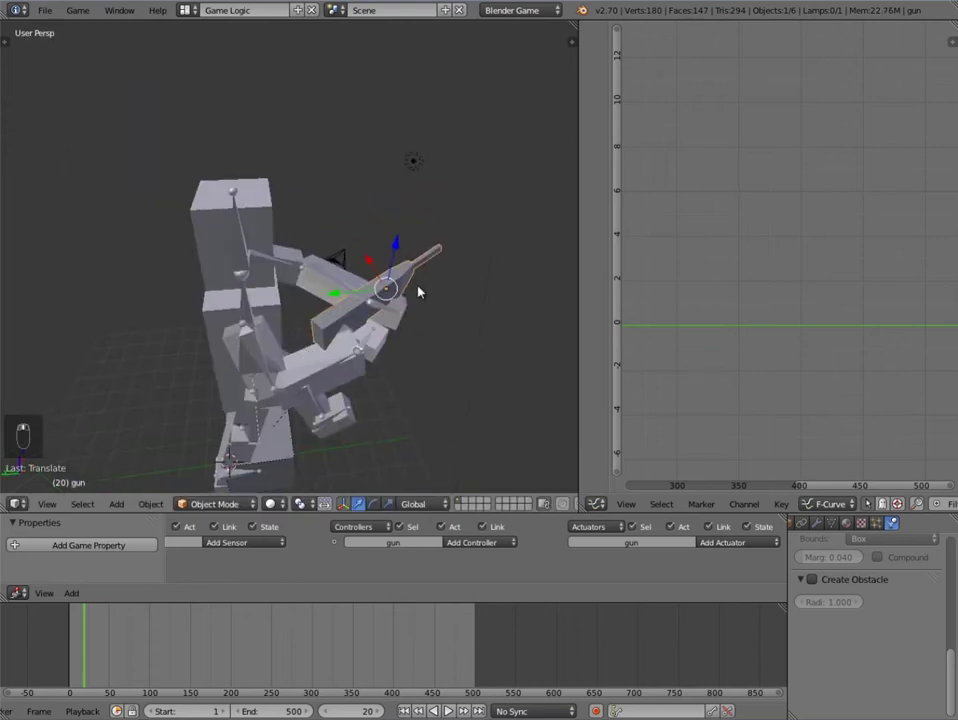
{"action": "key", "text": "g"}
{"action": "key", "text": "g"}
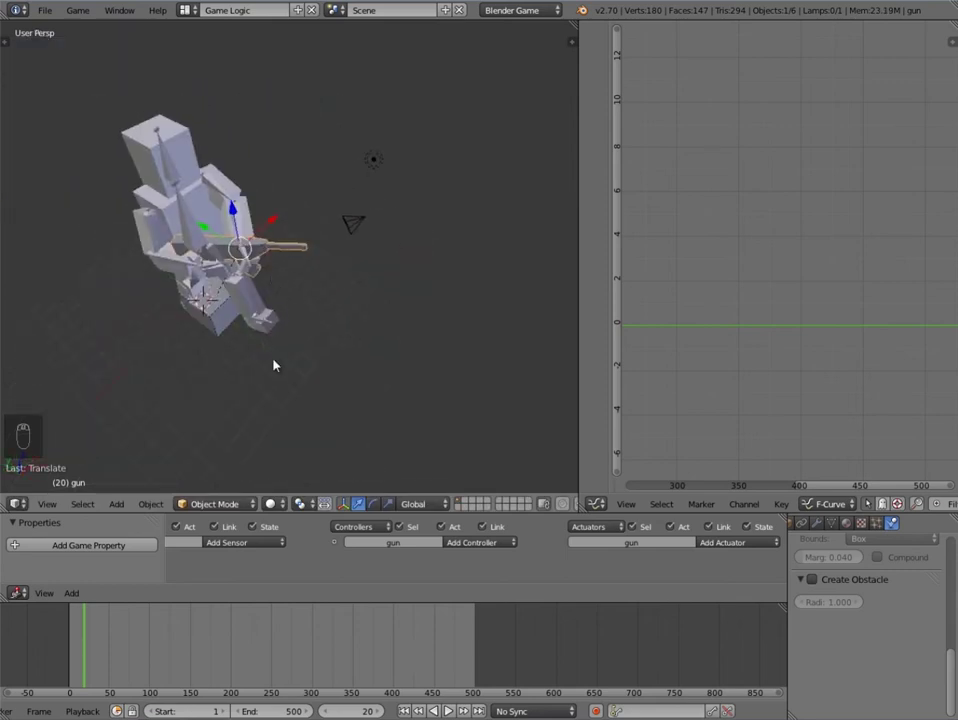
Step: Insert LocRot keyframes on the gun at the early frames, selecting it in the viewport
{"action": "key", "text": "i"}
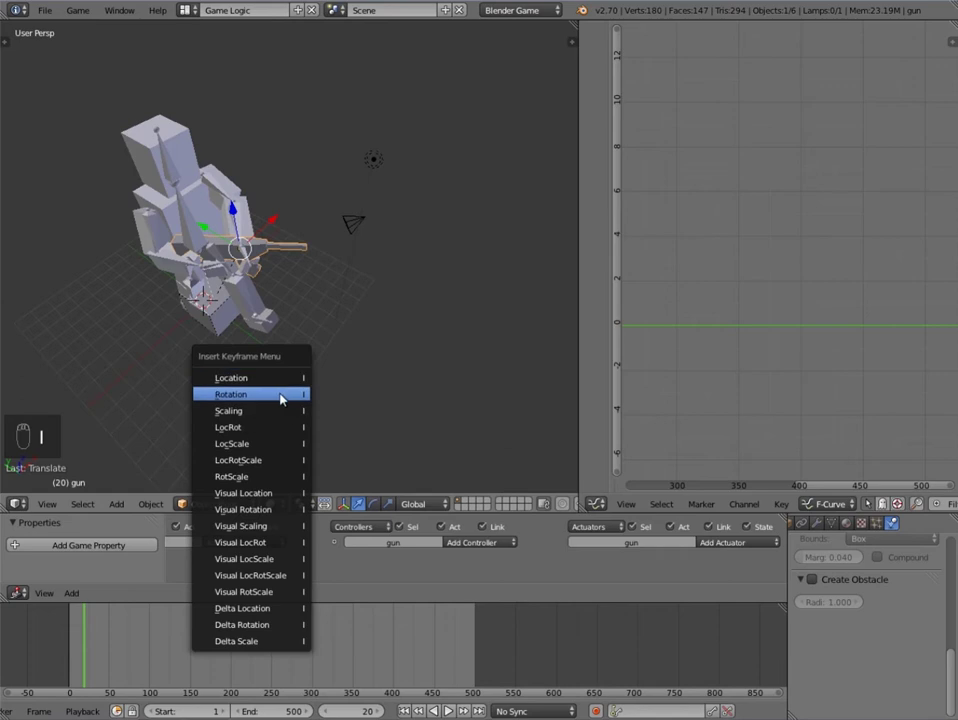
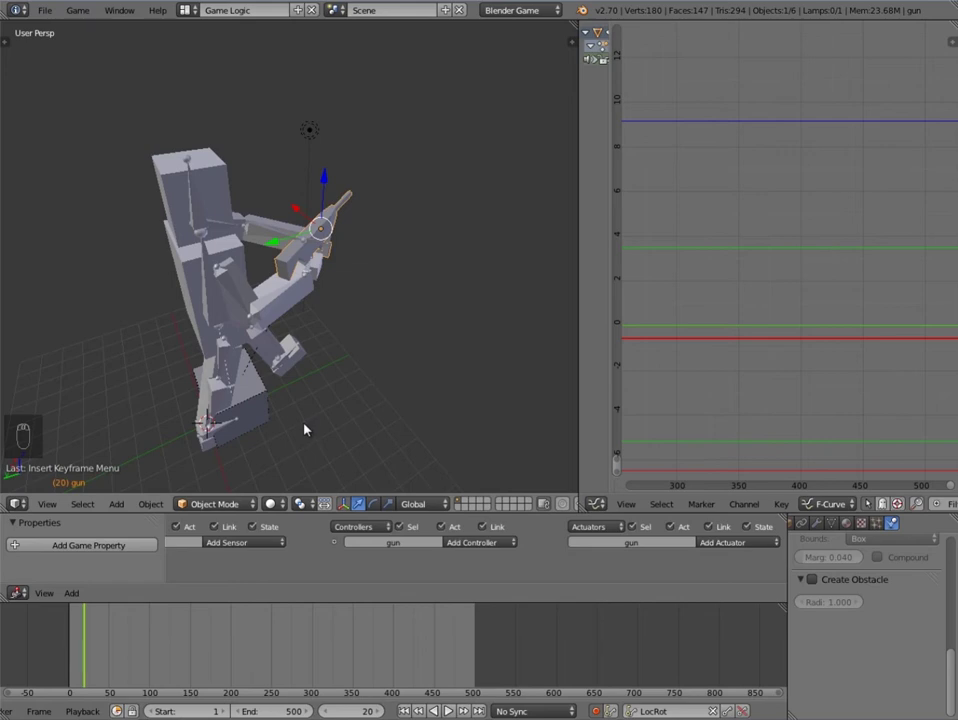
{"action": "right_click", "coordinate": [235, 285]}
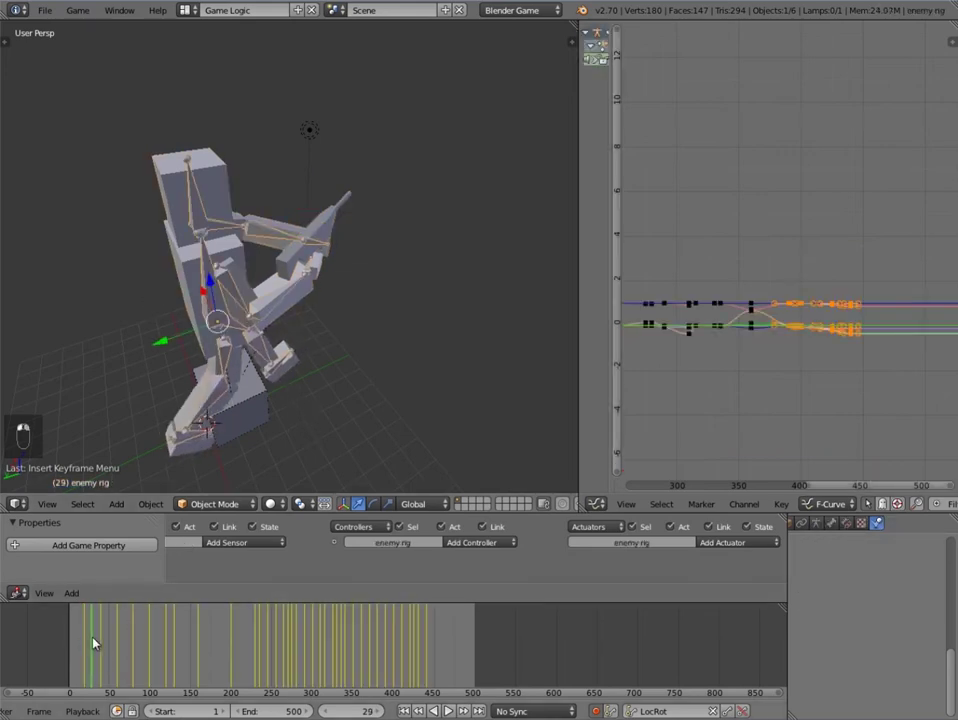
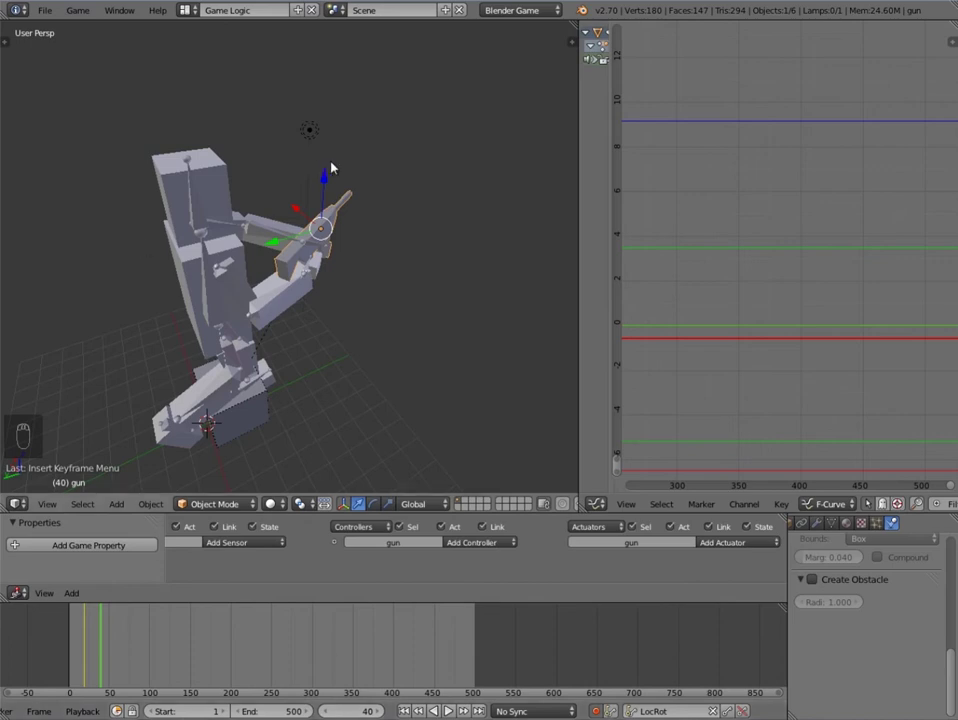
{"action": "middle_click", "coordinate": [421, 221]}
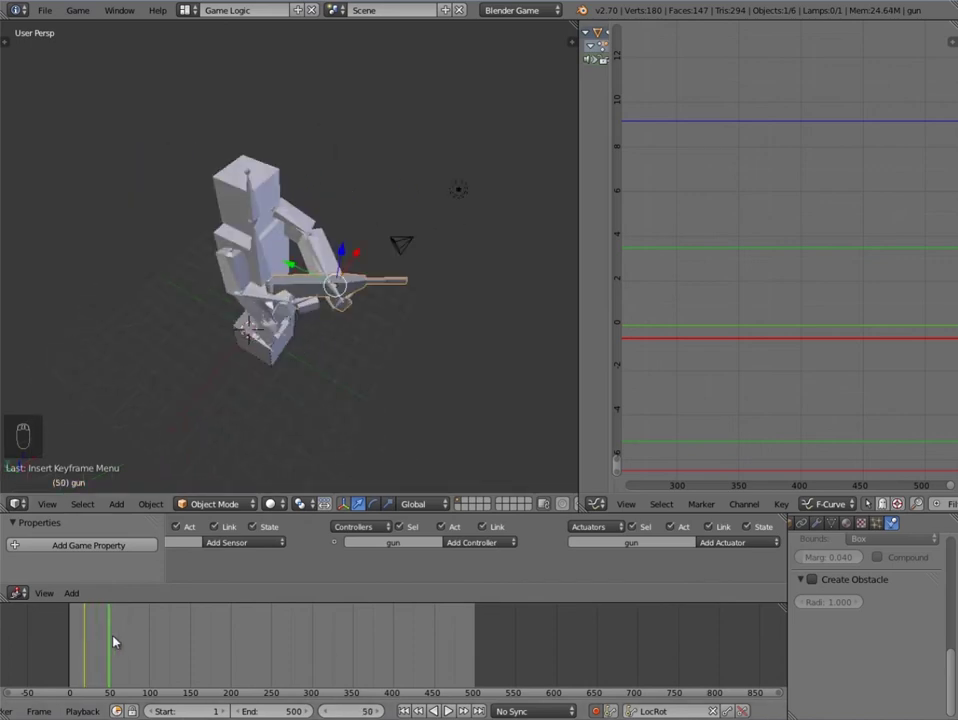
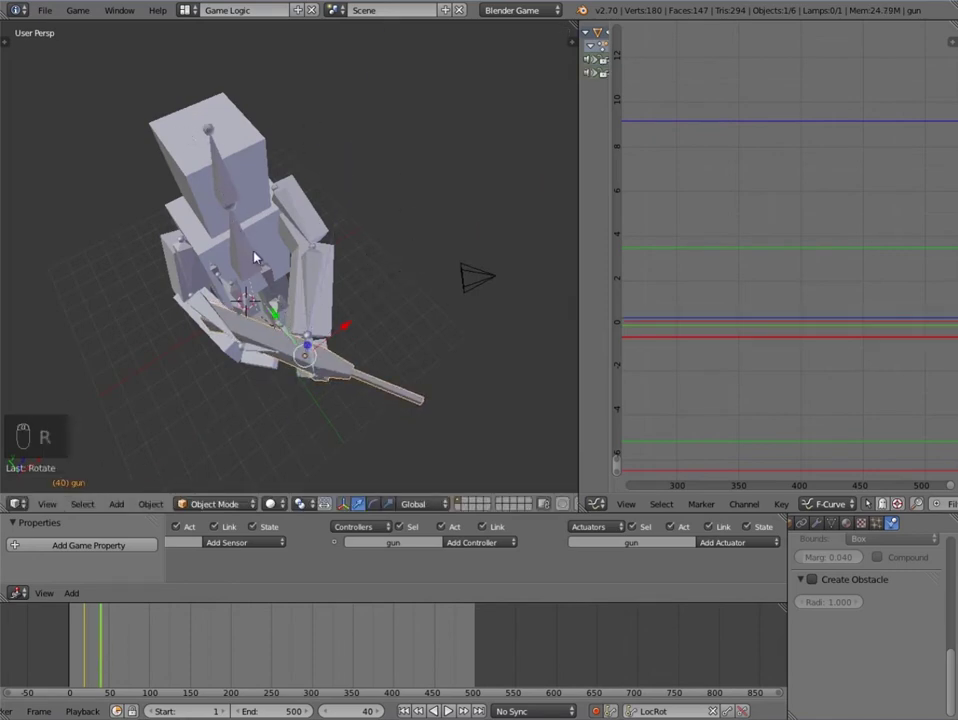
{"action": "key", "text": "i"}
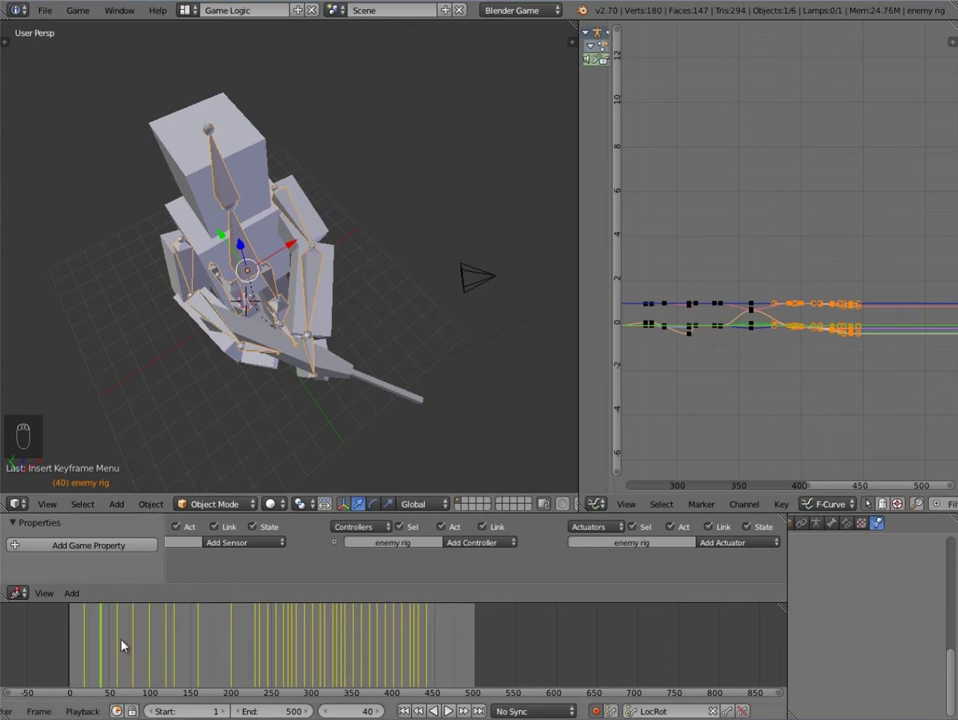
{"action": "key", "text": "Up"}
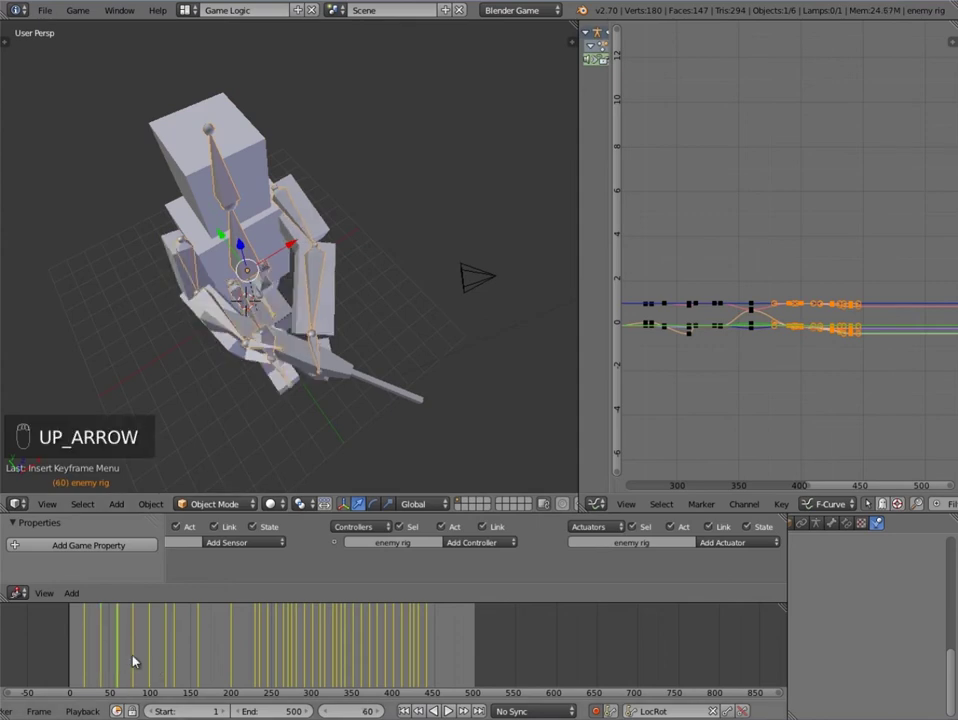
{"action": "left_click_drag", "start_coordinate": [335, 361], "coordinate": [269, 460]}
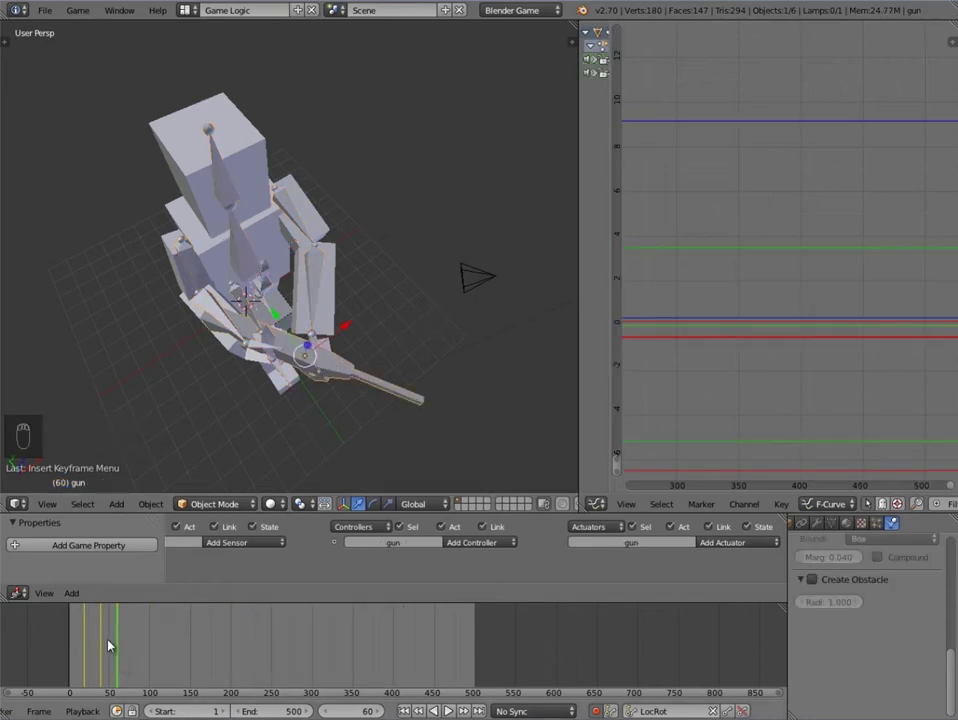
Step: Rotate and move the gun into a new pose between keys and keyframe it again
{"action": "left_click", "coordinate": [125, 640]}
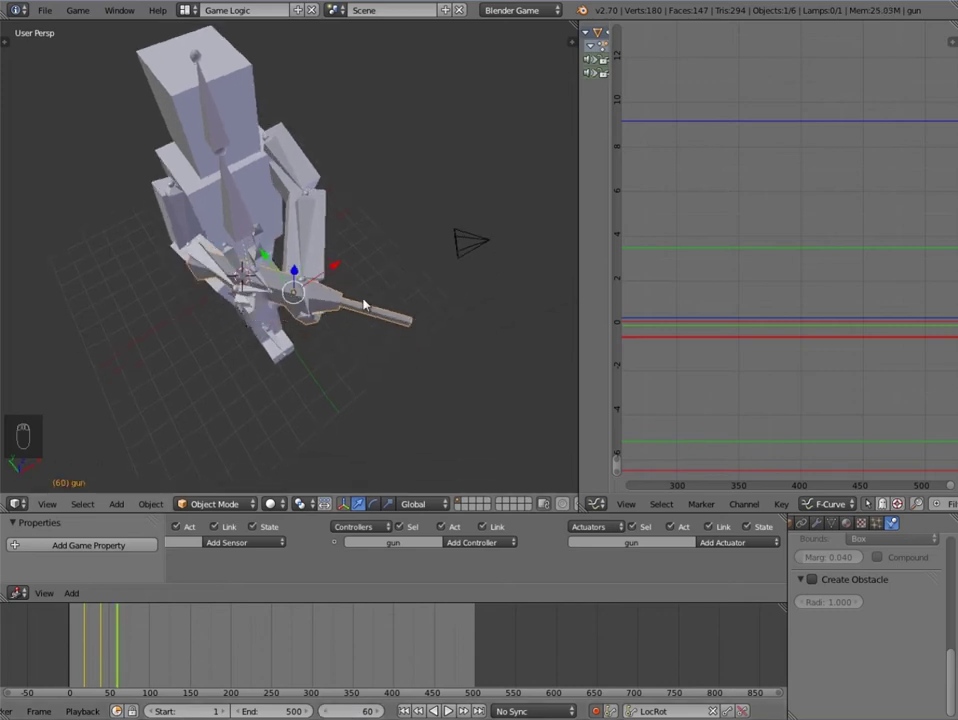
{"action": "key", "text": "r"}
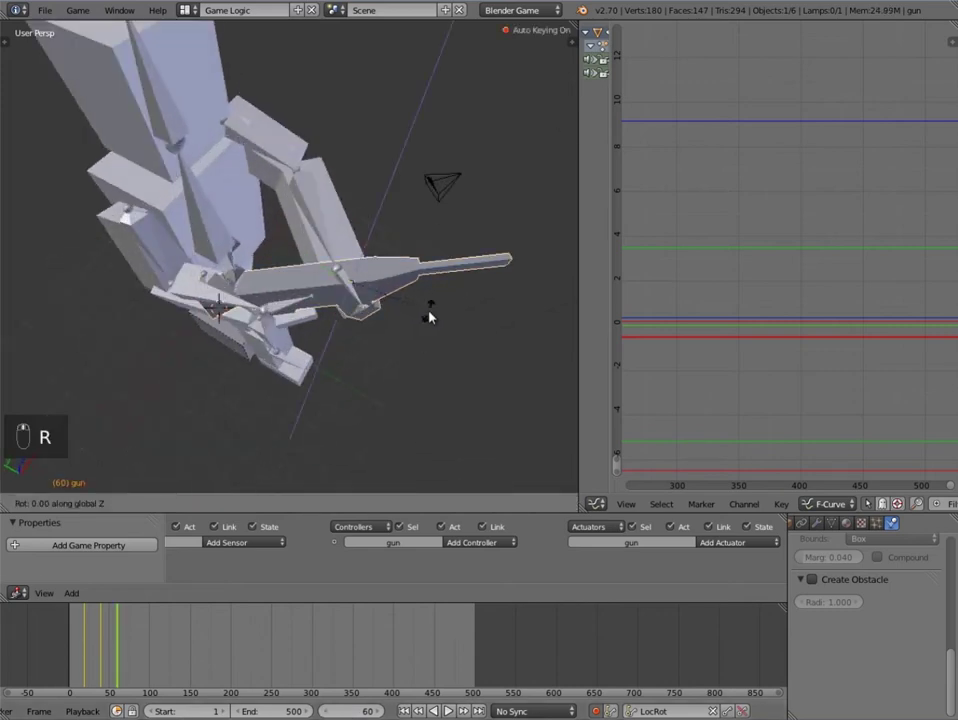
{"action": "left_click", "coordinate": [437, 309]}
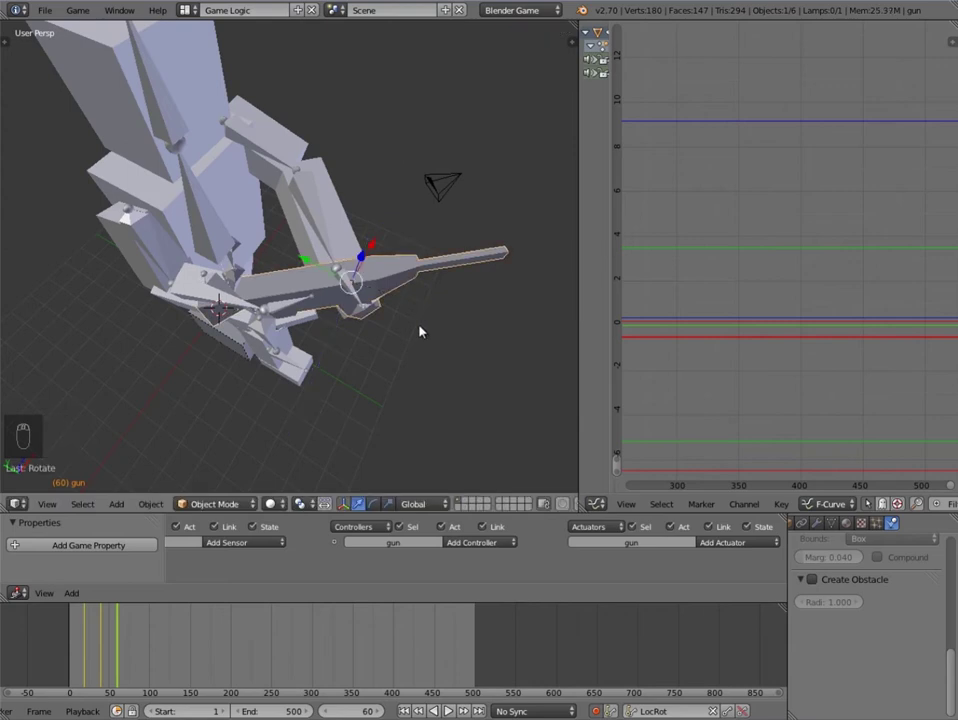
{"action": "key", "text": "g"}
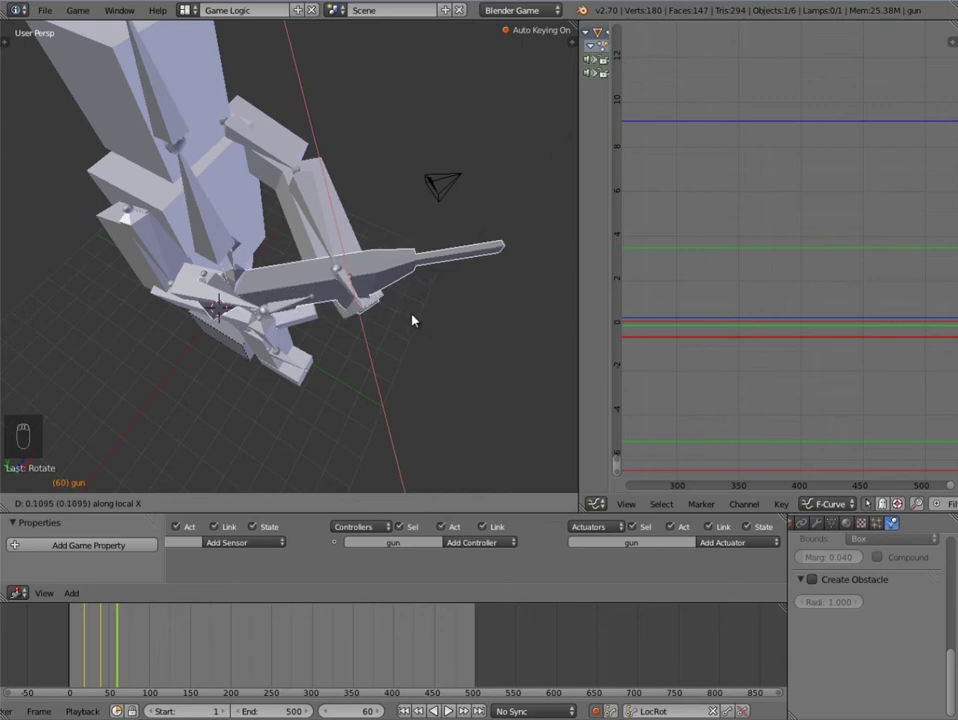
{"action": "key", "text": "g"}
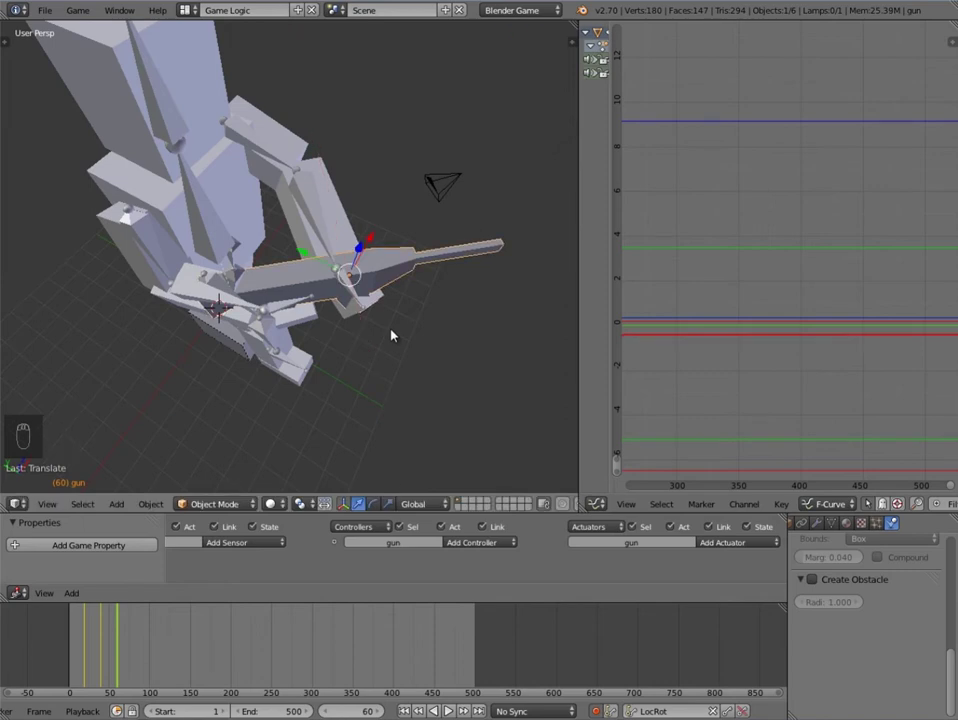
Step: Scrub to frame 80 and rotate the gun into a new auto-keyed pose there
{"action": "left_click_drag", "start_coordinate": [435, 349], "coordinate": [189, 347]}
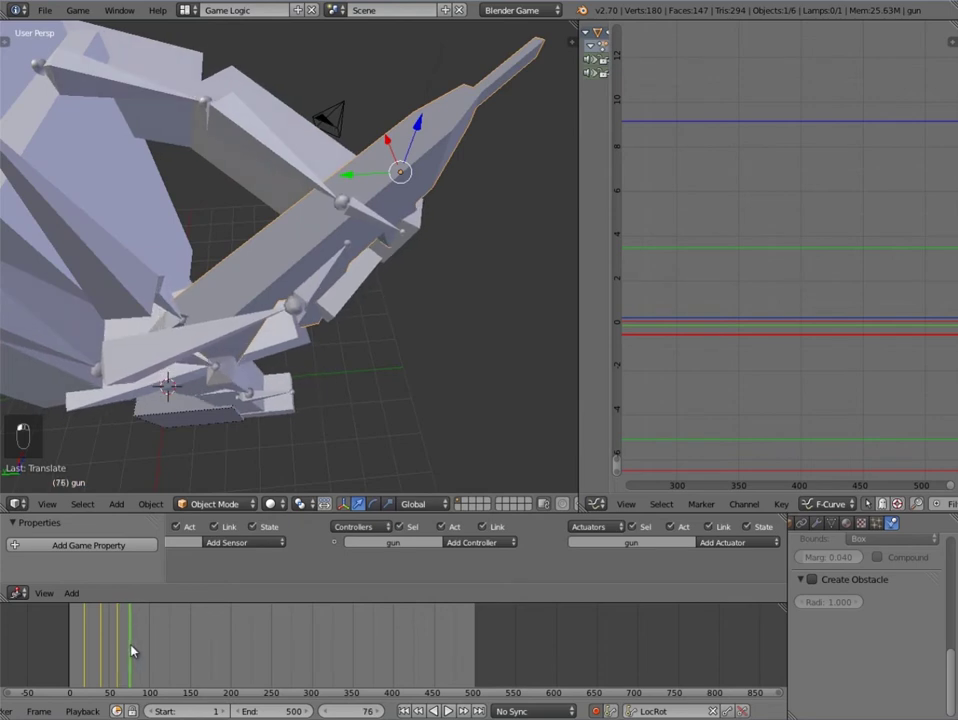
{"action": "left_click_drag", "start_coordinate": [142, 646], "coordinate": [137, 644]}
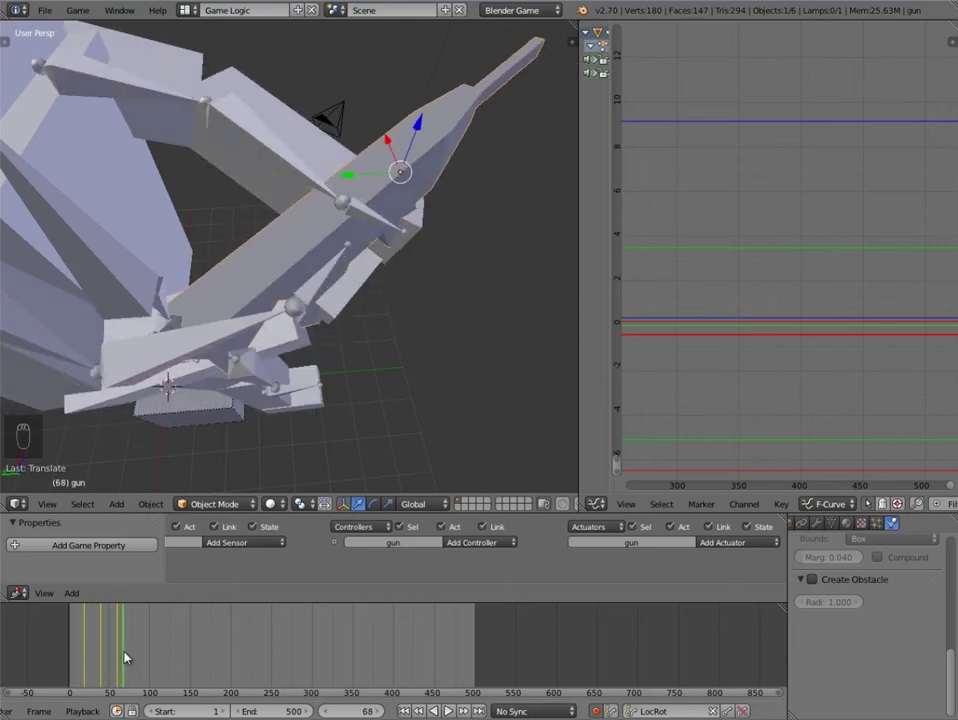
{"action": "left_click_drag", "start_coordinate": [391, 711], "coordinate": [381, 403]}
{"action": "key", "text": "g"}
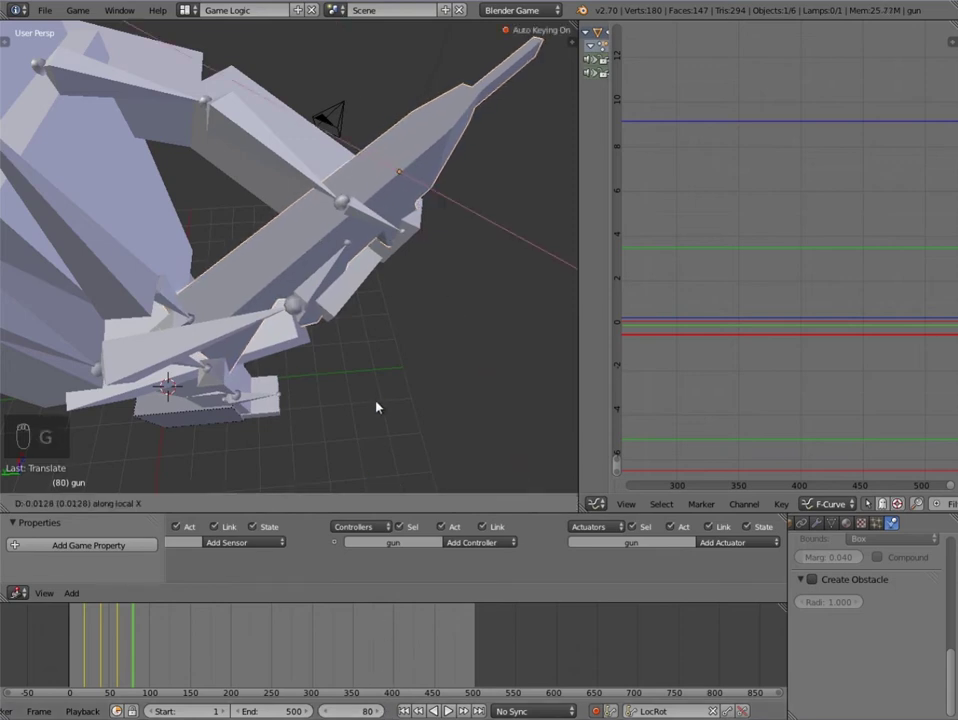
{"action": "key", "text": "r"}
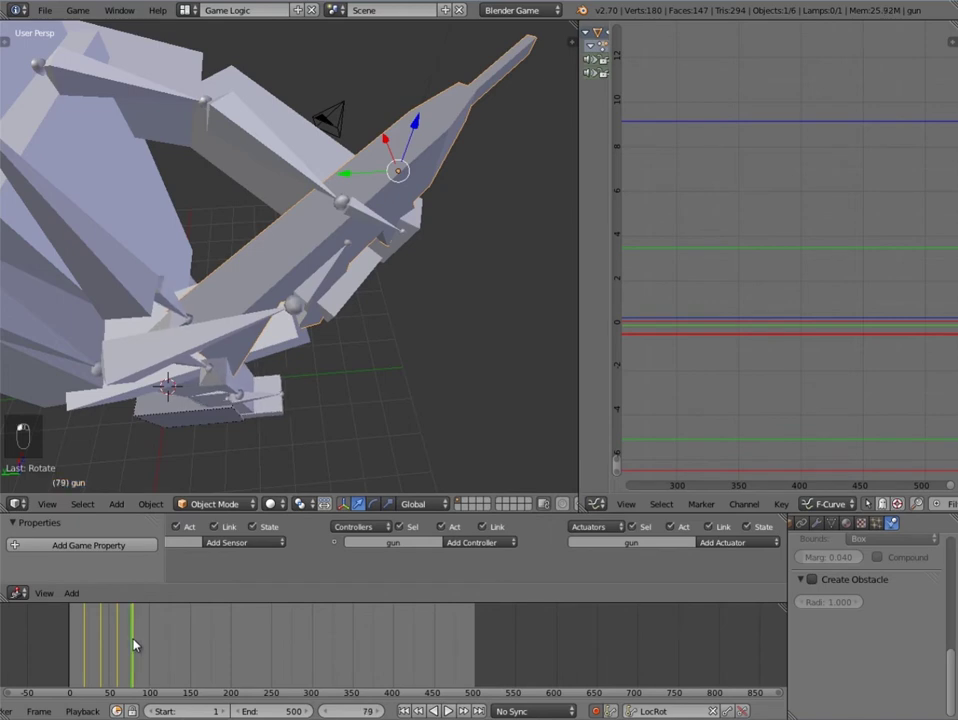
{"action": "middle_click", "coordinate": [155, 641]}
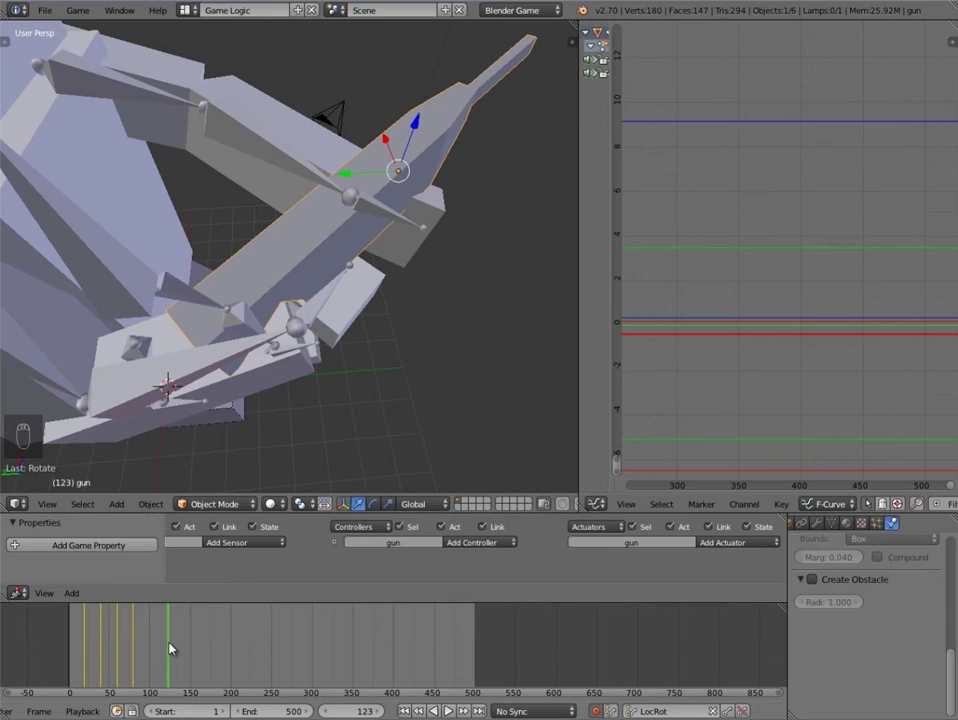
Step: Move and rotate the gun into a fifth auto-keyed pose at frame 120, then scrub back to frame 80
{"action": "left_click_drag", "start_coordinate": [385, 709], "coordinate": [132, 697]}
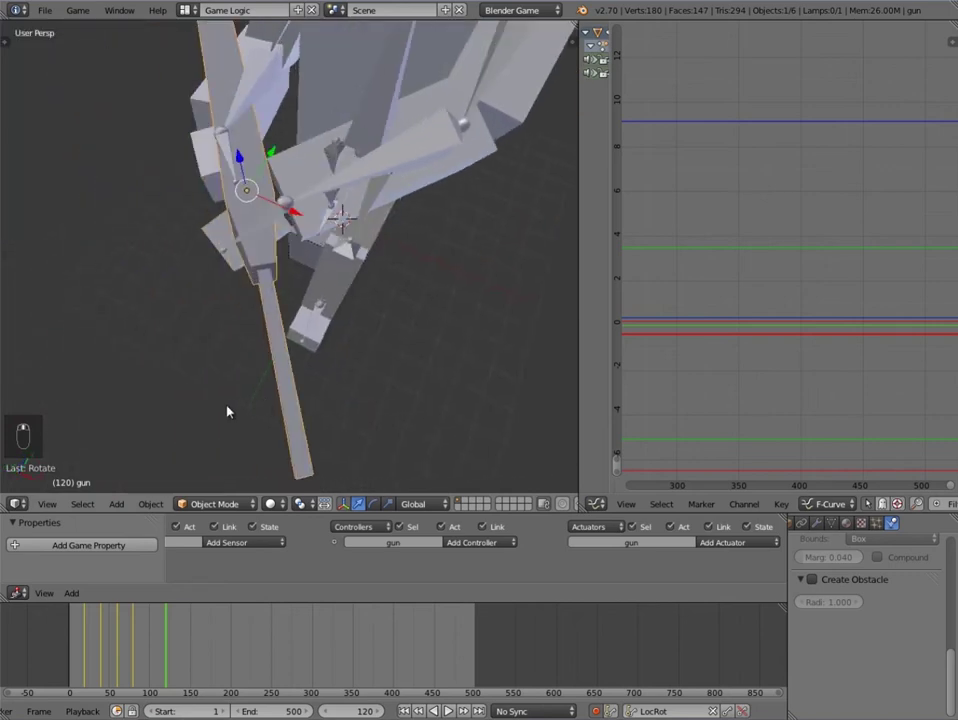
{"action": "left_click_drag", "start_coordinate": [139, 649], "coordinate": [139, 650]}
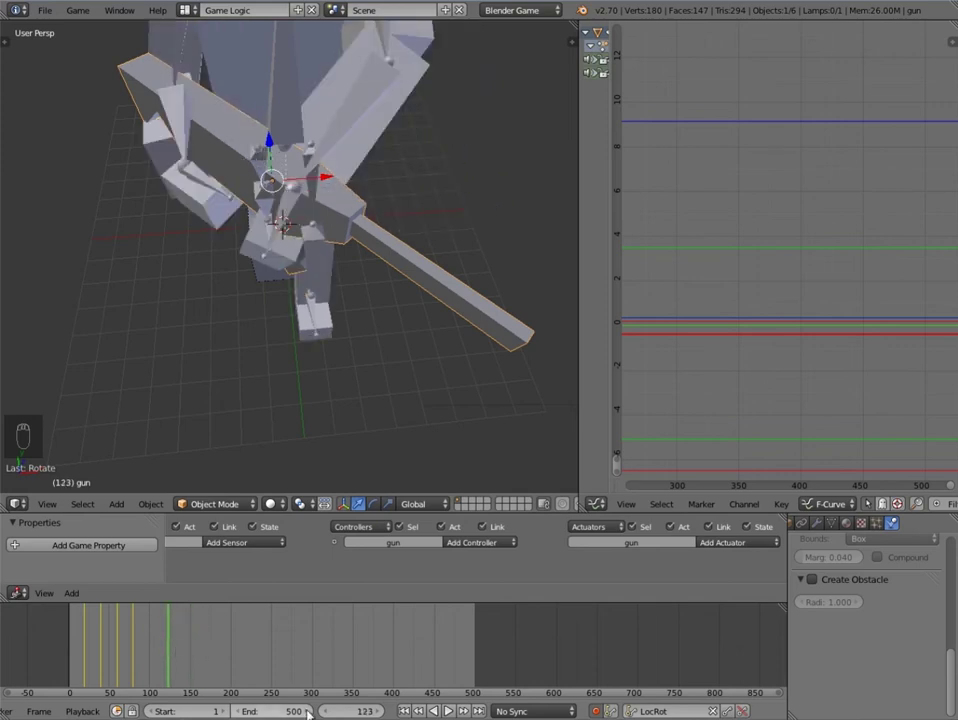
{"action": "left_click_drag", "start_coordinate": [335, 712], "coordinate": [259, 341]}
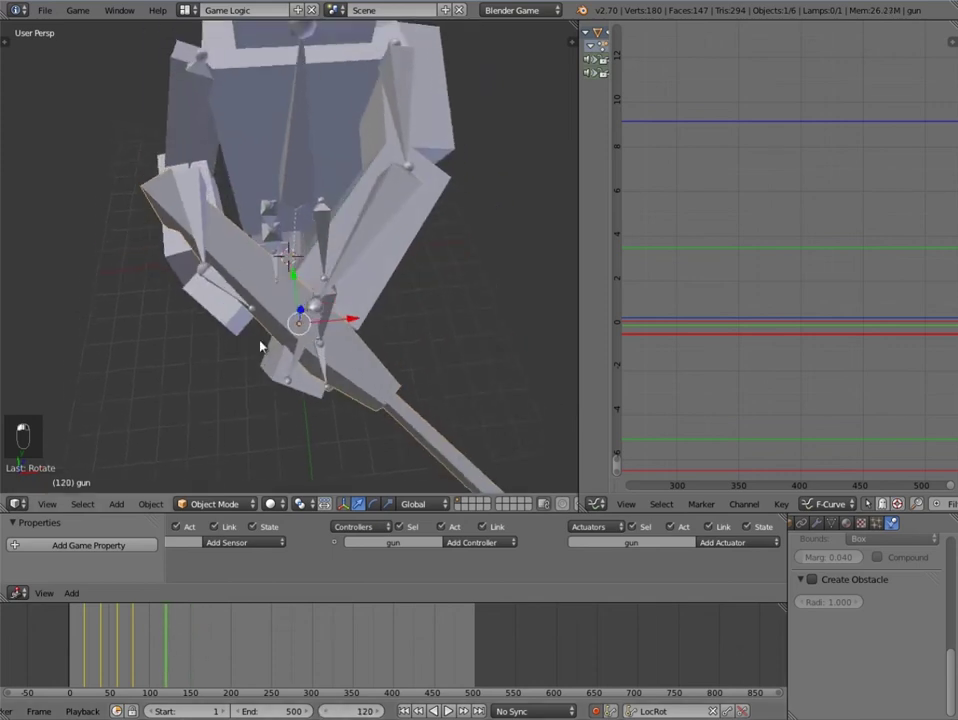
{"action": "key", "text": "g"}
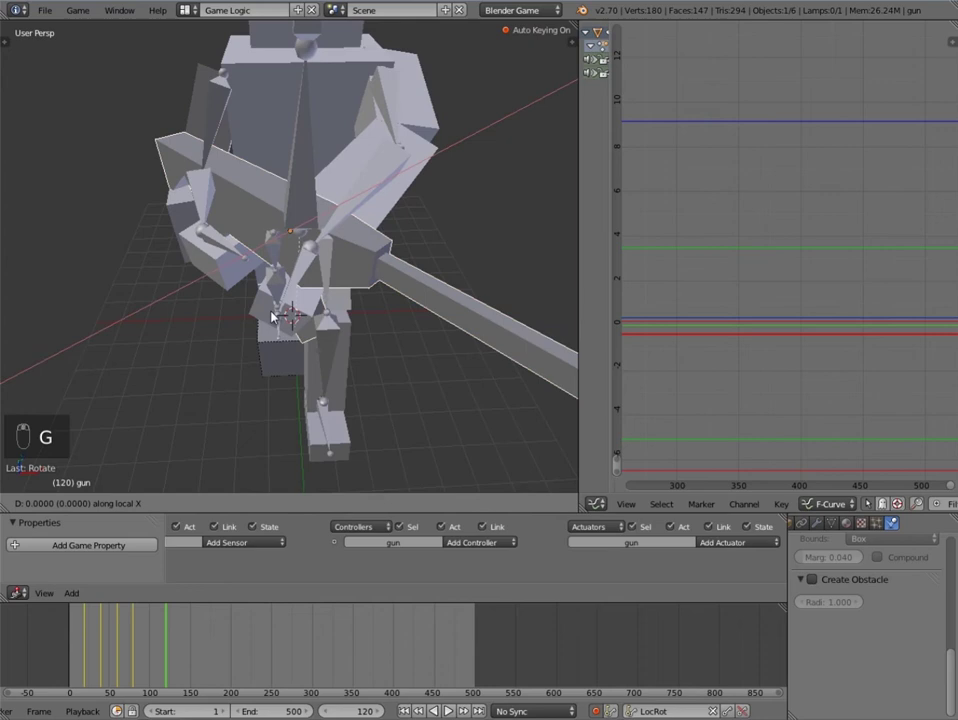
{"action": "key", "text": "g"}
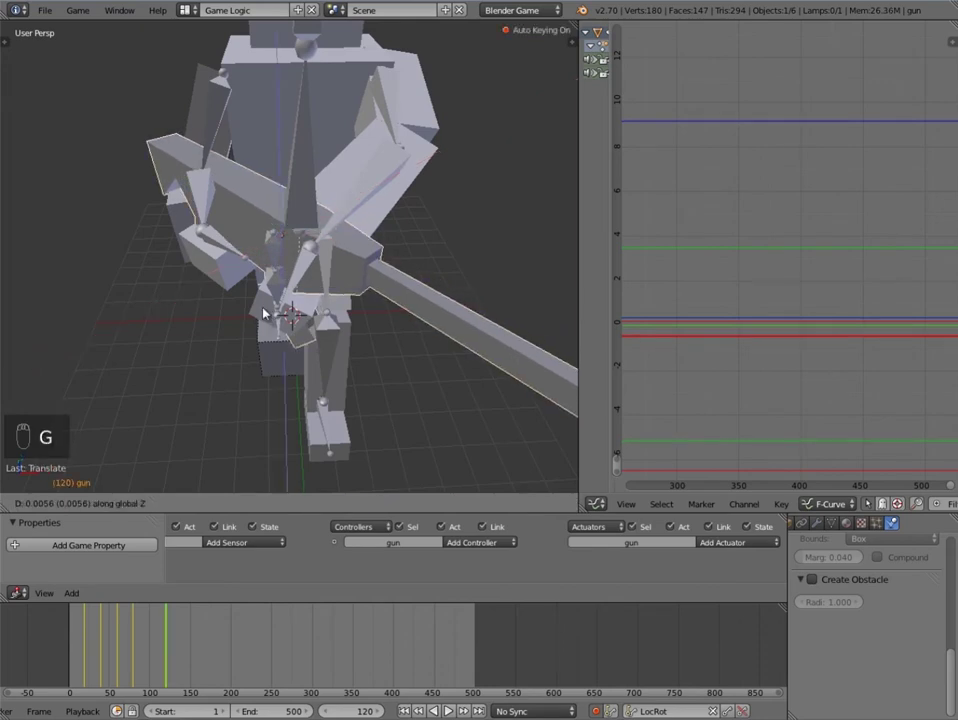
{"action": "key", "text": "r"}
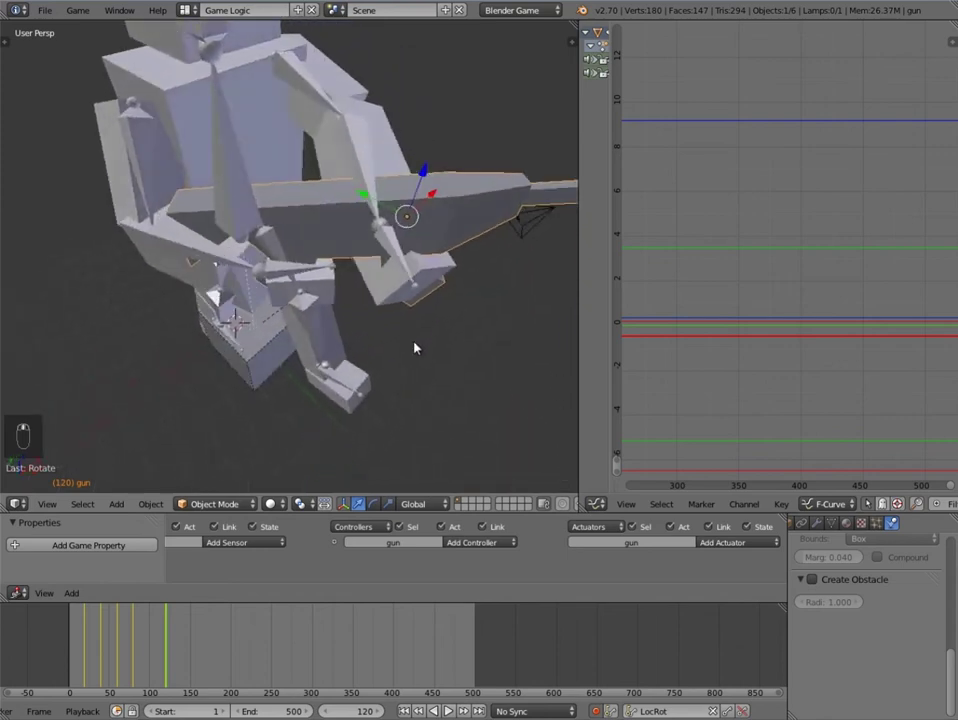
{"action": "key", "text": "r"}
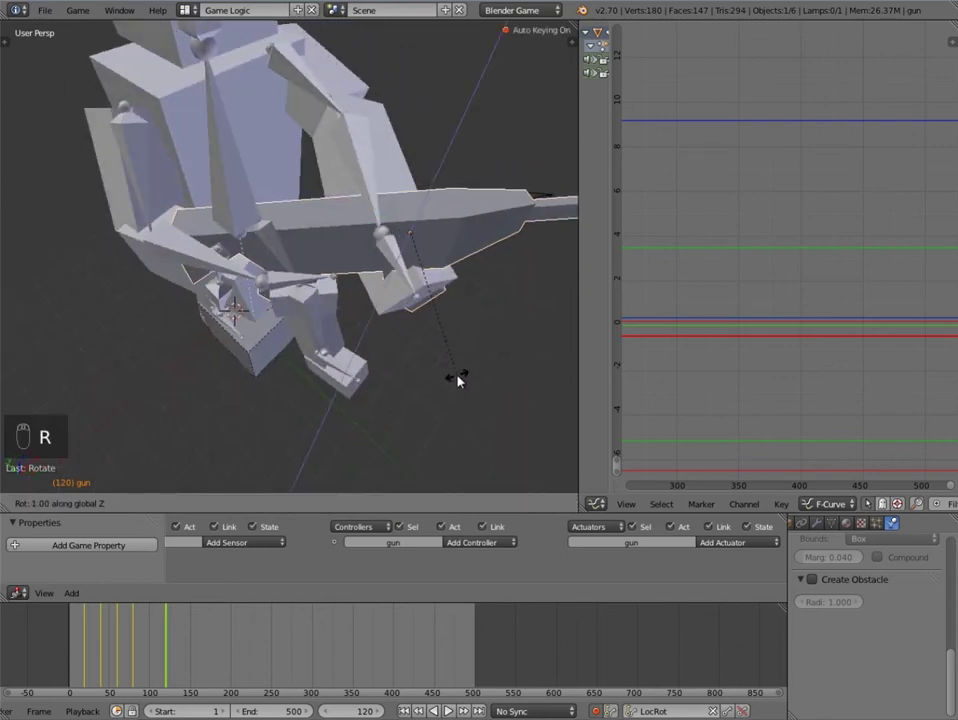
{"action": "key", "text": "g"}
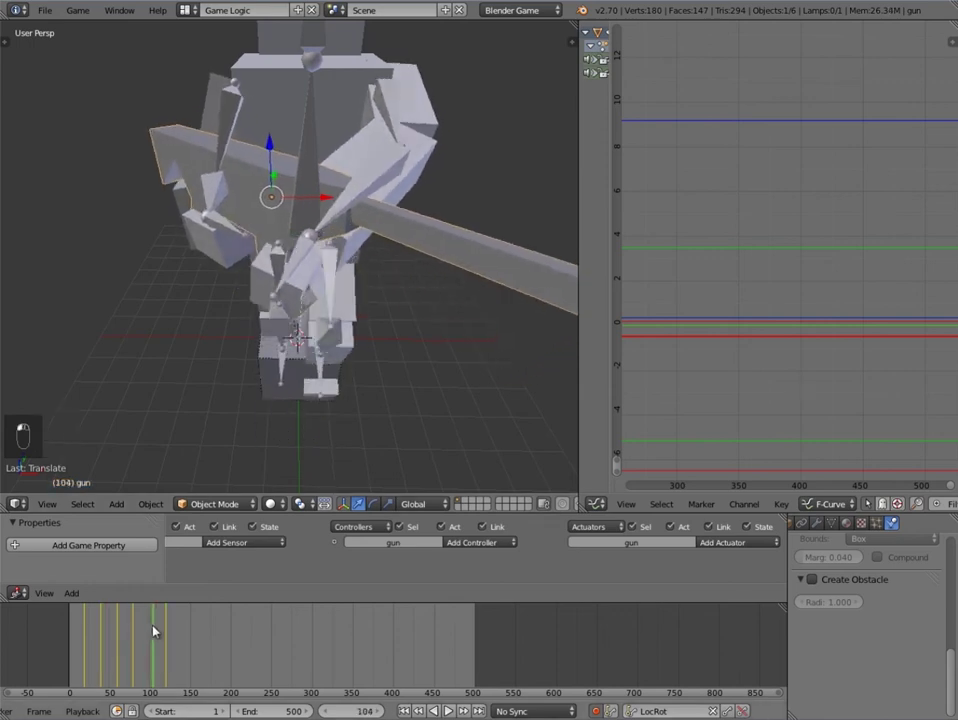
{"action": "middle_click", "coordinate": [151, 624]}
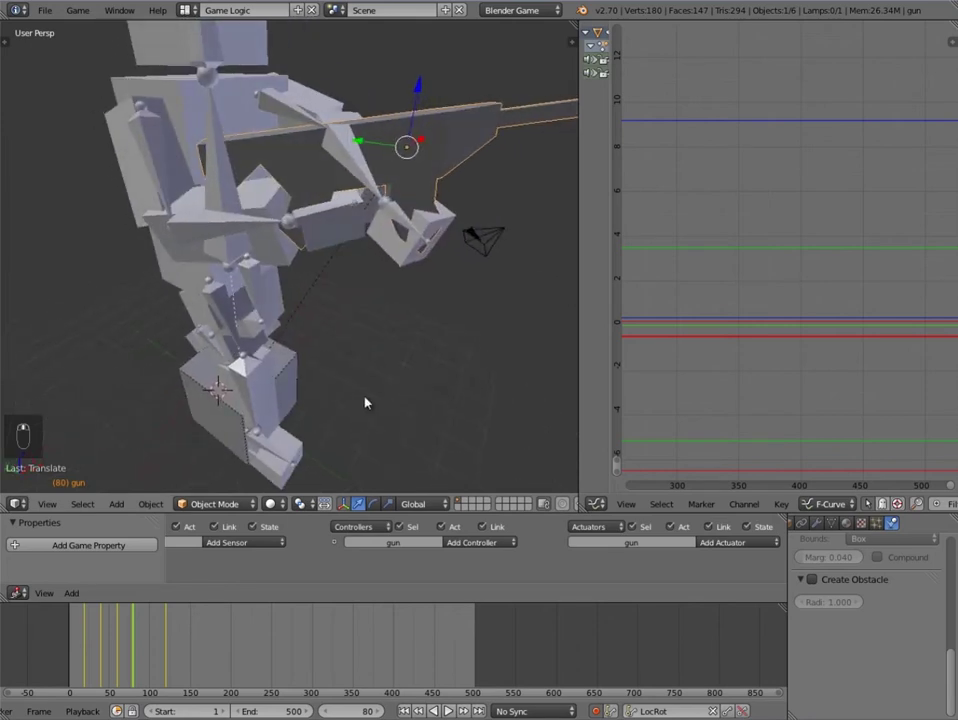
Step: Re-pose the gun at frame 40, then scrub to frame 60 and adjust its placement
{"action": "middle_click", "coordinate": [131, 641]}
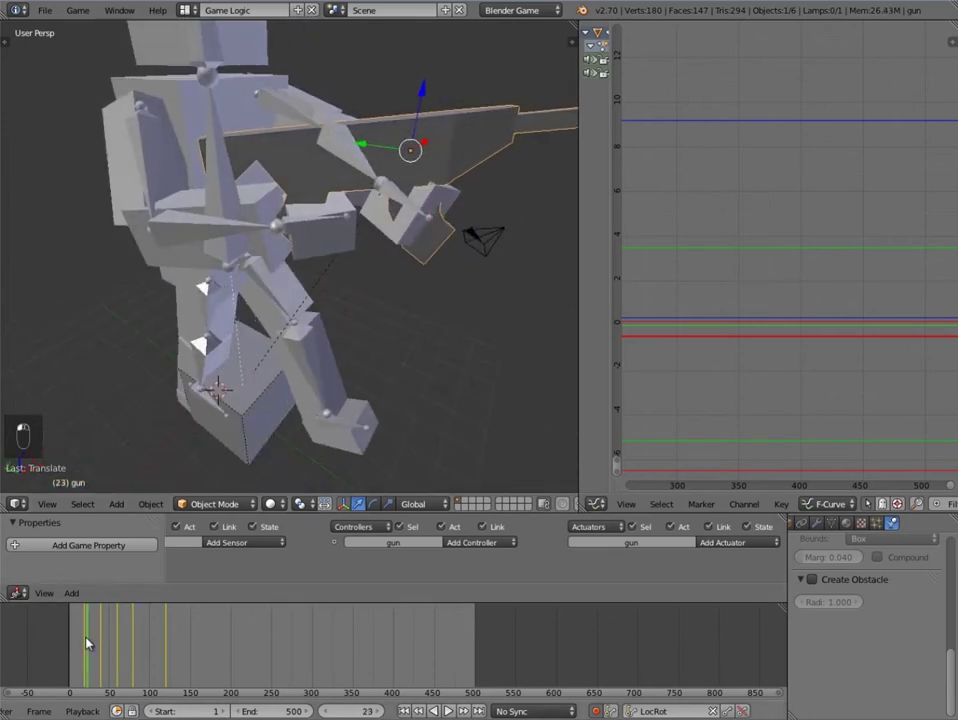
{"action": "left_click_drag", "start_coordinate": [79, 648], "coordinate": [103, 645]}
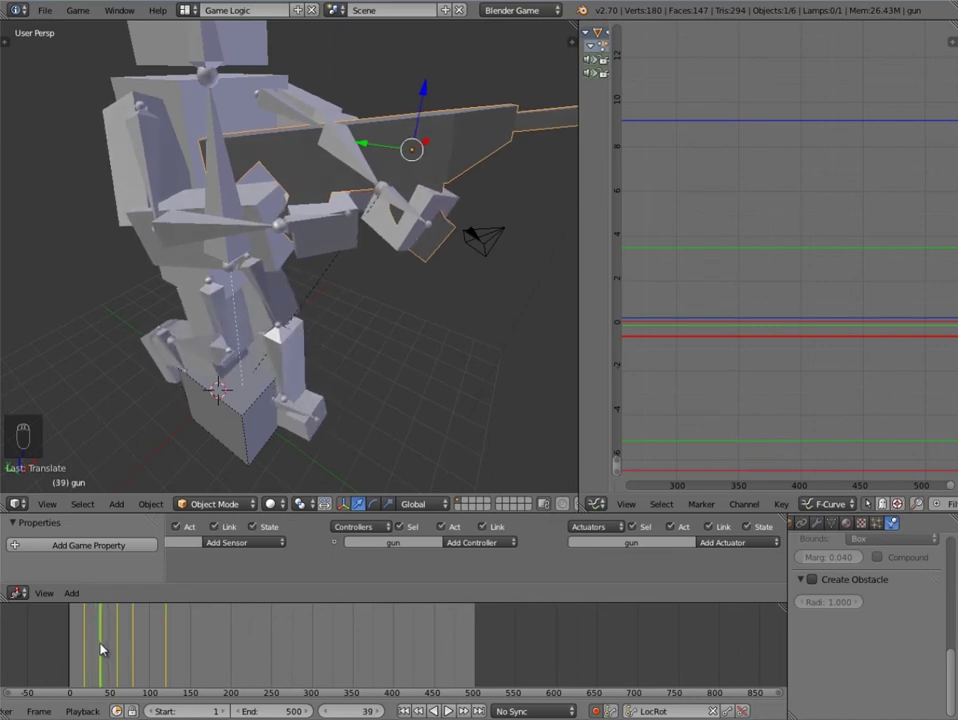
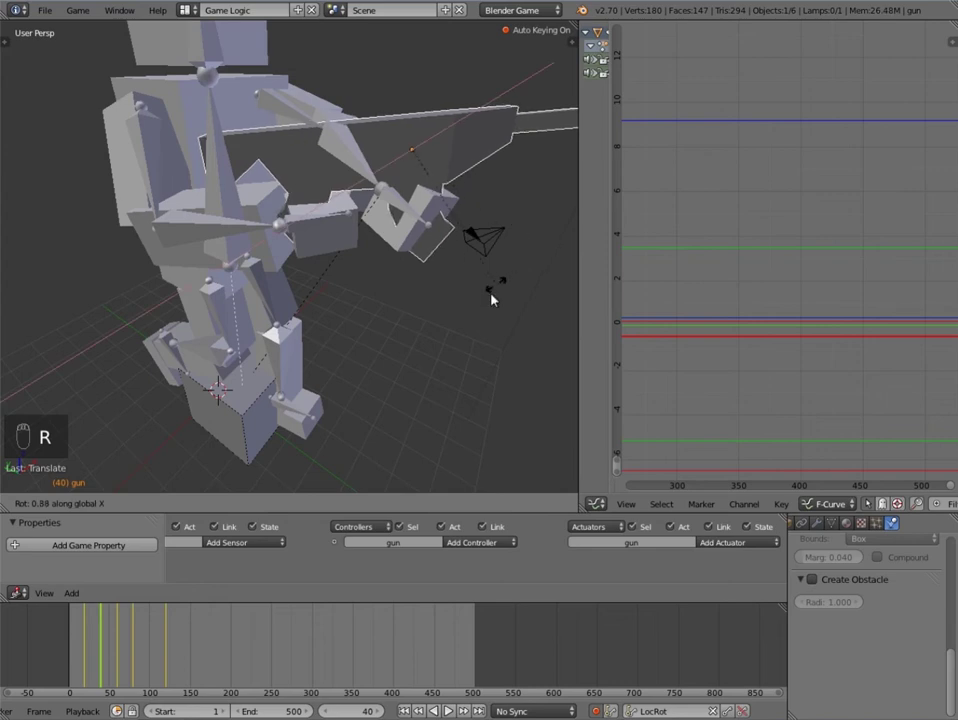
{"action": "key", "text": "g"}
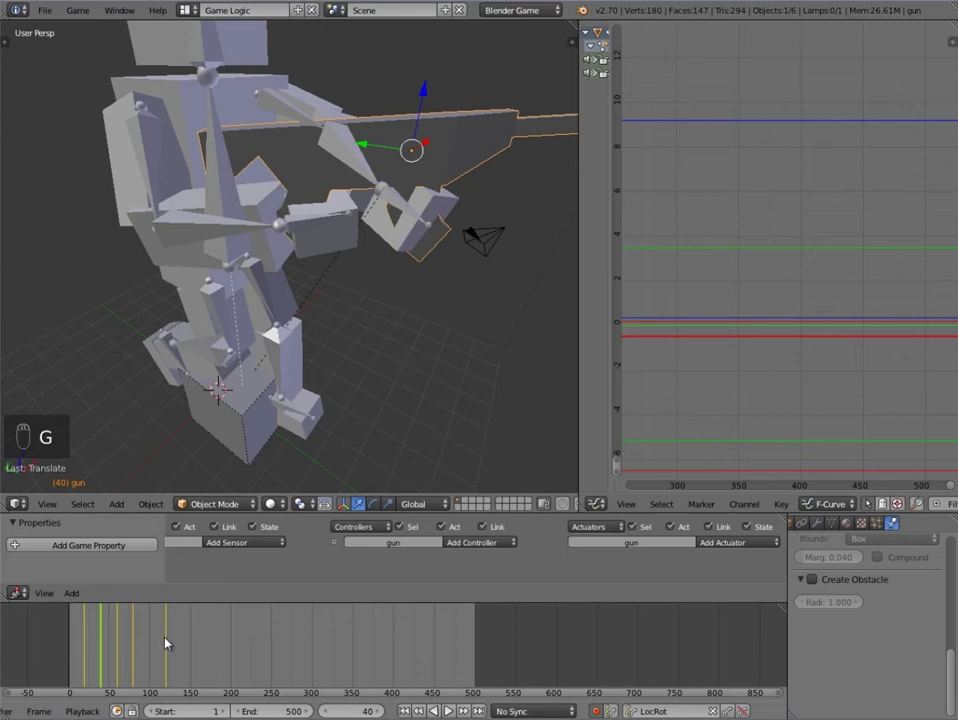
{"action": "left_click_drag", "start_coordinate": [126, 635], "coordinate": [494, 237]}
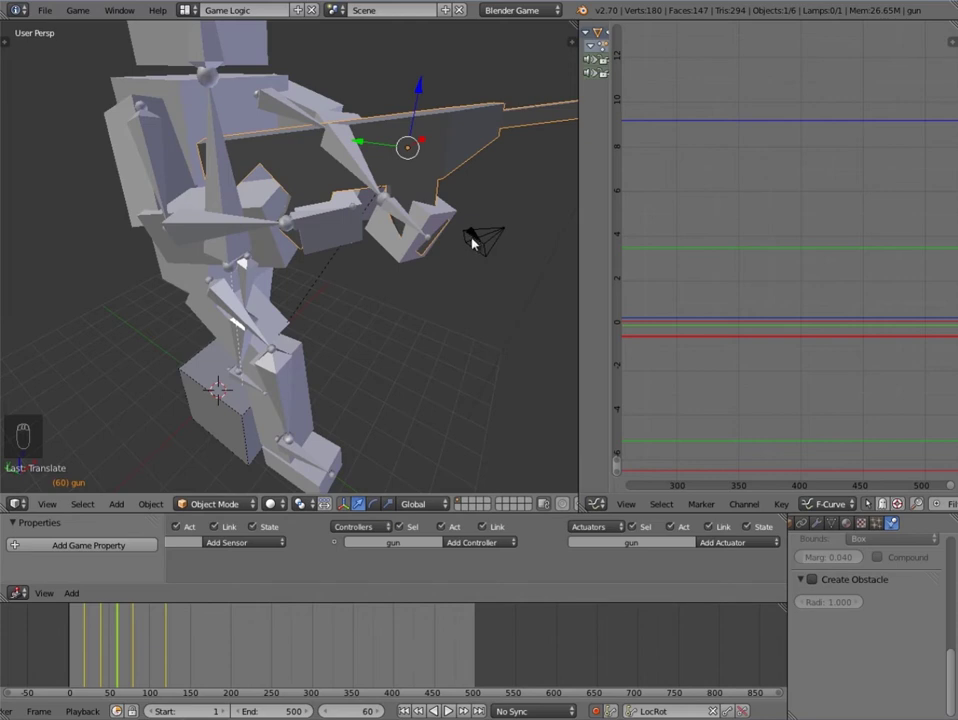
{"action": "key", "text": "ctrl+shift+alt+c"}
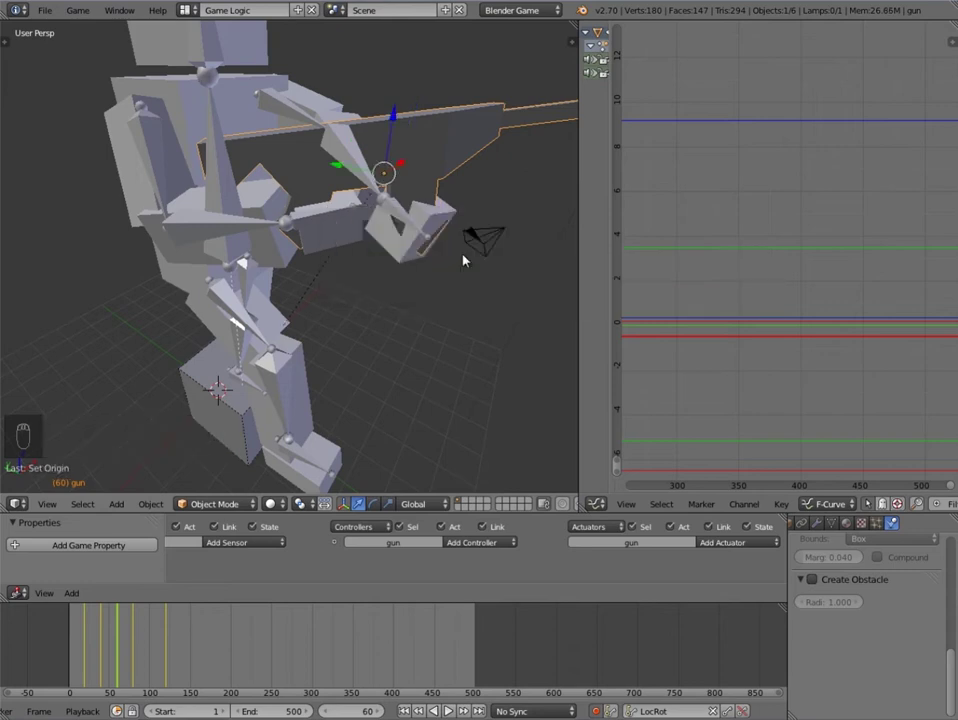
{"action": "left_click_drag", "start_coordinate": [456, 297], "coordinate": [479, 231]}
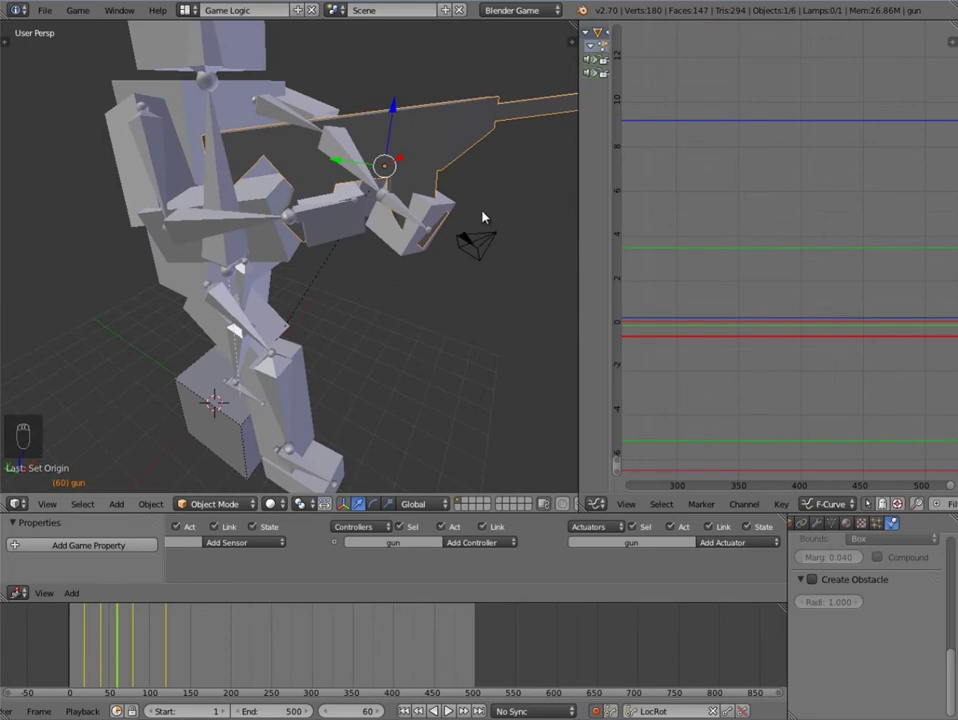
Step: Rotate the gun on a constrained axis at frame 60, then re-pose it at frame 80
{"action": "key", "text": "r"}
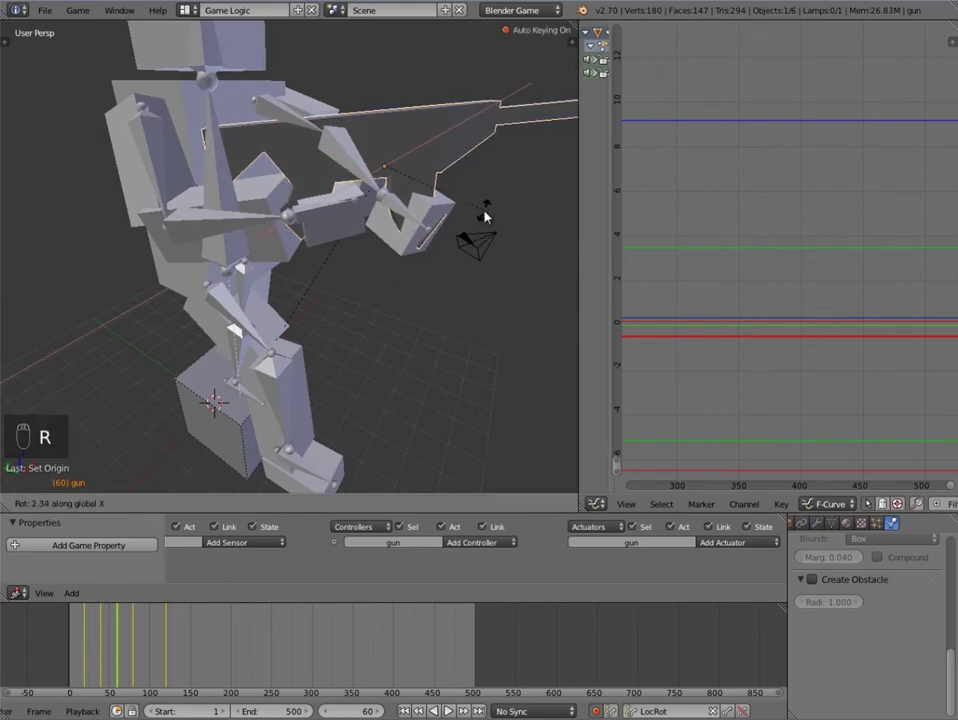
{"action": "key", "text": "g"}
{"action": "key", "text": "g"}
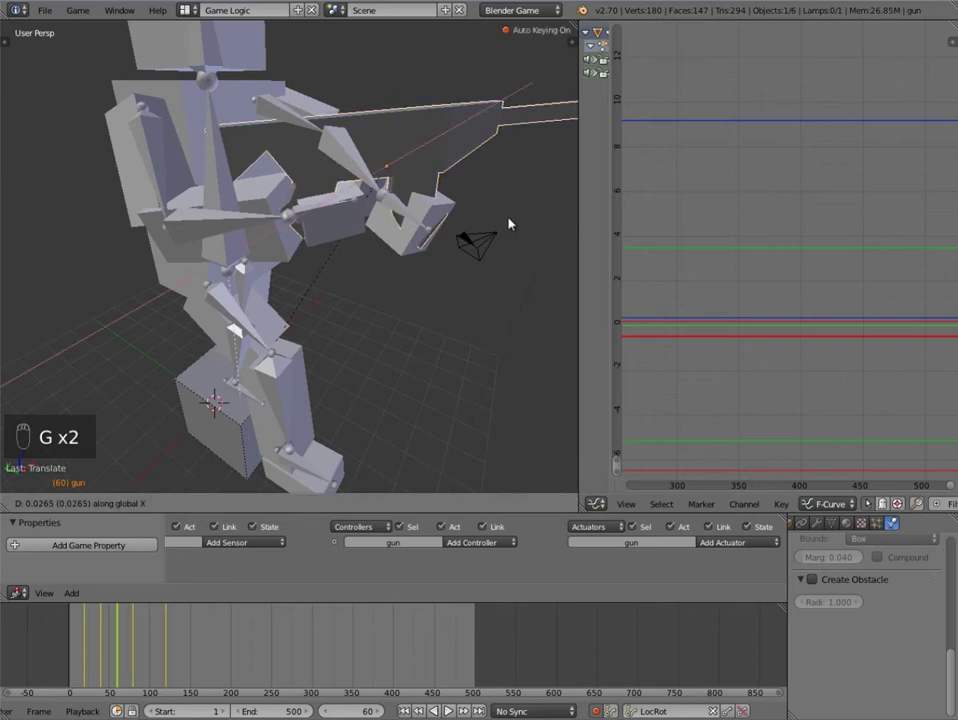
{"action": "key", "text": "g"}
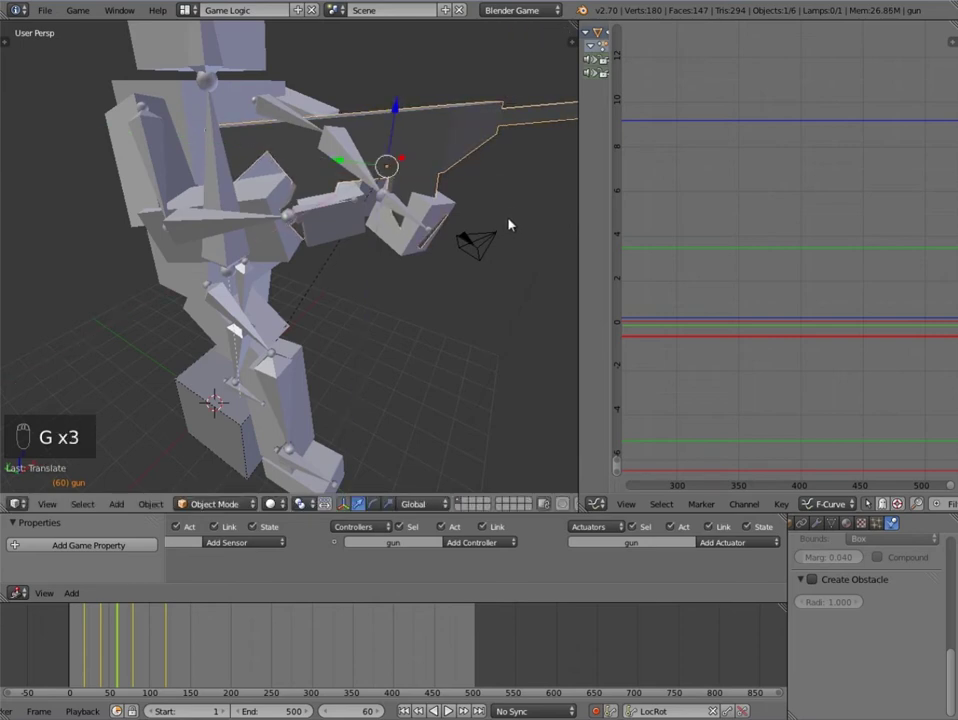
{"action": "key", "text": "r"}
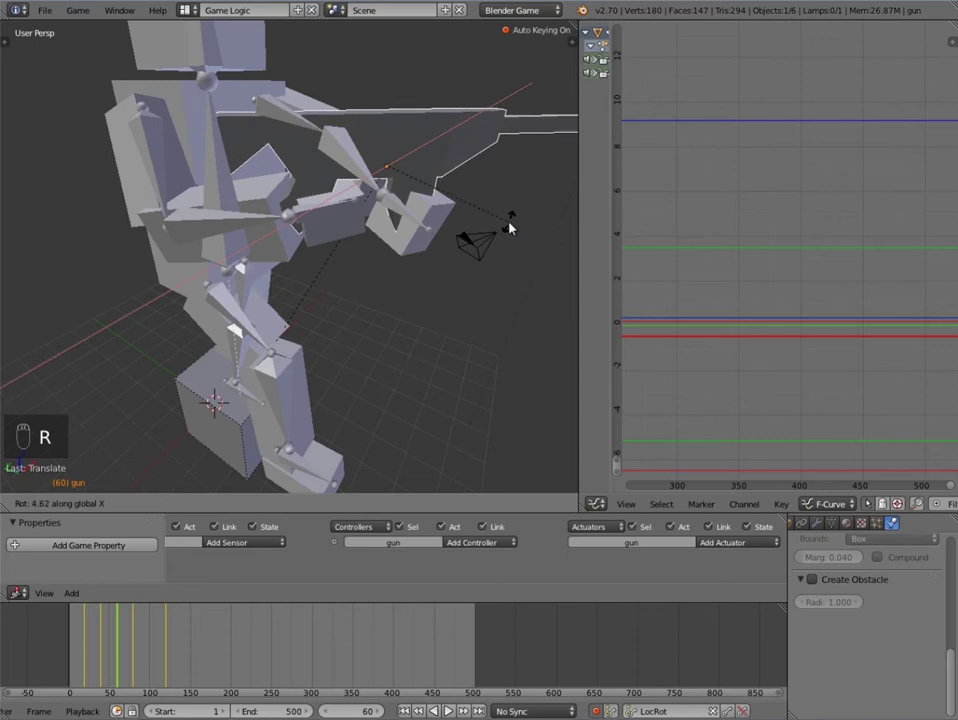
{"action": "key", "text": "g"}
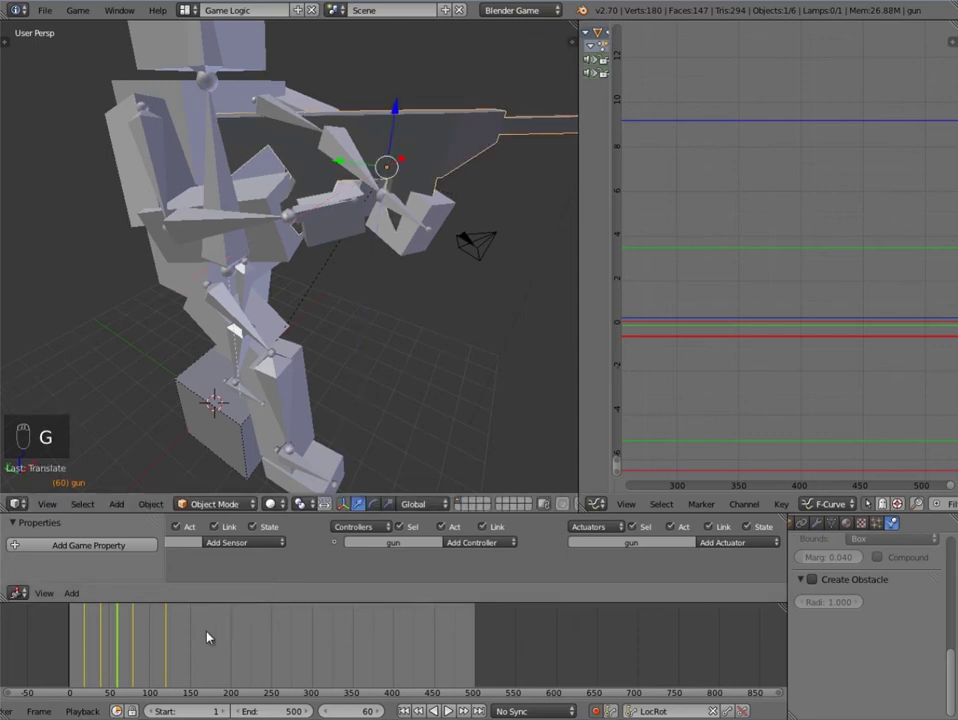
{"action": "key", "text": "Up"}
{"action": "key", "text": "g"}
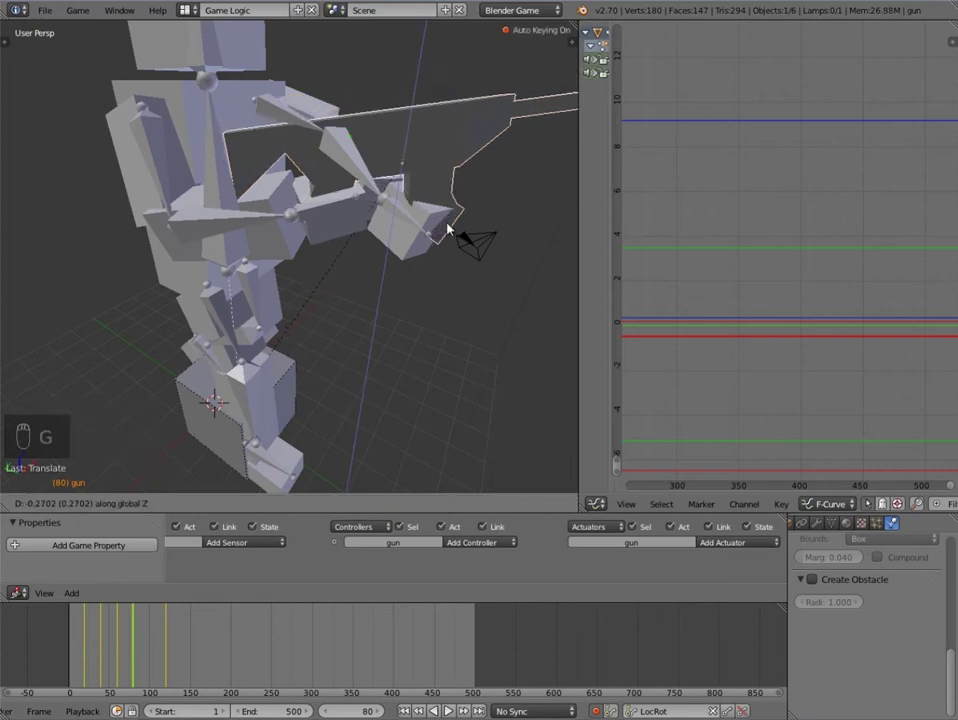
{"action": "key", "text": "r"}
Step: Move and rotate the gun into a refined pose at frame 20, auto-keying the change
{"action": "key", "text": "g"}
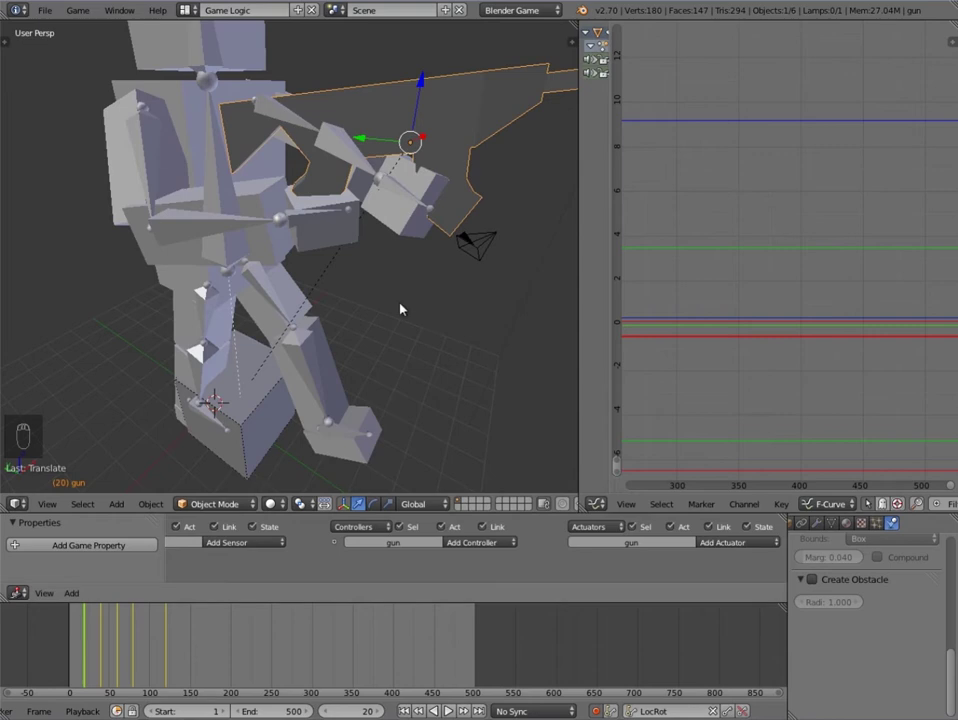
{"action": "key", "text": "g"}
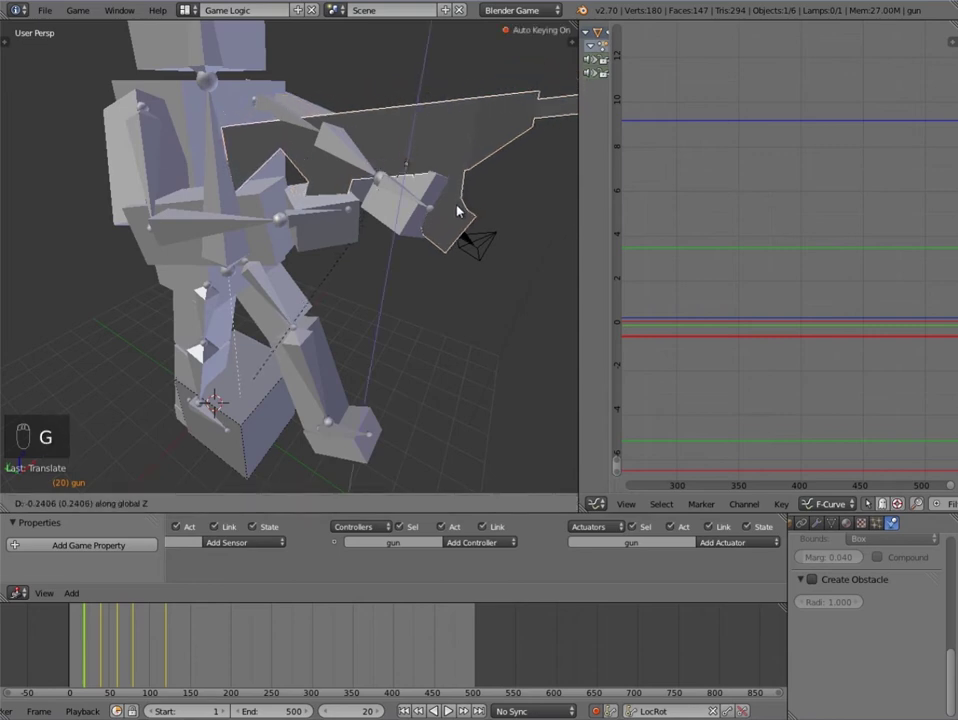
{"action": "key", "text": "r"}
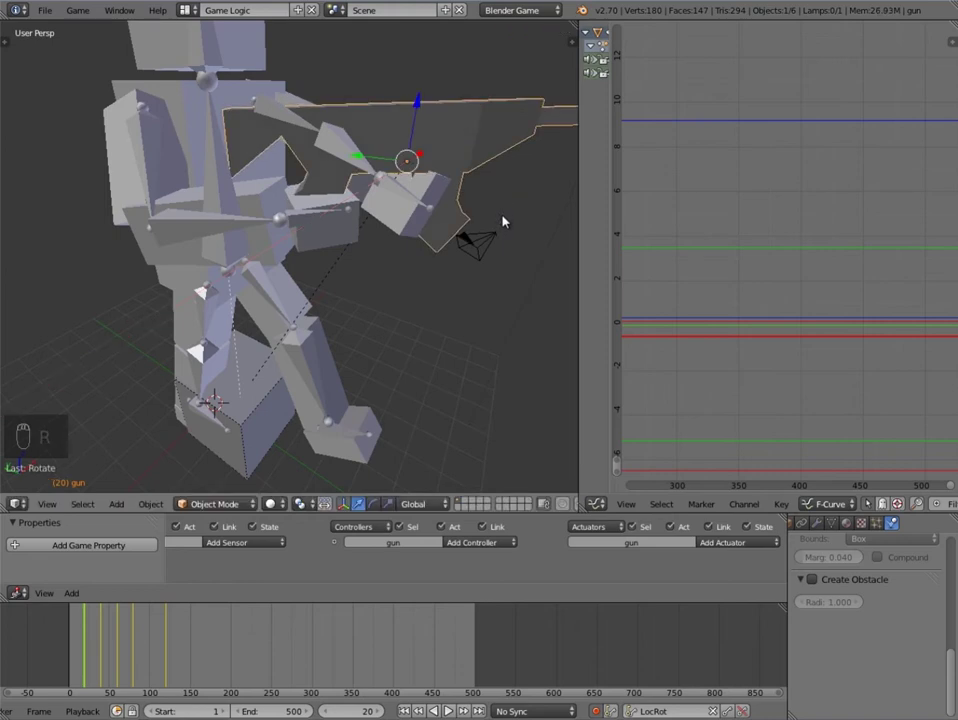
{"action": "key", "text": "r"}
{"action": "key", "text": "g"}
{"action": "key", "text": "g"}
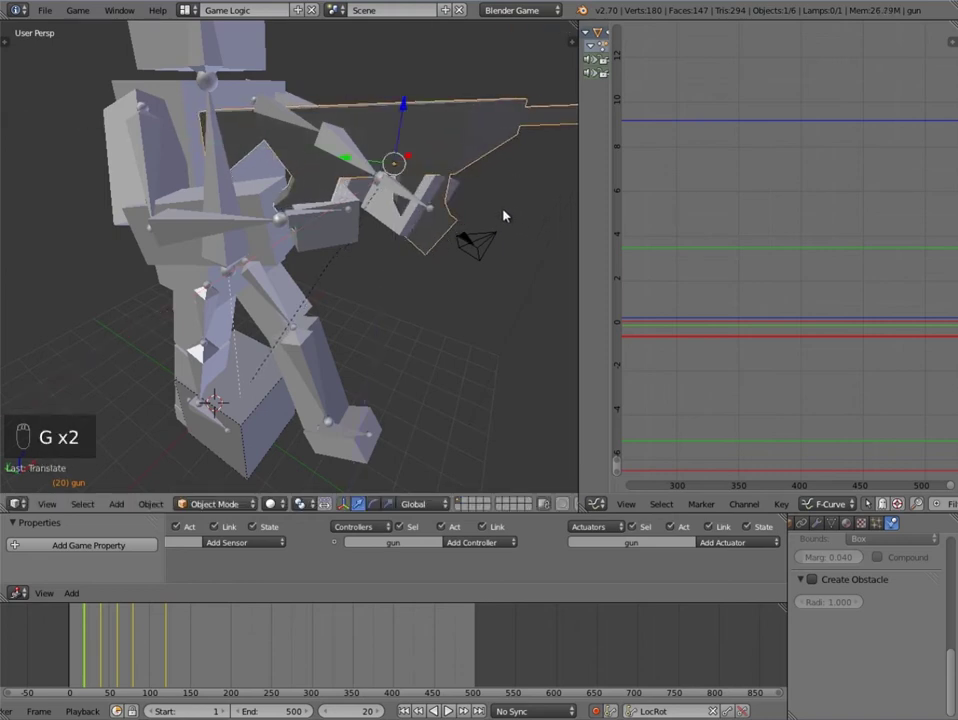
{"action": "key", "text": "g"}
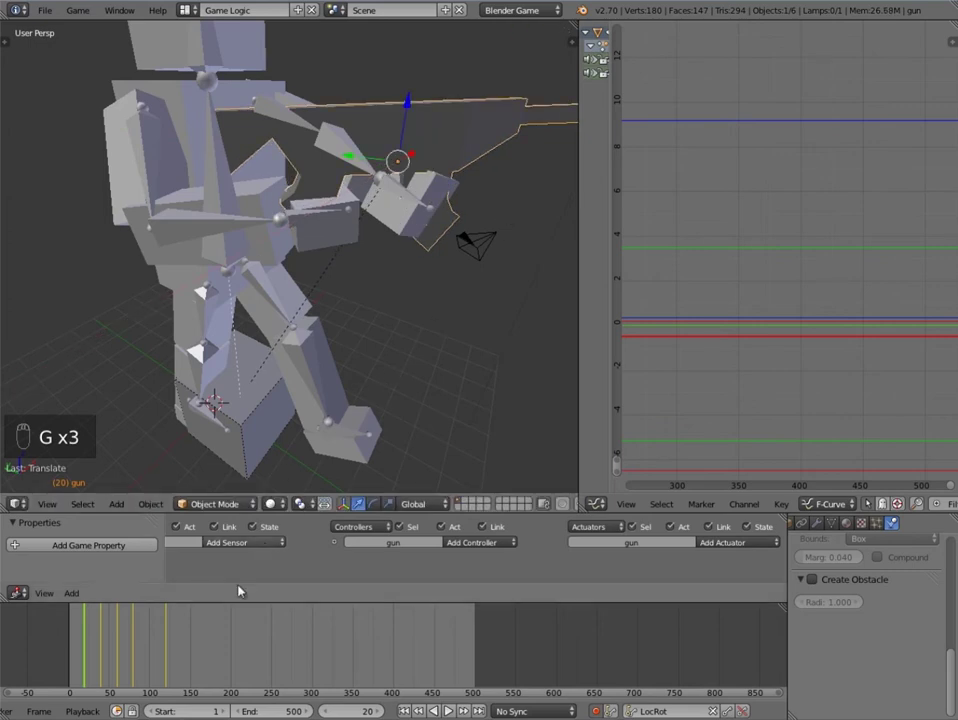
Step: Scrub to frame 60 and rotate the gun on another axis, then scrub on to frame 100
{"action": "left_click_drag", "start_coordinate": [91, 623], "coordinate": [108, 625]}
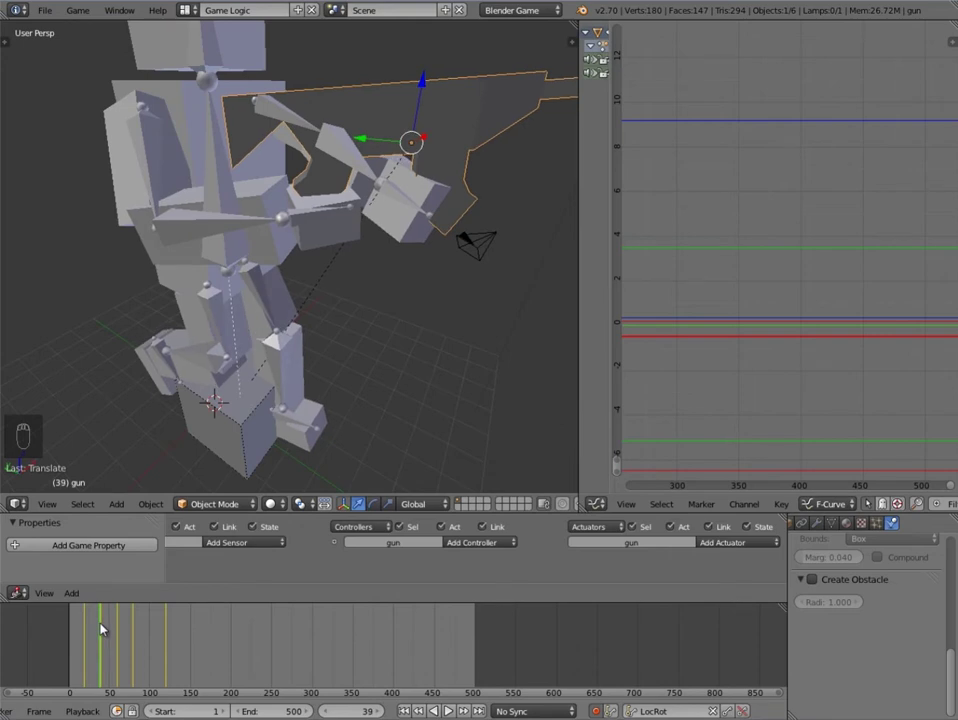
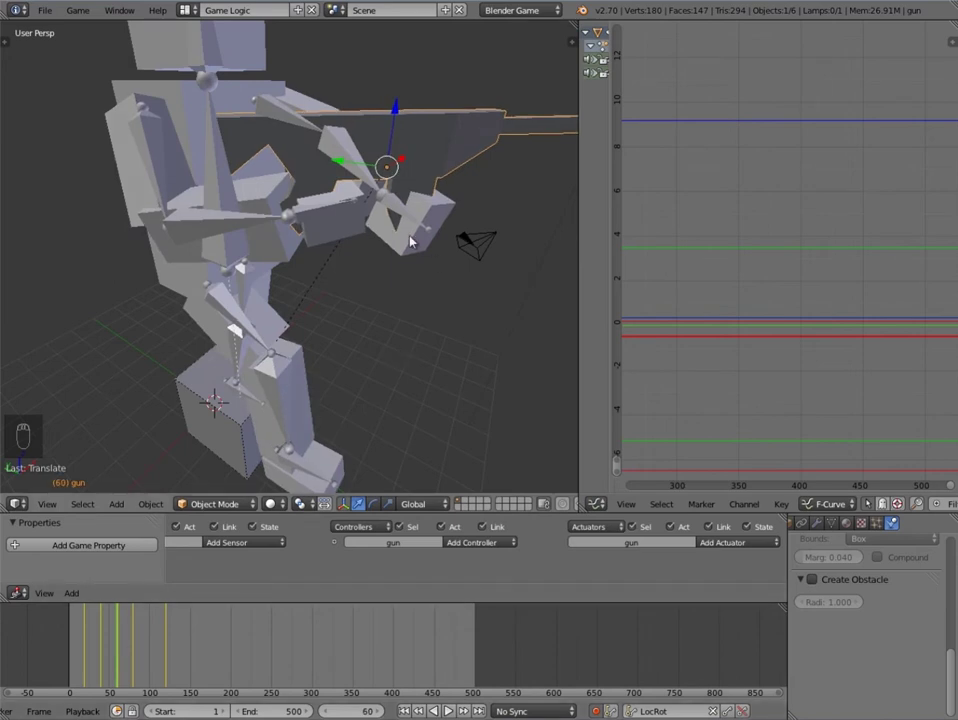
{"action": "key", "text": "g"}
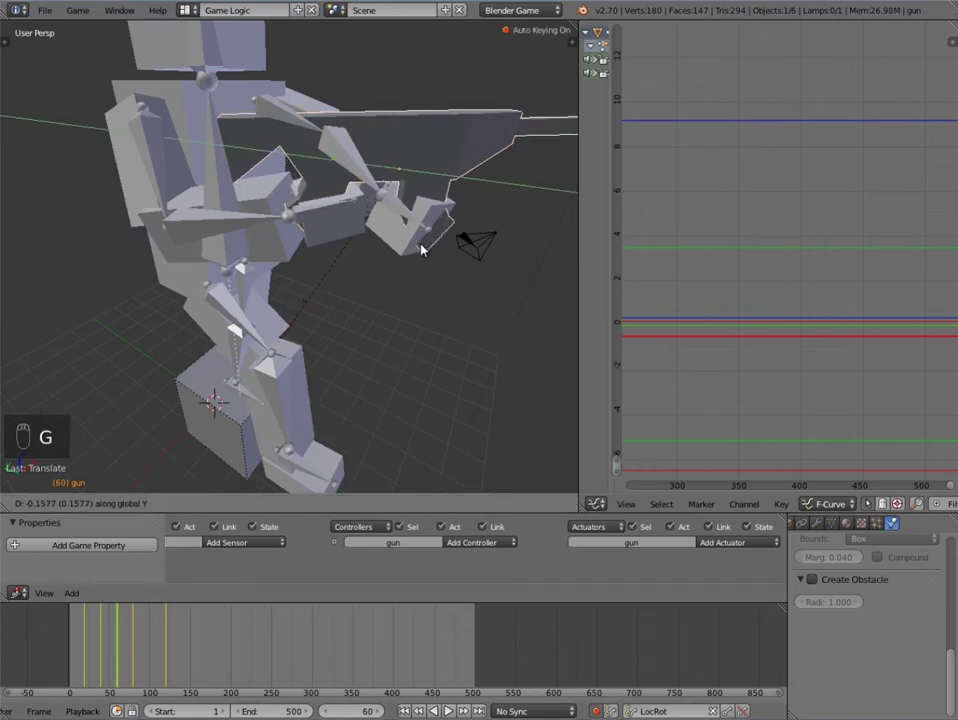
{"action": "key", "text": "r"}
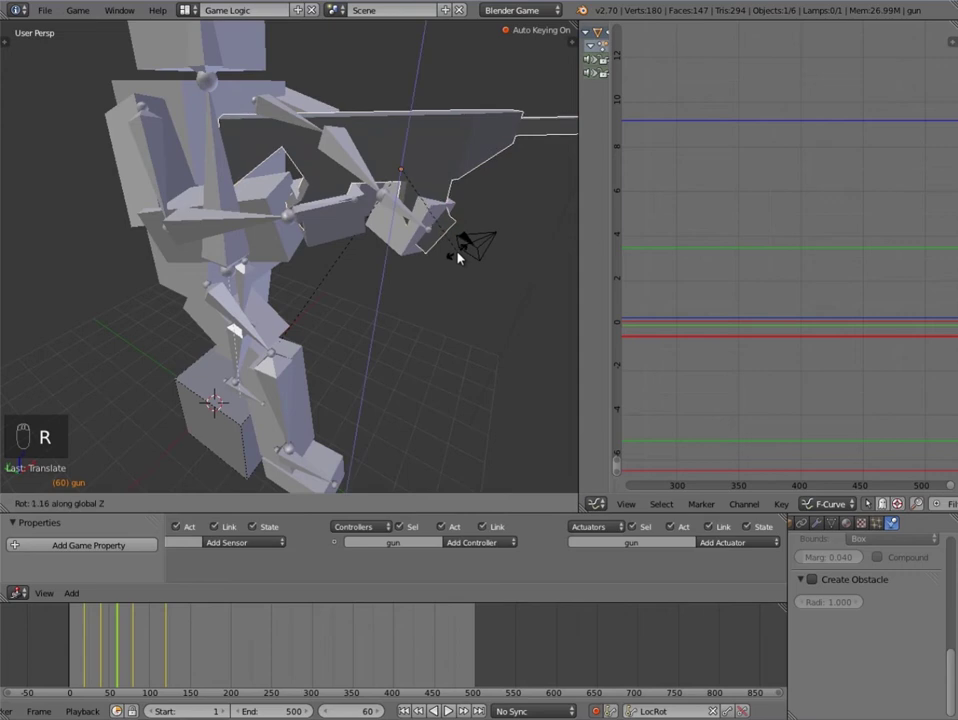
{"action": "left_click_drag", "start_coordinate": [103, 629], "coordinate": [153, 633]}
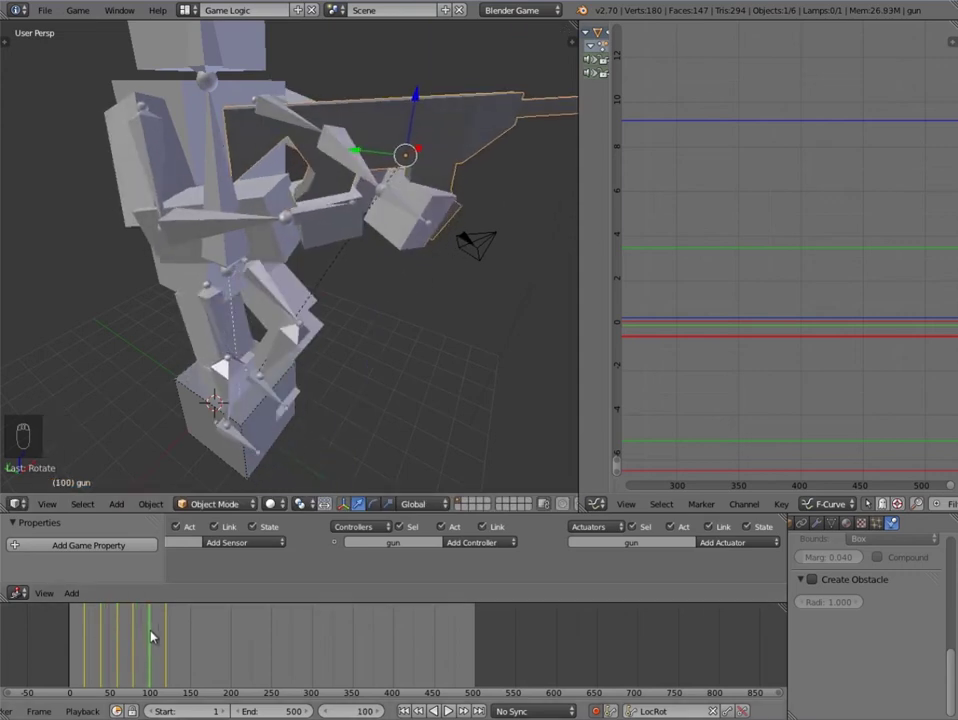
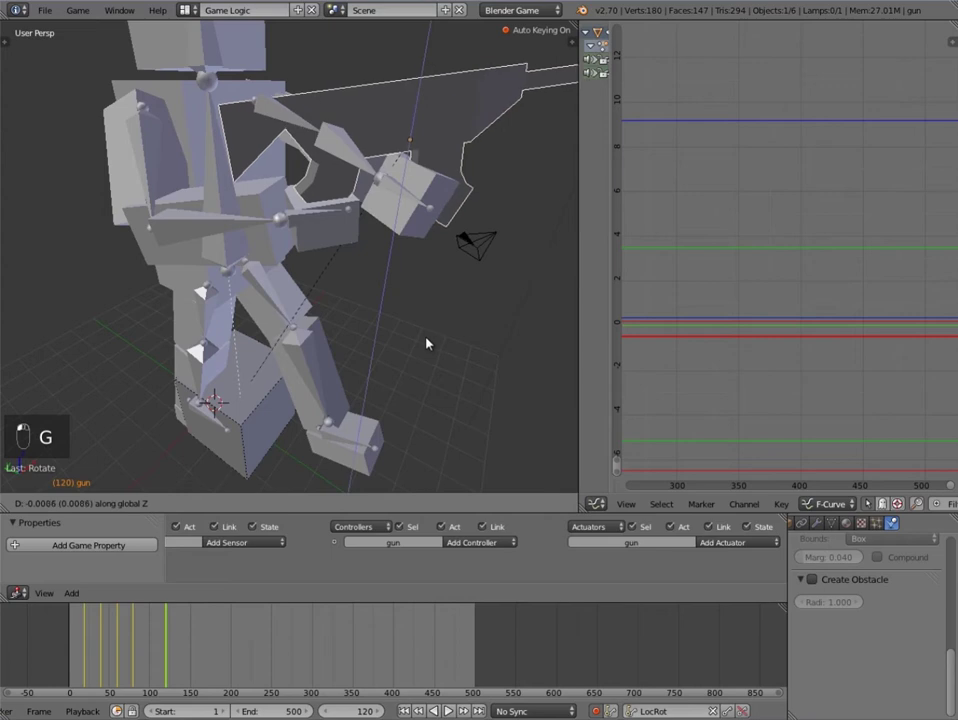
Step: Rework the gun's rotation about the Y and vertical axes at frame 120 and confirm the pose
{"action": "key", "text": "g"}
{"action": "key", "text": "y"}
{"action": "key", "text": "g"}
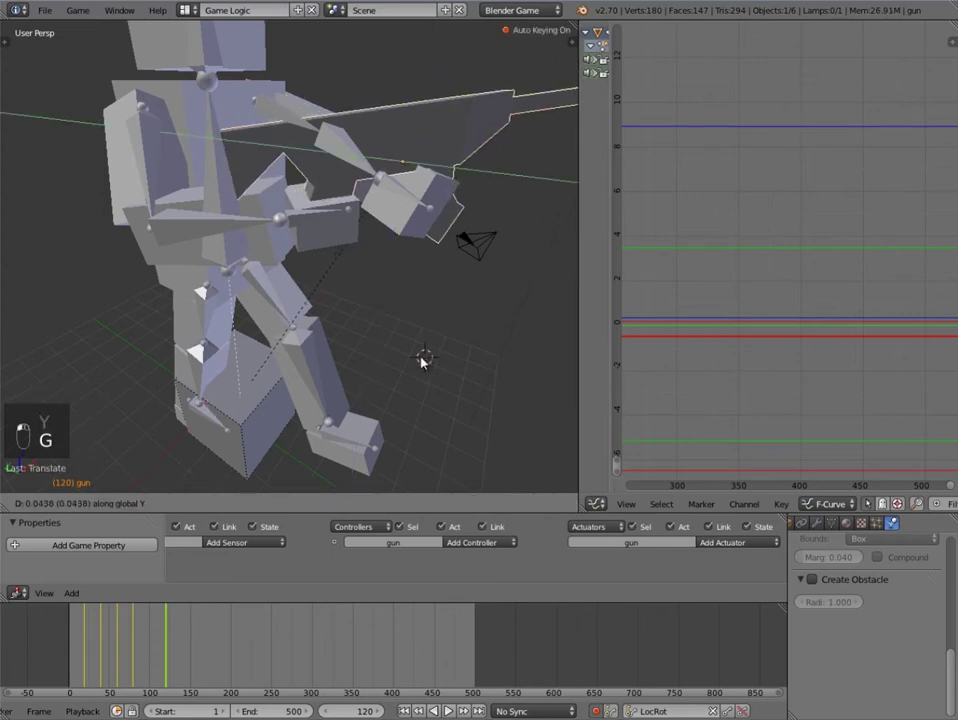
{"action": "key", "text": "g"}
{"action": "middle_click", "coordinate": [415, 358]}
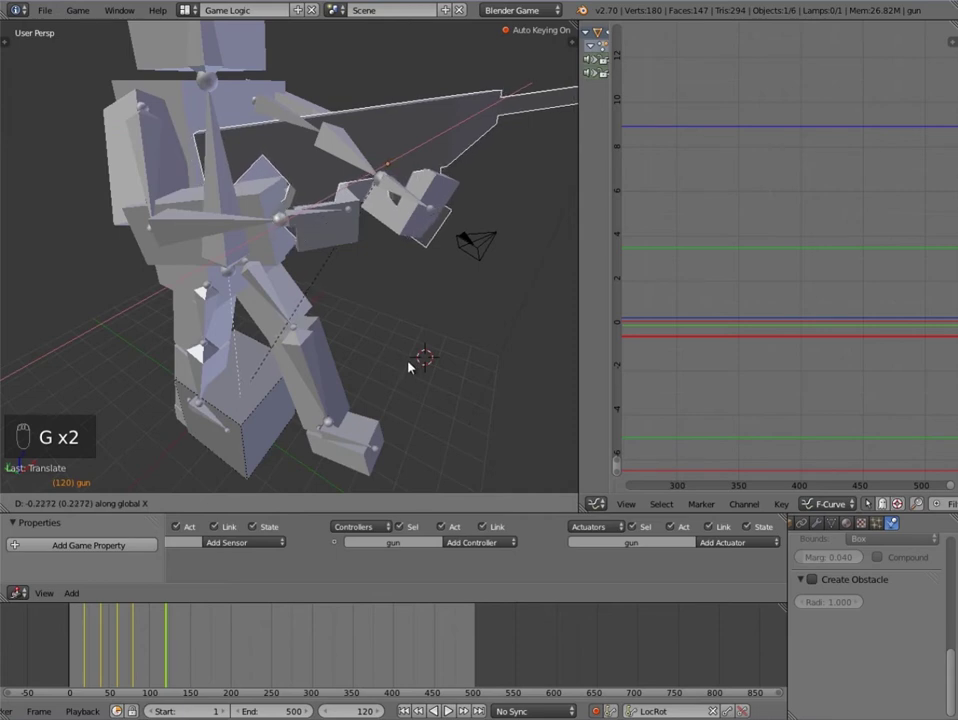
{"action": "key", "text": "g"}
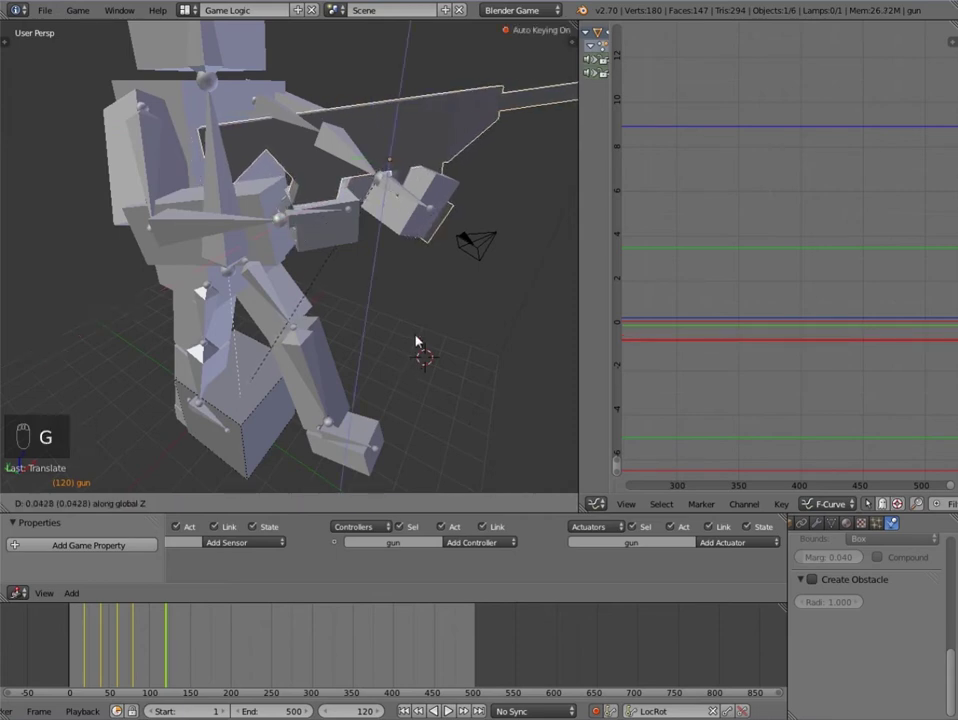
{"action": "key", "text": "g"}
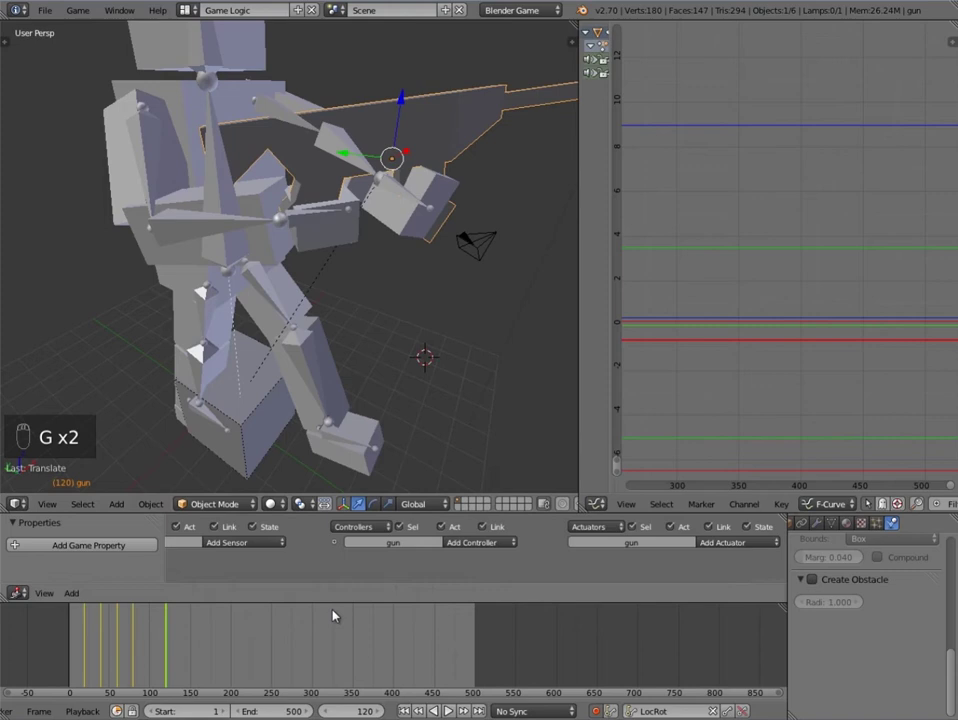
{"action": "middle_click", "coordinate": [128, 630]}
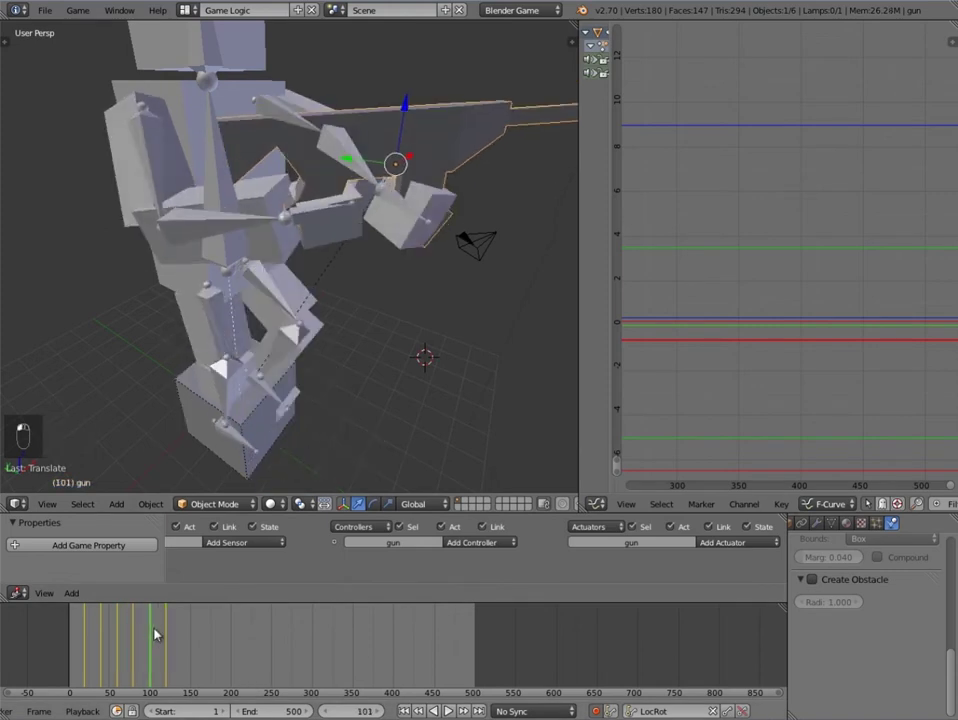
Step: Scrub the playhead back through the gun animation and settle on frame 120, watching its F-curves
{"action": "left_click_drag", "start_coordinate": [120, 626], "coordinate": [142, 611]}
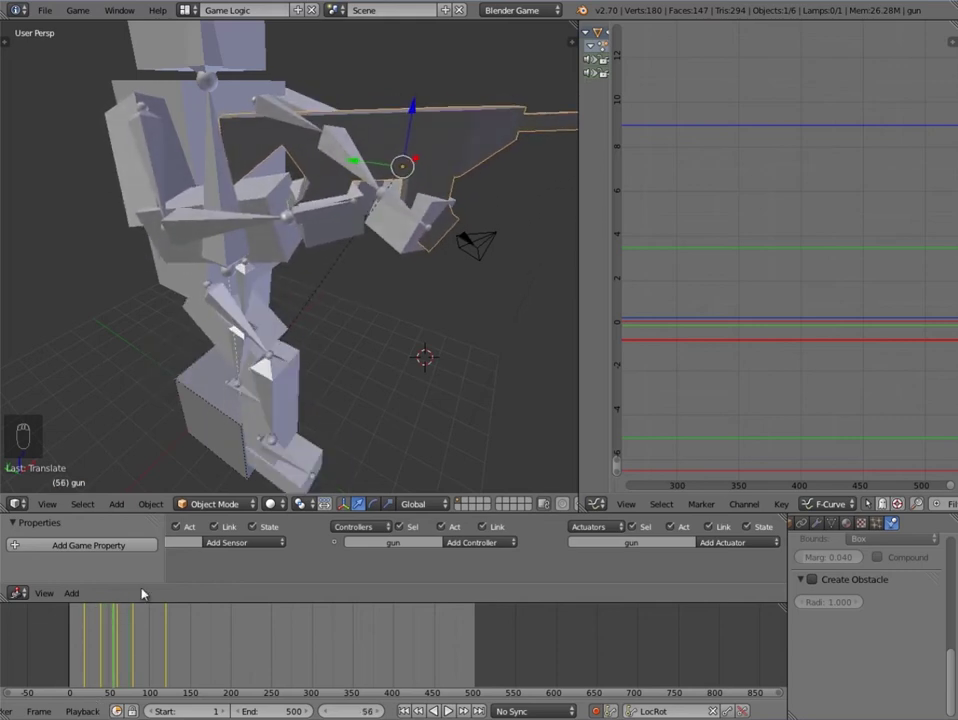
{"action": "left_click_drag", "start_coordinate": [453, 225], "coordinate": [341, 350]}
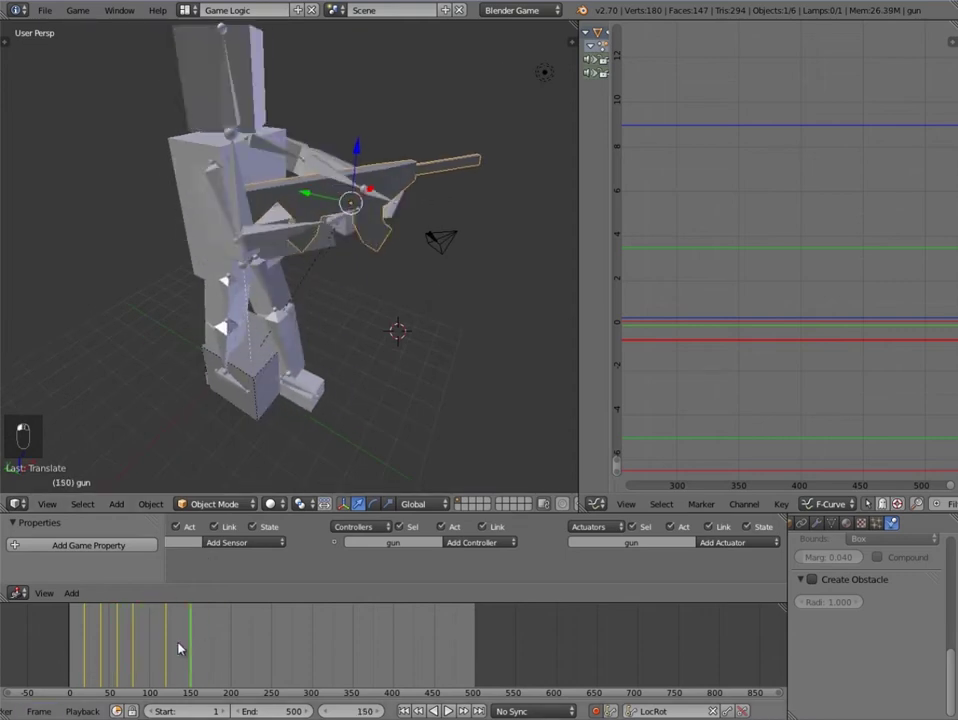
{"action": "left_click_drag", "start_coordinate": [163, 640], "coordinate": [187, 642]}
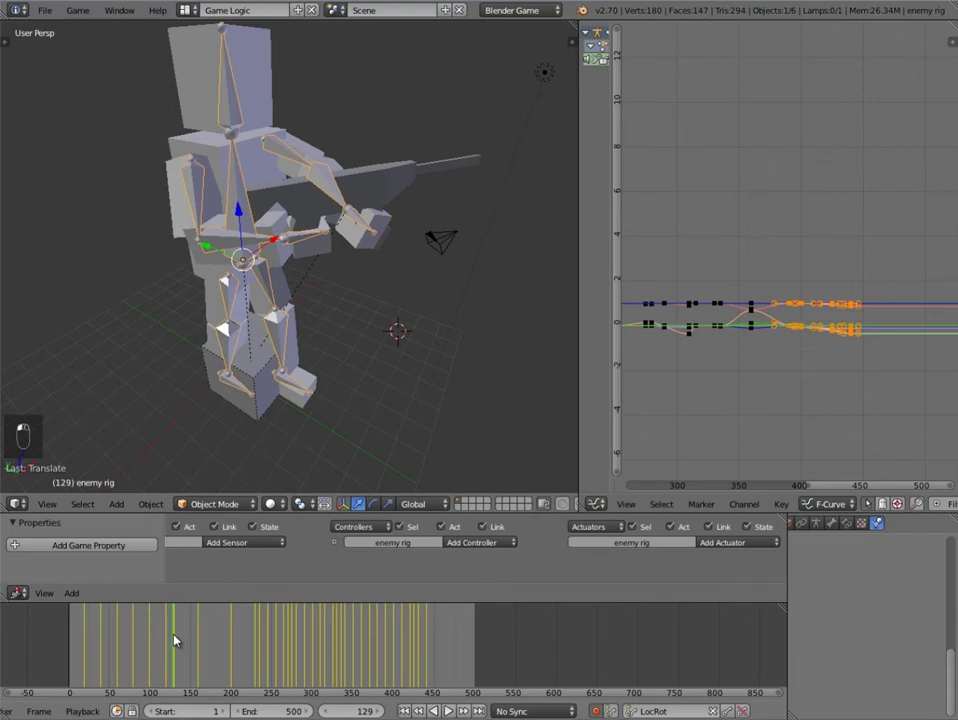
{"action": "left_click_drag", "start_coordinate": [308, 422], "coordinate": [396, 162]}
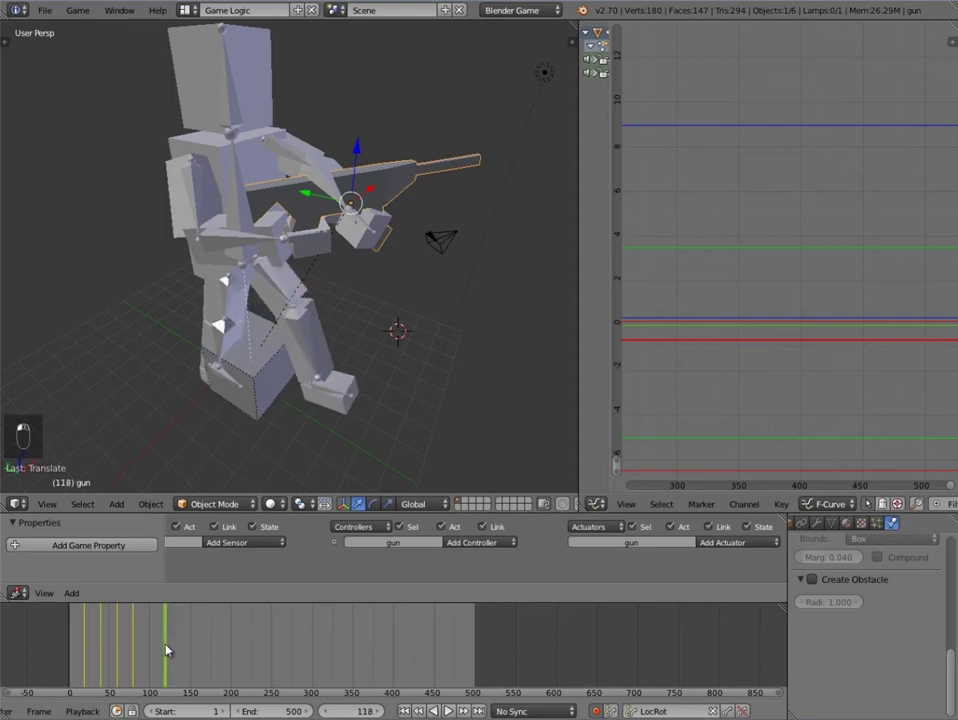
{"action": "left_click_drag", "start_coordinate": [173, 648], "coordinate": [165, 648]}
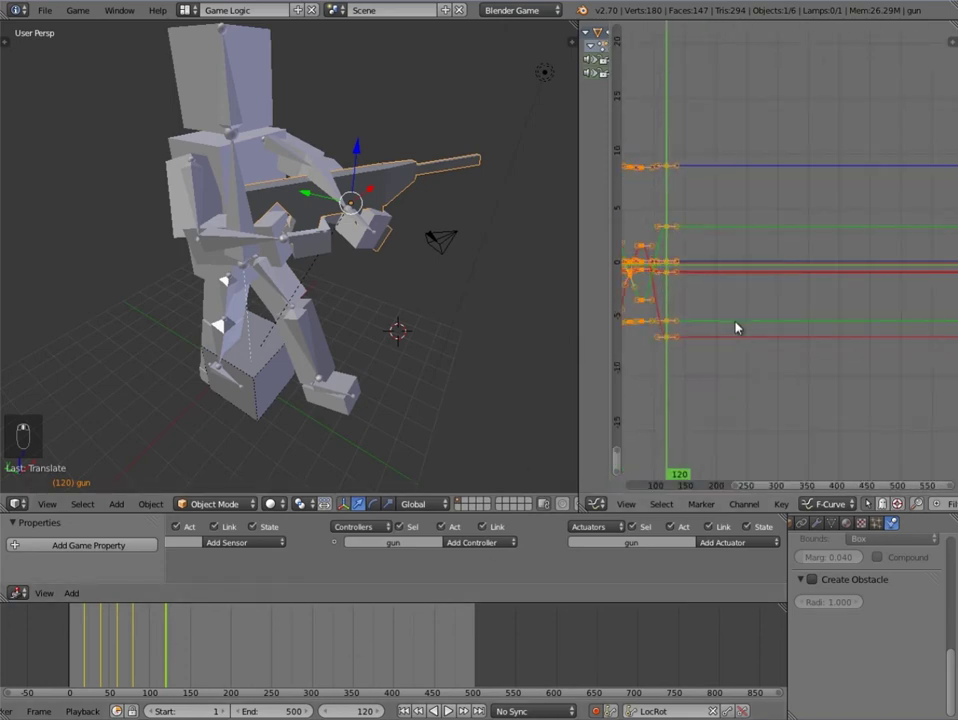
Step: Insert a LocRot keyframe for the gun at frame 120, then move the playhead to 131
{"action": "key", "text": "a"}
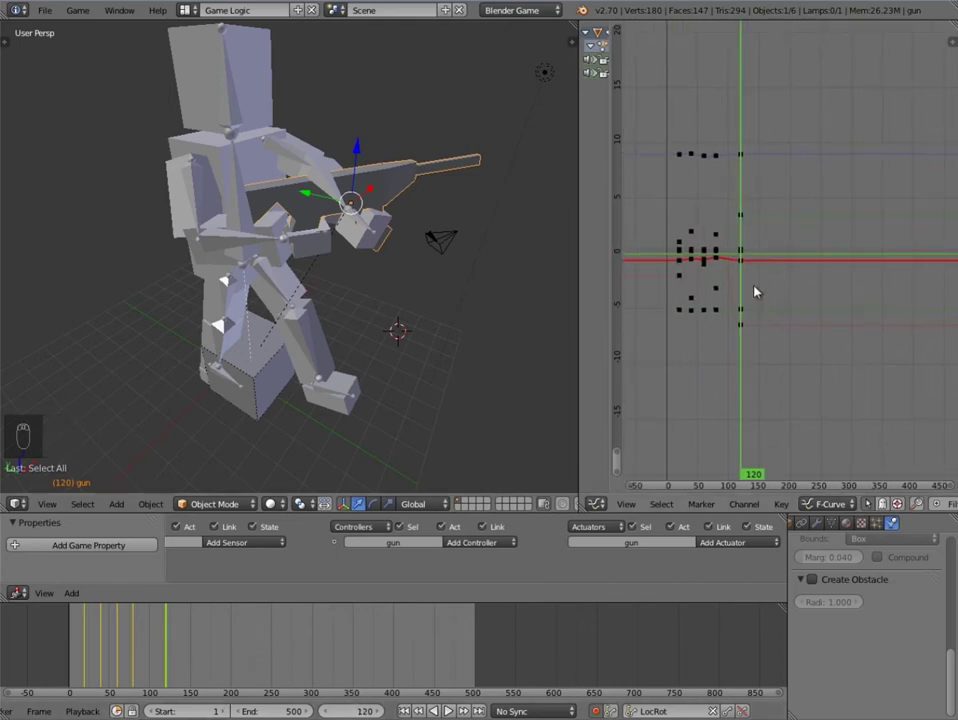
{"action": "key", "text": "ctrl+k"}
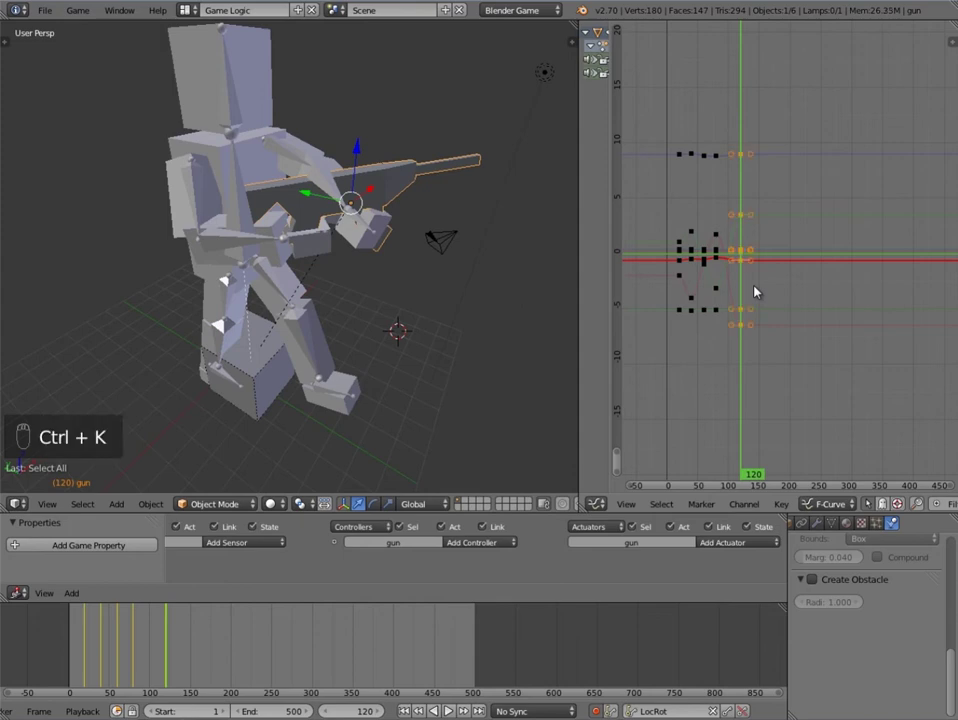
{"action": "key", "text": "shift+d"}
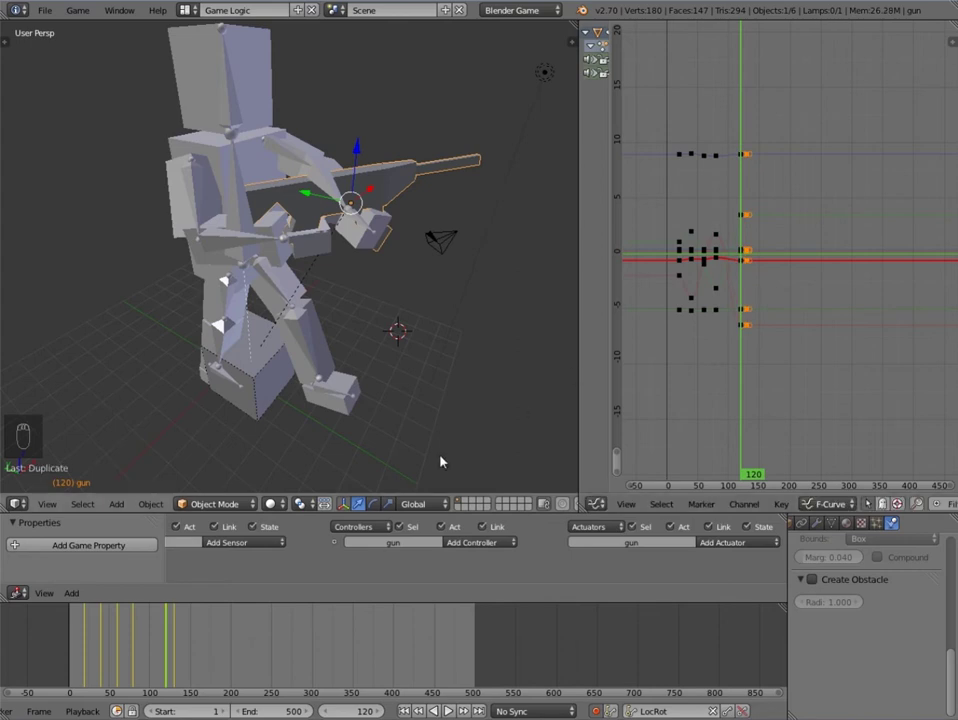
{"action": "left_click_drag", "start_coordinate": [172, 627], "coordinate": [180, 632]}
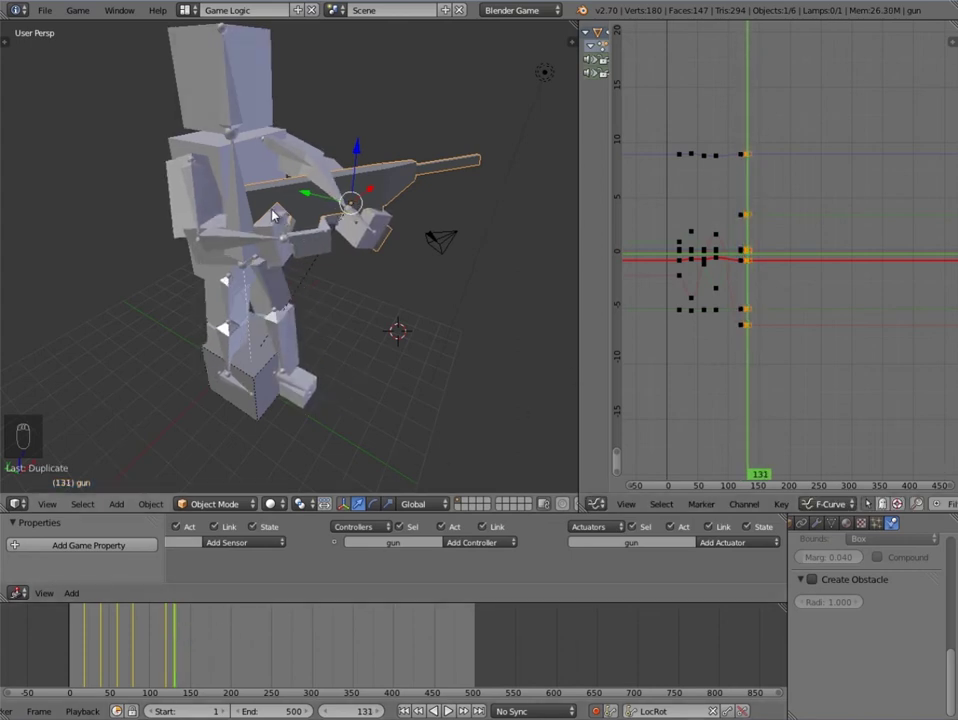
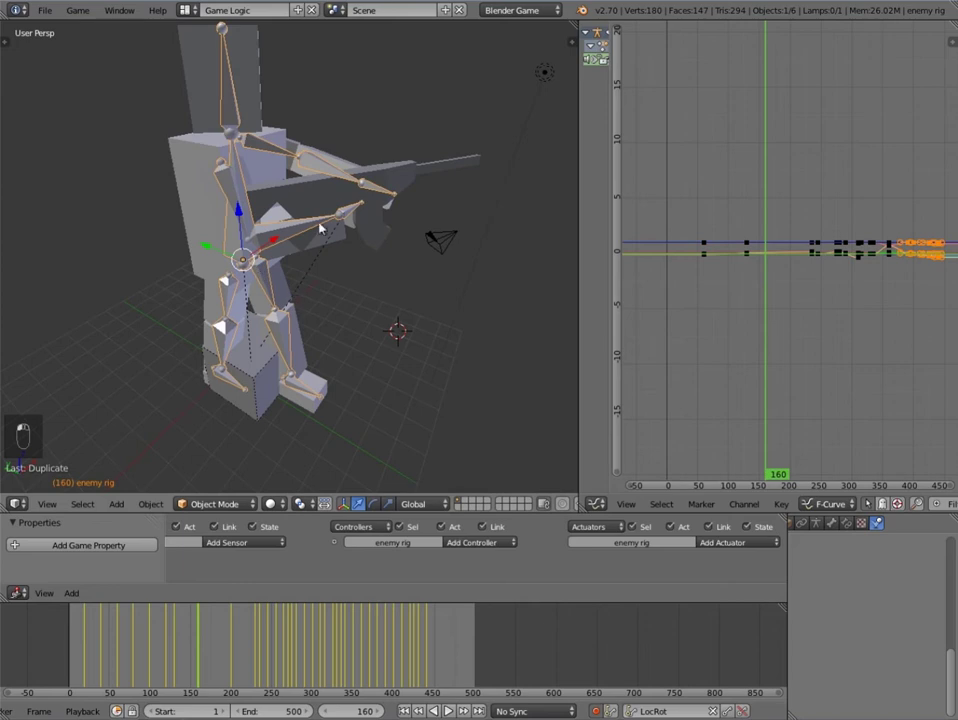
Step: Rotate the gun on one axis at frame 160 so Auto Keying records the new pose
{"action": "left_click_drag", "start_coordinate": [435, 171], "coordinate": [344, 339]}
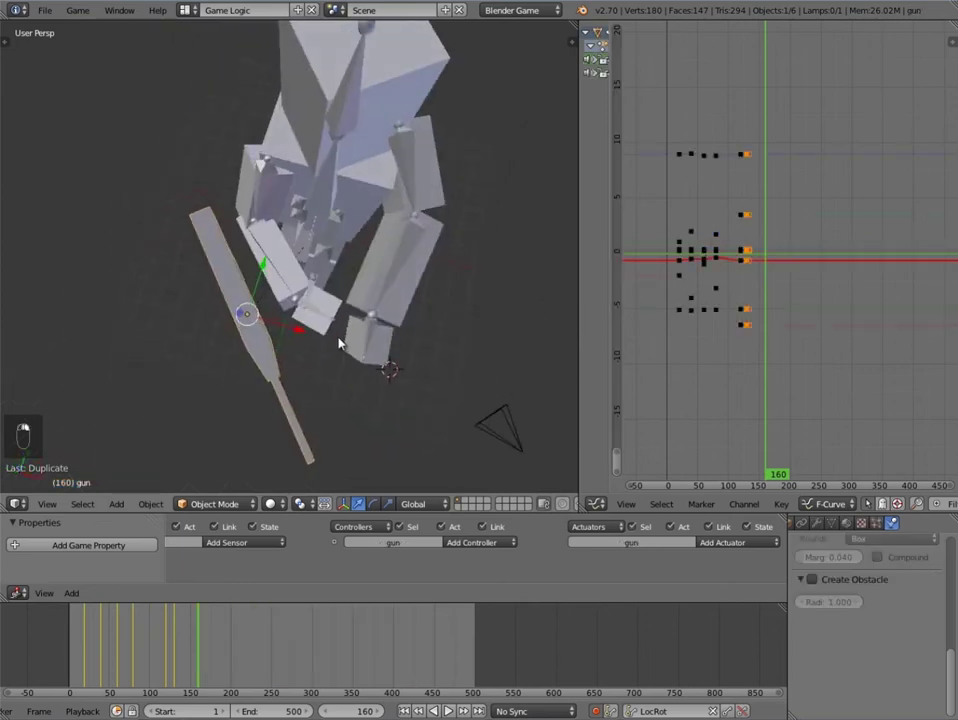
{"action": "left_click", "coordinate": [348, 382]}
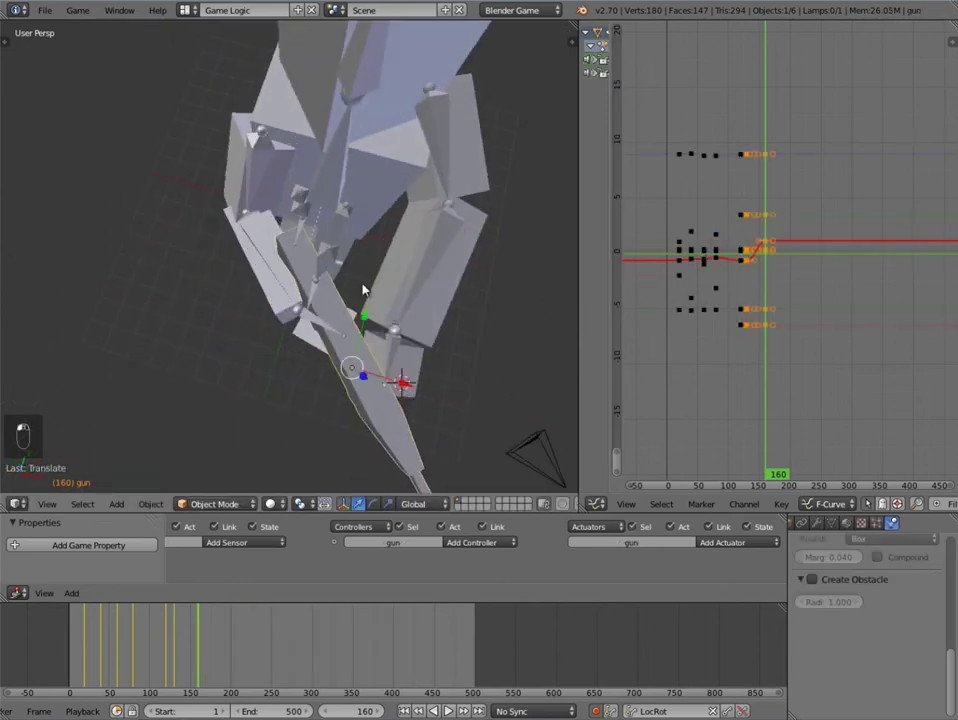
{"action": "key", "text": "r"}
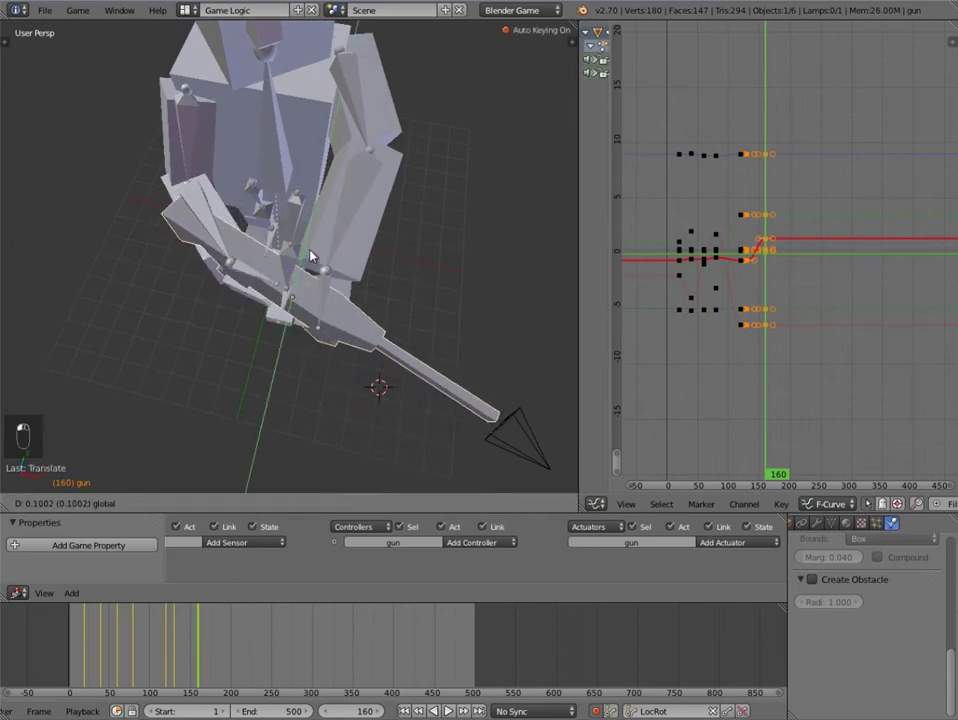
{"action": "middle_click", "coordinate": [406, 333]}
{"action": "key", "text": "g"}
{"action": "left_click", "coordinate": [405, 309]}
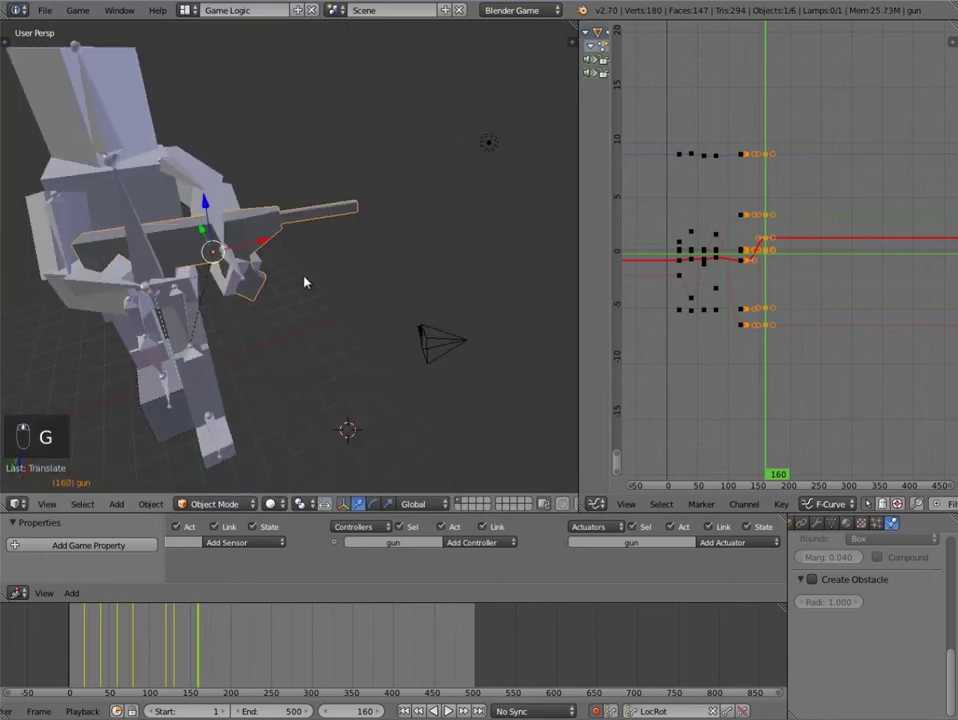
Step: Refine the gun's pose with further grab and rotate tweaks while inspecting it from several angles
{"action": "middle_click", "coordinate": [399, 306]}
{"action": "middle_click", "coordinate": [369, 309]}
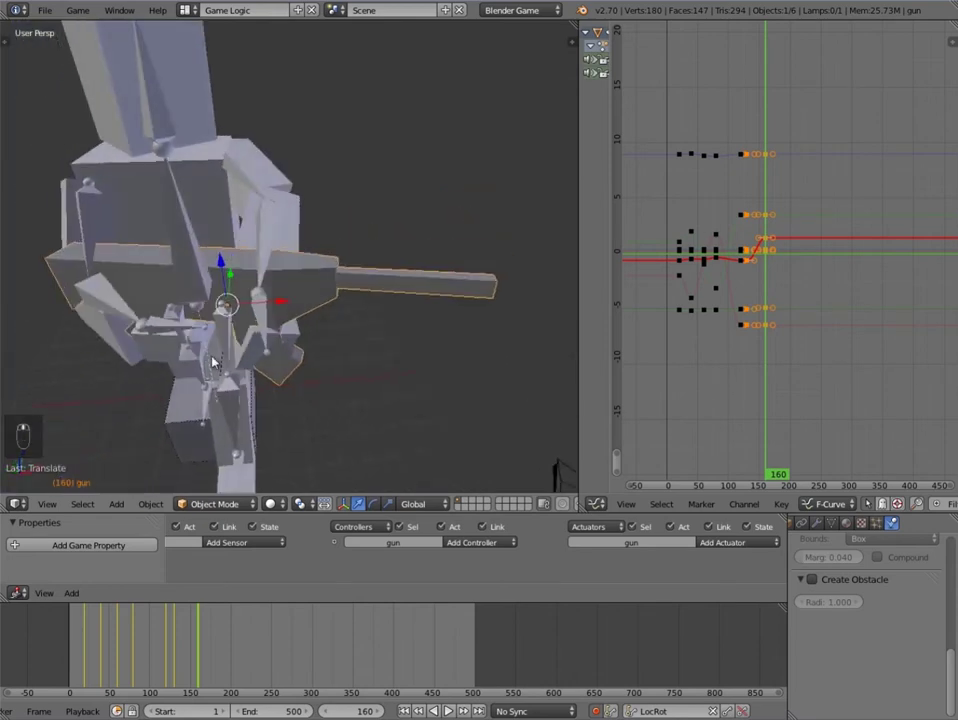
{"action": "key", "text": "g"}
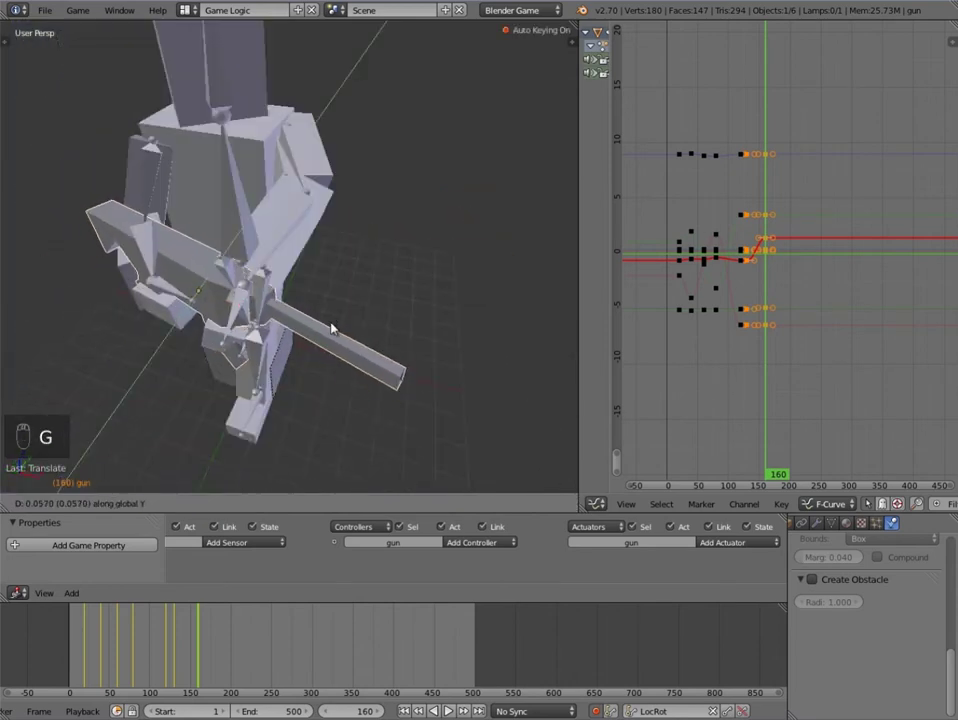
{"action": "key", "text": "r"}
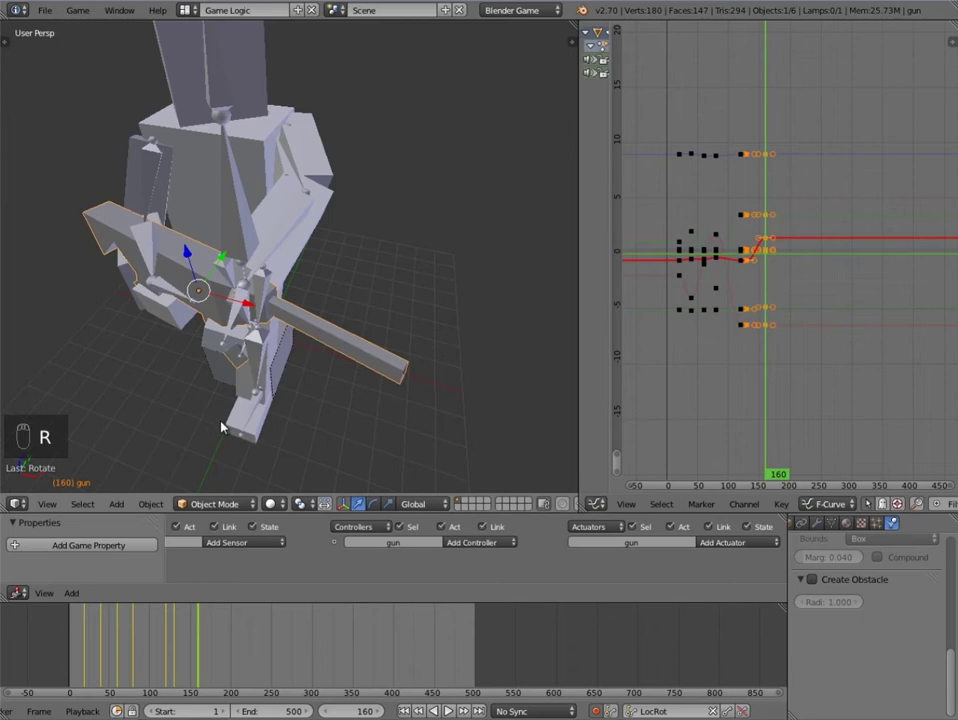
{"action": "middle_click", "coordinate": [169, 652]}
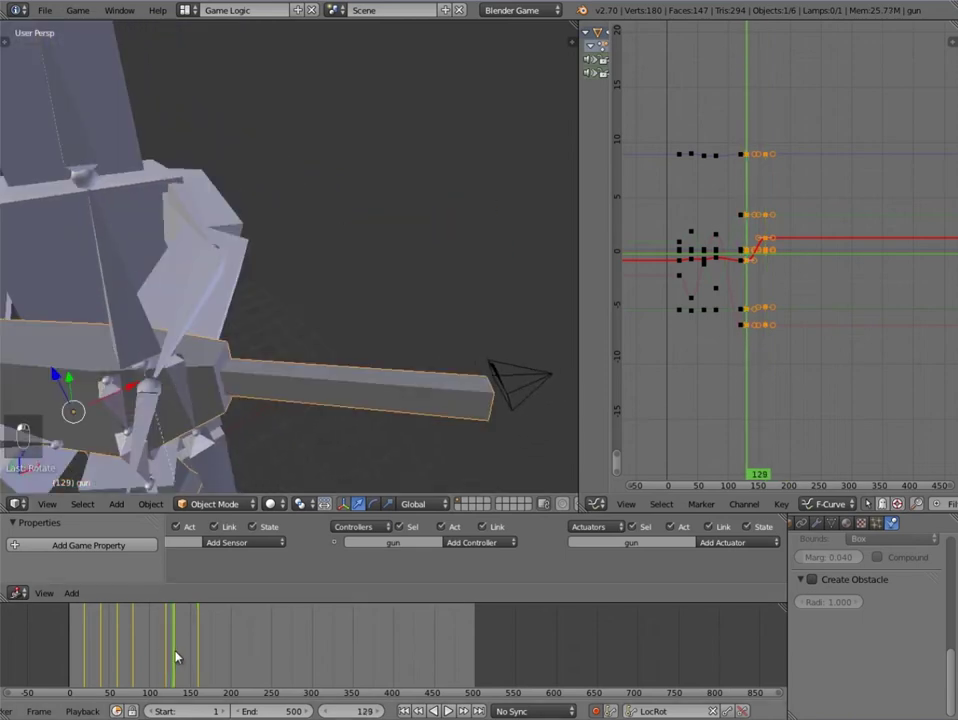
{"action": "middle_click", "coordinate": [181, 651]}
{"action": "middle_click", "coordinate": [199, 647]}
{"action": "middle_click", "coordinate": [186, 648]}
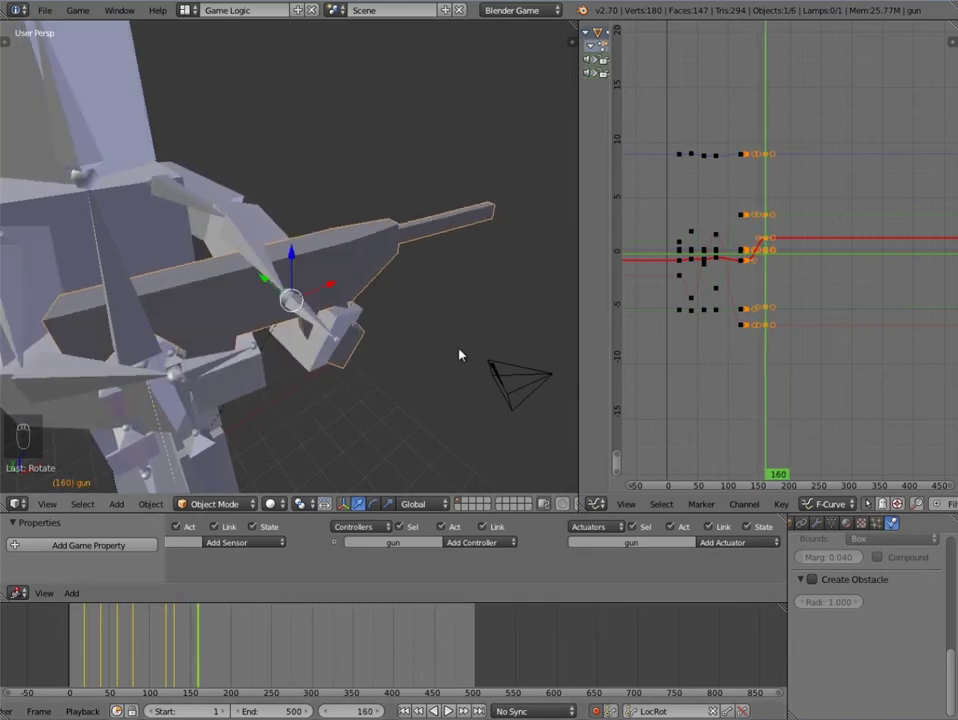
{"action": "key", "text": "r"}
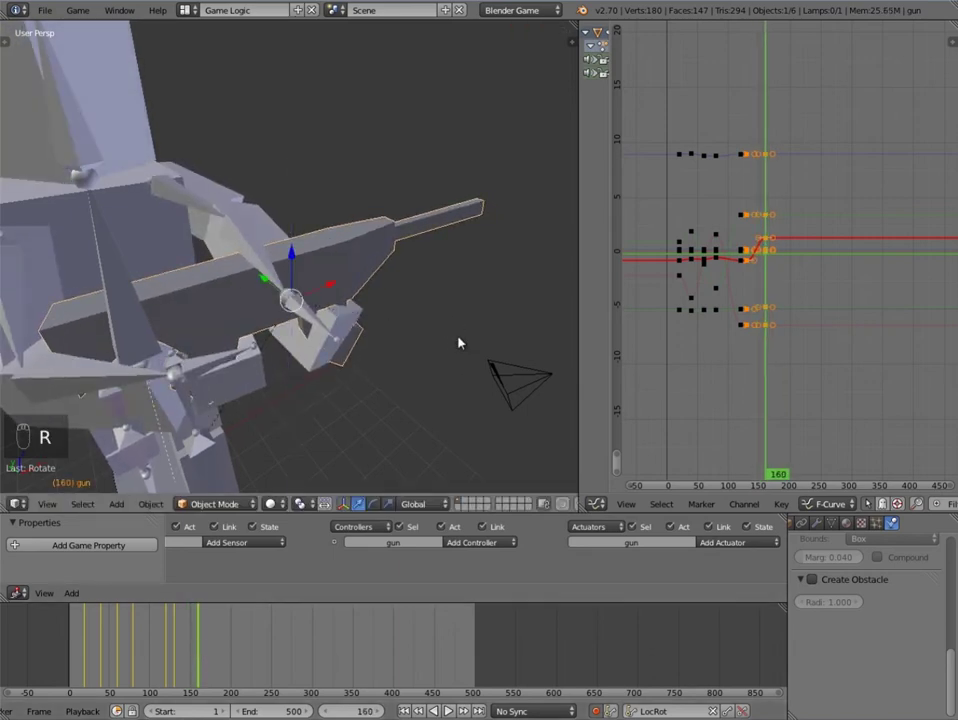
{"action": "middle_click", "coordinate": [173, 644]}
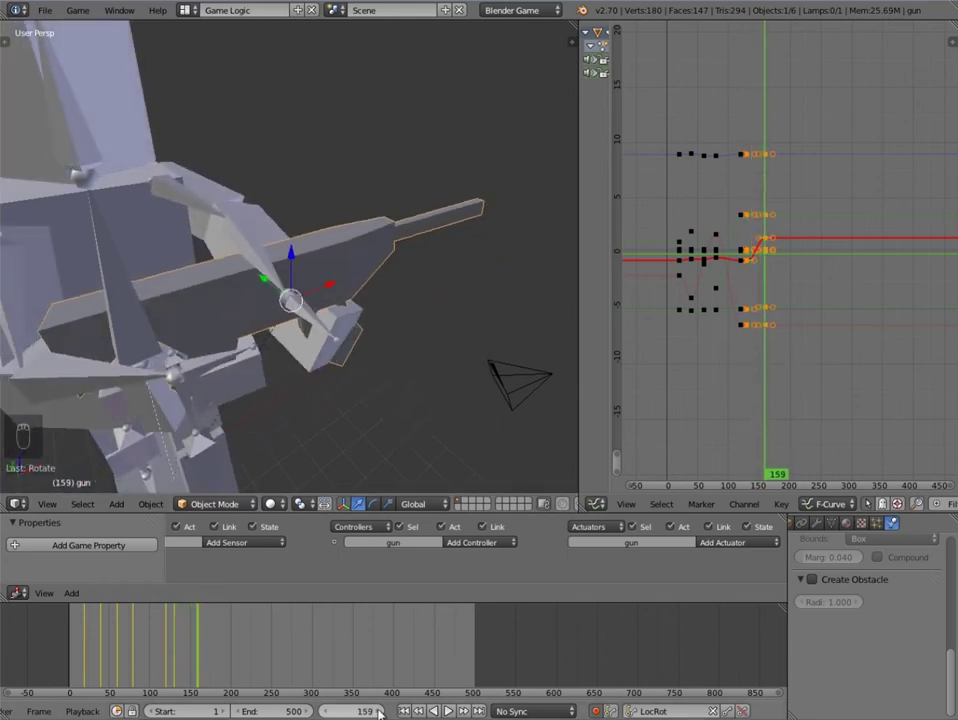
{"action": "key", "text": "r"}
Step: Scrub the Timeline to preview the gun's motion and leave the playhead at frame 160
{"action": "key", "text": "g"}
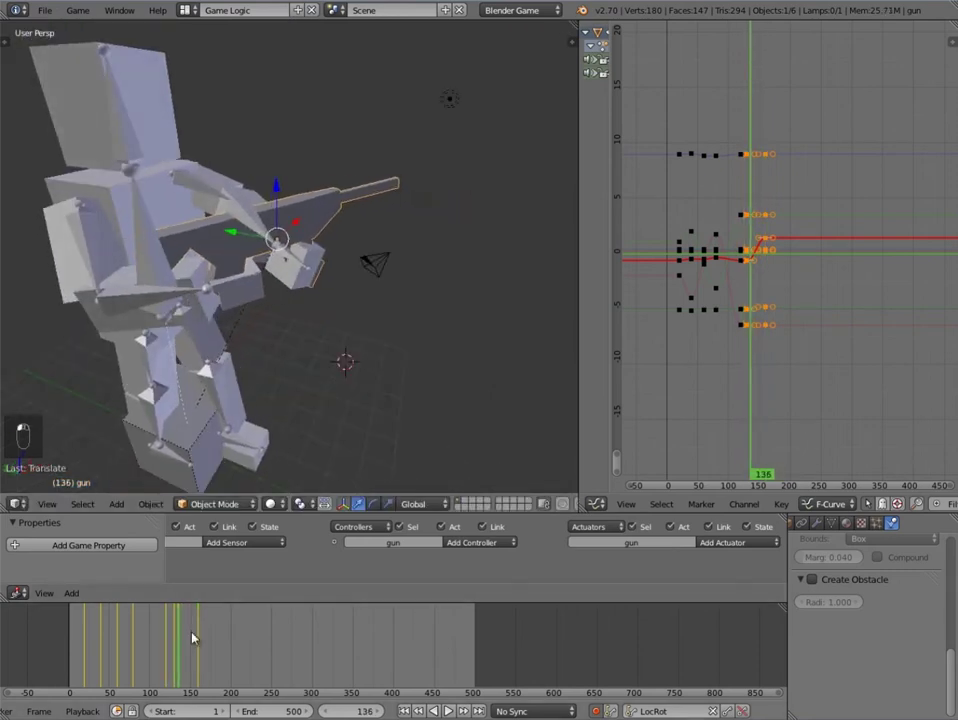
{"action": "left_click_drag", "start_coordinate": [193, 631], "coordinate": [223, 629]}
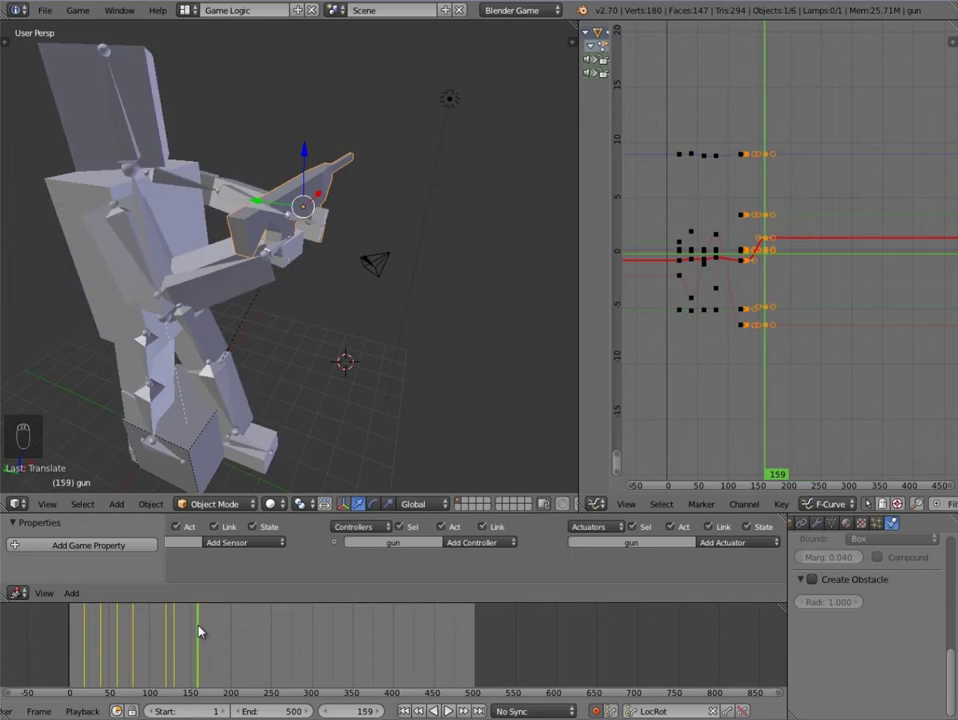
{"action": "left_click_drag", "start_coordinate": [142, 249], "coordinate": [221, 653]}
{"action": "key", "text": "Up"}
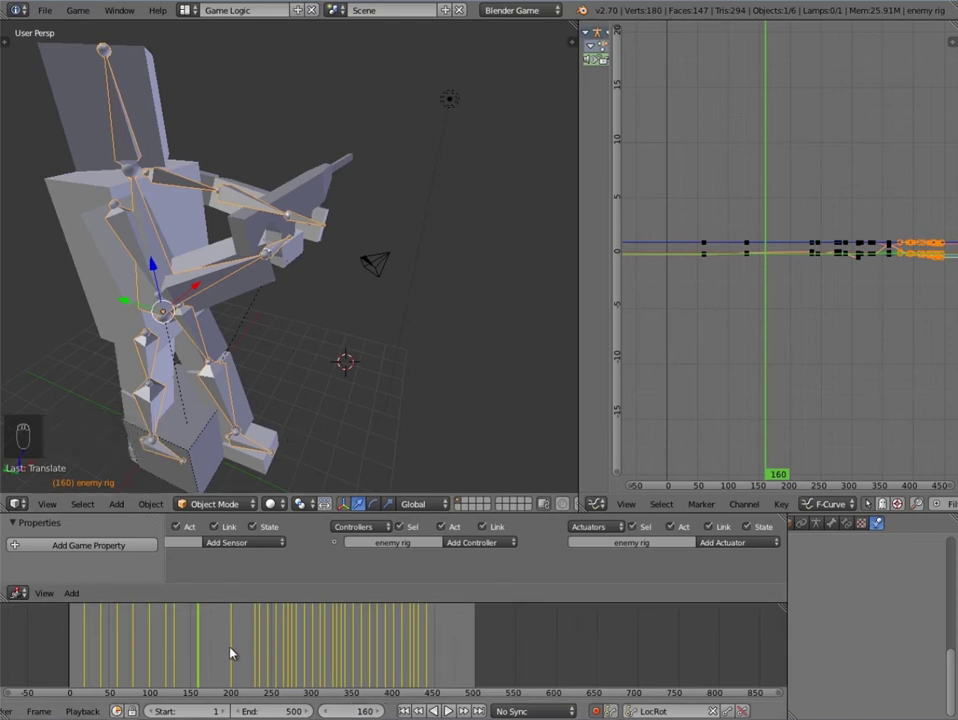
Step: Advance to frame 200 and rotate the gun into a new keyed pose there
{"action": "key", "text": "Up"}
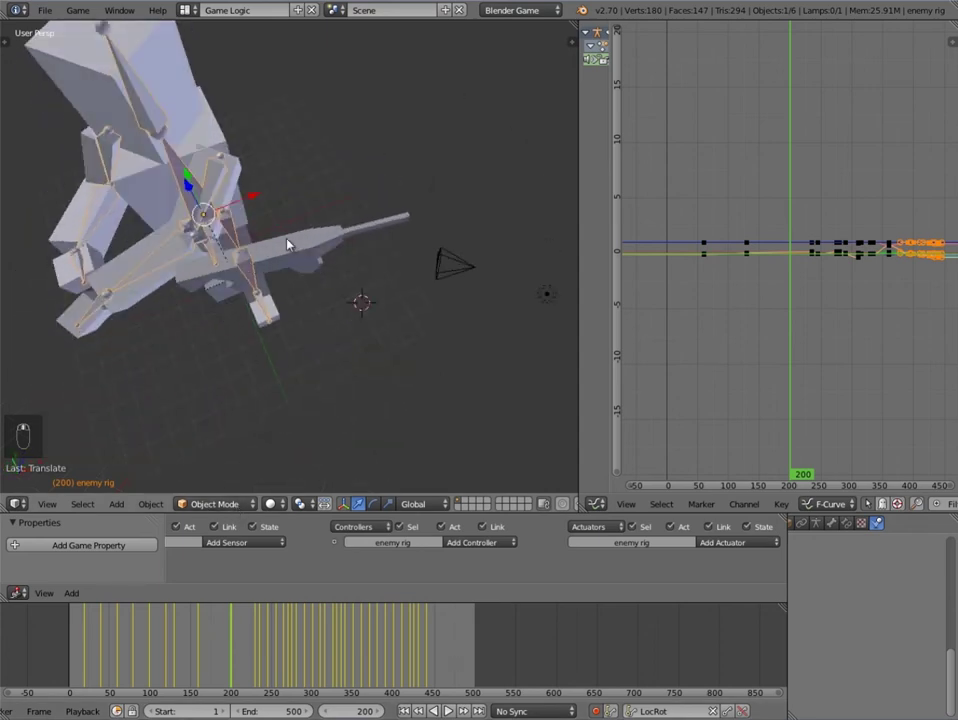
{"action": "middle_click", "coordinate": [303, 305]}
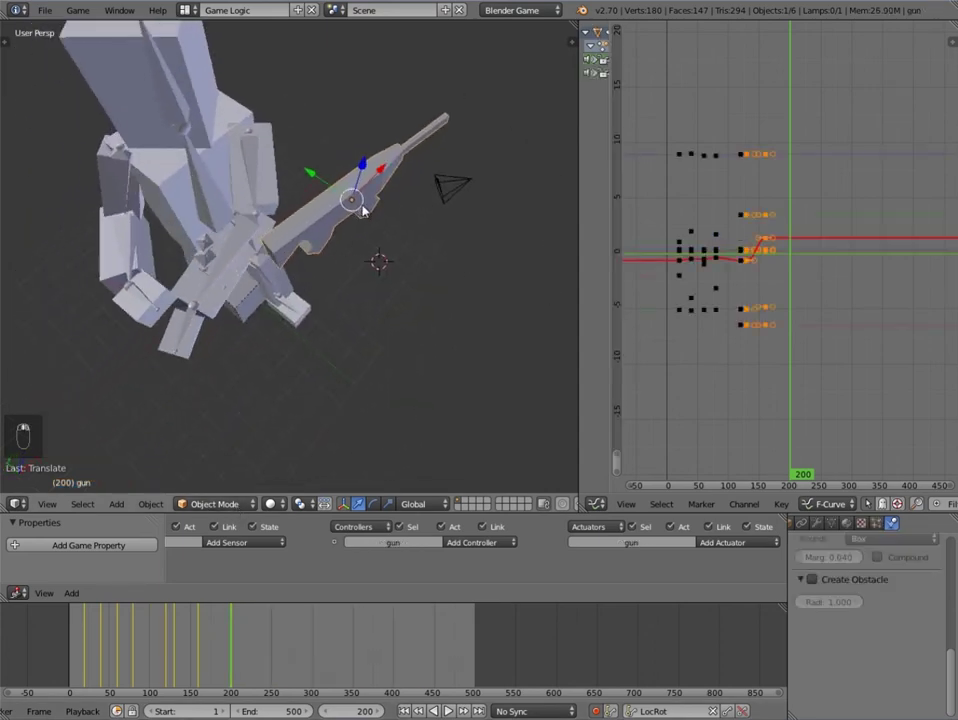
{"action": "key", "text": "r"}
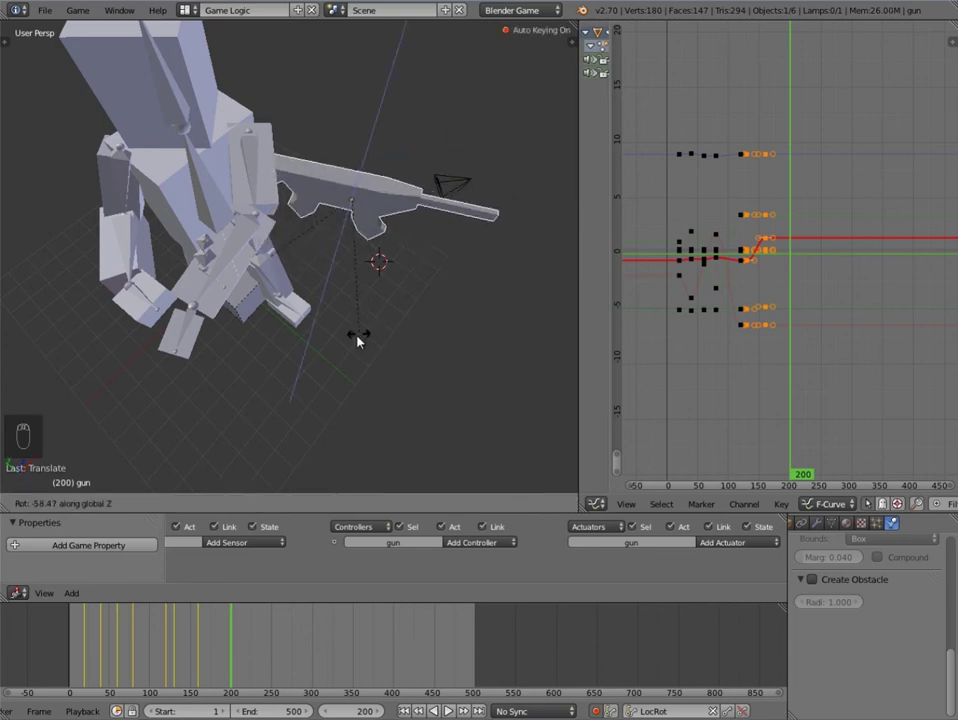
{"action": "left_click", "coordinate": [382, 175]}
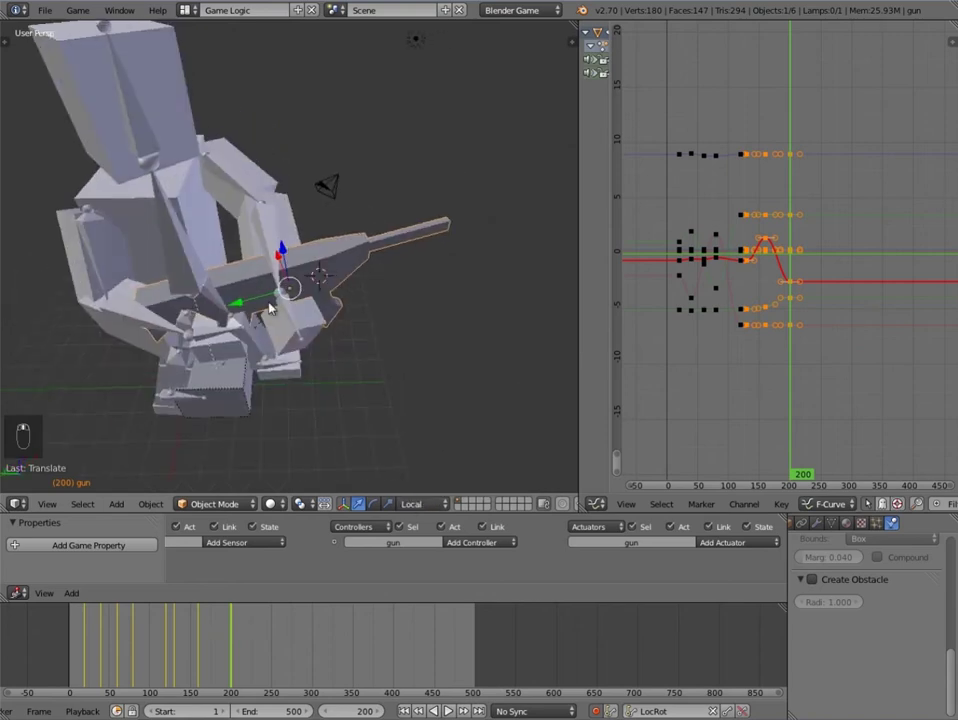
Step: Reselect the gun and nudge its pose at frame 200, orbiting to check it
{"action": "left_click", "coordinate": [244, 303]}
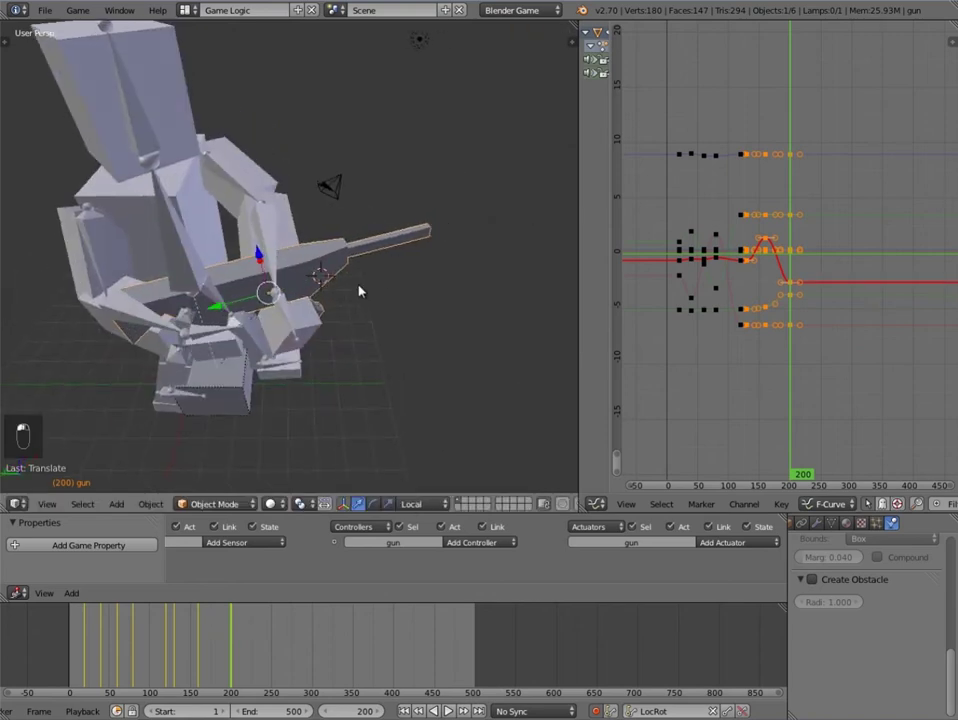
{"action": "key", "text": "g"}
{"action": "key", "text": "r"}
{"action": "left_click_drag", "start_coordinate": [417, 501], "coordinate": [435, 270]}
Step: Key the gun's transform at frame 200 and adjust its placement while orbiting around it
{"action": "key", "text": "g"}
{"action": "key", "text": "g"}
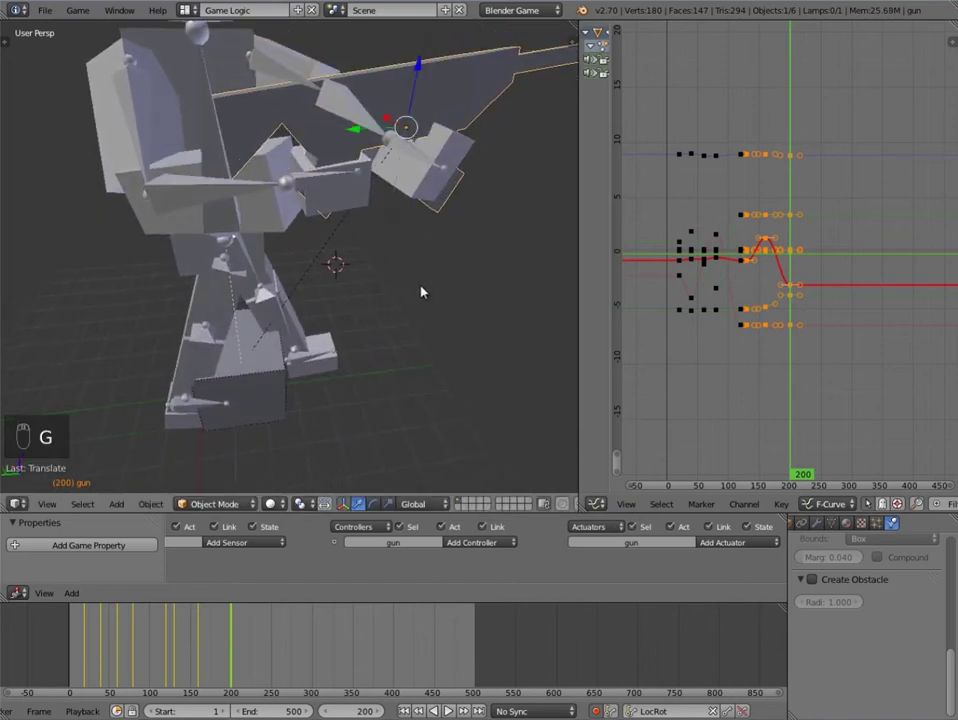
{"action": "key", "text": "r"}
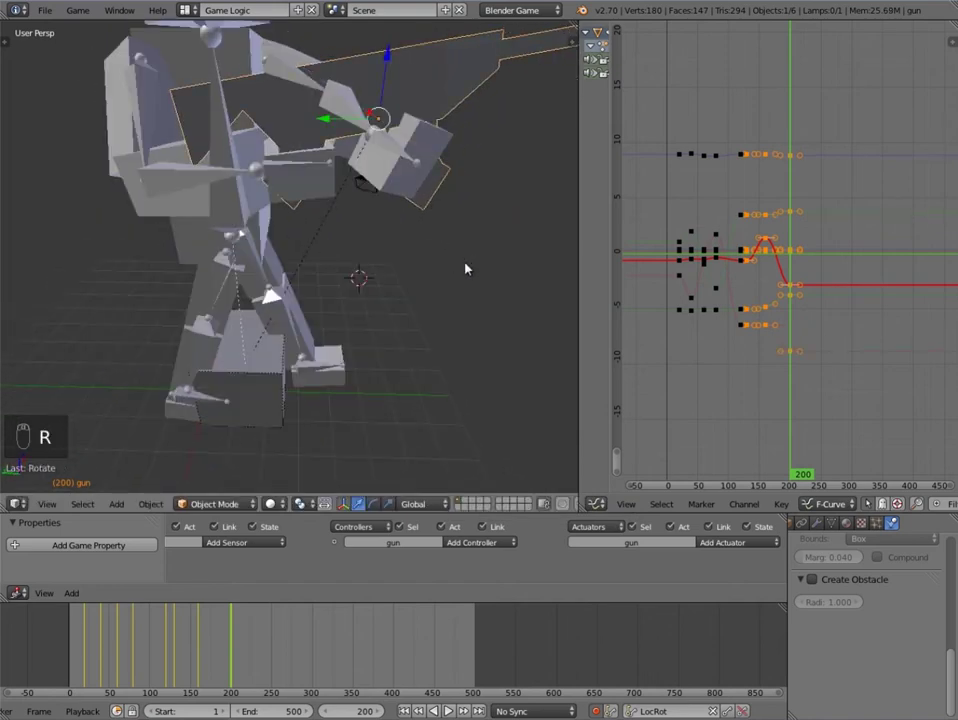
{"action": "key", "text": "g"}
{"action": "key", "text": "g"}
{"action": "middle_click", "coordinate": [466, 268]}
{"action": "key", "text": "g"}
{"action": "middle_click", "coordinate": [407, 285]}
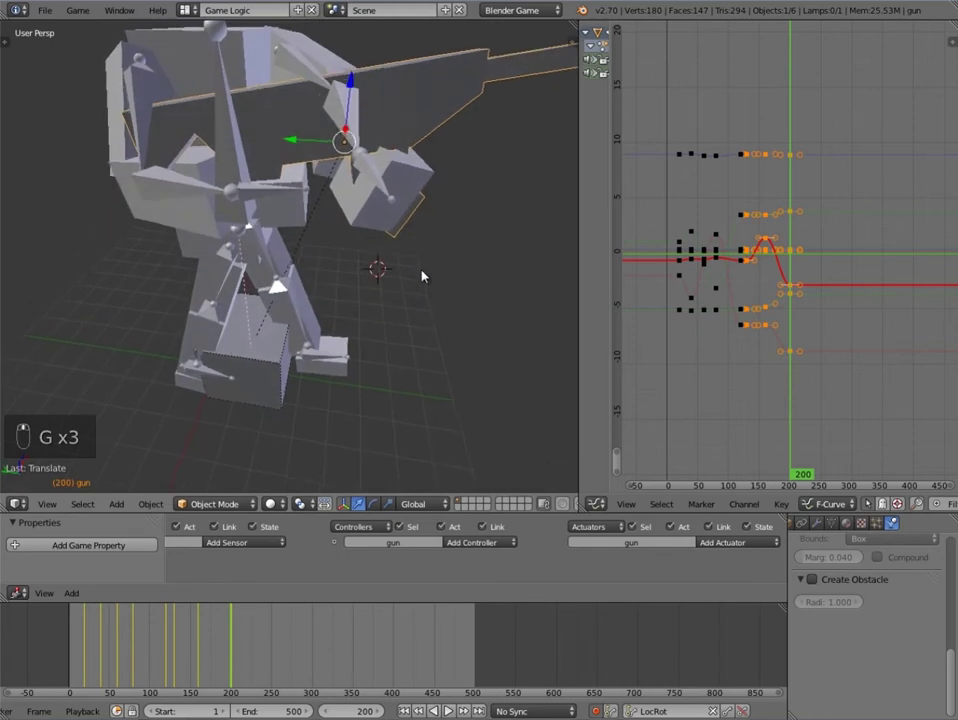
Step: Shift the gun into a new position and confirm its placement
{"action": "left_click_drag", "start_coordinate": [245, 670], "coordinate": [169, 655]}
{"action": "left_click_drag", "start_coordinate": [237, 635], "coordinate": [277, 389]}
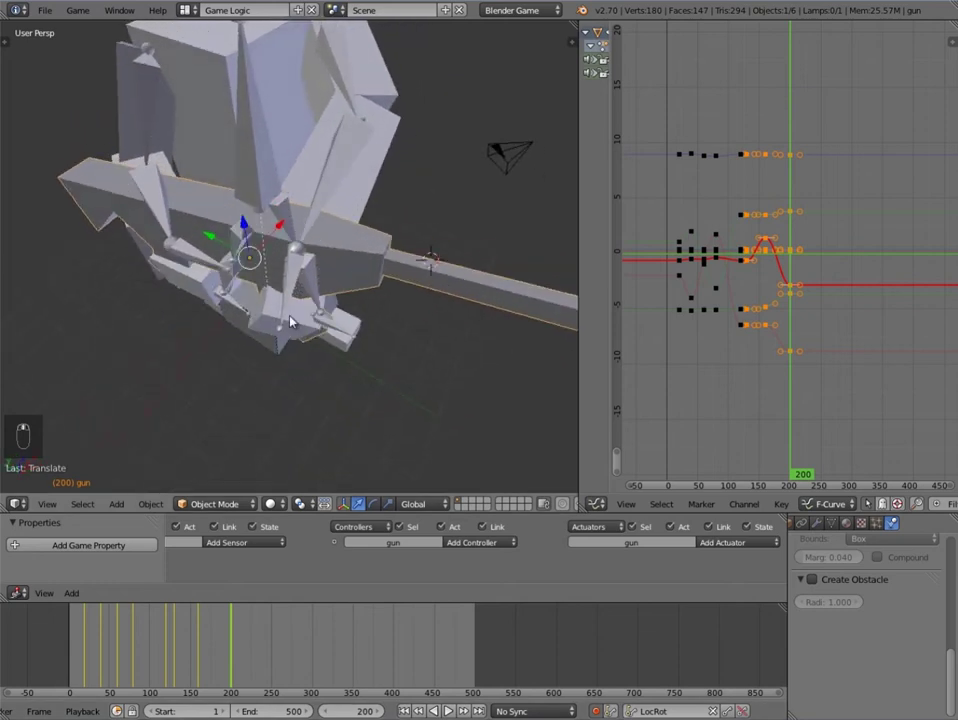
{"action": "key", "text": "g"}
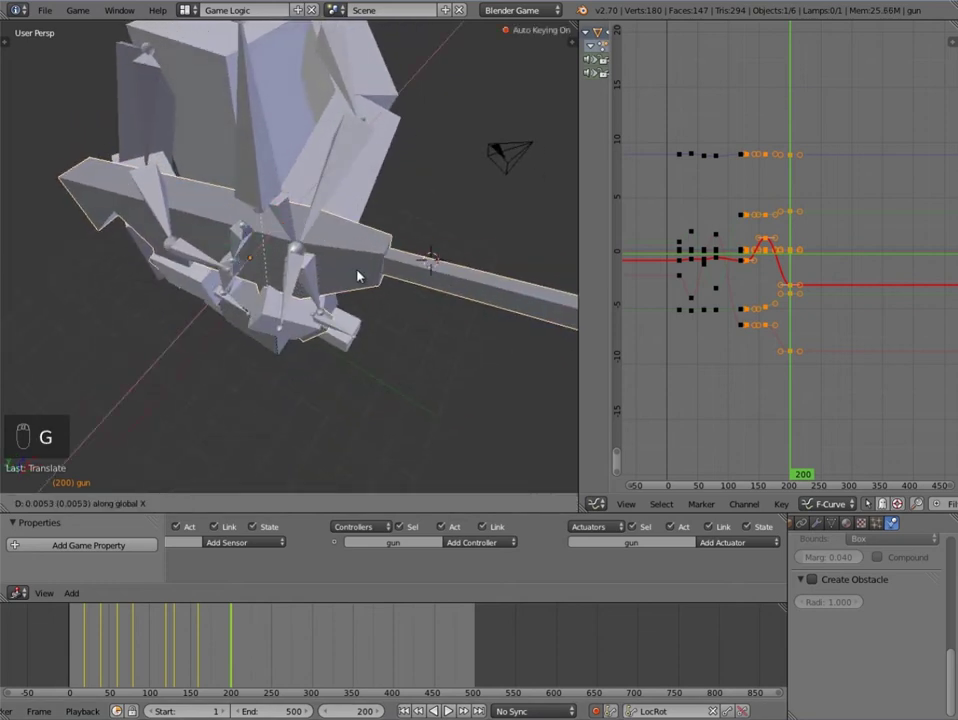
{"action": "left_click_drag", "start_coordinate": [290, 222], "coordinate": [440, 285]}
{"action": "key", "text": "r"}
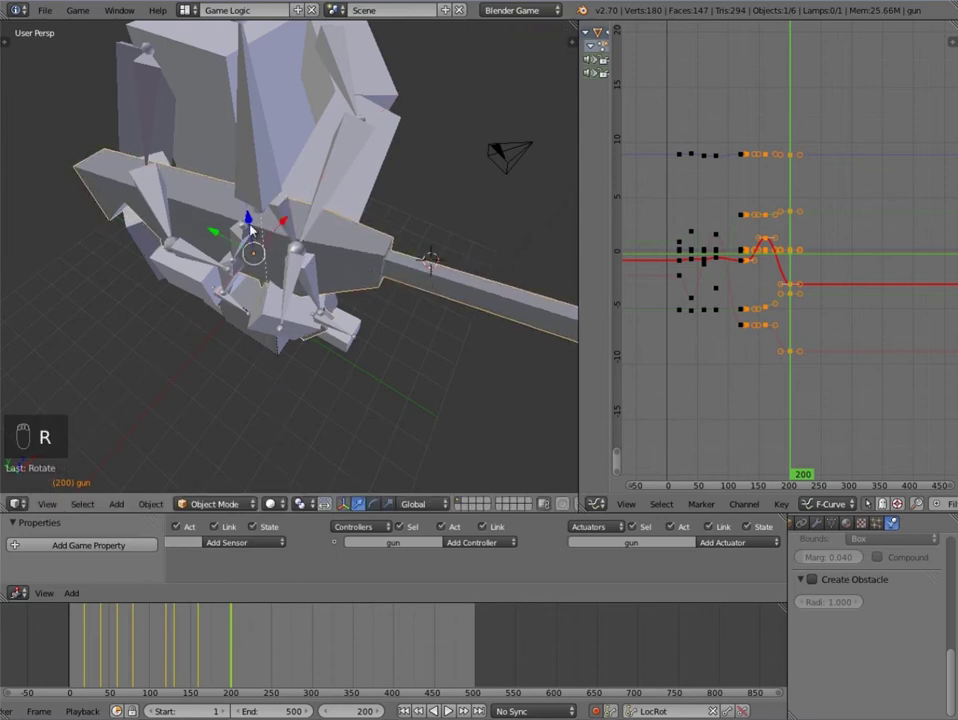
{"action": "left_click", "coordinate": [216, 232]}
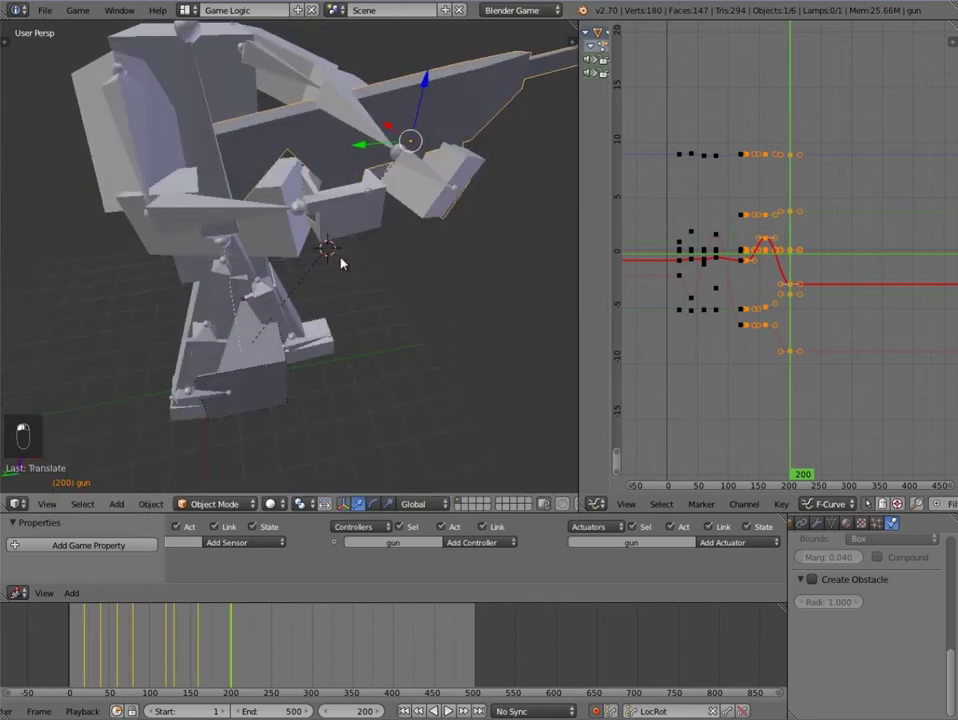
{"action": "key", "text": "g"}
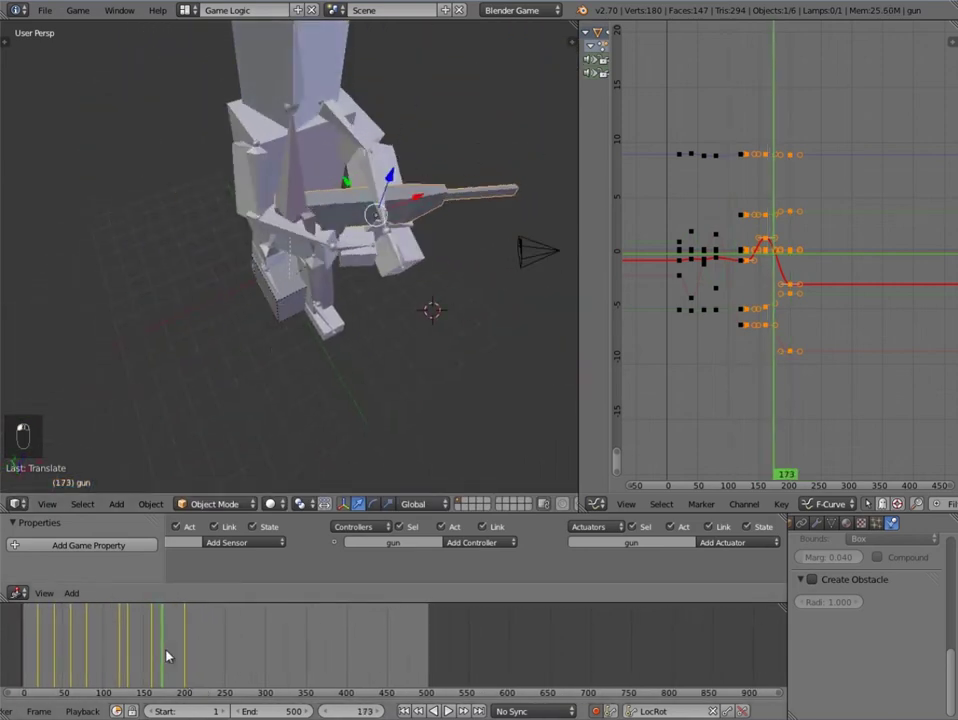
Step: Step to frame 180 and rotate the gun along a locked axis into a new pose
{"action": "left_click_drag", "start_coordinate": [158, 653], "coordinate": [420, 231]}
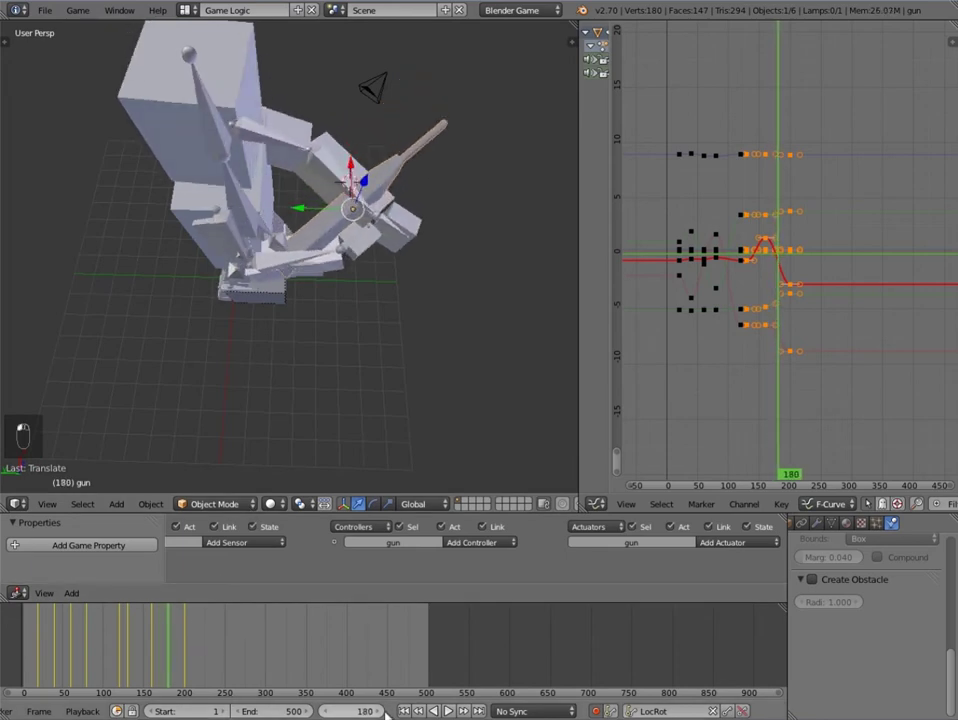
{"action": "left_click_drag", "start_coordinate": [393, 256], "coordinate": [233, 247]}
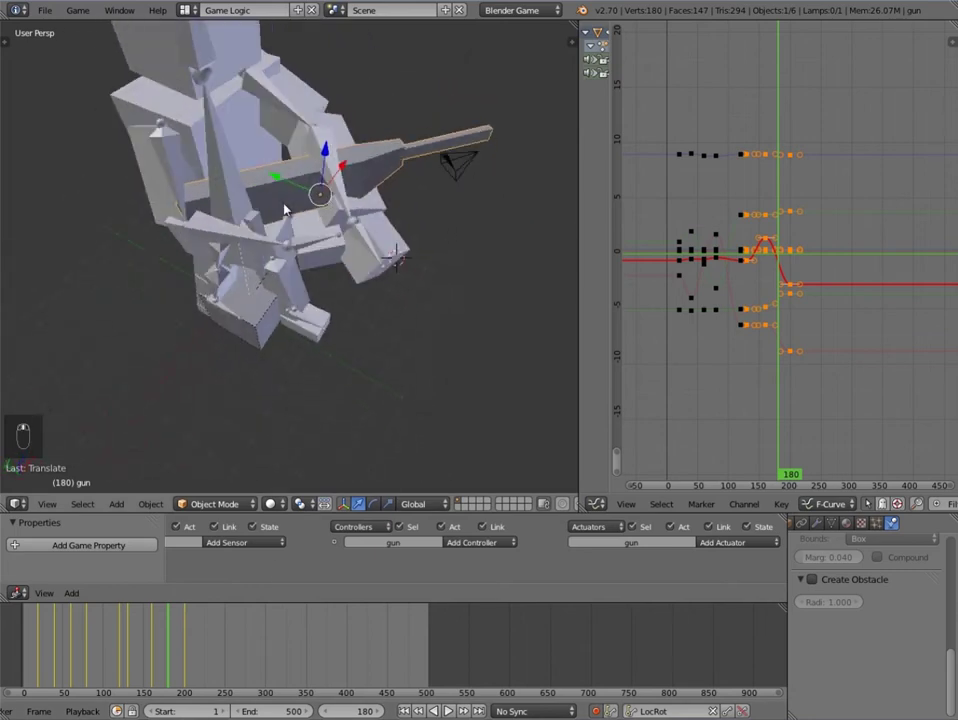
{"action": "left_click", "coordinate": [284, 177]}
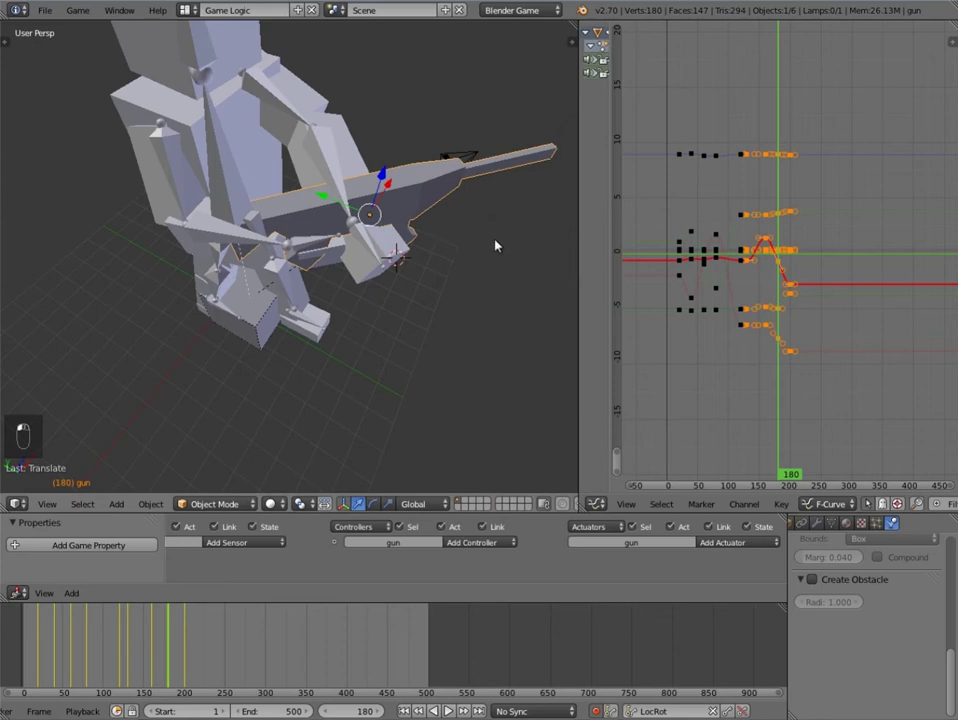
{"action": "key", "text": "r"}
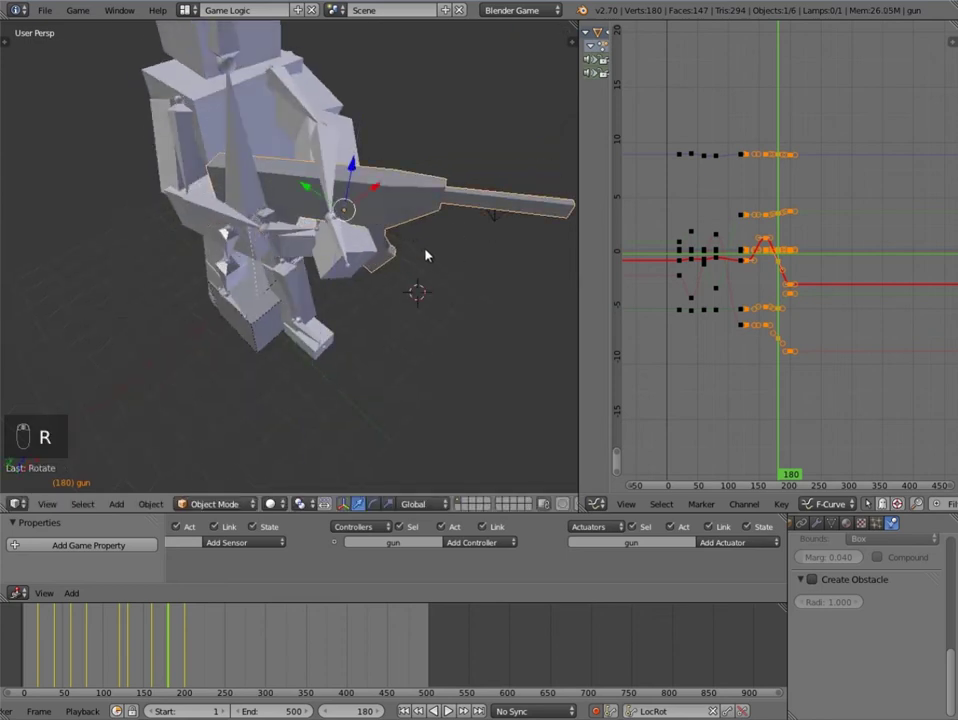
{"action": "key", "text": "g"}
{"action": "key", "text": "g"}
{"action": "middle_click", "coordinate": [447, 255]}
{"action": "key", "text": "g"}
{"action": "left_click_drag", "start_coordinate": [470, 249], "coordinate": [453, 249]}
{"action": "key", "text": "g"}
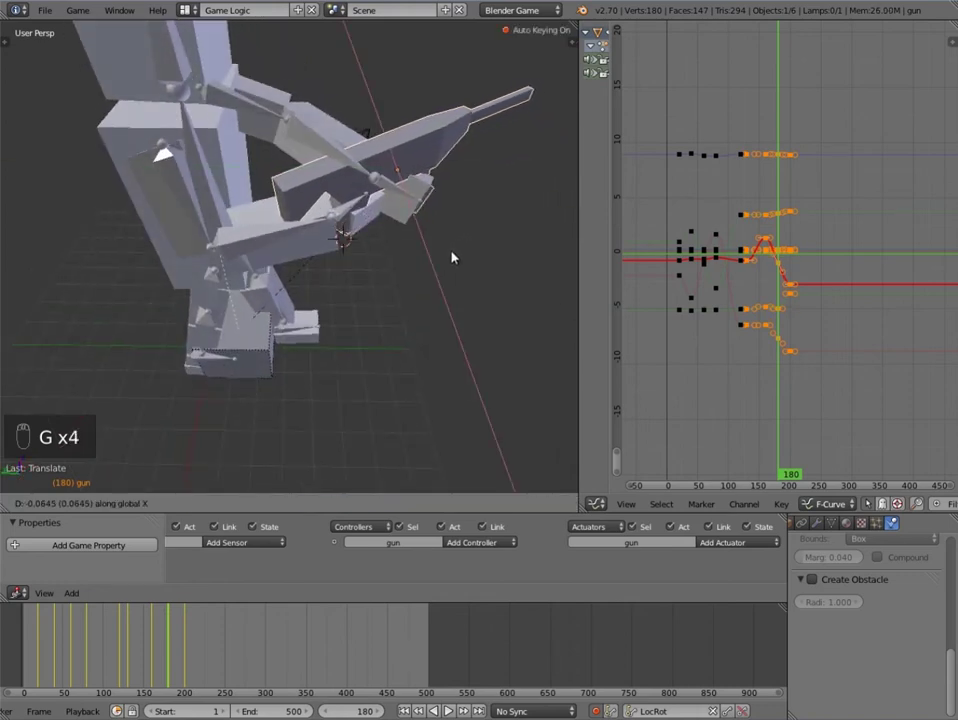
{"action": "key", "text": "r"}
Step: Check the gun from several angles and record its frame-180 pose as LocRot keyframes
{"action": "key", "text": "g"}
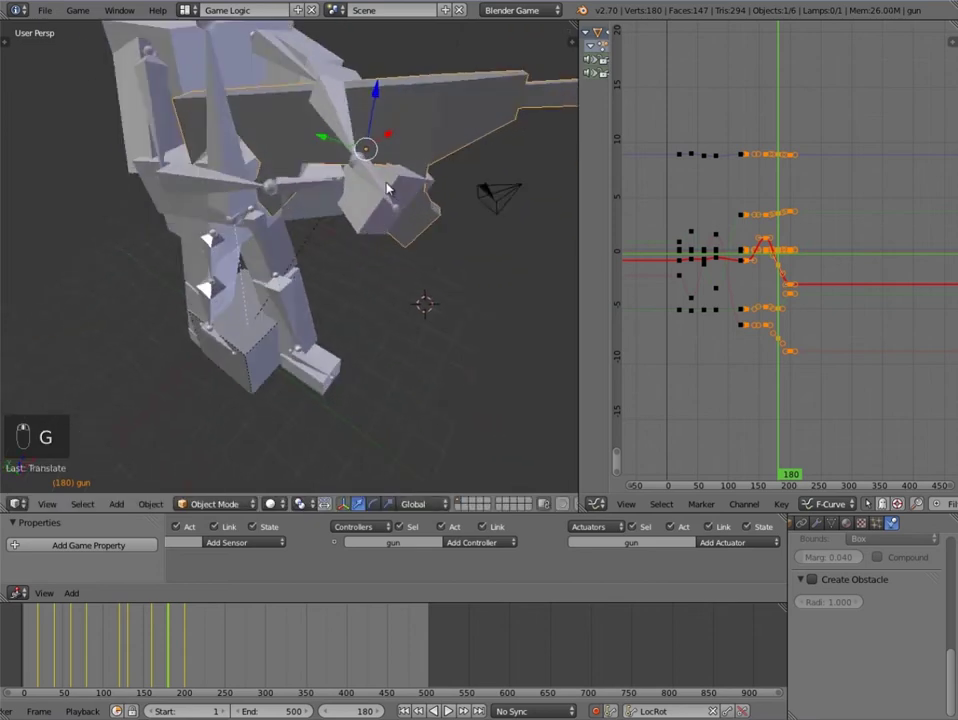
{"action": "key", "text": "g"}
{"action": "key", "text": "g"}
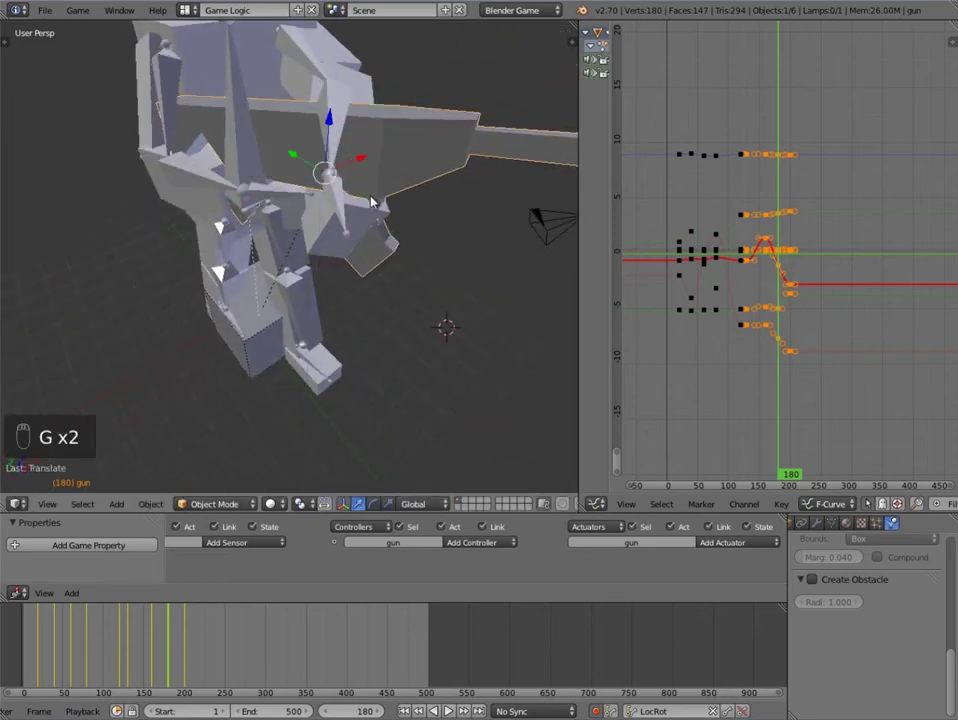
{"action": "key", "text": "g"}
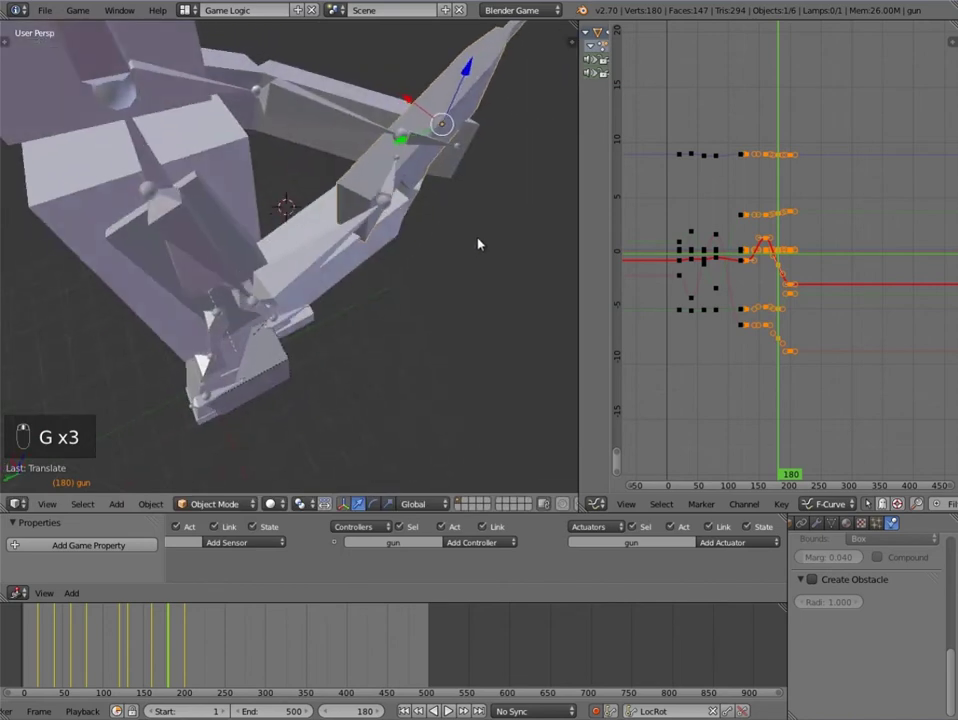
{"action": "key", "text": "g"}
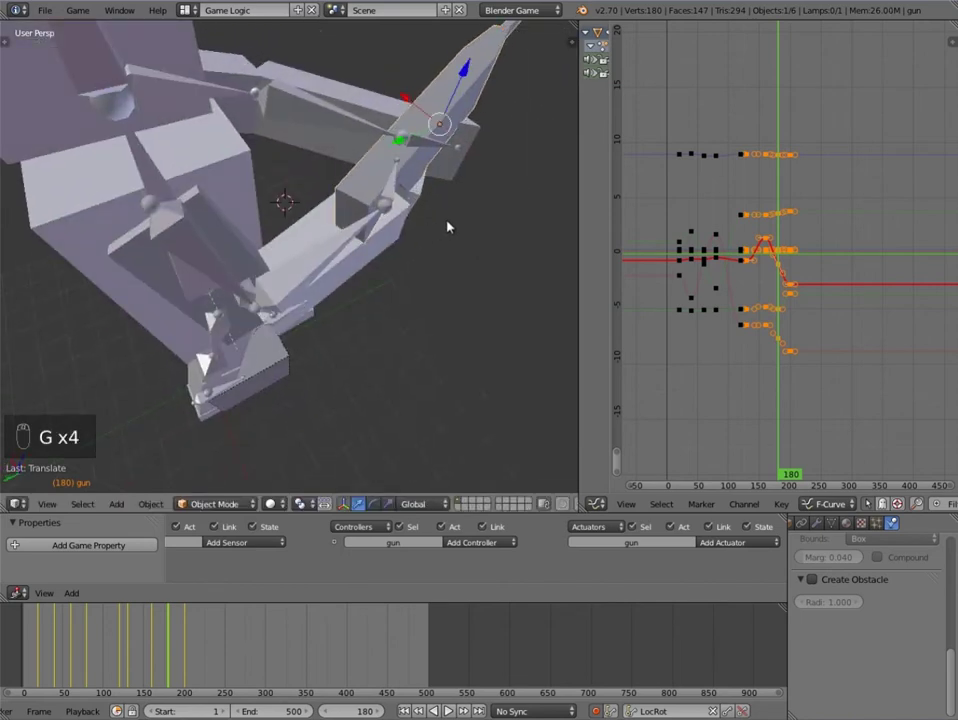
{"action": "key", "text": "r"}
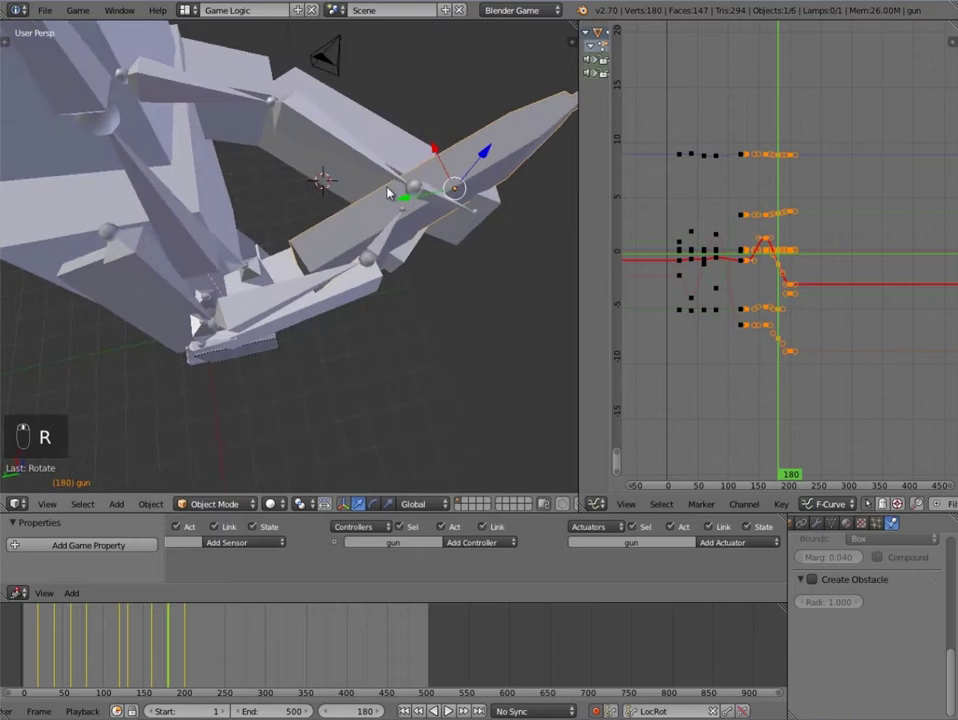
{"action": "key", "text": "g"}
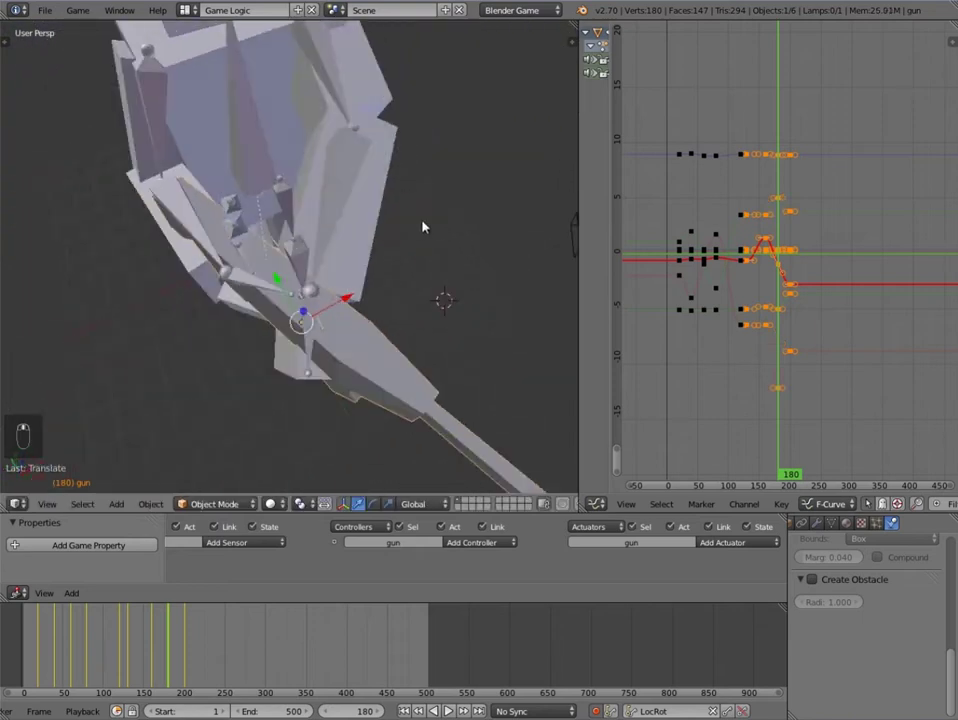
{"action": "left_click_drag", "start_coordinate": [146, 636], "coordinate": [151, 633]}
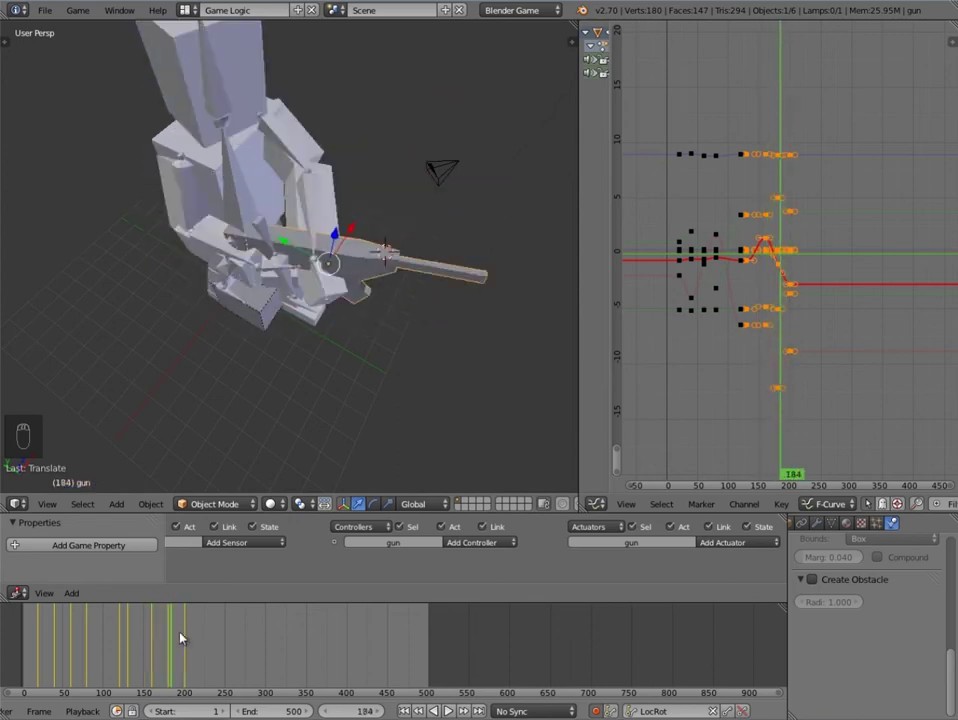
{"action": "left_click_drag", "start_coordinate": [178, 634], "coordinate": [175, 664]}
{"action": "middle_click", "coordinate": [175, 664]}
{"action": "left_click_drag", "start_coordinate": [190, 663], "coordinate": [210, 663]}
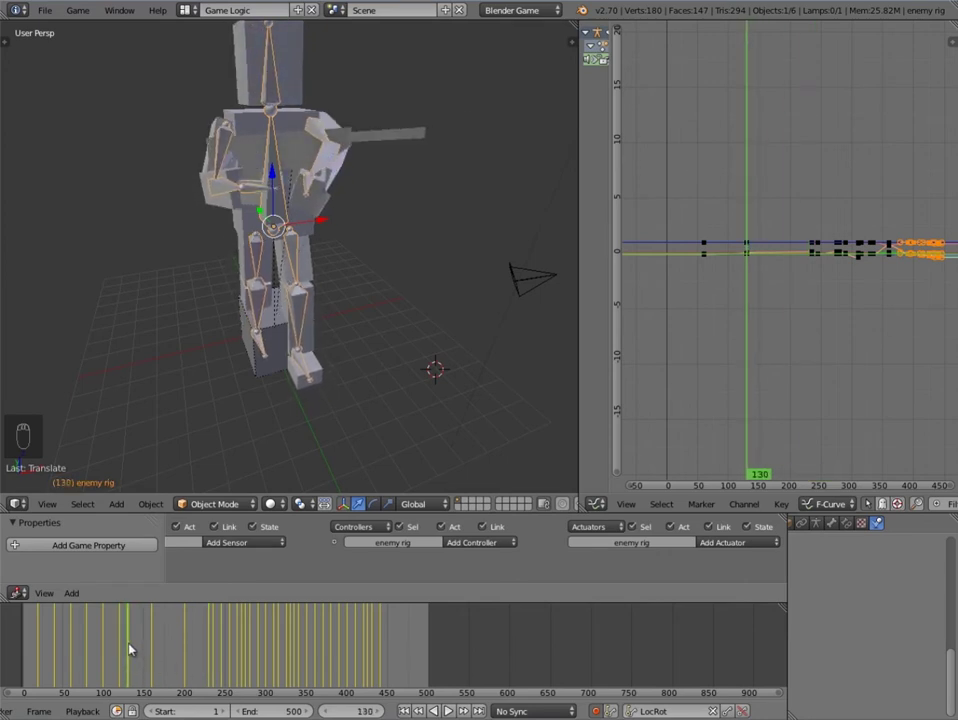
{"action": "left_click_drag", "start_coordinate": [209, 652], "coordinate": [216, 651]}
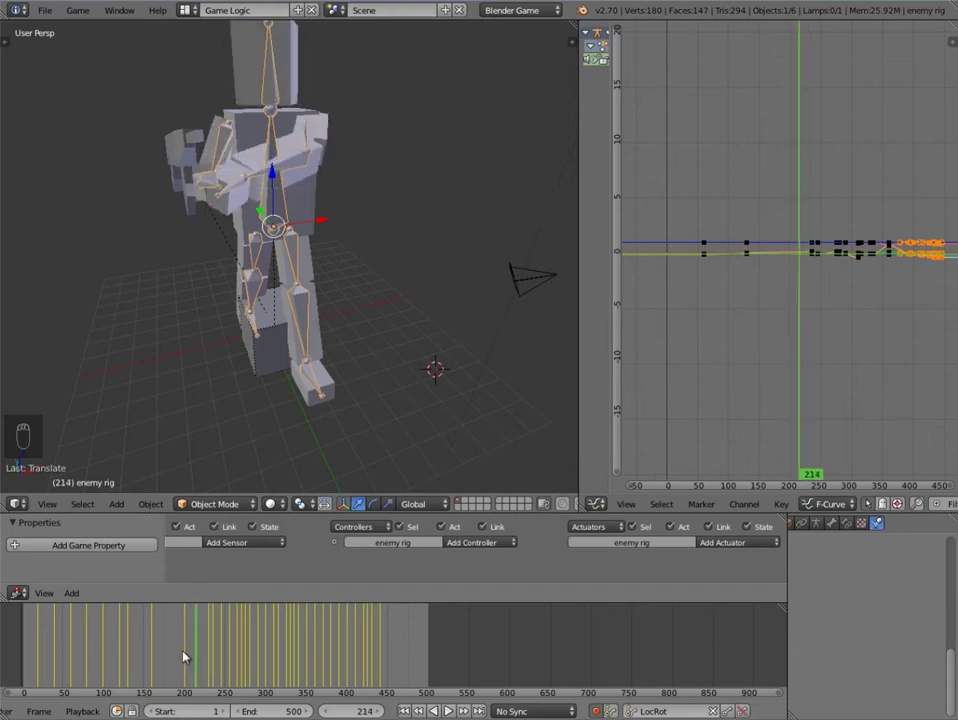
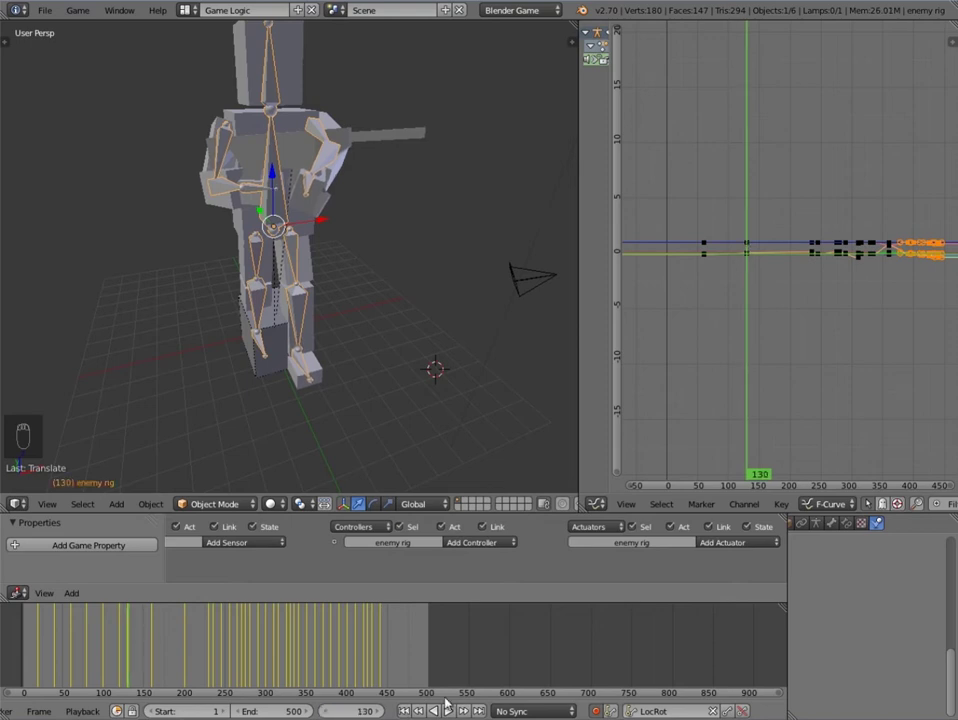
Step: Duplicate the gun's frame-130 keyframes and place the copies after frame 200
{"action": "left_click", "coordinate": [373, 222]}
{"action": "middle_click", "coordinate": [437, 184]}
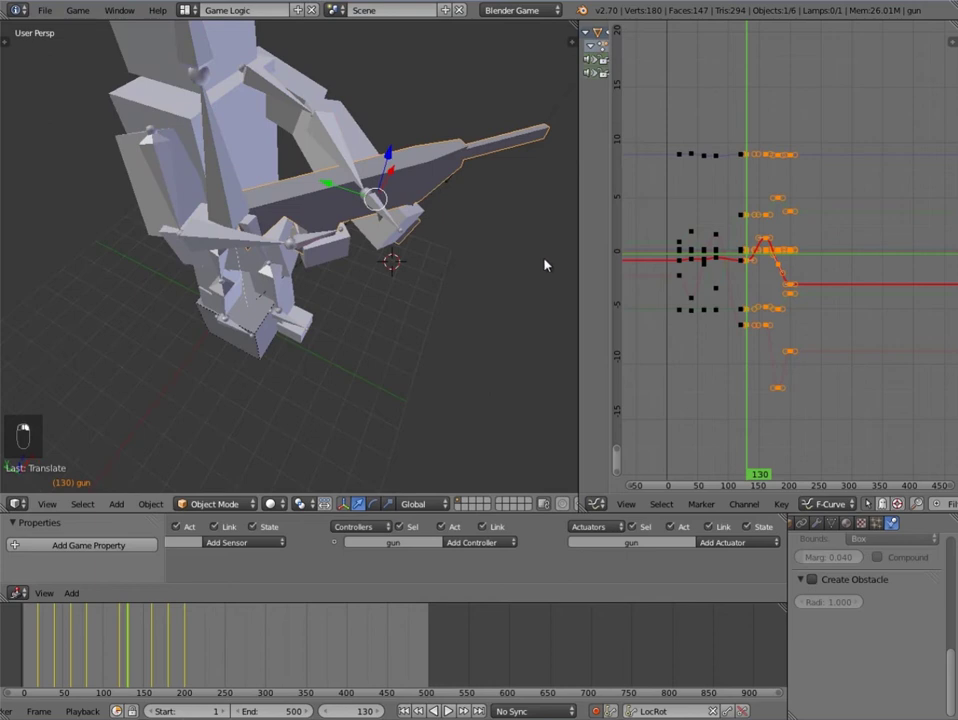
{"action": "key", "text": "a"}
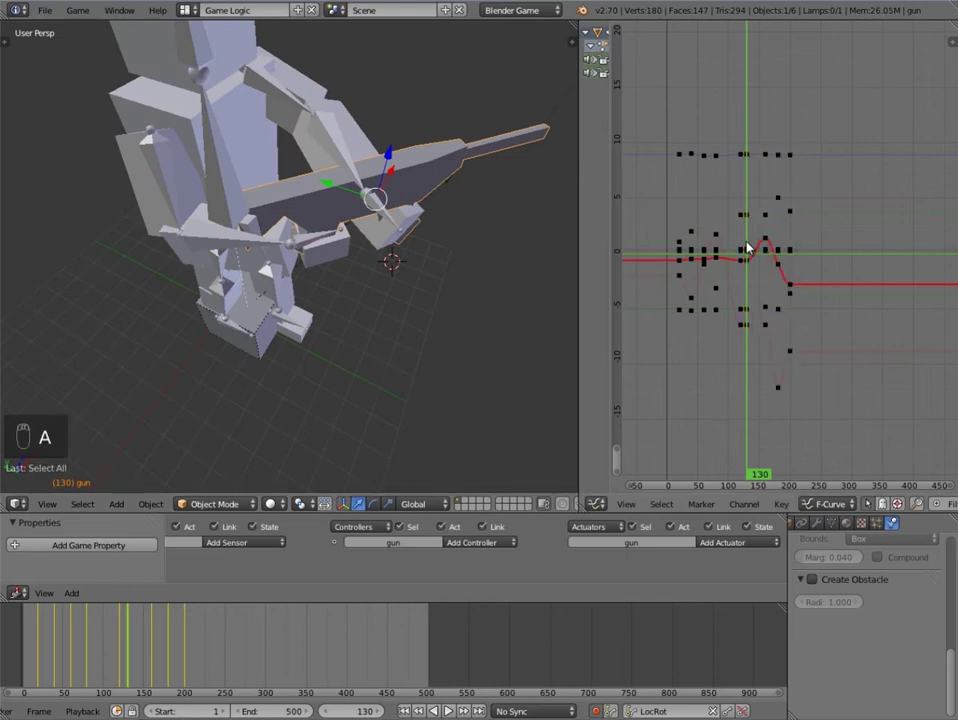
{"action": "key", "text": "ctrl+k"}
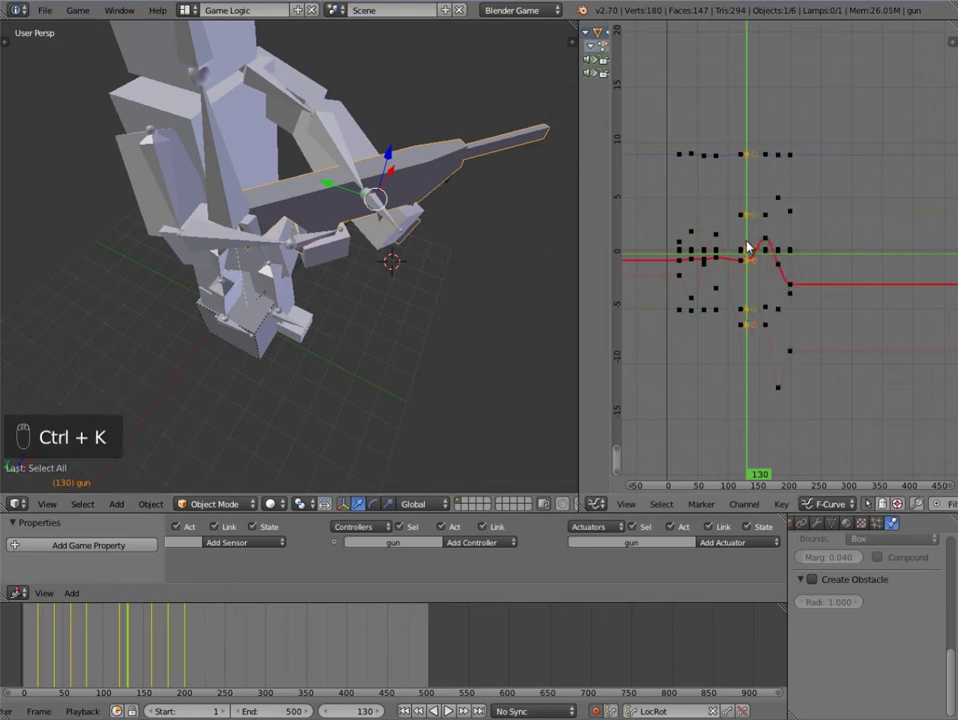
{"action": "key", "text": "shift+d"}
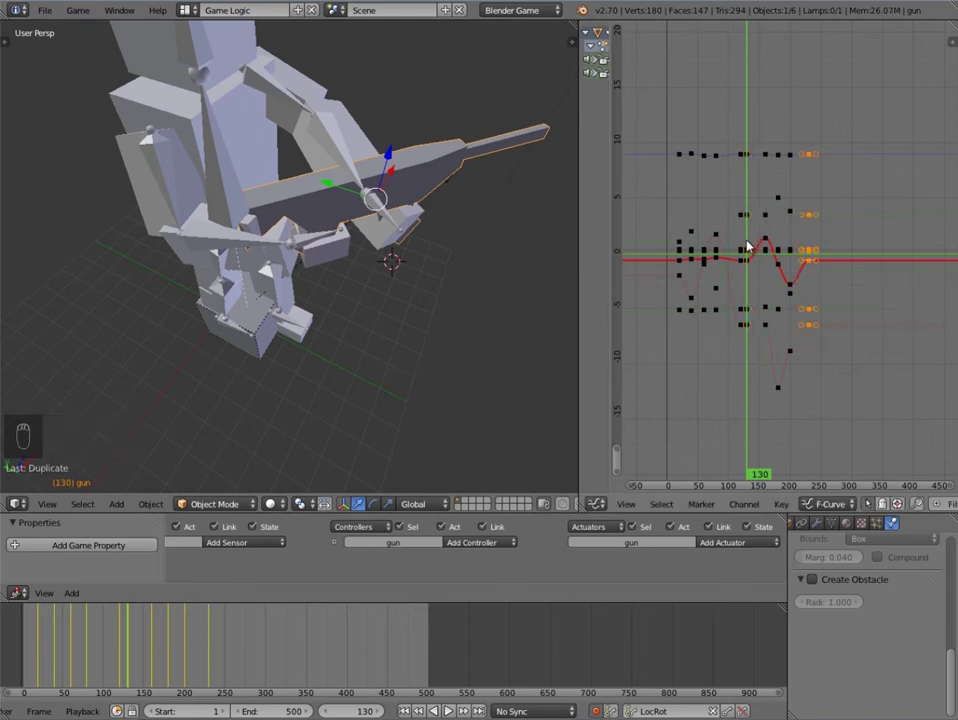
{"action": "left_click_drag", "start_coordinate": [213, 639], "coordinate": [154, 625]}
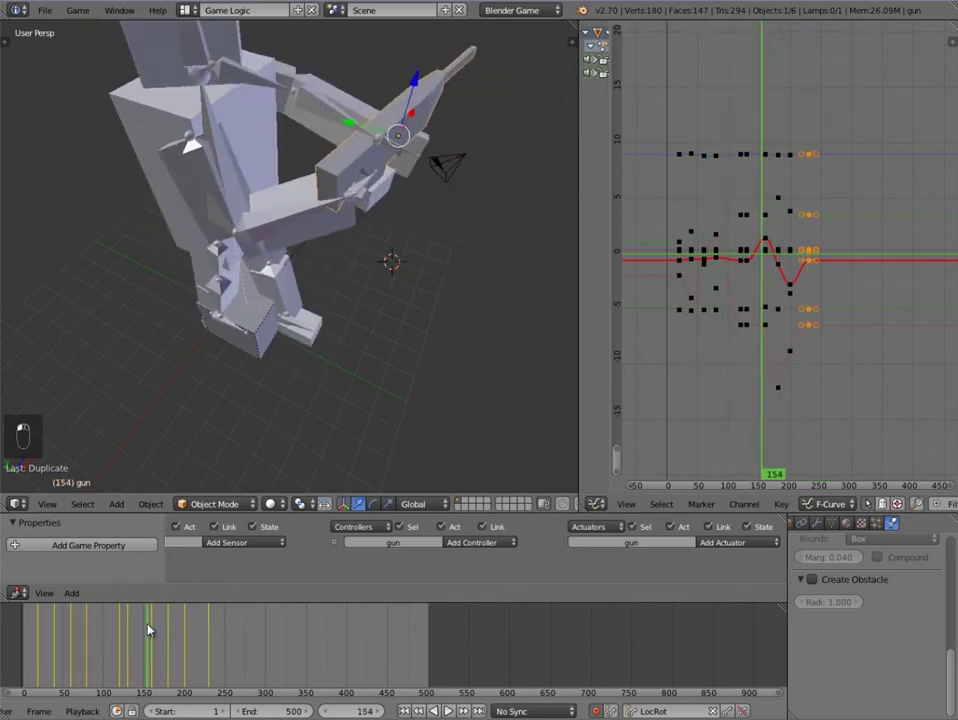
Step: Re-pose the gun at frame 200 and record the adjusted pose
{"action": "left_click_drag", "start_coordinate": [184, 624], "coordinate": [164, 623]}
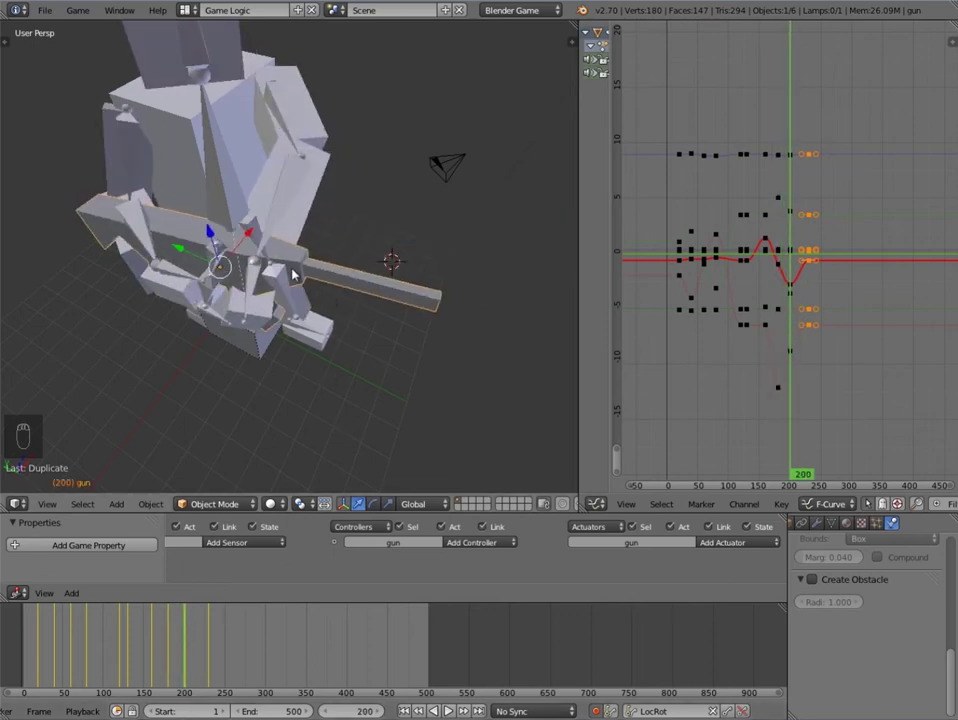
{"action": "key", "text": "r"}
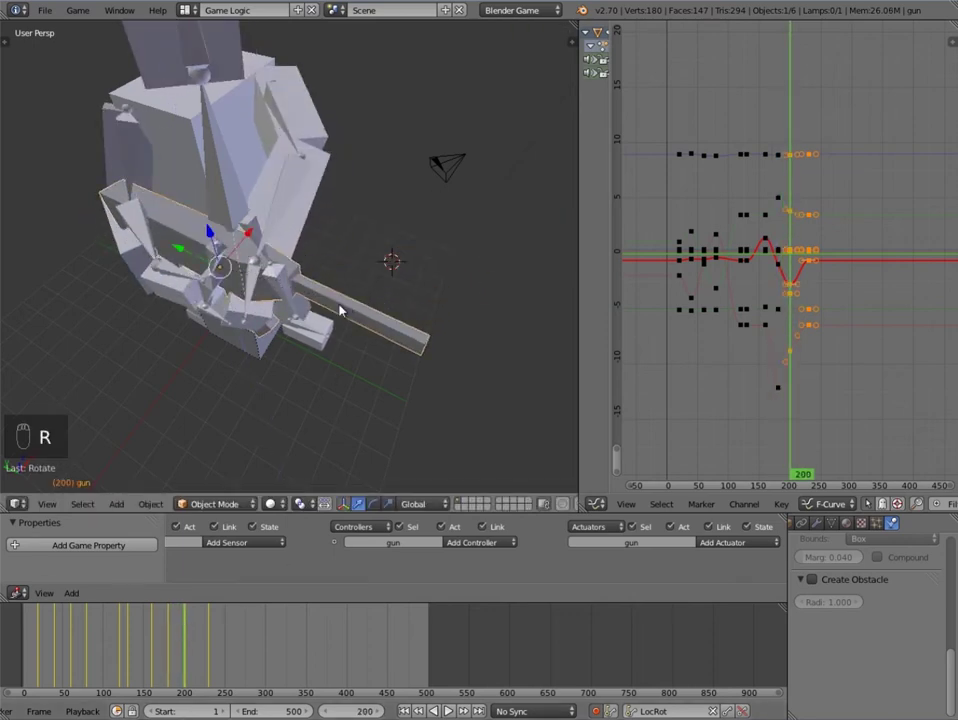
{"action": "left_click_drag", "start_coordinate": [358, 294], "coordinate": [349, 304]}
{"action": "key", "text": "g"}
{"action": "key", "text": "r"}
{"action": "key", "text": "g"}
{"action": "key", "text": "g"}
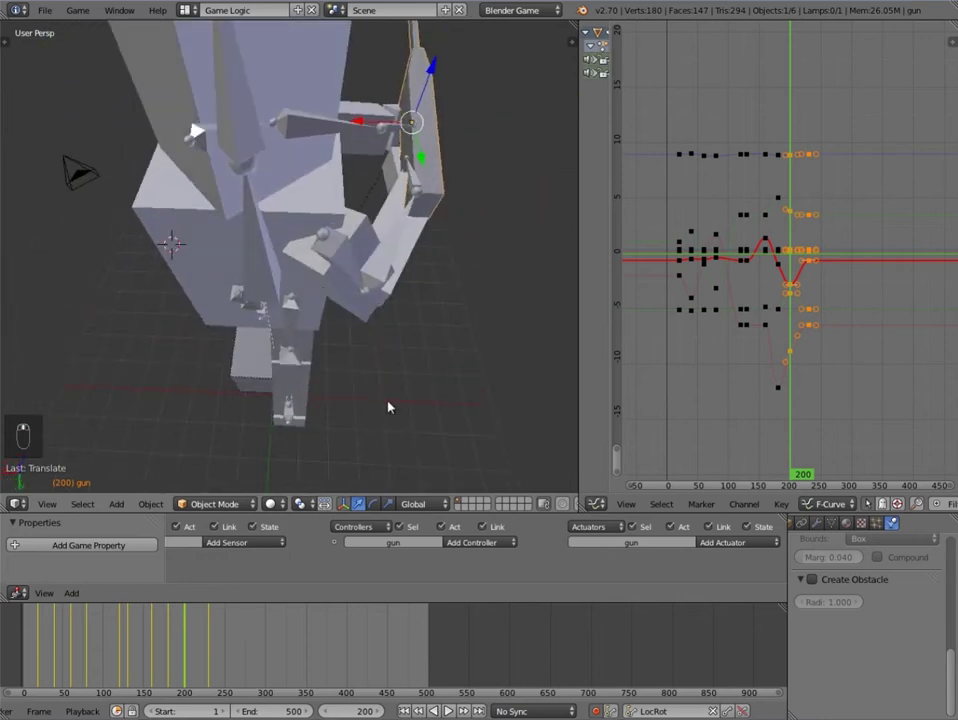
Step: Select the enemy rig and scrub the Timeline to preview its animation
{"action": "right_click", "coordinate": [293, 243]}
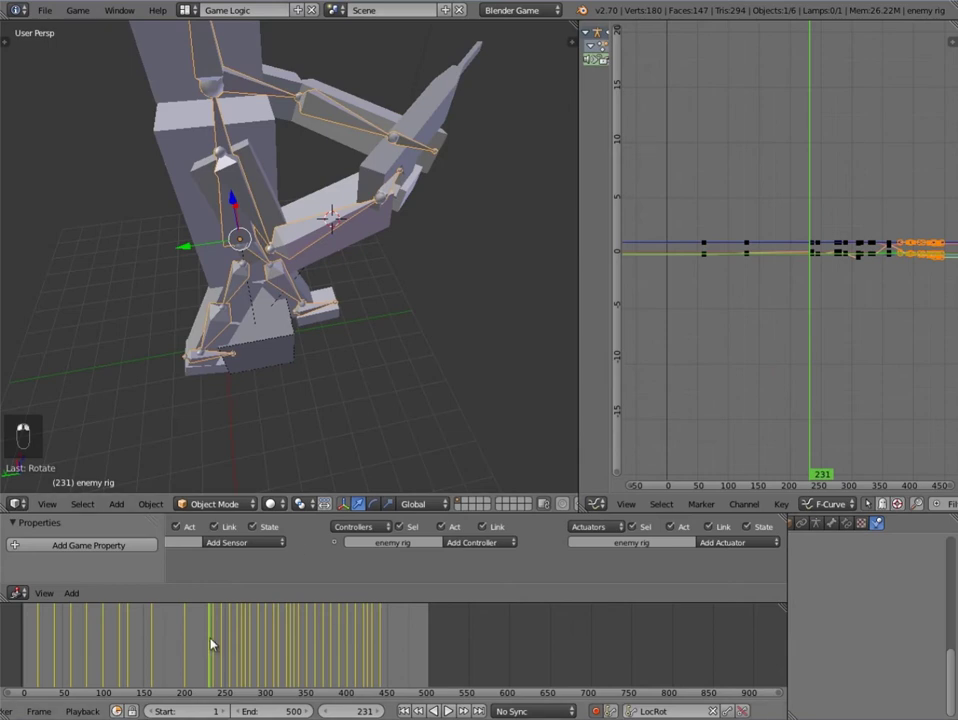
{"action": "middle_click", "coordinate": [240, 637]}
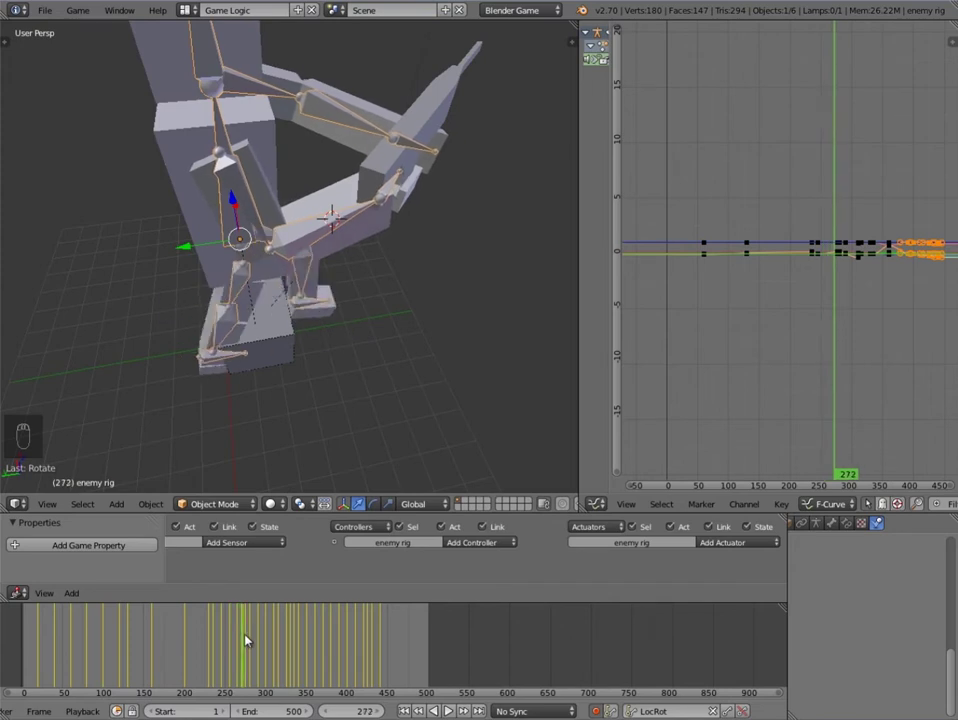
Step: Select the gun's last column of keyframes and start sliding them later along time
{"action": "scroll", "scroll_direction": "down", "scroll_amount": 3}
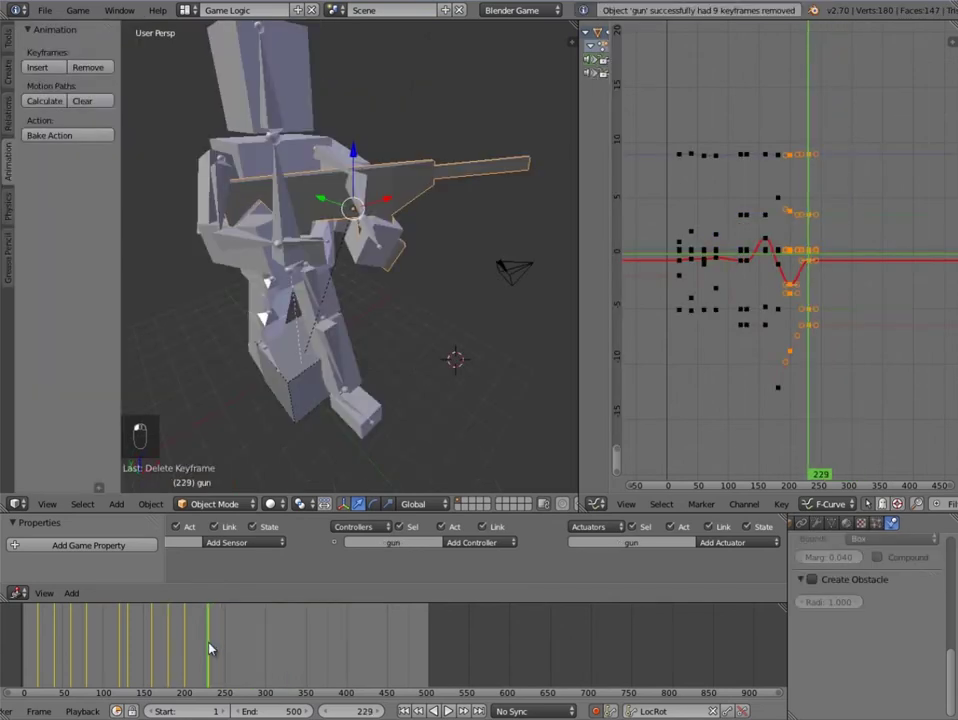
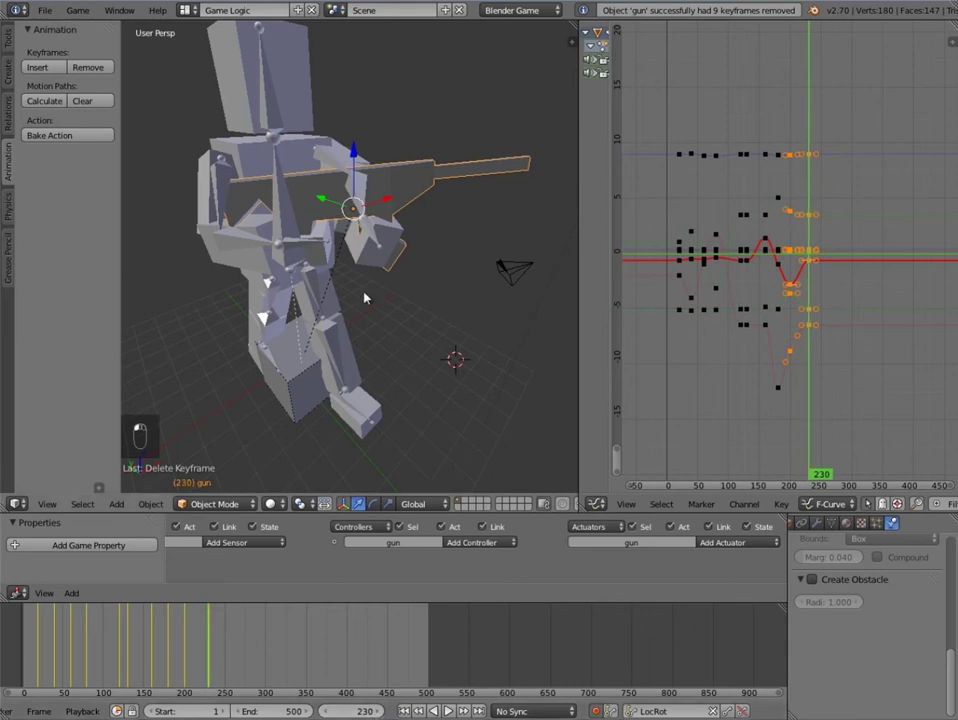
{"action": "key", "text": "a"}
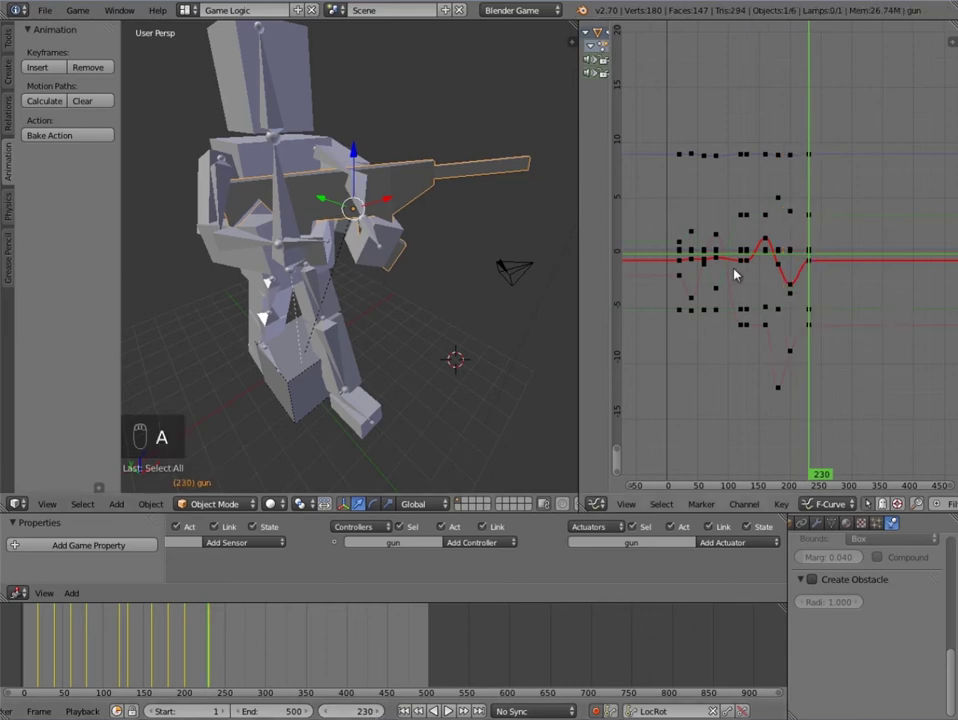
{"action": "key", "text": "ctrl+k"}
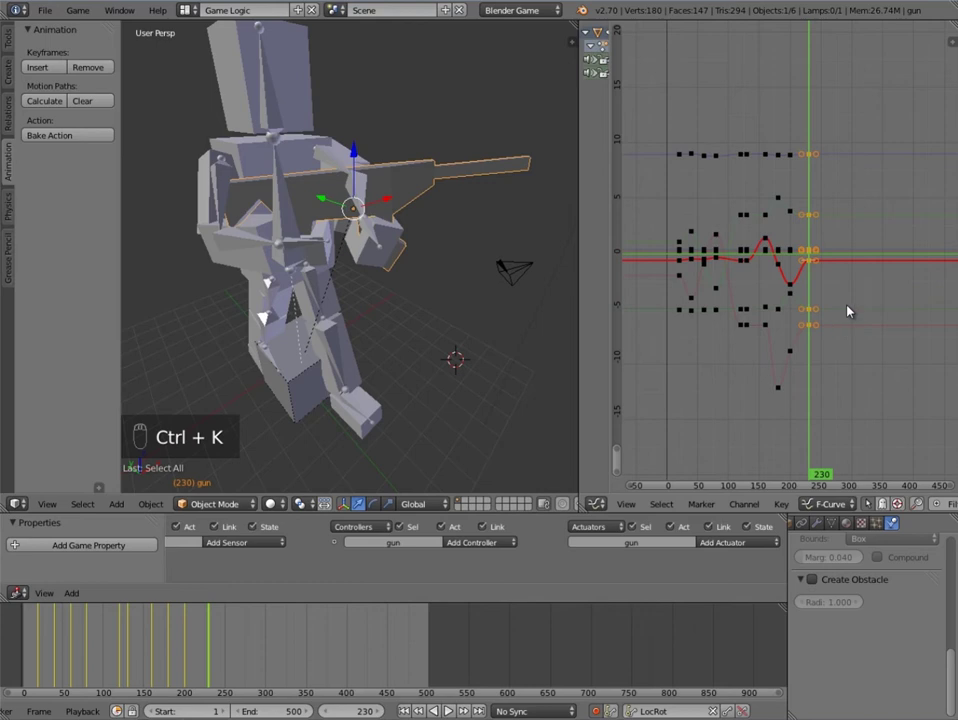
{"action": "key", "text": "shift+d"}
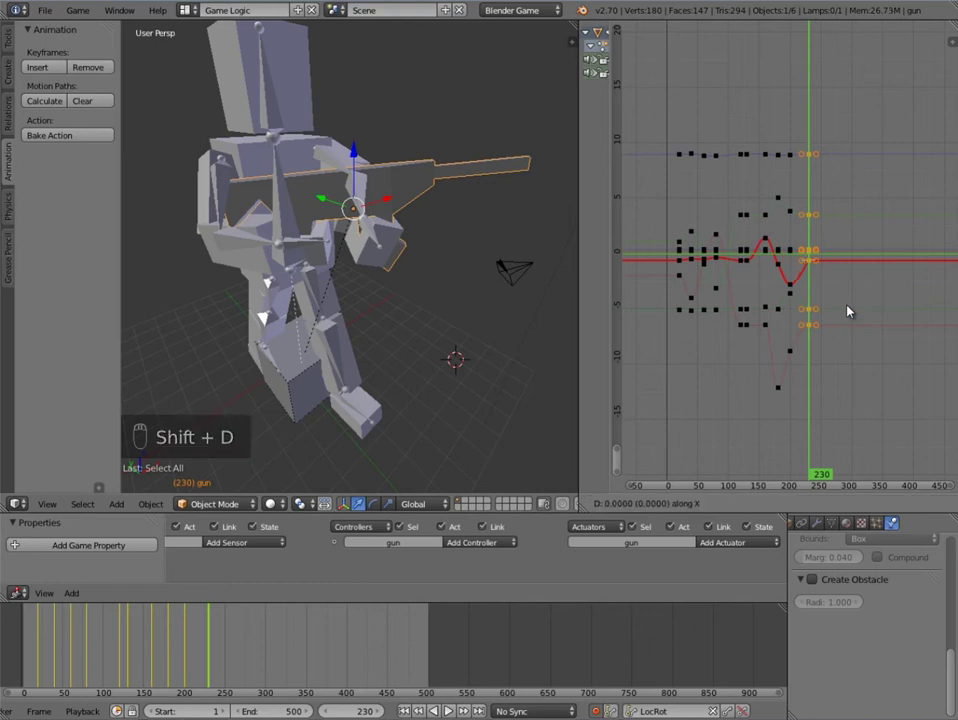
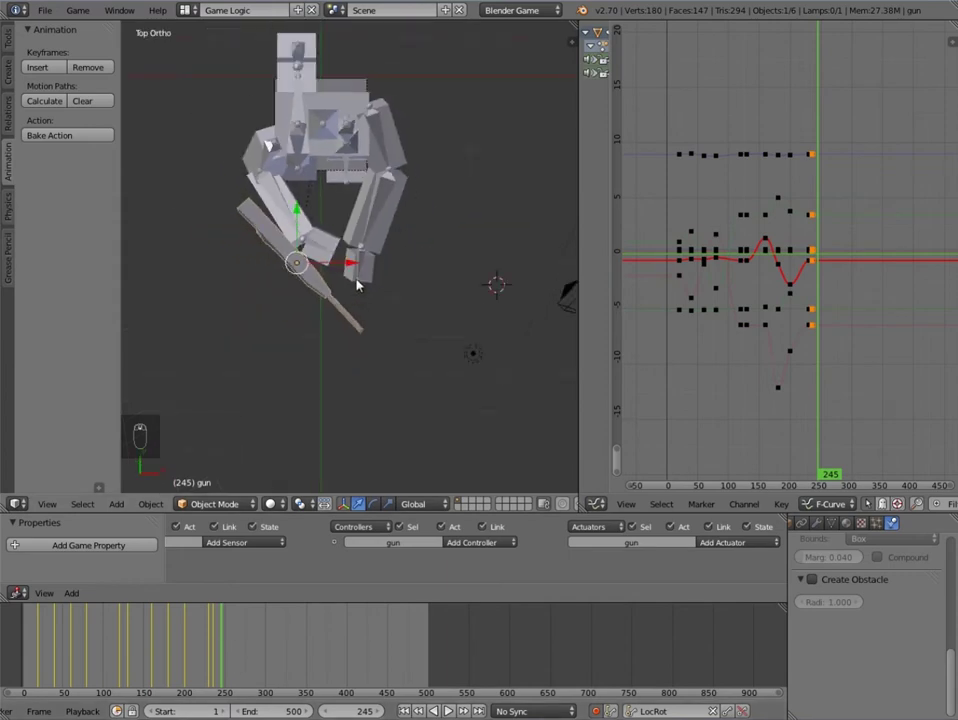
Step: Enable Auto Keying and begin adjusting the gun's pose with grab and rotate
{"action": "left_click_drag", "start_coordinate": [354, 268], "coordinate": [390, 312]}
{"action": "key", "text": "r"}
{"action": "key", "text": "g"}
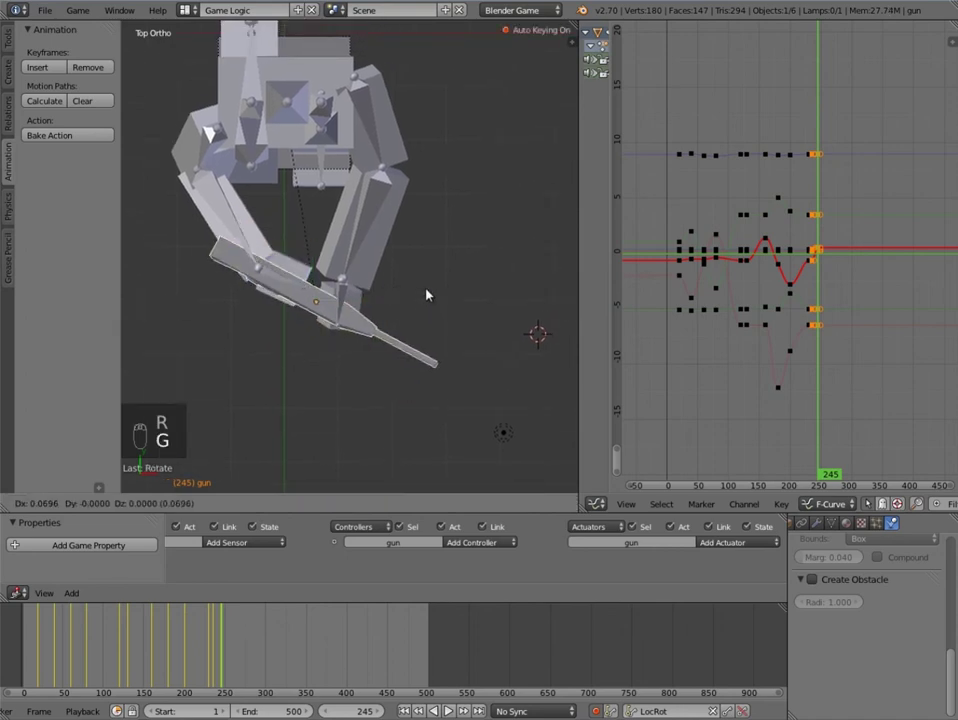
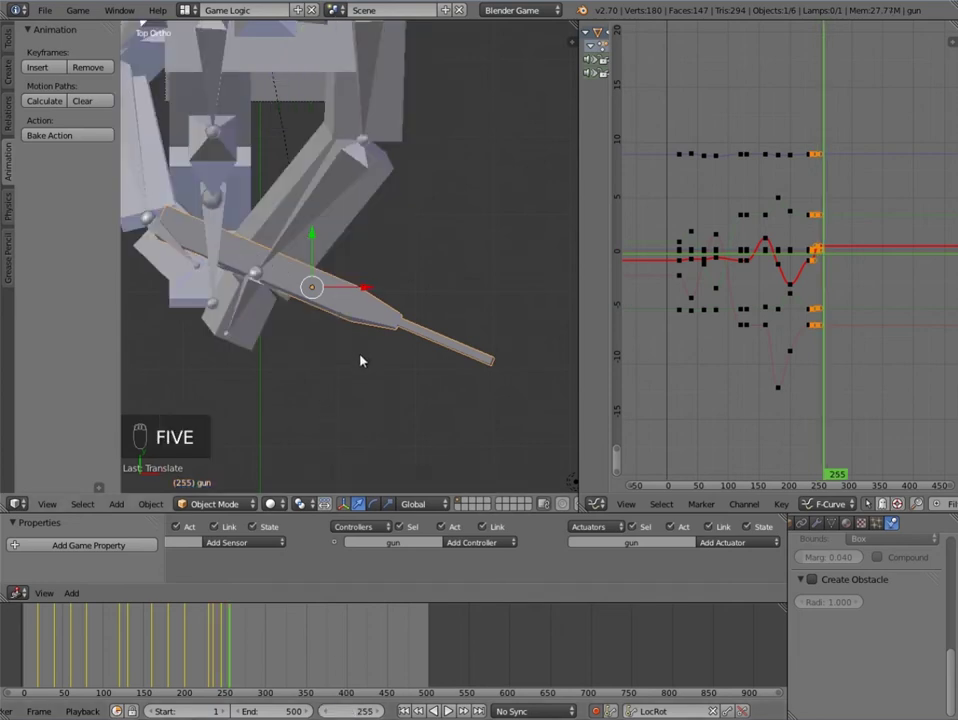
{"action": "left_click_drag", "start_coordinate": [412, 317], "coordinate": [502, 362]}
{"action": "key", "text": "r"}
{"action": "key", "text": "g"}
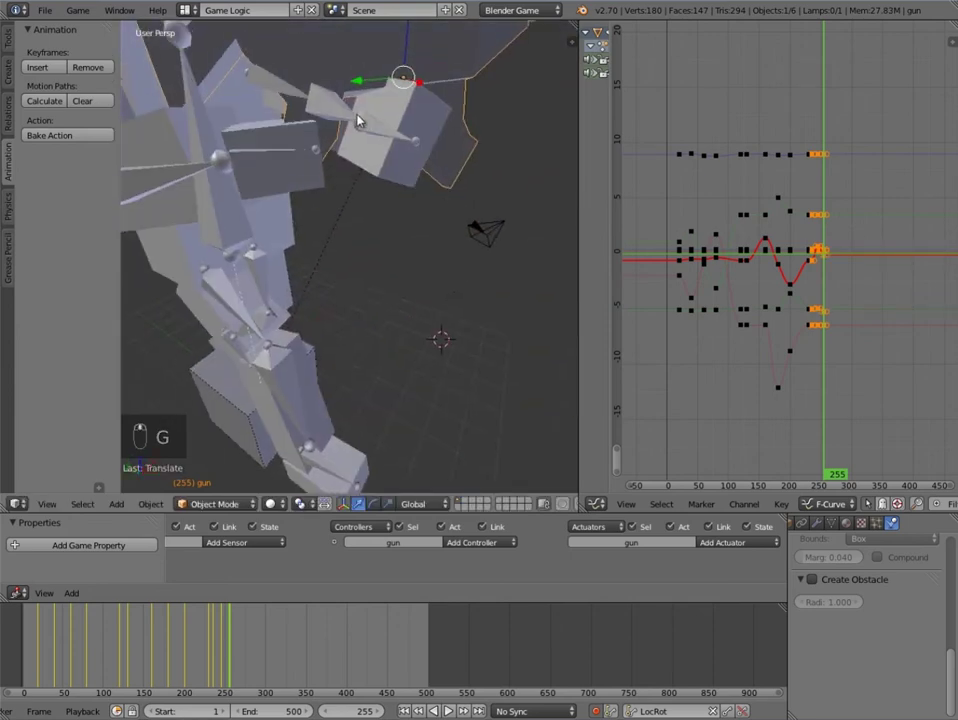
Step: Select the gun, inspect it from around the rig and record its pose at frame 245
{"action": "left_click_drag", "start_coordinate": [378, 239], "coordinate": [232, 642]}
{"action": "left_click", "coordinate": [232, 642]}
{"action": "middle_click", "coordinate": [227, 643]}
{"action": "left_click", "coordinate": [226, 643]}
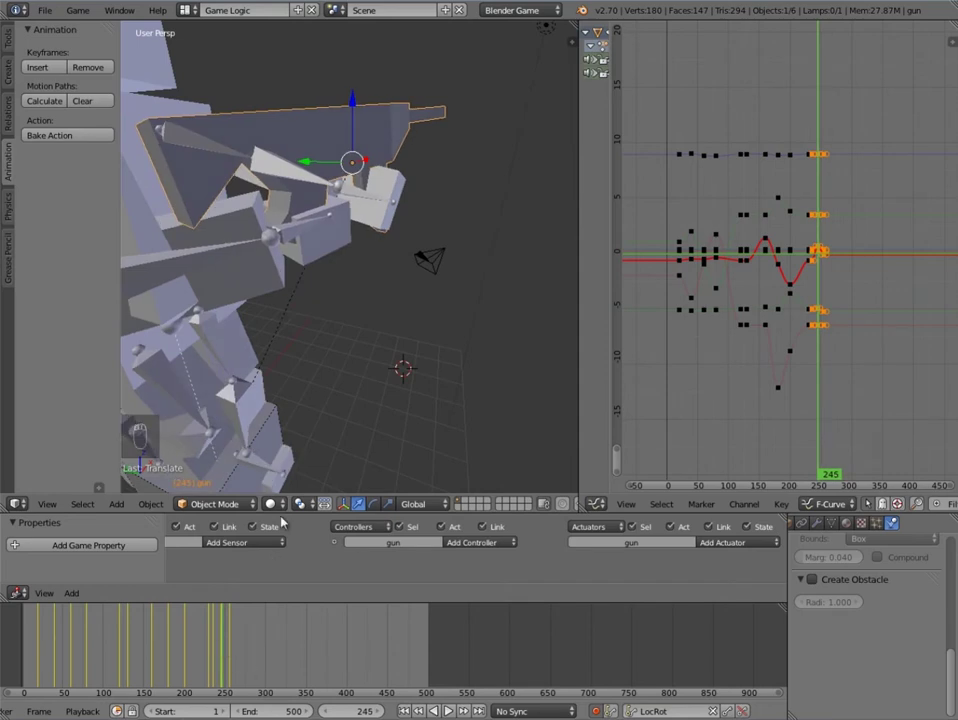
{"action": "middle_click", "coordinate": [214, 651]}
{"action": "left_click", "coordinate": [217, 651]}
{"action": "left_click", "coordinate": [229, 650]}
{"action": "left_click_drag", "start_coordinate": [218, 650], "coordinate": [227, 650]}
{"action": "left_click_drag", "start_coordinate": [227, 650], "coordinate": [442, 193]}
{"action": "key", "text": "g"}
{"action": "middle_click", "coordinate": [442, 193]}
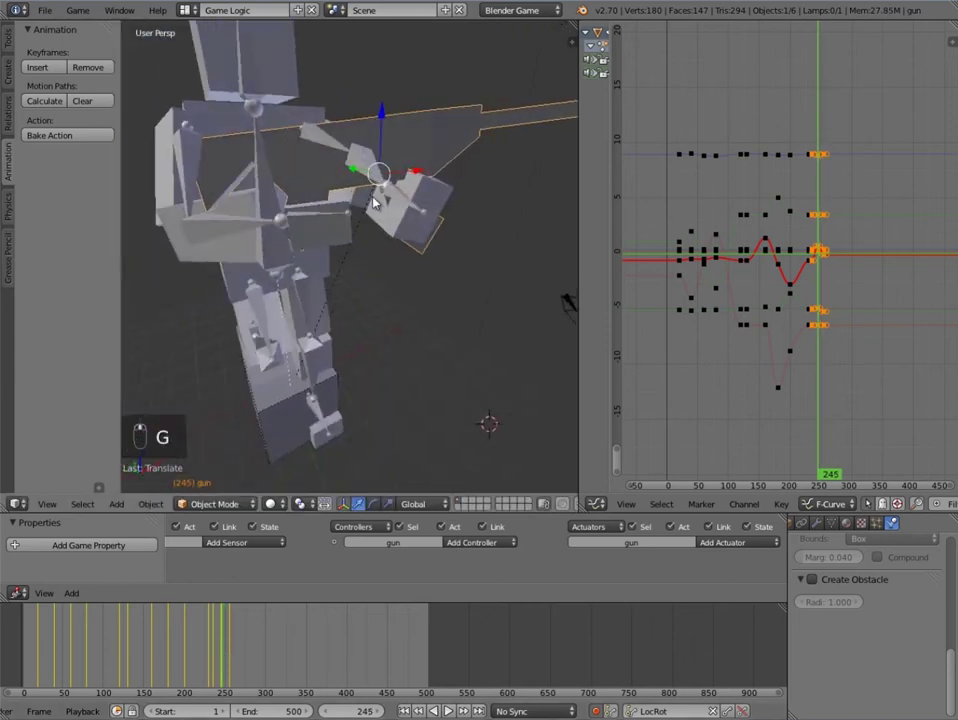
{"action": "key", "text": "r"}
{"action": "key", "text": "g"}
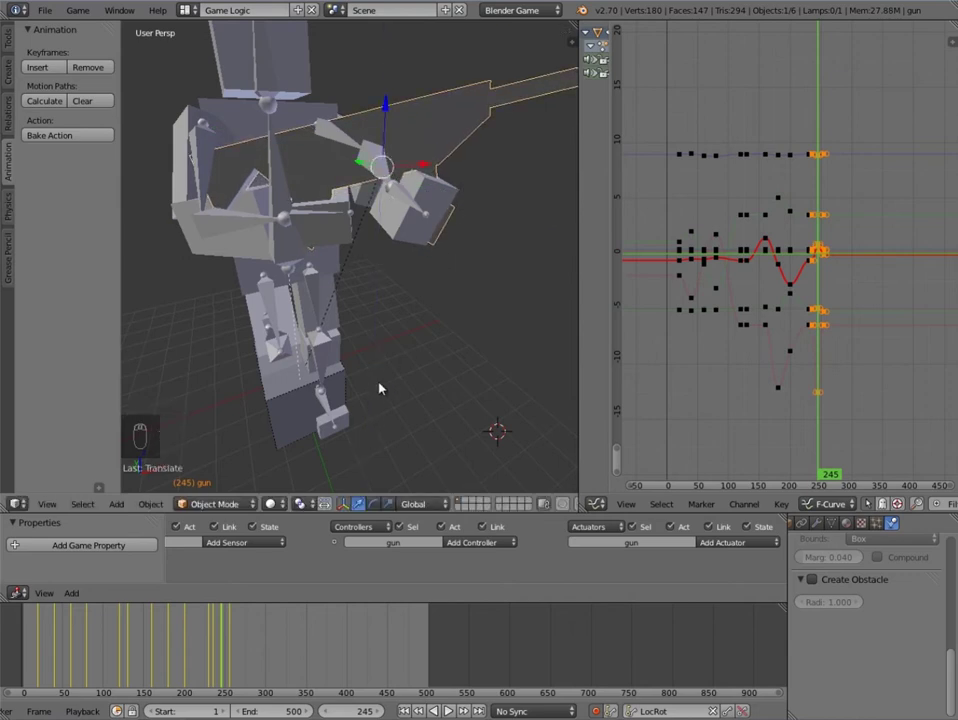
Step: Jump to frame 255 and rotate the gun into a new keyed pose, then zoom out to the whole rig
{"action": "key", "text": "Up"}
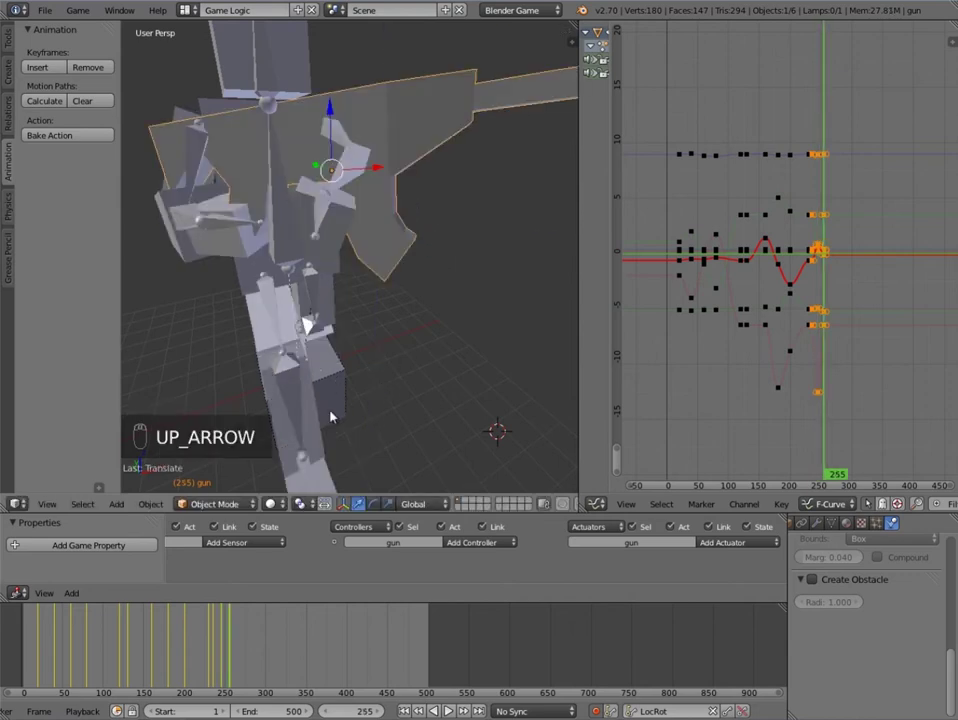
{"action": "key", "text": "g"}
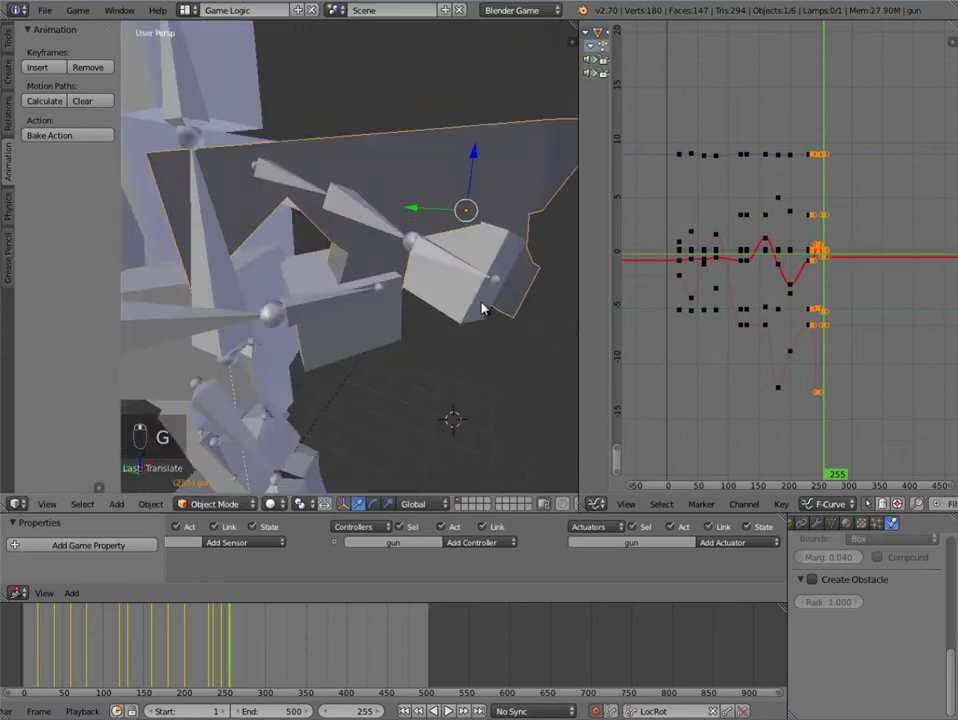
{"action": "key", "text": "g"}
{"action": "key", "text": "g"}
{"action": "key", "text": "r"}
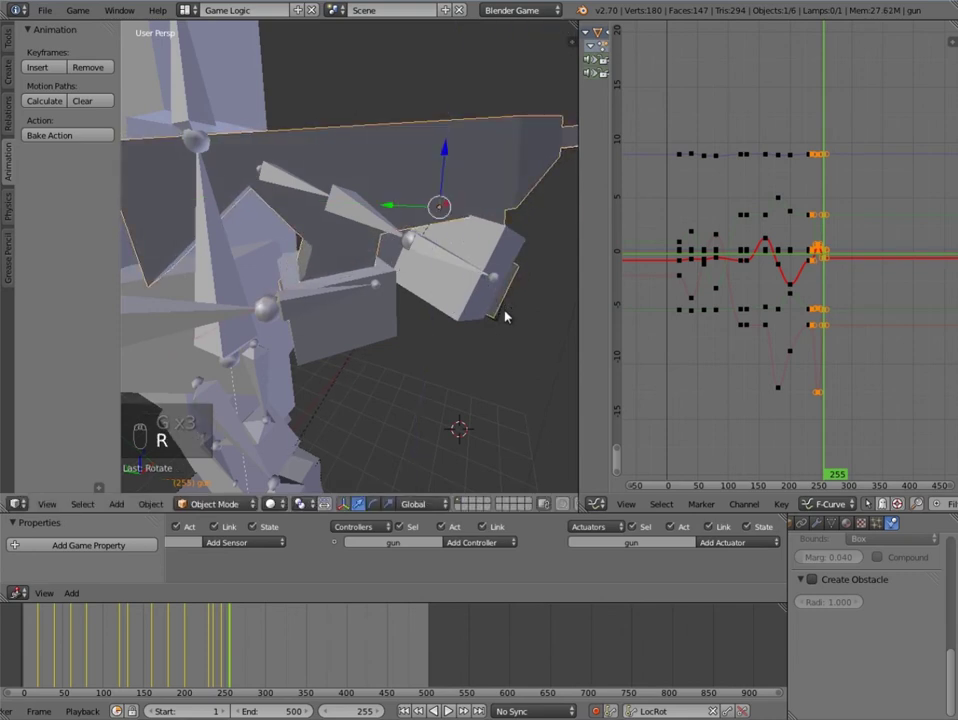
{"action": "key", "text": "g"}
{"action": "key", "text": "g"}
{"action": "key", "text": "r"}
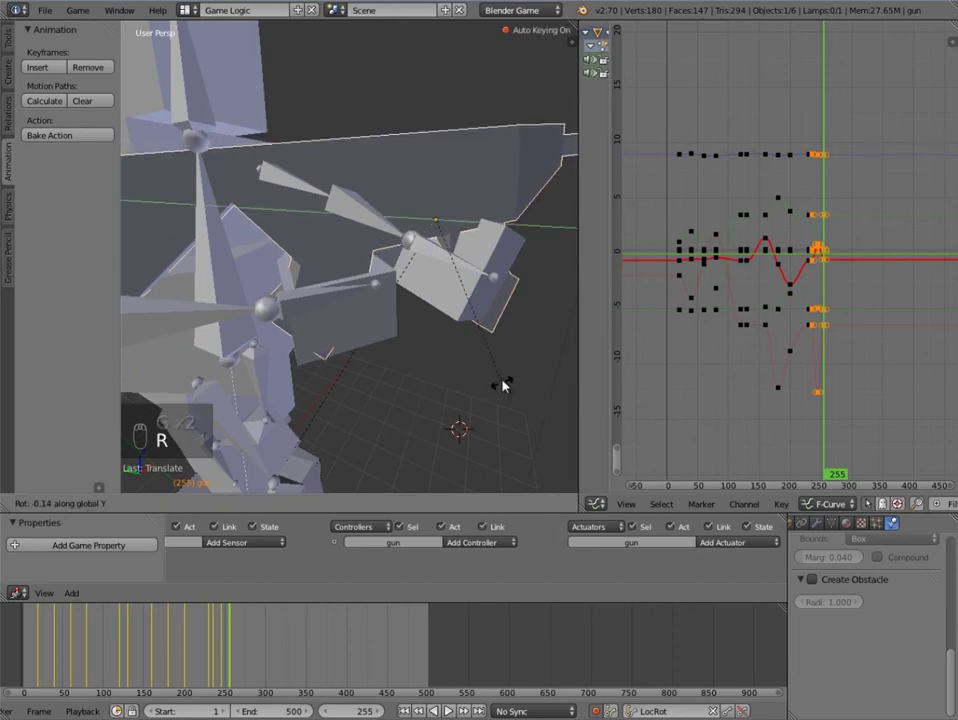
{"action": "key", "text": "g"}
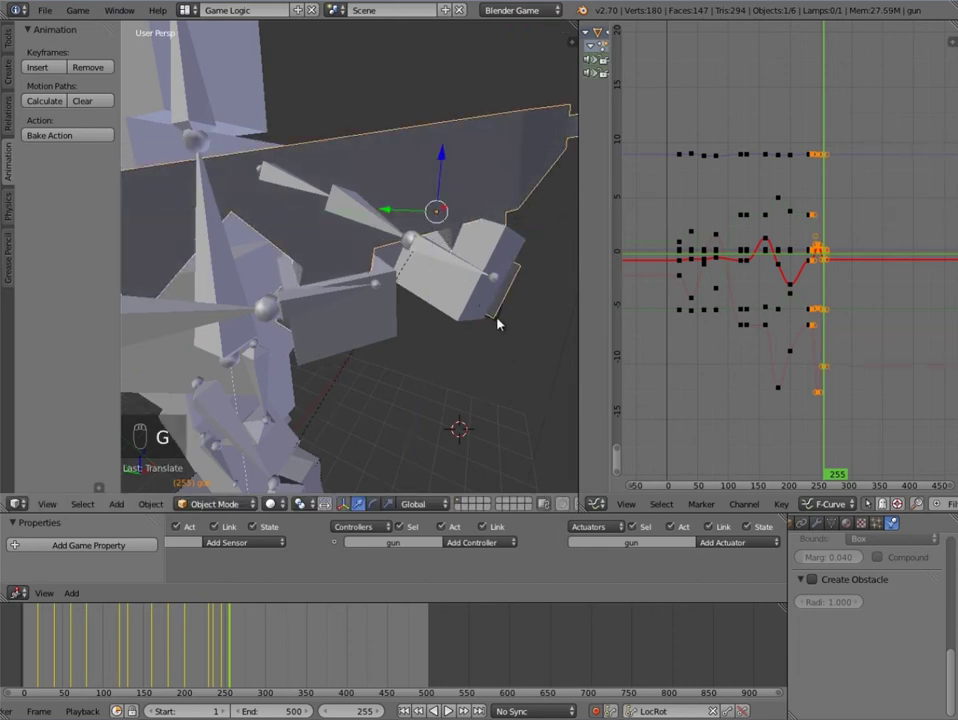
{"action": "key", "text": "g"}
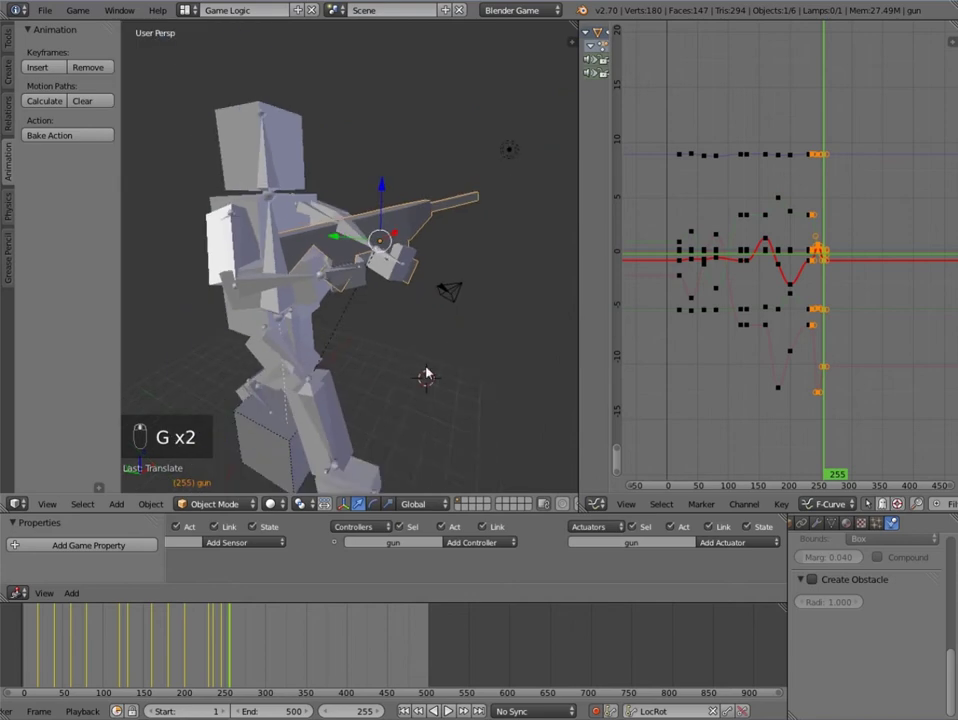
Step: Tweak the gun and scrub the Timeline back to frame 255
{"action": "key", "text": "g"}
{"action": "key", "text": "g"}
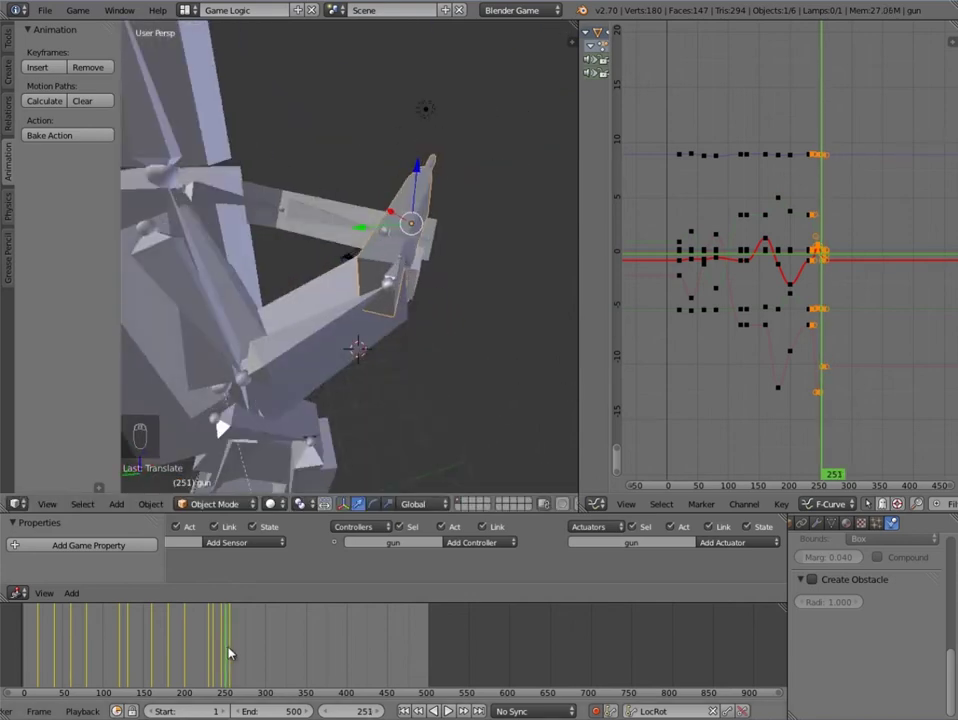
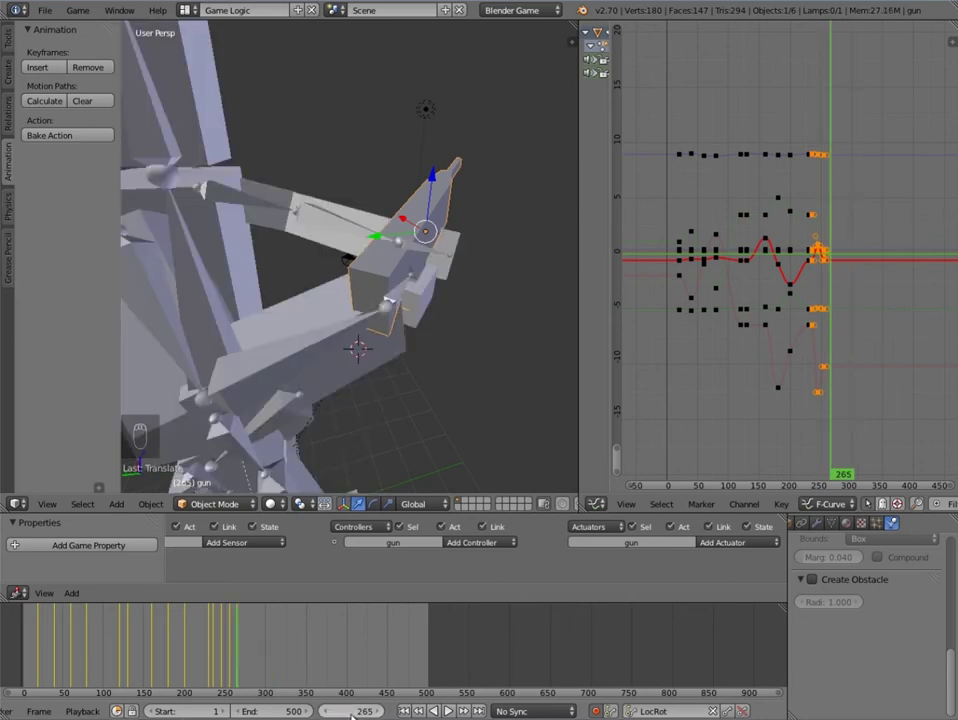
{"action": "left_click_drag", "start_coordinate": [372, 327], "coordinate": [290, 347]}
{"action": "key", "text": "KP_7"}
{"action": "middle_click", "coordinate": [281, 650]}
{"action": "left_click_drag", "start_coordinate": [236, 636], "coordinate": [236, 635]}
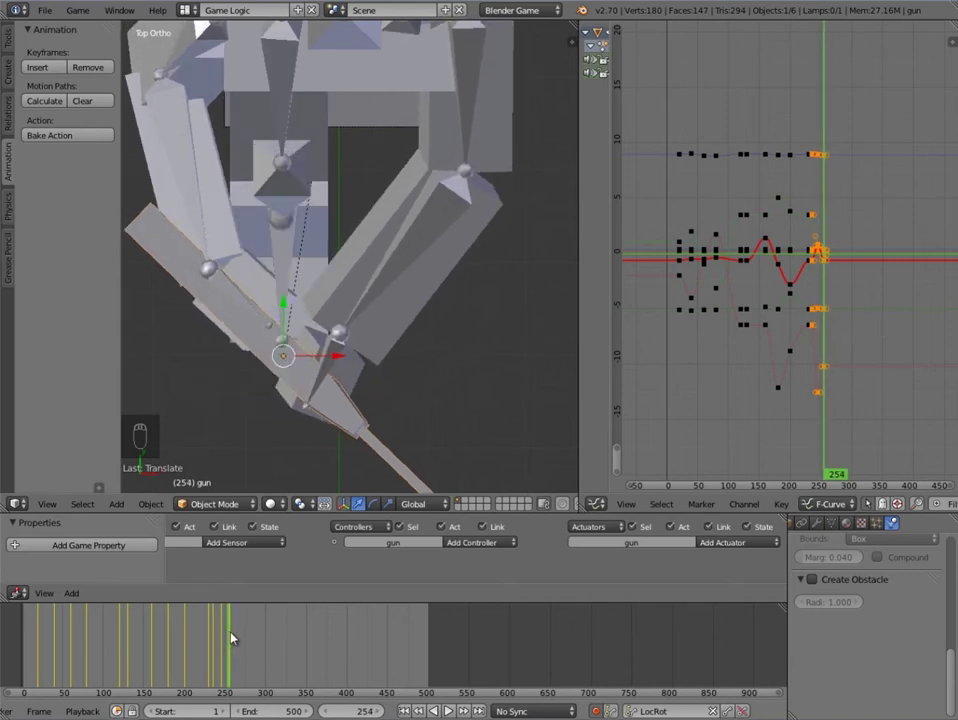
{"action": "left_click_drag", "start_coordinate": [332, 712], "coordinate": [380, 342]}
Step: Jump ahead to frame 265 and record the gun's rotated pose there
{"action": "key", "text": "g"}
{"action": "key", "text": "g"}
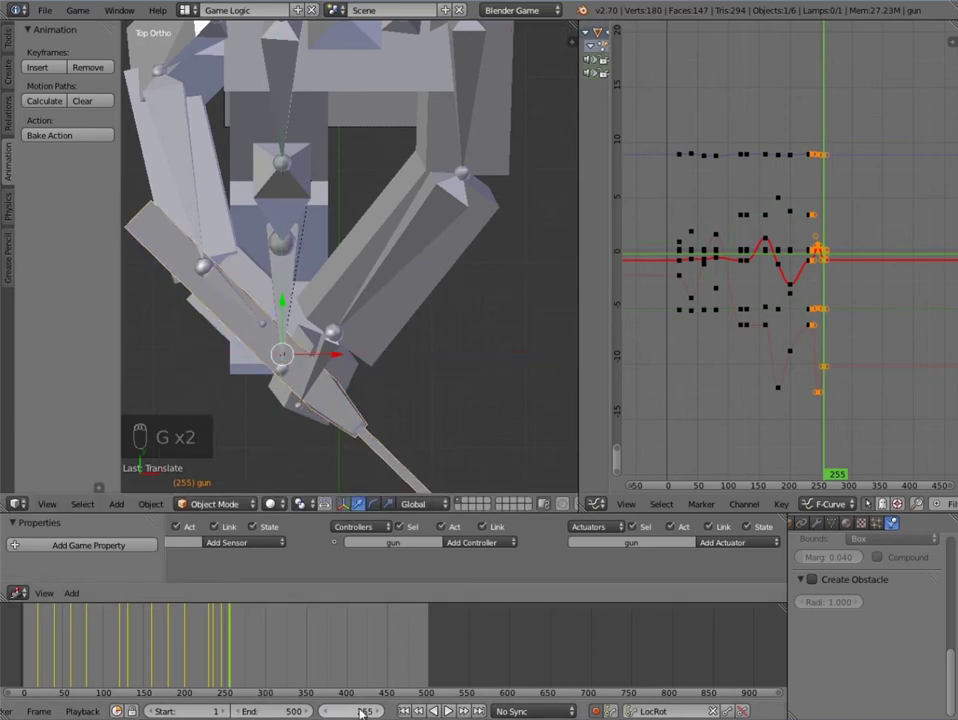
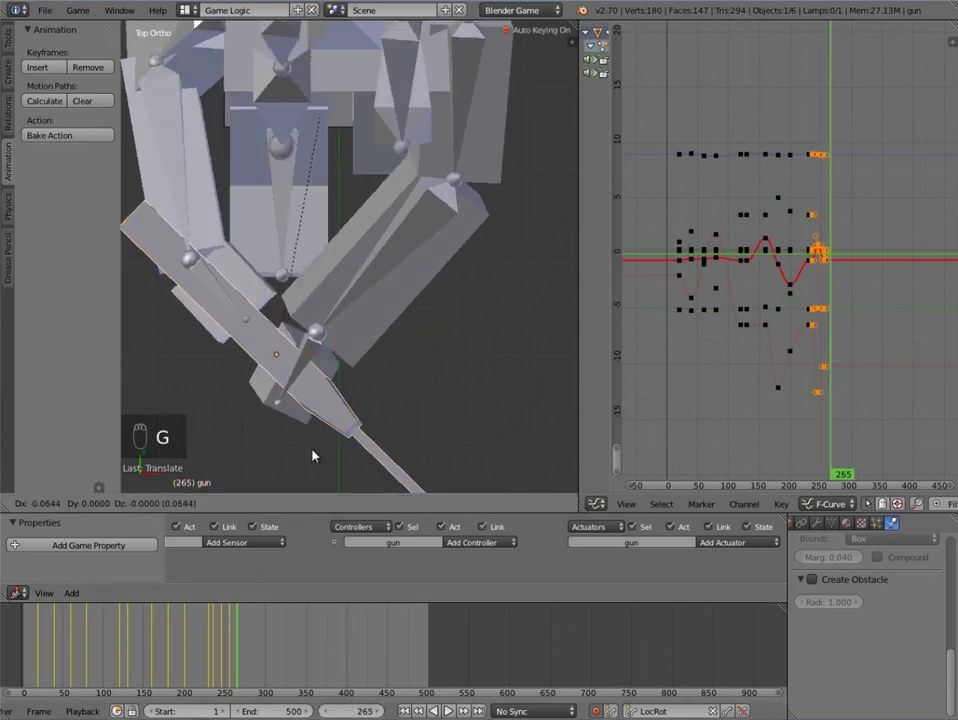
{"action": "key", "text": "r"}
{"action": "key", "text": "g"}
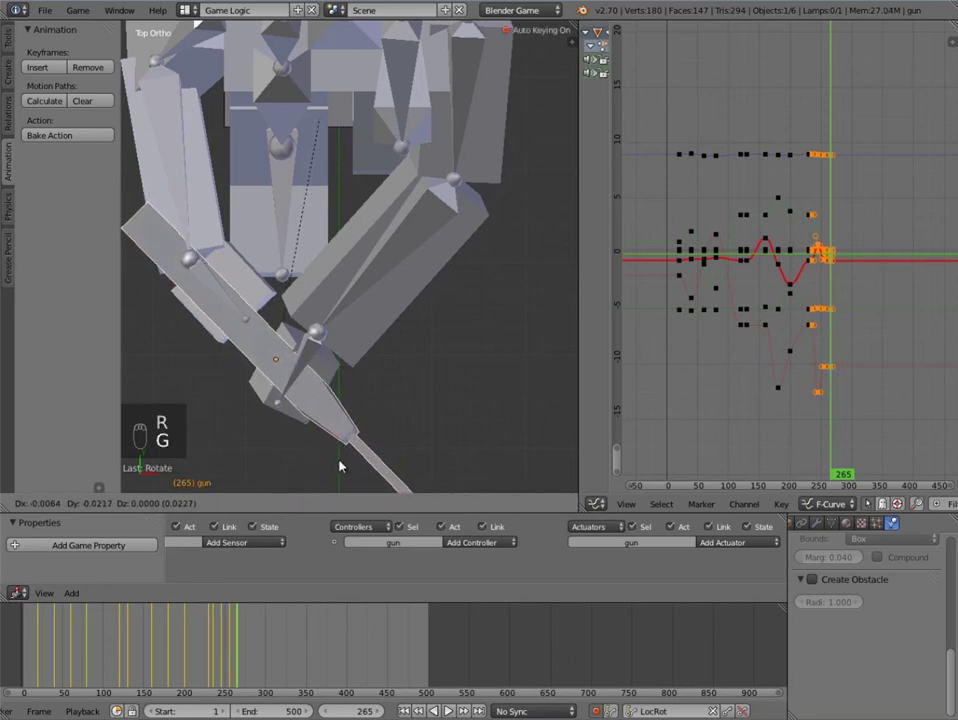
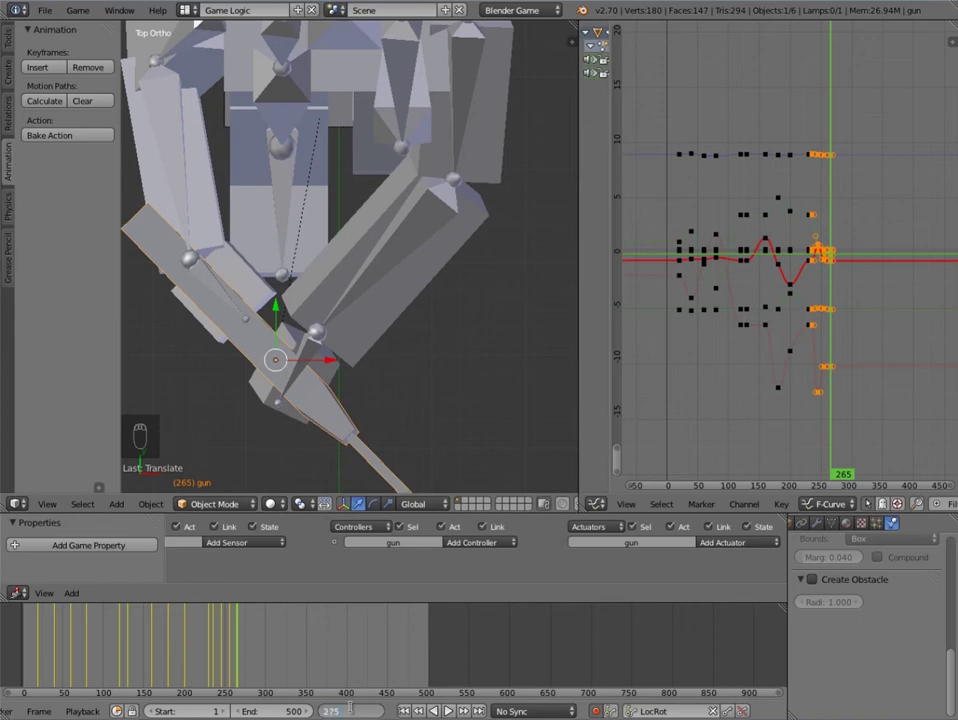
Step: Key the gun's pose at frame 275, then scrub the playhead forward to frame 285
{"action": "key", "text": "r"}
{"action": "key", "text": "g"}
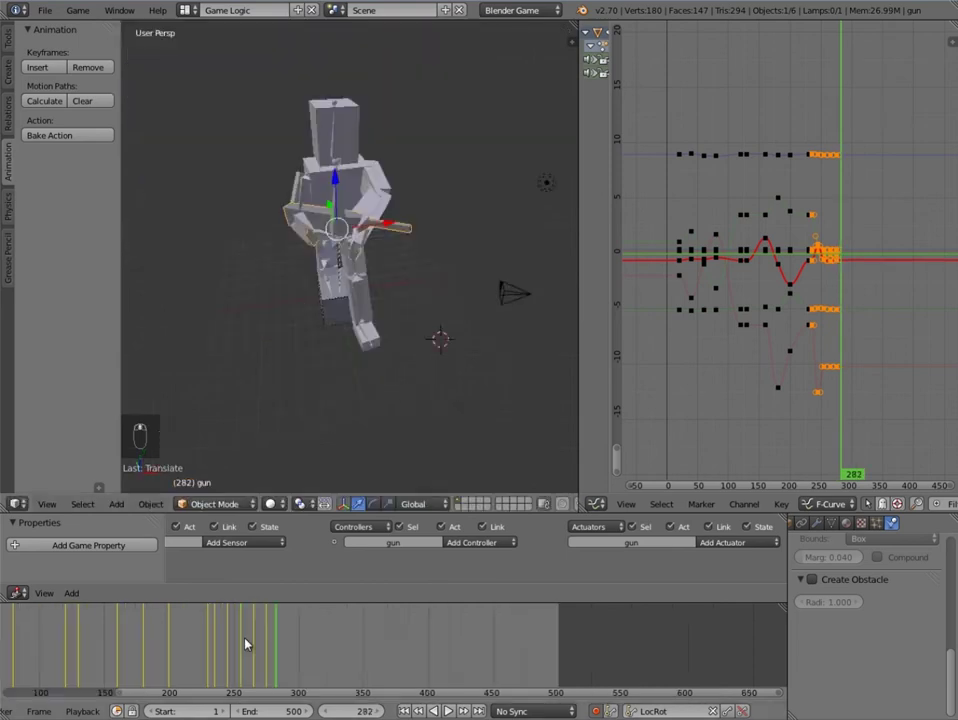
{"action": "left_click_drag", "start_coordinate": [264, 636], "coordinate": [271, 637]}
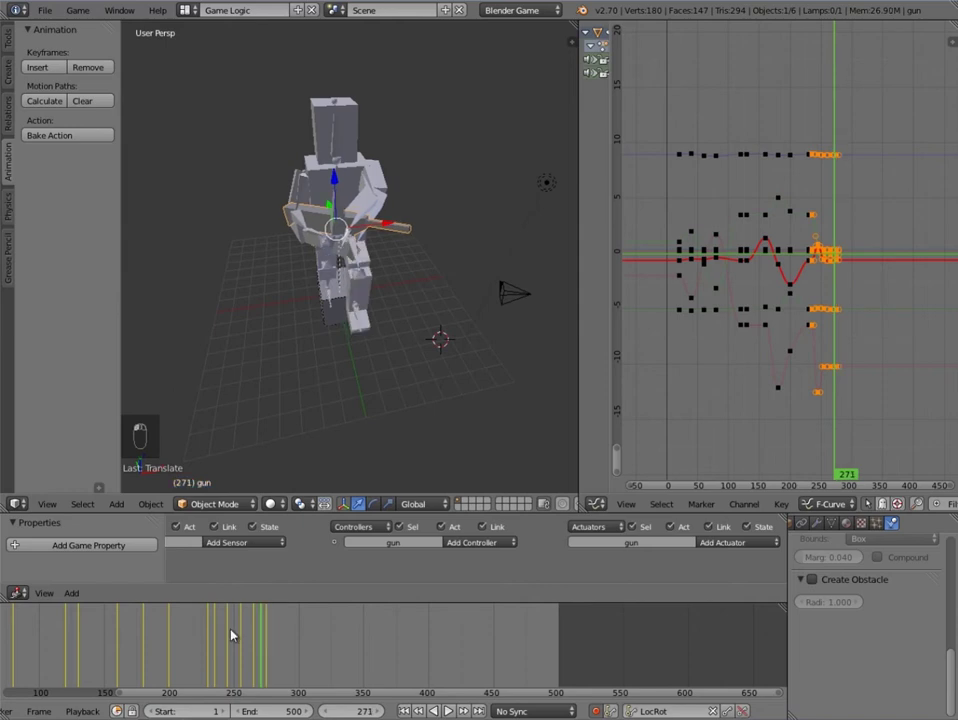
{"action": "left_click_drag", "start_coordinate": [207, 628], "coordinate": [314, 296]}
{"action": "middle_click", "coordinate": [314, 296]}
{"action": "left_click", "coordinate": [249, 638]}
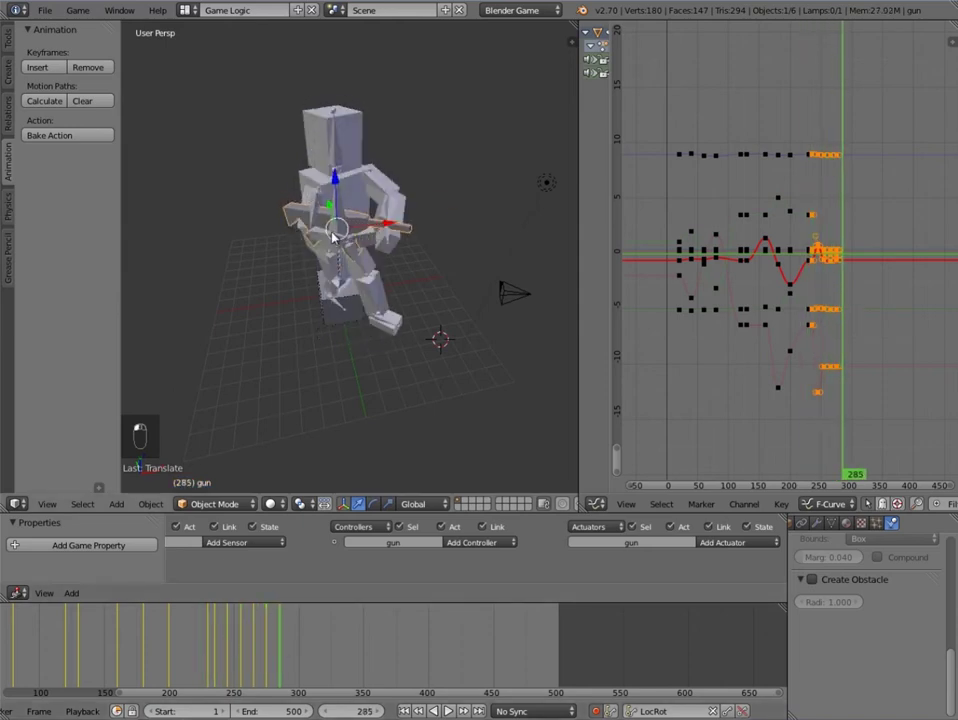
{"action": "middle_click", "coordinate": [494, 255]}
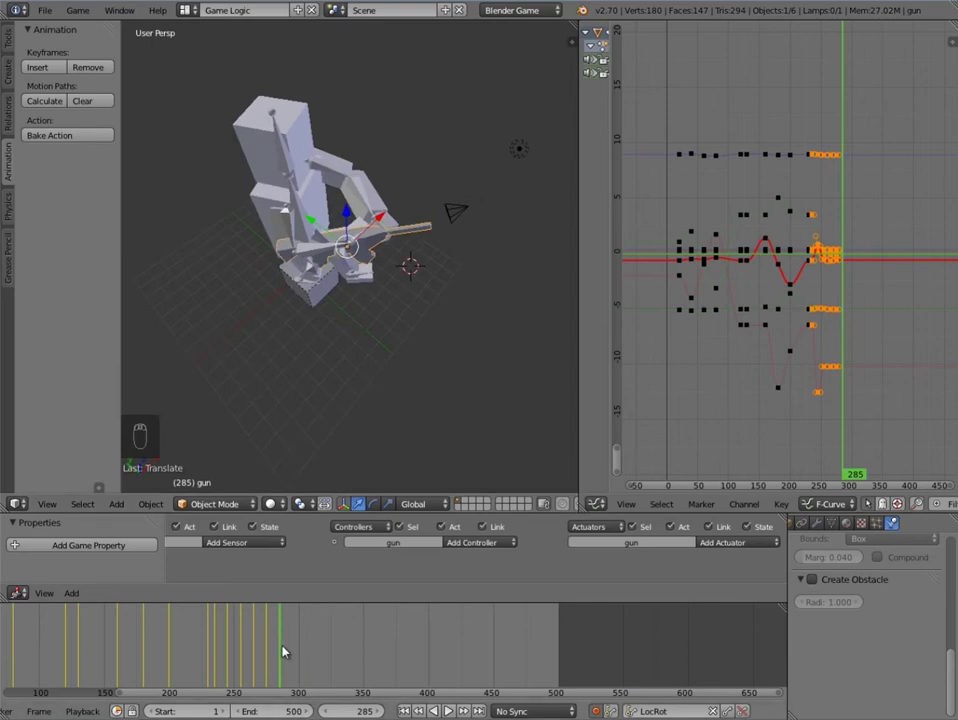
{"action": "key", "text": "KP_7"}
Step: Rotate and reposition the gun at frame 285 so auto-keying records the new pose
{"action": "key", "text": "r"}
{"action": "key", "text": "g"}
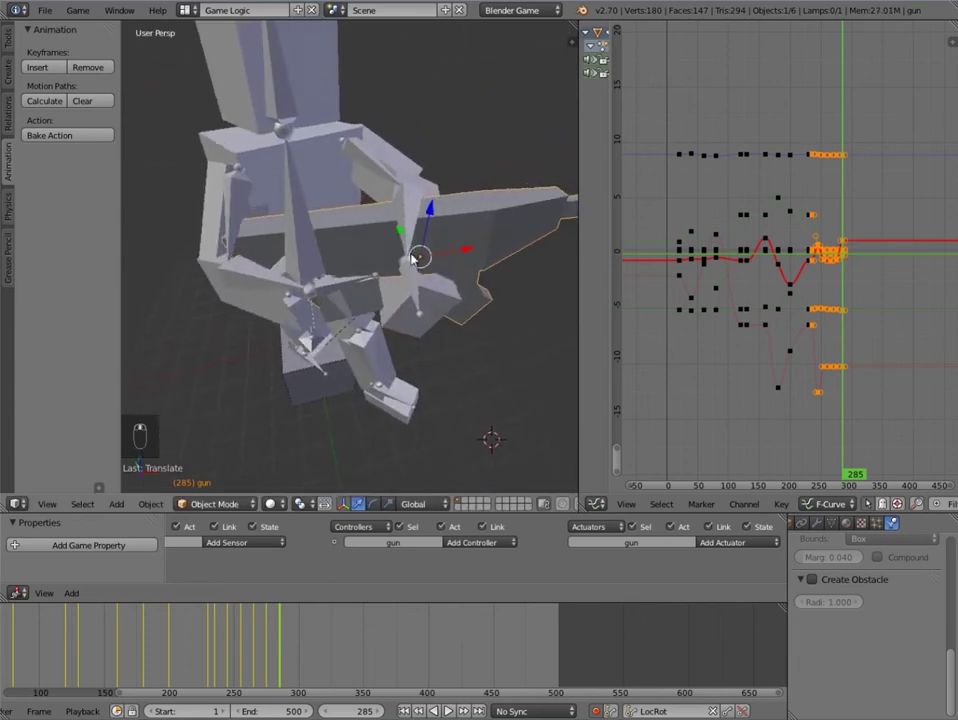
{"action": "key", "text": "g"}
{"action": "key", "text": "g"}
{"action": "key", "text": "g"}
{"action": "key", "text": "r"}
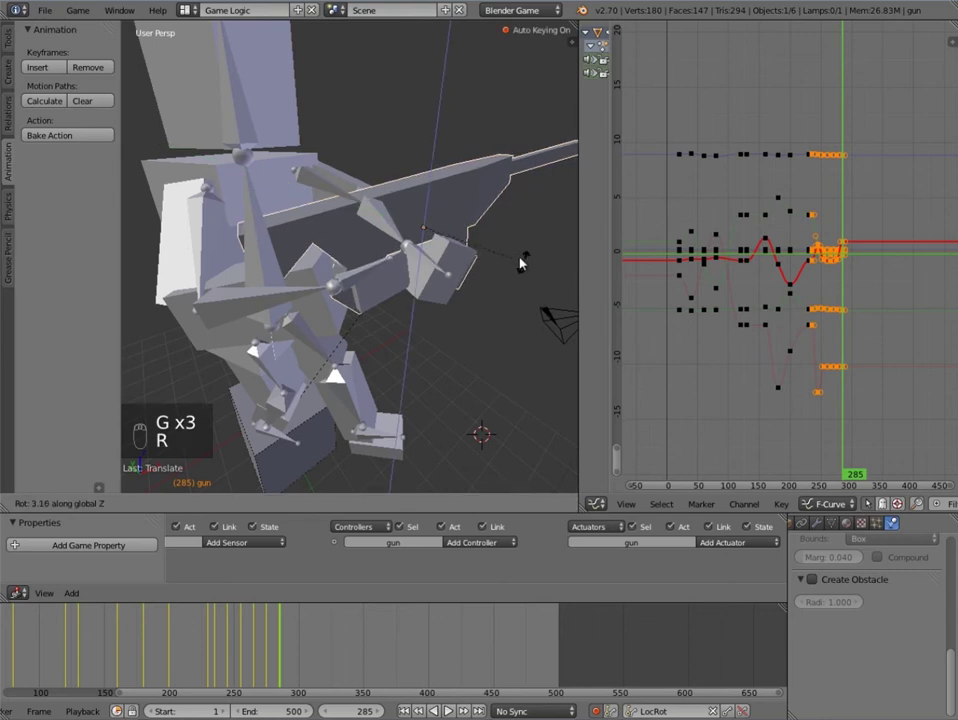
{"action": "key", "text": "g"}
{"action": "key", "text": "r"}
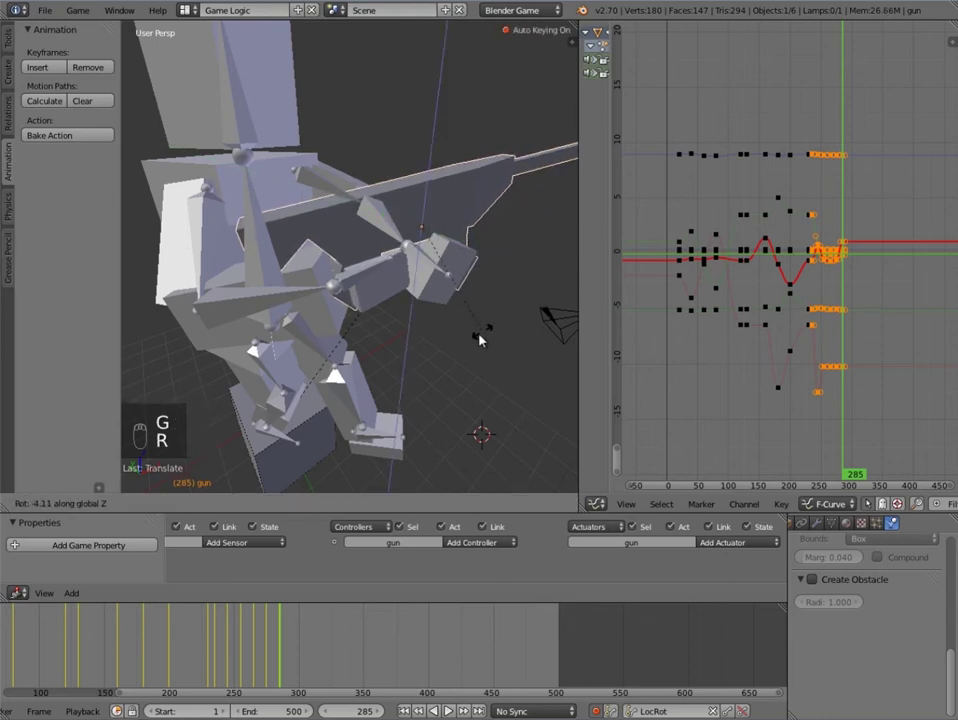
{"action": "key", "text": "g"}
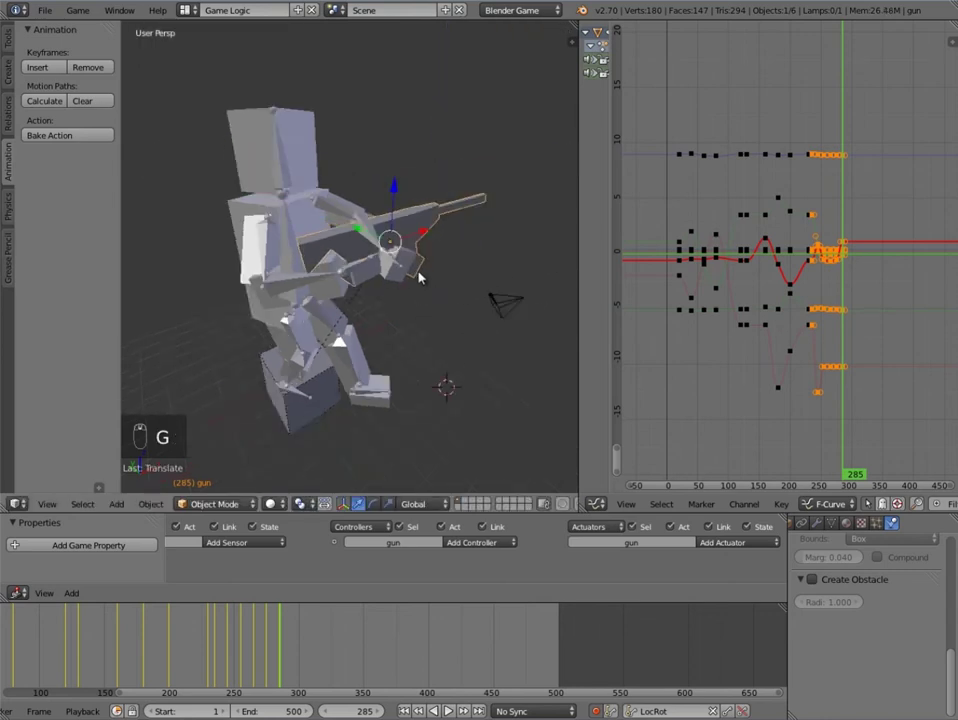
{"action": "key", "text": "g"}
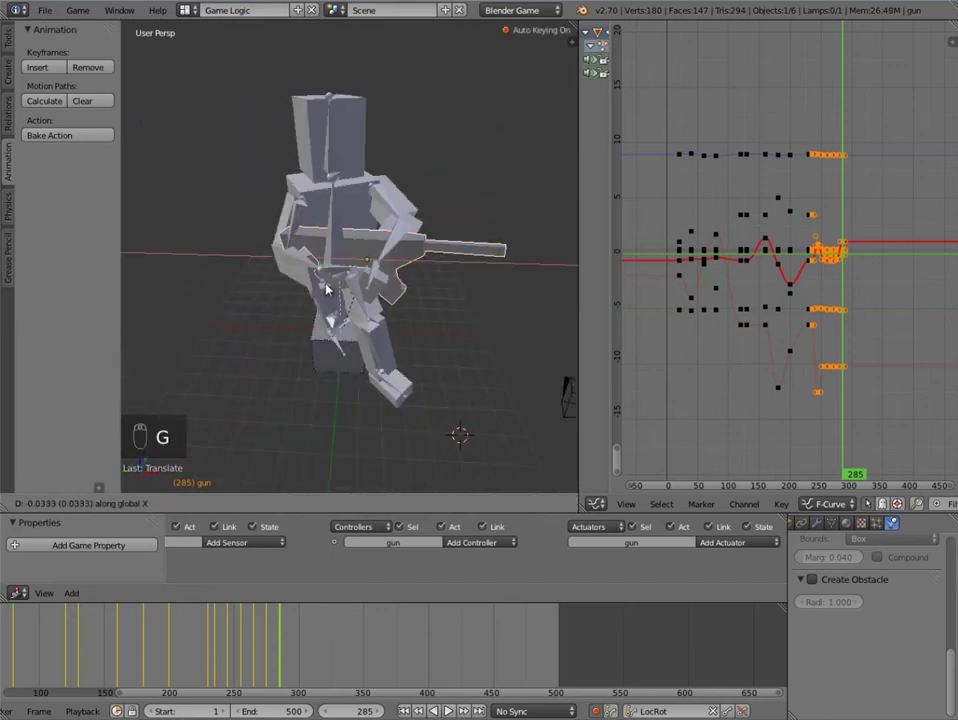
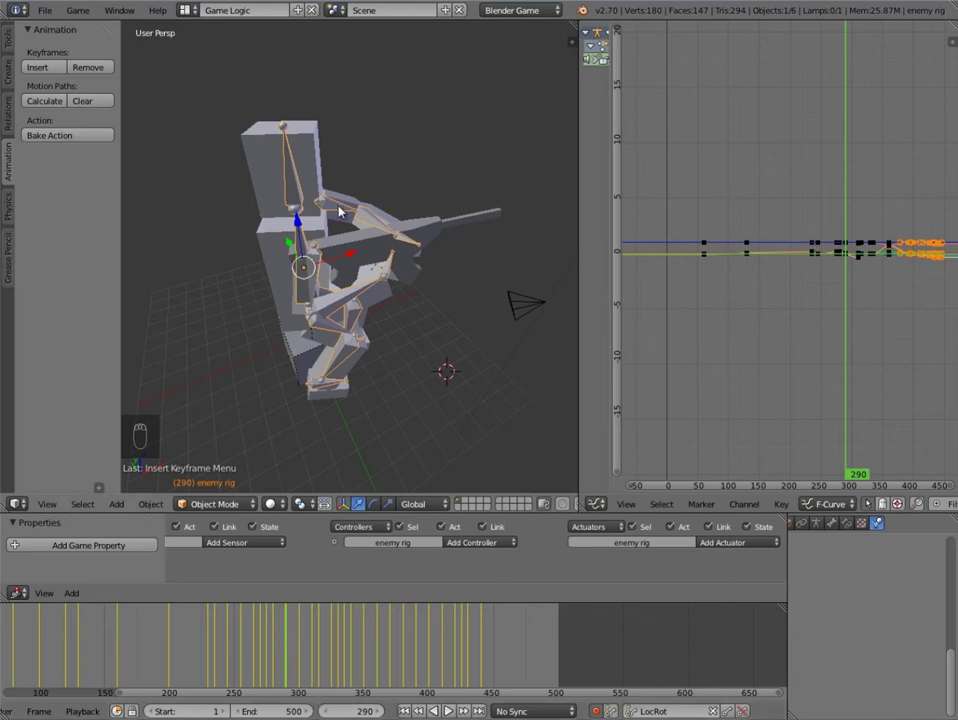
Step: Scrub back to frame 280, select the gun and clear its keyframes at that frame
{"action": "left_click_drag", "start_coordinate": [364, 246], "coordinate": [291, 646]}
{"action": "left_click_drag", "start_coordinate": [291, 646], "coordinate": [327, 706]}
{"action": "middle_click", "coordinate": [327, 706]}
{"action": "left_click", "coordinate": [326, 707]}
{"action": "right_click", "coordinate": [305, 228]}
{"action": "left_click_drag", "start_coordinate": [305, 228], "coordinate": [281, 650]}
{"action": "middle_click", "coordinate": [281, 650]}
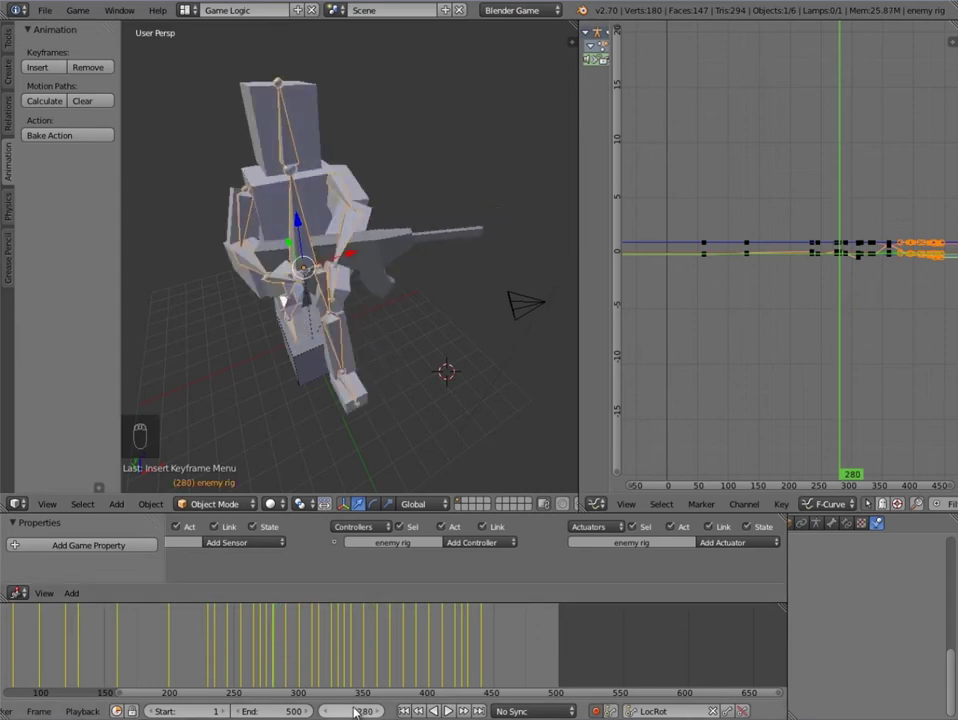
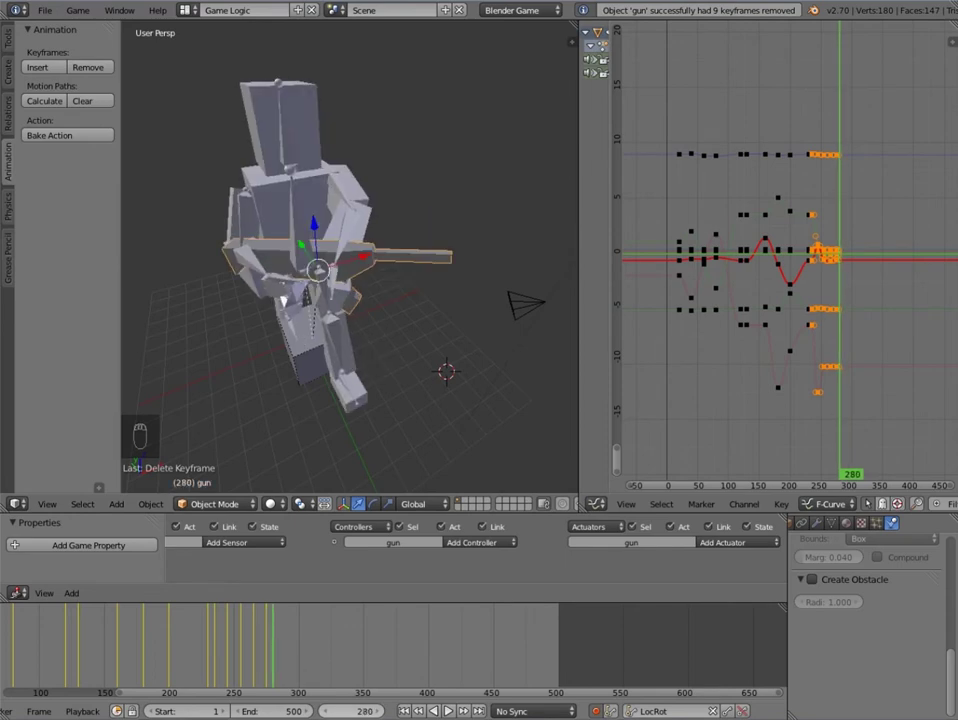
Step: View the enemy from above at frame 290, zoomed in, then return to perspective
{"action": "key", "text": "KP_7"}
{"action": "left_click_drag", "start_coordinate": [389, 385], "coordinate": [280, 658]}
{"action": "middle_click", "coordinate": [303, 687]}
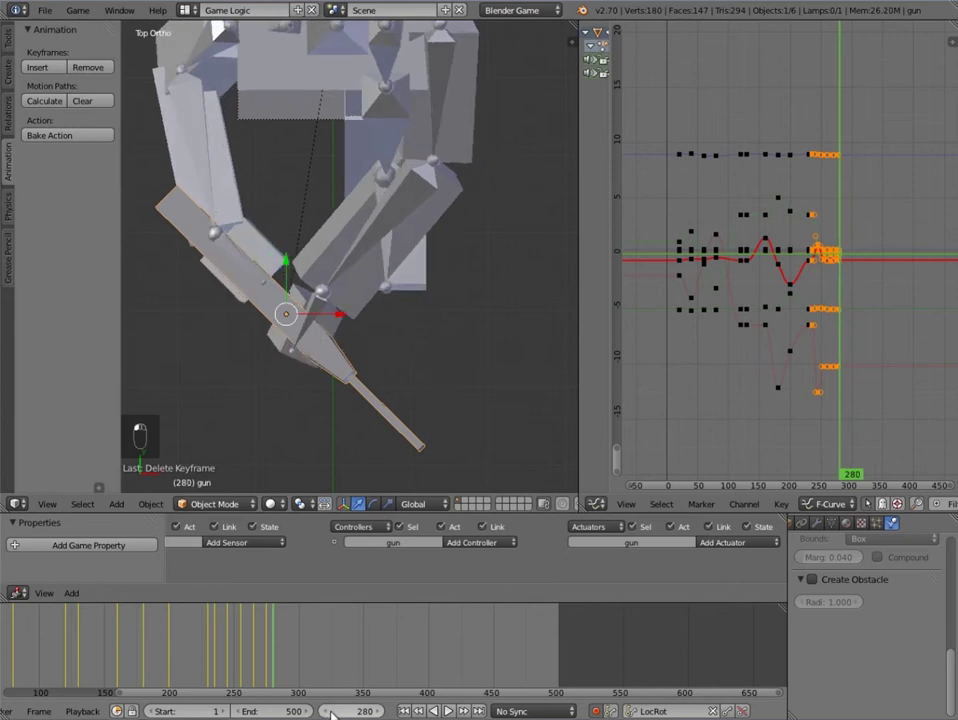
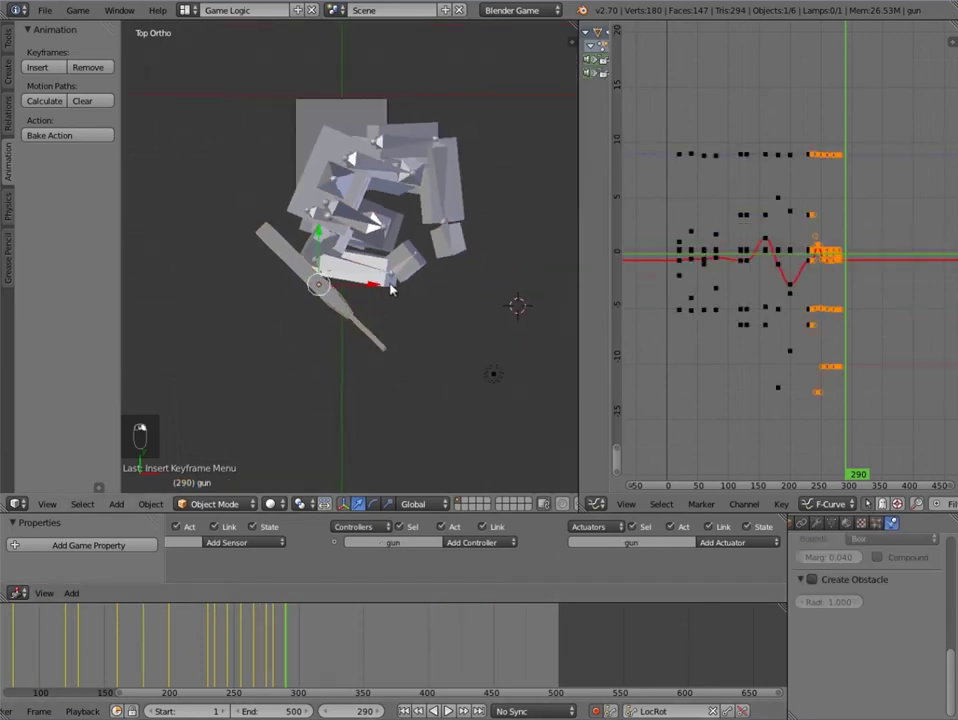
{"action": "key", "text": "r"}
{"action": "key", "text": "g"}
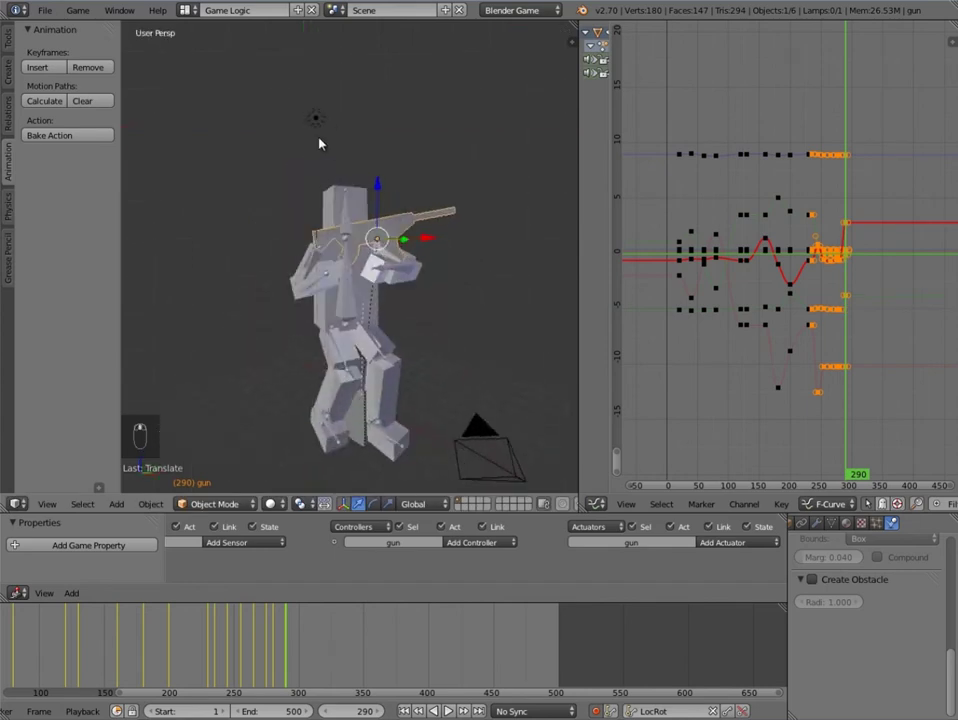
{"action": "key", "text": "g"}
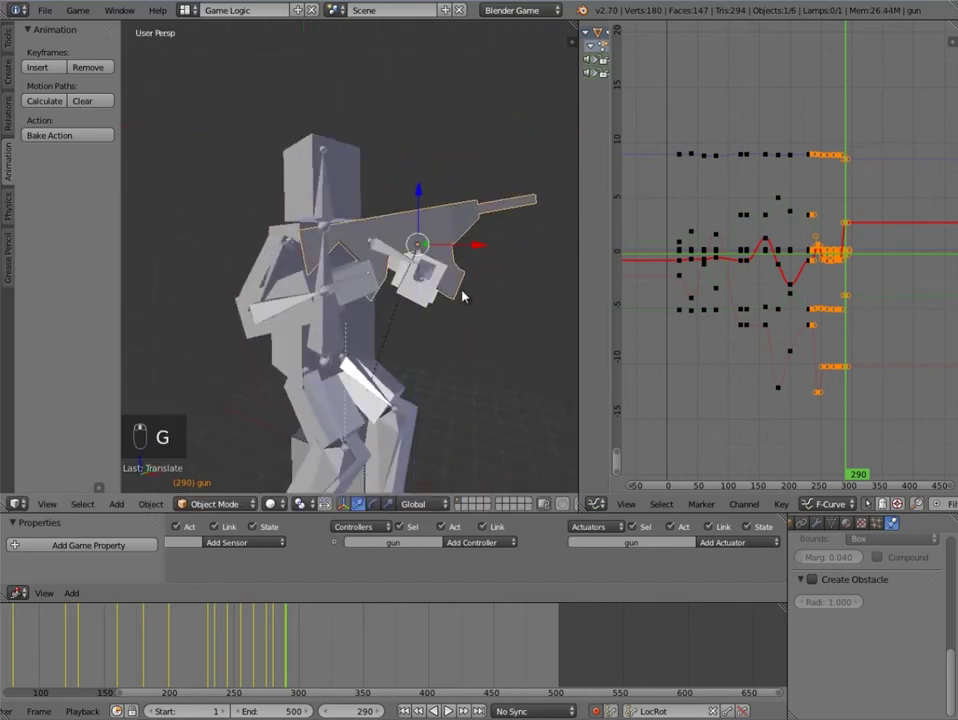
{"action": "key", "text": "g"}
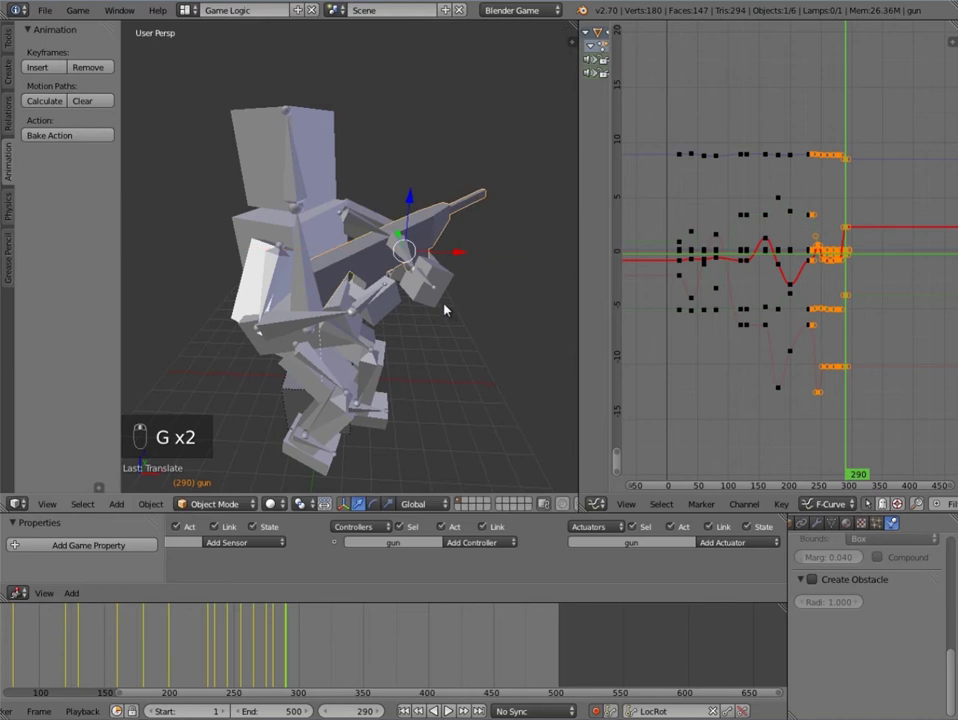
Step: Tilt the gun upward on one axis at frame 290, auto-keyed, then step to frame 294
{"action": "key", "text": "g"}
{"action": "key", "text": "r"}
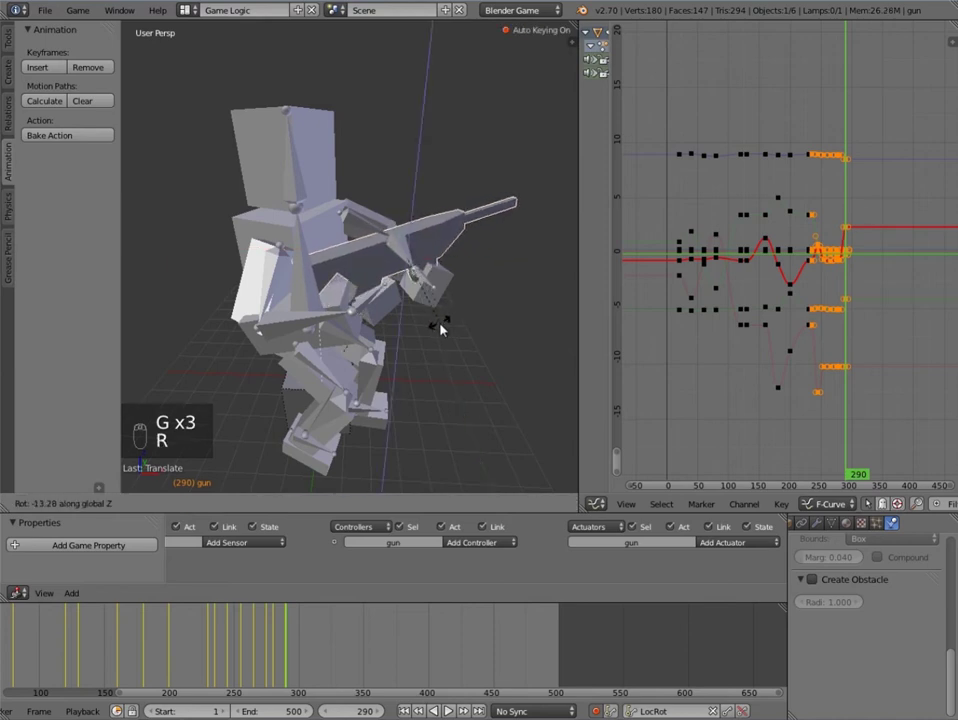
{"action": "key", "text": "g"}
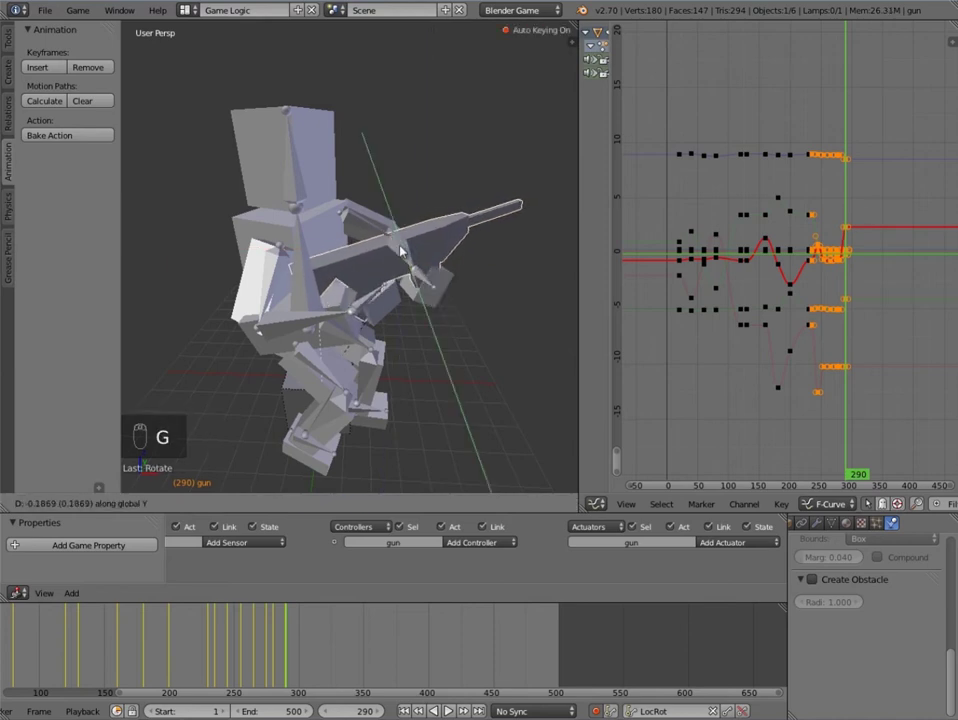
{"action": "key", "text": "g"}
{"action": "key", "text": "r"}
{"action": "key", "text": "g"}
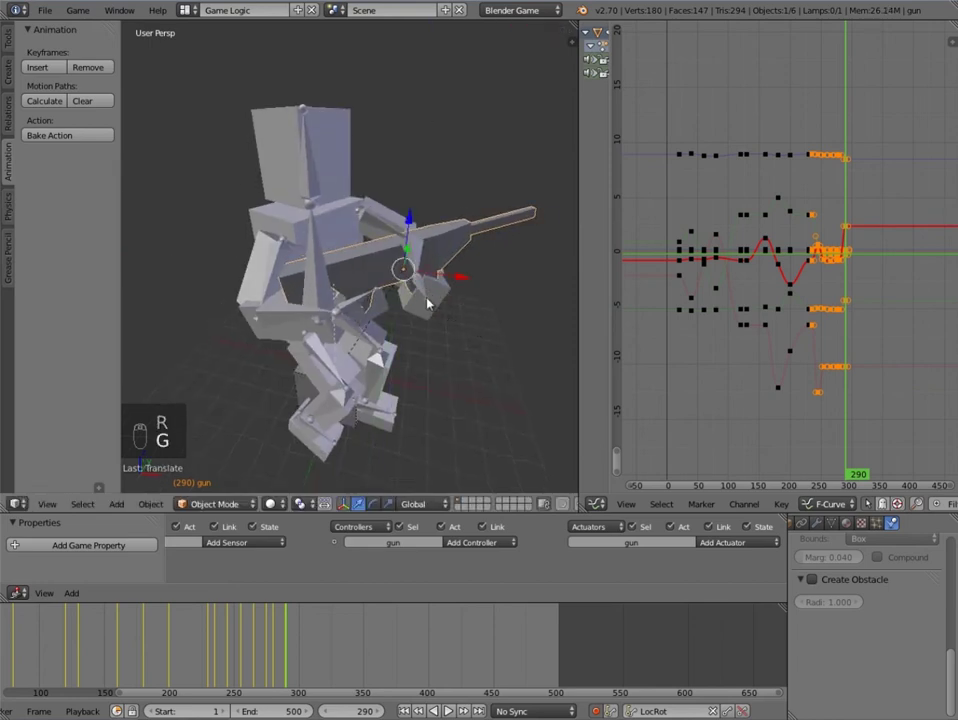
{"action": "key", "text": "r"}
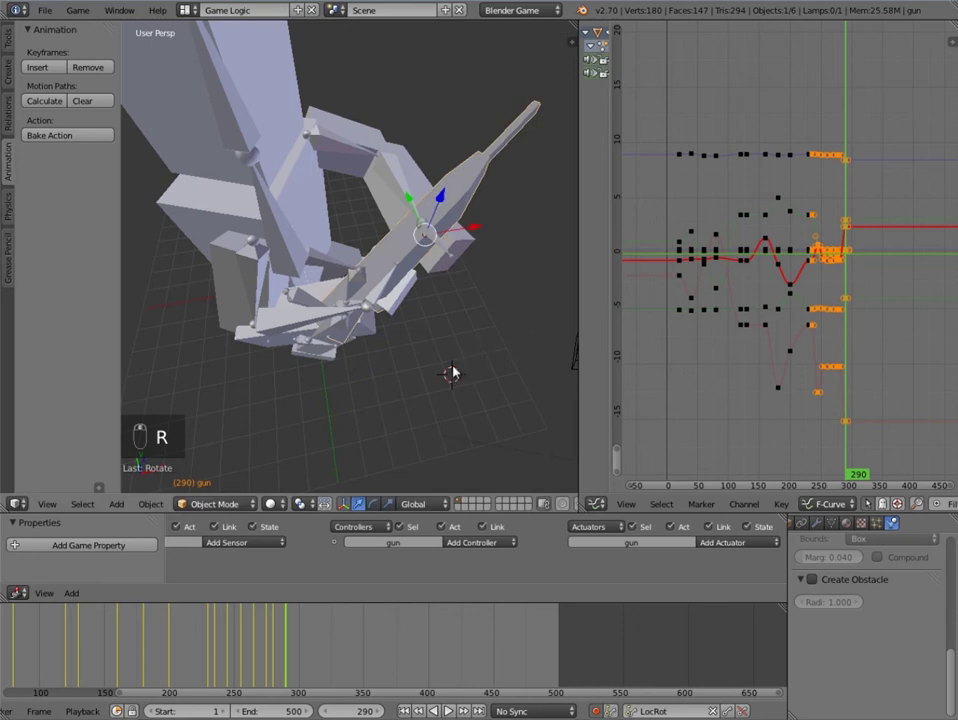
{"action": "left_click_drag", "start_coordinate": [348, 573], "coordinate": [293, 653]}
{"action": "left_click", "coordinate": [293, 653]}
{"action": "middle_click", "coordinate": [295, 652]}
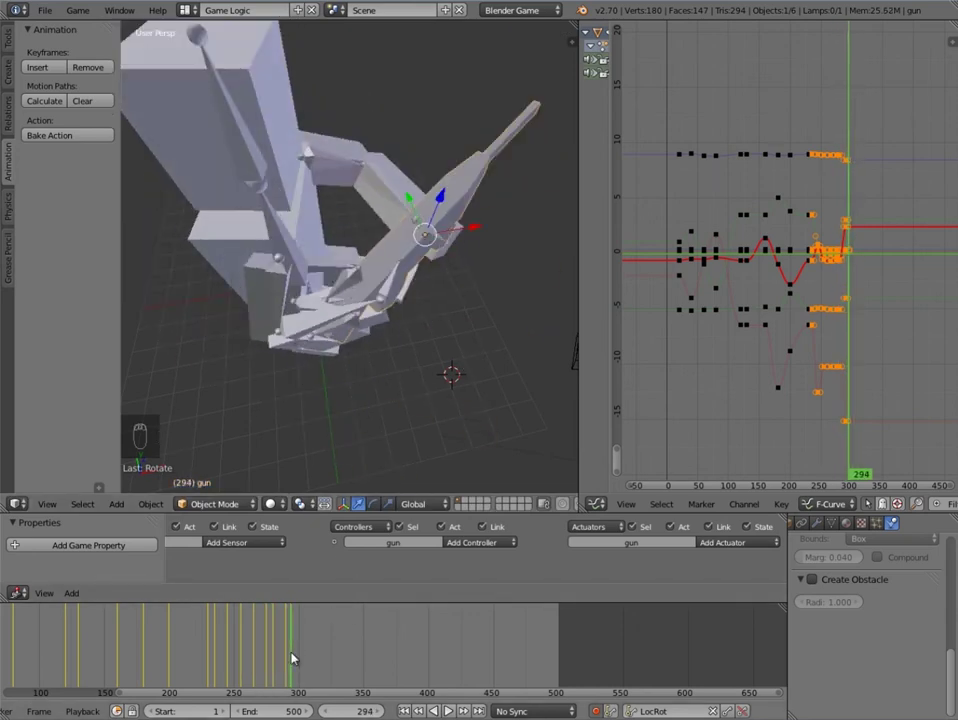
Step: Scrub to frame 300, select the gun and check it from top and perspective views
{"action": "left_click_drag", "start_coordinate": [252, 282], "coordinate": [298, 657]}
{"action": "middle_click", "coordinate": [298, 657]}
{"action": "right_click", "coordinate": [306, 656]}
{"action": "left_click_drag", "start_coordinate": [407, 248], "coordinate": [457, 269]}
{"action": "left_click_drag", "start_coordinate": [457, 269], "coordinate": [361, 189]}
{"action": "key", "text": "KP_7"}
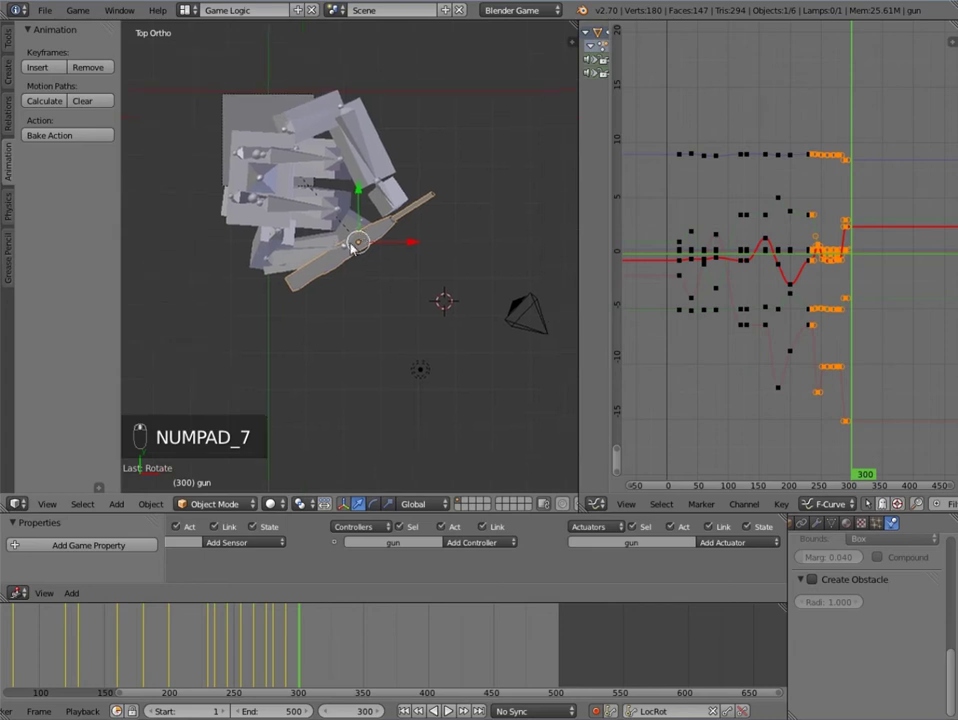
{"action": "middle_click", "coordinate": [369, 317]}
{"action": "key", "text": "r"}
{"action": "key", "text": "g"}
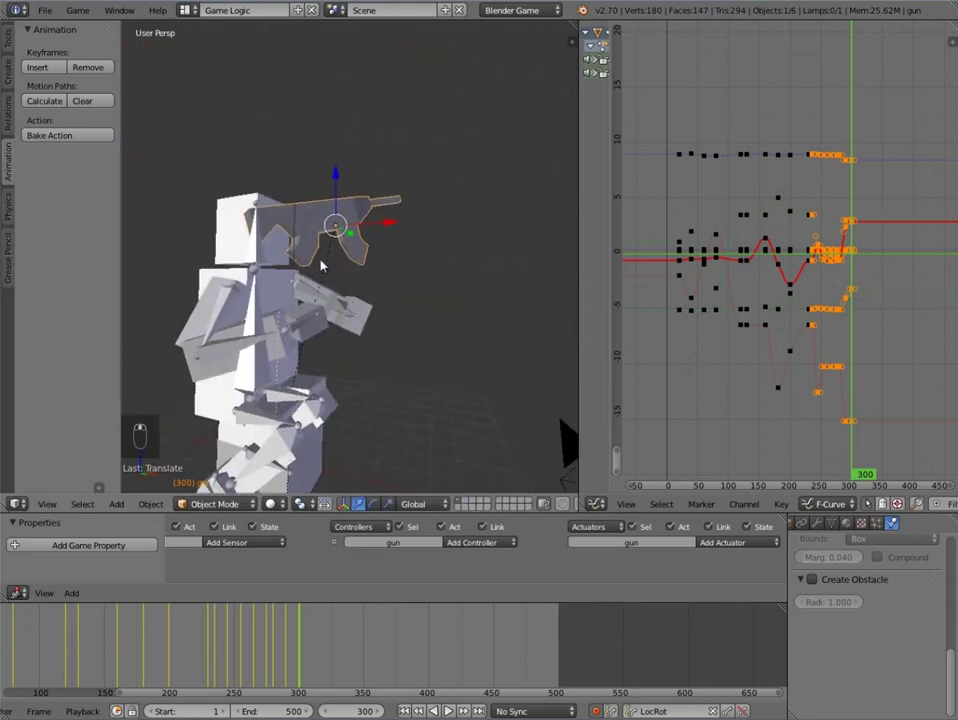
{"action": "key", "text": "g"}
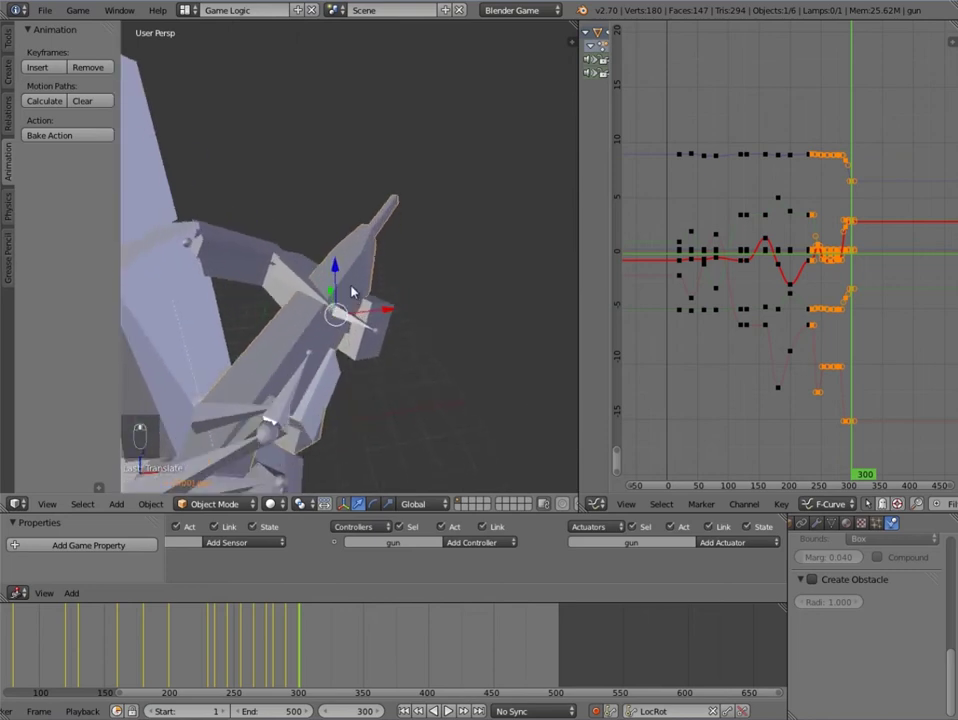
Step: Rotate the gun into a new auto-keyed pose at frame 300, then scrub around frame 298 to review
{"action": "key", "text": "r"}
{"action": "key", "text": "g"}
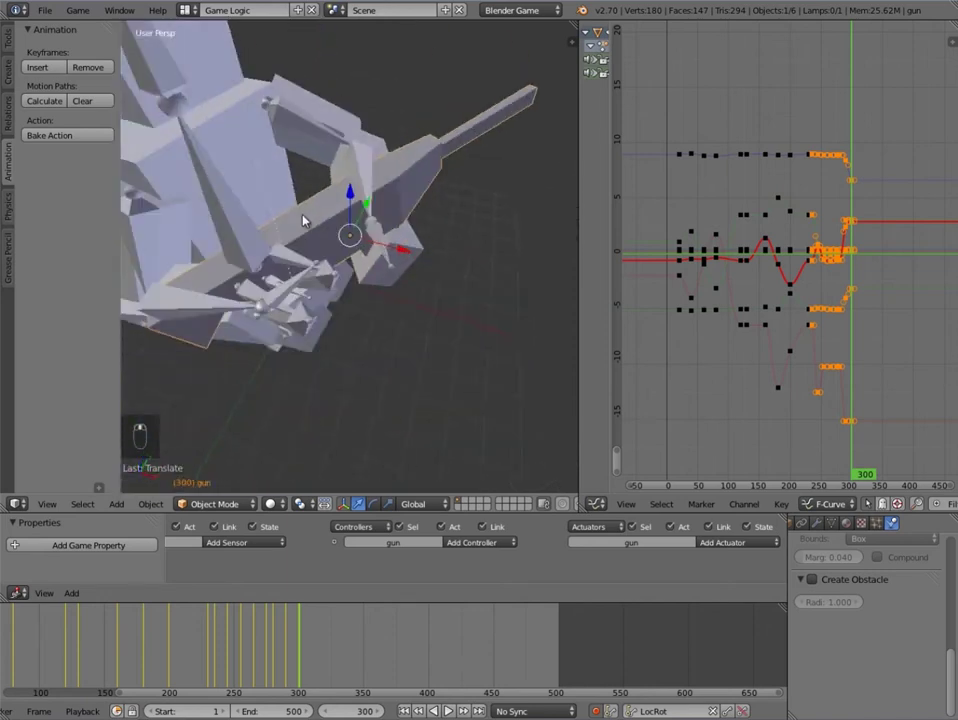
{"action": "key", "text": "r"}
{"action": "key", "text": "g"}
{"action": "key", "text": "g"}
{"action": "left_click_drag", "start_coordinate": [366, 349], "coordinate": [302, 658]}
{"action": "left_click", "coordinate": [302, 658]}
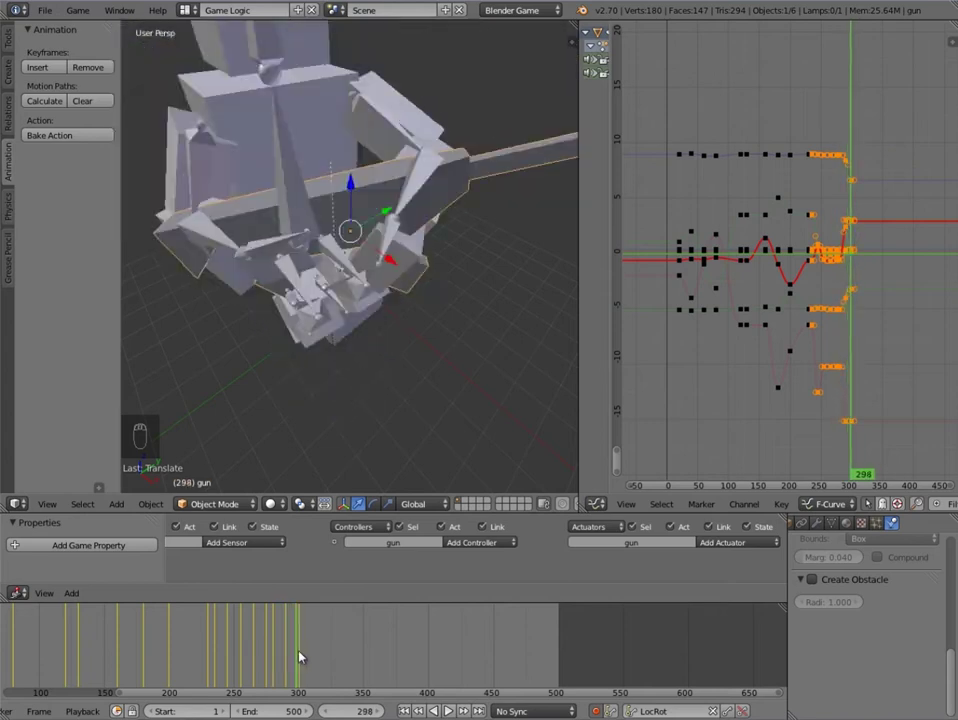
{"action": "left_click_drag", "start_coordinate": [273, 161], "coordinate": [320, 655]}
{"action": "middle_click", "coordinate": [320, 655]}
Step: Move to frame 310 and inspect the enemy from top and perspective views
{"action": "left_click_drag", "start_coordinate": [324, 654], "coordinate": [313, 653]}
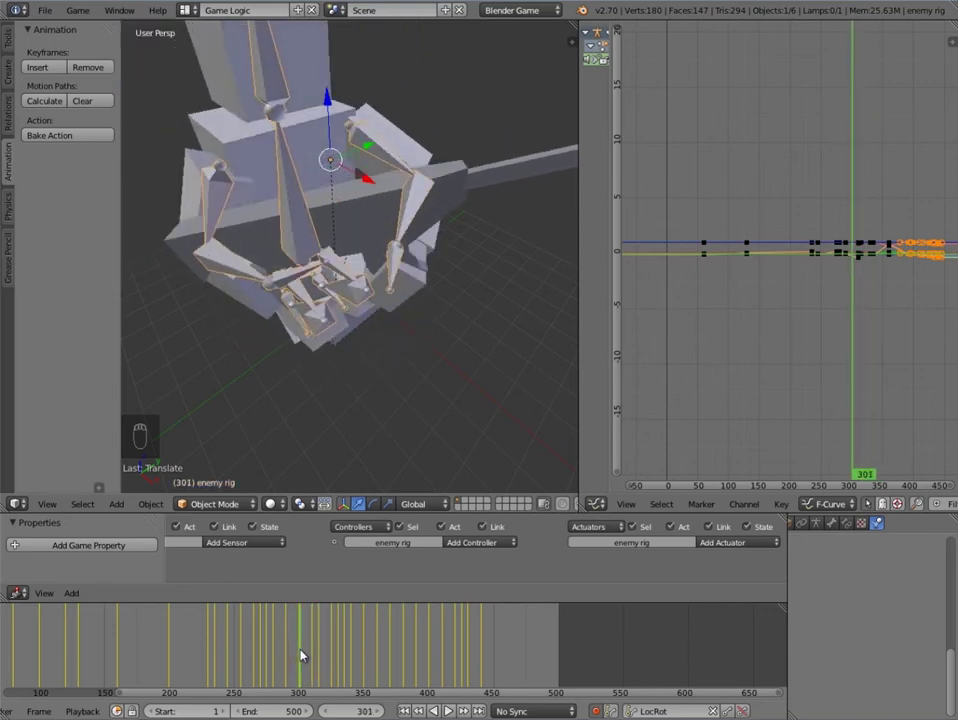
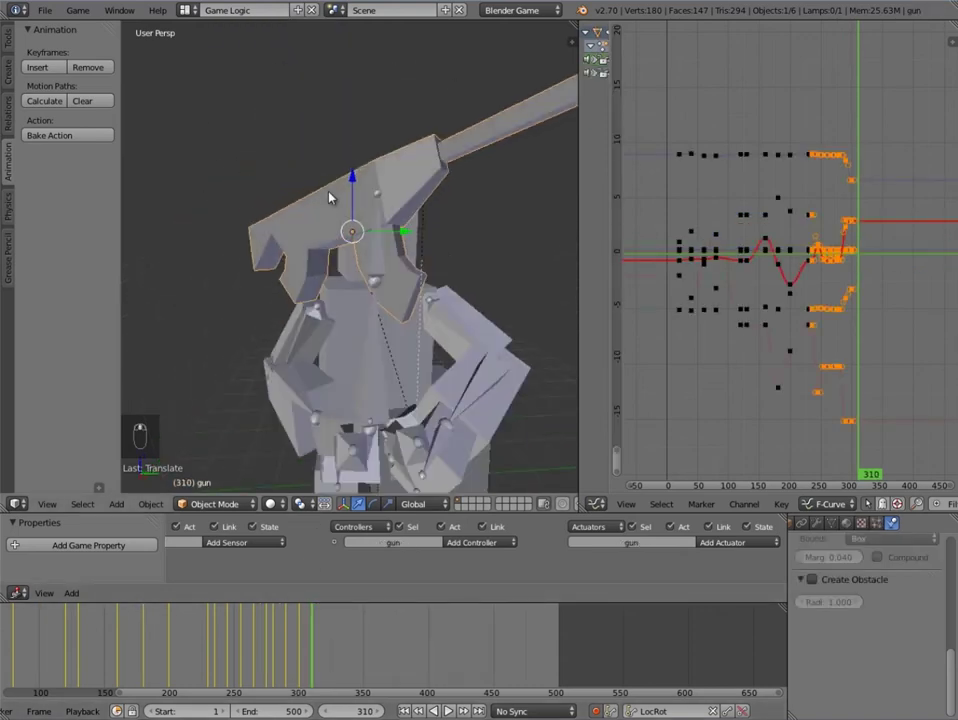
{"action": "key", "text": "KP_7"}
{"action": "key", "text": "r"}
{"action": "key", "text": "g"}
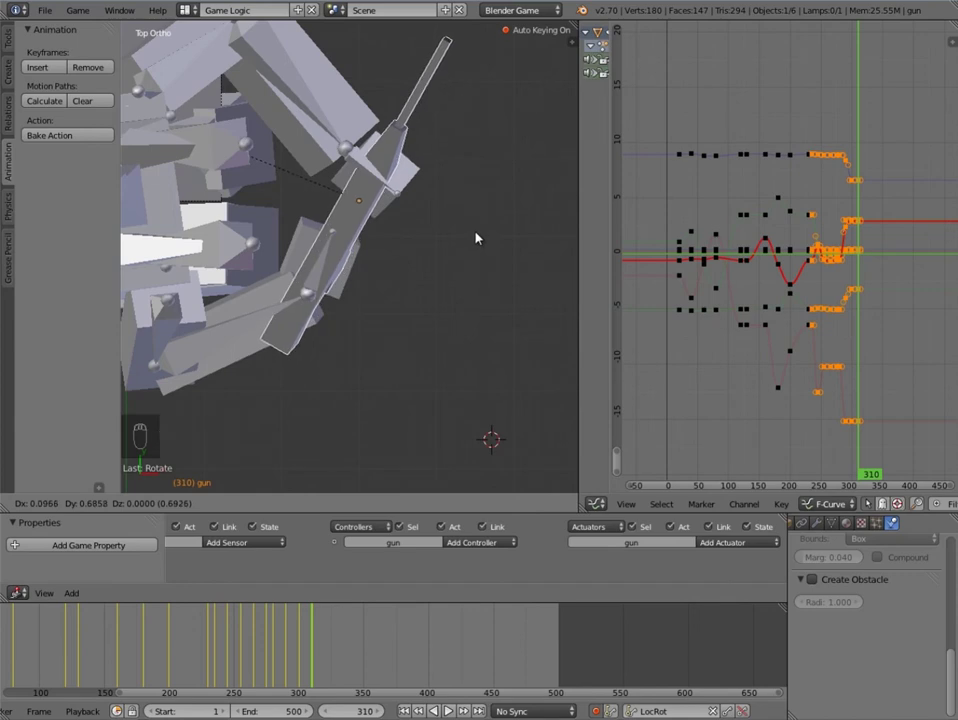
{"action": "left_click", "coordinate": [439, 310]}
{"action": "key", "text": "g"}
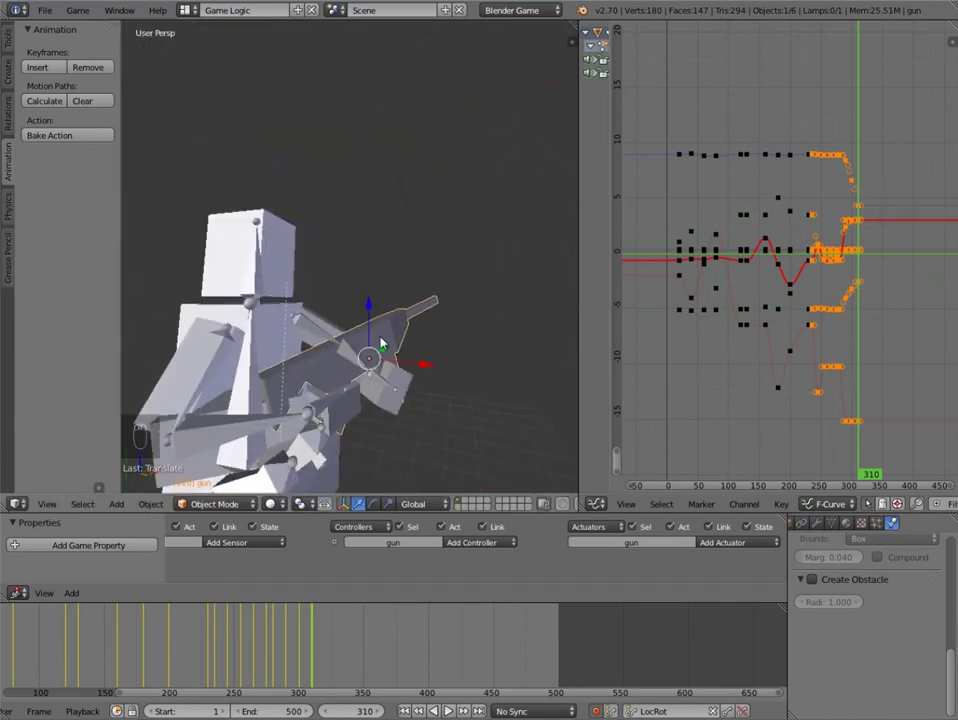
{"action": "middle_click", "coordinate": [396, 357]}
{"action": "key", "text": "g"}
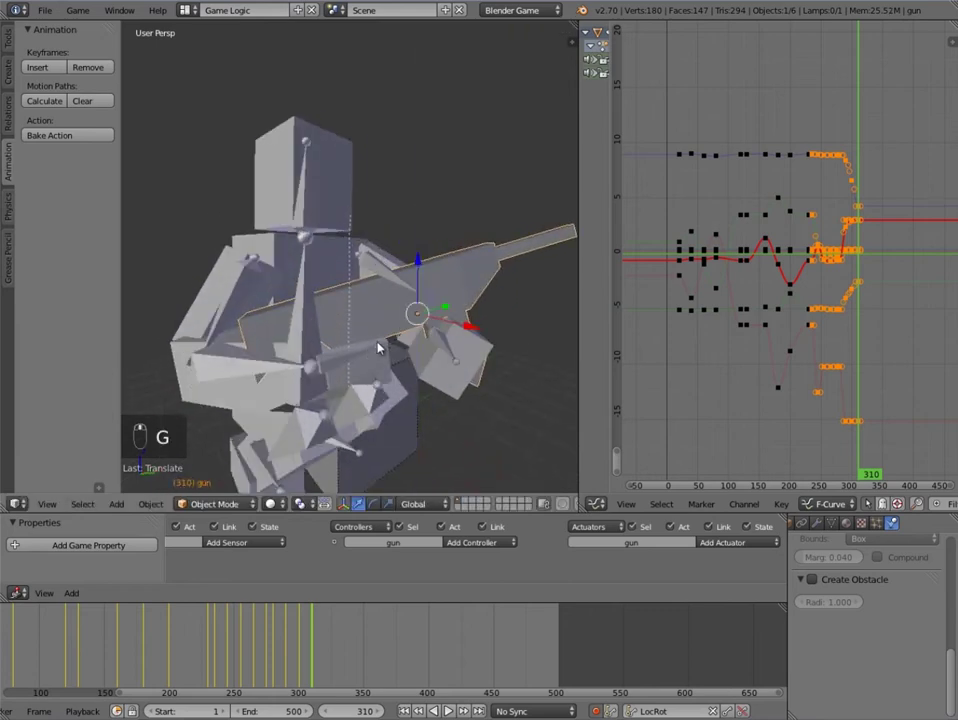
Step: Rotate the gun on a constrained axis at frame 310 so the pose is auto-keyed
{"action": "key", "text": "g"}
{"action": "key", "text": "g"}
{"action": "key", "text": "g"}
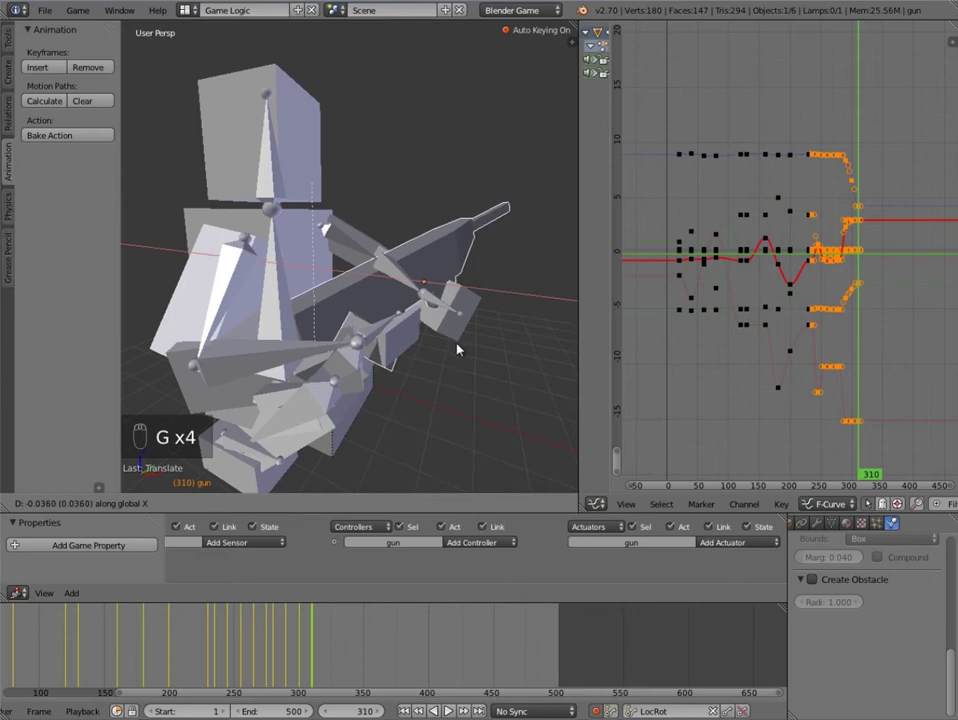
{"action": "middle_click", "coordinate": [438, 335]}
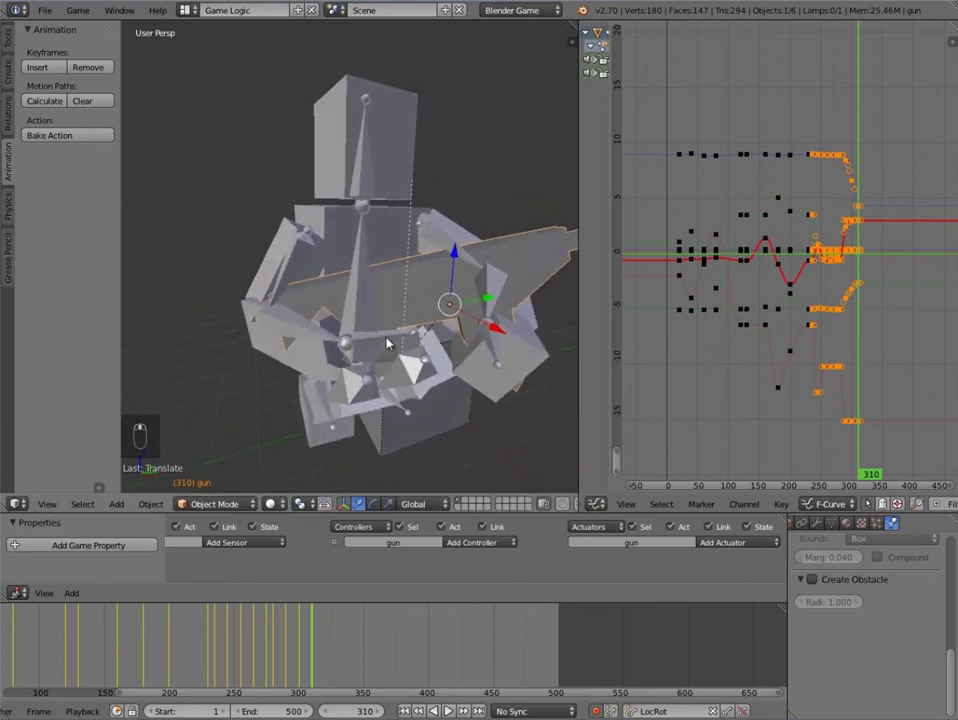
{"action": "key", "text": "r"}
{"action": "key", "text": "g"}
{"action": "middle_click", "coordinate": [464, 378]}
{"action": "key", "text": "r"}
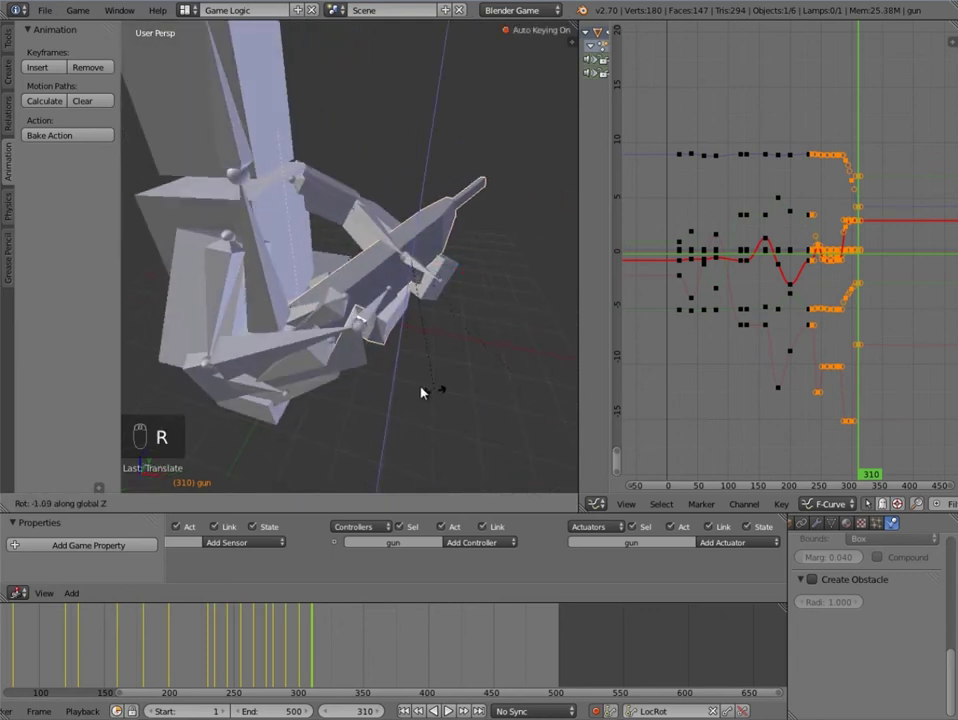
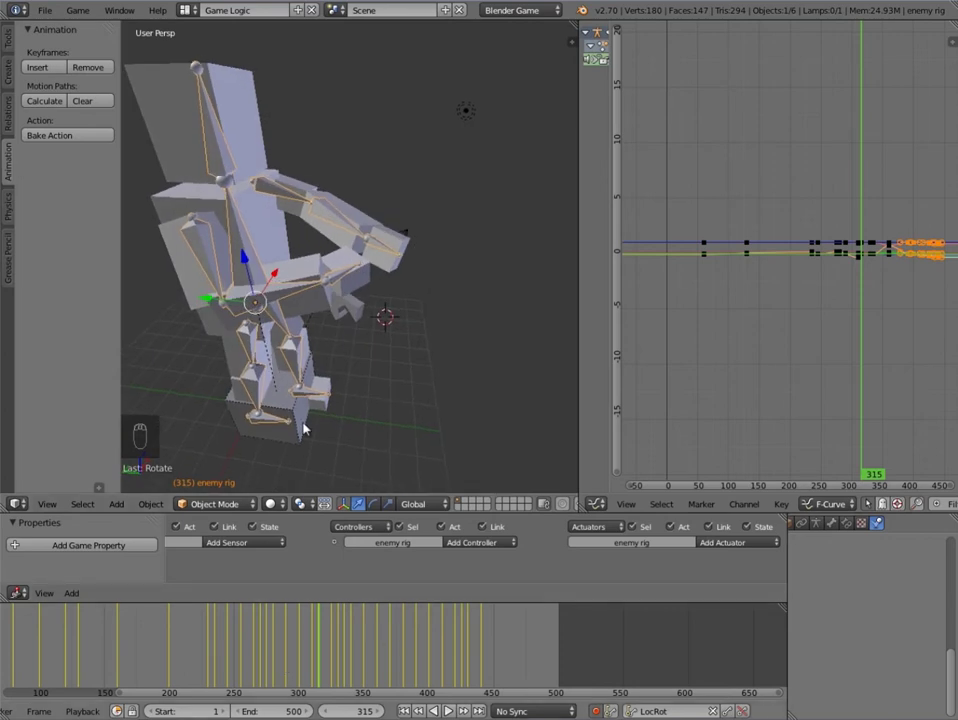
{"action": "left_click_drag", "start_coordinate": [308, 641], "coordinate": [293, 636]}
{"action": "left_click", "coordinate": [293, 636]}
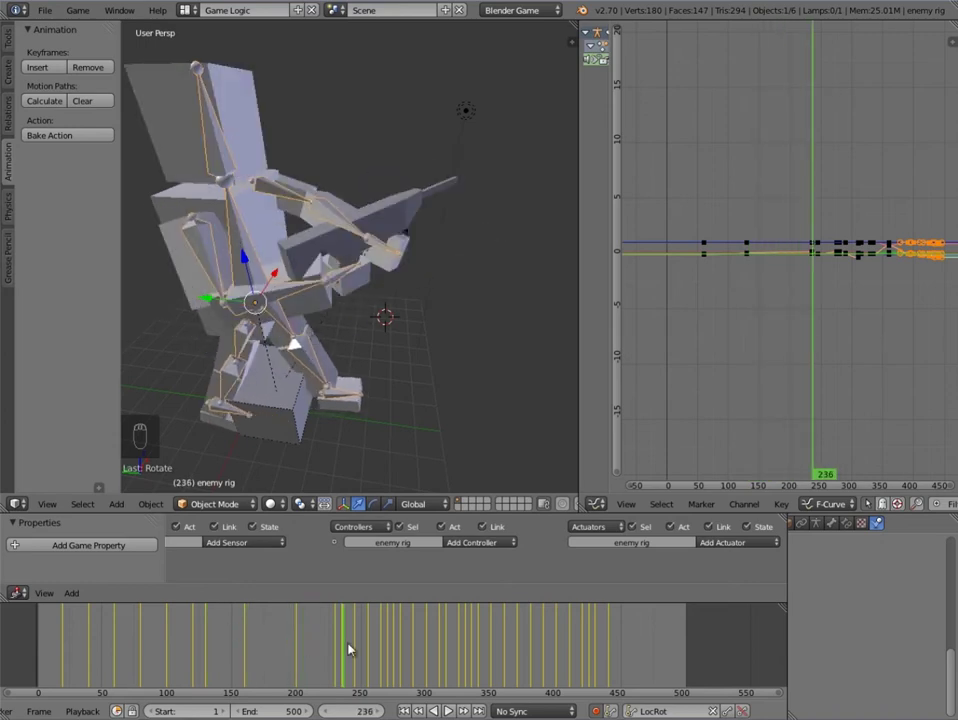
{"action": "left_click_drag", "start_coordinate": [313, 279], "coordinate": [351, 253]}
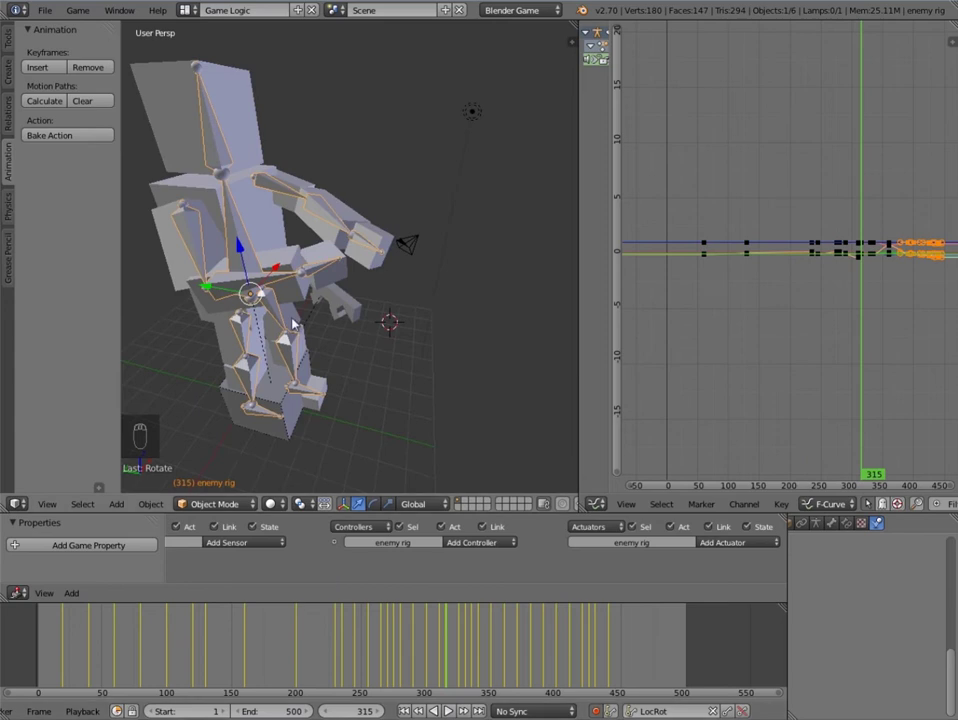
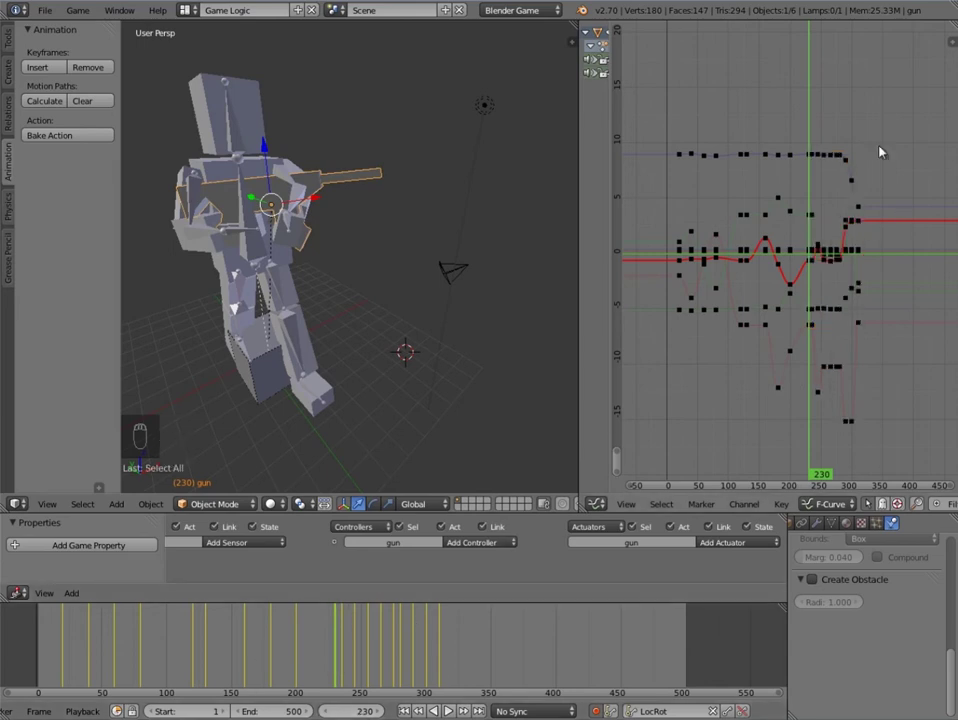
Step: Select the gun's key column at frame 230 and slide it to about frame 320
{"action": "key", "text": "ctrl+k"}
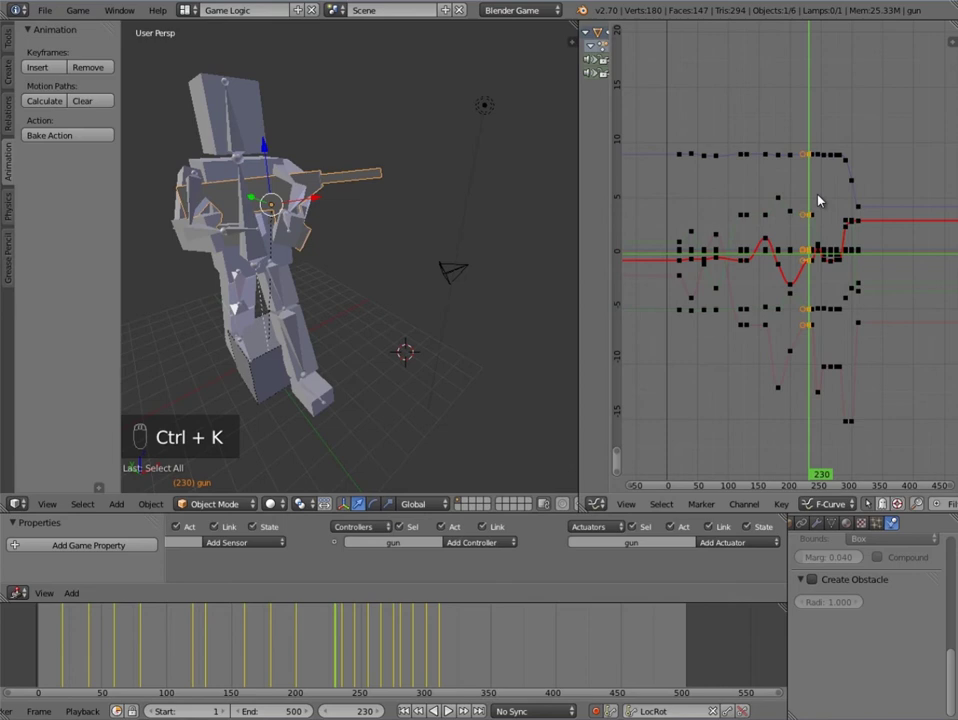
{"action": "key", "text": "shift+d"}
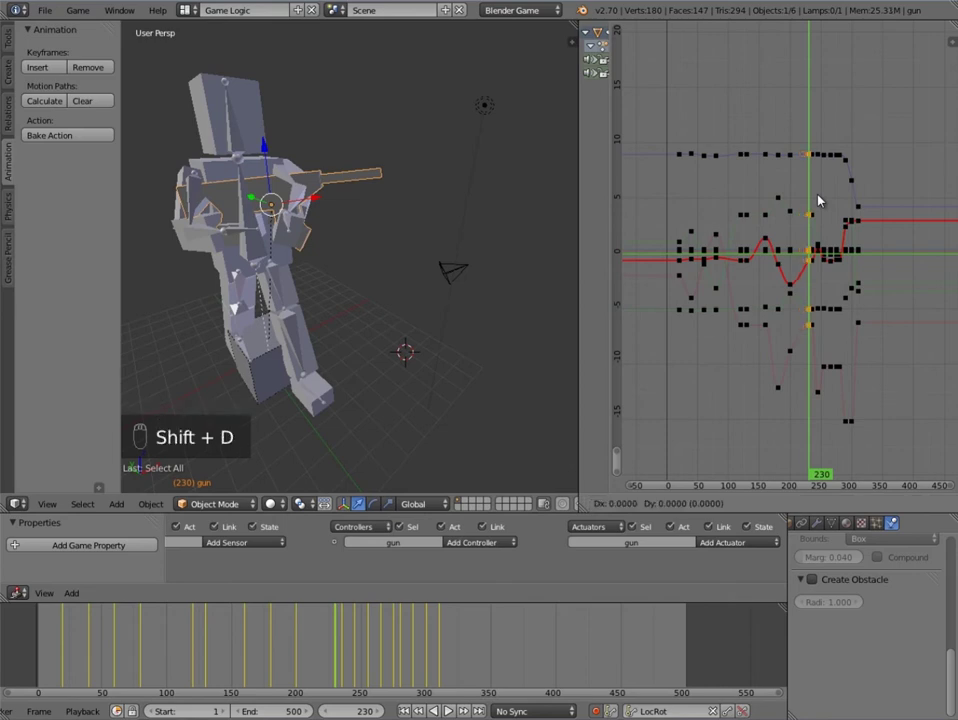
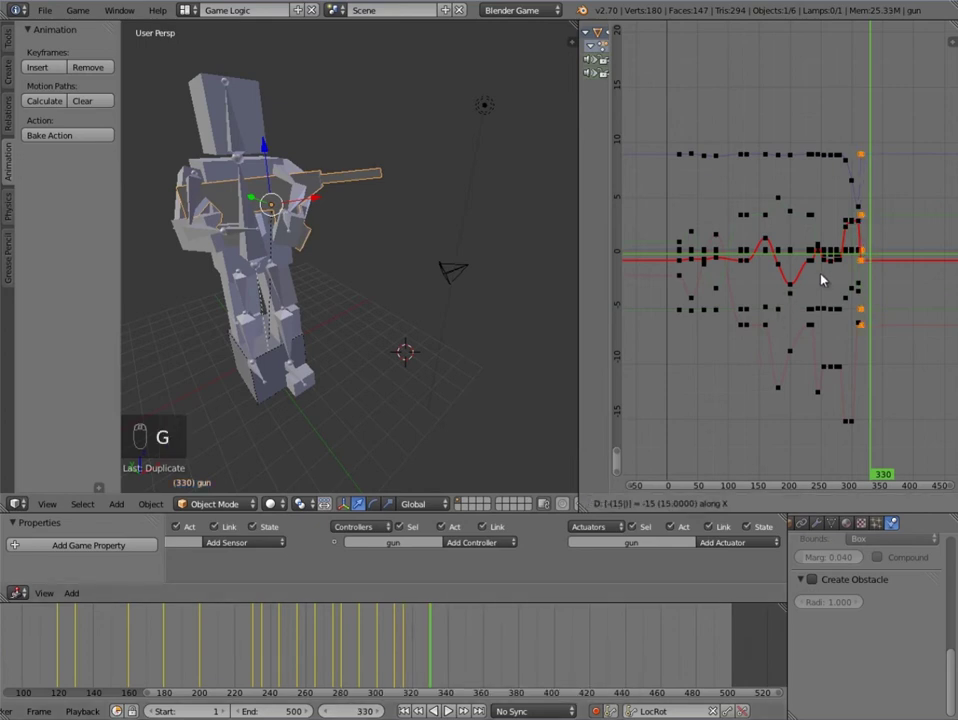
{"action": "left_click_drag", "start_coordinate": [407, 640], "coordinate": [408, 641]}
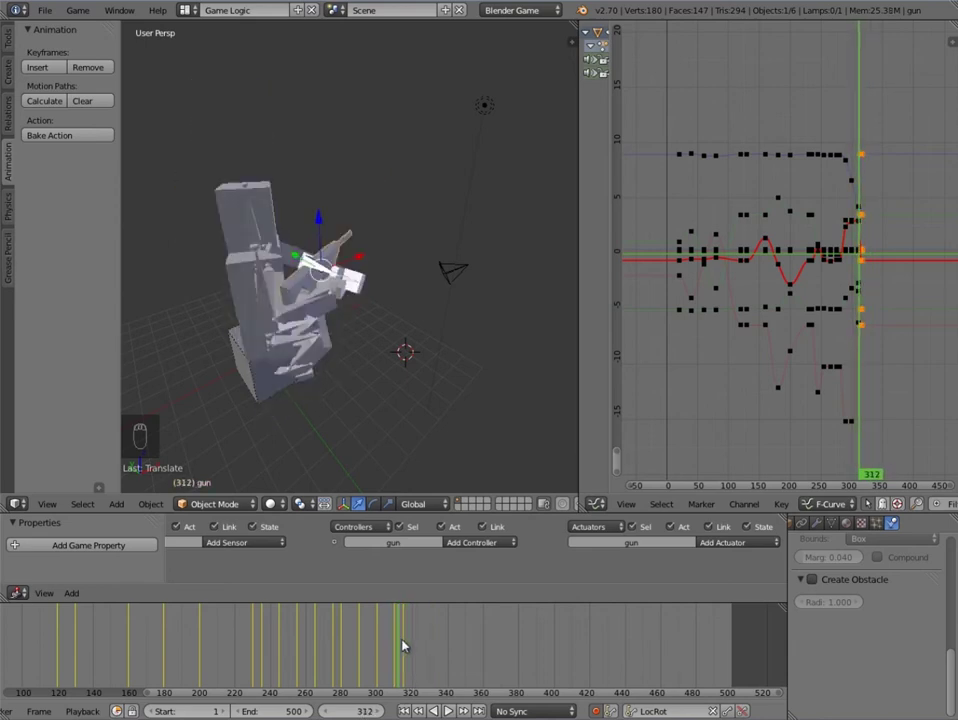
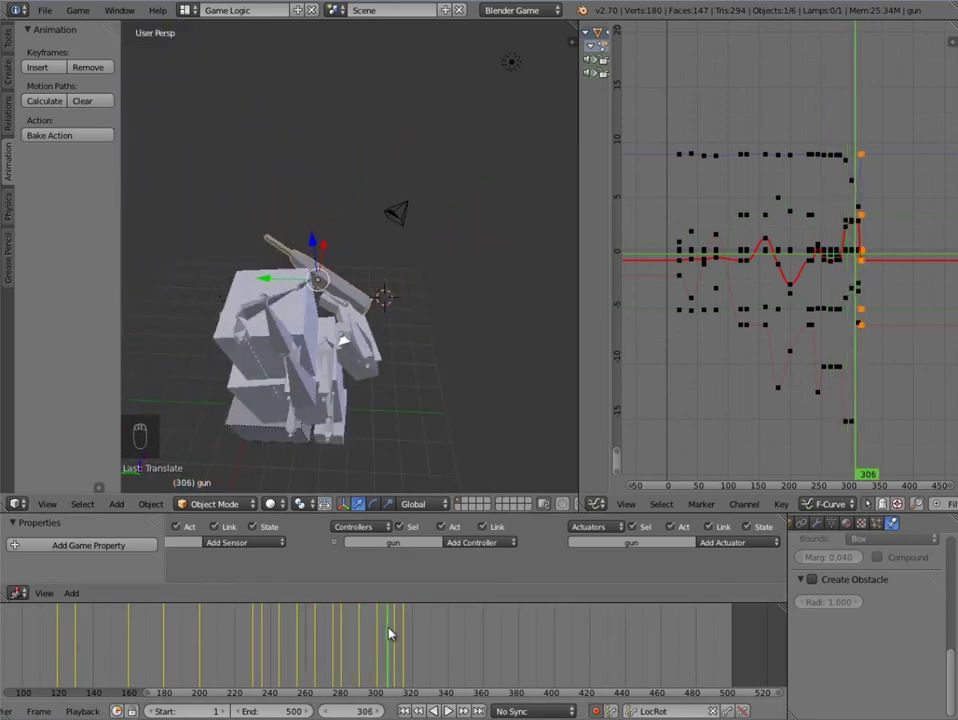
{"action": "middle_click", "coordinate": [359, 268]}
Step: Scrub through frames near 327 to check the pose and reselect the enemy rig
{"action": "left_click_drag", "start_coordinate": [414, 651], "coordinate": [474, 645]}
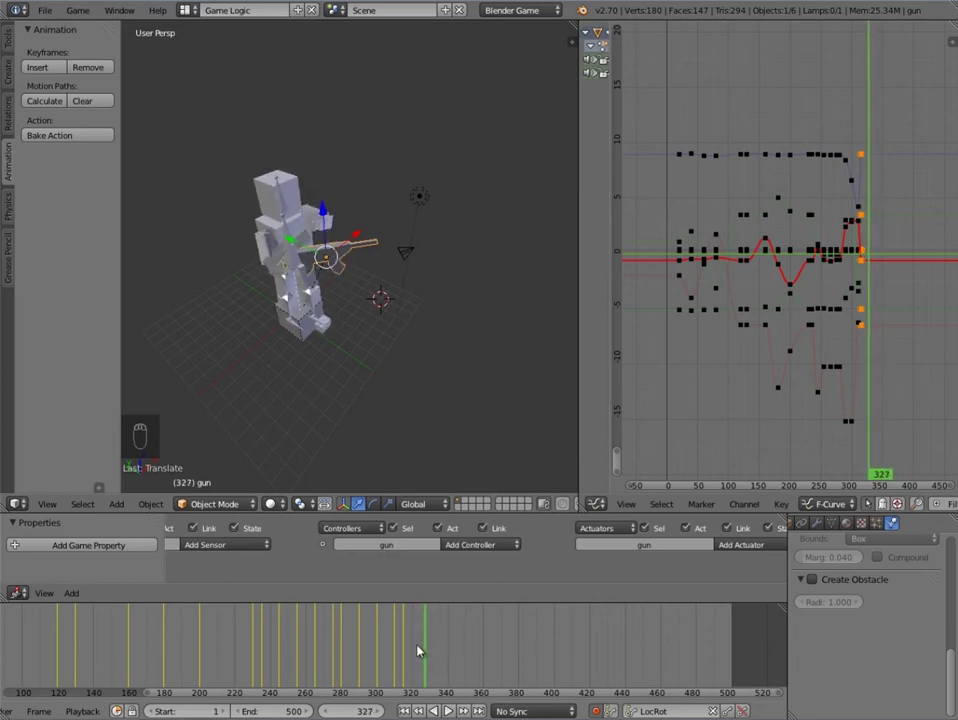
{"action": "left_click_drag", "start_coordinate": [409, 641], "coordinate": [290, 270]}
{"action": "right_click", "coordinate": [290, 272]}
{"action": "middle_click", "coordinate": [290, 270]}
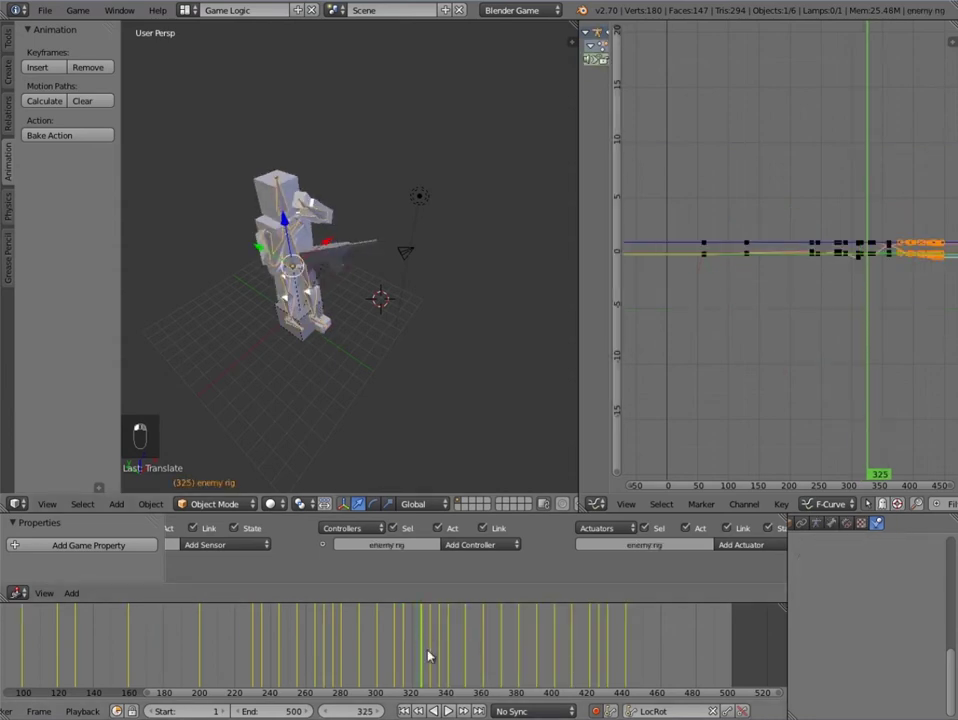
Step: Select the gun at frame 325 and rotate it to a new auto-keyed angle, orbiting to check
{"action": "left_click_drag", "start_coordinate": [387, 246], "coordinate": [369, 416]}
{"action": "right_click", "coordinate": [369, 416]}
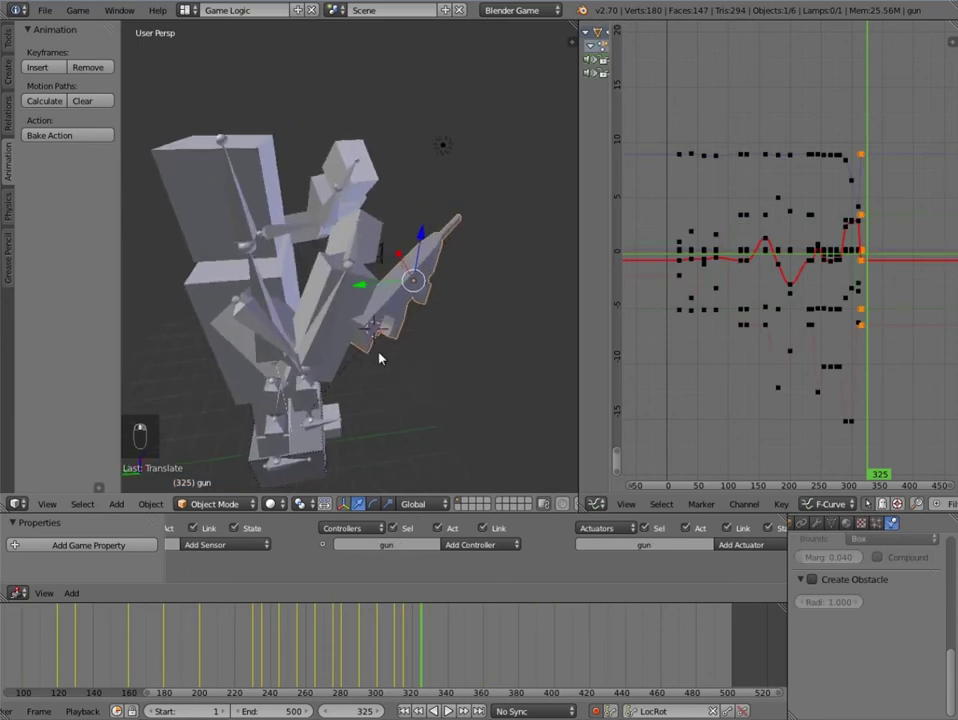
{"action": "key", "text": "r"}
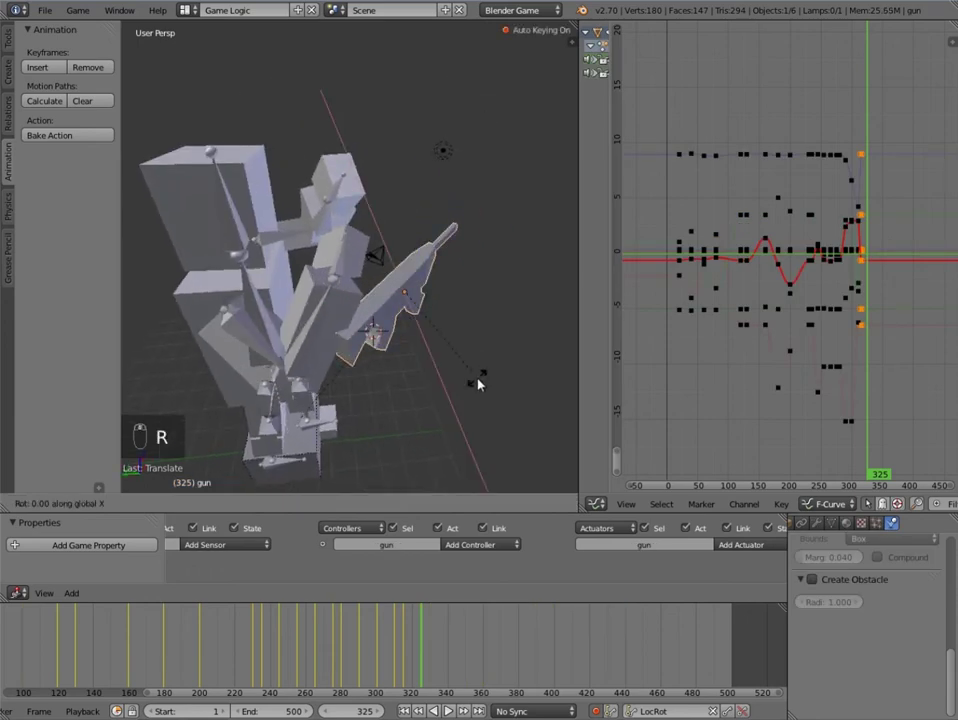
{"action": "middle_click", "coordinate": [487, 376]}
{"action": "middle_click", "coordinate": [468, 296]}
{"action": "key", "text": "r"}
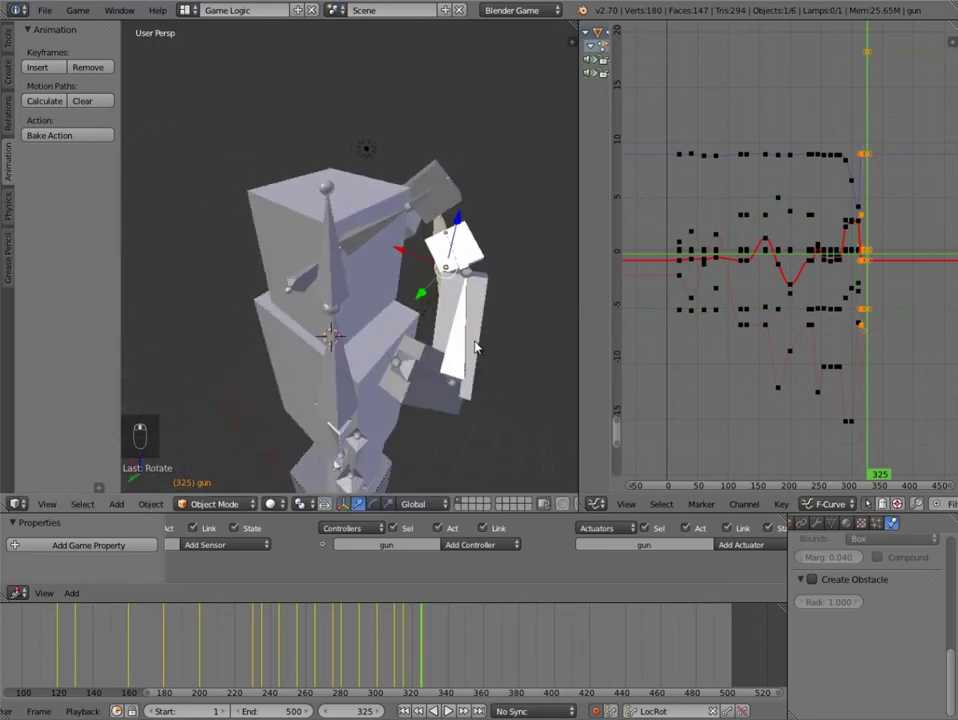
{"action": "key", "text": "g"}
{"action": "left_click", "coordinate": [489, 294]}
{"action": "key", "text": "g"}
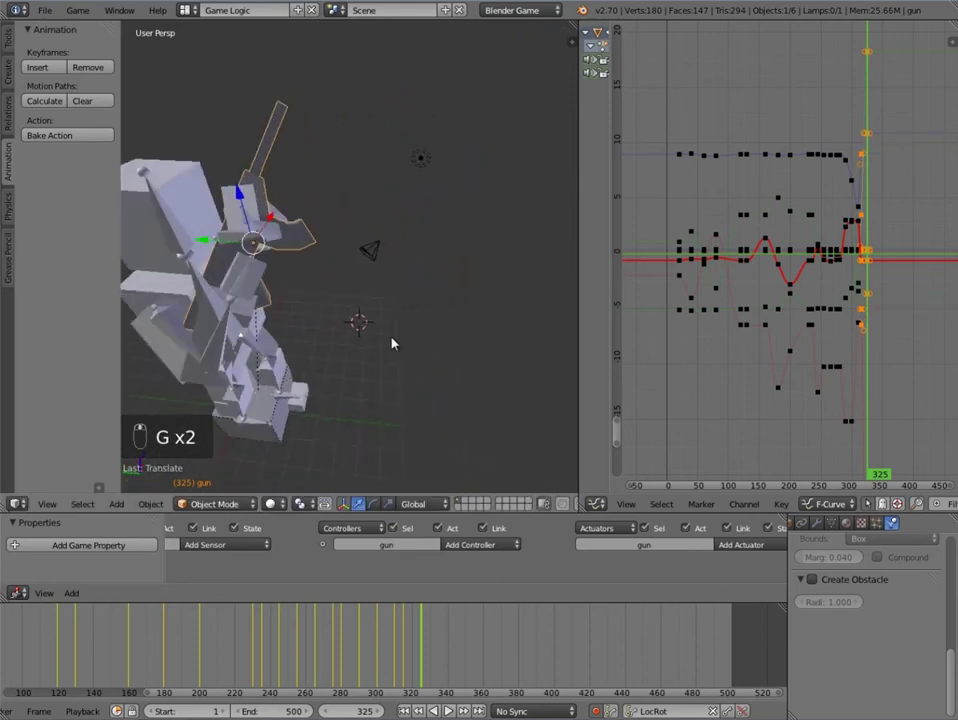
{"action": "key", "text": "r"}
{"action": "left_click_drag", "start_coordinate": [447, 331], "coordinate": [382, 333]}
{"action": "key", "text": "r"}
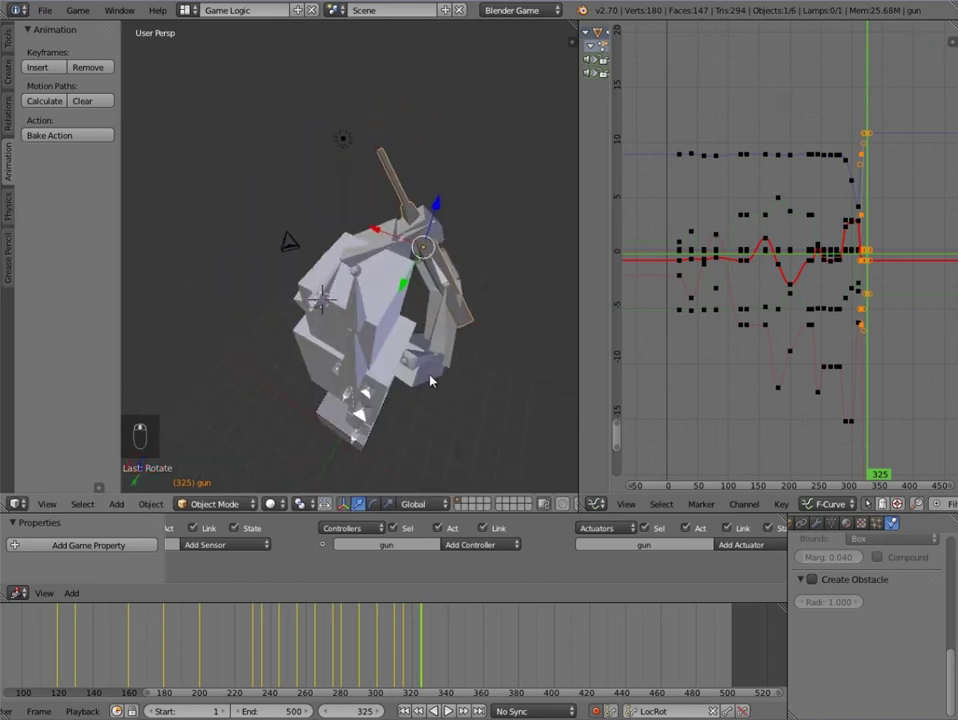
{"action": "key", "text": "g"}
Step: Refine the gun's rotation with further passes, undoing one attempt, until the angle is right
{"action": "middle_click", "coordinate": [380, 213]}
{"action": "key", "text": "r"}
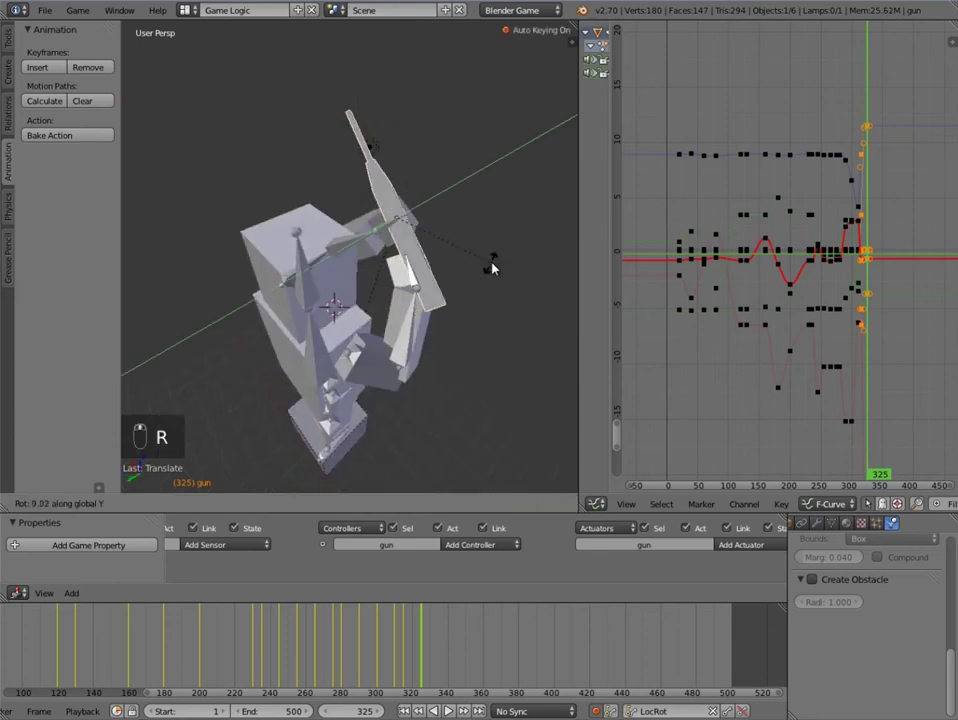
{"action": "key", "text": "g"}
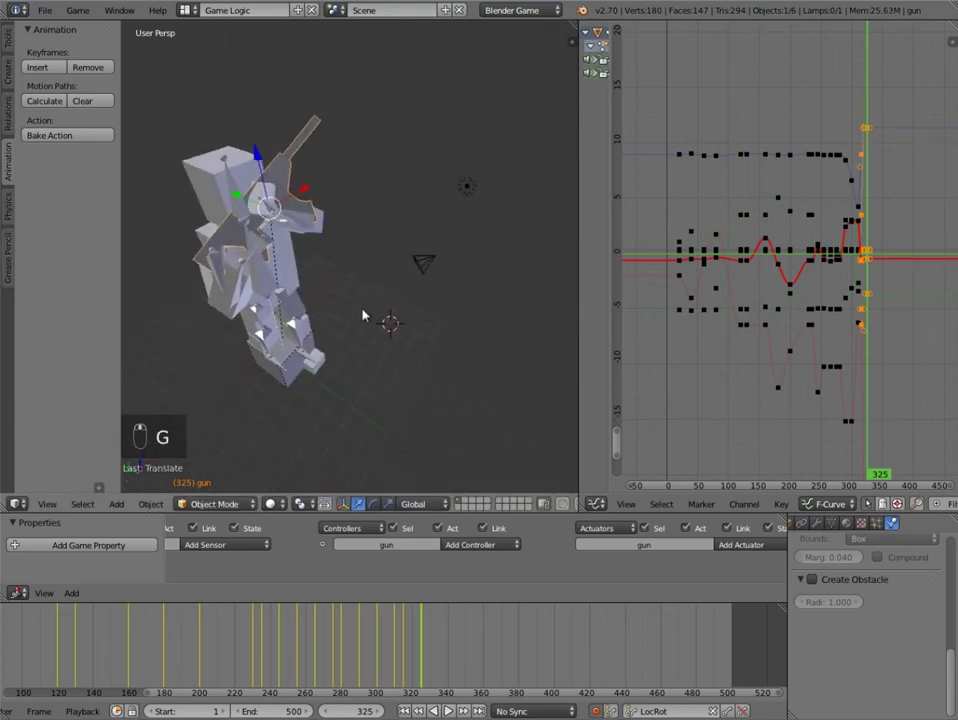
{"action": "key", "text": "g"}
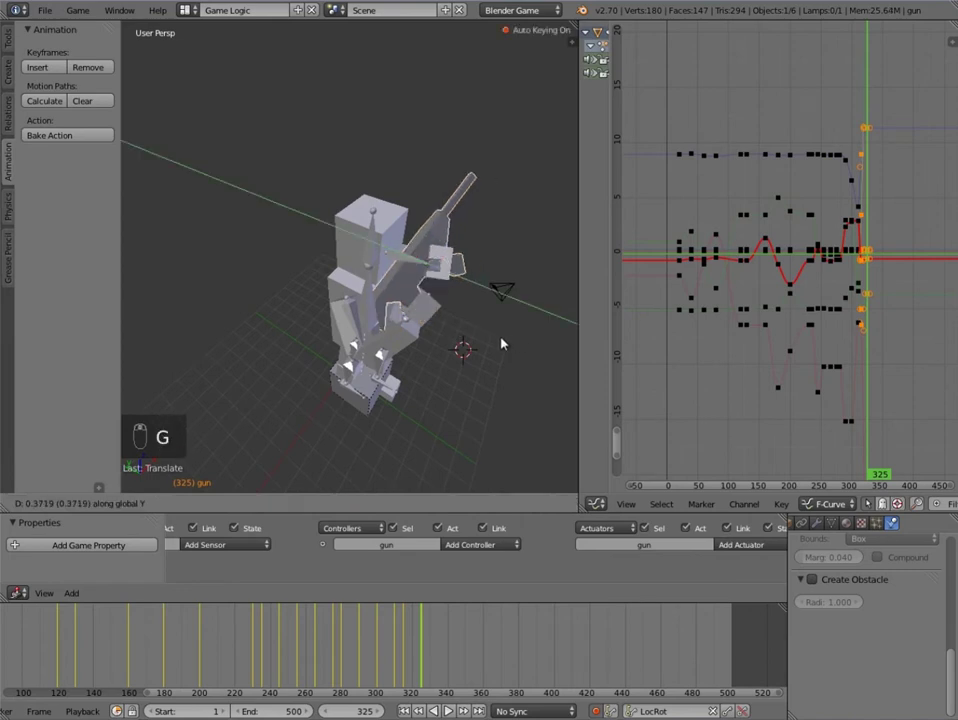
{"action": "key", "text": "r"}
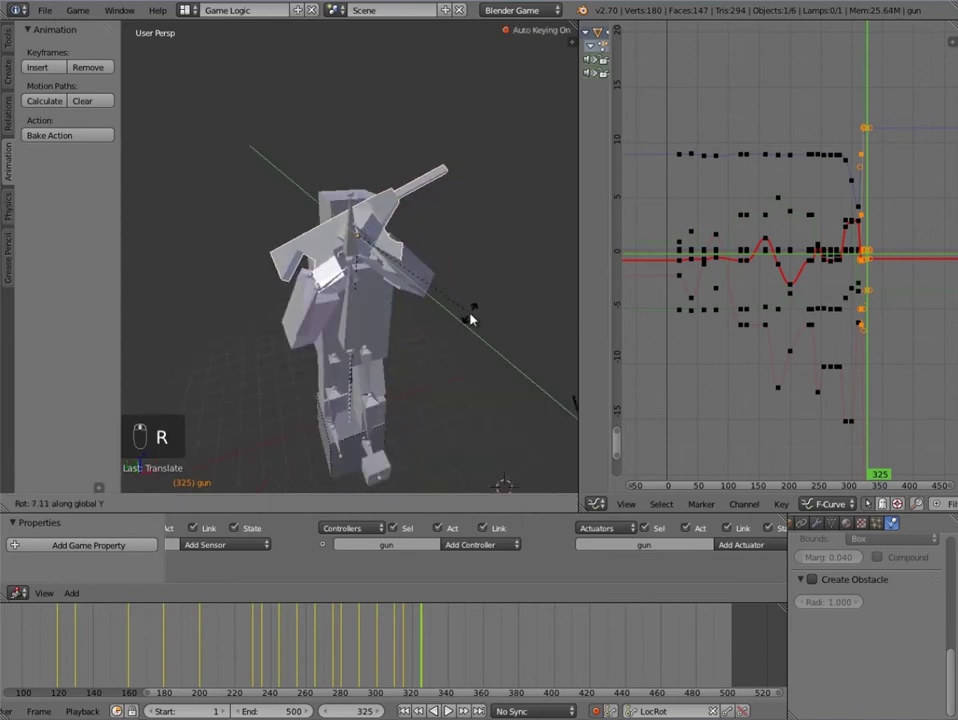
{"action": "key", "text": "r"}
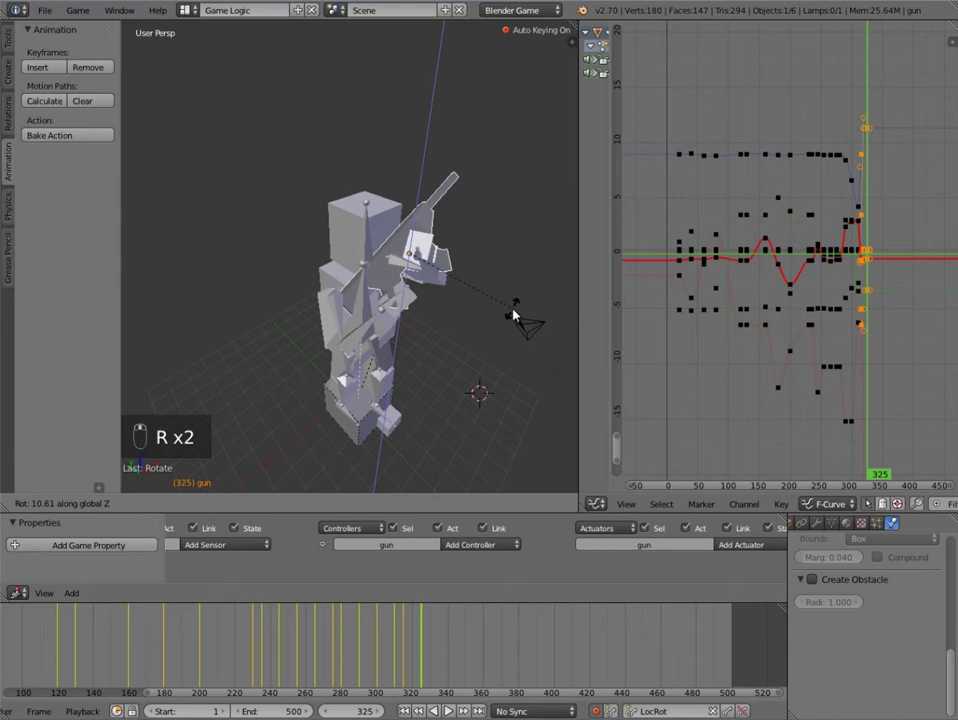
{"action": "key", "text": "r"}
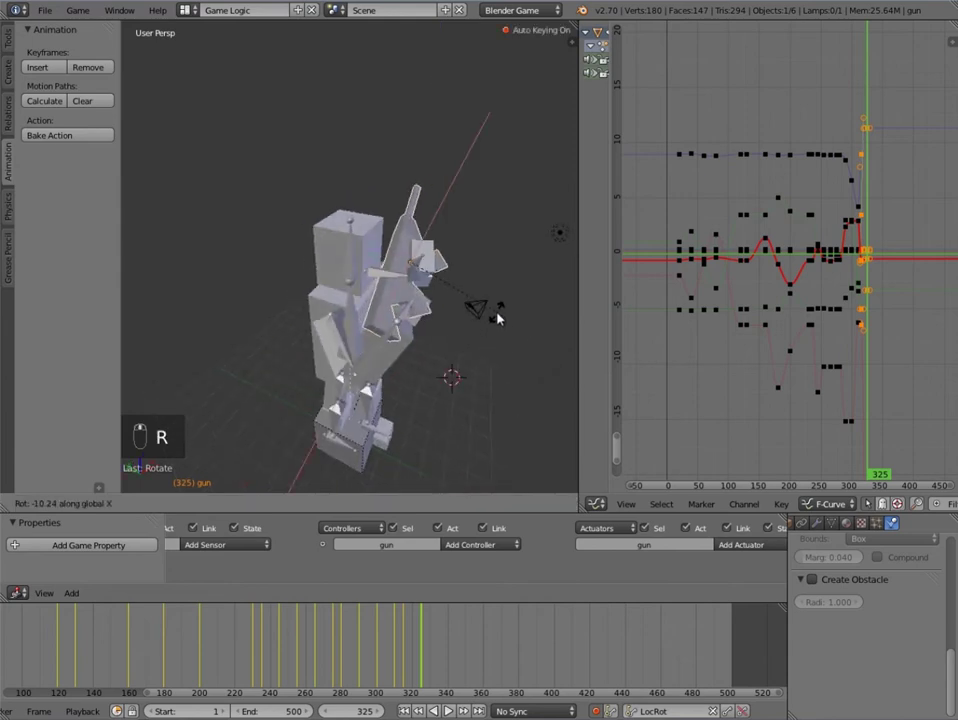
{"action": "key", "text": "g"}
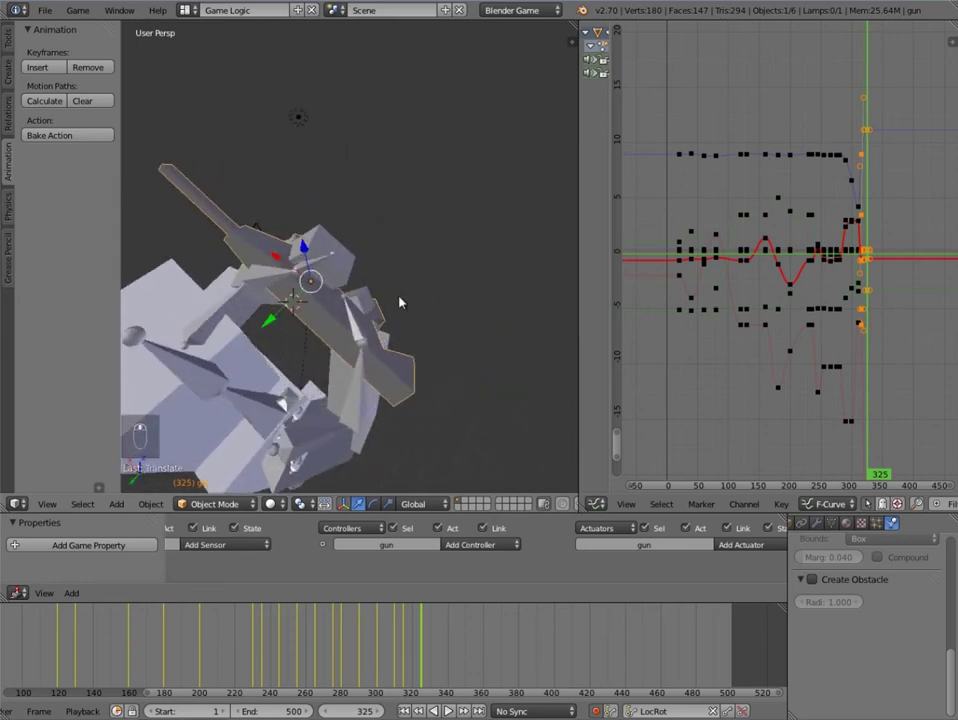
{"action": "key", "text": "r"}
{"action": "key", "text": "g"}
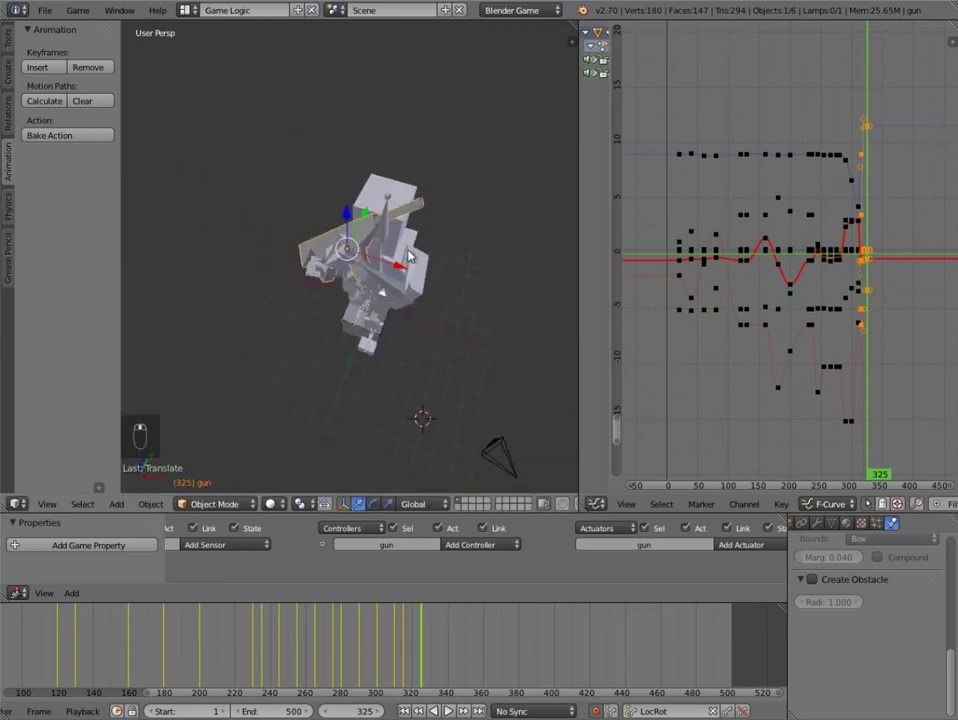
{"action": "key", "text": "r"}
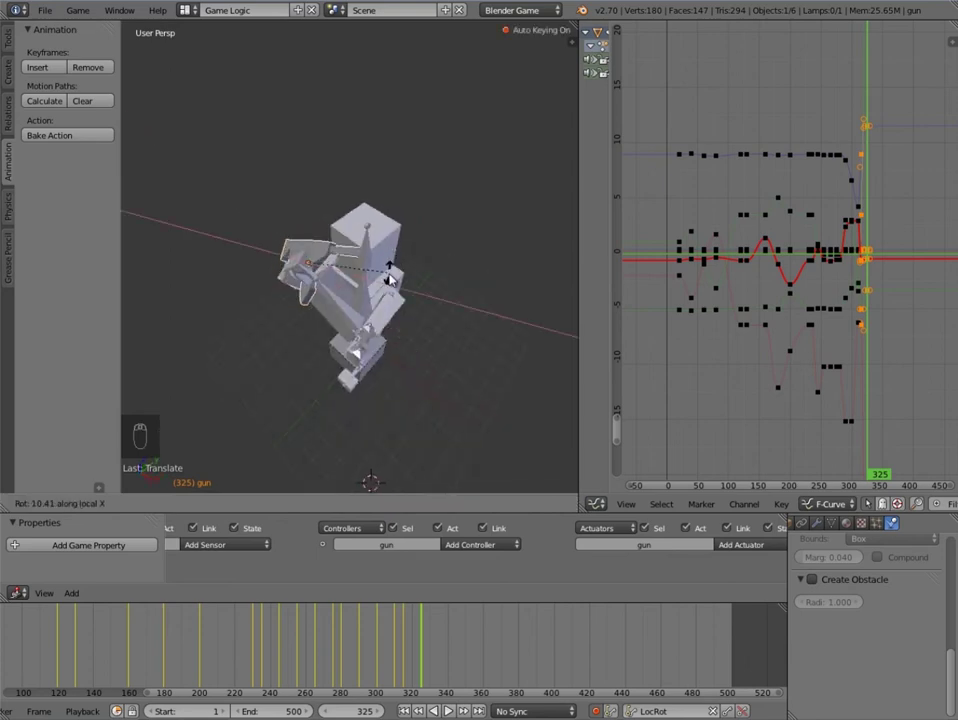
{"action": "key", "text": "ctrl+z"}
{"action": "key", "text": "r"}
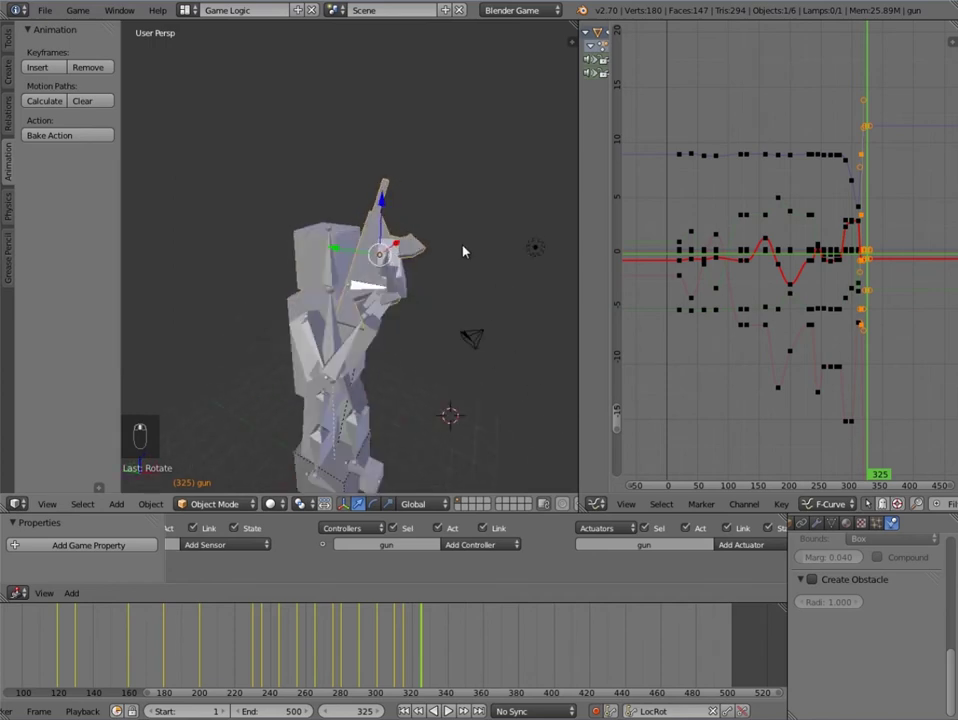
Step: Adjust the gun's pose once more, undoing a stray move and regrabbing it
{"action": "key", "text": "g"}
{"action": "middle_click", "coordinate": [421, 224]}
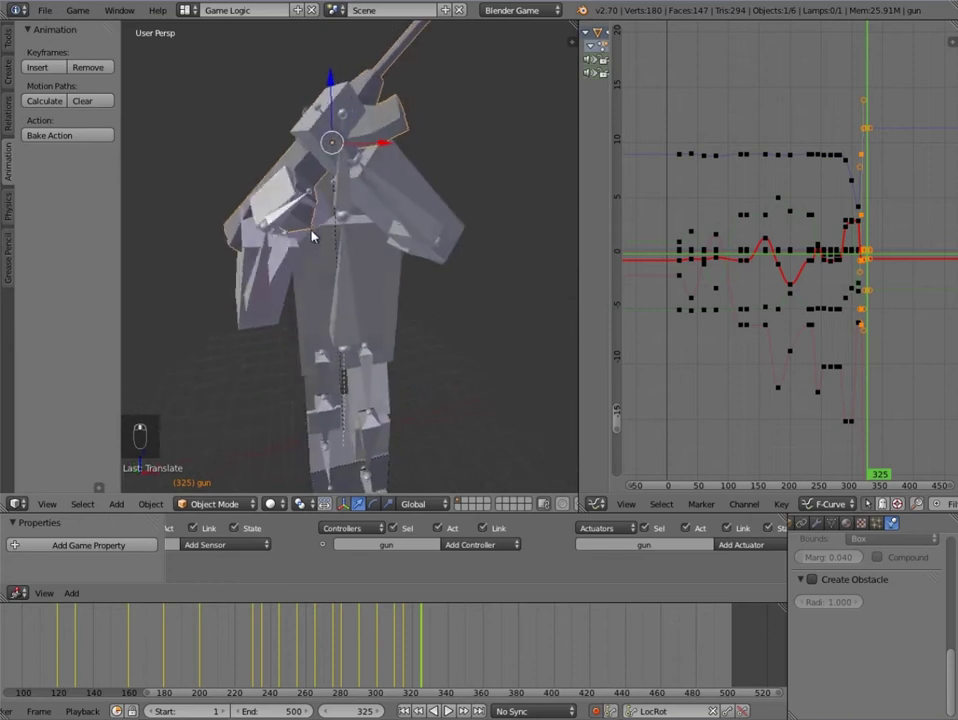
{"action": "key", "text": "r"}
{"action": "key", "text": "g"}
{"action": "key", "text": "ctrl+z"}
{"action": "key", "text": "g"}
{"action": "key", "text": "g"}
{"action": "key", "text": "g"}
Step: Scrub through frames around 330 and back to 315 to review the motion
{"action": "left_click_drag", "start_coordinate": [429, 307], "coordinate": [441, 622]}
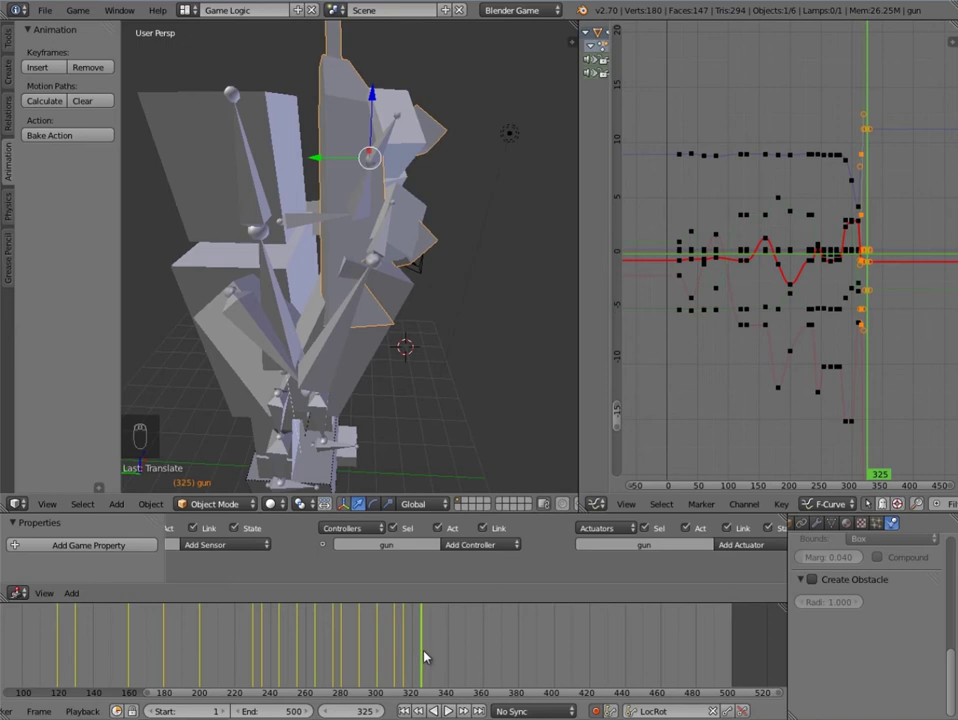
{"action": "left_click_drag", "start_coordinate": [429, 652], "coordinate": [435, 648]}
{"action": "left_click_drag", "start_coordinate": [435, 648], "coordinate": [432, 648]}
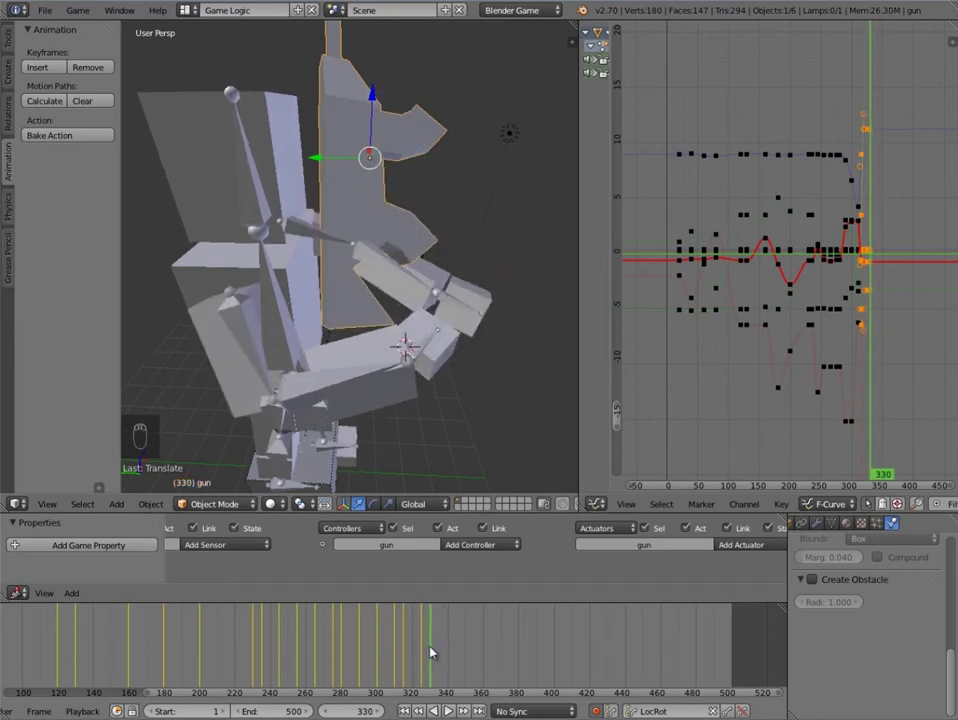
{"action": "left_click_drag", "start_coordinate": [396, 369], "coordinate": [406, 651]}
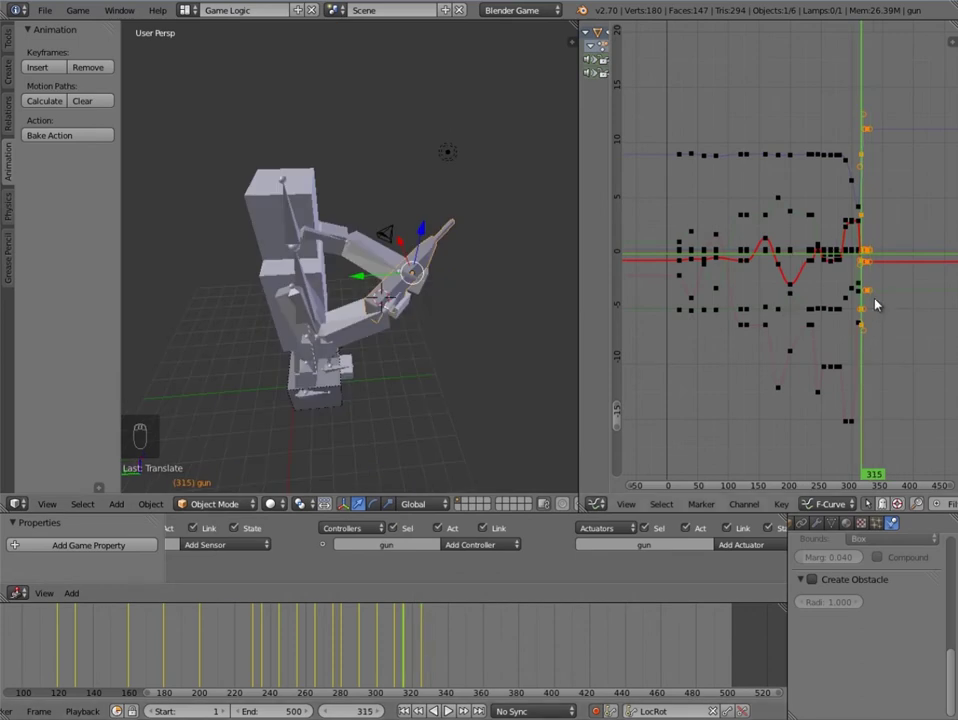
Step: Select the gun's final key column in the Graph Editor and shift it one frame later
{"action": "key", "text": "a"}
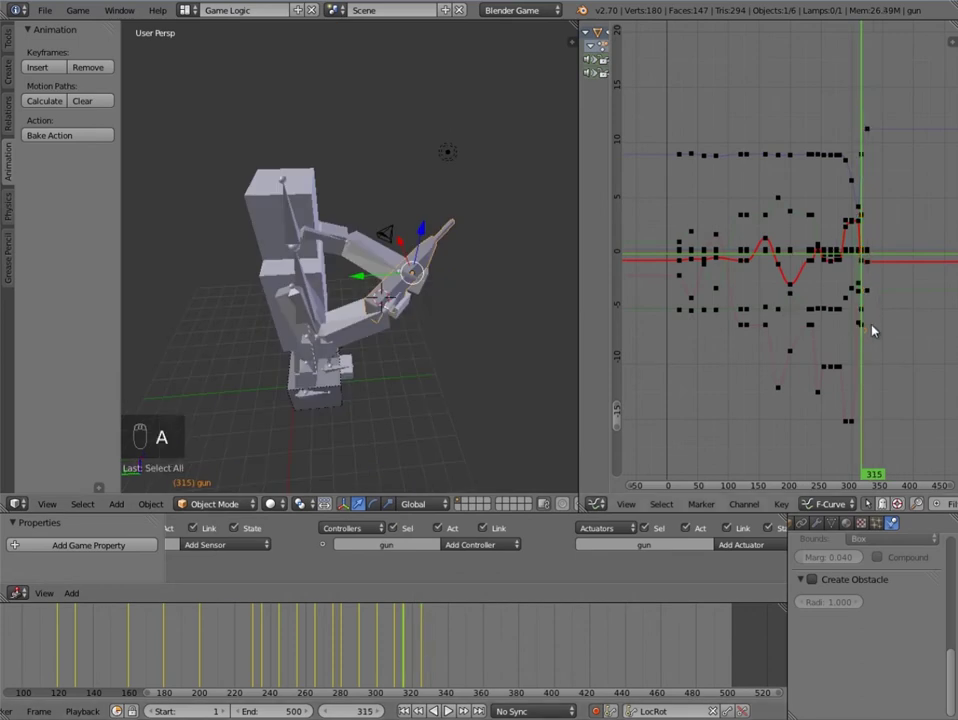
{"action": "key", "text": "ctrl+k"}
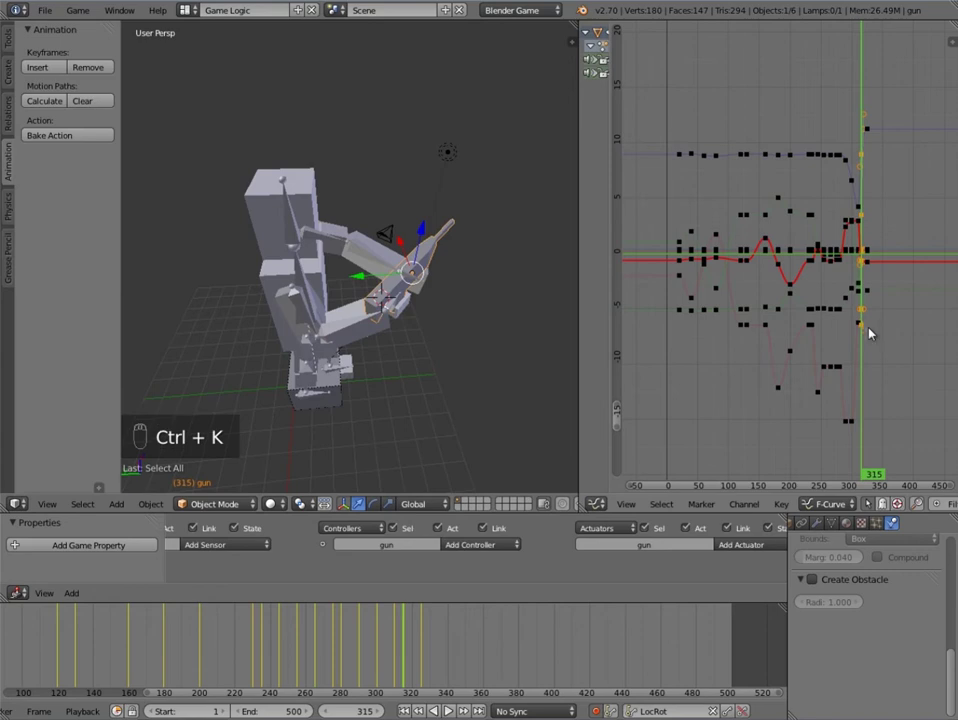
{"action": "key", "text": "shift+s"}
{"action": "key", "text": "shift+d"}
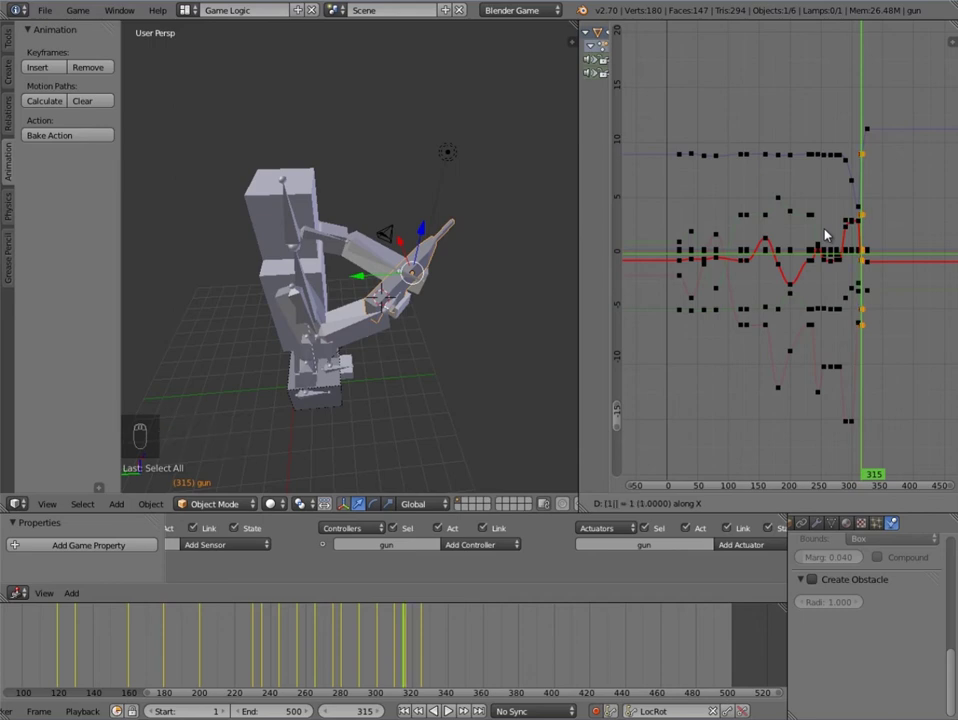
{"action": "key", "text": "'"}
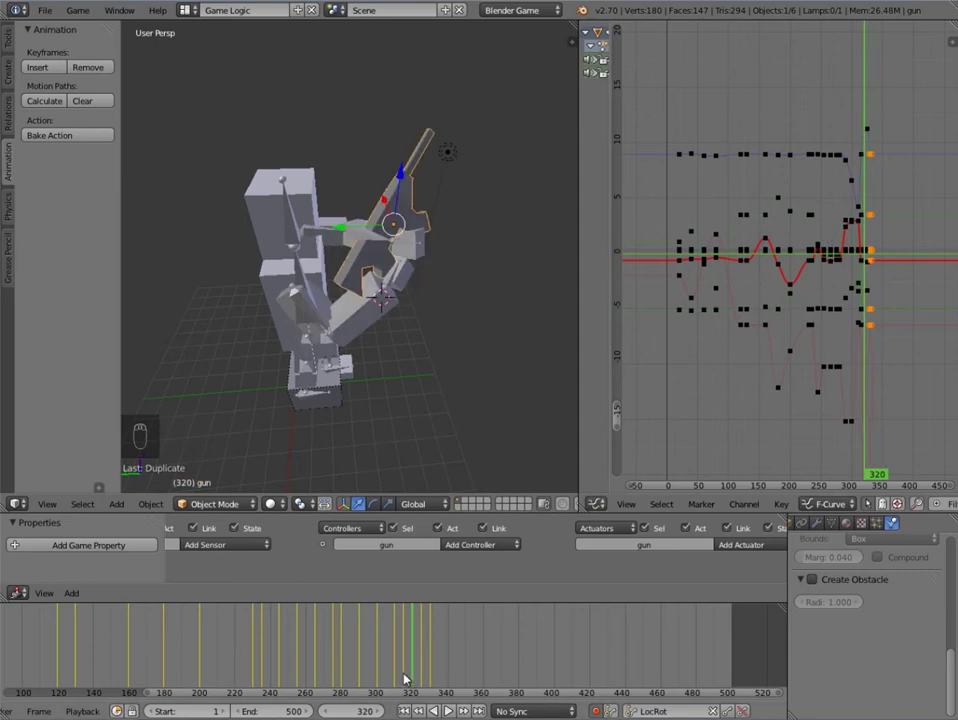
Step: Rework the gun's auto-keyed rotation around frame 320, orbiting to refine it
{"action": "left_click_drag", "start_coordinate": [421, 282], "coordinate": [490, 296]}
{"action": "key", "text": "g"}
{"action": "key", "text": "g"}
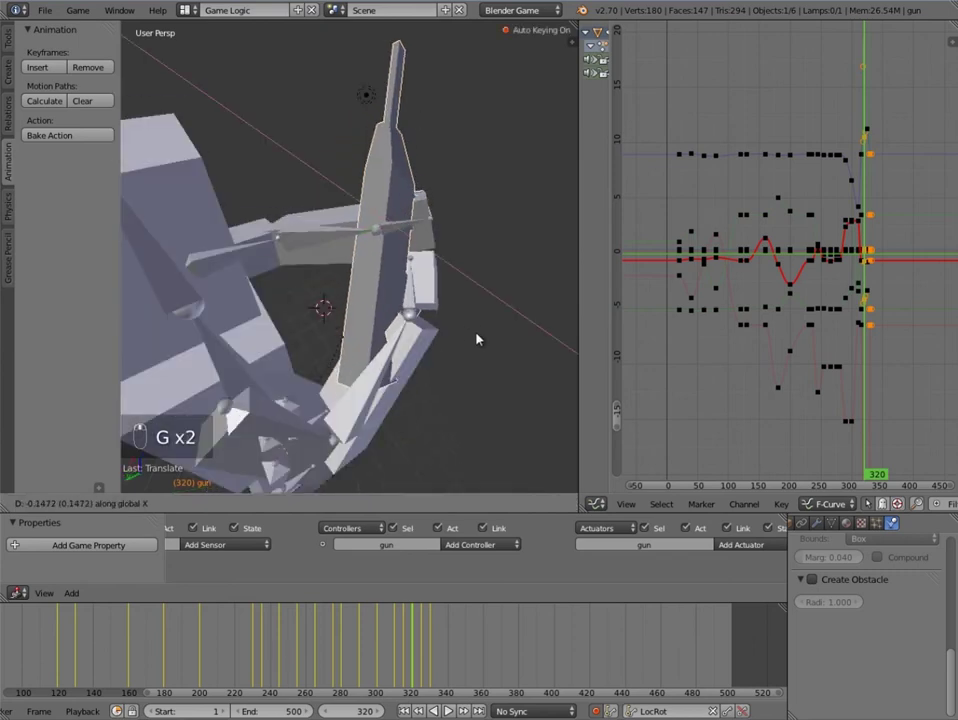
{"action": "key", "text": "r"}
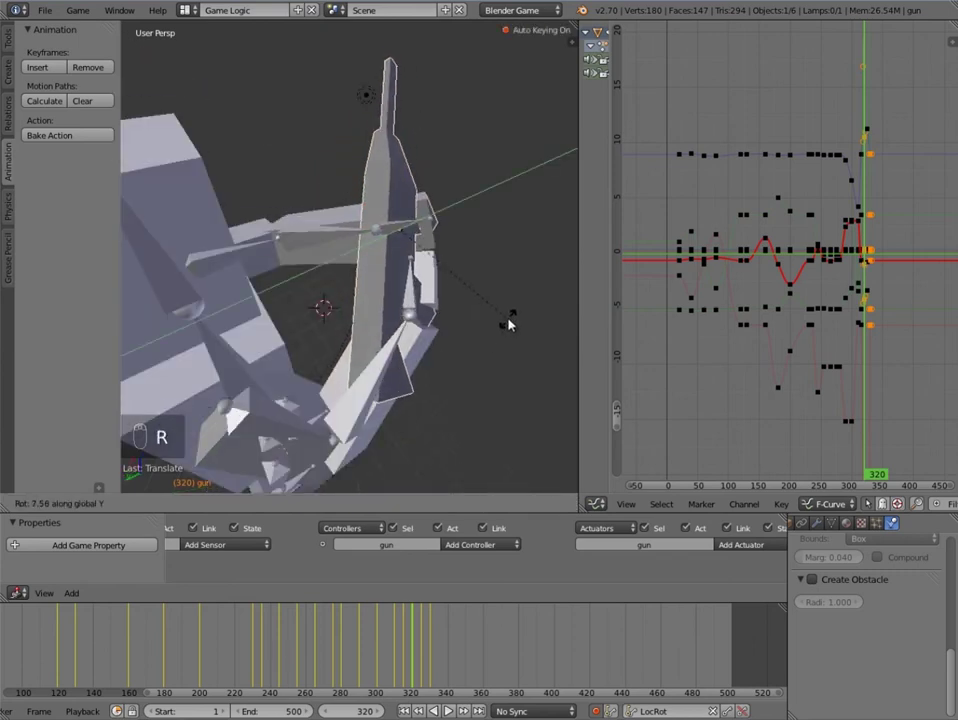
{"action": "key", "text": "g"}
{"action": "key", "text": "g"}
{"action": "key", "text": "r"}
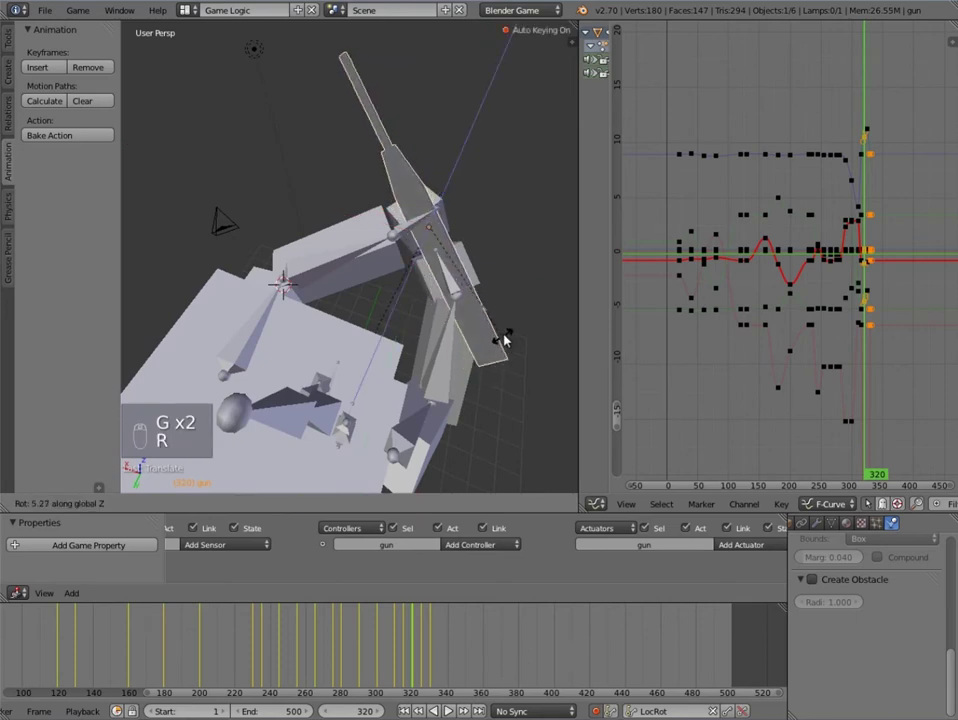
{"action": "middle_click", "coordinate": [274, 296]}
Step: Advance the playhead to frame 330 and select the enemy rig to show its curves
{"action": "left_click_drag", "start_coordinate": [439, 641], "coordinate": [448, 639]}
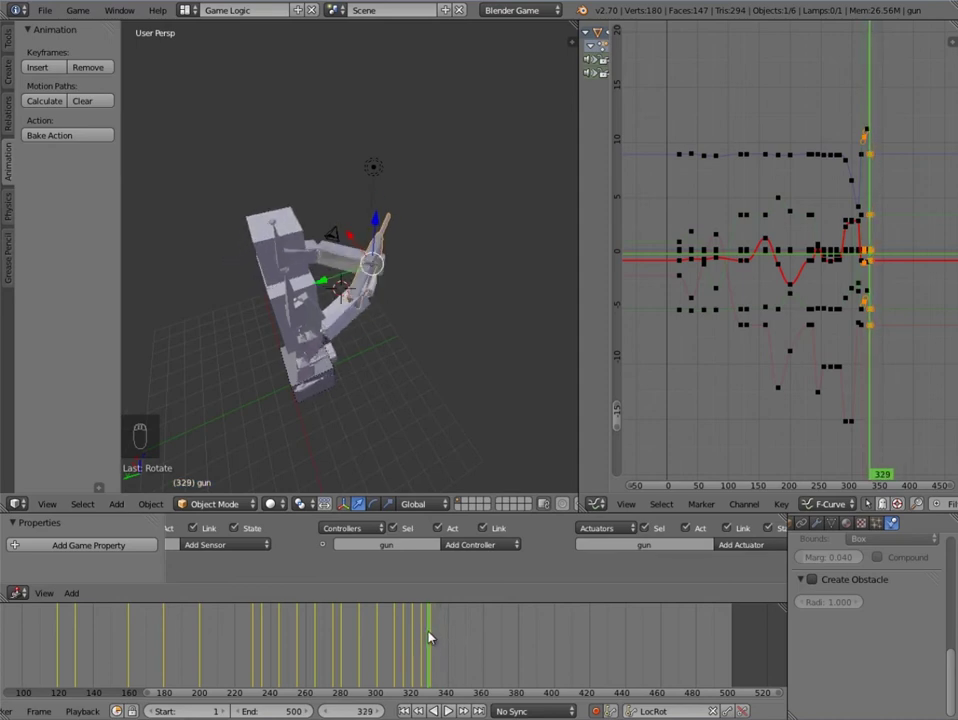
{"action": "left_click_drag", "start_coordinate": [279, 253], "coordinate": [357, 710]}
{"action": "left_click", "coordinate": [435, 646]}
{"action": "left_click", "coordinate": [357, 710]}
Step: Jump to frame 335 and orbit the view around the enemy rig and gun
{"action": "left_click", "coordinate": [452, 653]}
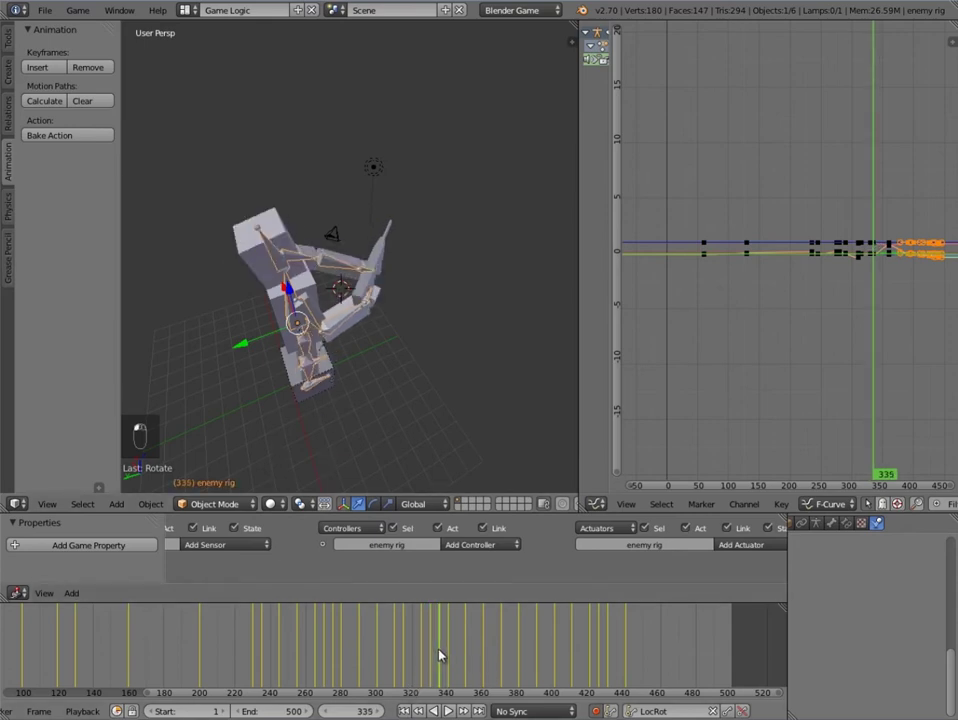
{"action": "left_click_drag", "start_coordinate": [447, 649], "coordinate": [438, 627]}
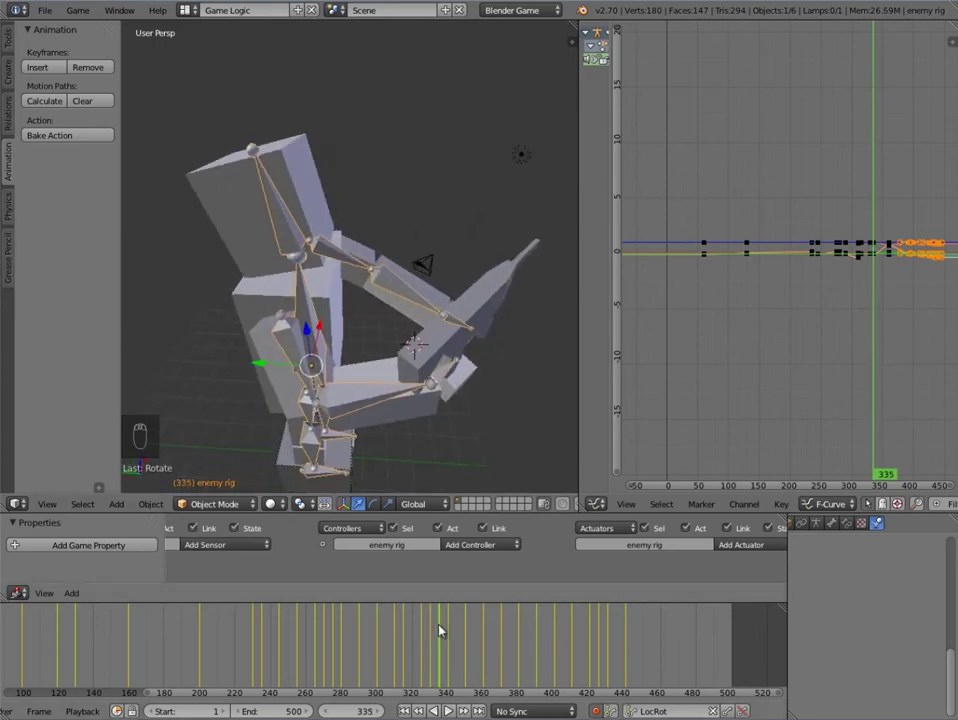
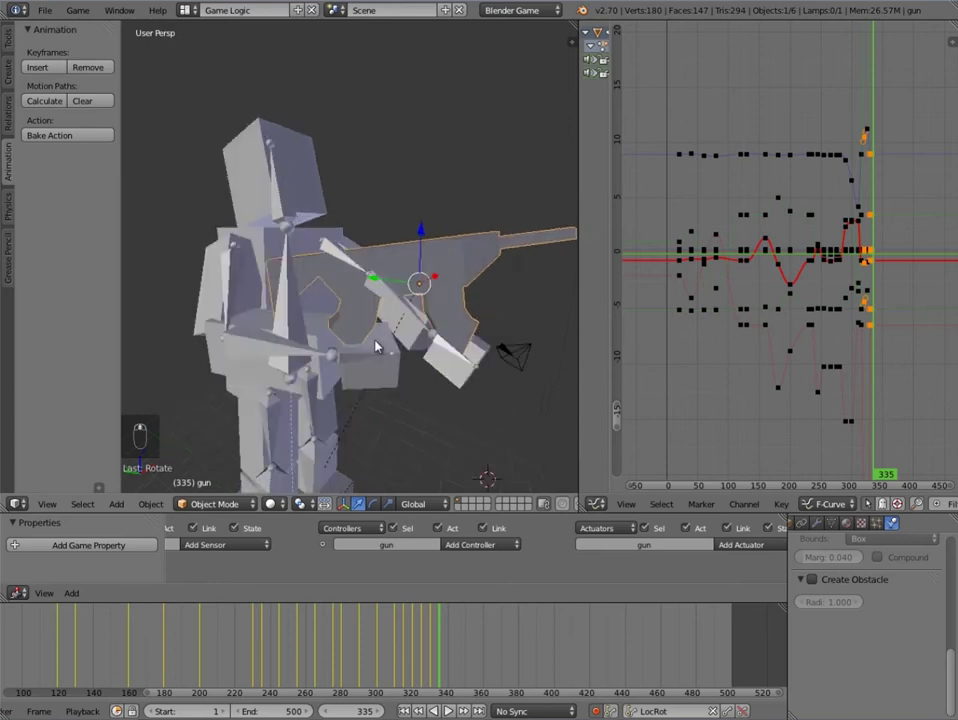
Step: Rotate and grab the gun at frame 335 into an aiming pose following the arm, auto-keyed
{"action": "key", "text": "g"}
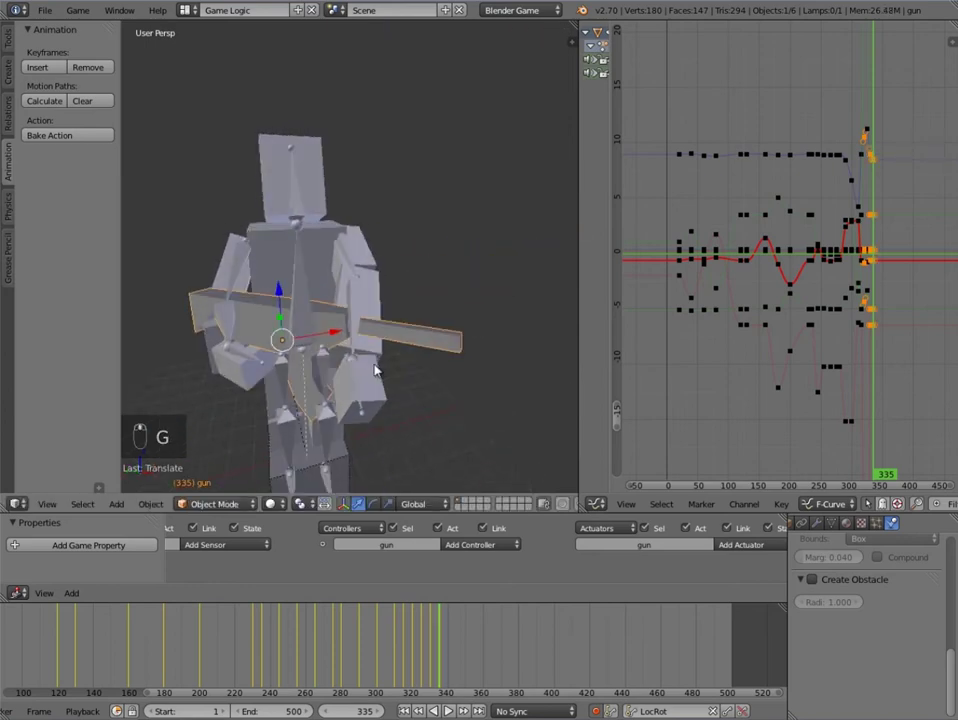
{"action": "key", "text": "r"}
{"action": "left_click", "coordinate": [345, 334]}
{"action": "left_click", "coordinate": [349, 343]}
{"action": "key", "text": "g"}
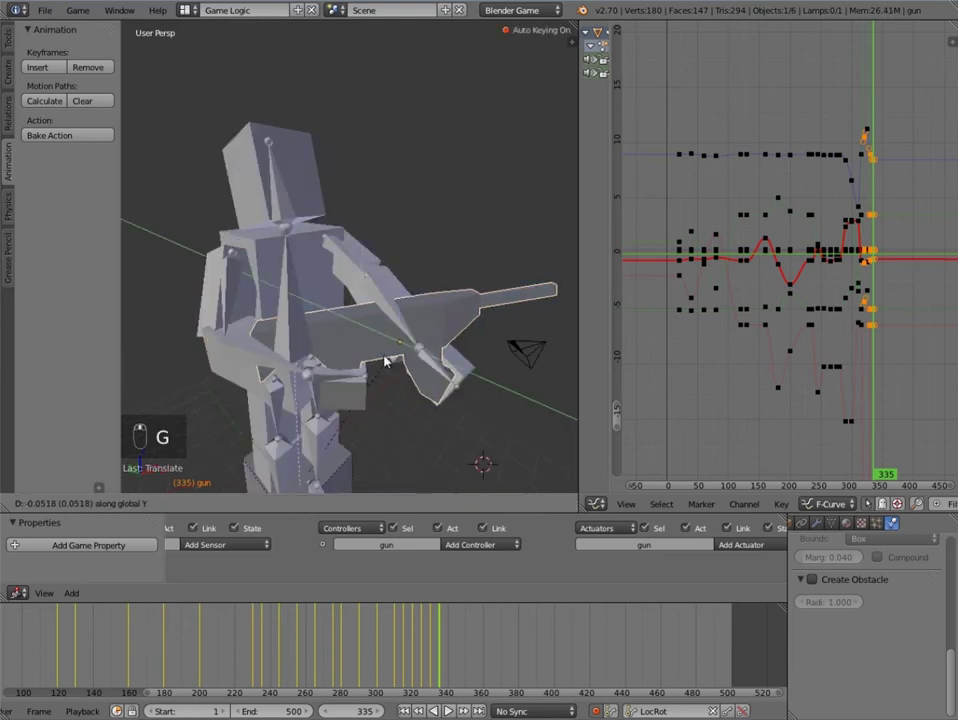
{"action": "key", "text": "g"}
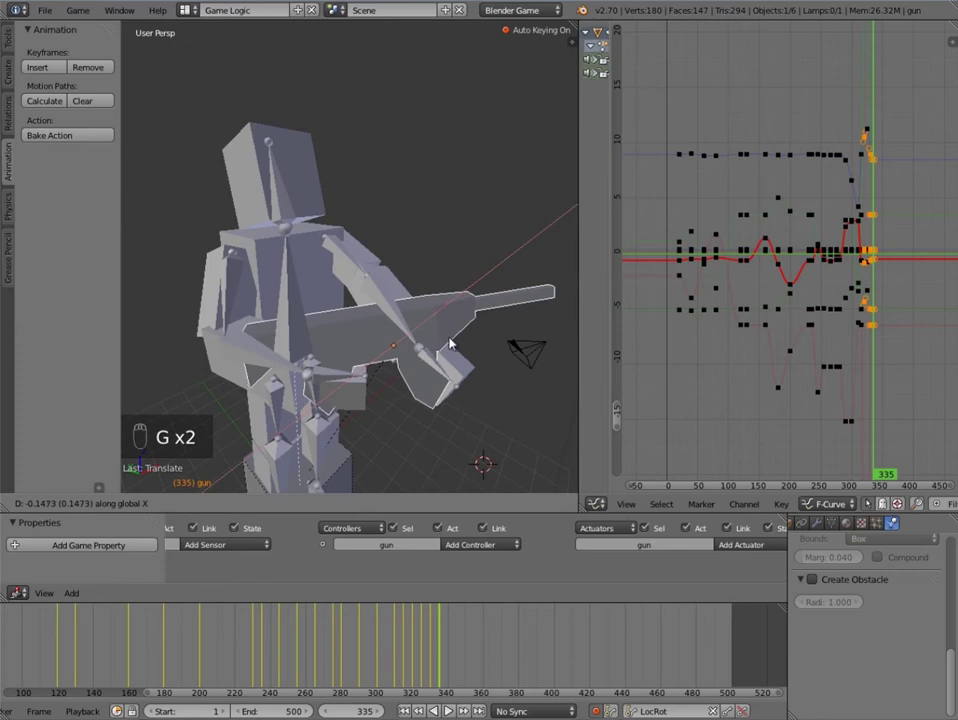
{"action": "middle_click", "coordinate": [411, 367]}
{"action": "middle_click", "coordinate": [393, 348]}
{"action": "key", "text": "g"}
{"action": "left_click_drag", "start_coordinate": [388, 354], "coordinate": [358, 403]}
{"action": "key", "text": "r"}
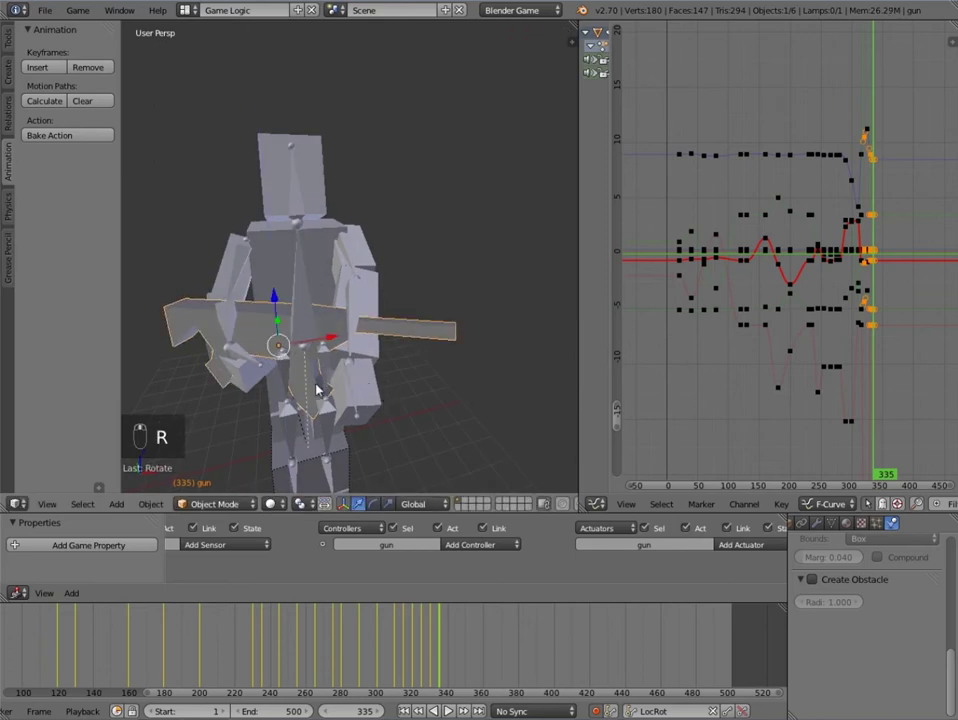
{"action": "key", "text": "g"}
{"action": "key", "text": "g"}
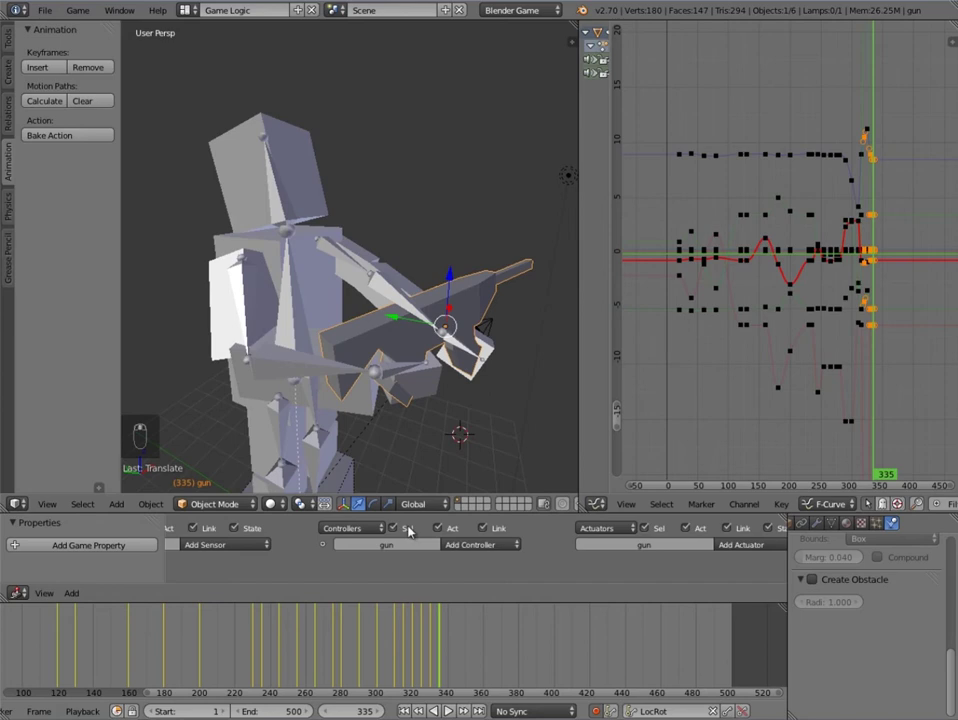
Step: Step forward to frame 340 and key a refined gun rotation there
{"action": "left_click", "coordinate": [312, 359]}
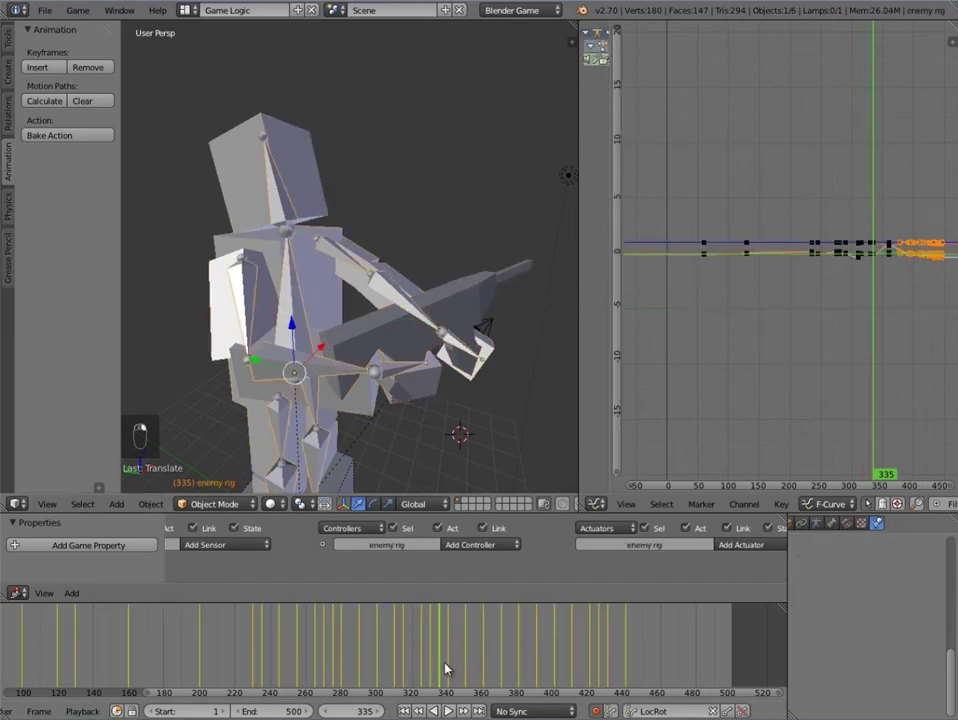
{"action": "key", "text": "Up"}
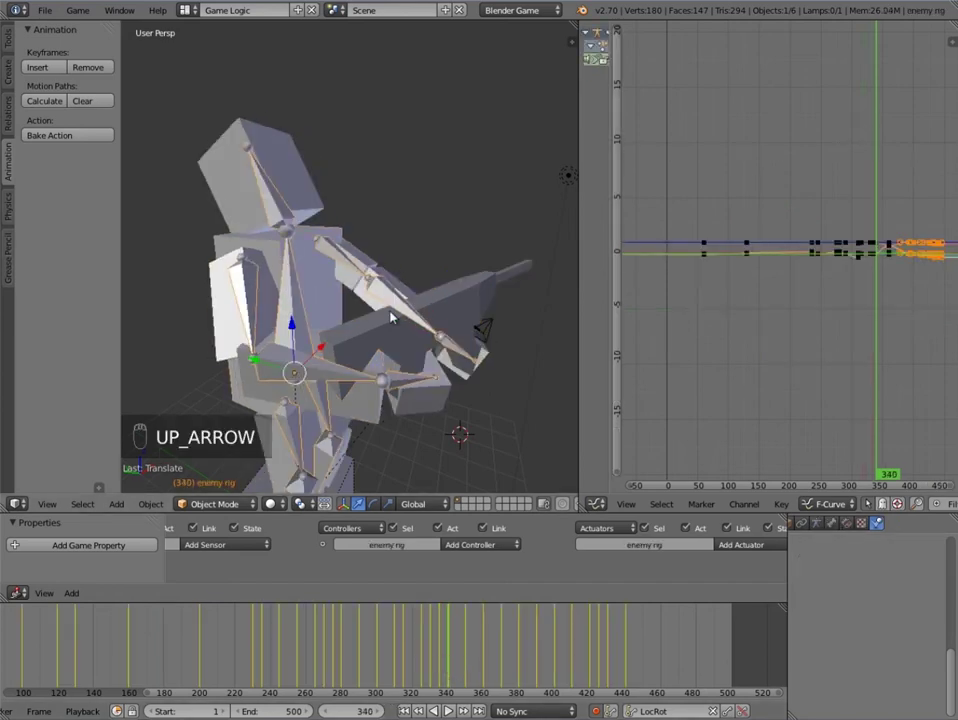
{"action": "key", "text": "g"}
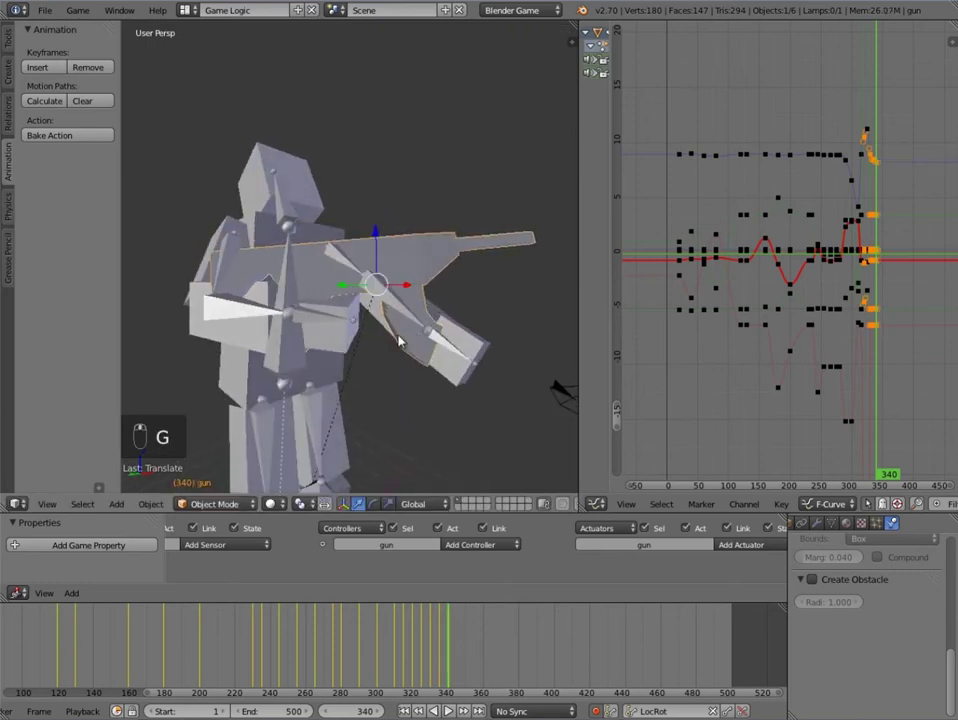
{"action": "key", "text": "r"}
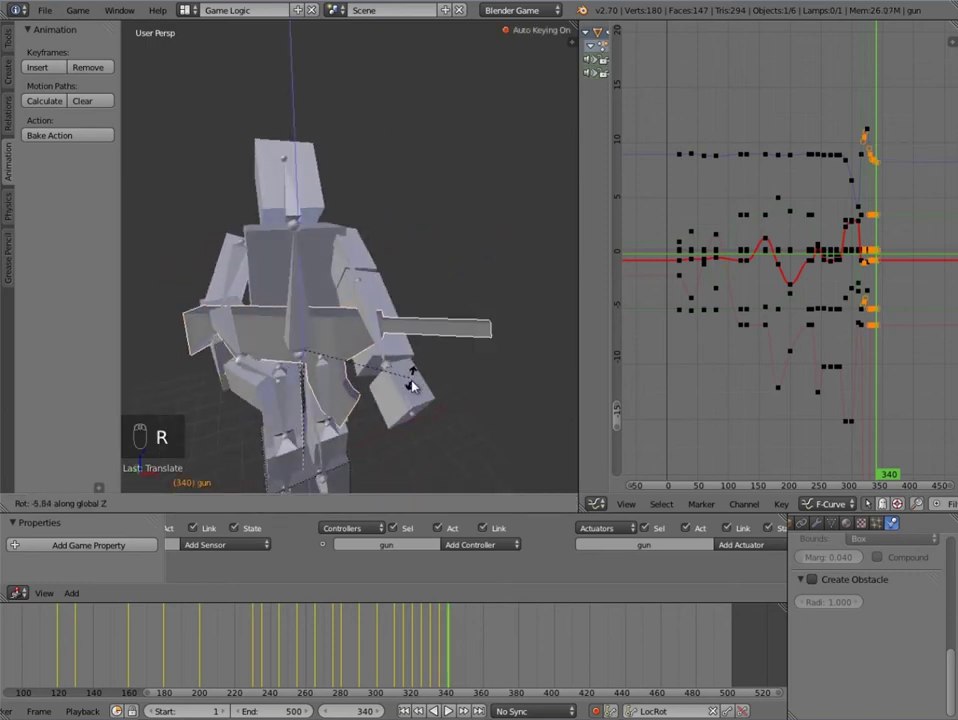
{"action": "key", "text": "g"}
{"action": "key", "text": "r"}
Step: Scrub between frames 335 and 340 to compare poses and tweak the gun's rotation at 340
{"action": "left_click_drag", "start_coordinate": [363, 391], "coordinate": [430, 629]}
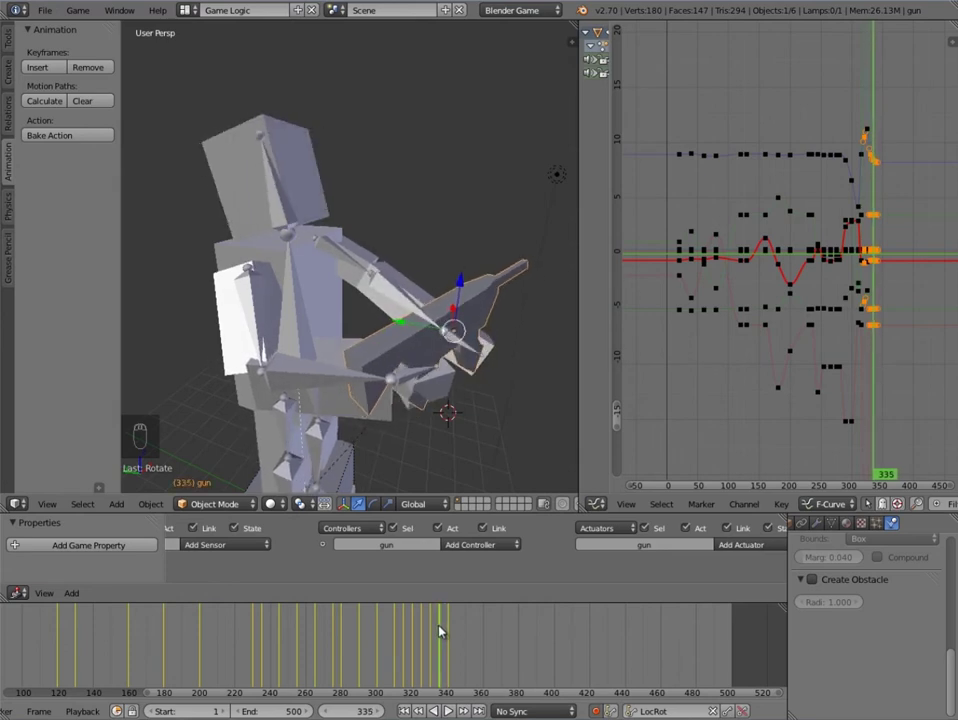
{"action": "key", "text": "r"}
{"action": "left_click_drag", "start_coordinate": [431, 638], "coordinate": [436, 636]}
{"action": "left_click_drag", "start_coordinate": [436, 636], "coordinate": [443, 635]}
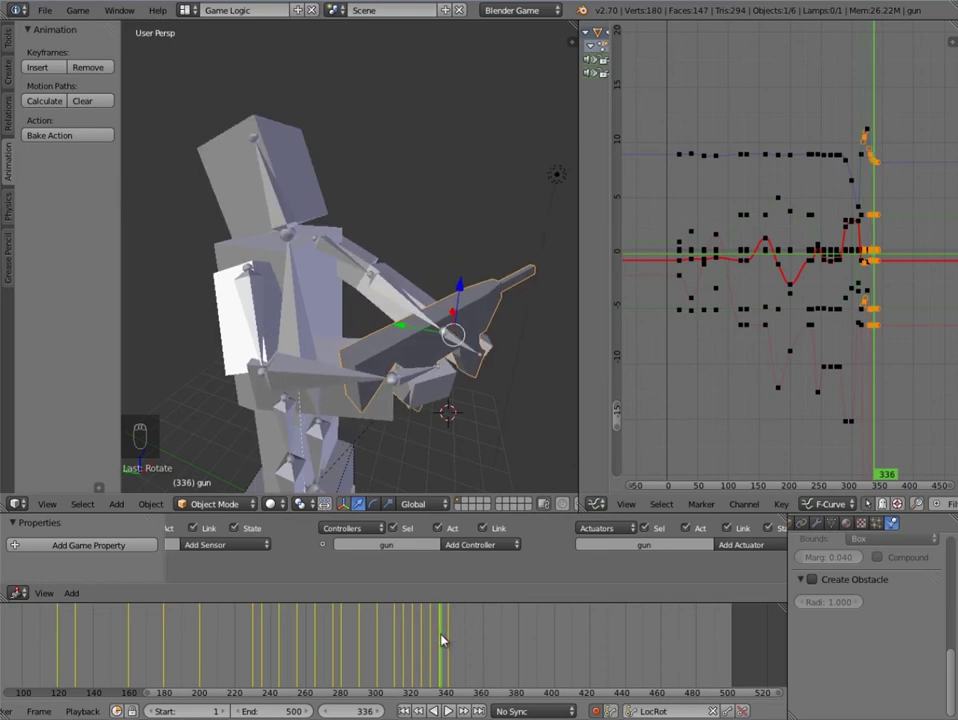
{"action": "key", "text": "r"}
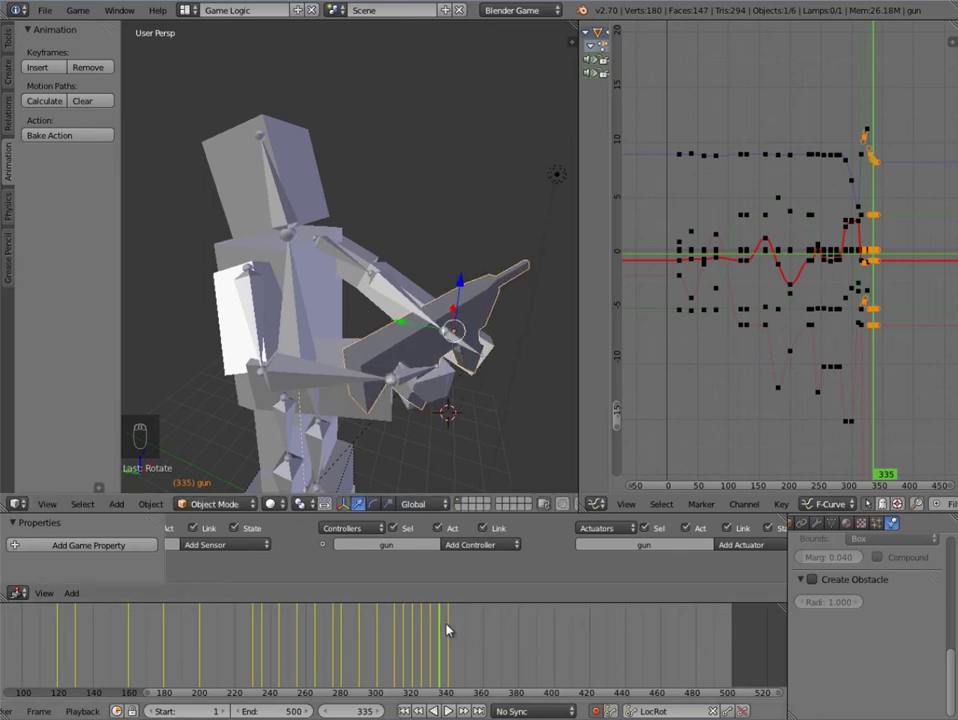
{"action": "left_click_drag", "start_coordinate": [451, 624], "coordinate": [509, 383]}
{"action": "key", "text": "r"}
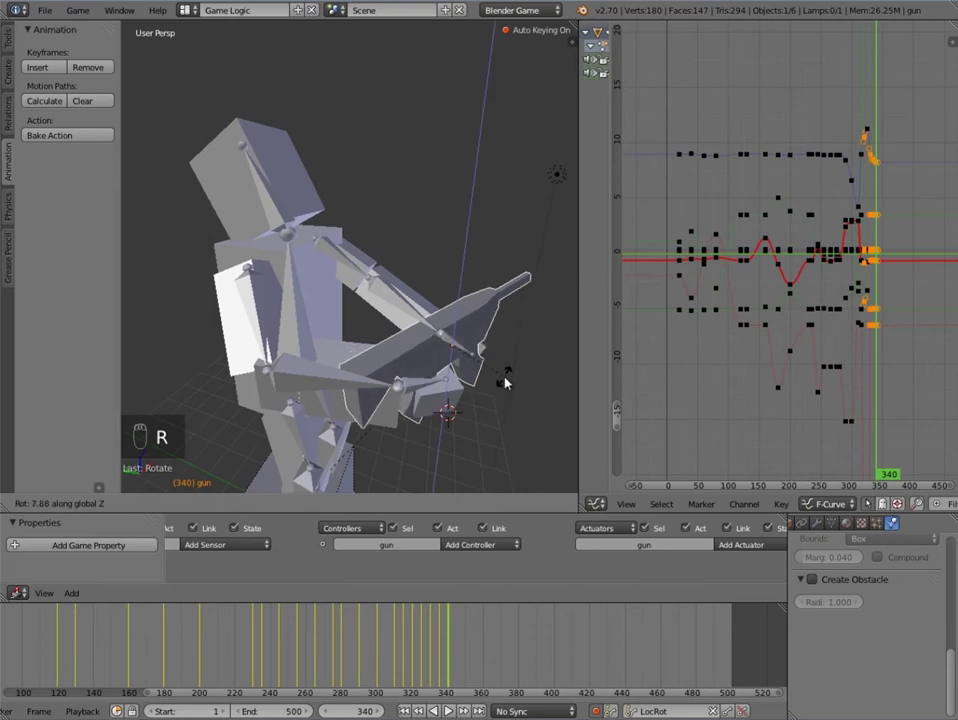
Step: Scrub from frame 331 through 345 up to frame 350, checking the rig from other angles
{"action": "left_click", "coordinate": [434, 644]}
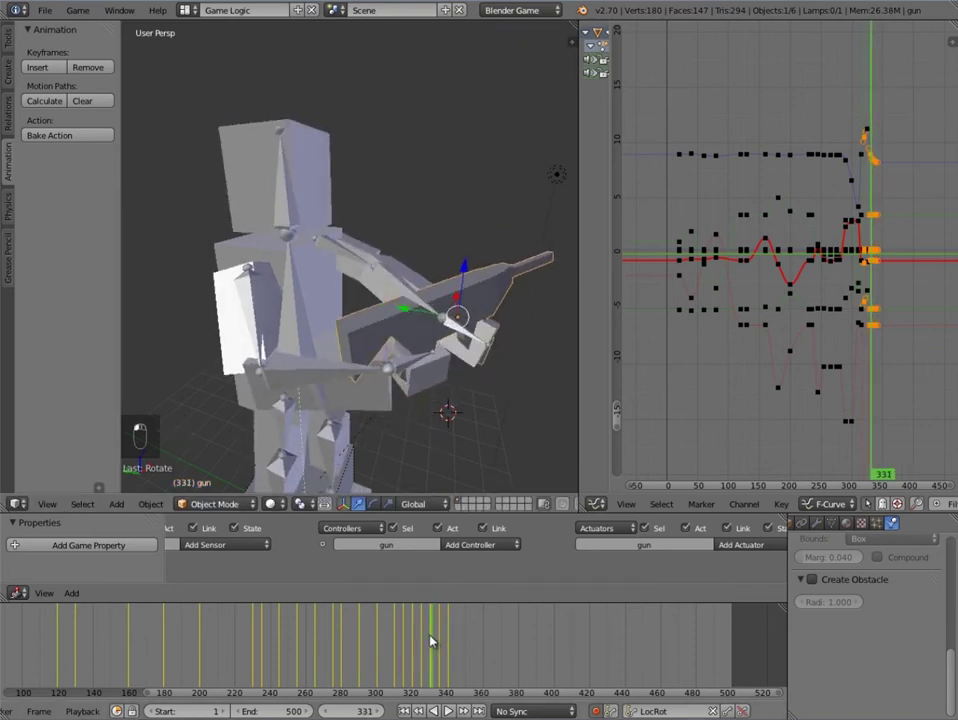
{"action": "left_click_drag", "start_coordinate": [455, 653], "coordinate": [395, 657]}
{"action": "middle_click", "coordinate": [256, 329]}
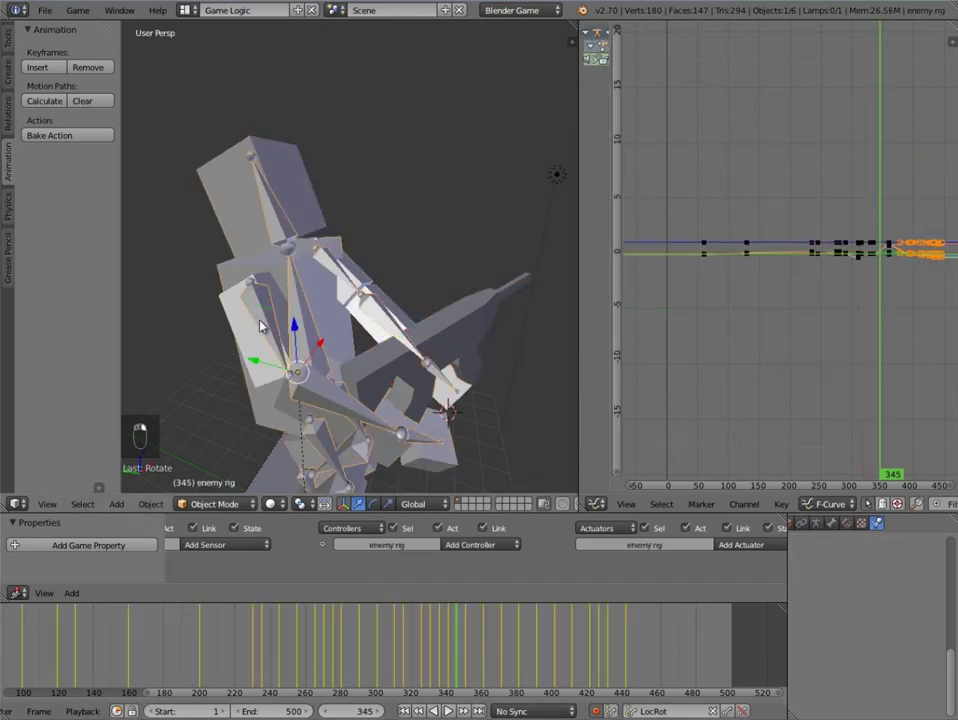
{"action": "middle_click", "coordinate": [403, 323]}
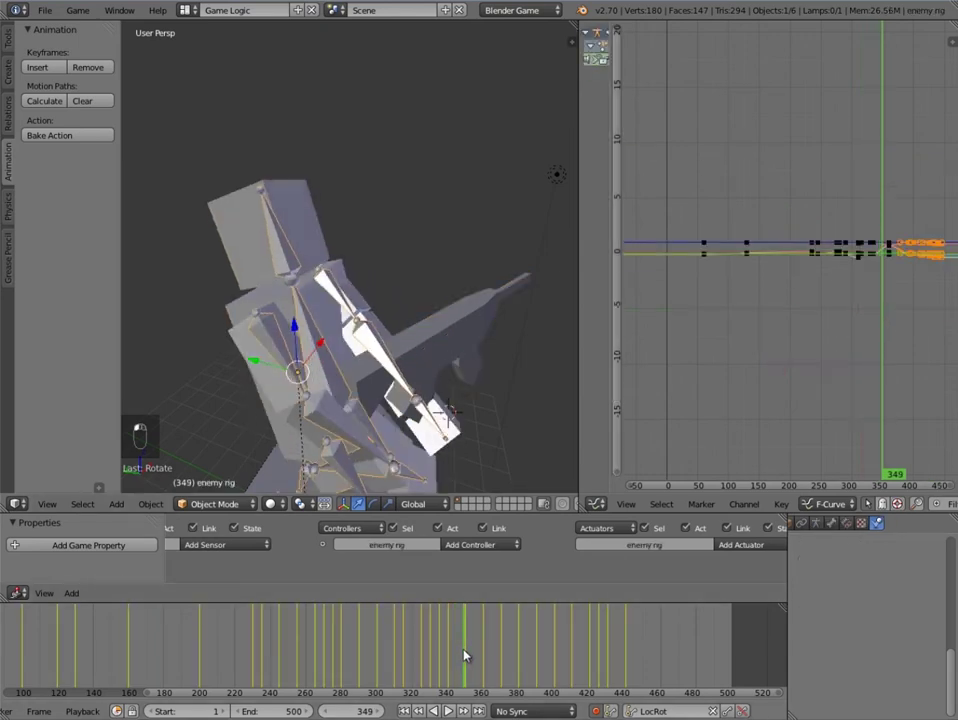
{"action": "left_click_drag", "start_coordinate": [438, 368], "coordinate": [505, 172]}
Step: Rotate the gun into a new aim at frame 350, auto-keying the pose
{"action": "key", "text": "g"}
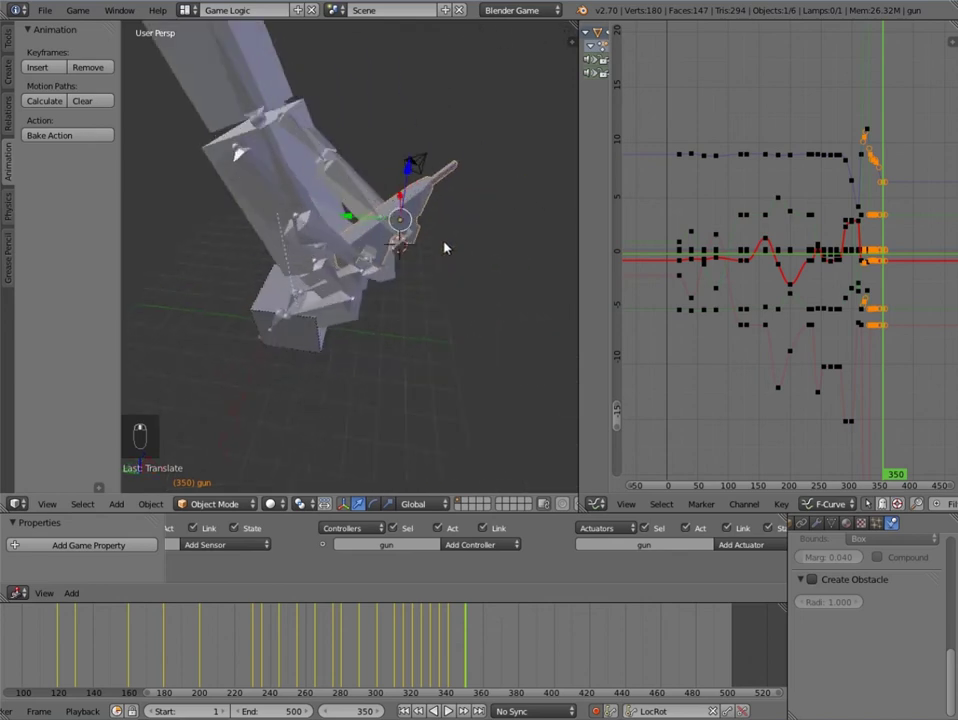
{"action": "middle_click", "coordinate": [438, 217]}
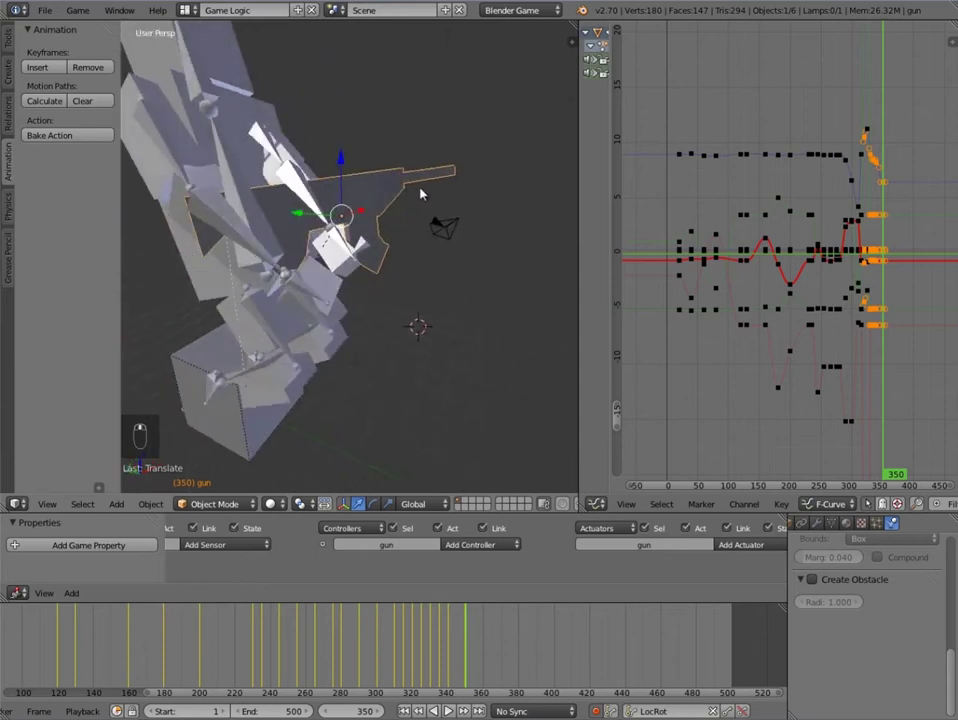
{"action": "key", "text": "g"}
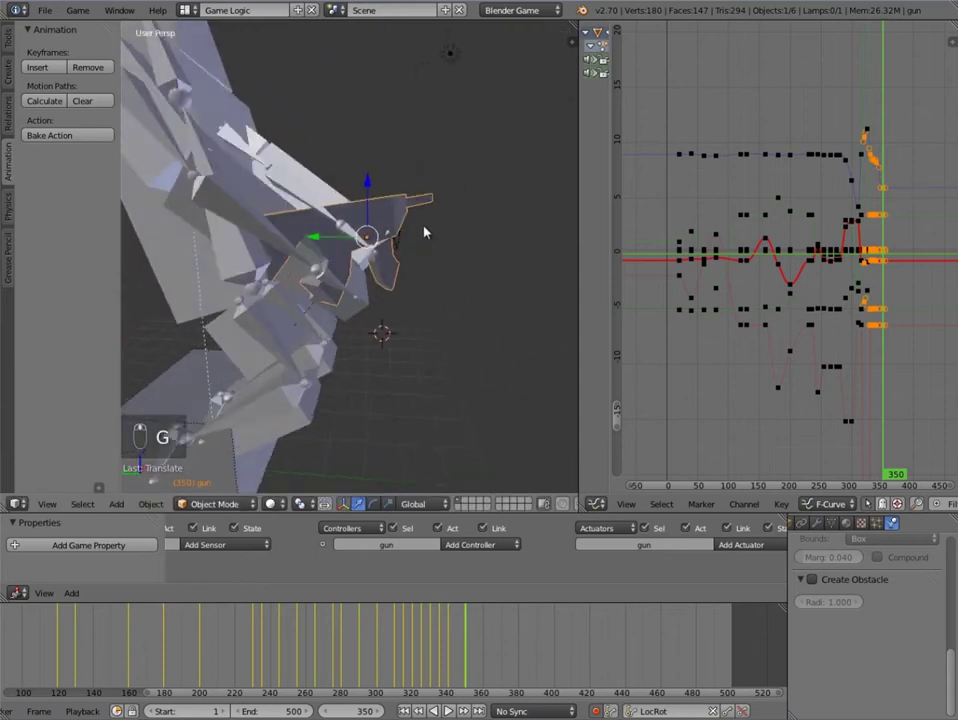
{"action": "key", "text": "r"}
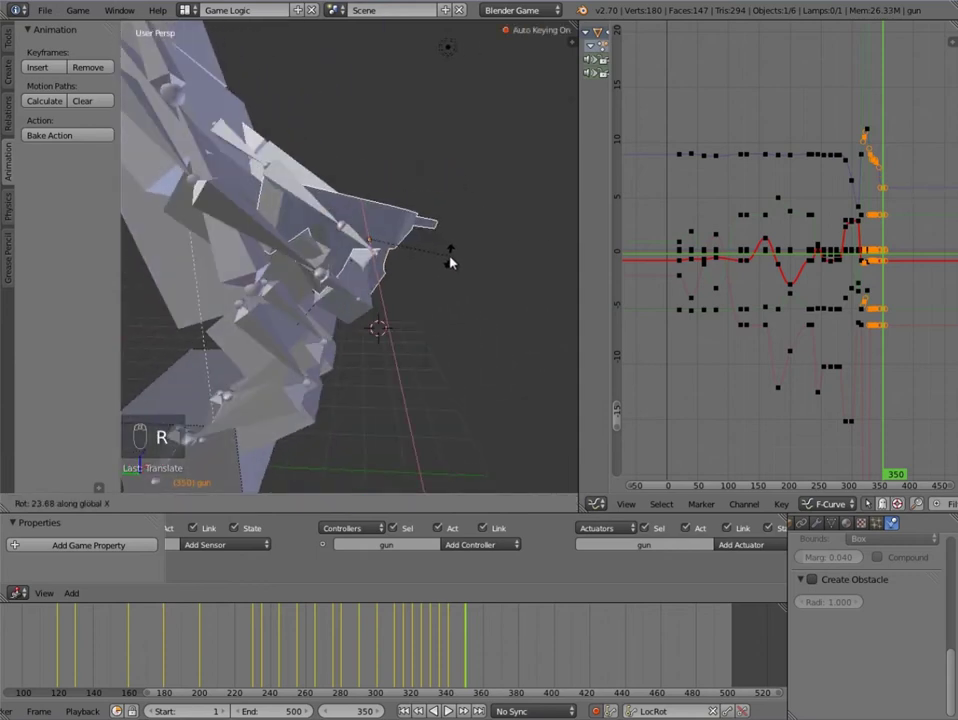
{"action": "middle_click", "coordinate": [432, 244]}
{"action": "key", "text": "r"}
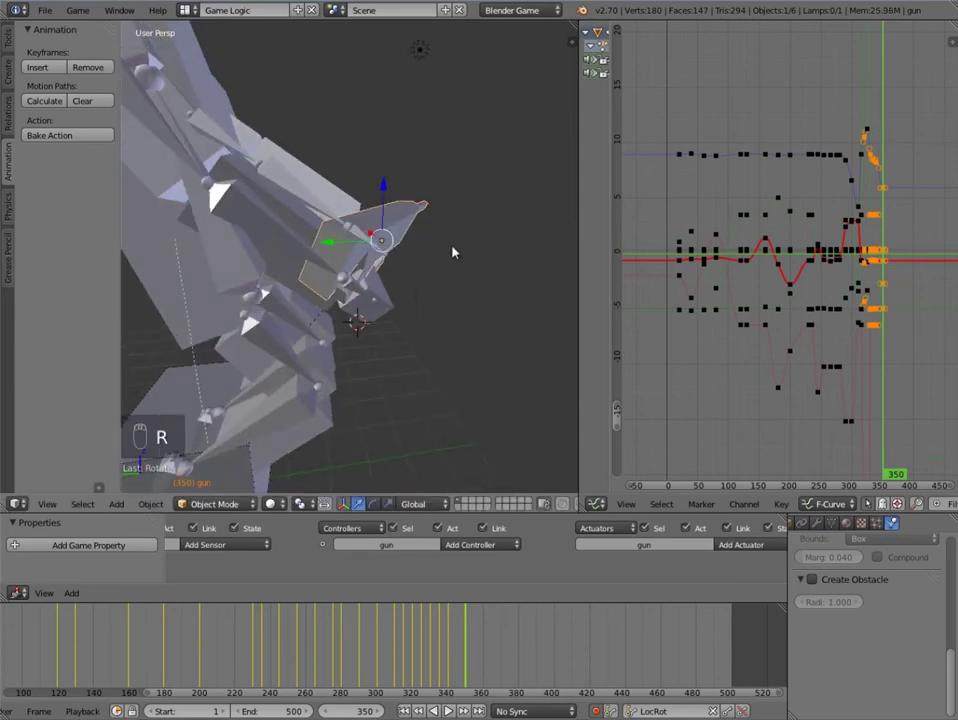
{"action": "key", "text": "r"}
{"action": "key", "text": "g"}
{"action": "middle_click", "coordinate": [388, 286]}
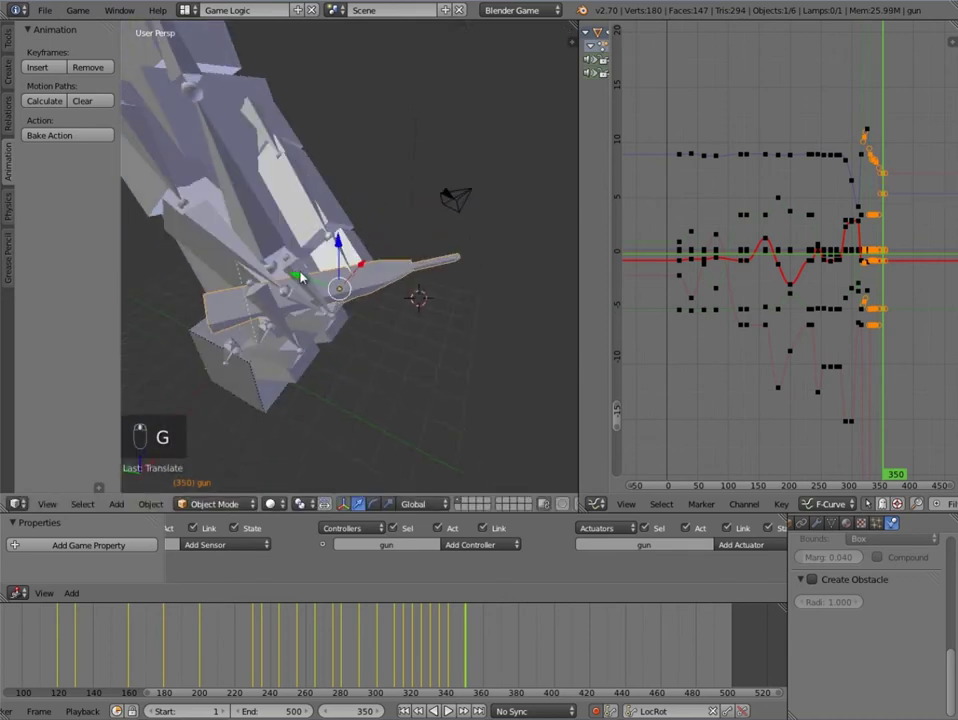
{"action": "middle_click", "coordinate": [383, 262]}
{"action": "middle_click", "coordinate": [335, 252]}
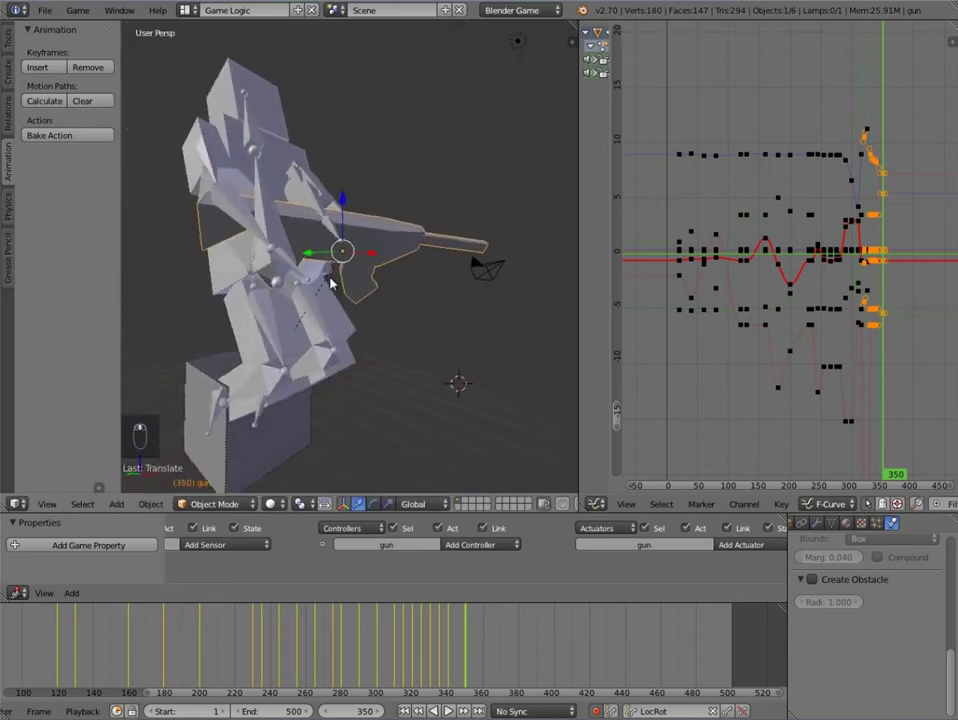
Step: Reposition and re-angle the gun at frame 350 until its placement reads correctly from several views
{"action": "key", "text": "g"}
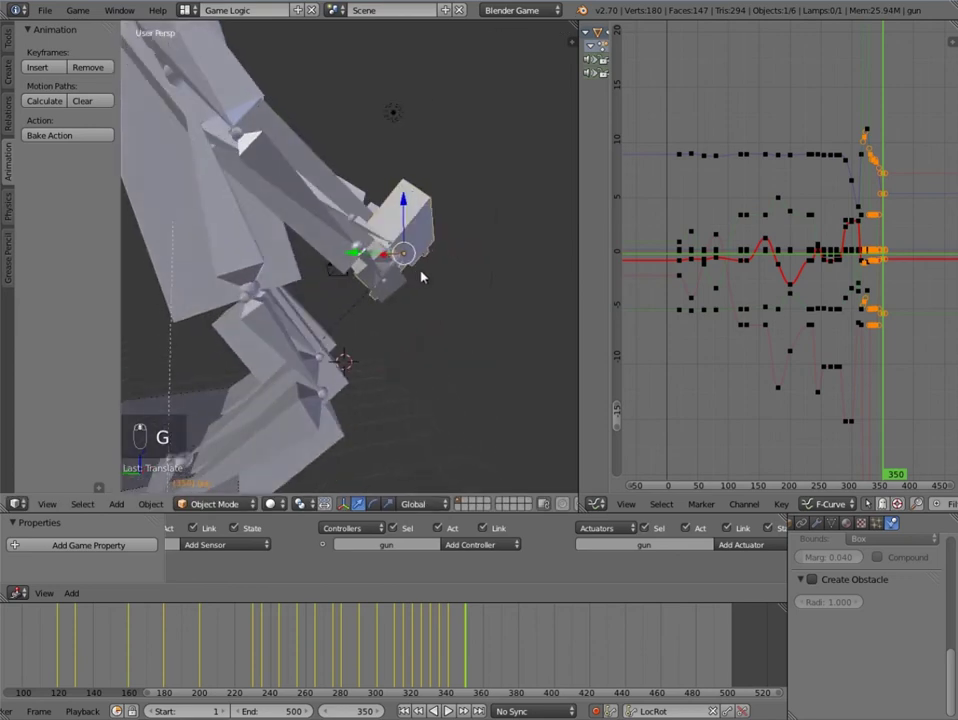
{"action": "key", "text": "g"}
{"action": "key", "text": "g"}
{"action": "key", "text": "g"}
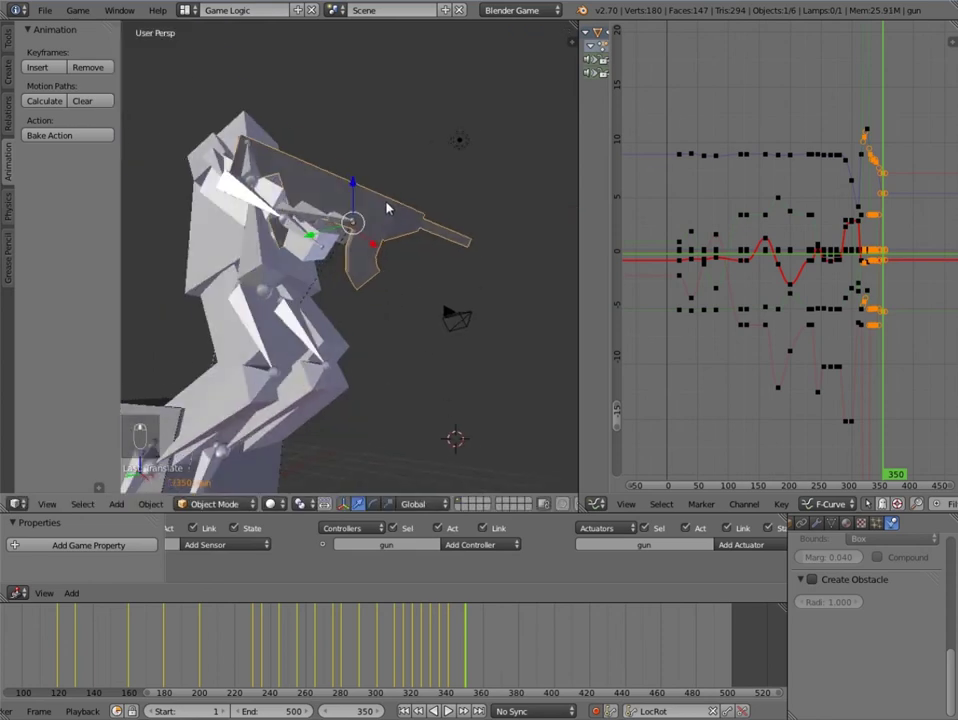
{"action": "middle_click", "coordinate": [374, 210]}
{"action": "key", "text": "g"}
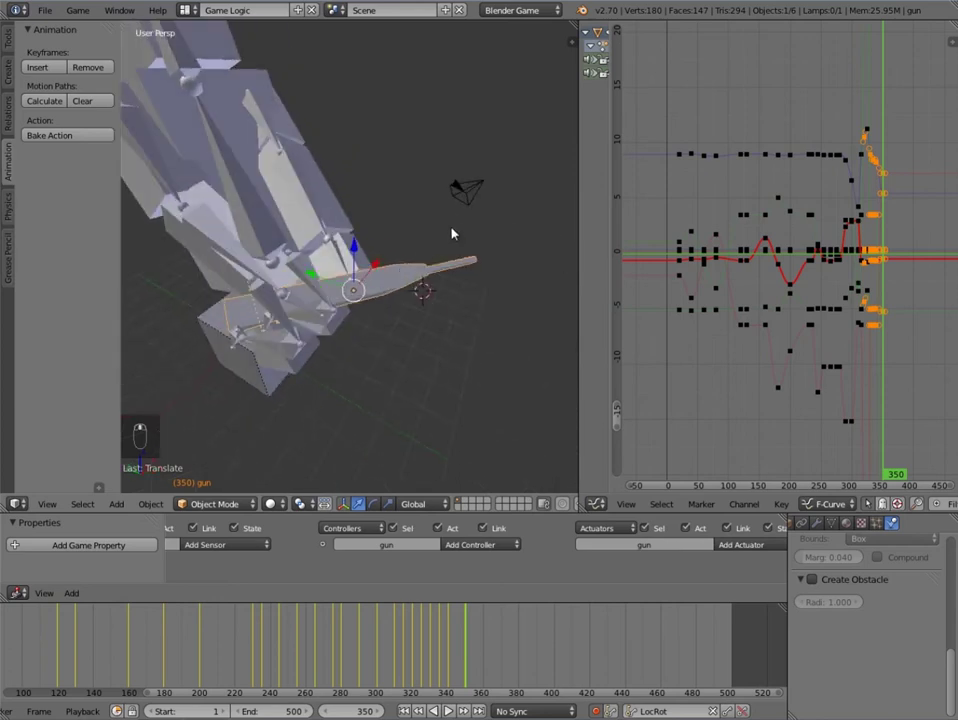
{"action": "key", "text": "r"}
{"action": "key", "text": "r"}
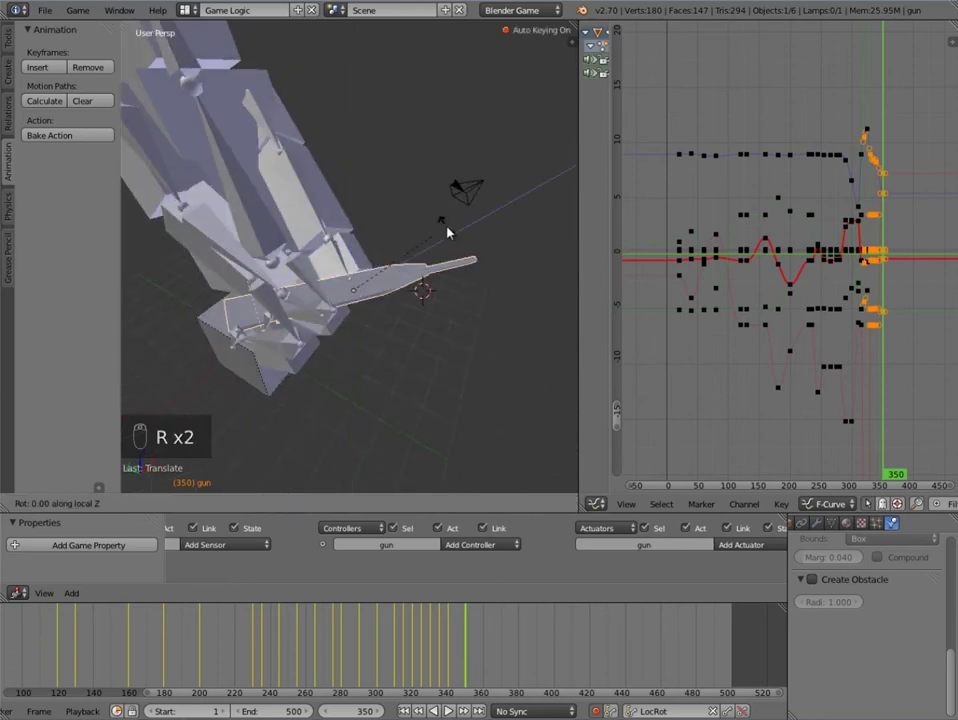
{"action": "middle_click", "coordinate": [429, 235]}
{"action": "key", "text": "g"}
{"action": "key", "text": "g"}
{"action": "key", "text": "g"}
{"action": "left_click_drag", "start_coordinate": [471, 231], "coordinate": [300, 313]}
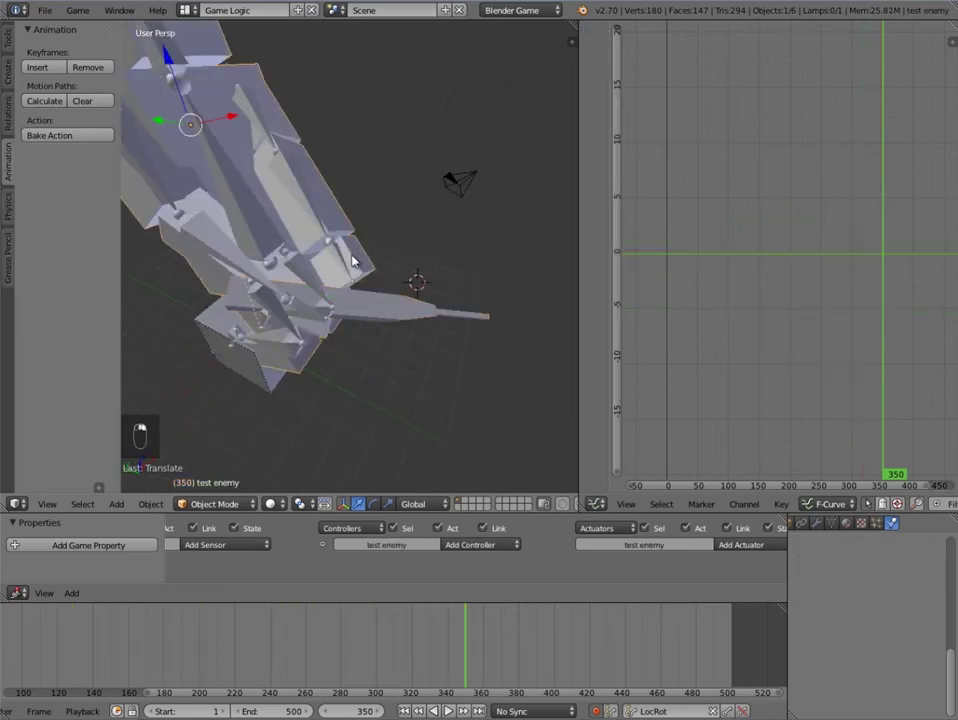
Step: Reselect the gun and orbit in close on it at frame 360
{"action": "left_click", "coordinate": [482, 589]}
{"action": "middle_click", "coordinate": [489, 668]}
{"action": "middle_click", "coordinate": [420, 284]}
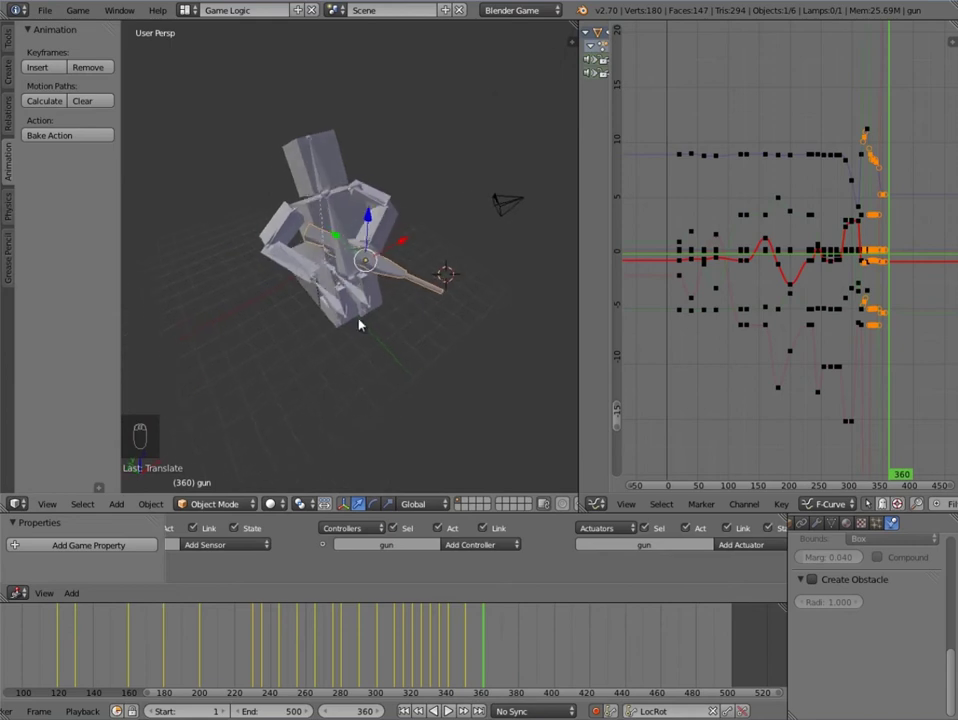
{"action": "middle_click", "coordinate": [420, 333]}
{"action": "middle_click", "coordinate": [460, 257]}
{"action": "middle_click", "coordinate": [428, 157]}
{"action": "left_click_drag", "start_coordinate": [439, 162], "coordinate": [347, 222]}
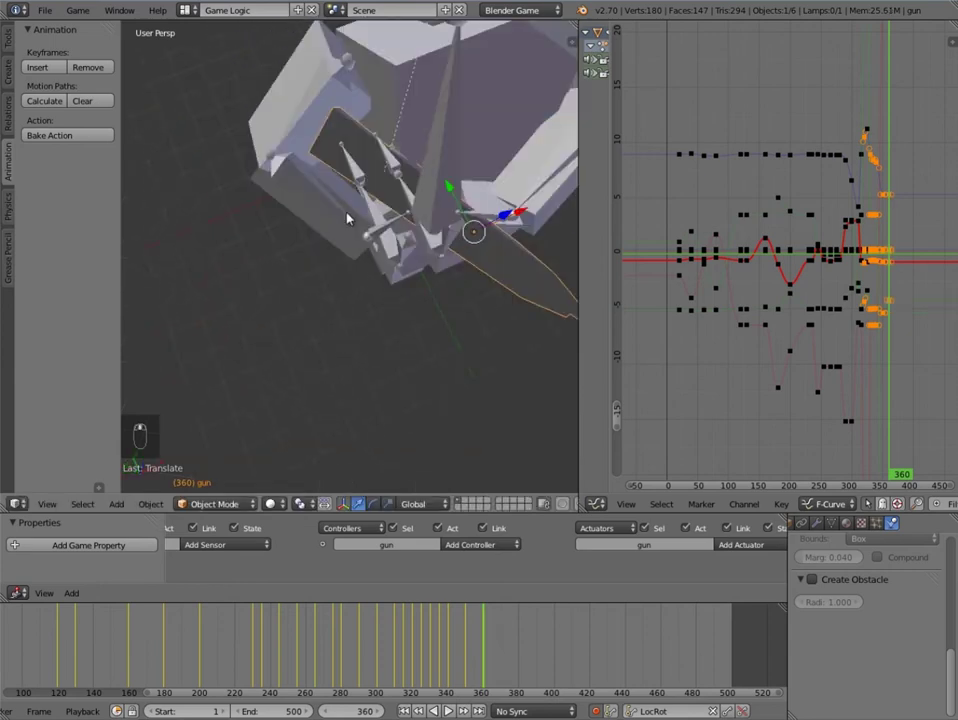
Step: Rotate and move the gun at frame 360 into a new aim, auto-keying it into the curves
{"action": "key", "text": "r"}
{"action": "key", "text": "r"}
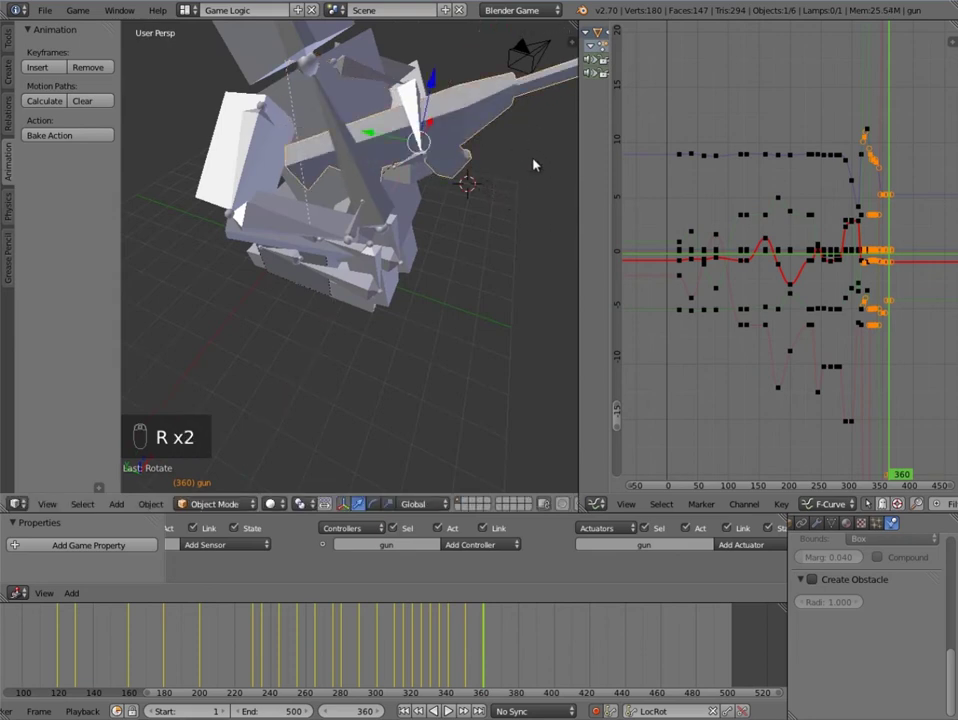
{"action": "key", "text": "g"}
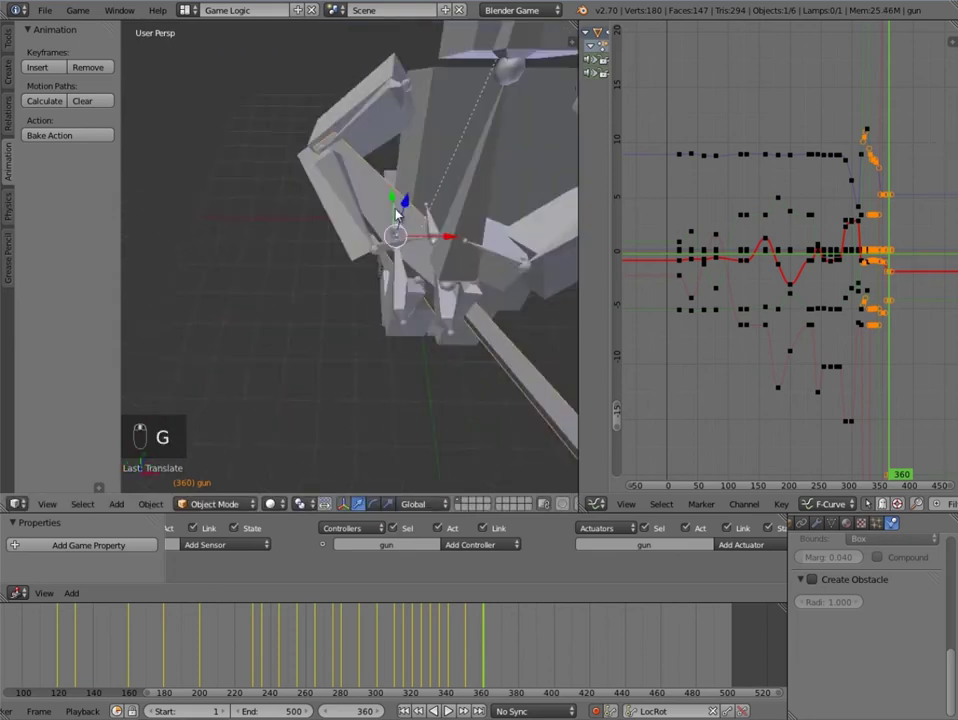
{"action": "key", "text": "r"}
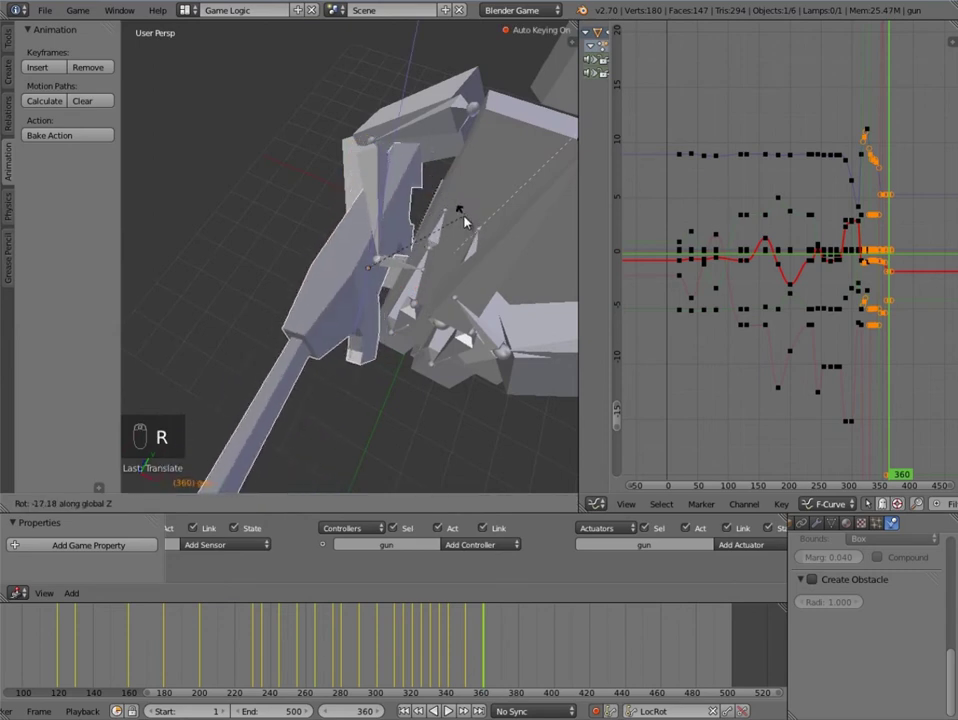
{"action": "left_click_drag", "start_coordinate": [424, 252], "coordinate": [546, 179]}
{"action": "key", "text": "r"}
{"action": "key", "text": "g"}
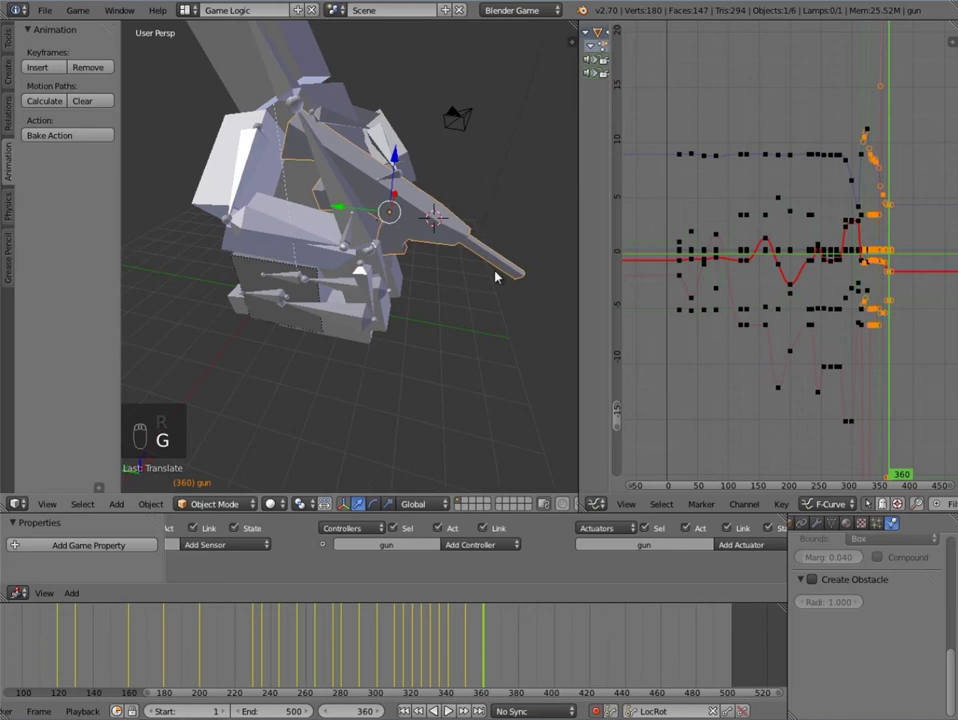
{"action": "key", "text": "g"}
{"action": "key", "text": "r"}
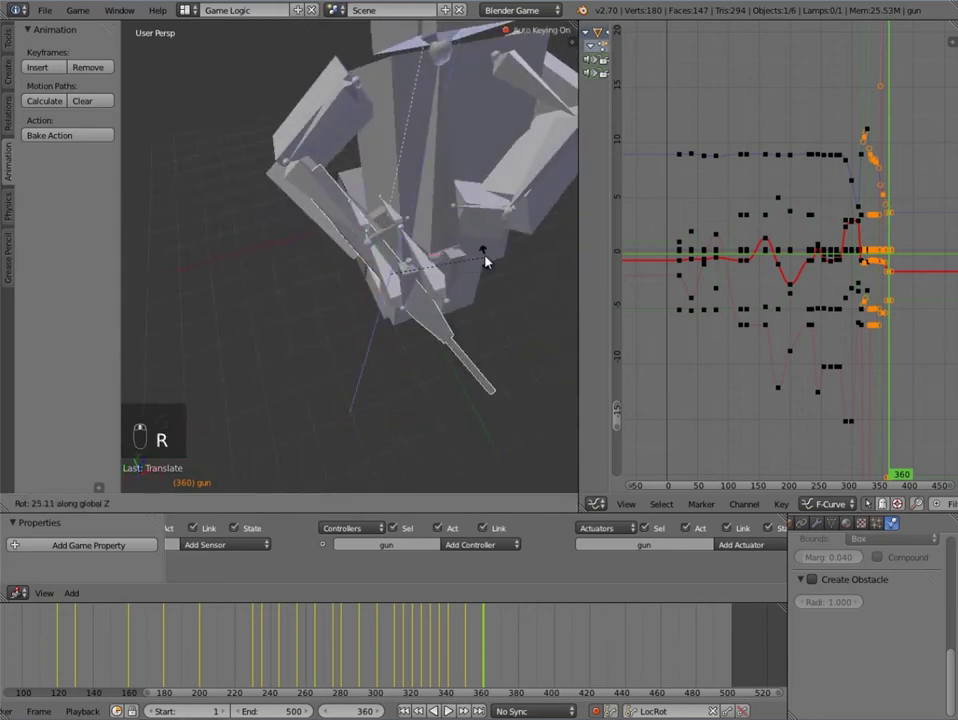
{"action": "key", "text": "r"}
{"action": "key", "text": "r"}
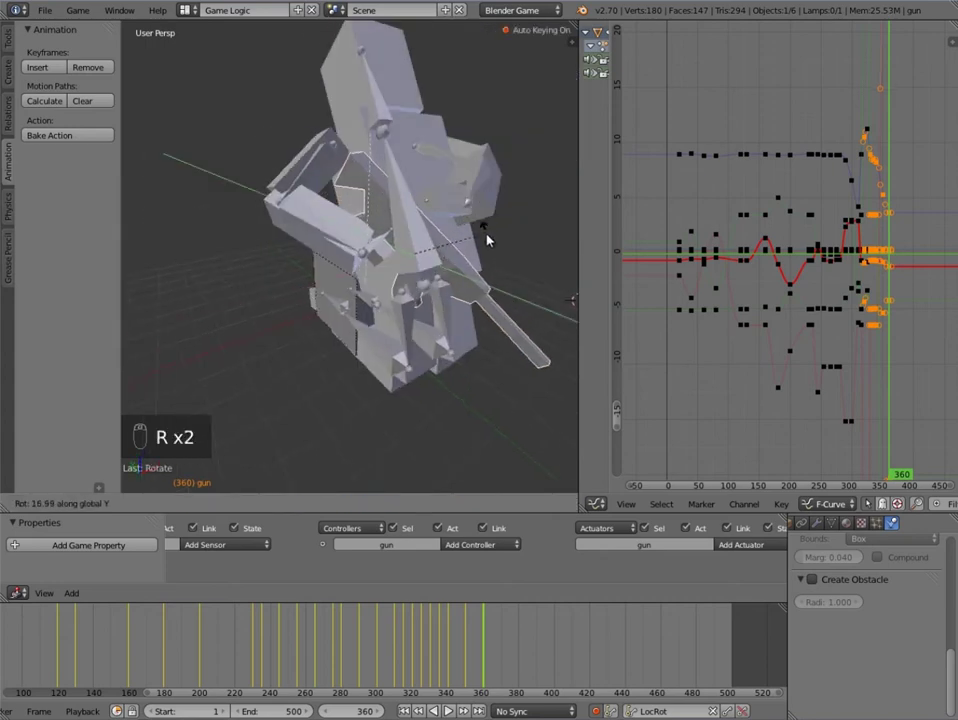
{"action": "key", "text": "r"}
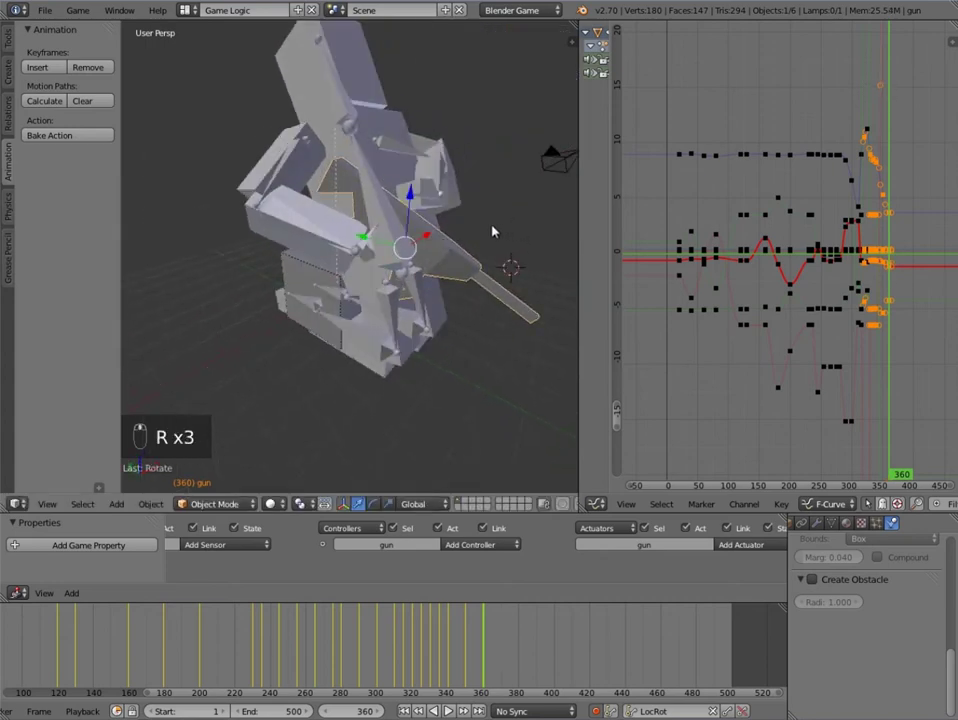
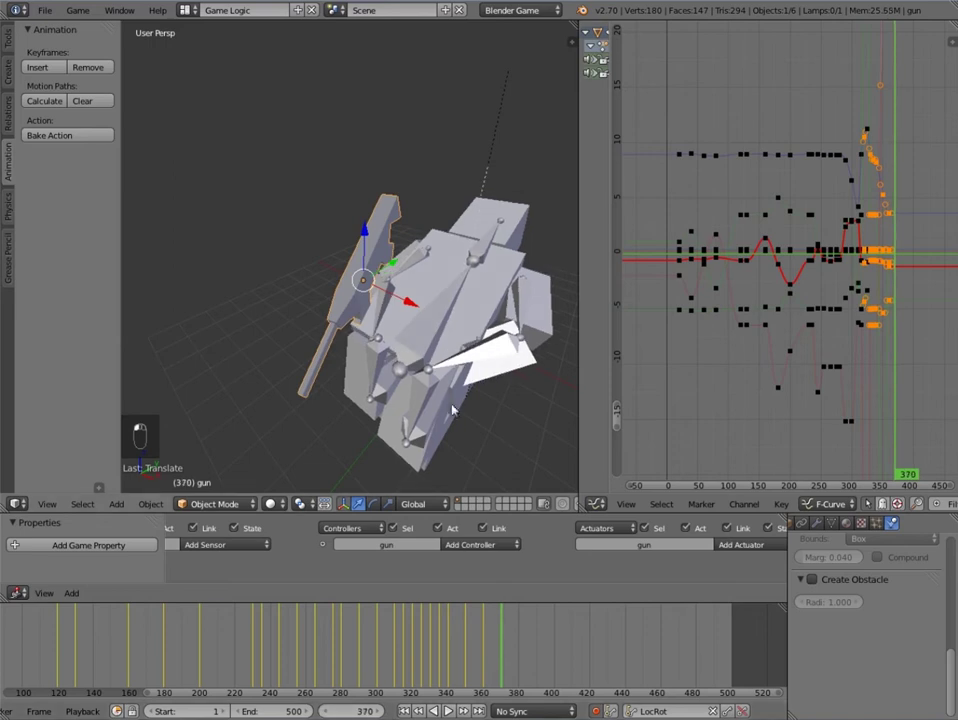
Step: Select the gun via the rig at frame 370 and rotate and shift it along one axis
{"action": "right_click", "coordinate": [446, 310]}
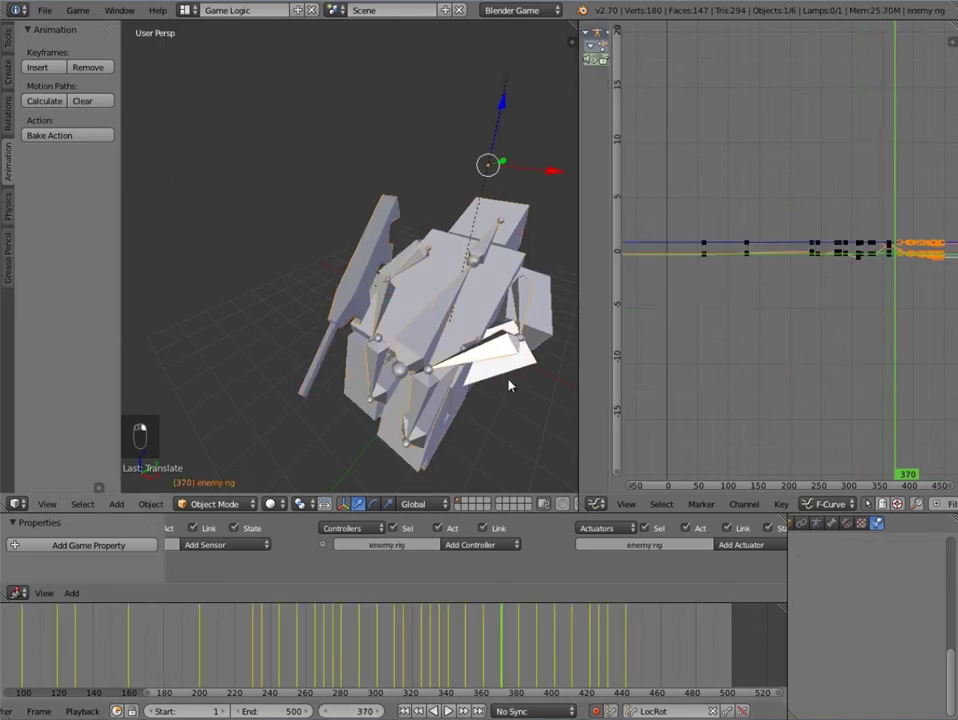
{"action": "left_click_drag", "start_coordinate": [428, 294], "coordinate": [490, 288]}
{"action": "key", "text": "g"}
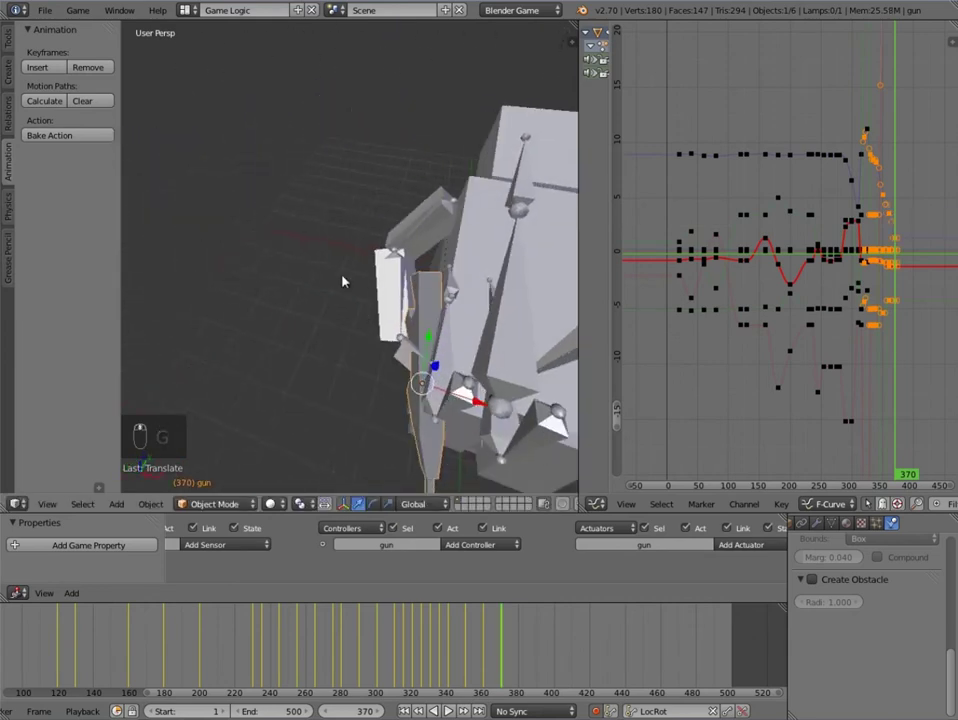
{"action": "key", "text": "r"}
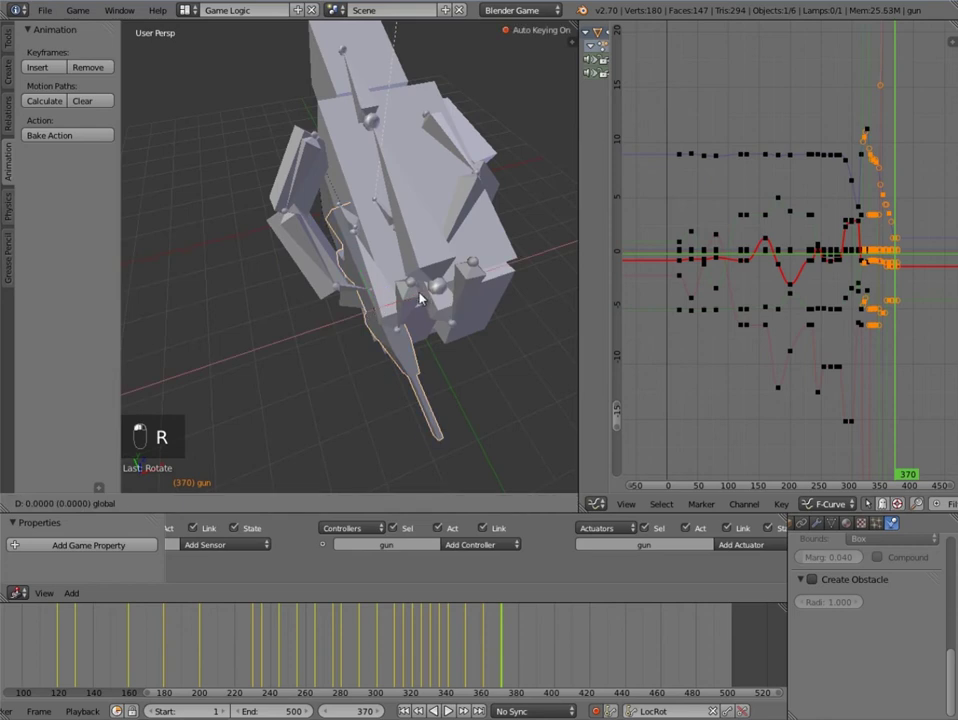
{"action": "key", "text": "r"}
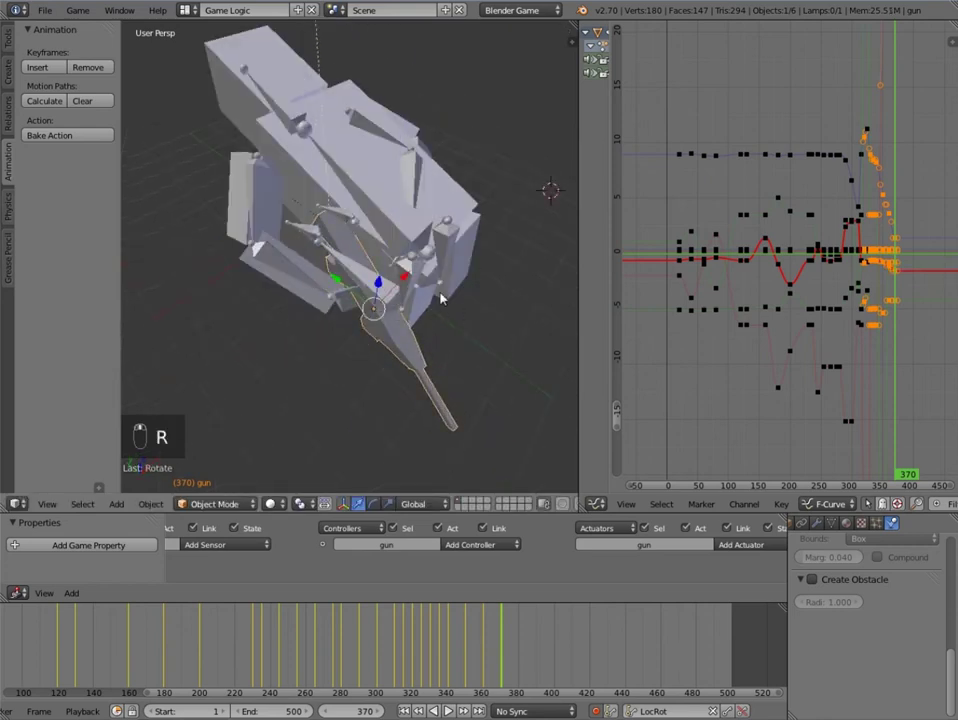
{"action": "key", "text": "r"}
{"action": "key", "text": "r"}
{"action": "middle_click", "coordinate": [454, 249]}
{"action": "key", "text": "r"}
{"action": "middle_click", "coordinate": [445, 256]}
Step: Check the pose from new angles and finish moving and rotating the gun, keying frame 370
{"action": "left_click_drag", "start_coordinate": [409, 312], "coordinate": [394, 316]}
{"action": "middle_click", "coordinate": [548, 312]}
{"action": "key", "text": "g"}
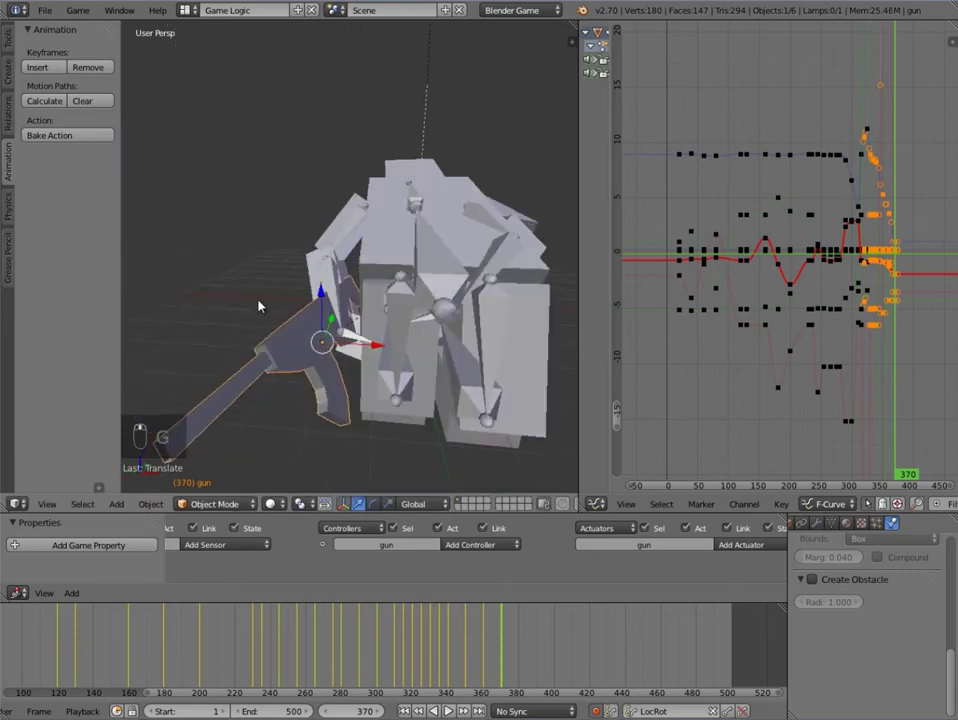
{"action": "key", "text": "g"}
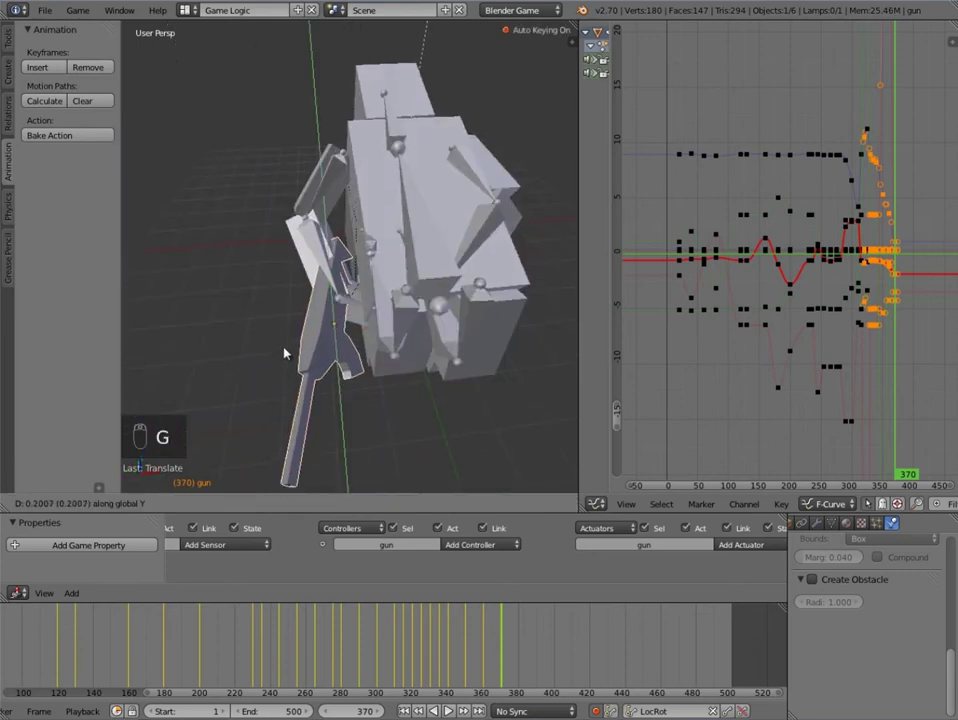
{"action": "key", "text": "g"}
{"action": "key", "text": "g"}
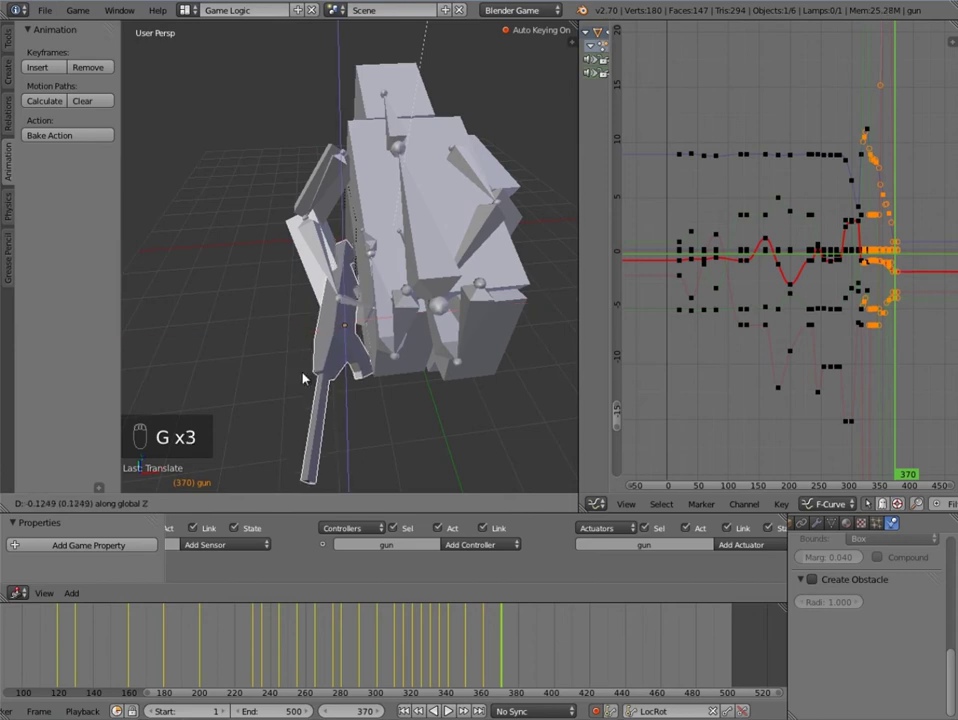
{"action": "key", "text": "r"}
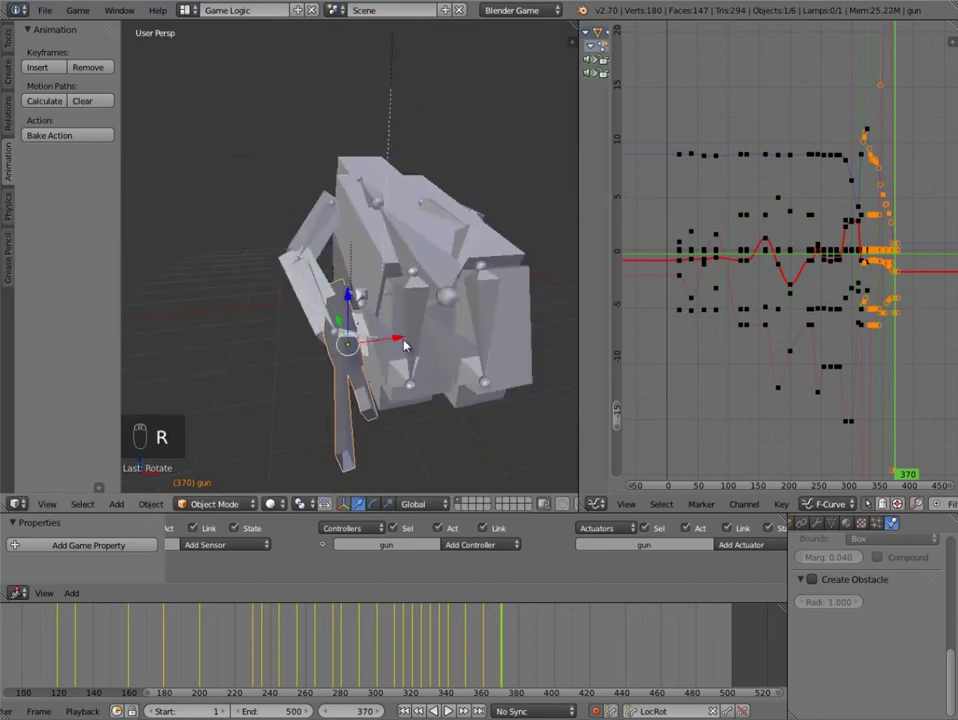
{"action": "left_click_drag", "start_coordinate": [407, 339], "coordinate": [426, 526]}
Step: Orbit to the gun at frame 380, start repositioning it and scrub back over its recent motion
{"action": "middle_click", "coordinate": [426, 526]}
{"action": "left_click_drag", "start_coordinate": [524, 667], "coordinate": [530, 651]}
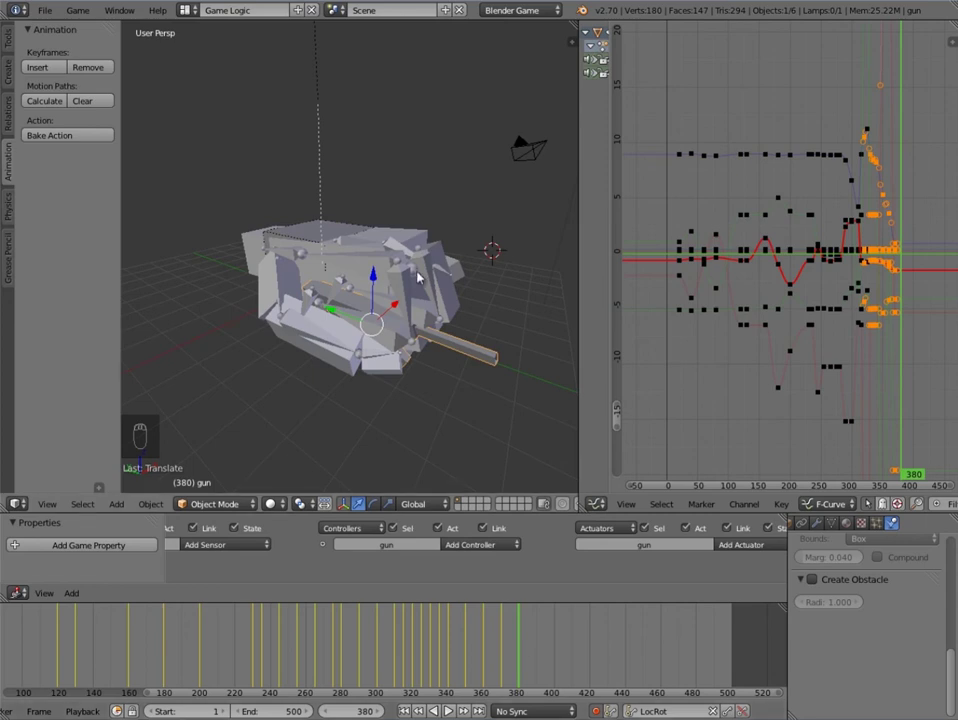
{"action": "left_click_drag", "start_coordinate": [419, 263], "coordinate": [377, 340]}
{"action": "left_click_drag", "start_coordinate": [377, 340], "coordinate": [374, 351]}
{"action": "key", "text": "g"}
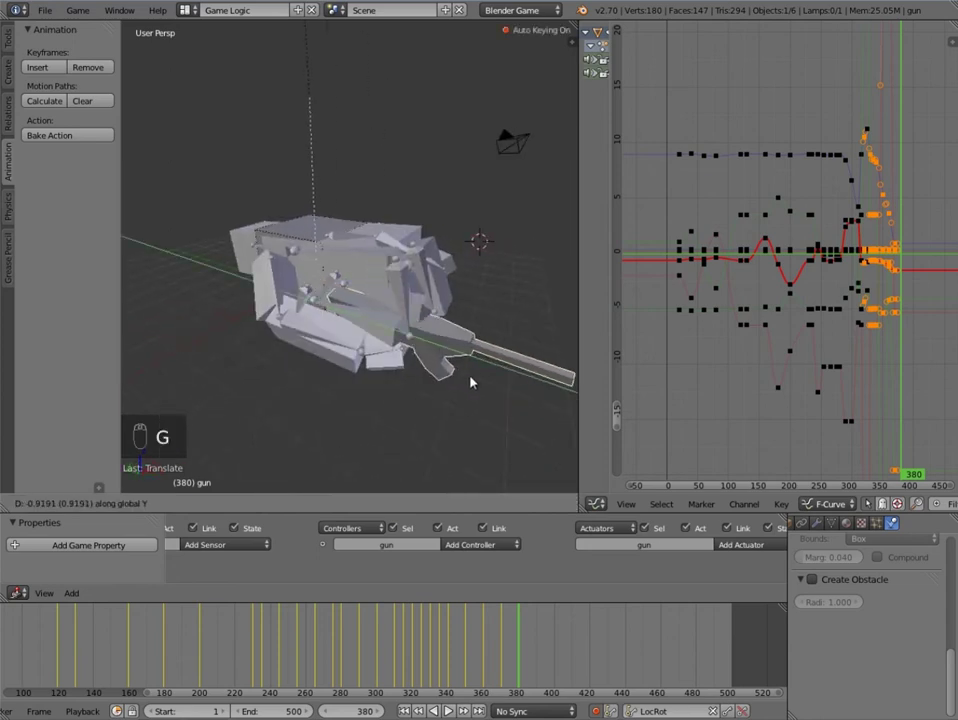
{"action": "left_click_drag", "start_coordinate": [499, 642], "coordinate": [508, 638]}
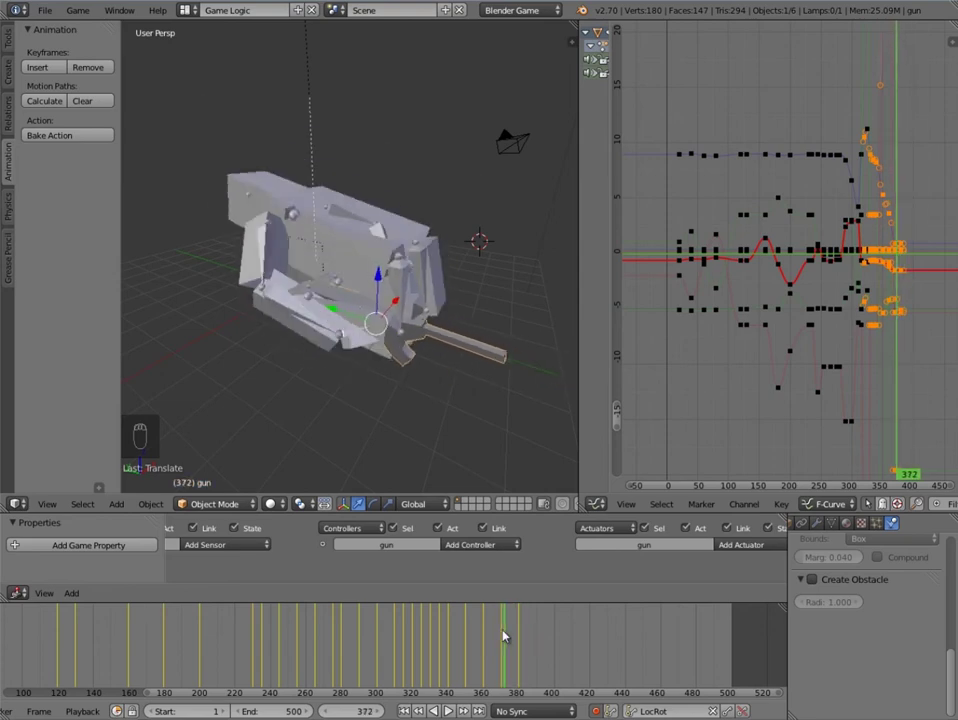
Step: Rotate and move the gun into its frame-380 aim, checking from several viewpoints
{"action": "middle_click", "coordinate": [479, 400]}
{"action": "middle_click", "coordinate": [459, 308]}
{"action": "key", "text": "g"}
{"action": "key", "text": "g"}
{"action": "middle_click", "coordinate": [443, 312]}
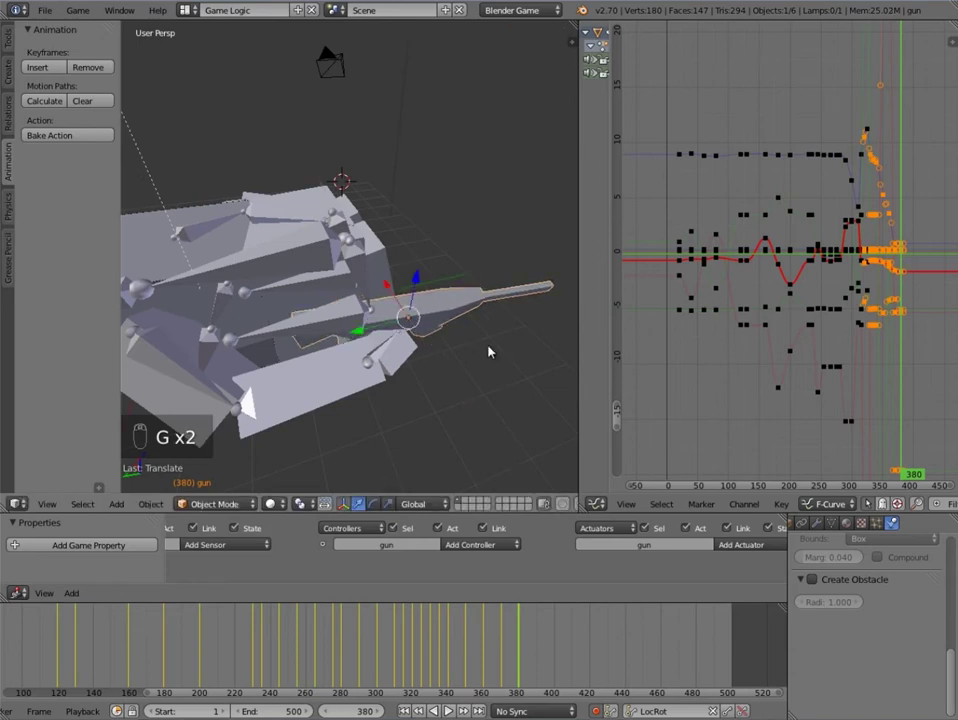
{"action": "key", "text": "r"}
{"action": "left_click_drag", "start_coordinate": [416, 358], "coordinate": [471, 373]}
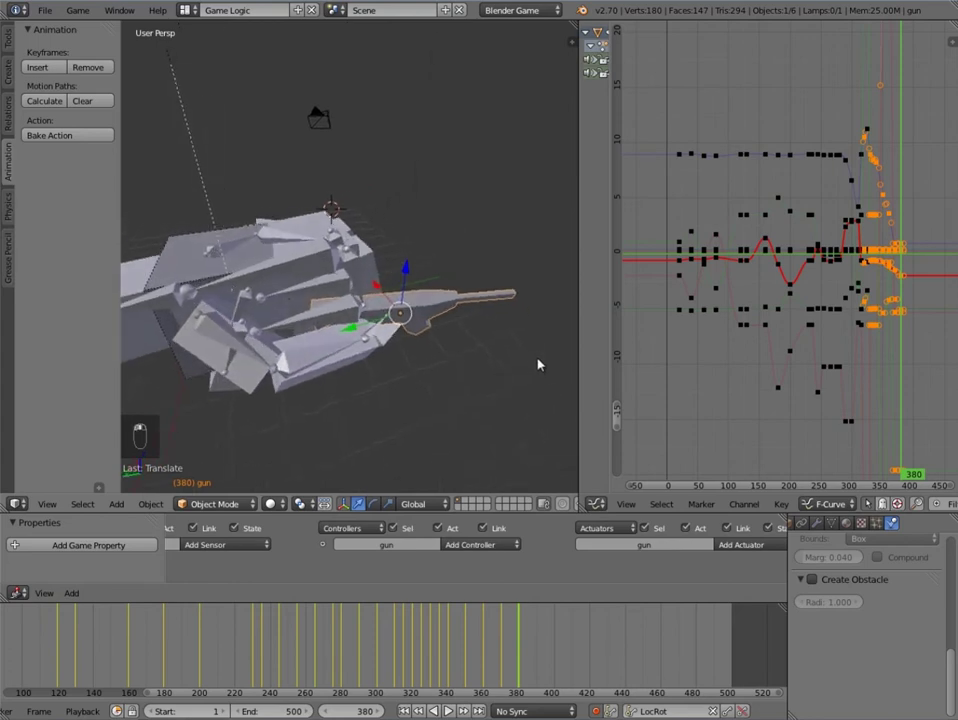
Step: Finalize the gun's rotation at frame 380 and deselect everything with A
{"action": "middle_click", "coordinate": [345, 303]}
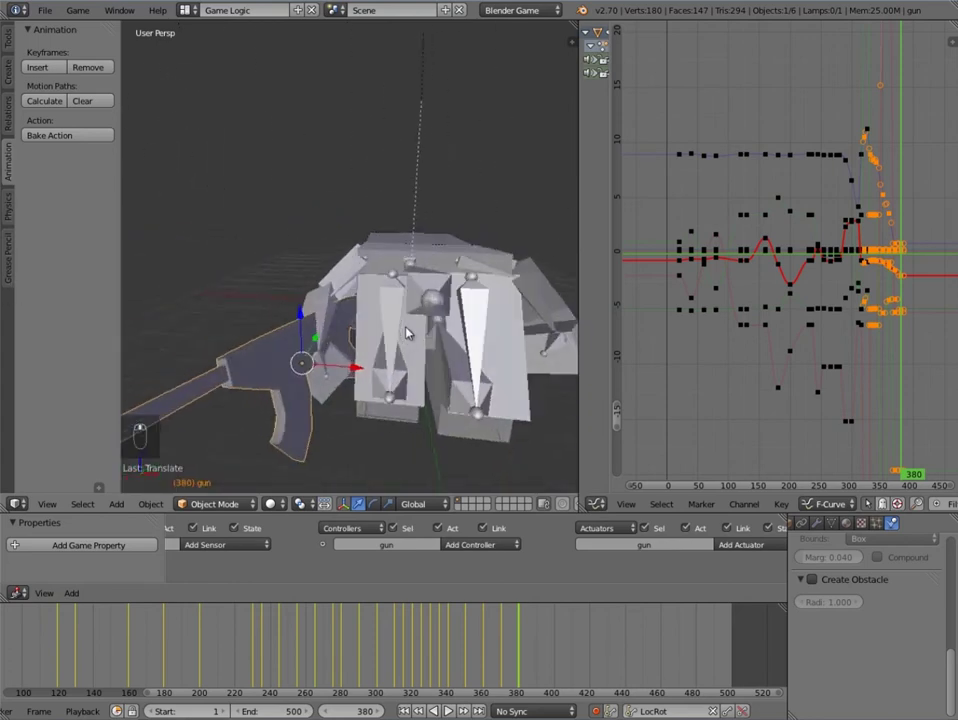
{"action": "key", "text": "r"}
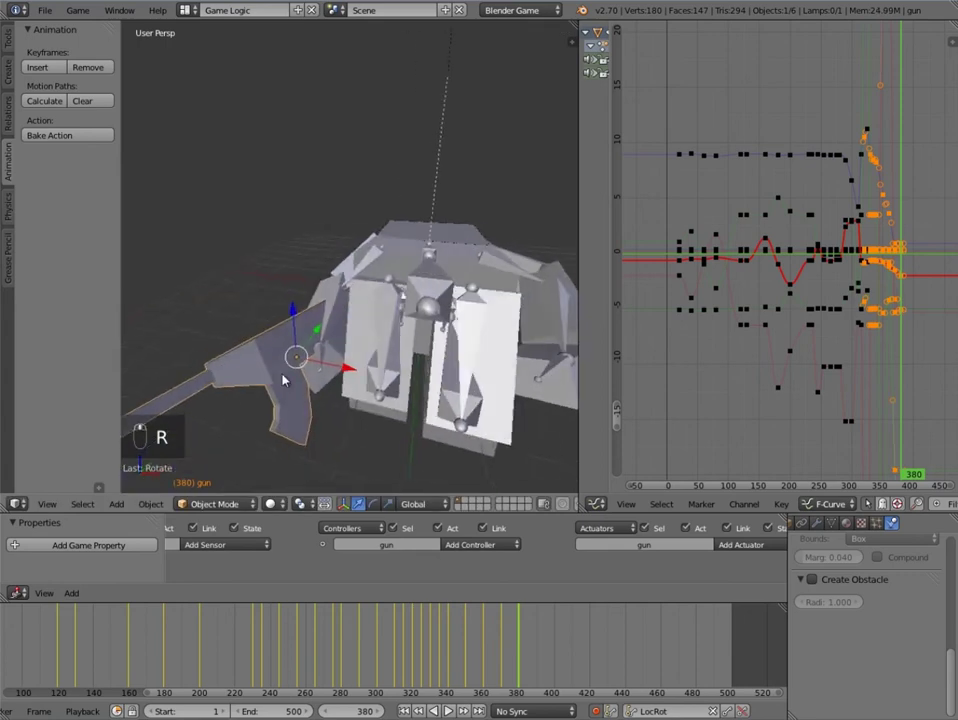
{"action": "key", "text": "r"}
{"action": "middle_click", "coordinate": [436, 401]}
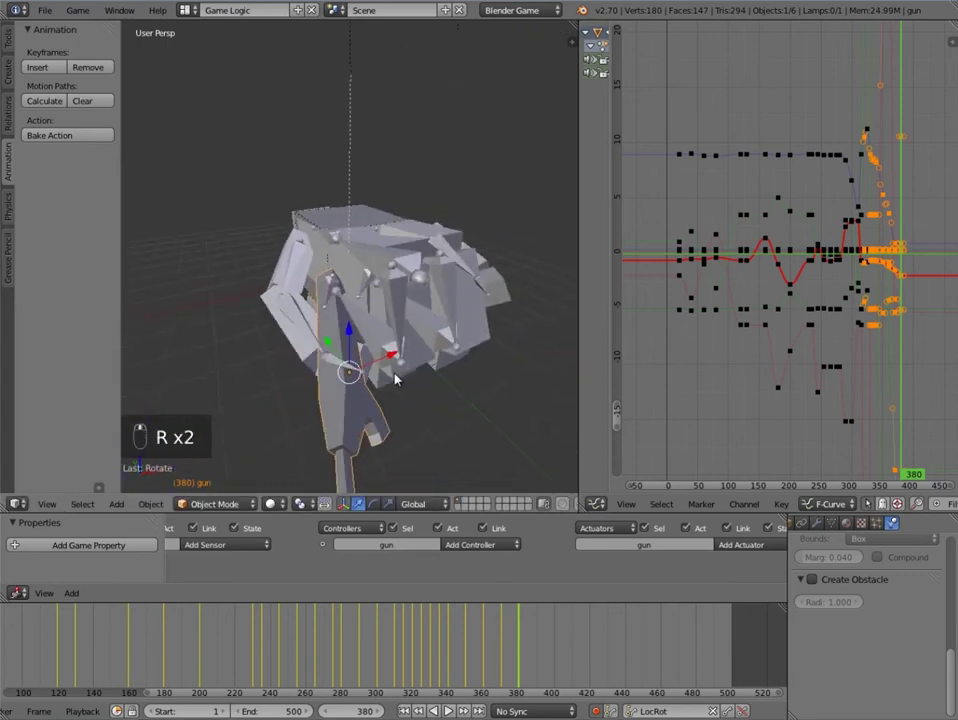
{"action": "key", "text": "r"}
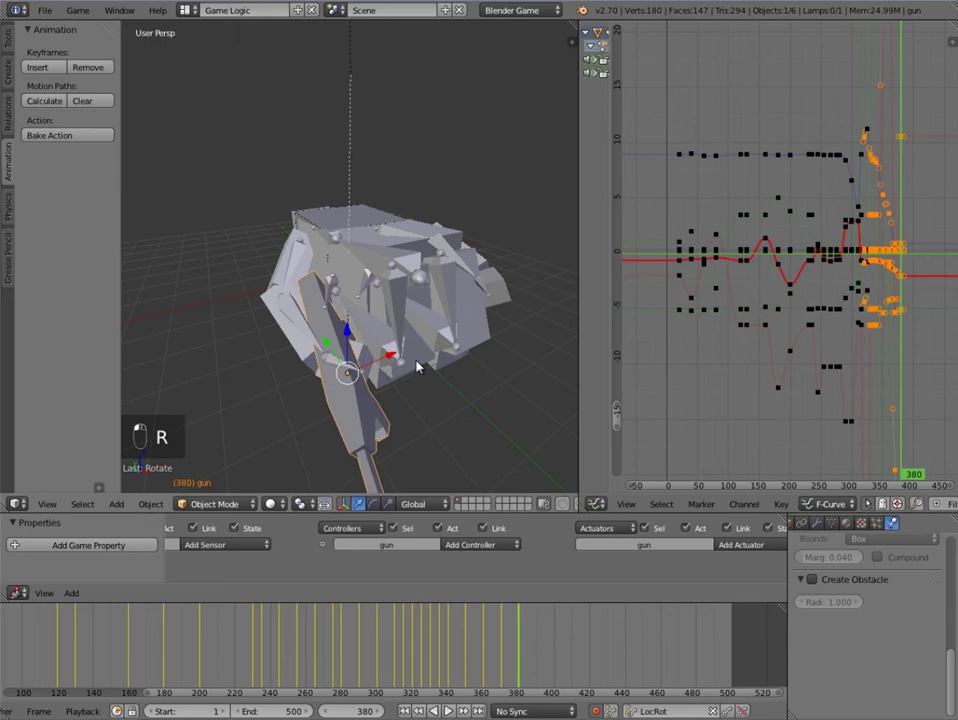
{"action": "key", "text": "g"}
{"action": "key", "text": "a"}
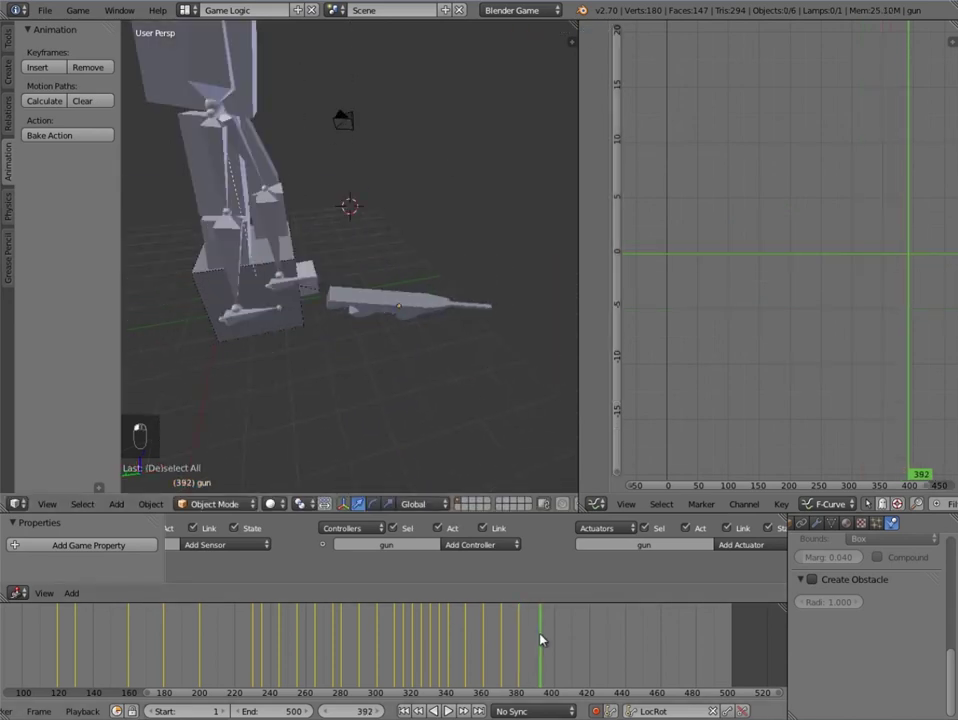
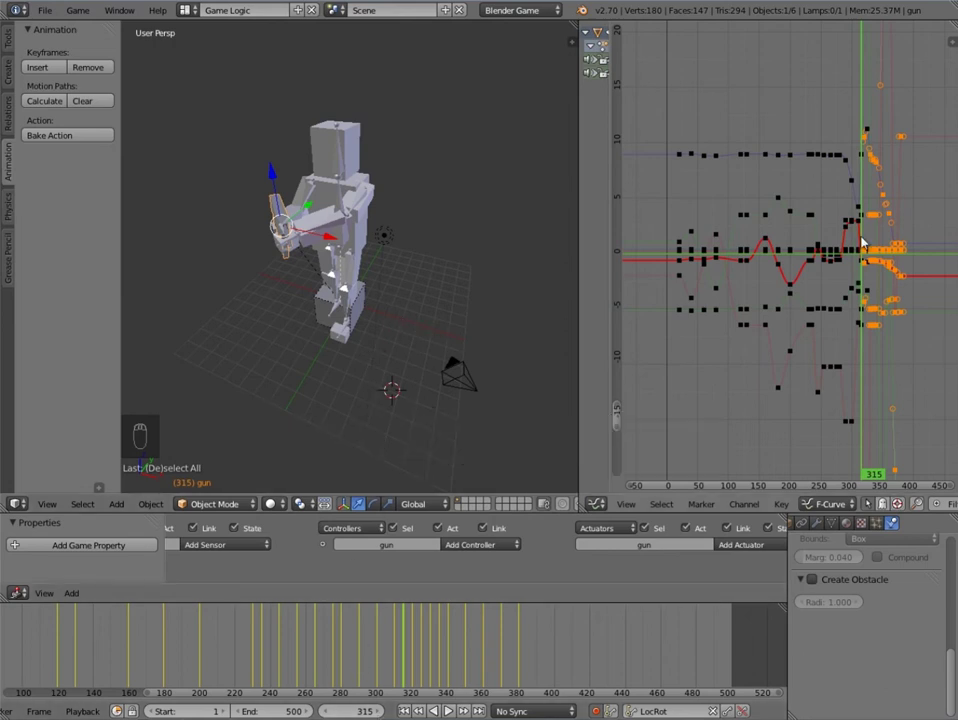
Step: Select the gun's keyframe column at frame 315 and start sliding it along time toward frame 400
{"action": "key", "text": "a"}
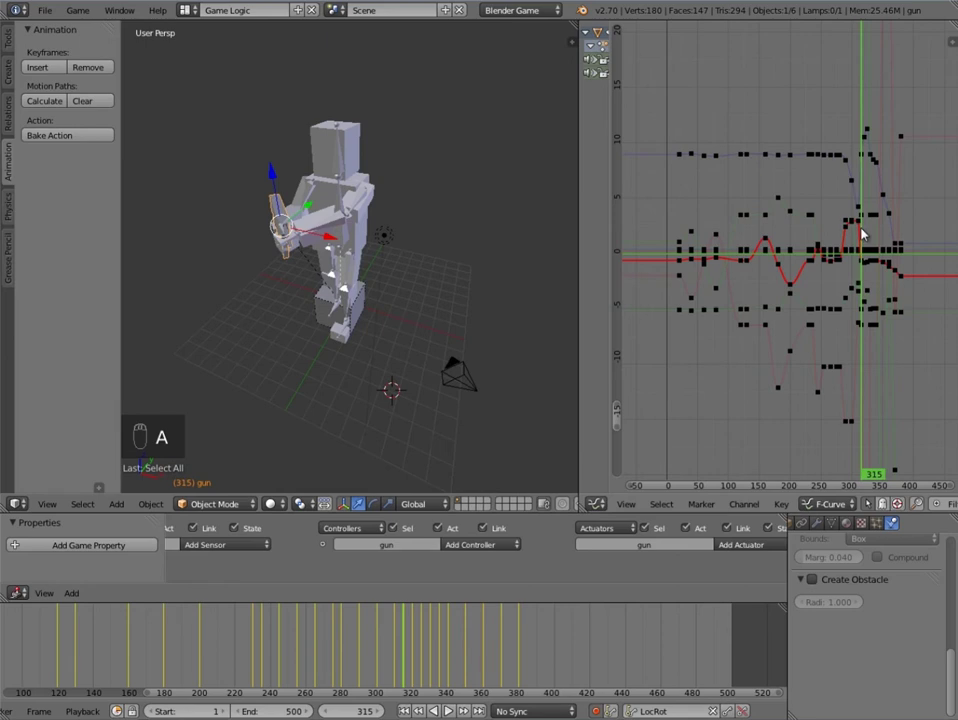
{"action": "key", "text": "ctrl+k"}
{"action": "key", "text": "shift+d"}
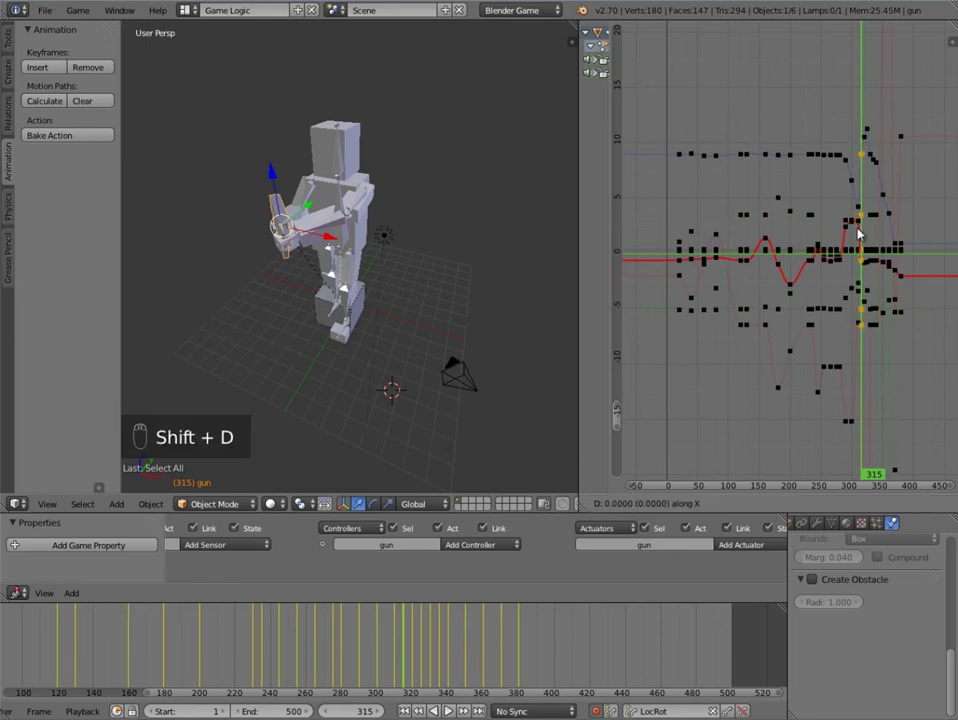
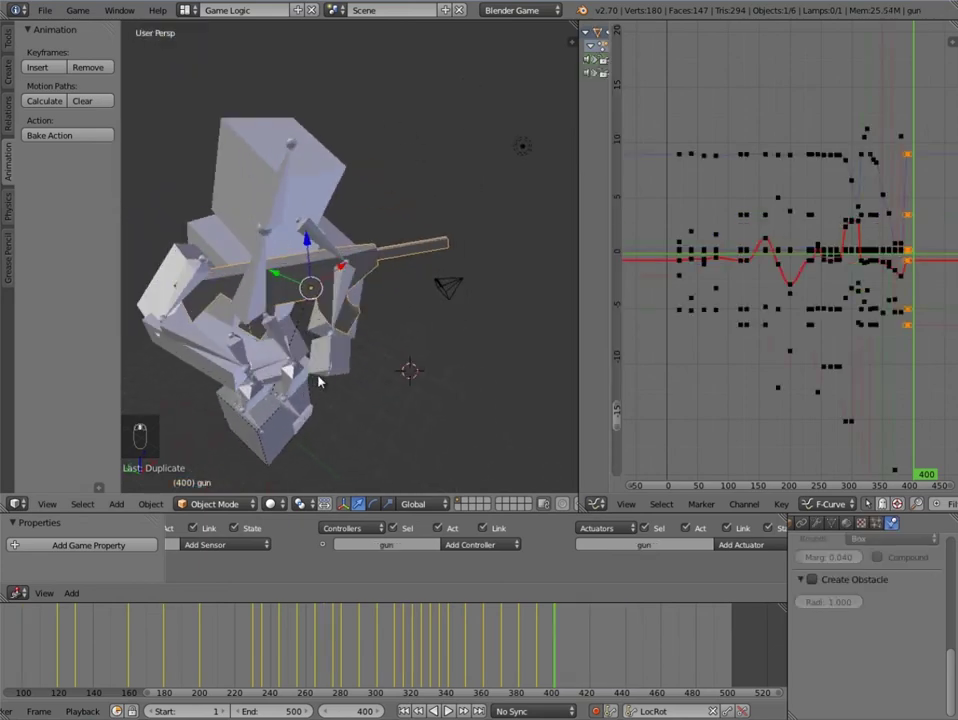
Step: Rotate the gun at frame 400 from several viewpoints, auto-keying the new rotation
{"action": "key", "text": "g"}
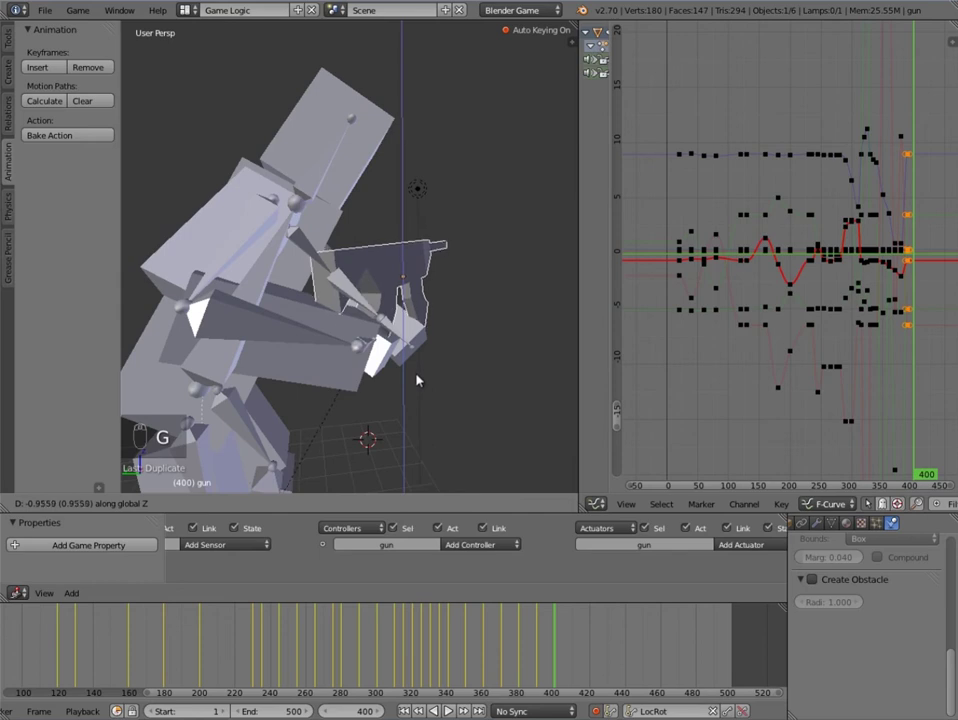
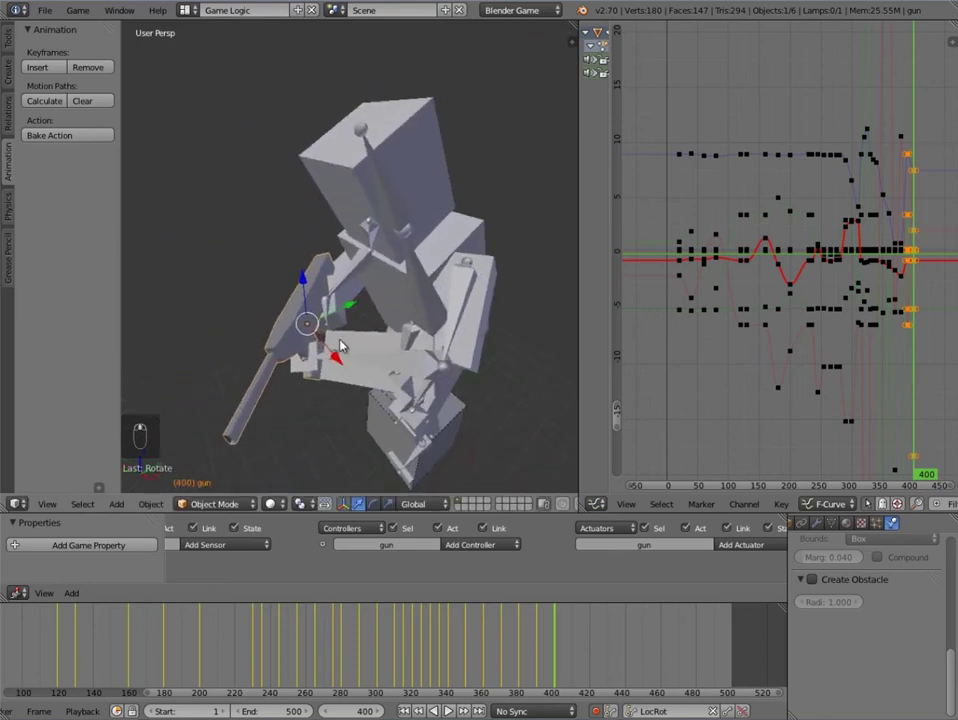
{"action": "key", "text": "r"}
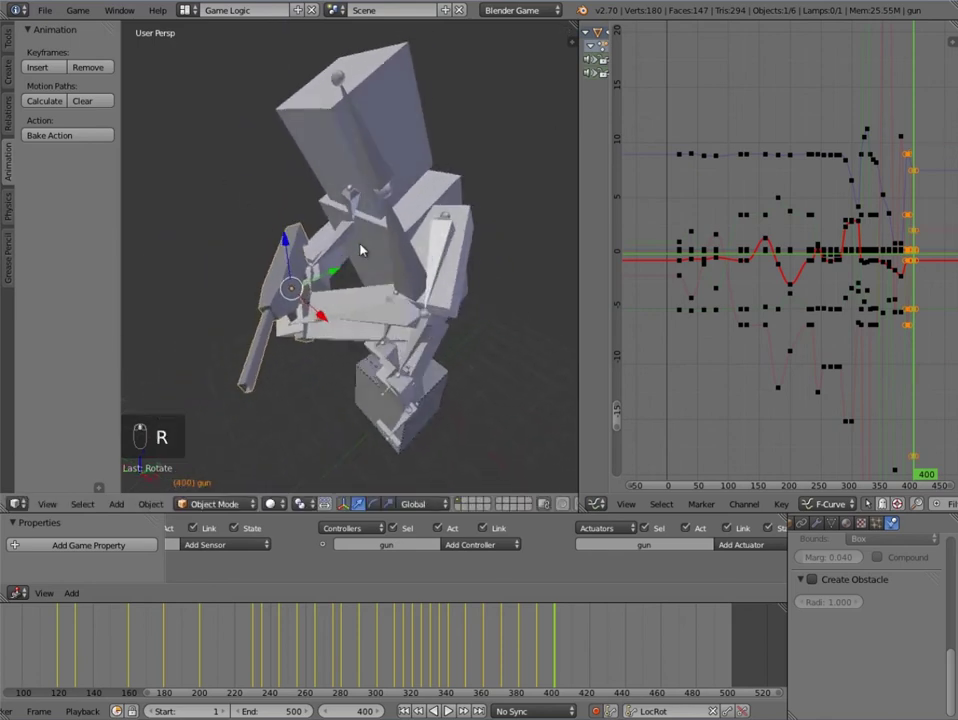
{"action": "key", "text": "r"}
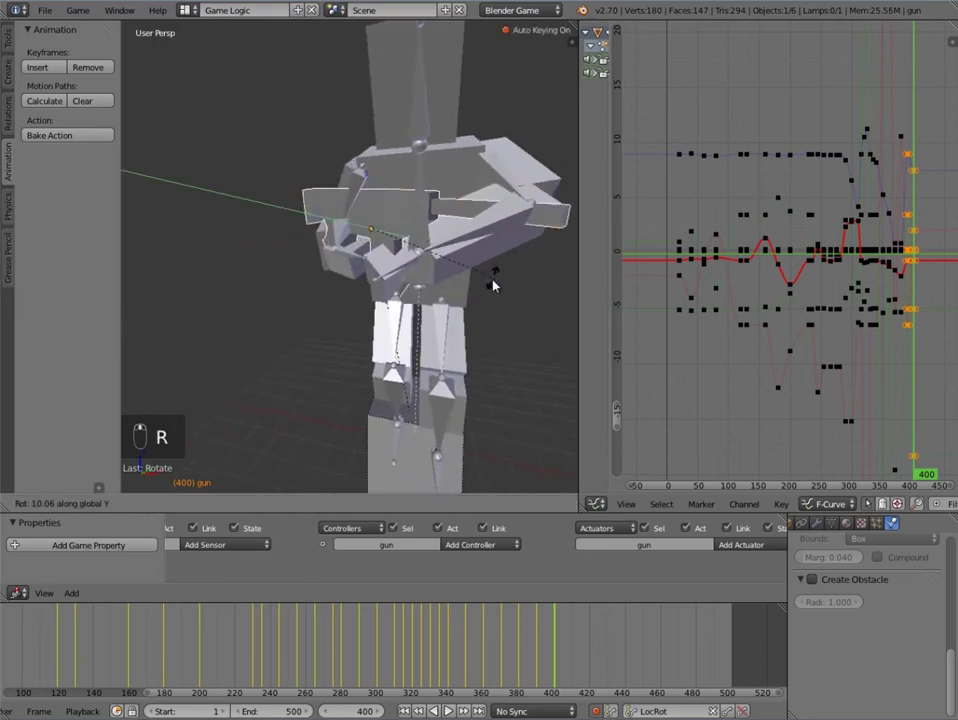
{"action": "key", "text": "g"}
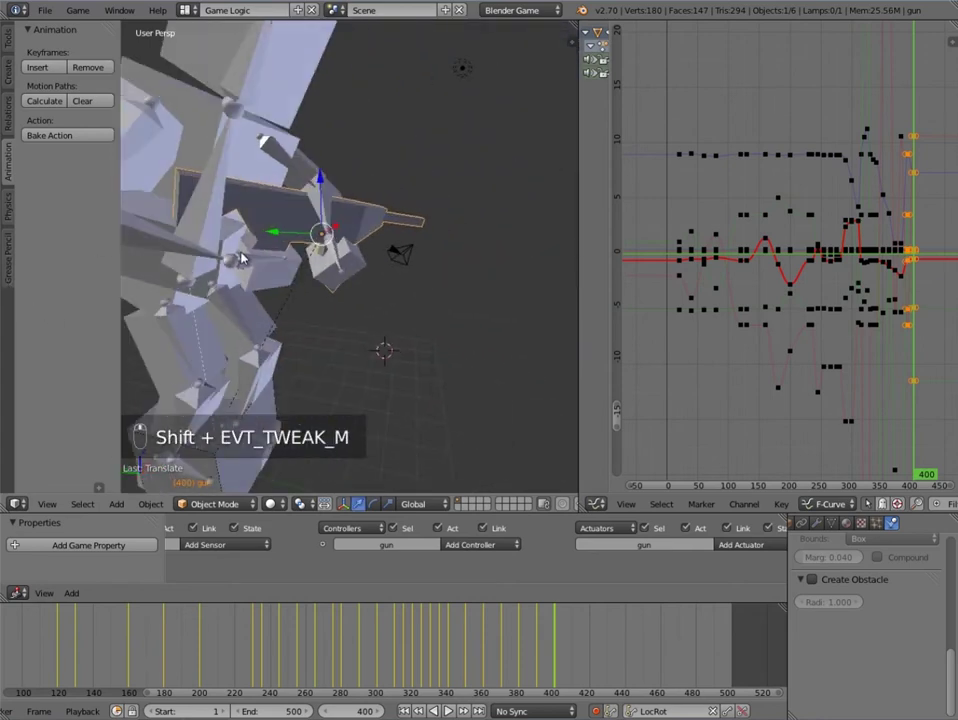
{"action": "key", "text": "r"}
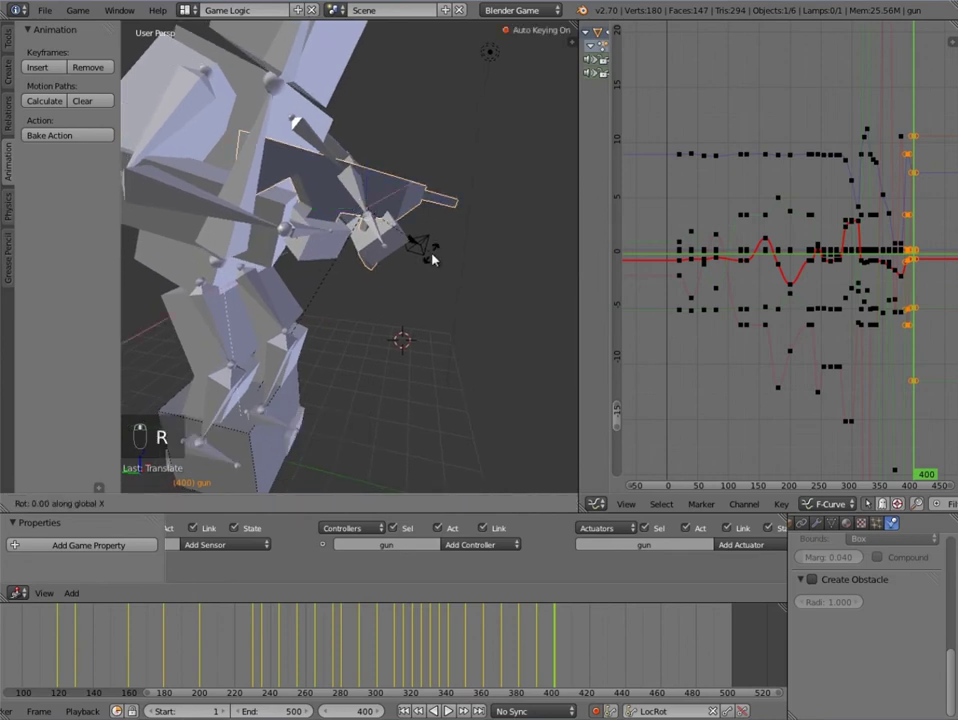
{"action": "key", "text": "r"}
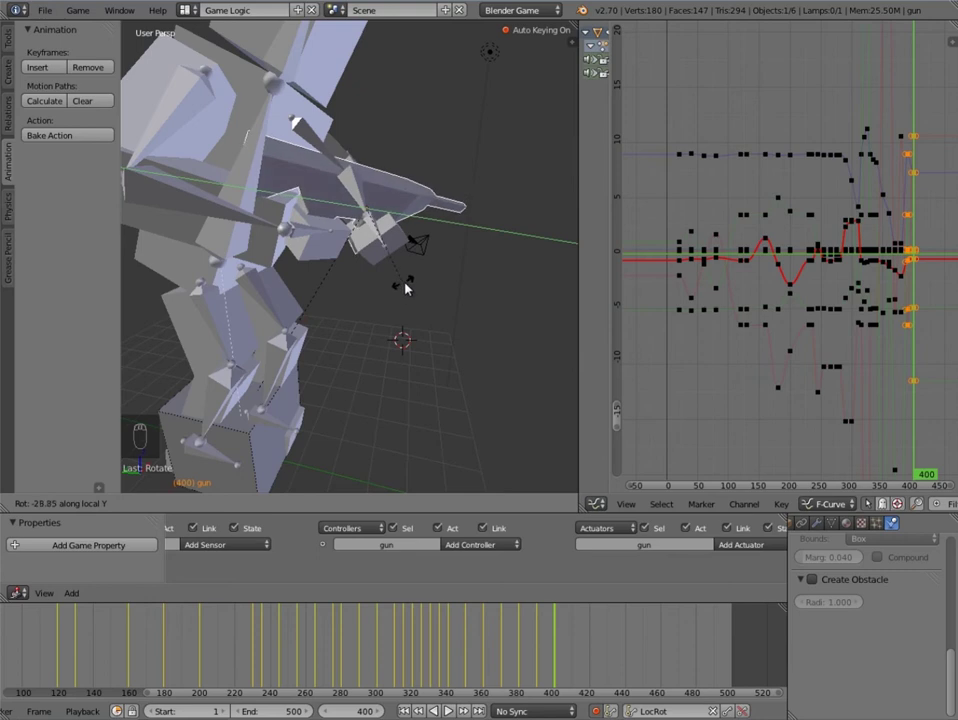
{"action": "key", "text": "g"}
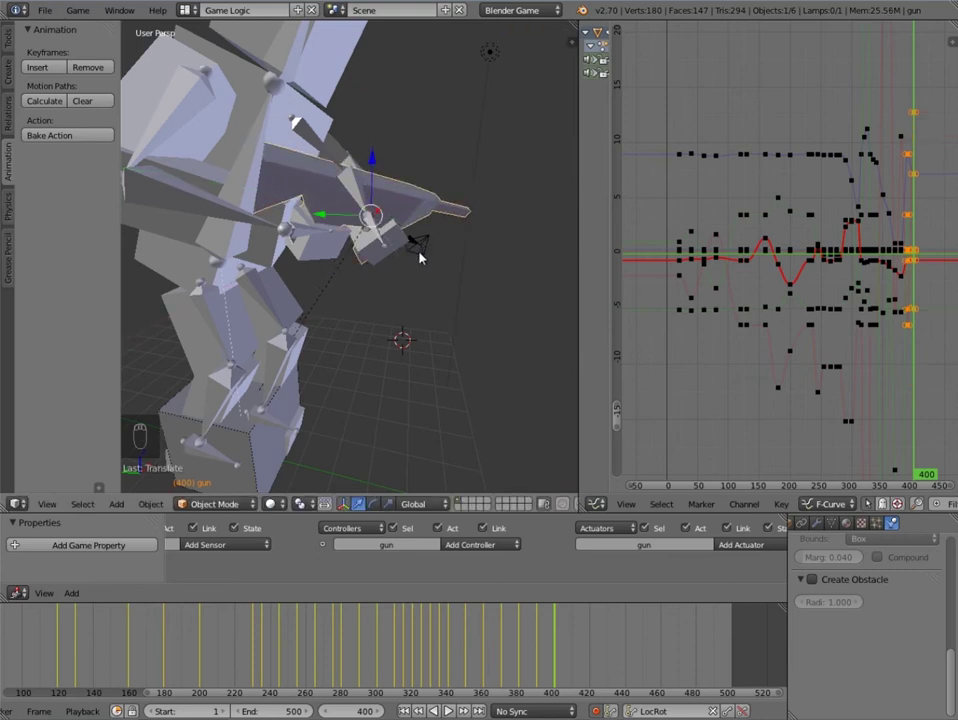
Step: Scrub the timeline to review the gun's motion and nudge its pose, ending near frame 410
{"action": "key", "text": "g"}
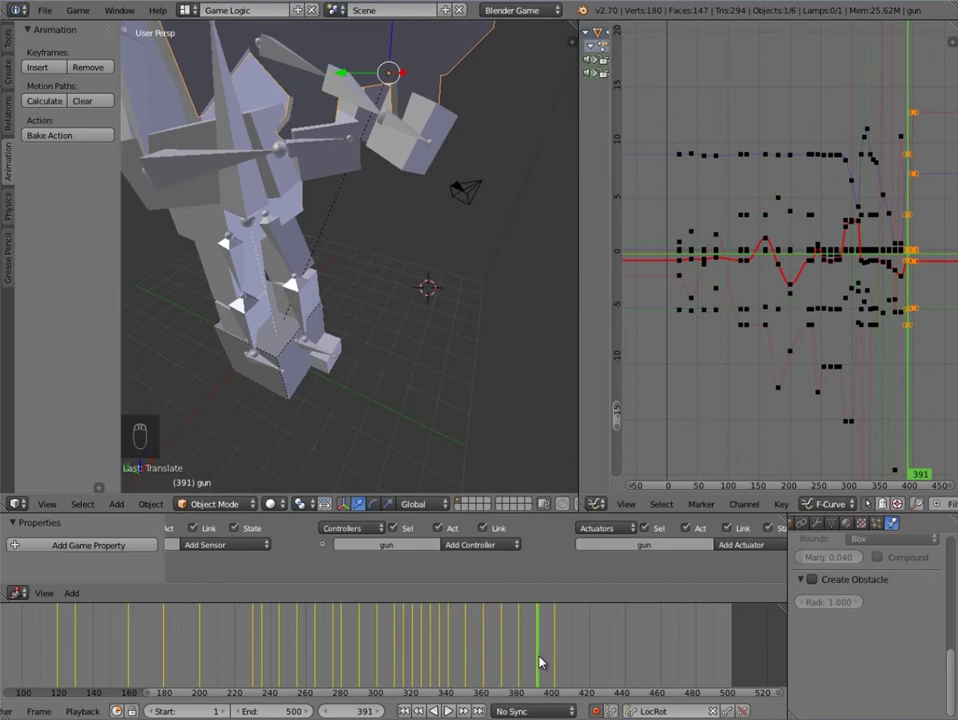
{"action": "left_click_drag", "start_coordinate": [338, 709], "coordinate": [407, 396]}
{"action": "key", "text": "g"}
{"action": "key", "text": "g"}
{"action": "left_click_drag", "start_coordinate": [551, 655], "coordinate": [576, 647]}
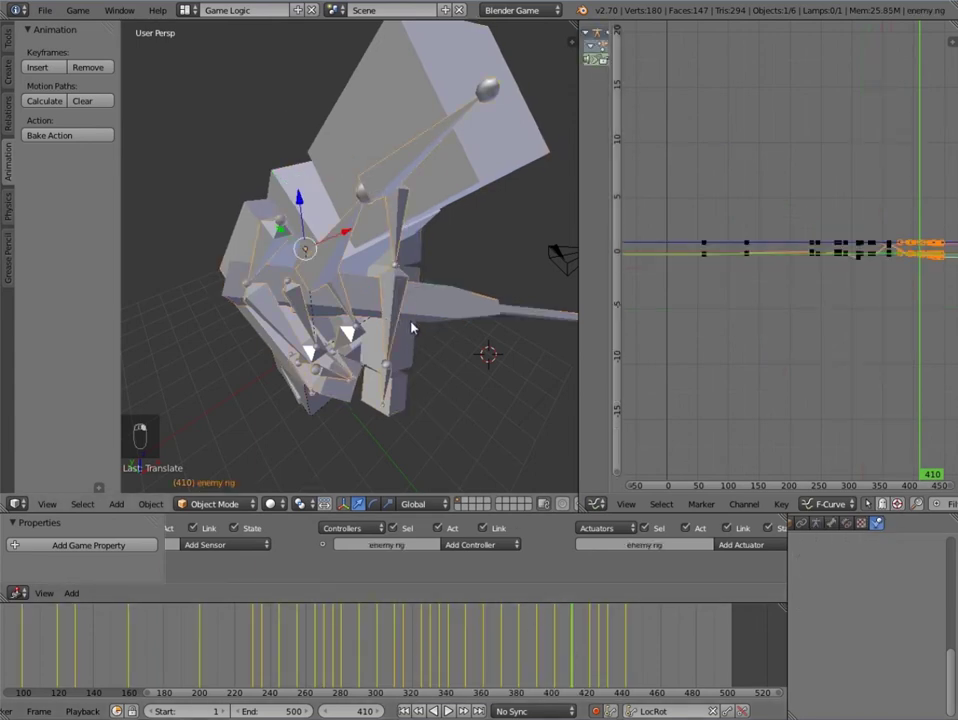
Step: From top view, rotate the gun into a first new aim at frame 410 with auto keying
{"action": "middle_click", "coordinate": [511, 297]}
{"action": "middle_click", "coordinate": [450, 339]}
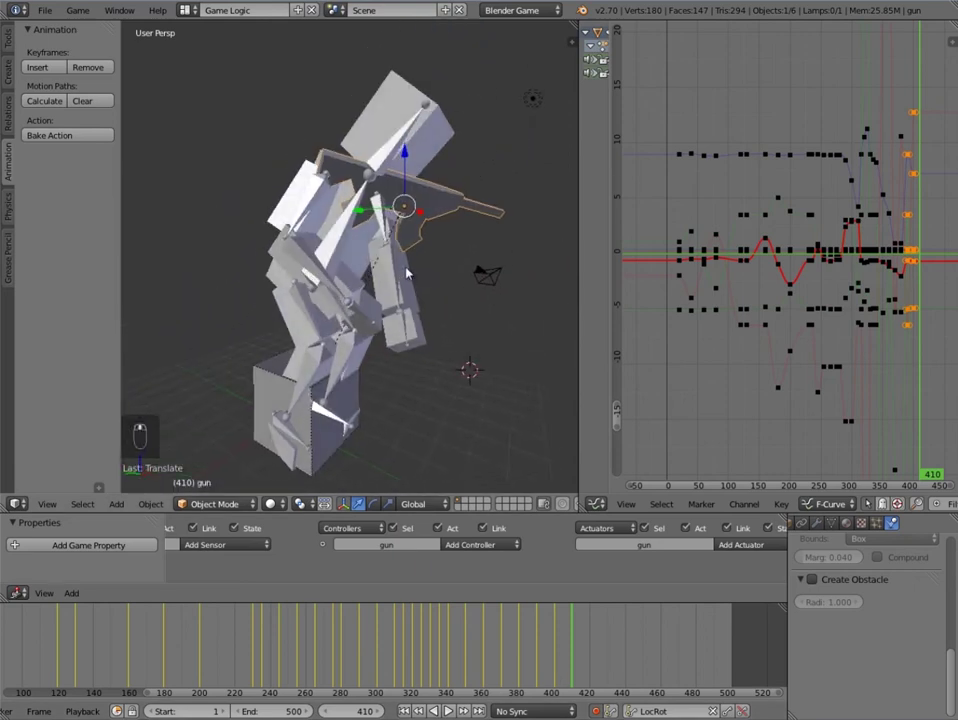
{"action": "key", "text": "KP_7"}
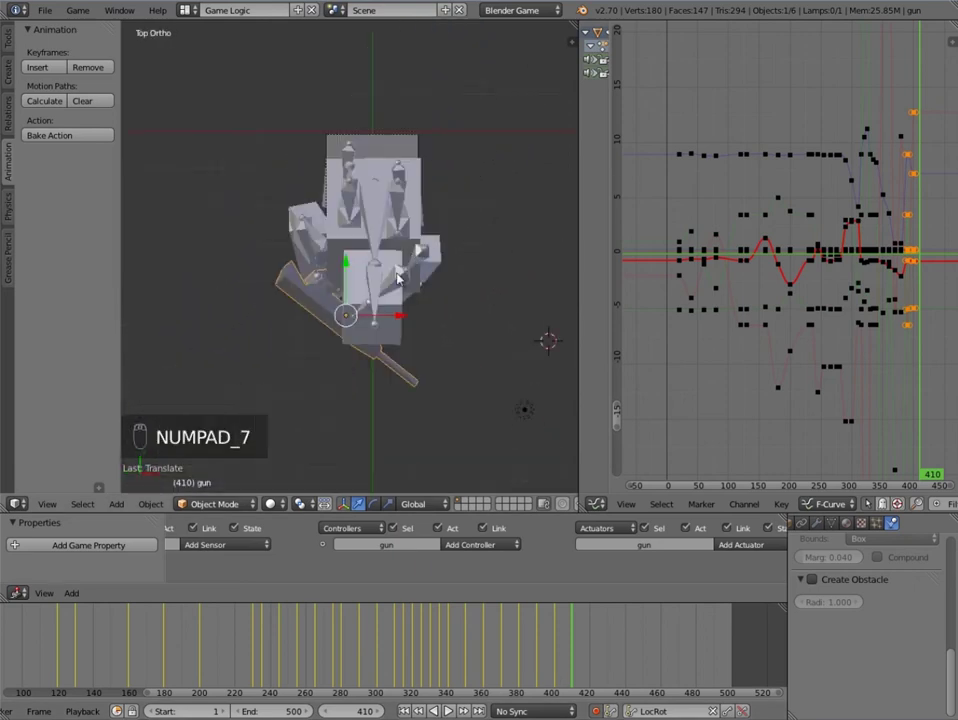
{"action": "key", "text": "g"}
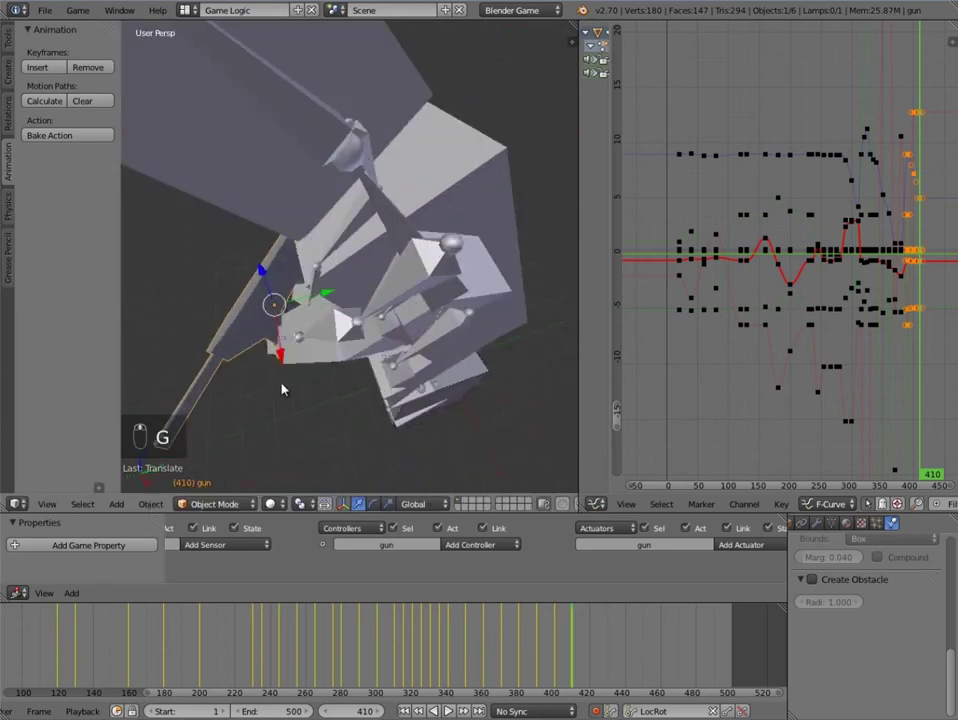
{"action": "key", "text": "r"}
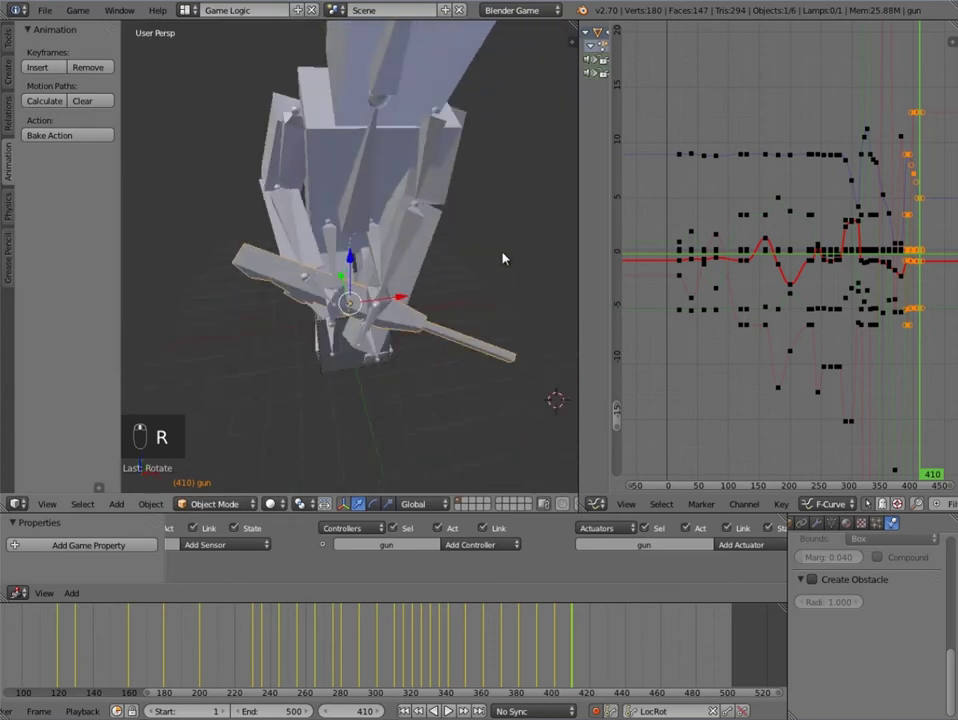
{"action": "key", "text": "g"}
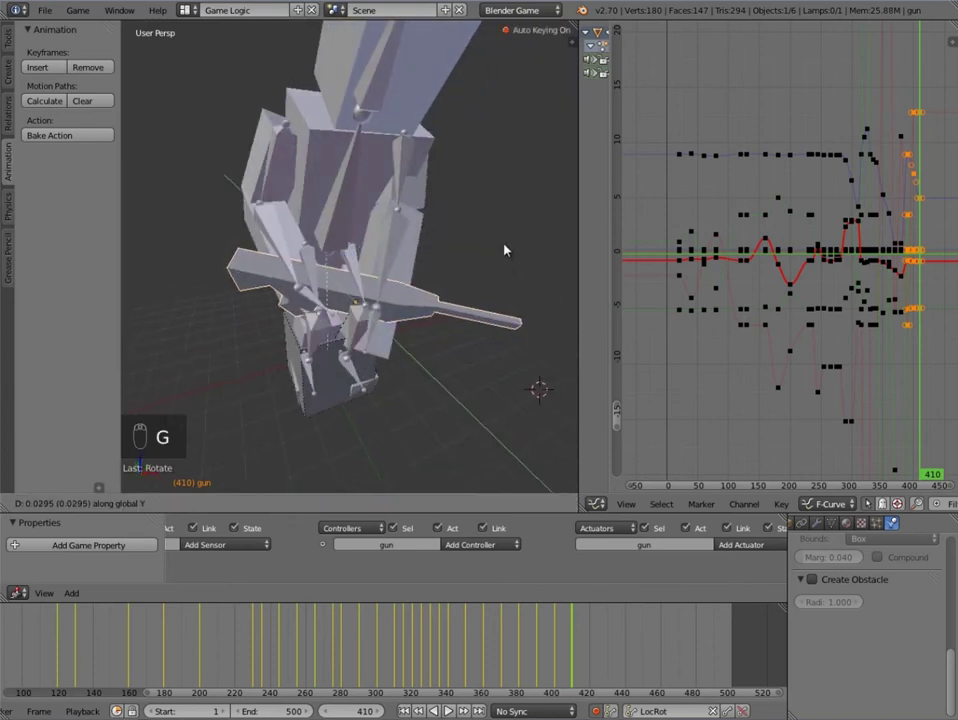
{"action": "key", "text": "g"}
{"action": "key", "text": "g"}
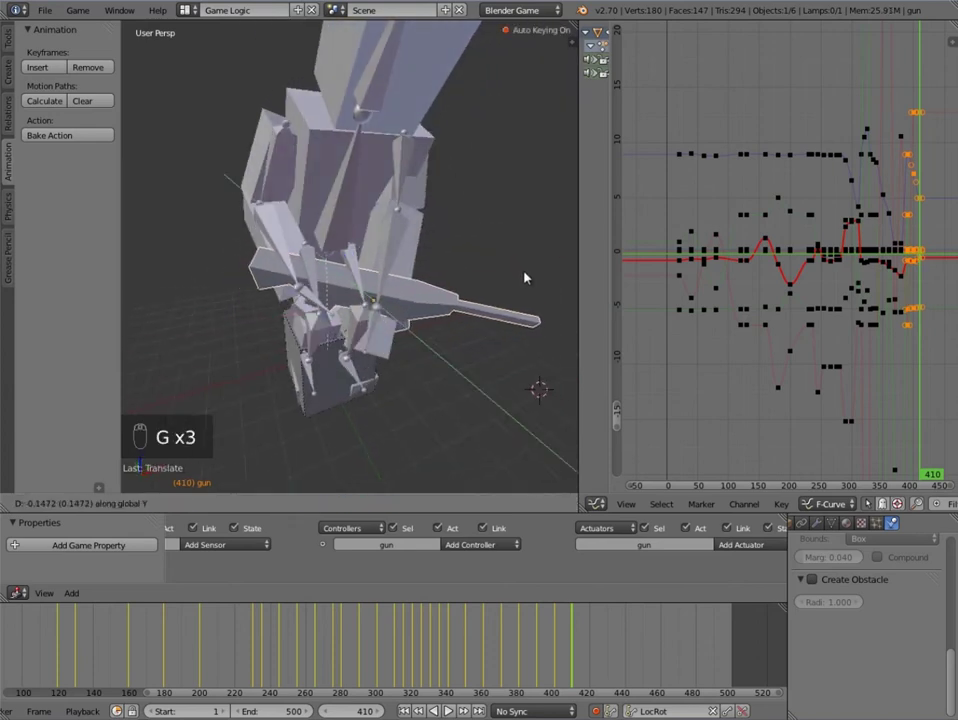
Step: Refine the gun's rotation at frame 410 from several orbited angles, keying the pose
{"action": "middle_click", "coordinate": [462, 294]}
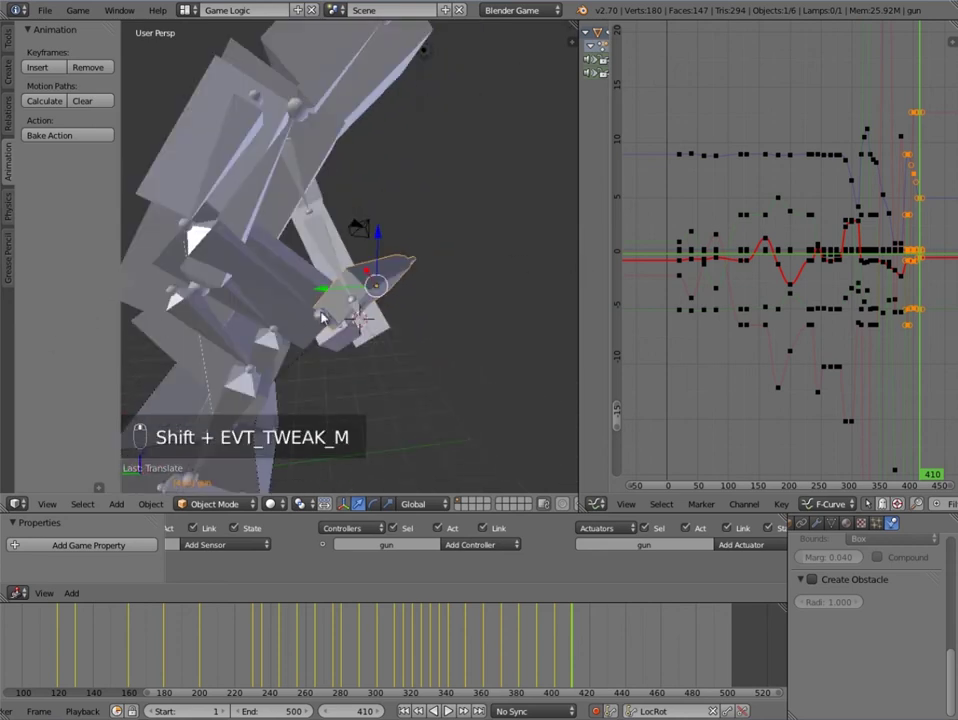
{"action": "key", "text": "shift+r"}
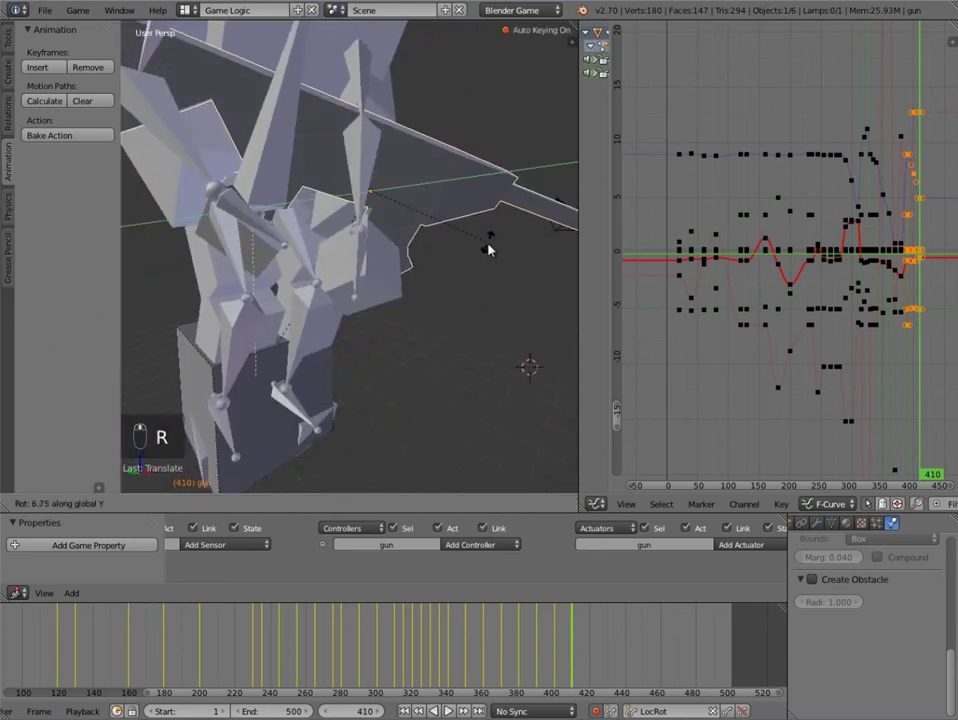
{"action": "middle_click", "coordinate": [421, 271]}
{"action": "key", "text": "g"}
{"action": "key", "text": "g"}
{"action": "middle_click", "coordinate": [403, 301]}
{"action": "key", "text": "g"}
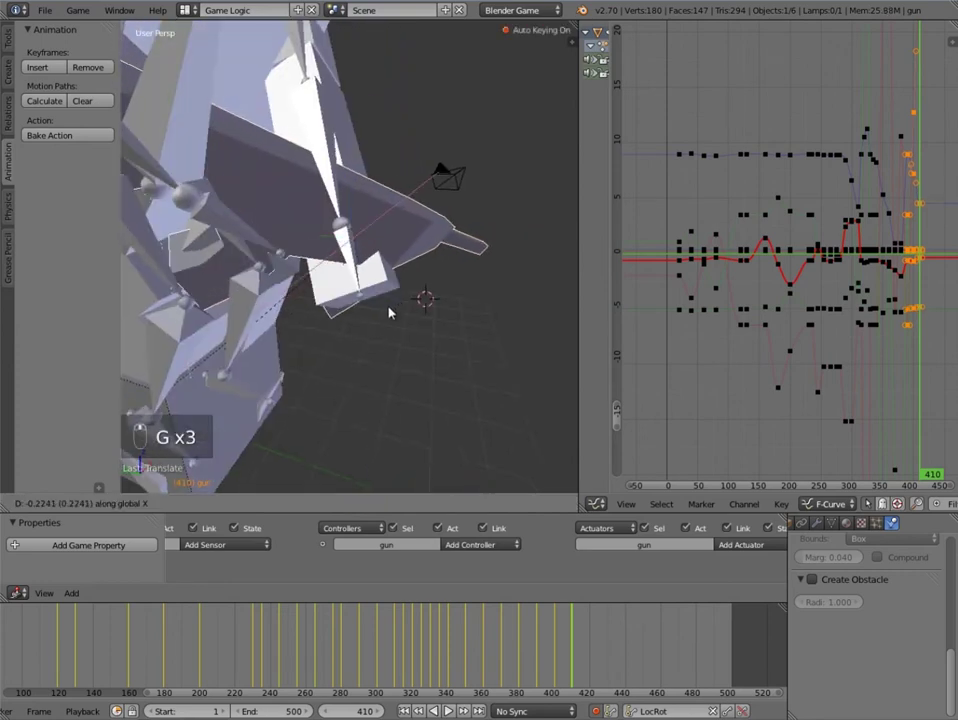
{"action": "key", "text": "g"}
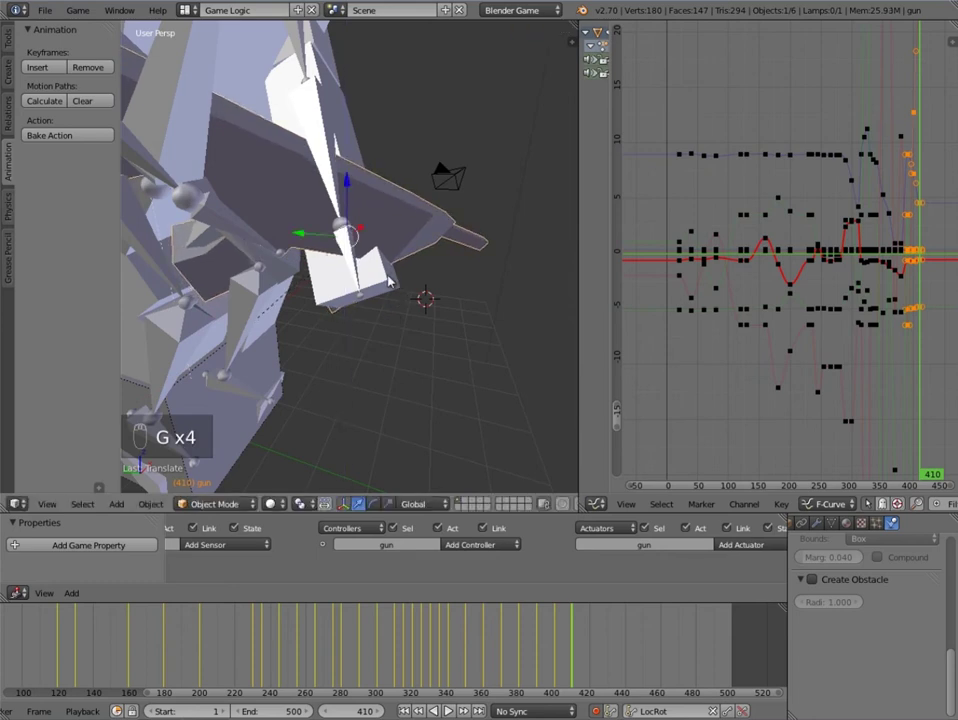
{"action": "key", "text": "r"}
{"action": "key", "text": "g"}
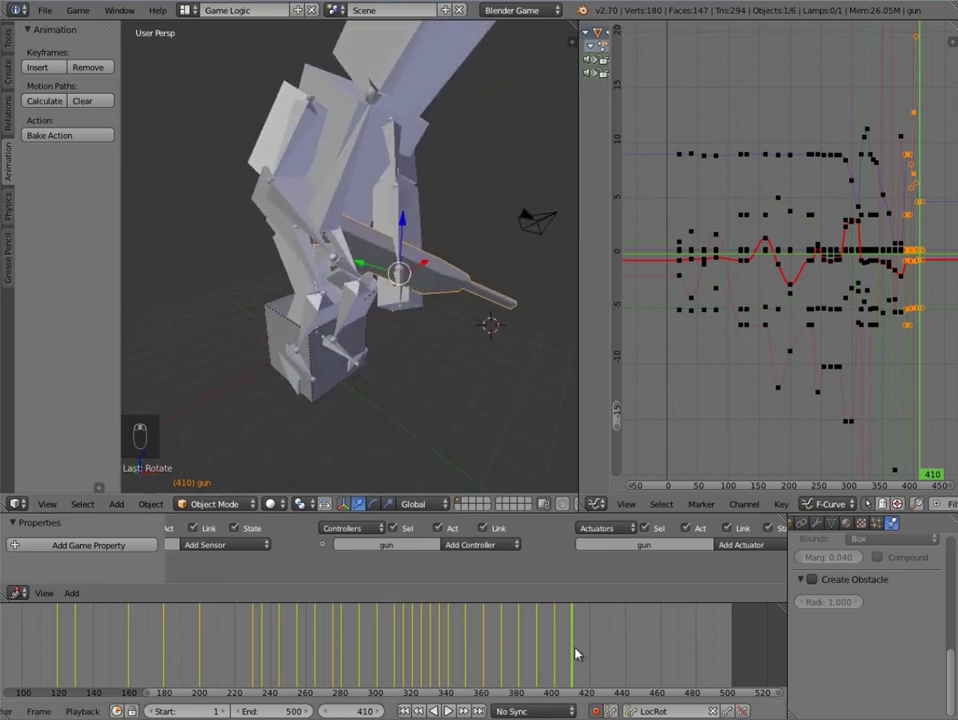
Step: Scrub the playhead forward from 410 to frame 420
{"action": "left_click_drag", "start_coordinate": [577, 651], "coordinate": [541, 649]}
{"action": "middle_click", "coordinate": [541, 649]}
{"action": "left_click_drag", "start_coordinate": [546, 649], "coordinate": [573, 651]}
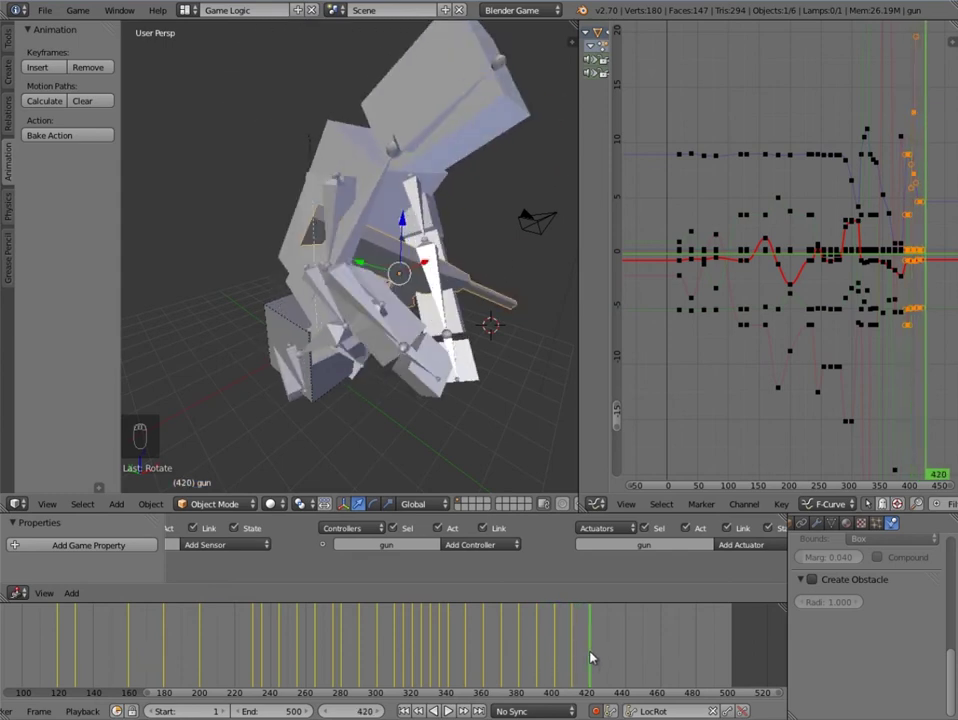
Step: Select the gun and rotate it to a new aim at frame 420
{"action": "right_click", "coordinate": [412, 148]}
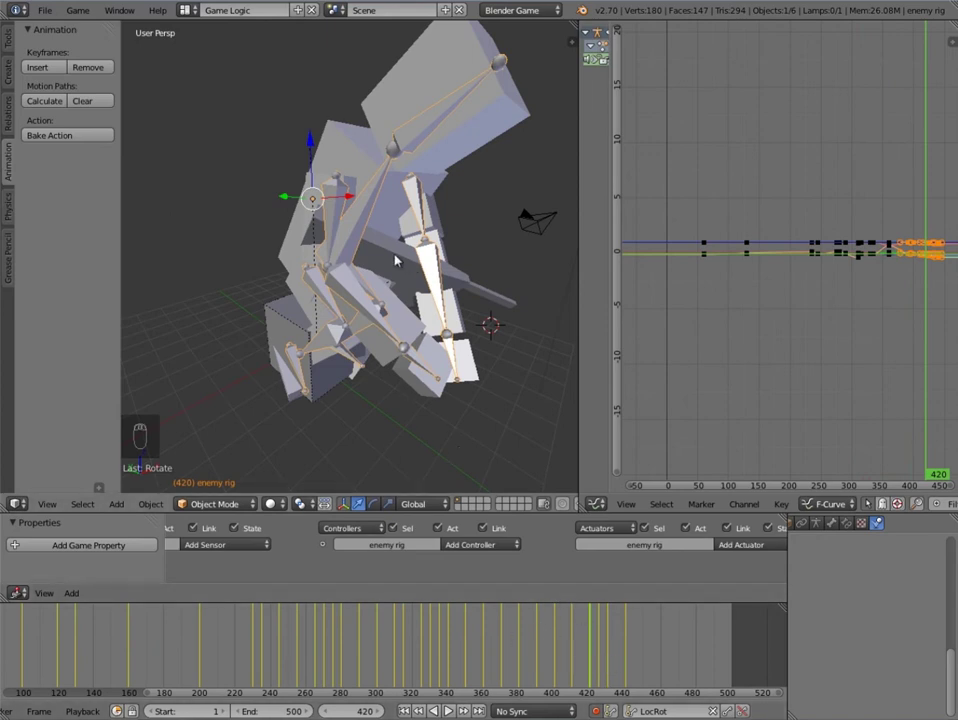
{"action": "left_click_drag", "start_coordinate": [539, 340], "coordinate": [421, 230]}
{"action": "key", "text": "g"}
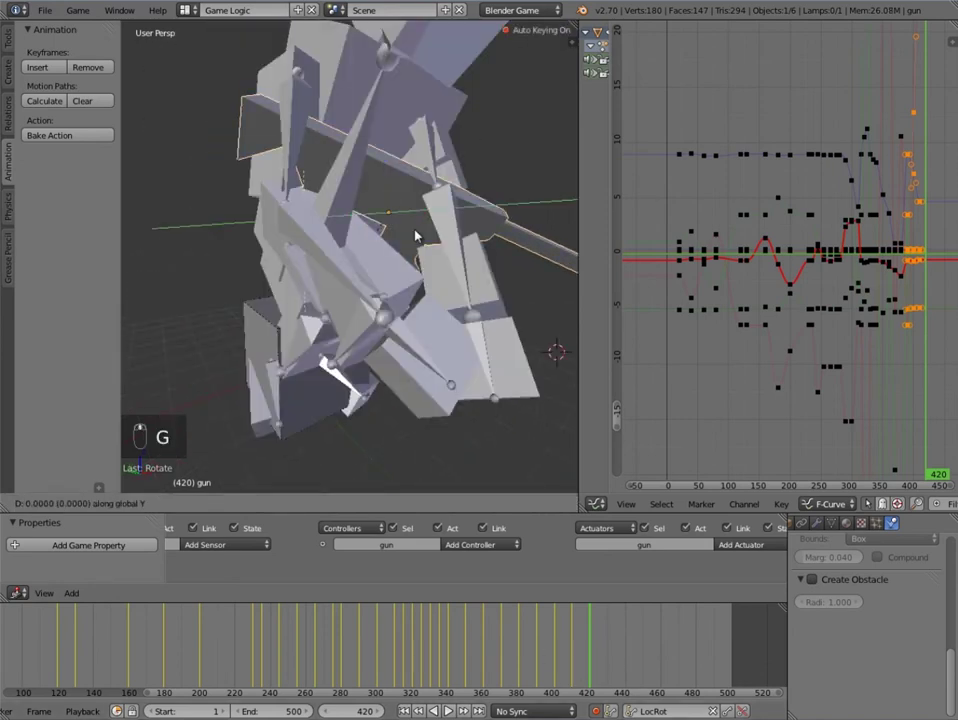
{"action": "key", "text": "g"}
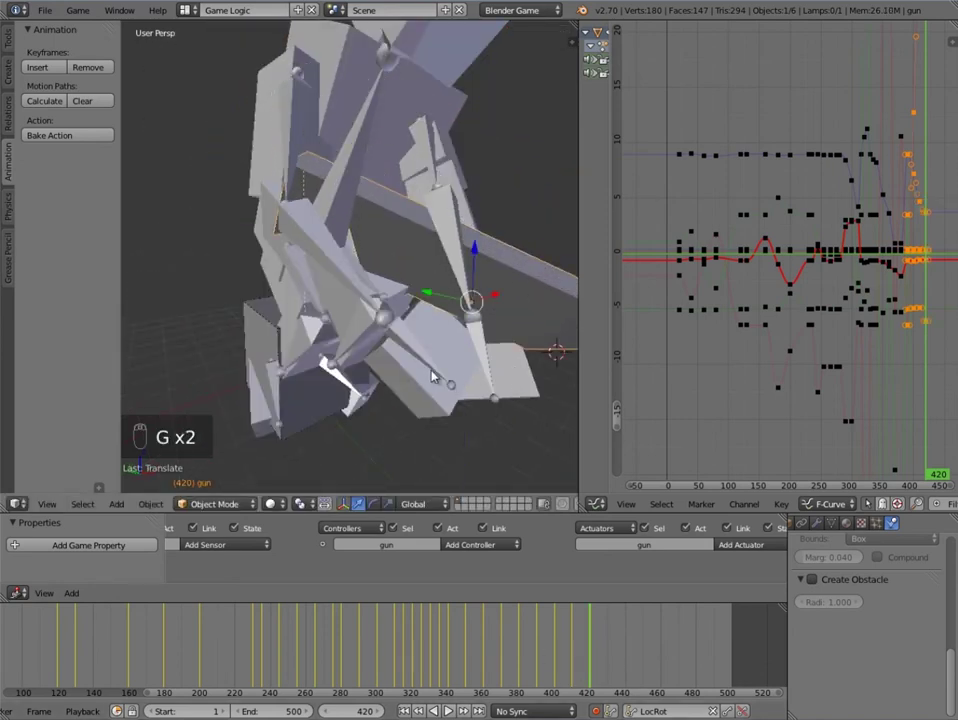
{"action": "key", "text": "g"}
{"action": "key", "text": "r"}
{"action": "left_click", "coordinate": [469, 285]}
Step: Nudge the gun's rotation and position further at frame 420
{"action": "key", "text": "g"}
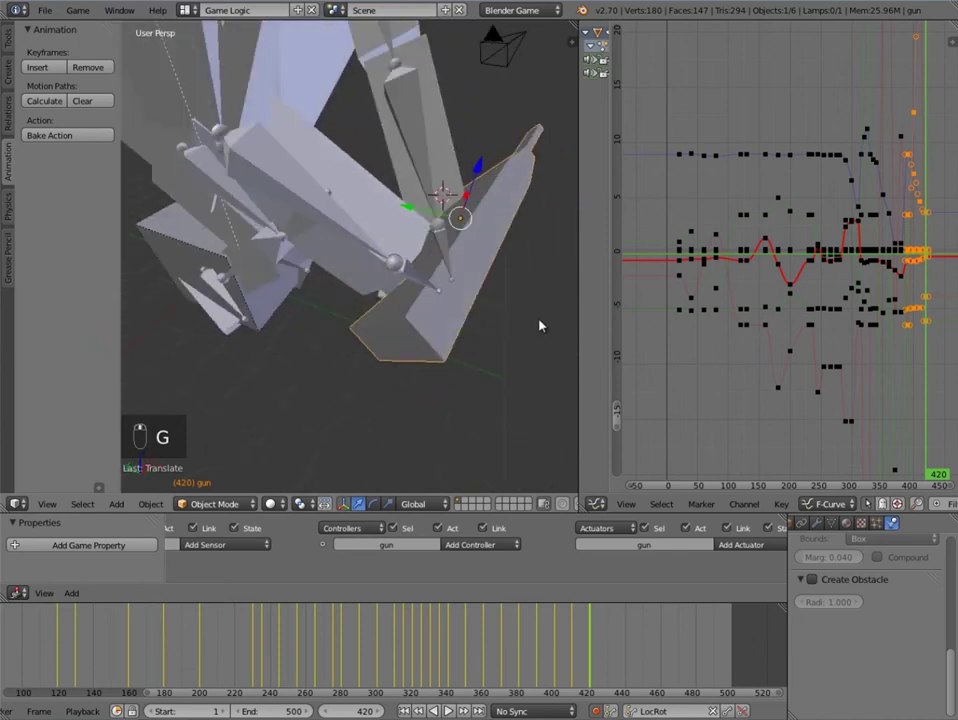
{"action": "key", "text": "g"}
{"action": "key", "text": "g"}
{"action": "key", "text": "r"}
{"action": "key", "text": "r"}
{"action": "left_click_drag", "start_coordinate": [464, 308], "coordinate": [547, 317]}
{"action": "key", "text": "g"}
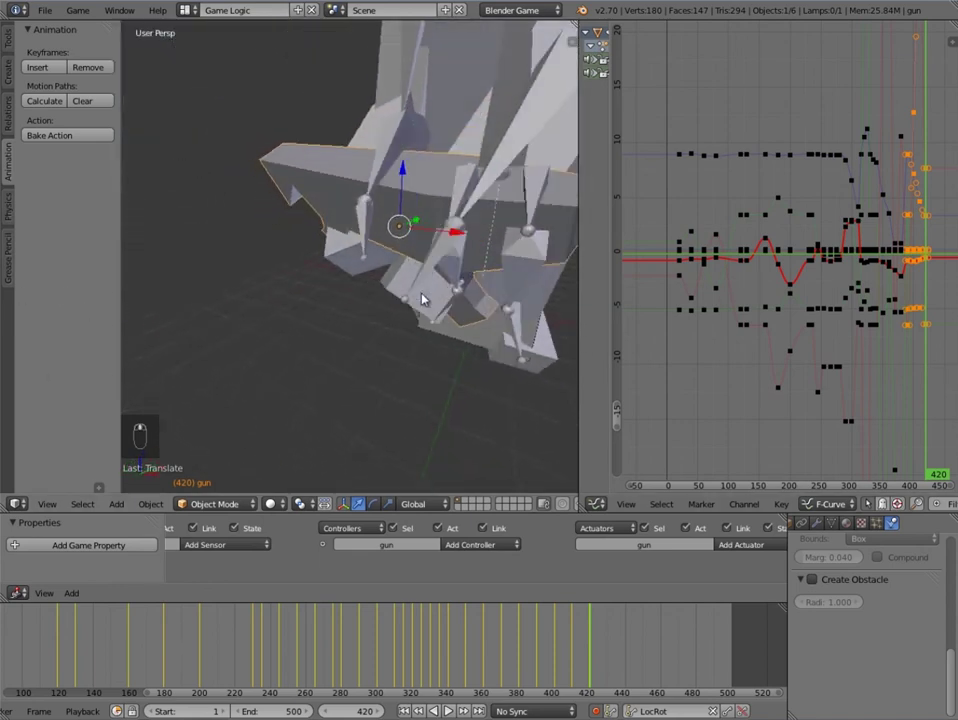
{"action": "key", "text": "r"}
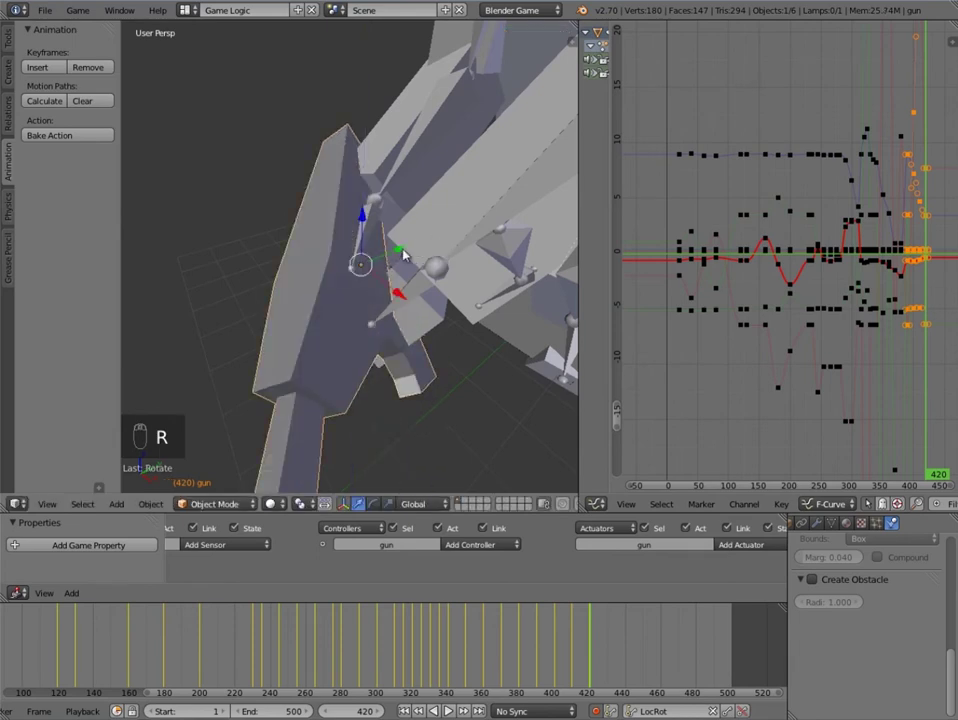
Step: Orbit around and rotate the gun into another aim, checking it from a new angle
{"action": "middle_click", "coordinate": [529, 326]}
{"action": "key", "text": "r"}
{"action": "key", "text": "r"}
{"action": "key", "text": "g"}
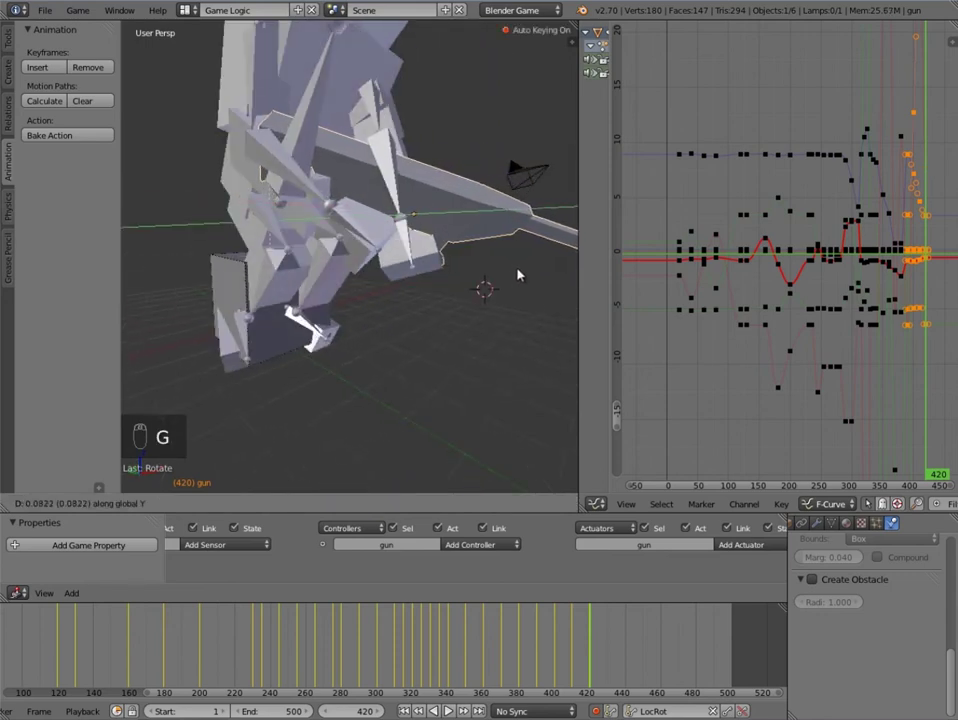
{"action": "key", "text": "g"}
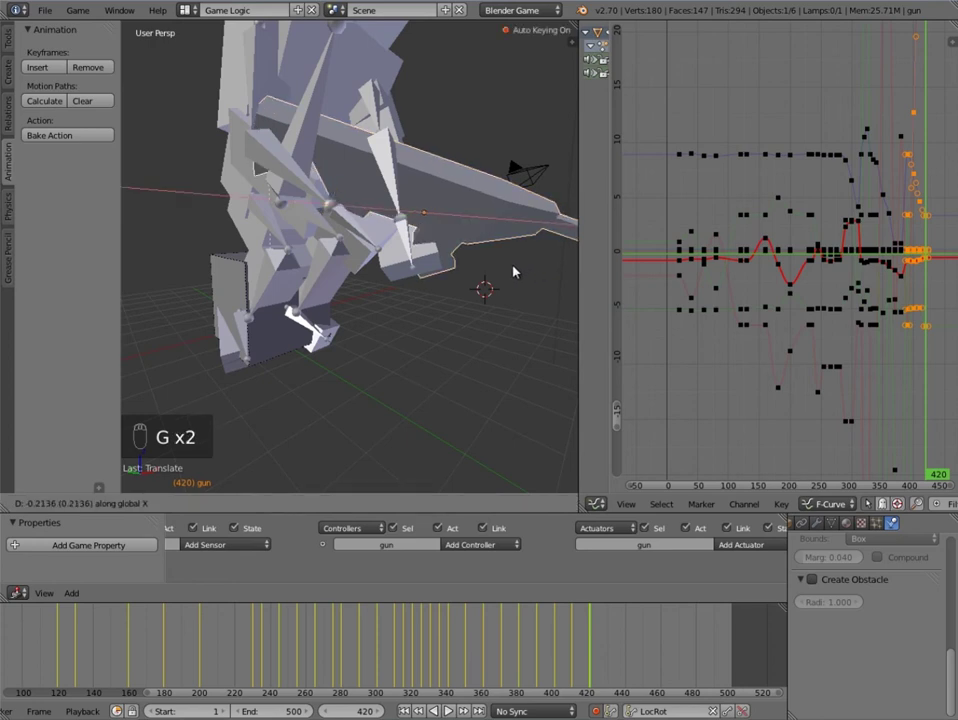
{"action": "key", "text": "g"}
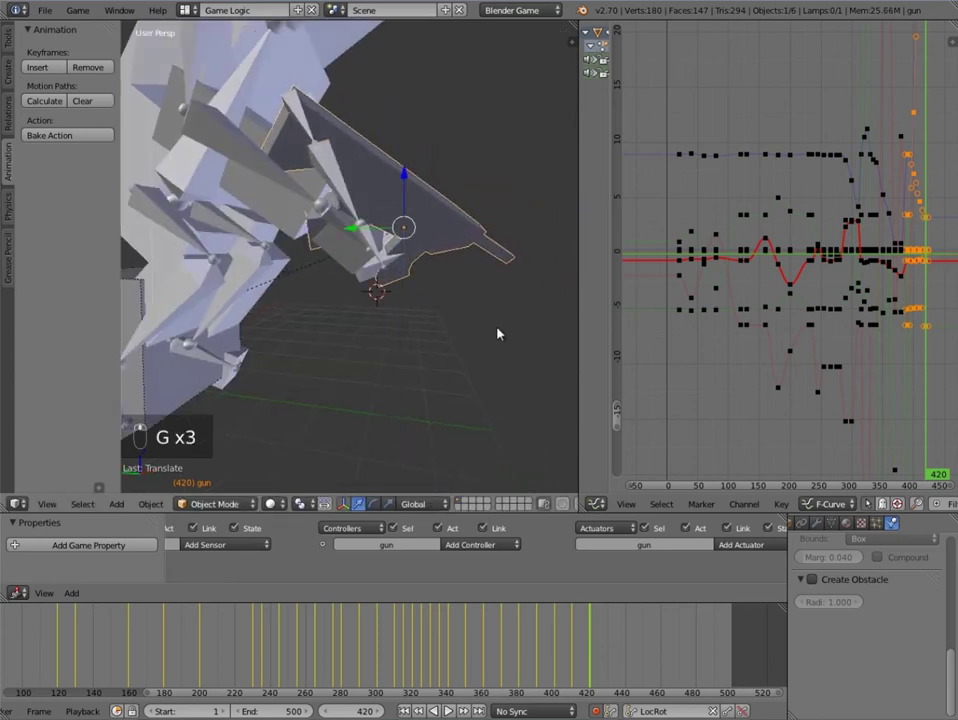
{"action": "key", "text": "g"}
{"action": "left_click_drag", "start_coordinate": [502, 329], "coordinate": [452, 288]}
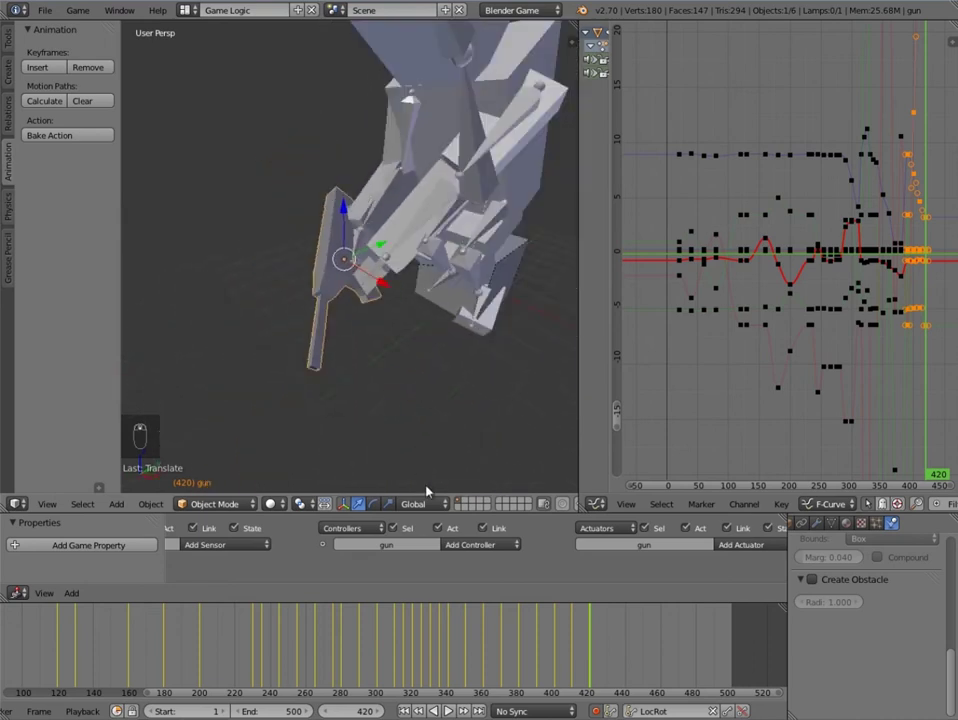
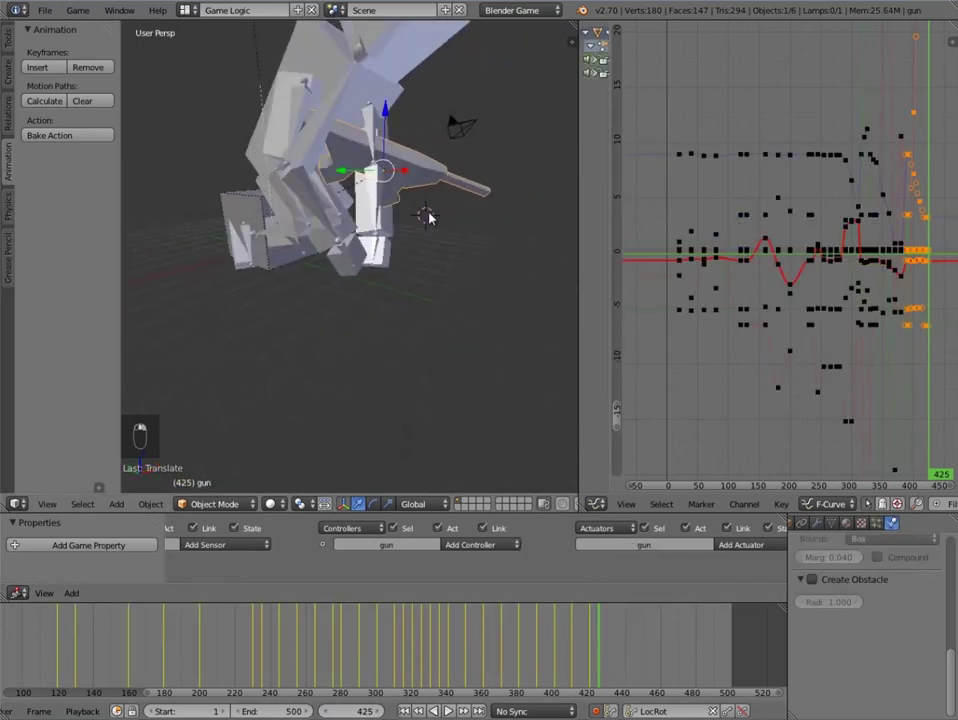
Step: Repose the gun at frame 425, checking from Right Ortho and moving it into position
{"action": "key", "text": "g"}
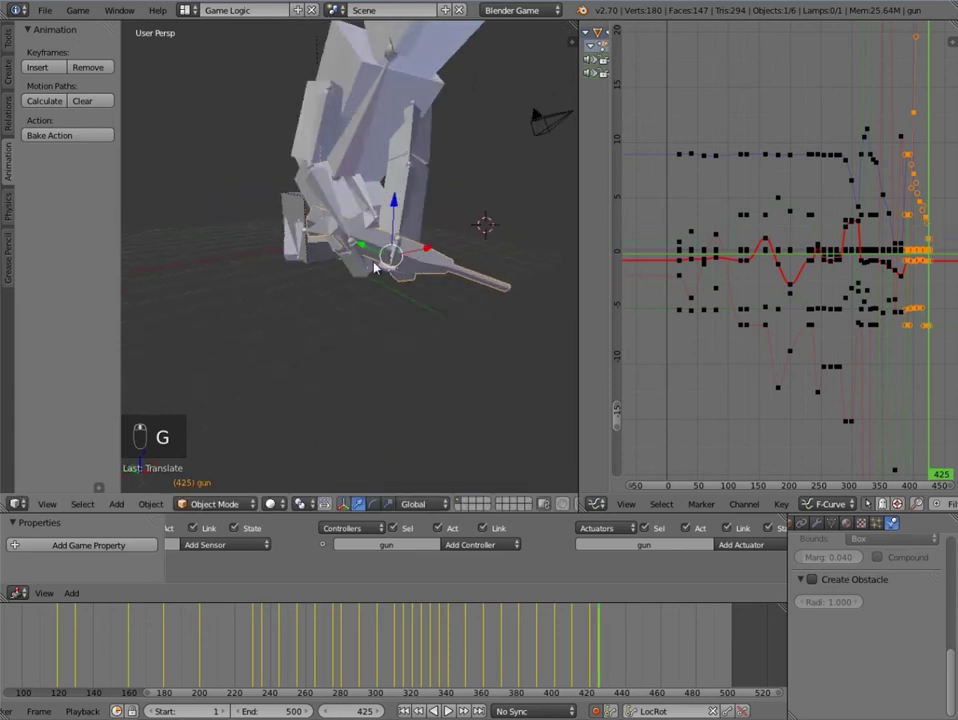
{"action": "key", "text": "r"}
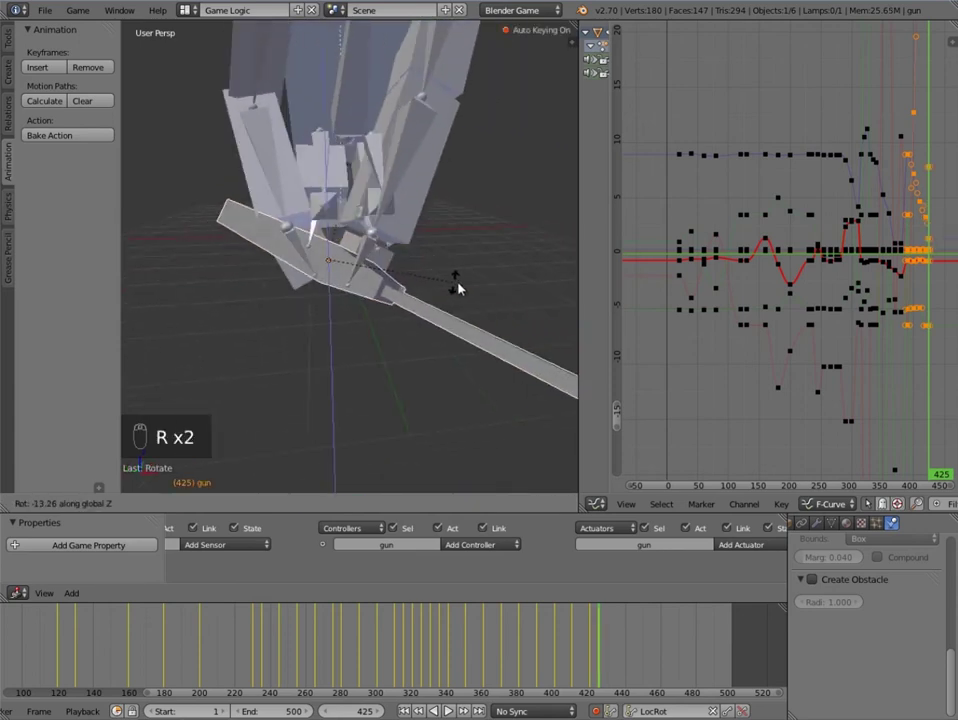
{"action": "key", "text": "KP_1"}
{"action": "key", "text": "KP_3"}
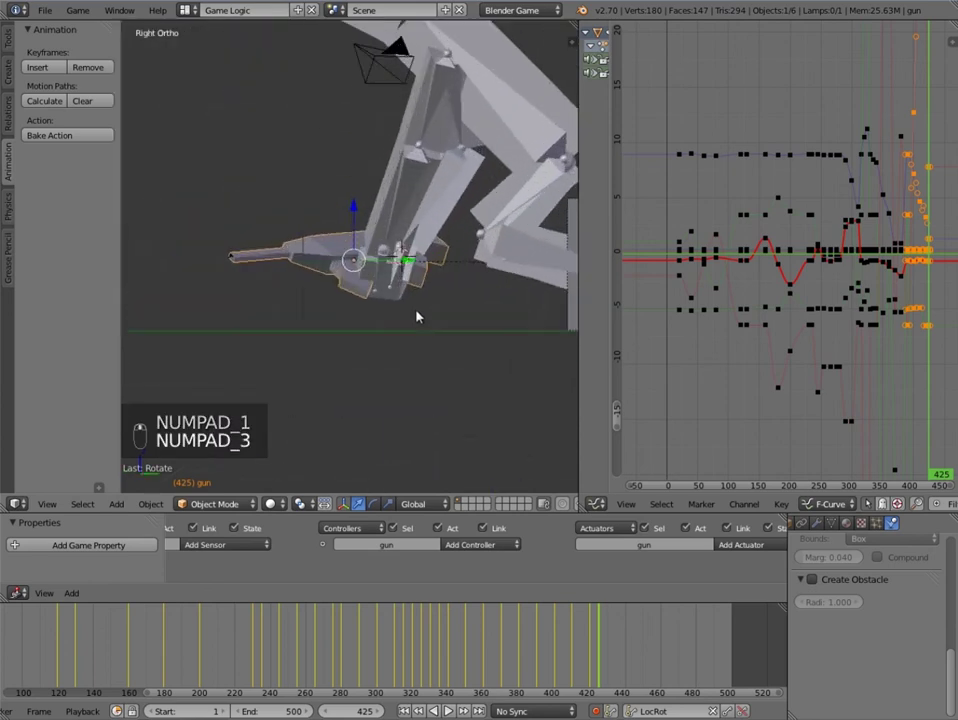
{"action": "key", "text": "g"}
{"action": "middle_click", "coordinate": [484, 302]}
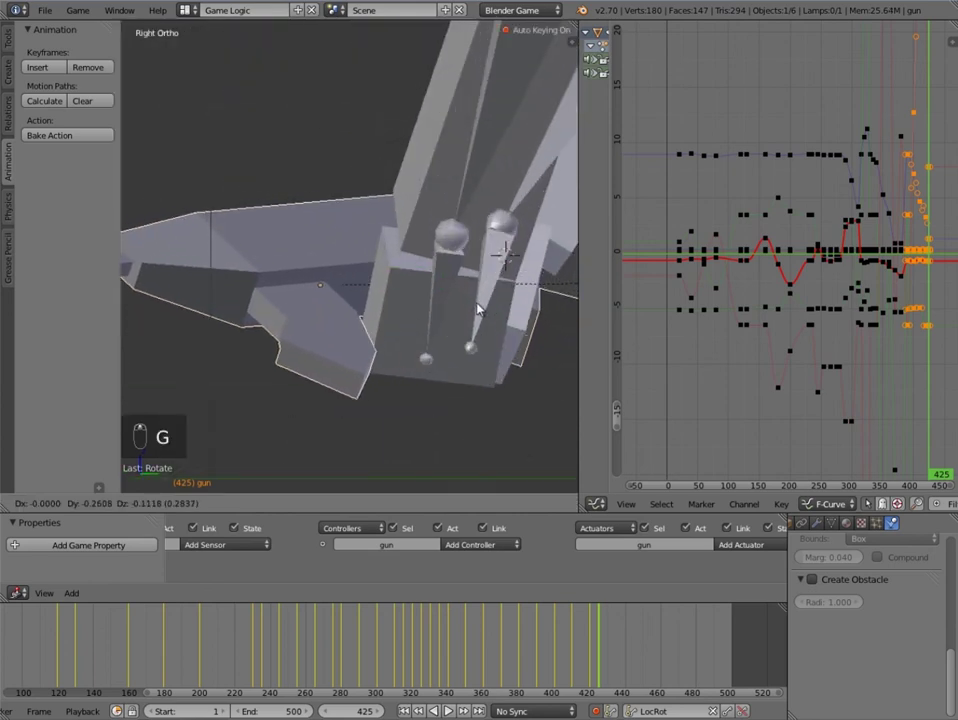
{"action": "key", "text": "y"}
{"action": "key", "text": "g"}
{"action": "key", "text": "g"}
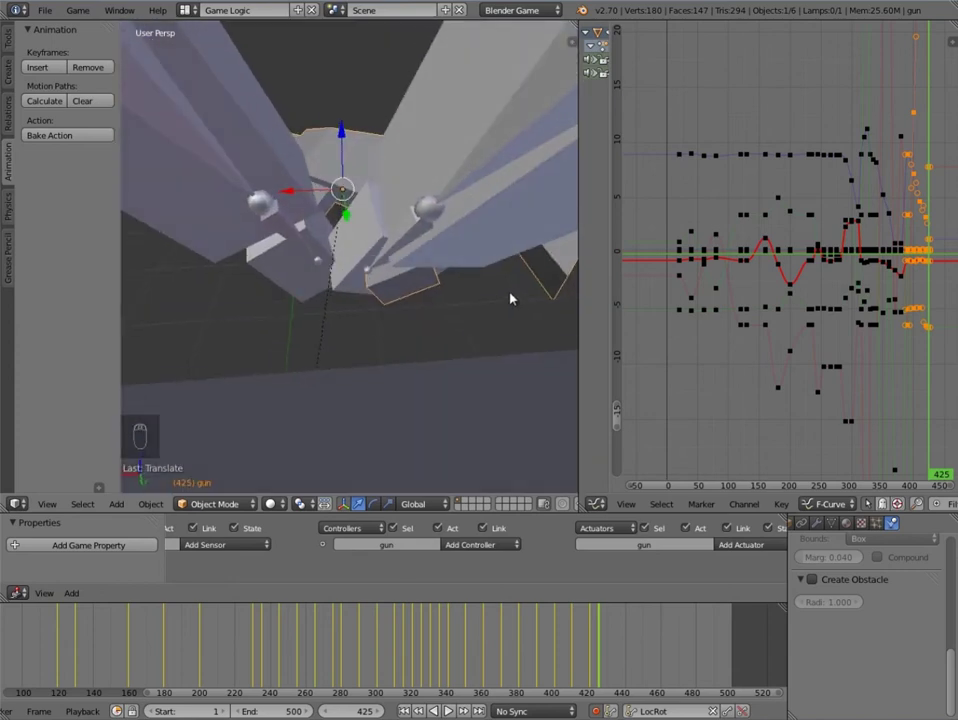
{"action": "key", "text": "g"}
{"action": "key", "text": "r"}
{"action": "key", "text": "r"}
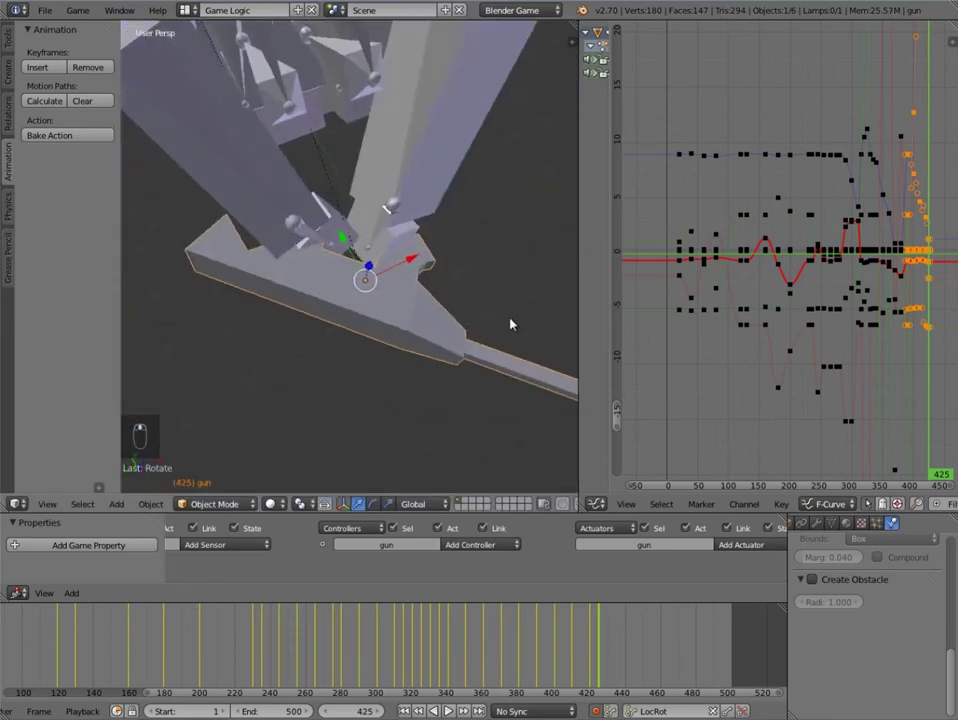
Step: Advance the playhead to frame 430
{"action": "left_click", "coordinate": [332, 680]}
{"action": "middle_click", "coordinate": [614, 657]}
{"action": "left_click", "coordinate": [606, 648]}
{"action": "middle_click", "coordinate": [336, 712]}
{"action": "left_click_drag", "start_coordinate": [326, 445], "coordinate": [575, 364]}
{"action": "key", "text": "KP_1"}
Step: From side view at frame 430, select the enemy rig and its arm bone
{"action": "key", "text": "KP_3"}
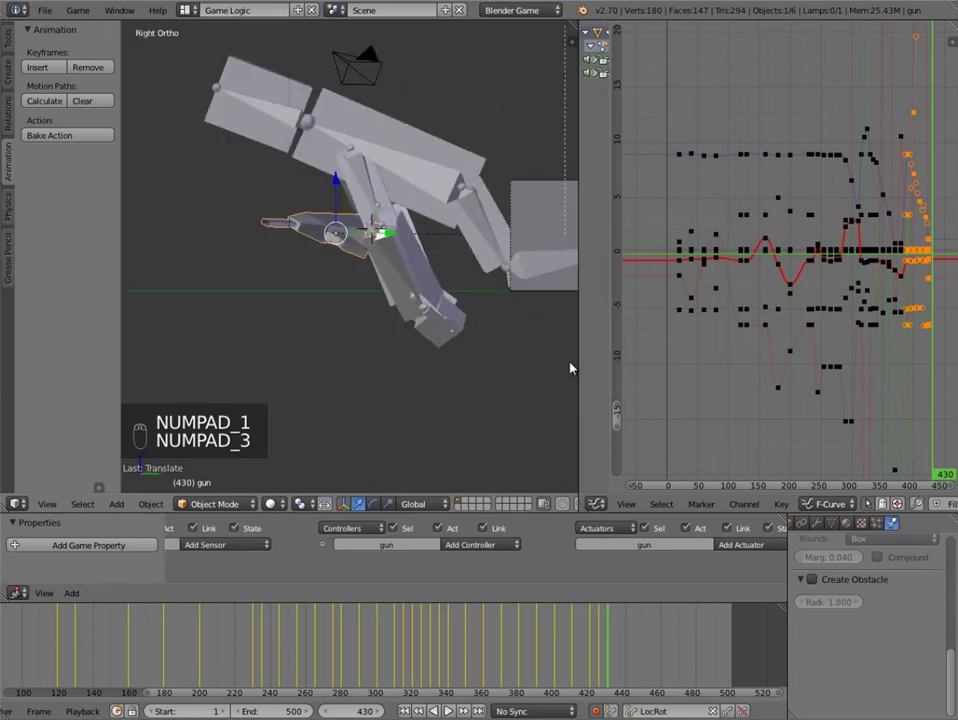
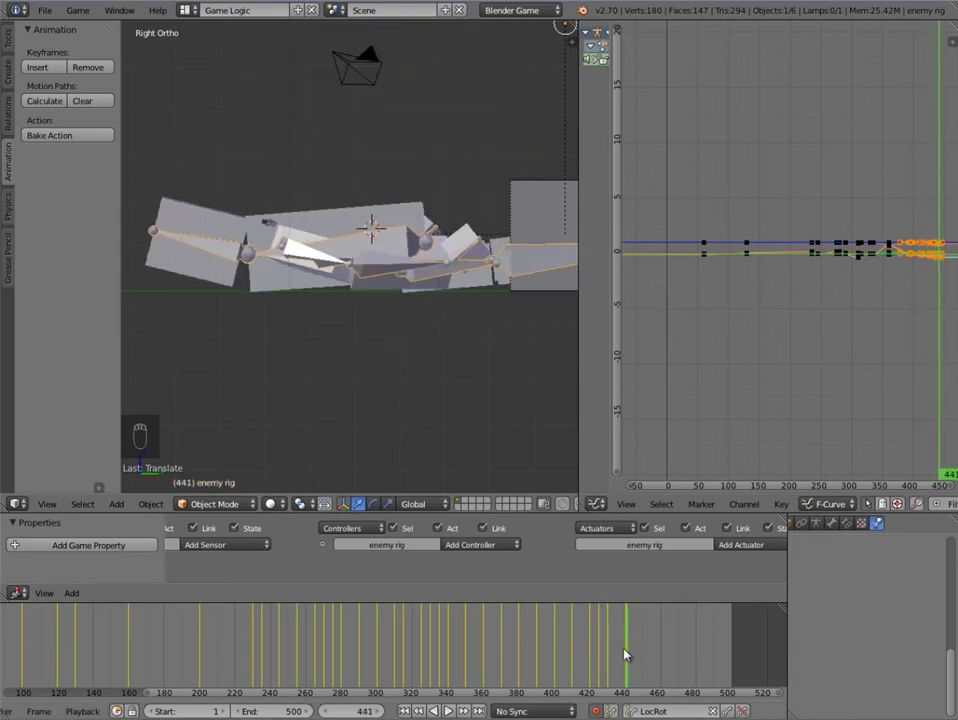
{"action": "left_click_drag", "start_coordinate": [605, 647], "coordinate": [617, 647]}
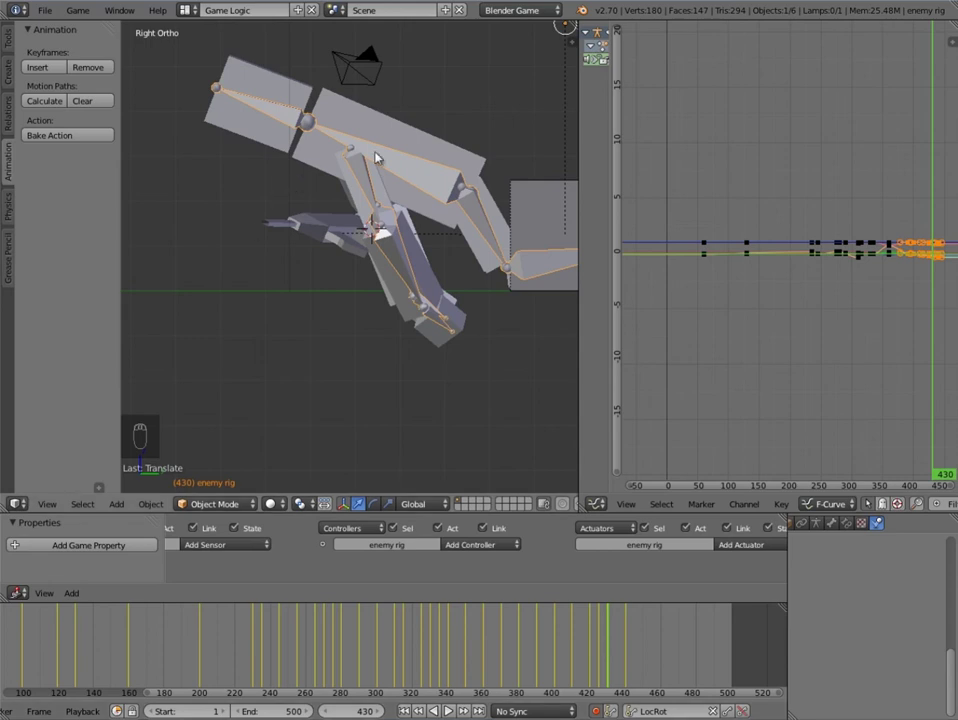
{"action": "left_click_drag", "start_coordinate": [360, 167], "coordinate": [256, 503]}
{"action": "left_click", "coordinate": [256, 503]}
{"action": "left_click", "coordinate": [366, 177]}
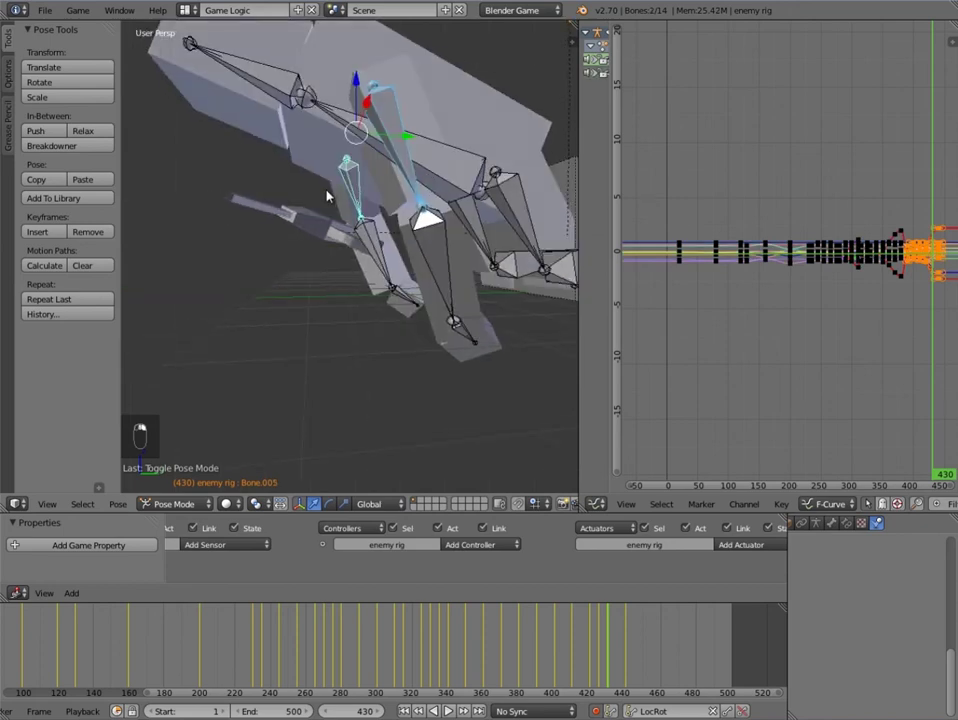
Step: In Pose Mode rotate the upper and lower arm bones at frame 430, then return to Object Mode
{"action": "key", "text": "KP_1"}
{"action": "key", "text": "KP_3"}
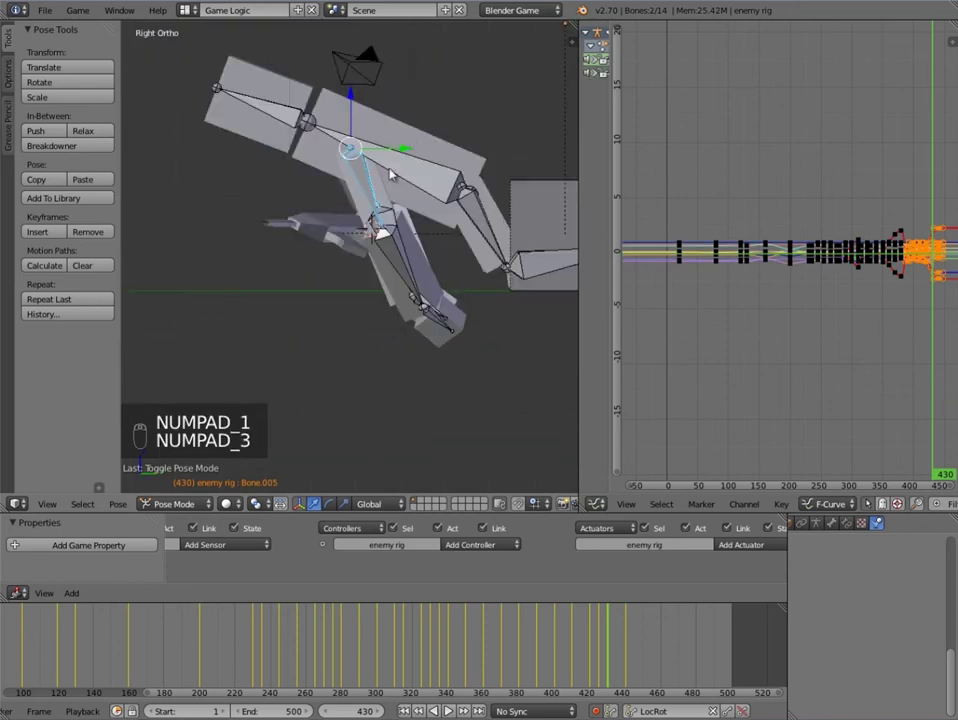
{"action": "key", "text": "g"}
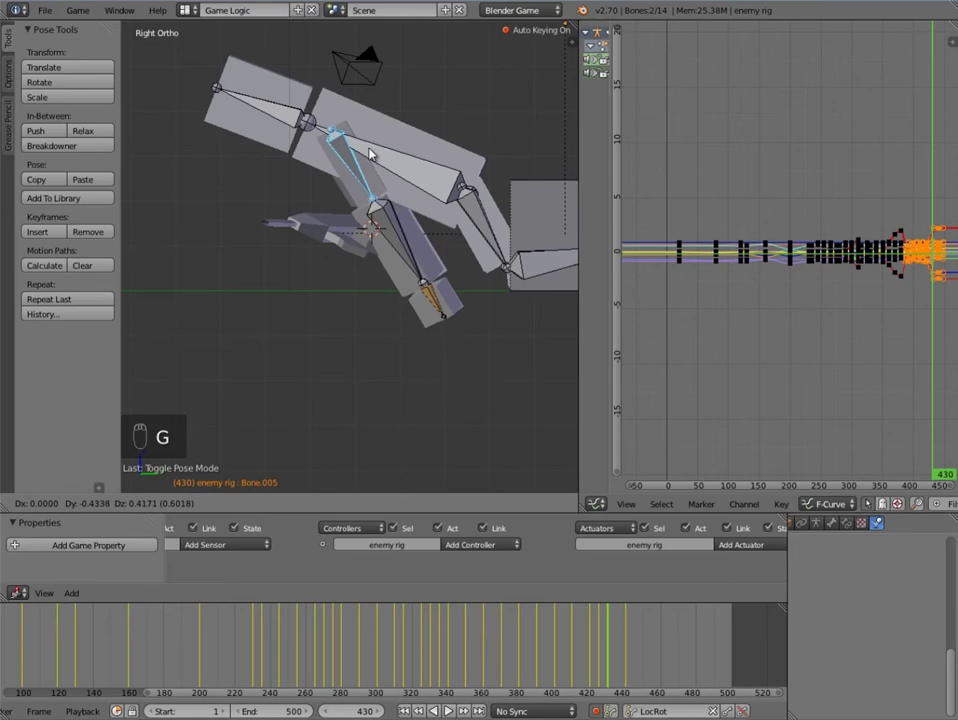
{"action": "key", "text": "a"}
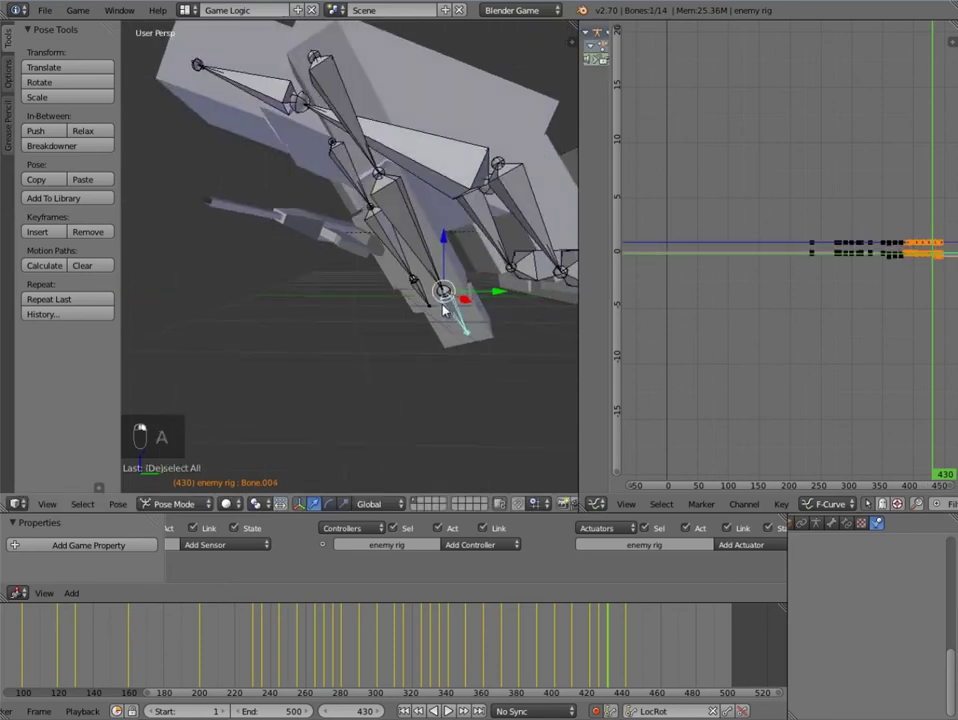
{"action": "key", "text": "KP_1"}
{"action": "key", "text": "KP_3"}
{"action": "key", "text": "g"}
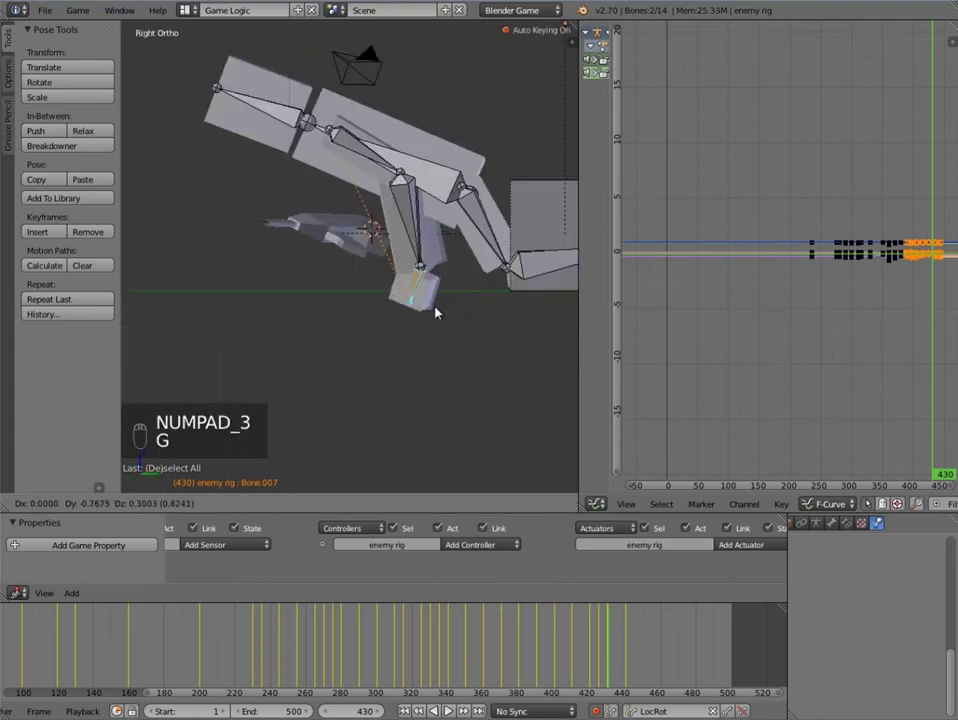
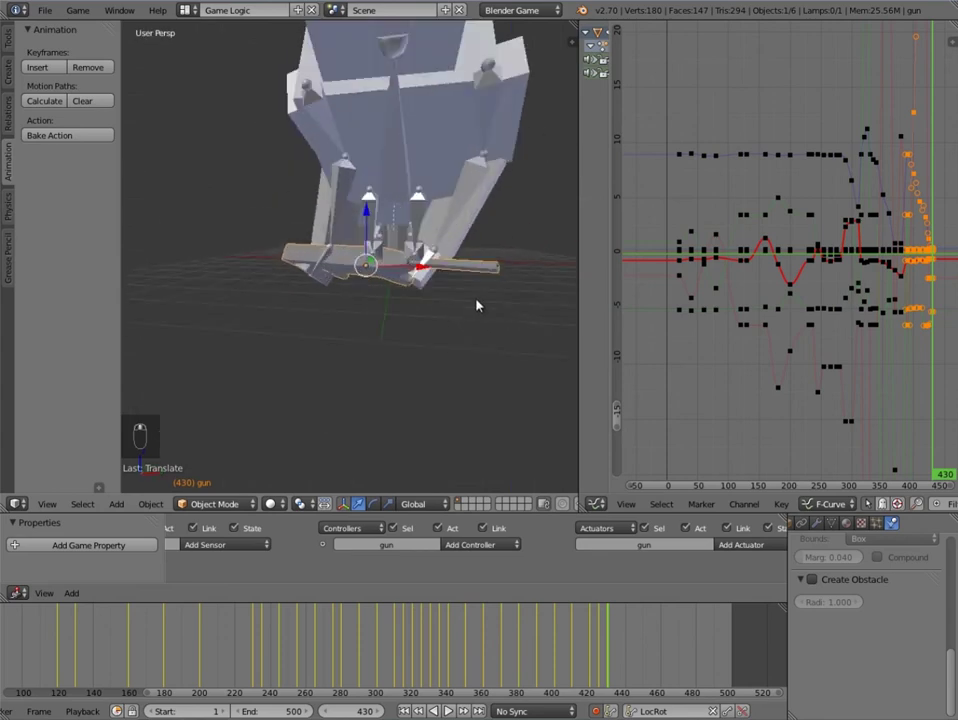
Step: Select the gun and adjust its rotation and position for the end of the action
{"action": "middle_click", "coordinate": [459, 284]}
{"action": "left_click", "coordinate": [480, 298]}
{"action": "key", "text": "r"}
{"action": "left_click_drag", "start_coordinate": [545, 329], "coordinate": [414, 343]}
{"action": "key", "text": "g"}
{"action": "left_click", "coordinate": [403, 347]}
{"action": "key", "text": "r"}
{"action": "key", "text": "g"}
{"action": "key", "text": "g"}
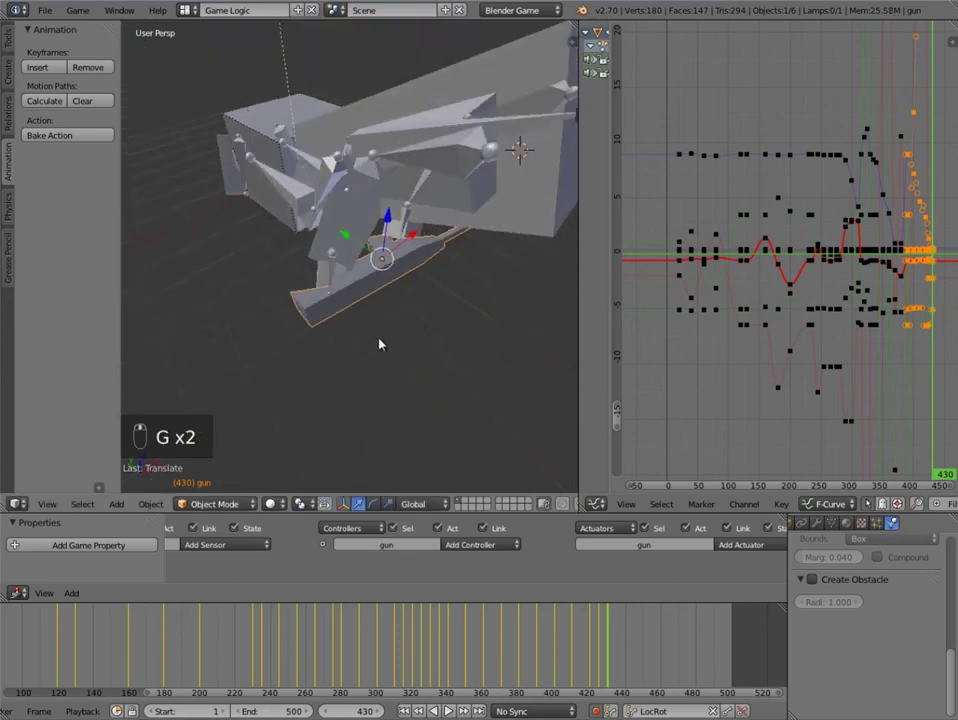
Step: Move to frame 440 and repose the gun there
{"action": "left_click_drag", "start_coordinate": [631, 626], "coordinate": [511, 333]}
{"action": "middle_click", "coordinate": [511, 333]}
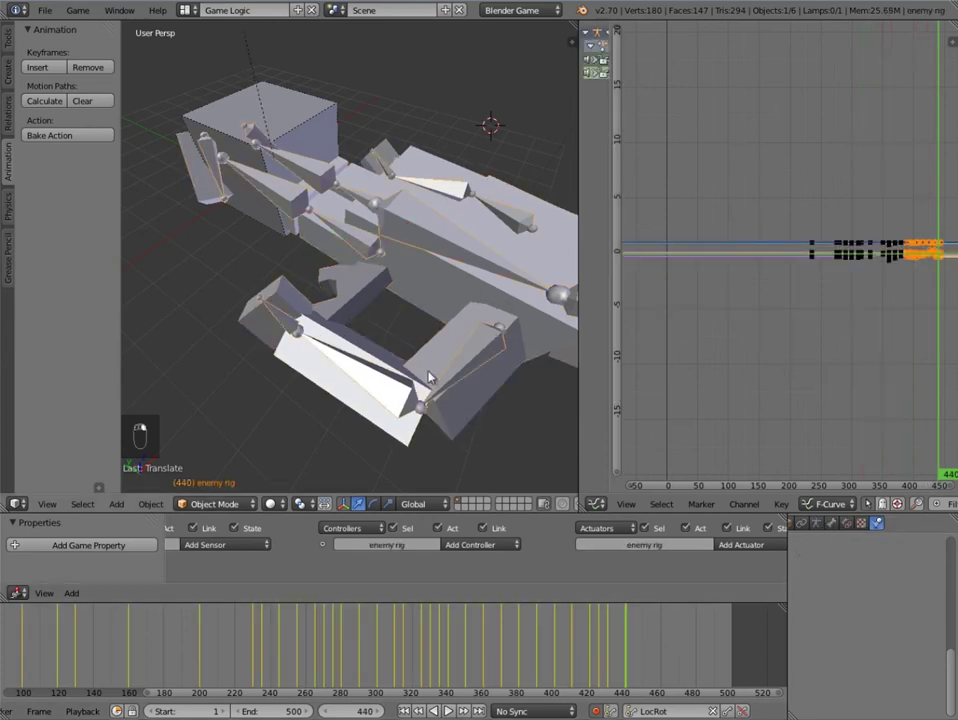
{"action": "key", "text": "r"}
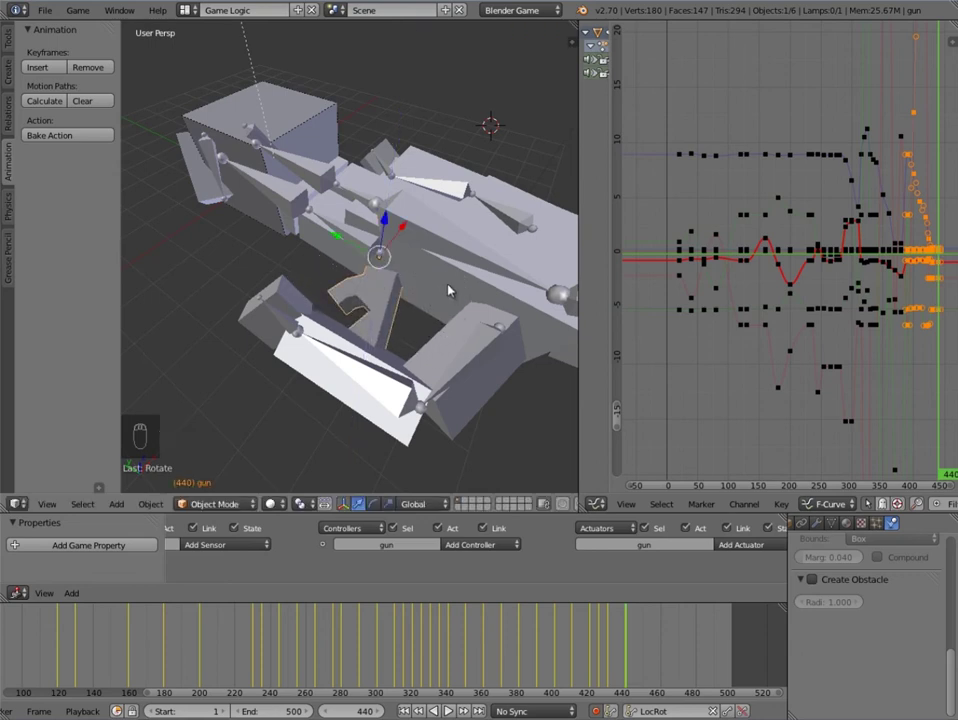
{"action": "left_click_drag", "start_coordinate": [379, 288], "coordinate": [430, 254]}
{"action": "key", "text": "g"}
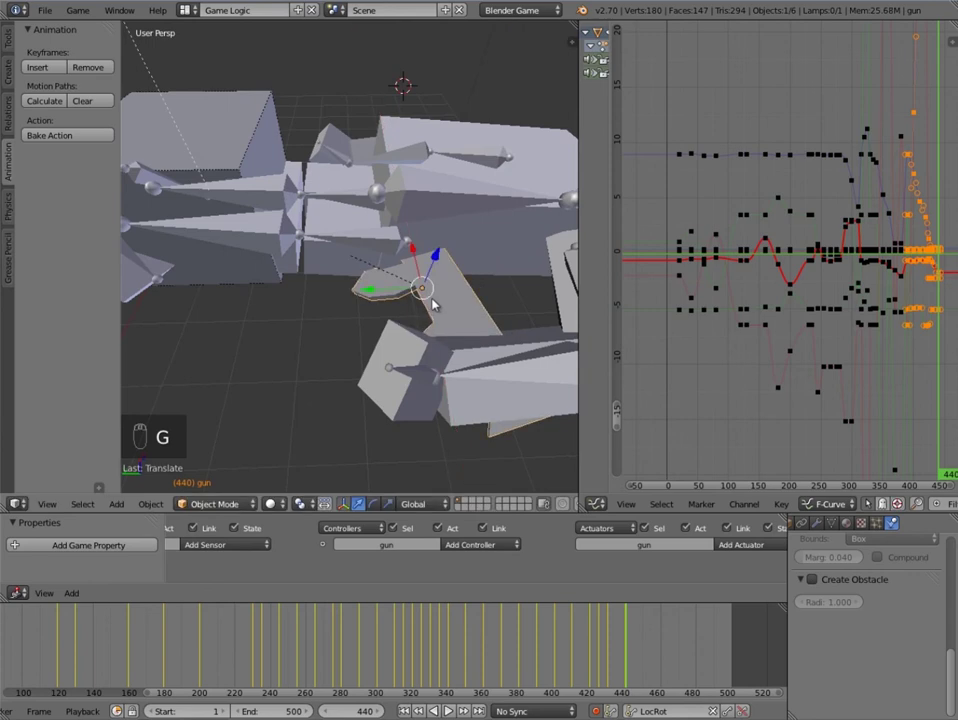
{"action": "key", "text": "r"}
{"action": "left_click", "coordinate": [370, 292]}
{"action": "key", "text": "g"}
{"action": "left_click", "coordinate": [456, 354]}
Step: Rotate the gun into its frame-440 aim, refining it from front and side views
{"action": "middle_click", "coordinate": [433, 360]}
{"action": "key", "text": "r"}
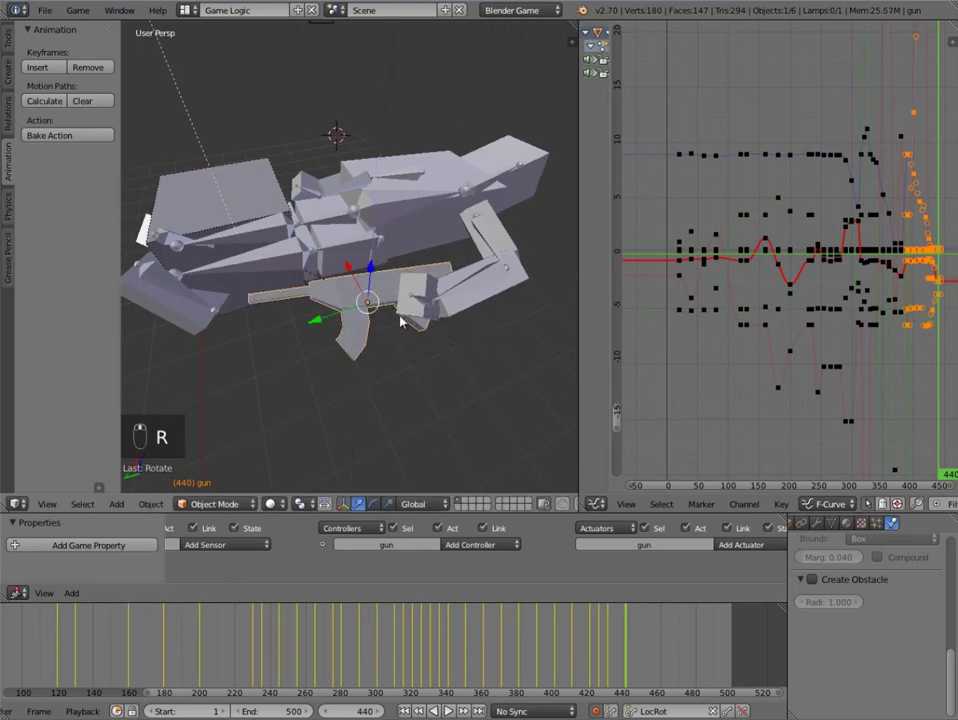
{"action": "key", "text": "g"}
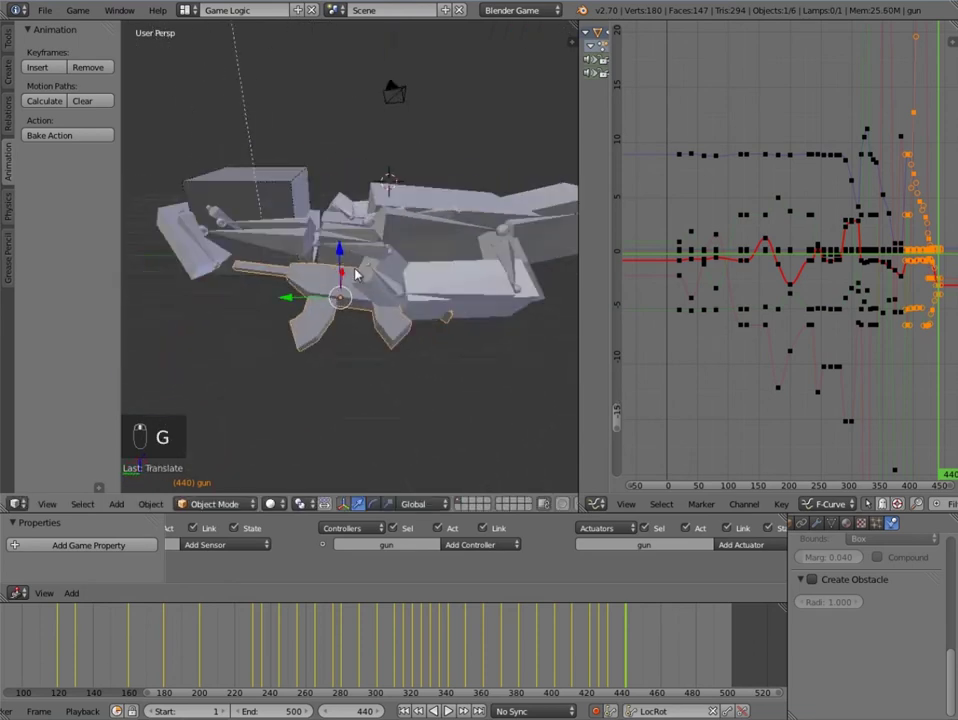
{"action": "key", "text": "g"}
{"action": "key", "text": "r"}
{"action": "key", "text": "g"}
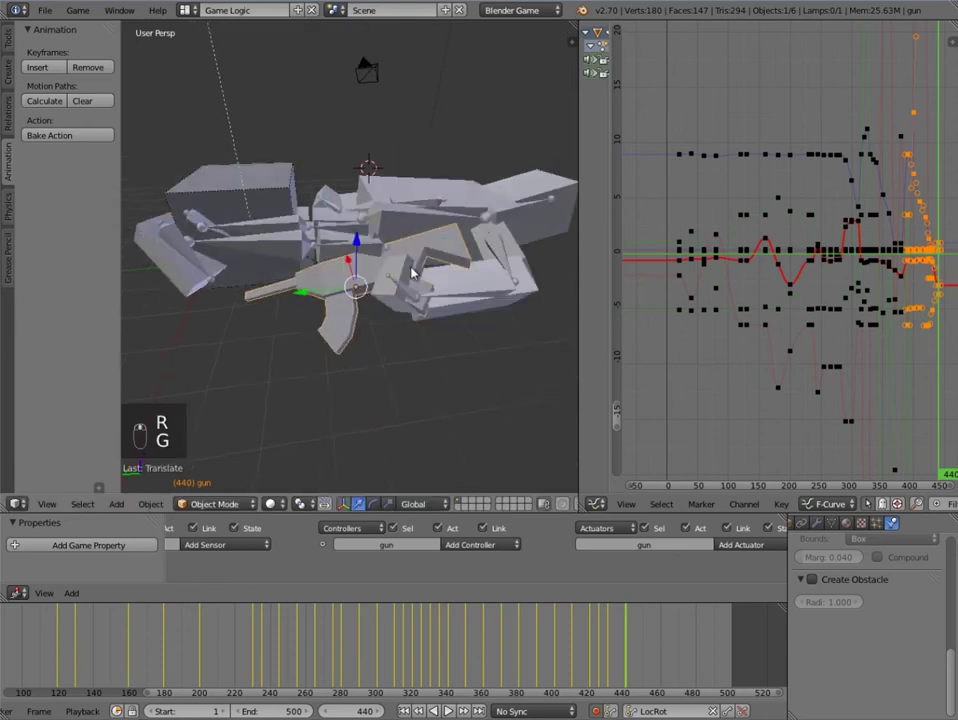
{"action": "key", "text": "KP_1"}
{"action": "key", "text": "KP_3"}
{"action": "key", "text": "z"}
{"action": "key", "text": "g"}
{"action": "key", "text": "z"}
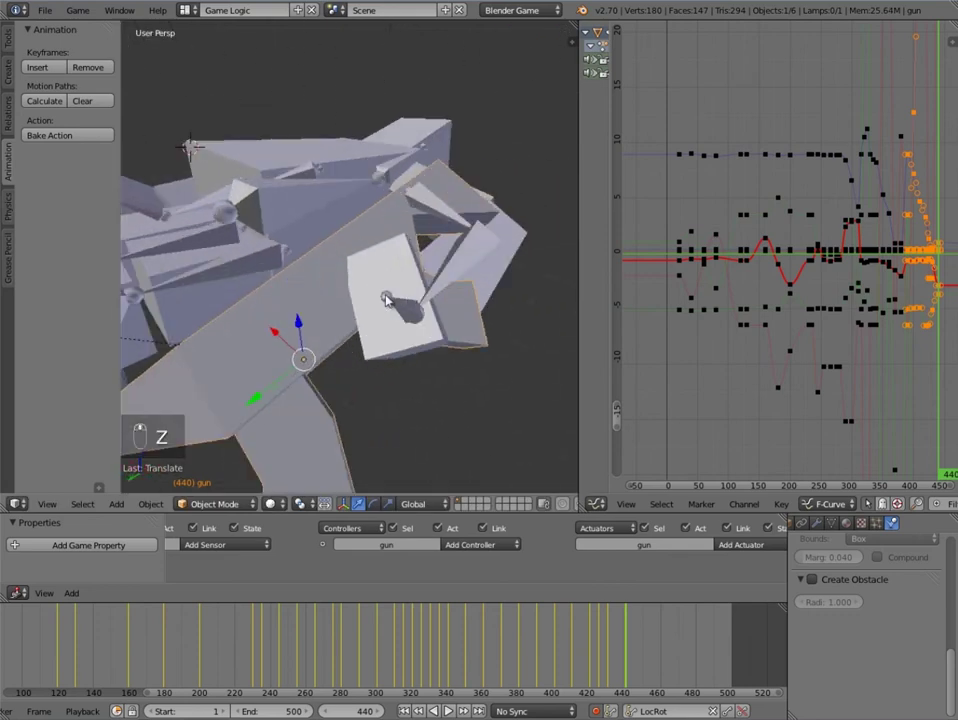
{"action": "key", "text": "r"}
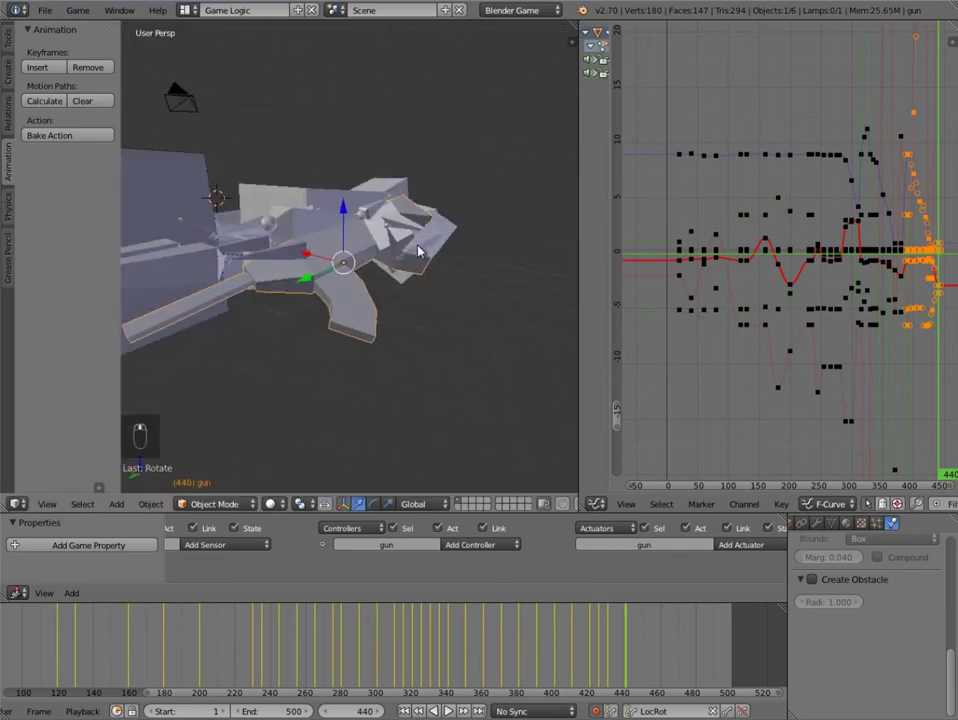
Step: Scrub past 440, inspect the gun up close with small tweaks, and stop near frame 449
{"action": "left_click", "coordinate": [557, 635]}
{"action": "left_click_drag", "start_coordinate": [563, 634], "coordinate": [603, 638]}
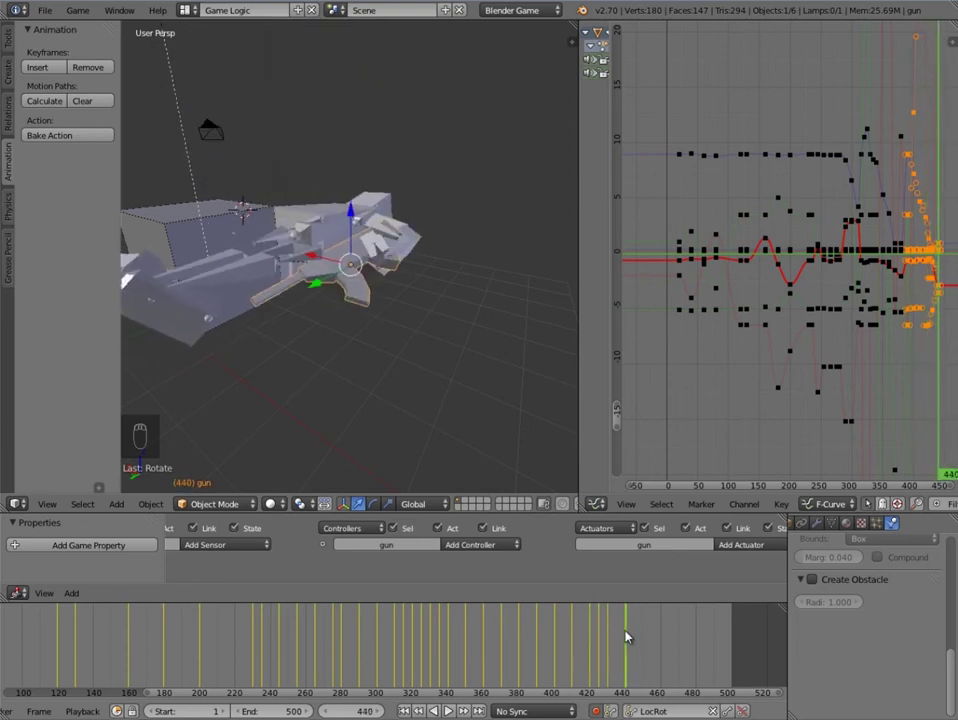
{"action": "middle_click", "coordinate": [425, 295]}
{"action": "key", "text": "r"}
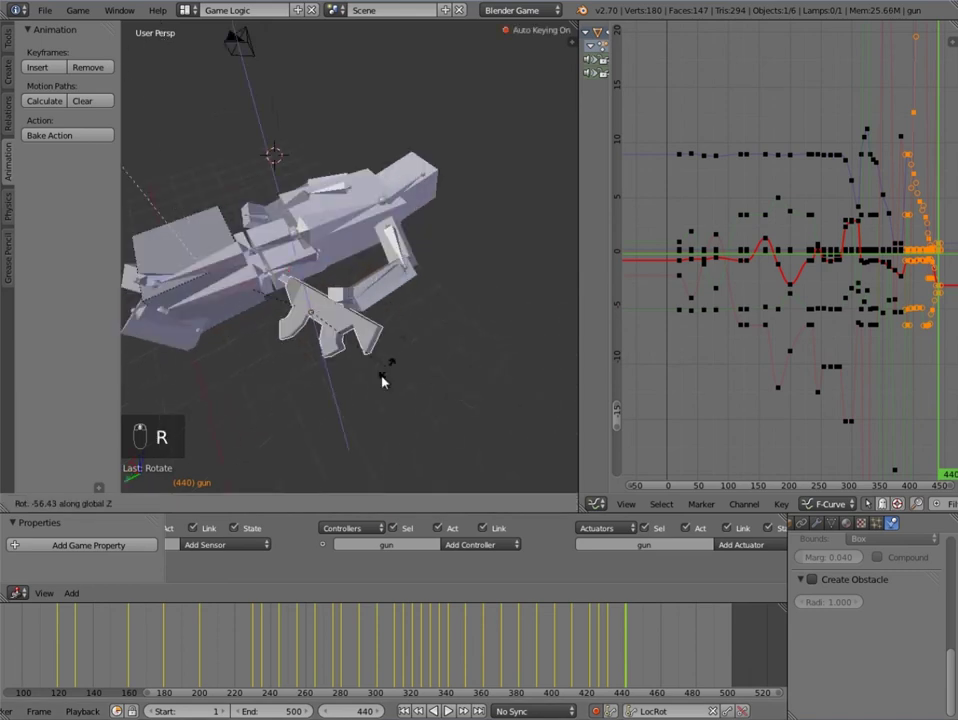
{"action": "key", "text": "g"}
{"action": "key", "text": "g"}
{"action": "key", "text": "g"}
{"action": "key", "text": "r"}
{"action": "middle_click", "coordinate": [368, 296]}
{"action": "key", "text": "r"}
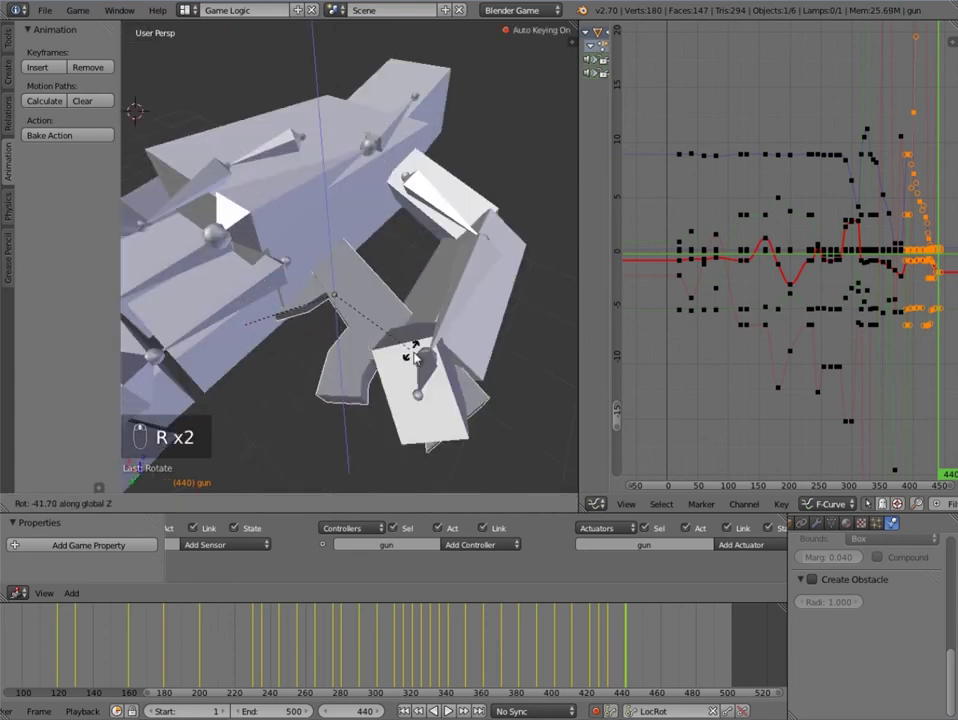
{"action": "left_click_drag", "start_coordinate": [590, 622], "coordinate": [606, 609]}
Step: Scrub back from frame 449 through earlier frames to preview the gun animation
{"action": "middle_click", "coordinate": [606, 609]}
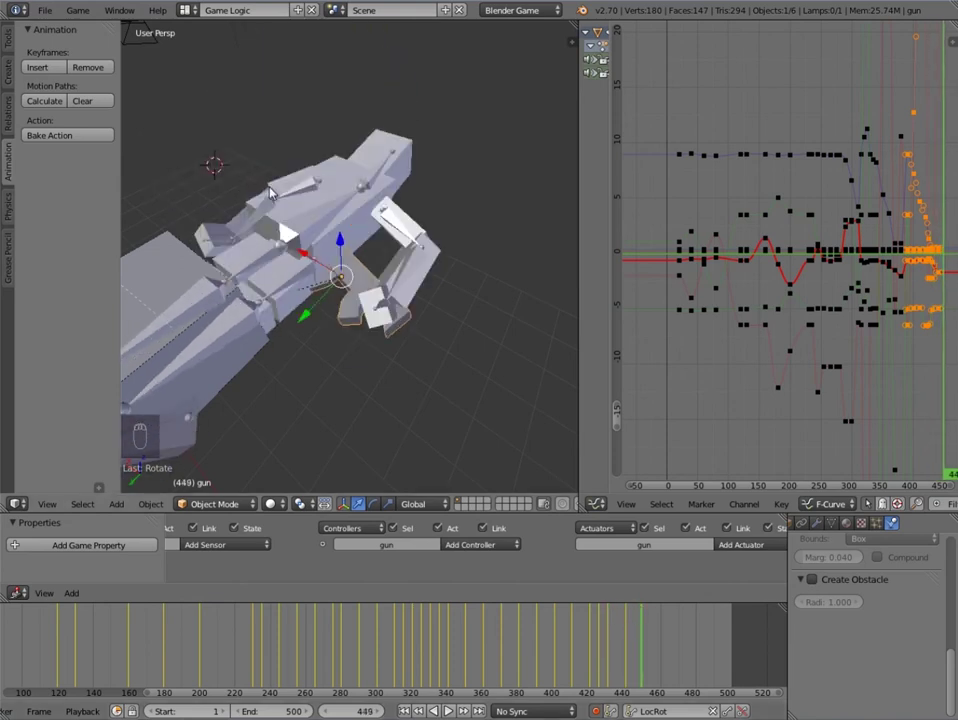
{"action": "left_click_drag", "start_coordinate": [425, 290], "coordinate": [498, 645]}
{"action": "left_click", "coordinate": [498, 645]}
{"action": "left_click", "coordinate": [527, 623]}
{"action": "left_click_drag", "start_coordinate": [344, 515], "coordinate": [383, 321]}
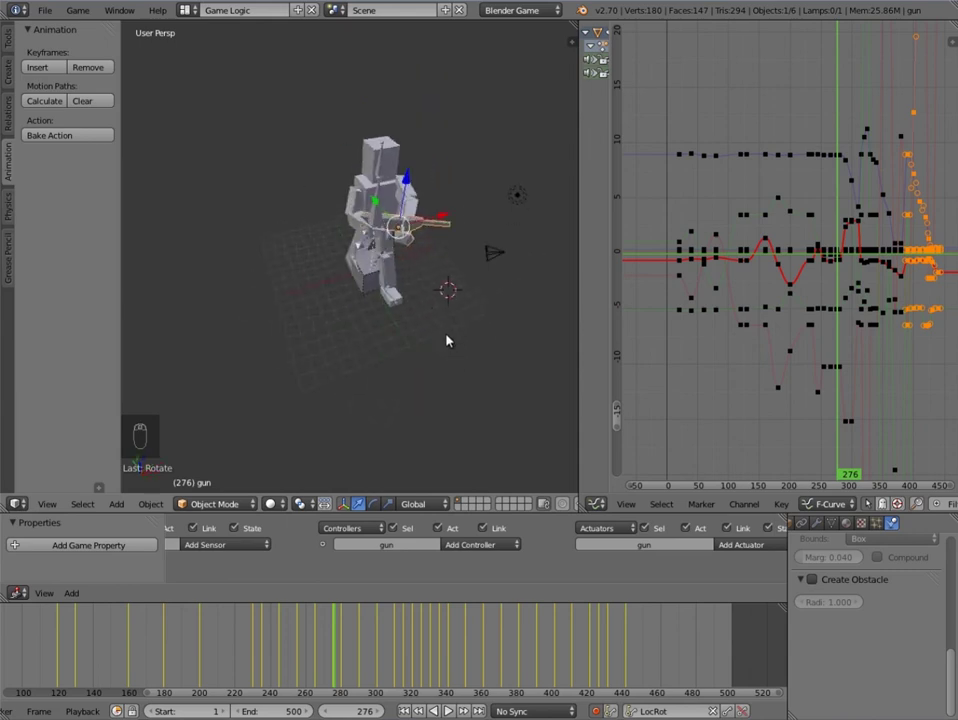
Step: Watch the rig from new angles down to frame 249 and select the enemy movement cube
{"action": "left_click_drag", "start_coordinate": [422, 593], "coordinate": [395, 364]}
{"action": "left_click_drag", "start_coordinate": [417, 636], "coordinate": [465, 640]}
{"action": "left_click_drag", "start_coordinate": [465, 640], "coordinate": [357, 372]}
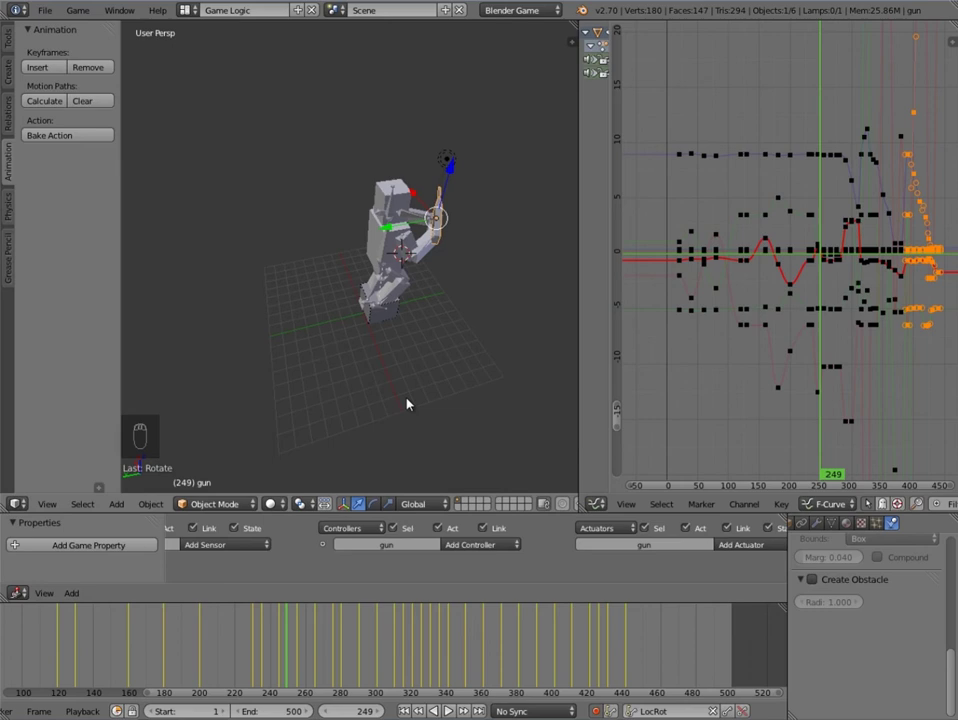
{"action": "left_click_drag", "start_coordinate": [402, 378], "coordinate": [329, 337]}
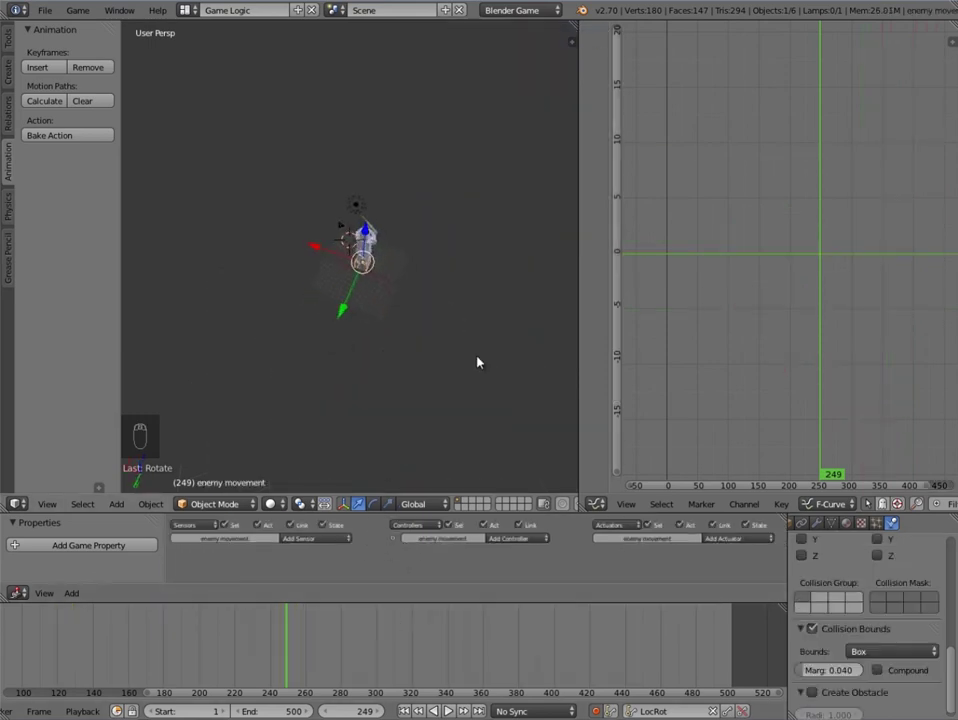
Step: Add a mesh plane, scale it into a large floor under the rig, and clear its stray keyframes
{"action": "left_click_drag", "start_coordinate": [423, 310], "coordinate": [461, 294]}
{"action": "key", "text": "shift+s"}
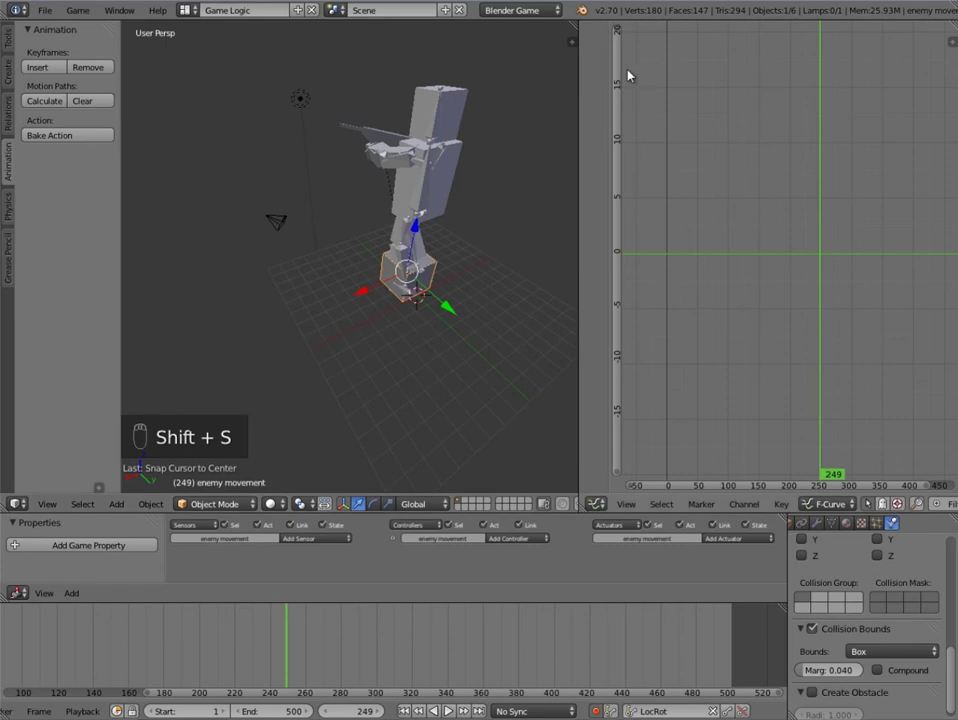
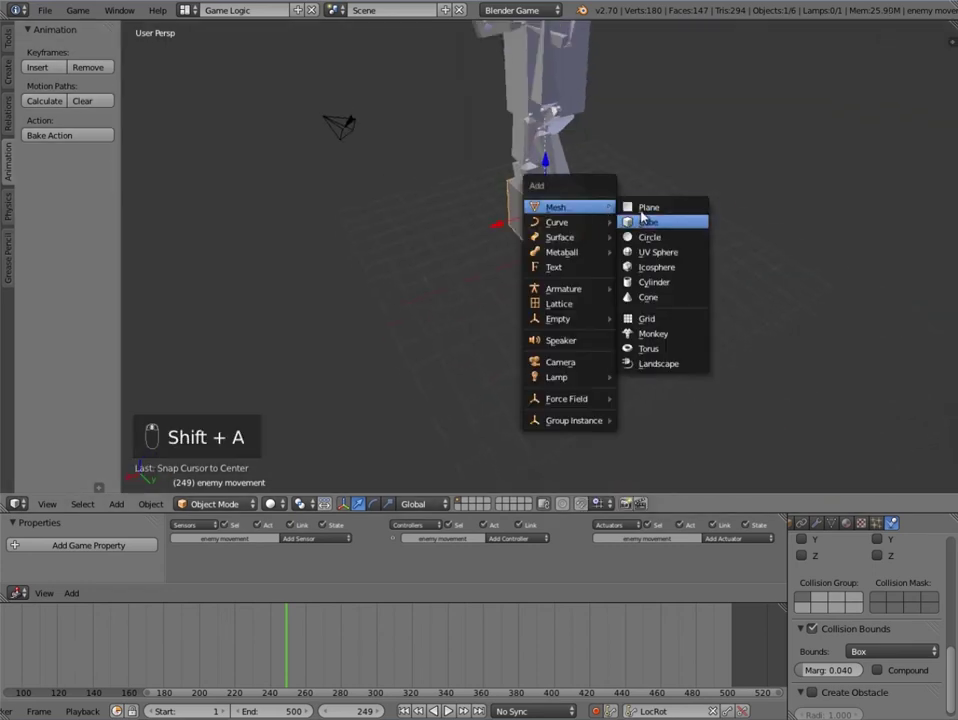
{"action": "key", "text": "s"}
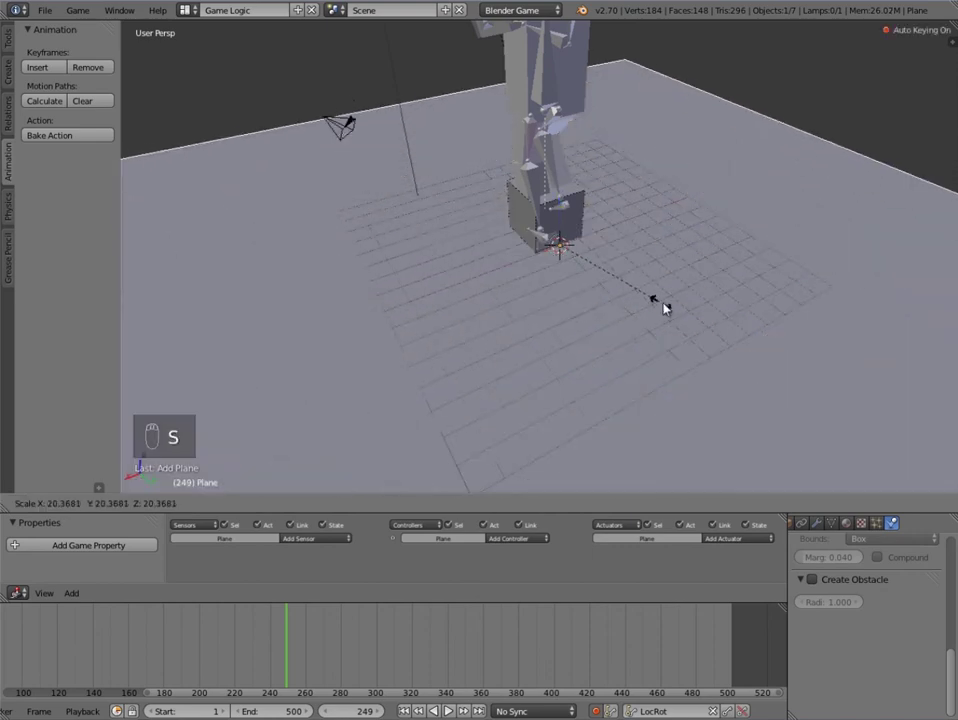
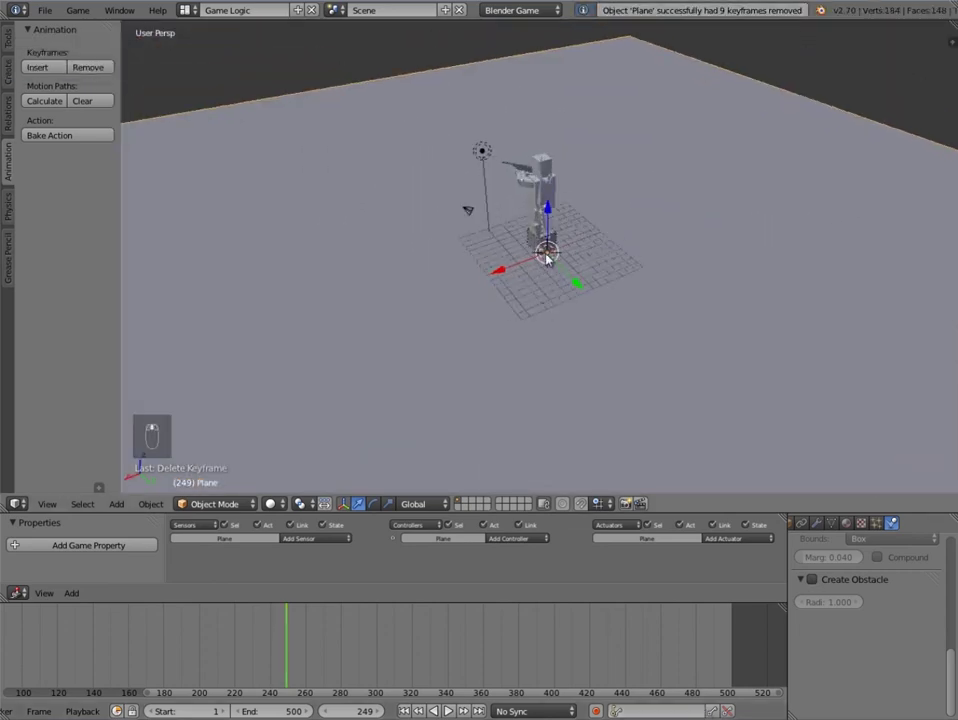
{"action": "left_click_drag", "start_coordinate": [388, 572], "coordinate": [278, 630]}
{"action": "left_click_drag", "start_coordinate": [278, 630], "coordinate": [767, 202]}
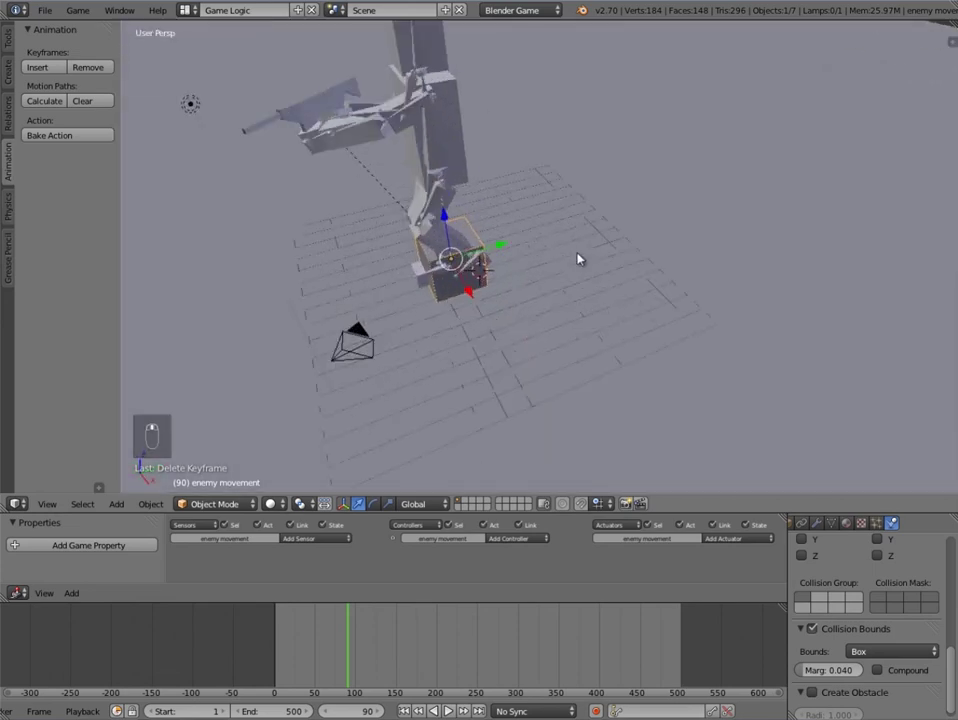
{"action": "left_click_drag", "start_coordinate": [454, 259], "coordinate": [500, 350]}
{"action": "middle_click", "coordinate": [500, 350]}
{"action": "left_click_drag", "start_coordinate": [407, 274], "coordinate": [521, 352]}
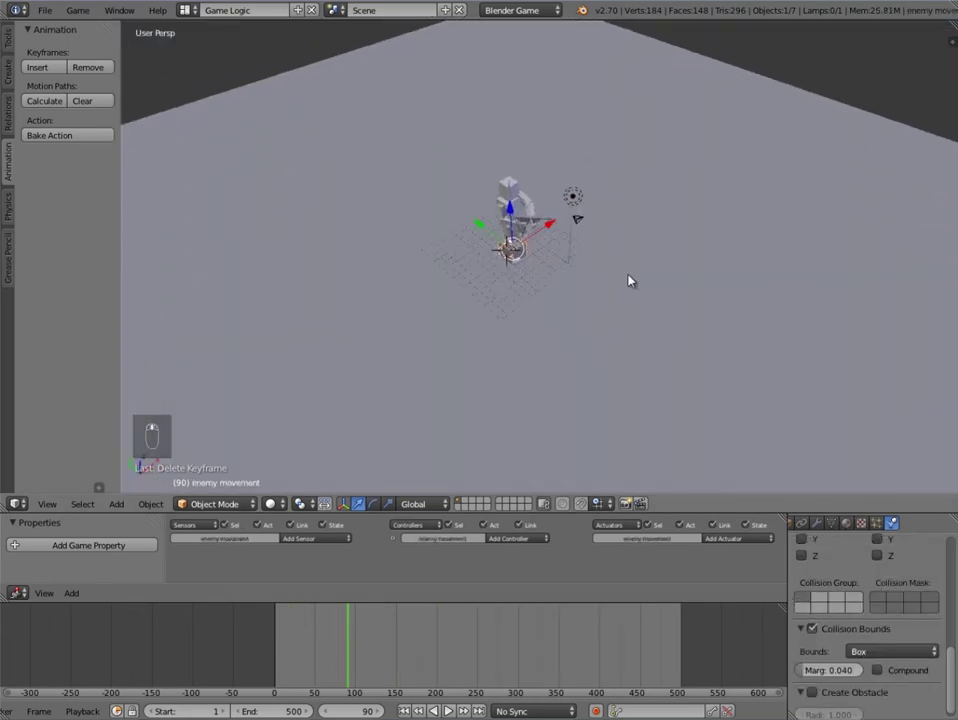
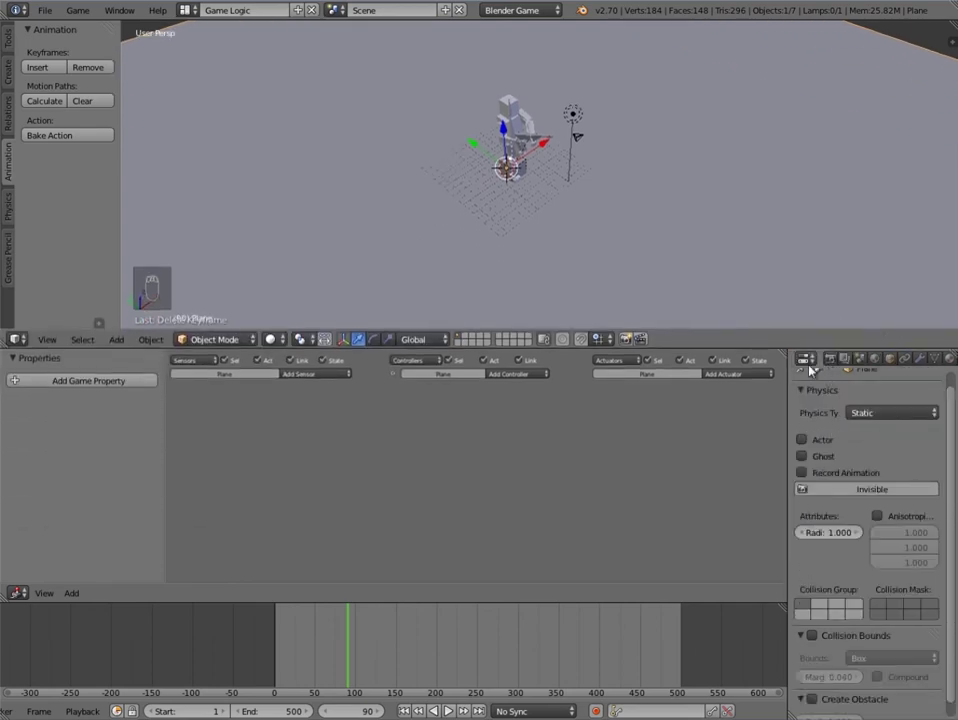
Step: Enable Actor in the ground plane's Static physics settings
{"action": "left_click_drag", "start_coordinate": [744, 230], "coordinate": [809, 440]}
{"action": "left_click_drag", "start_coordinate": [809, 440], "coordinate": [603, 196]}
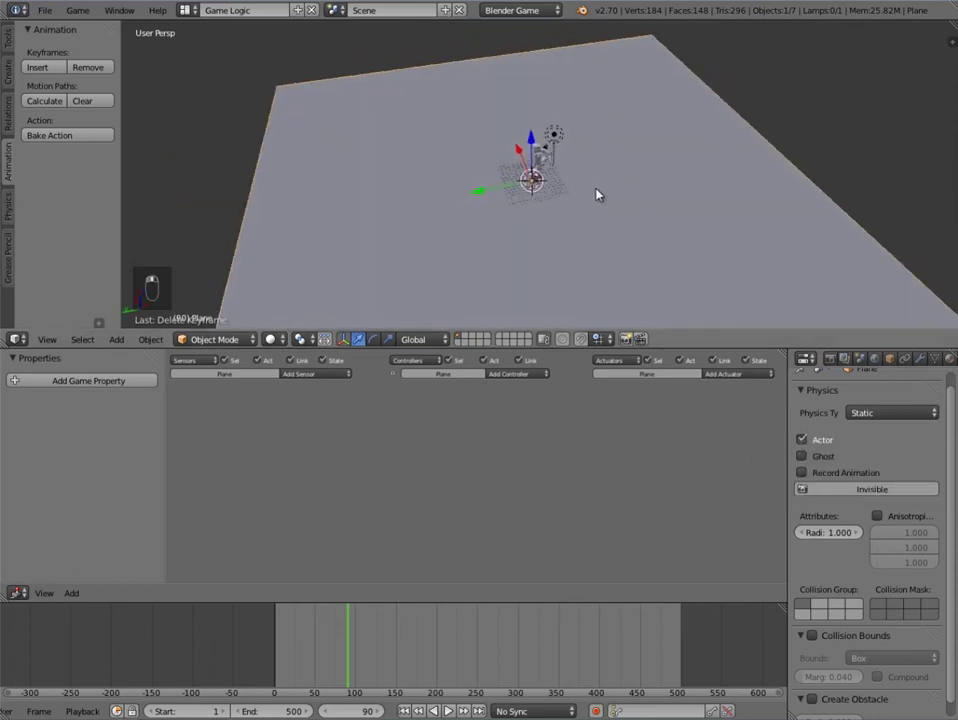
Step: Rename the ground Plane object to 'floor' in Object properties
{"action": "right_click", "coordinate": [608, 123]}
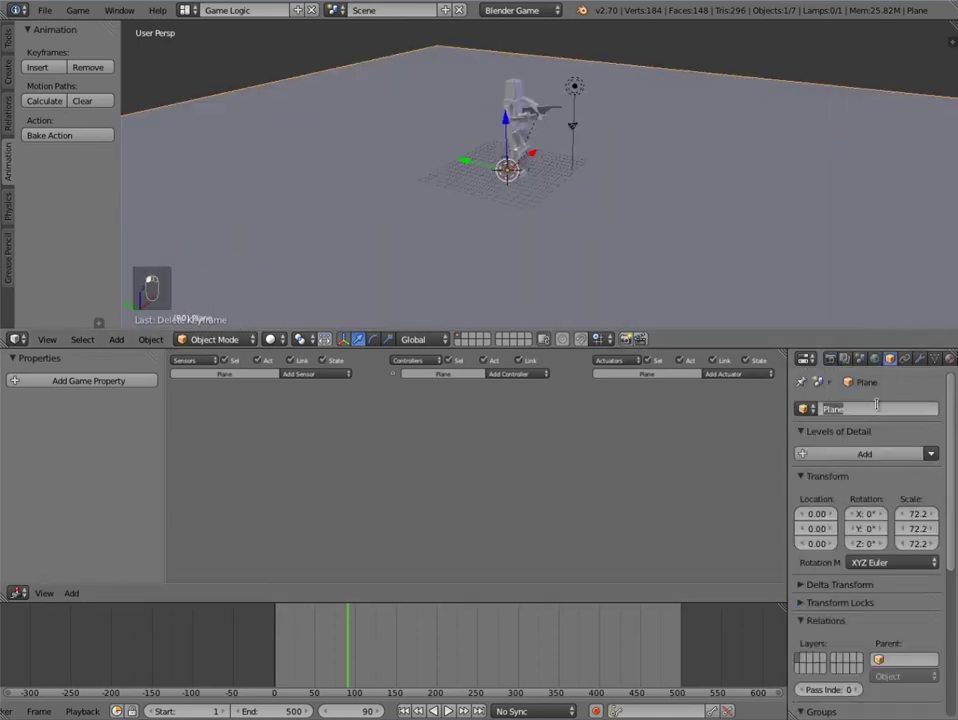
{"action": "key", "text": "o"}
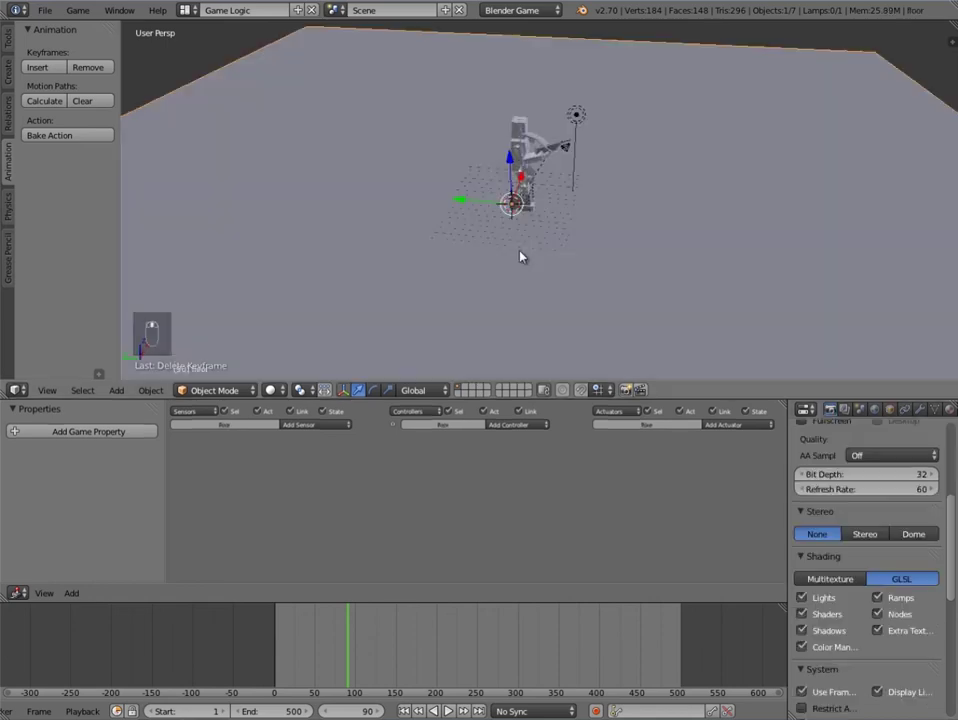
{"action": "key", "text": "a"}
{"action": "middle_click", "coordinate": [647, 166]}
Step: Add a cube 'routine1' moved out along X, raised slightly above the floor, set as a Ghost actor
{"action": "key", "text": "shift+a"}
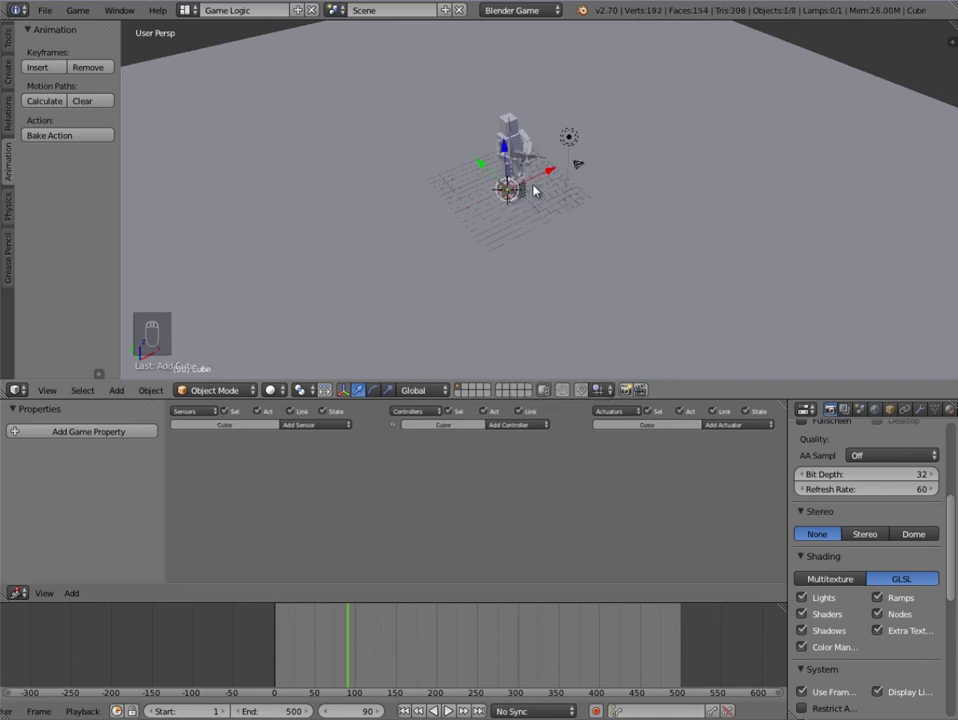
{"action": "middle_click", "coordinate": [556, 175]}
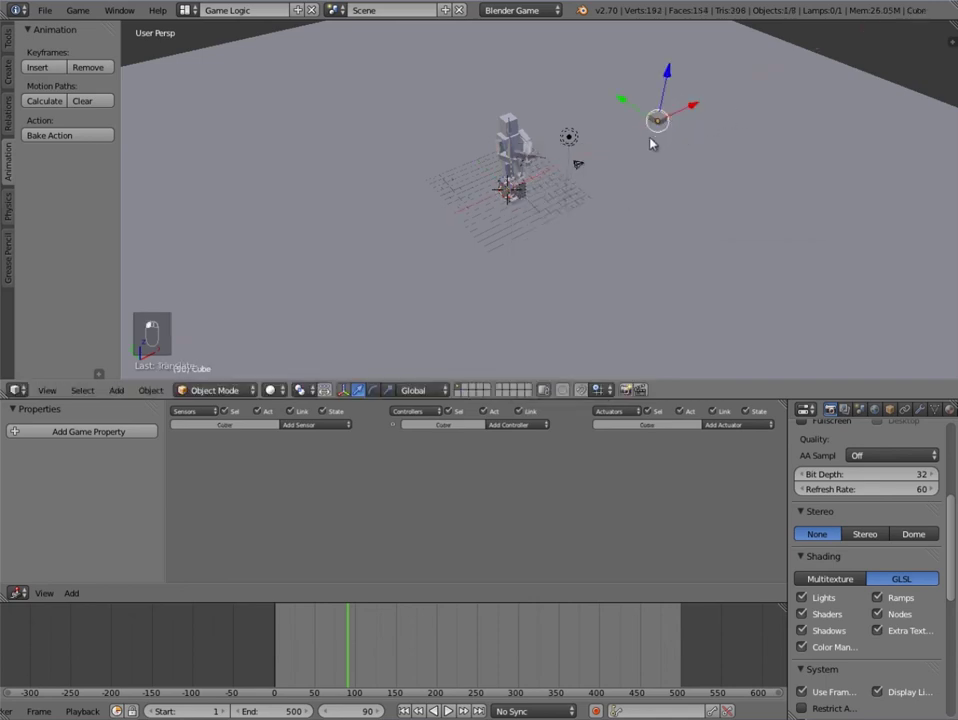
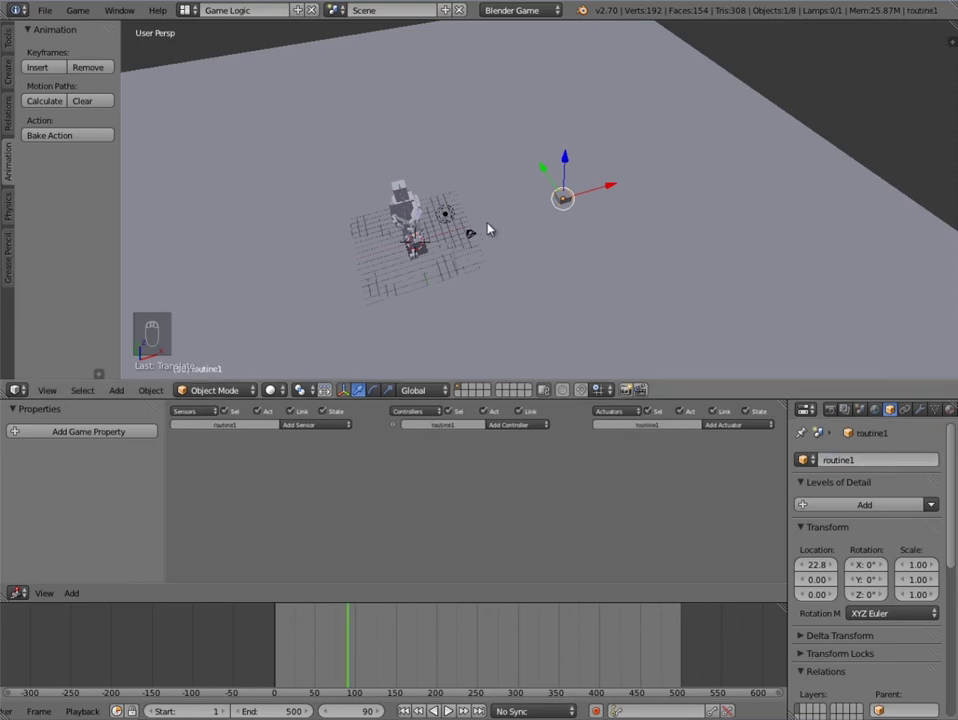
{"action": "middle_click", "coordinate": [599, 207]}
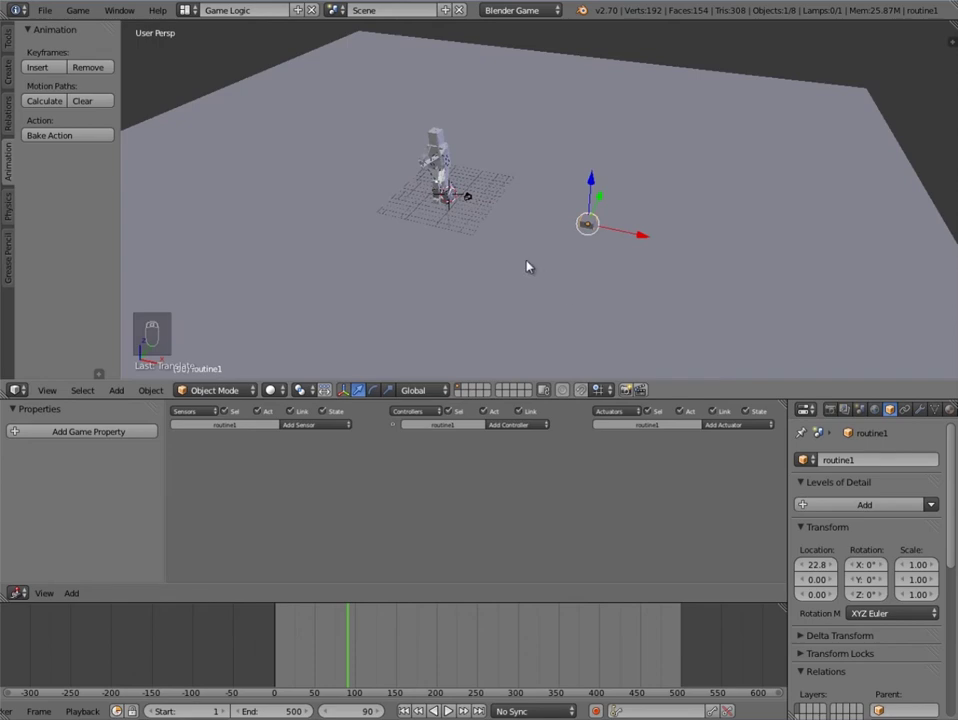
{"action": "key", "text": "g"}
{"action": "left_click", "coordinate": [683, 315]}
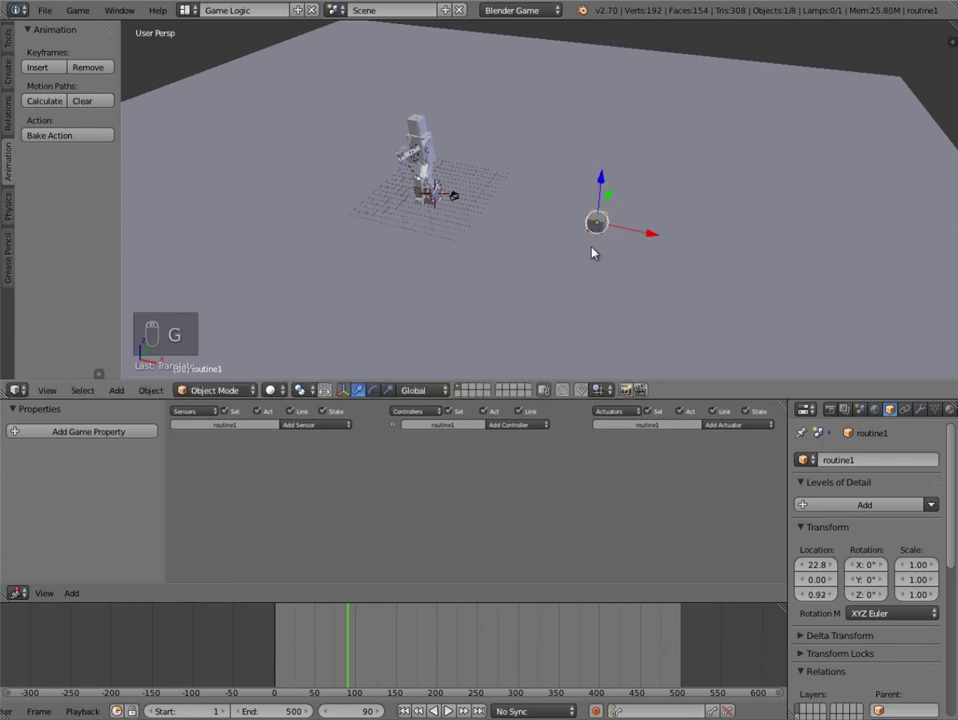
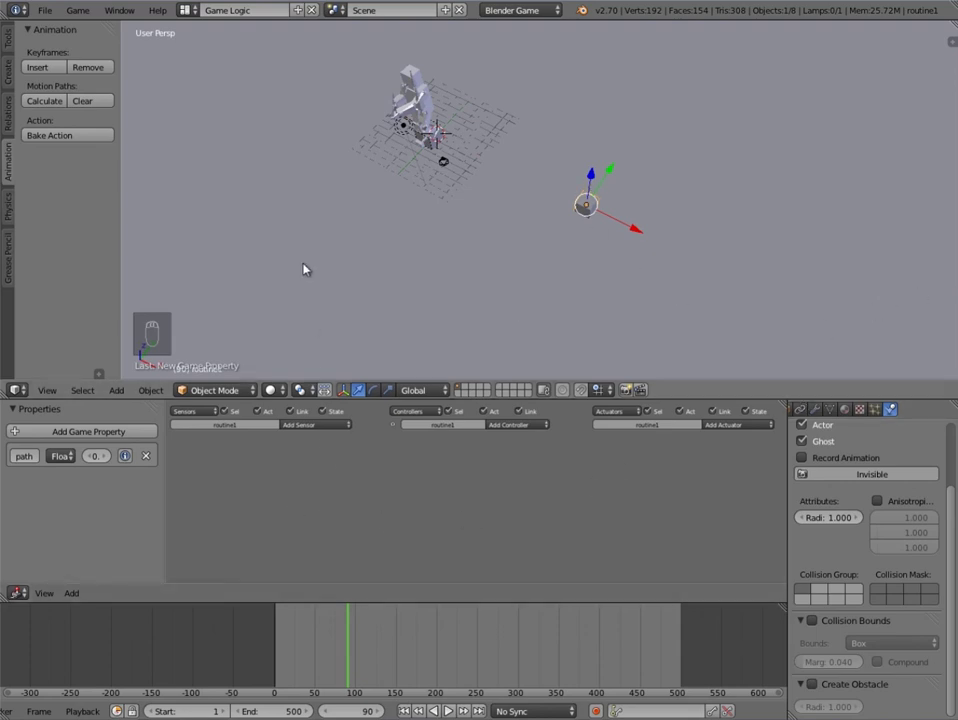
Step: Wire an And controller to a Motion actuator on enemy movement with Loc Y -0.10
{"action": "left_click_drag", "start_coordinate": [469, 301], "coordinate": [441, 569]}
{"action": "middle_click", "coordinate": [402, 509]}
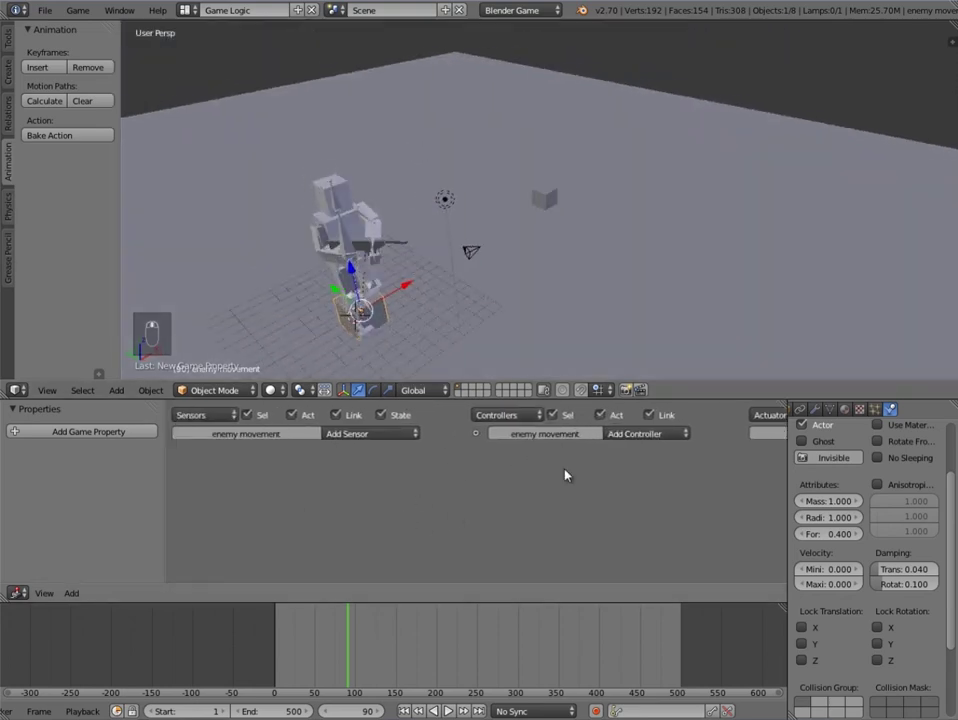
{"action": "left_click_drag", "start_coordinate": [365, 424], "coordinate": [366, 424]}
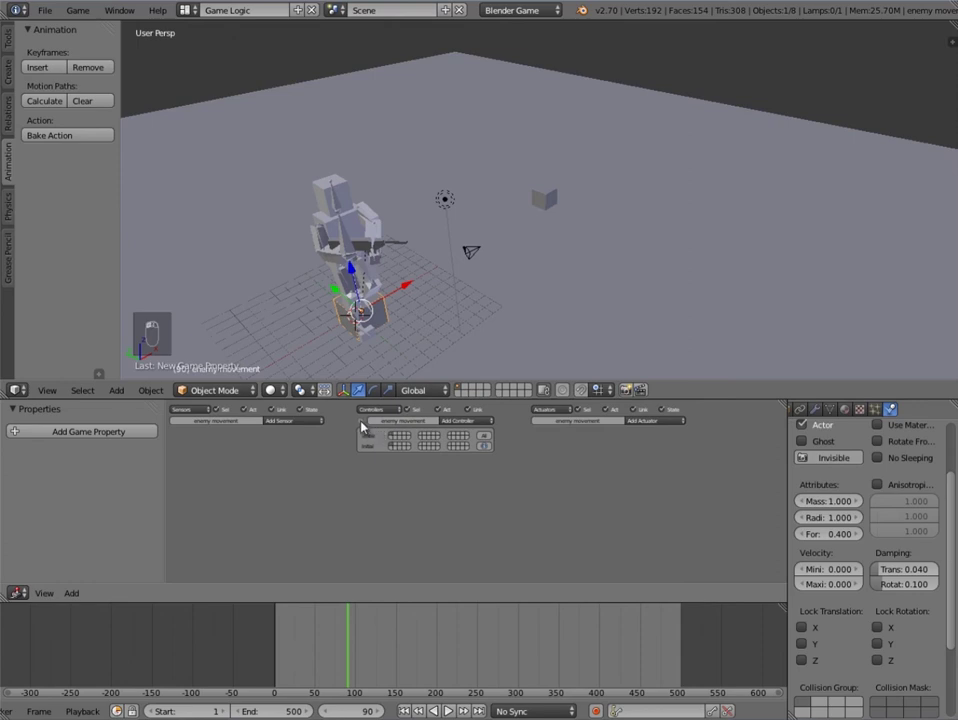
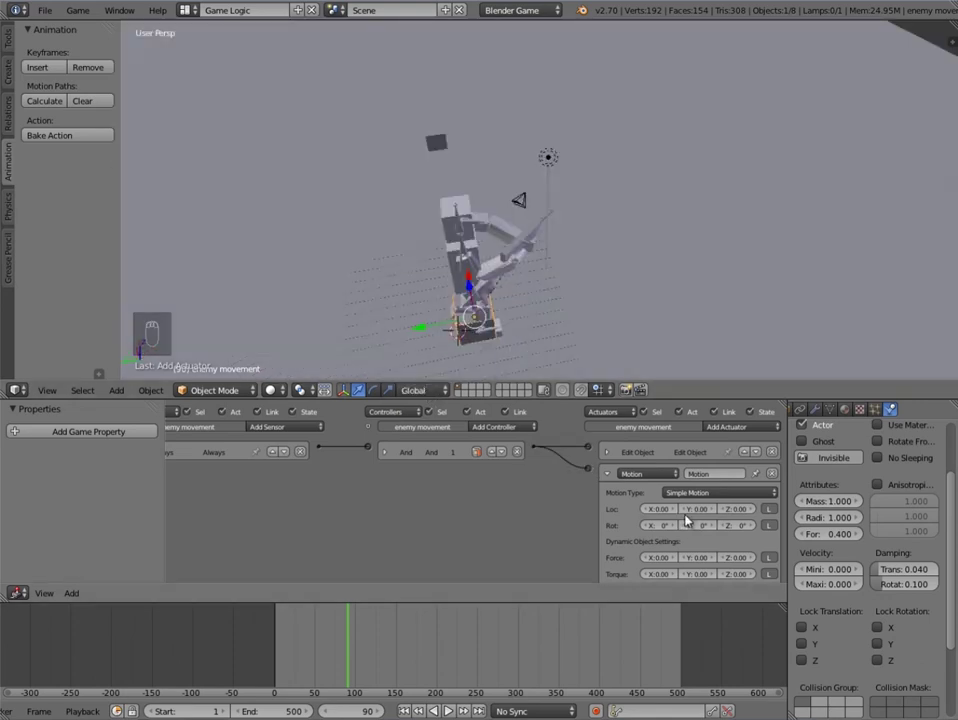
{"action": "left_click_drag", "start_coordinate": [687, 509], "coordinate": [313, 317]}
{"action": "right_click", "coordinate": [313, 317]}
Step: Add an Edit Object actuator set to Track To routine1 with Time 4 alongside the Y -0.10 motion
{"action": "left_click", "coordinate": [494, 226]}
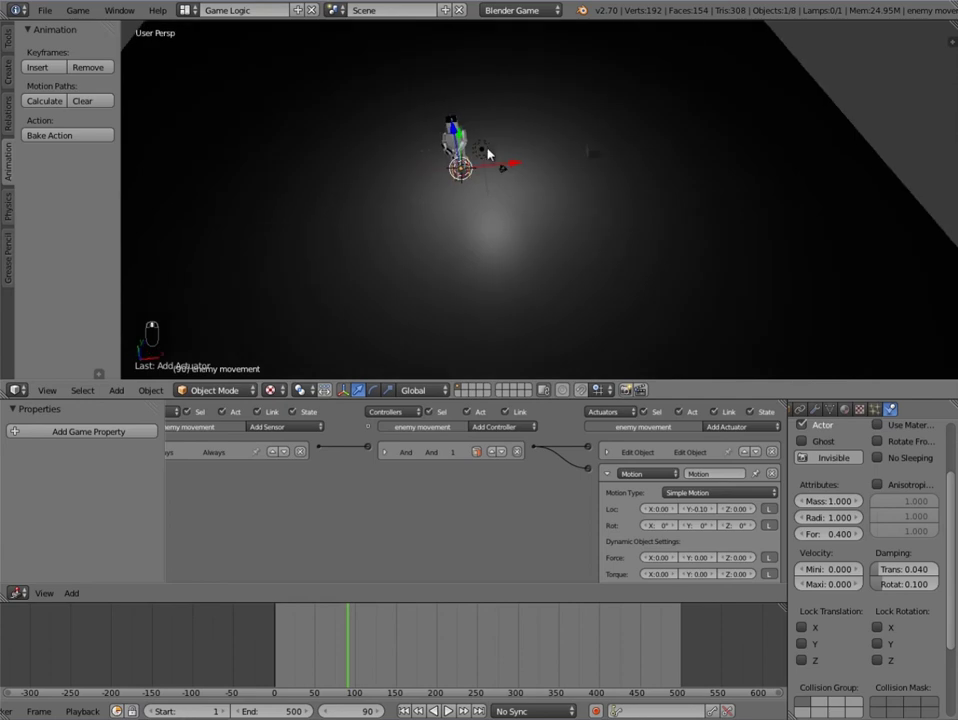
{"action": "left_click_drag", "start_coordinate": [494, 143], "coordinate": [896, 628]}
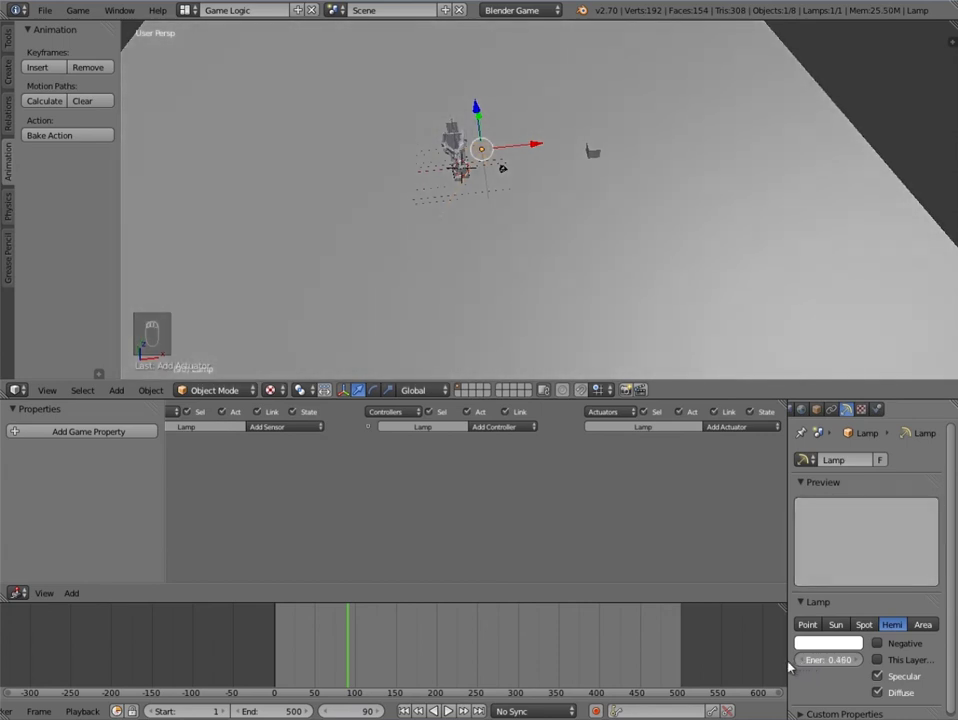
{"action": "middle_click", "coordinate": [530, 286]}
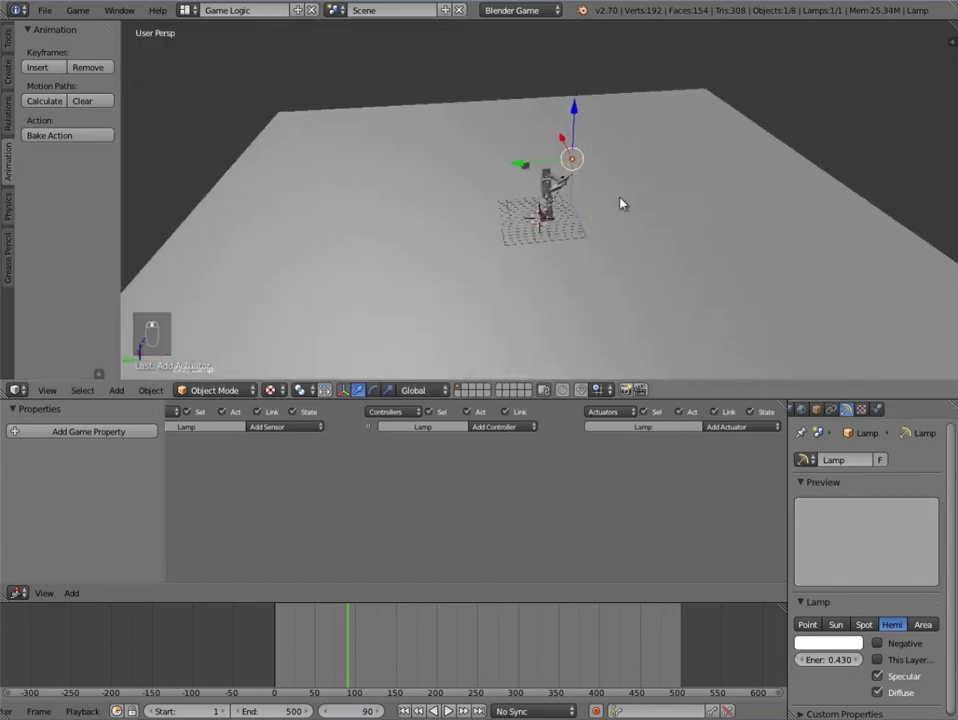
{"action": "left_click_drag", "start_coordinate": [452, 260], "coordinate": [673, 169]}
{"action": "key", "text": "s"}
{"action": "key", "text": "g"}
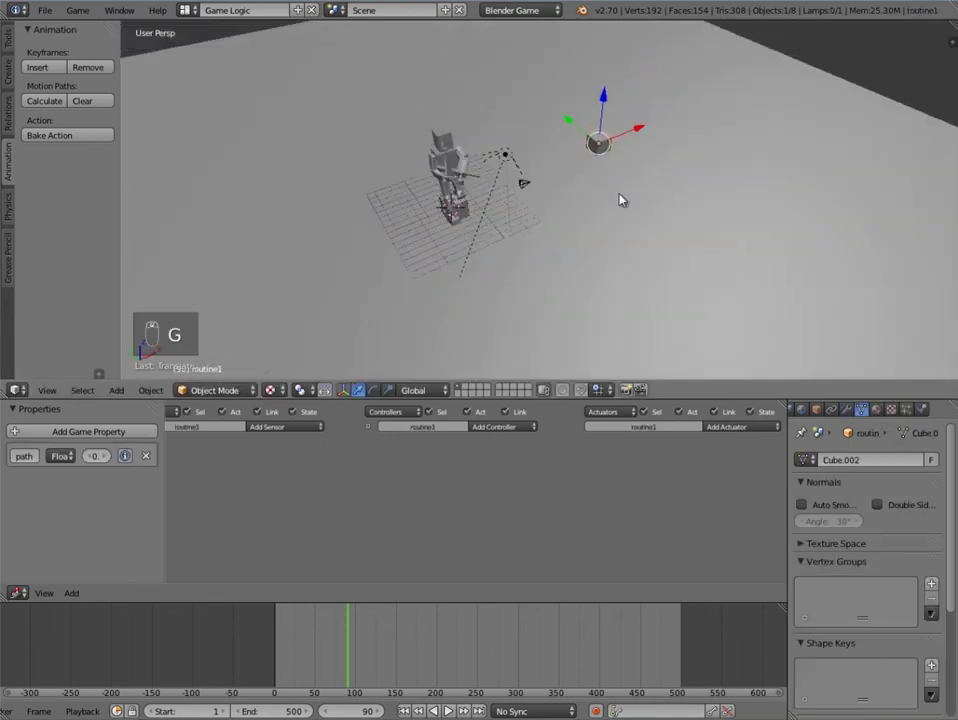
{"action": "key", "text": "g"}
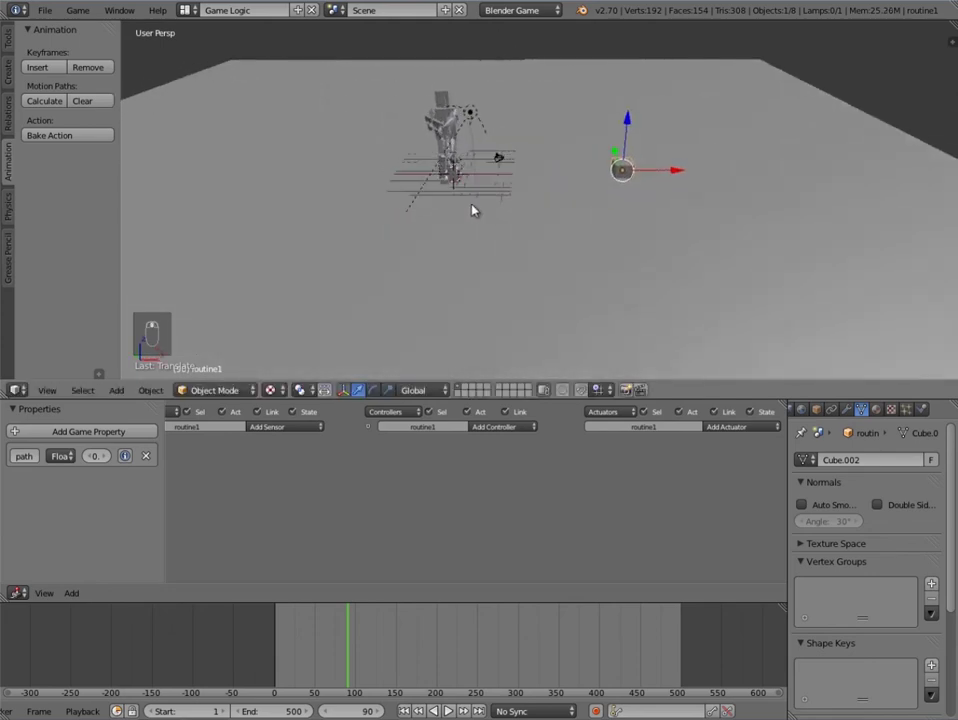
{"action": "left_click_drag", "start_coordinate": [458, 178], "coordinate": [463, 173]}
{"action": "key", "text": "g"}
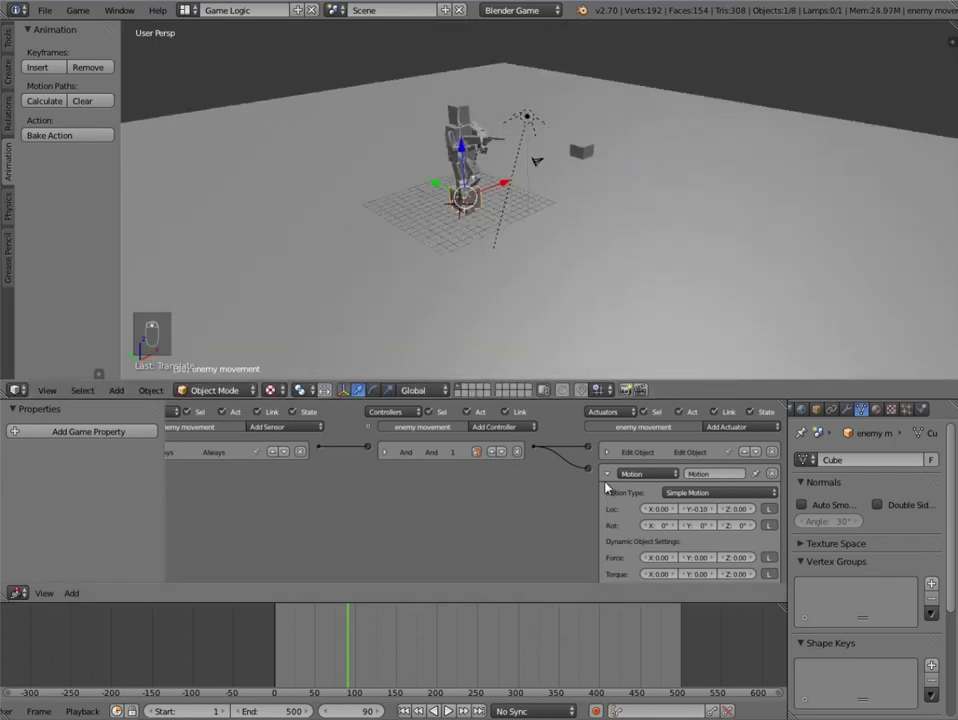
{"action": "left_click", "coordinate": [614, 473]}
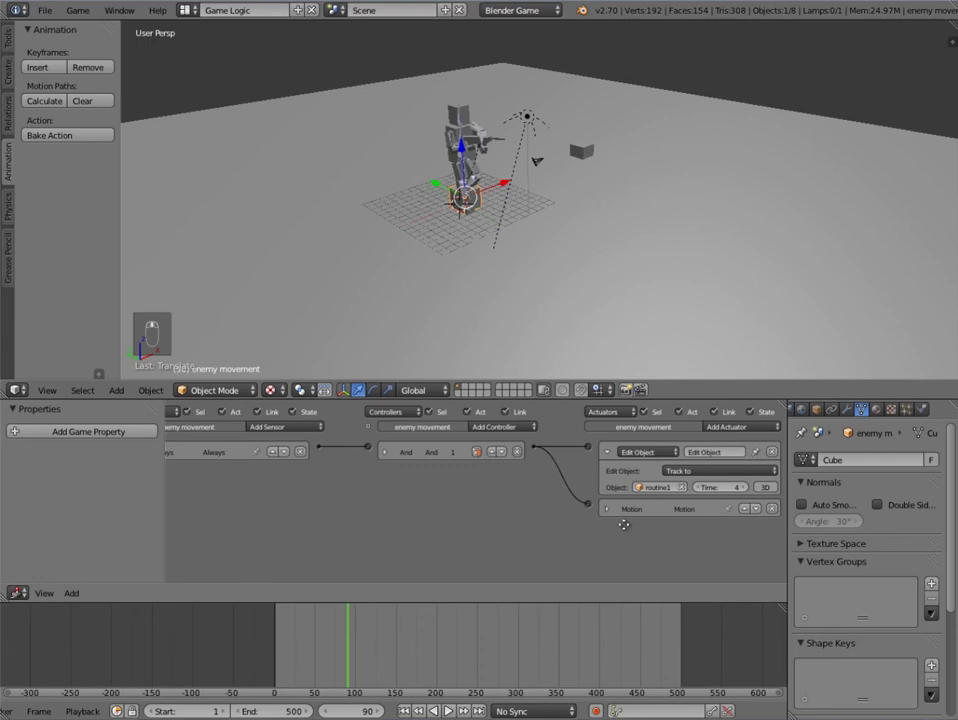
Step: Parent the enemy rig and gun to the enemy movement cube via Ctrl+P Object, then deselect all
{"action": "left_click_drag", "start_coordinate": [614, 511], "coordinate": [573, 230]}
{"action": "key", "text": "a"}
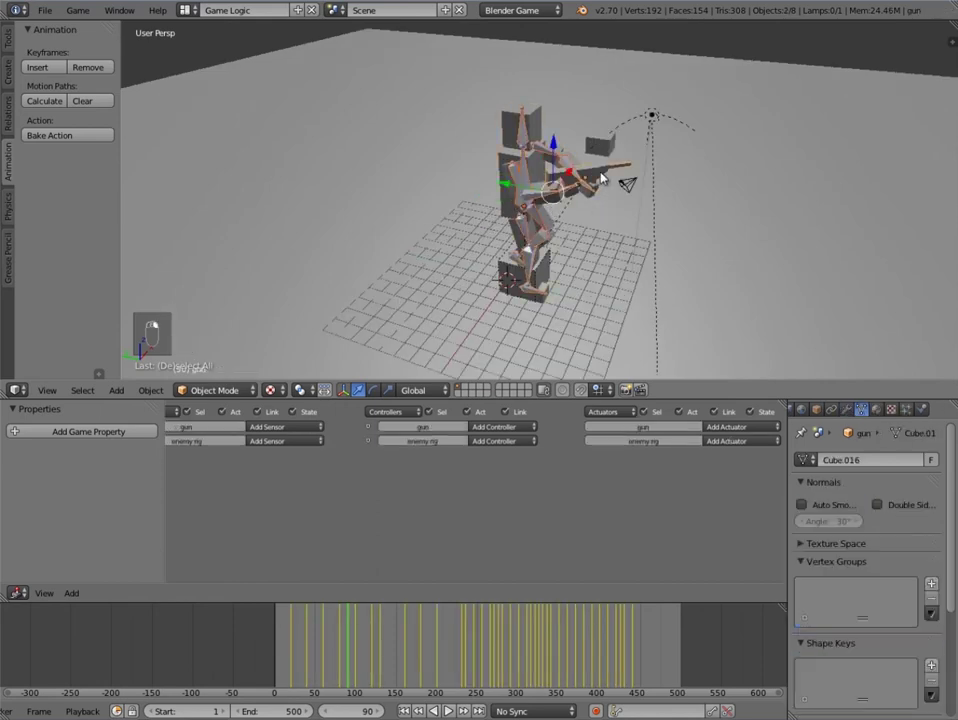
{"action": "key", "text": "alt+p"}
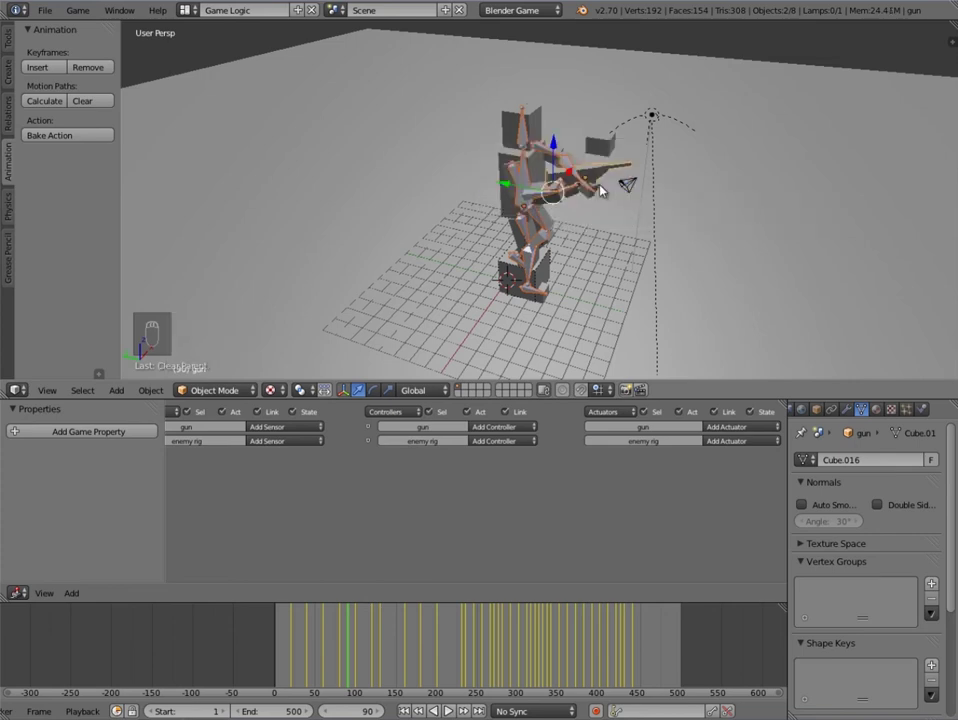
{"action": "left_click_drag", "start_coordinate": [550, 261], "coordinate": [528, 257]}
{"action": "key", "text": "r"}
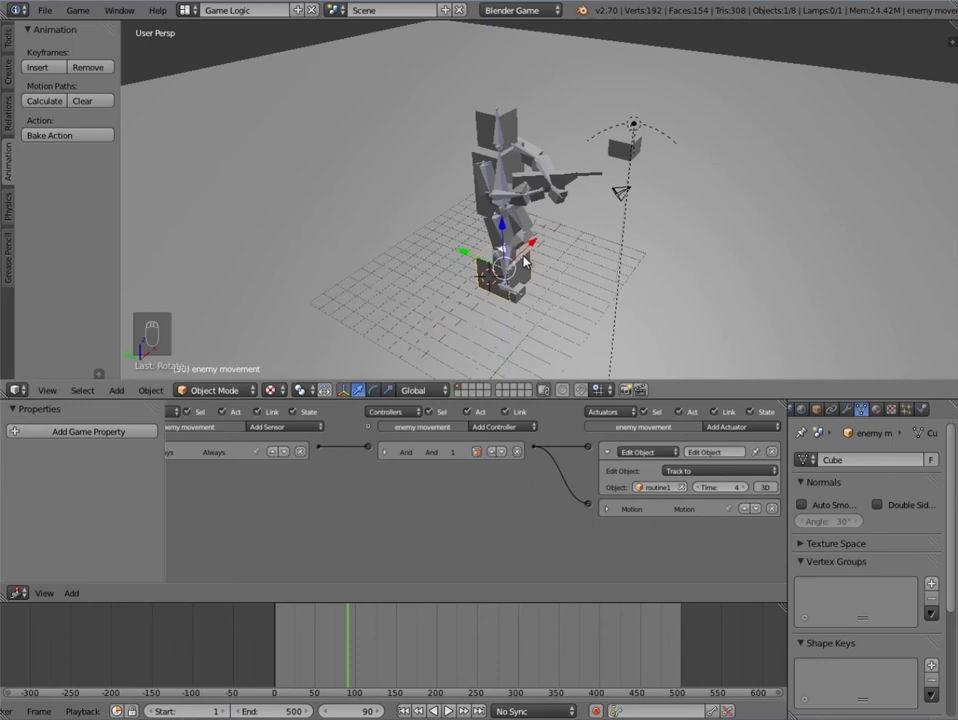
{"action": "left_click_drag", "start_coordinate": [502, 185], "coordinate": [488, 273]}
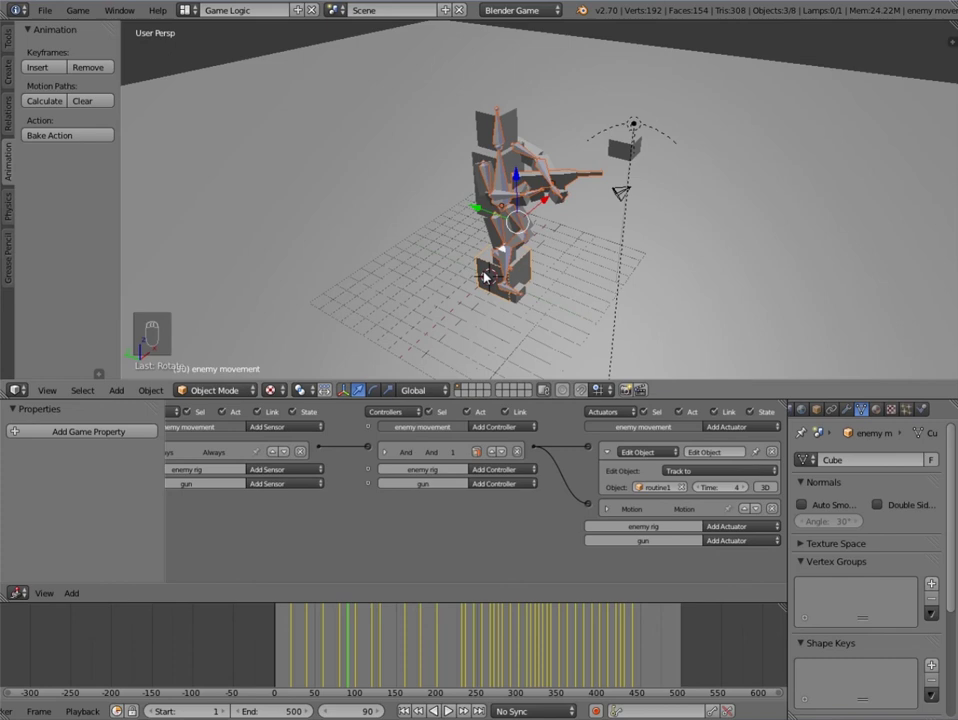
{"action": "key", "text": "ctrl+p"}
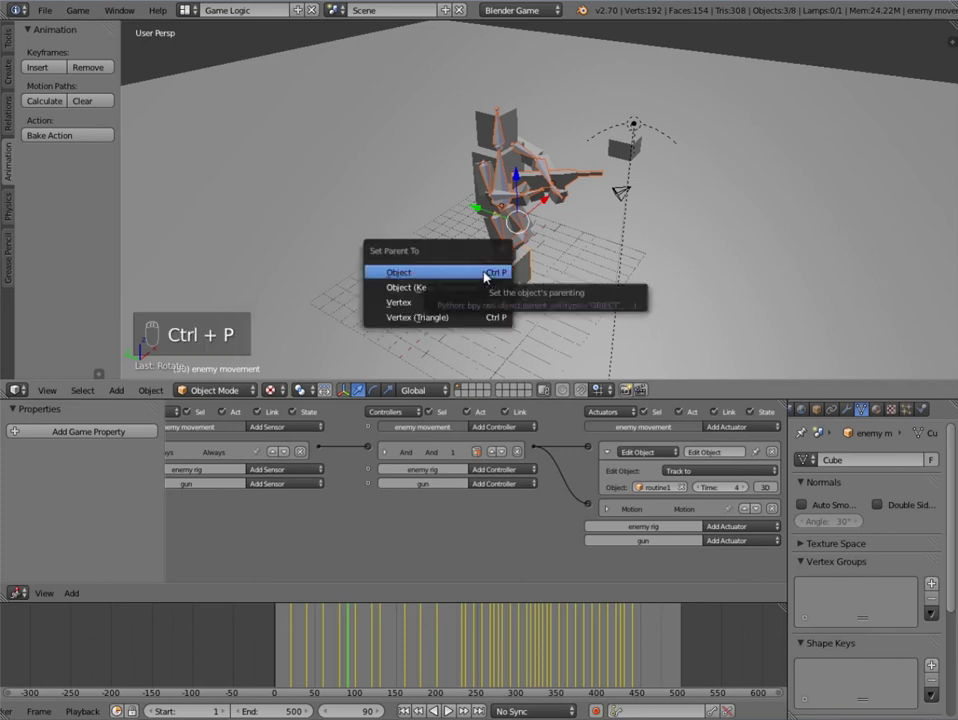
{"action": "key", "text": "a"}
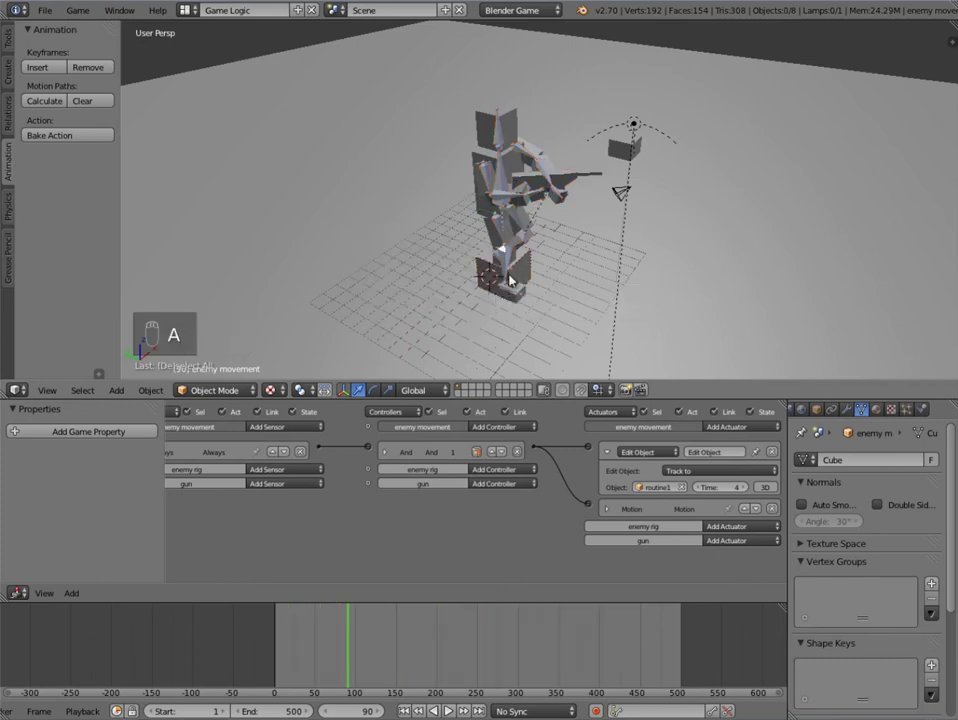
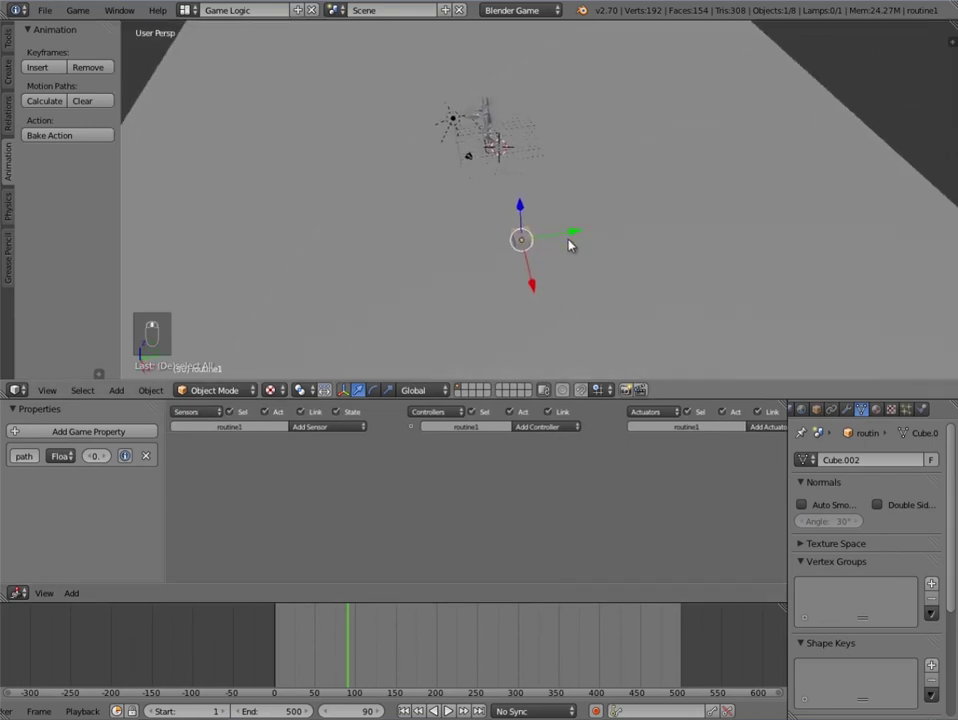
Step: Duplicate routine1 into routine2, routine3 and routine4 spread along X and Y around the floor
{"action": "key", "text": "shift+d"}
{"action": "key", "text": "g"}
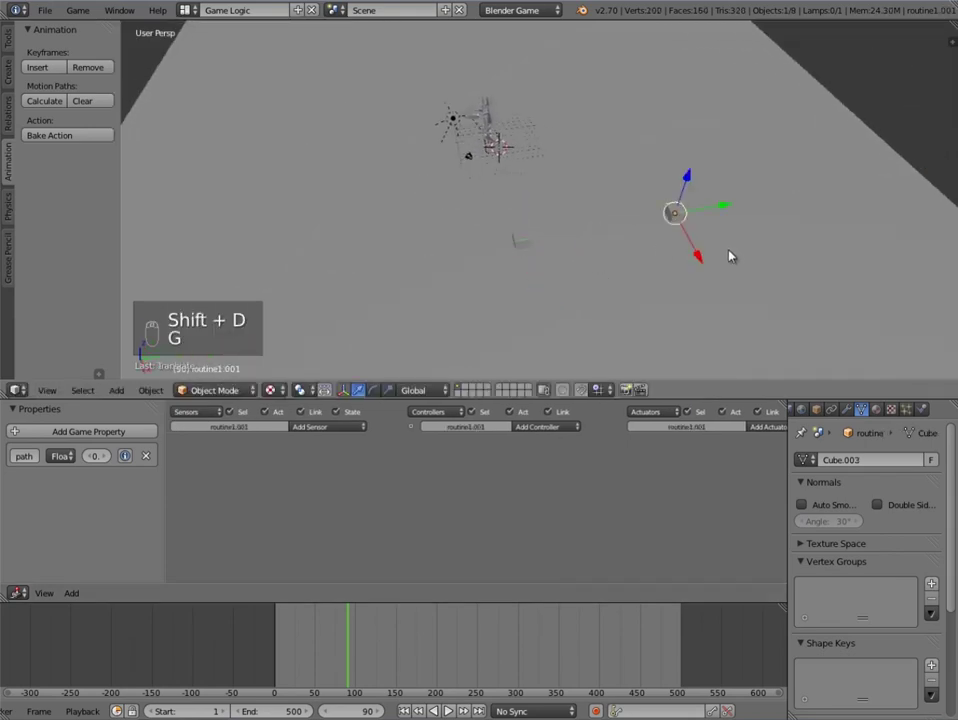
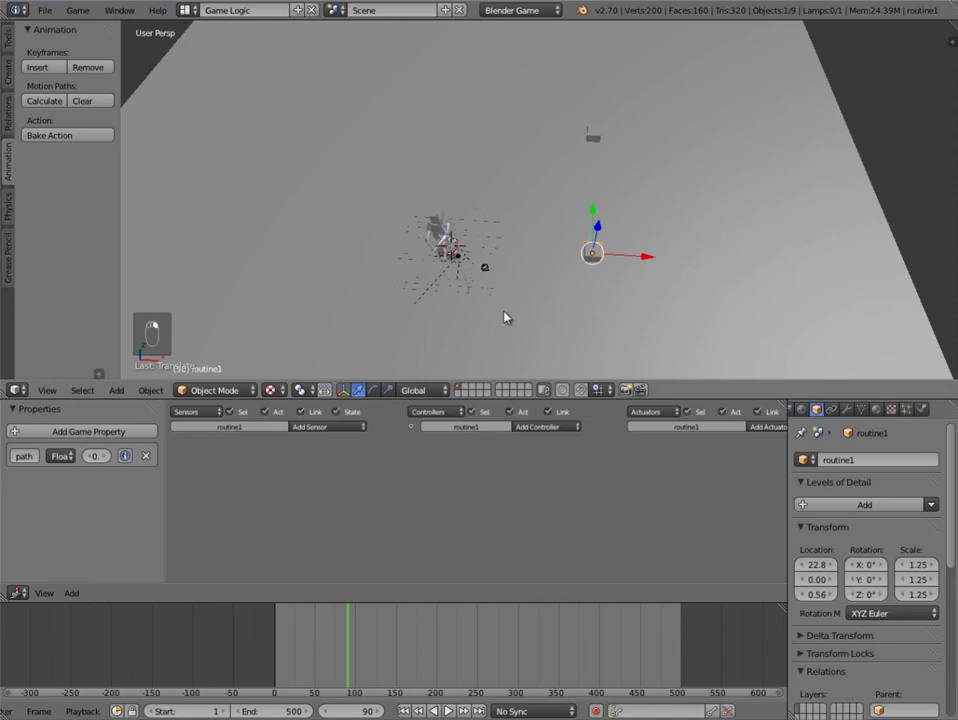
{"action": "left_click", "coordinate": [39, 457]}
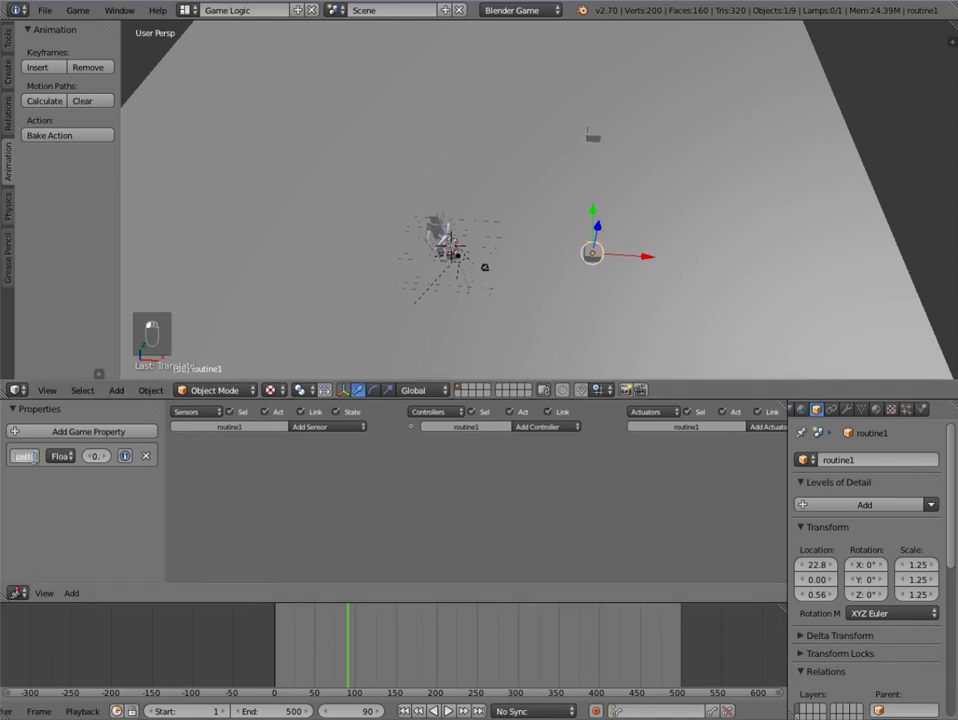
{"action": "right_click", "coordinate": [596, 133]}
{"action": "key", "text": "shift+d"}
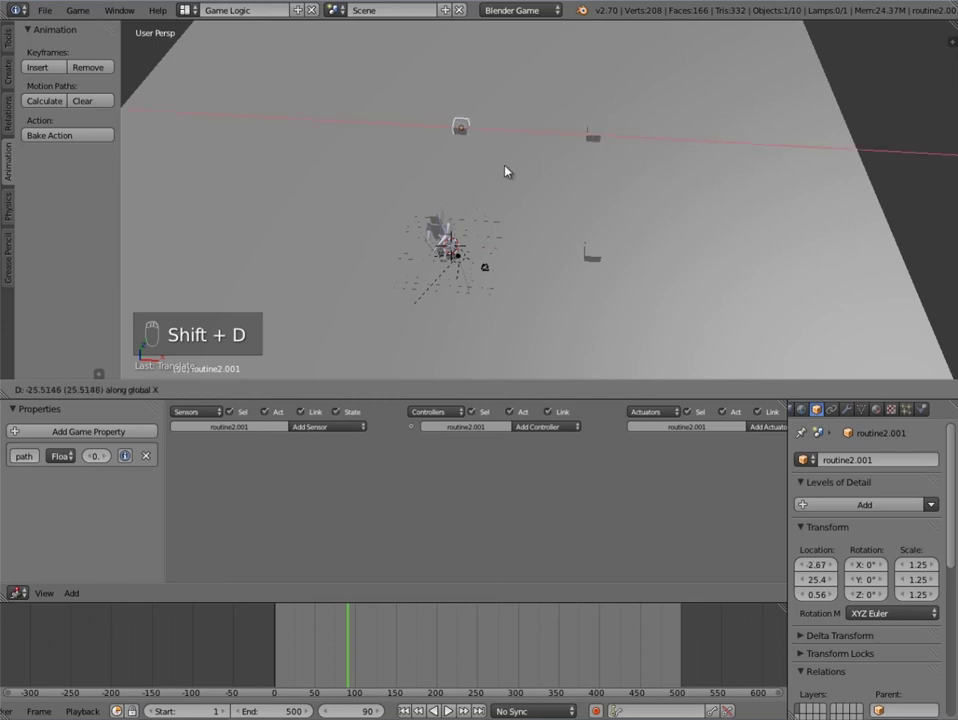
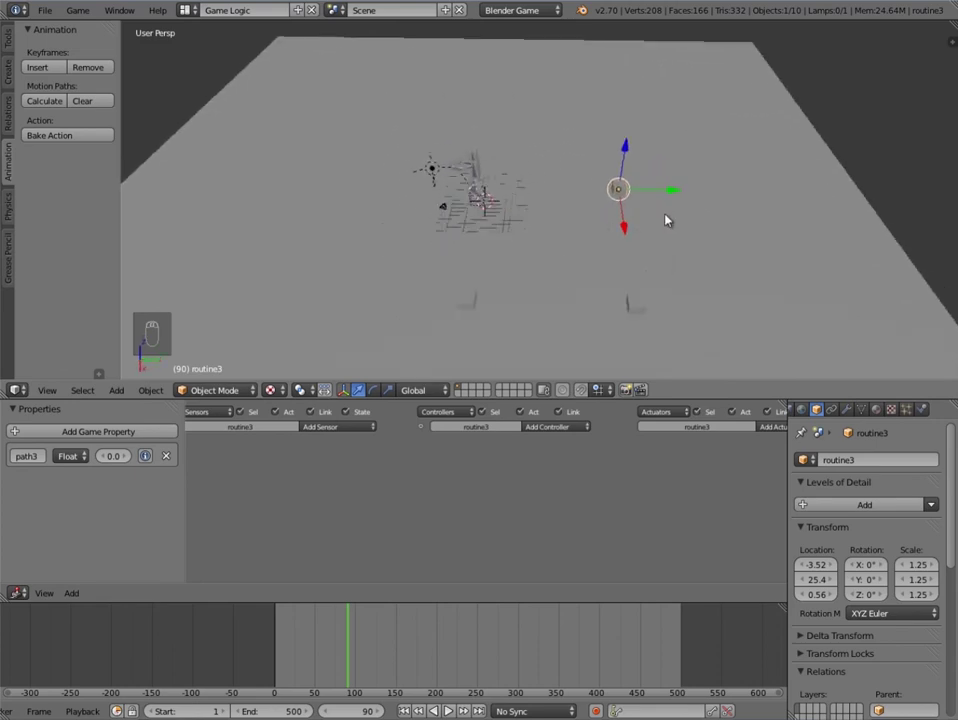
{"action": "key", "text": "shift+d"}
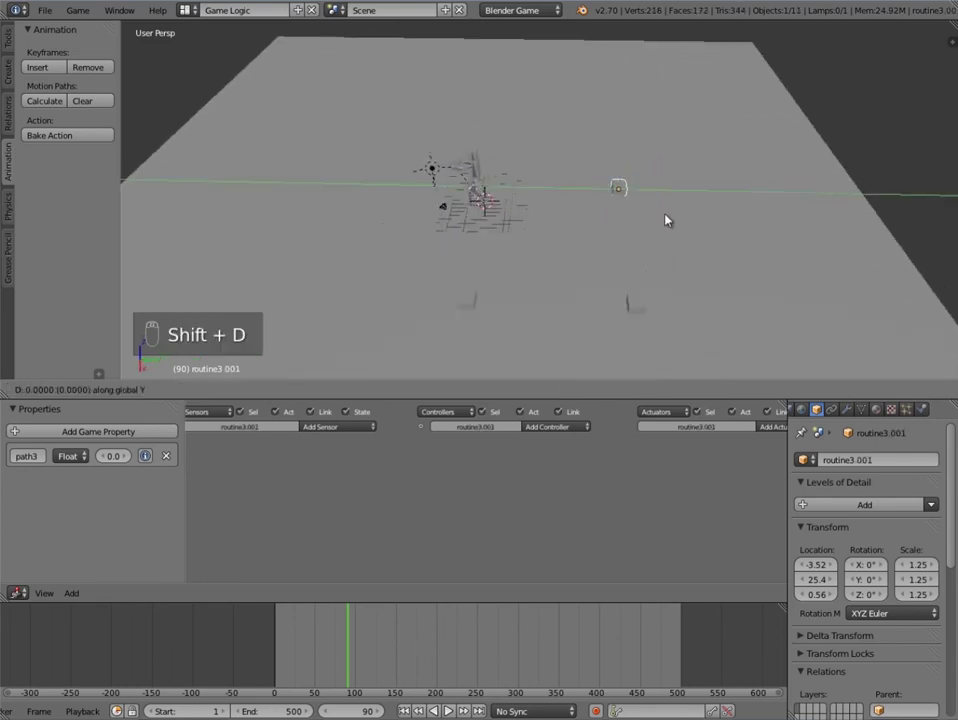
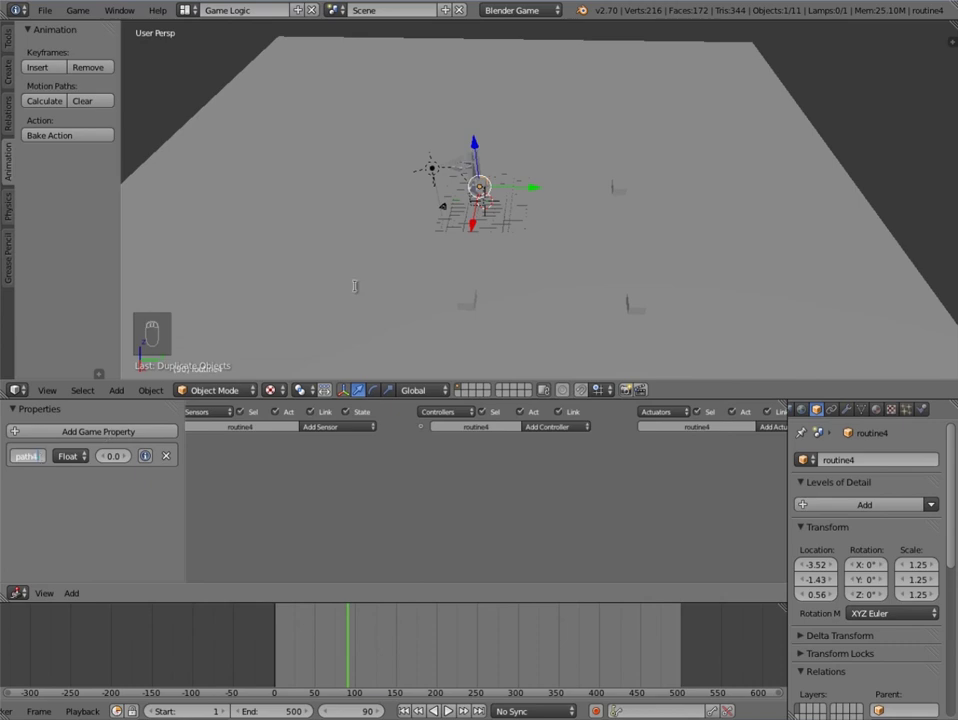
{"action": "left_click_drag", "start_coordinate": [343, 426], "coordinate": [348, 463]}
Step: Add a second And controller linked to a new Edit Object actuator tracking to routine2
{"action": "left_click", "coordinate": [348, 463]}
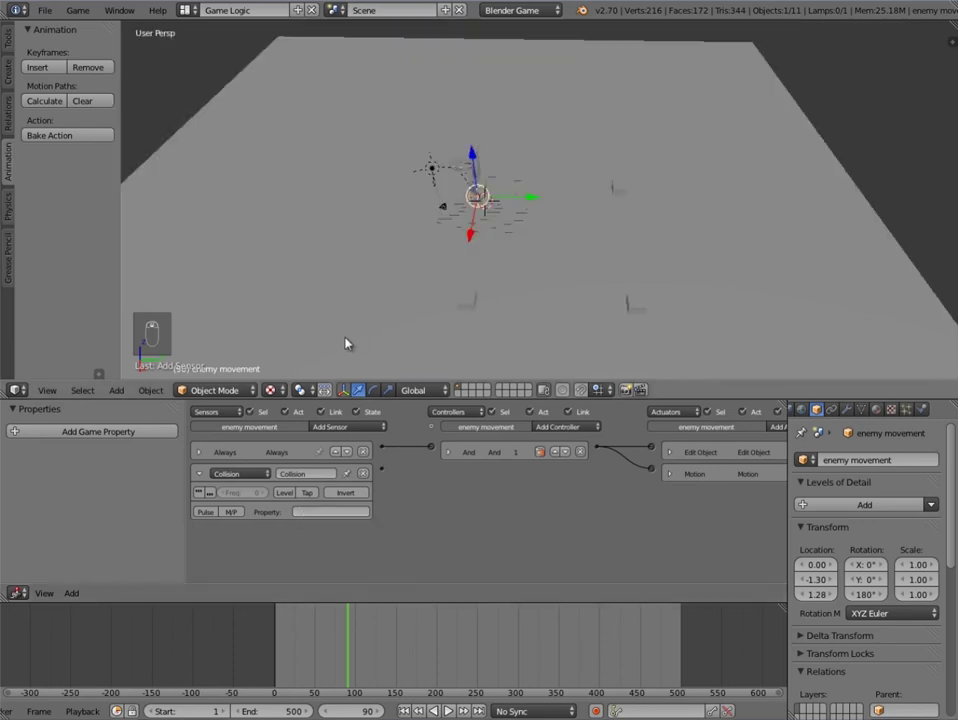
{"action": "left_click_drag", "start_coordinate": [555, 318], "coordinate": [445, 231]}
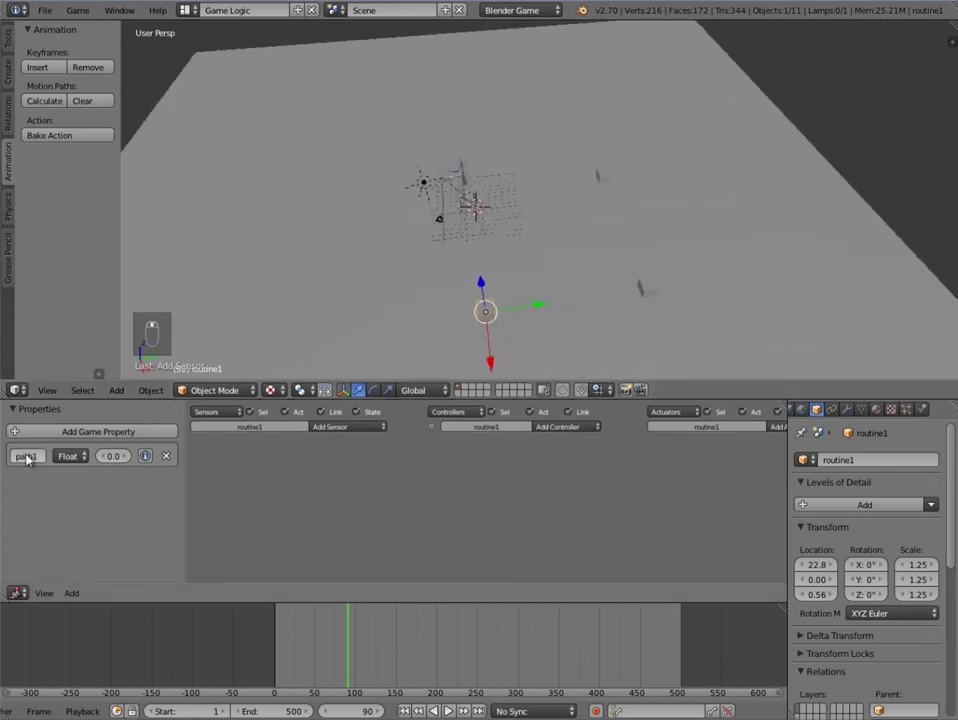
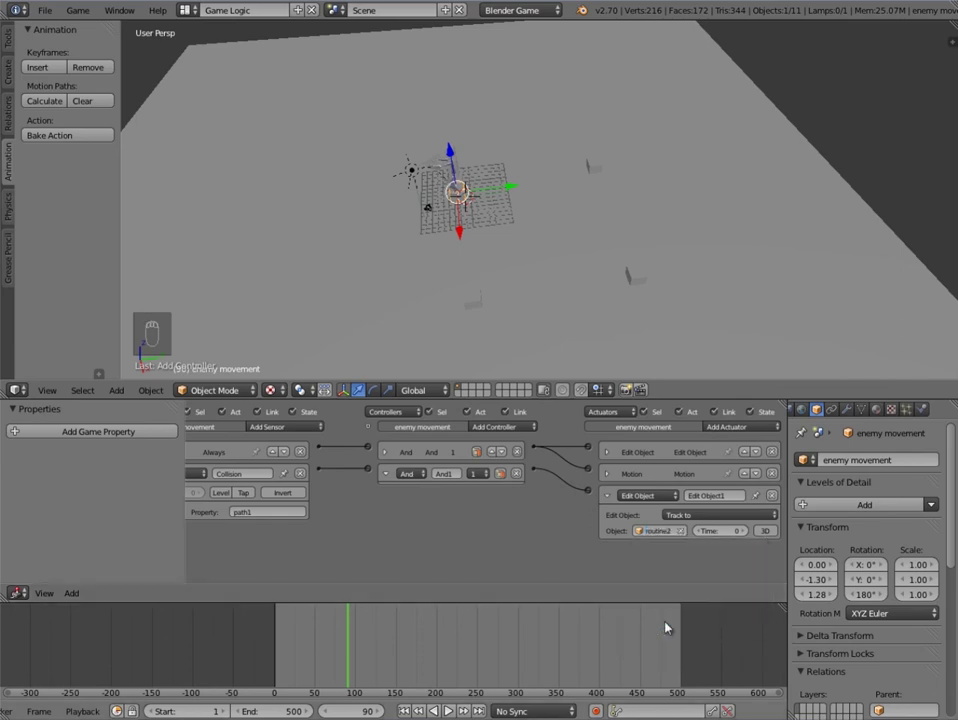
{"action": "left_click_drag", "start_coordinate": [449, 484], "coordinate": [538, 472]}
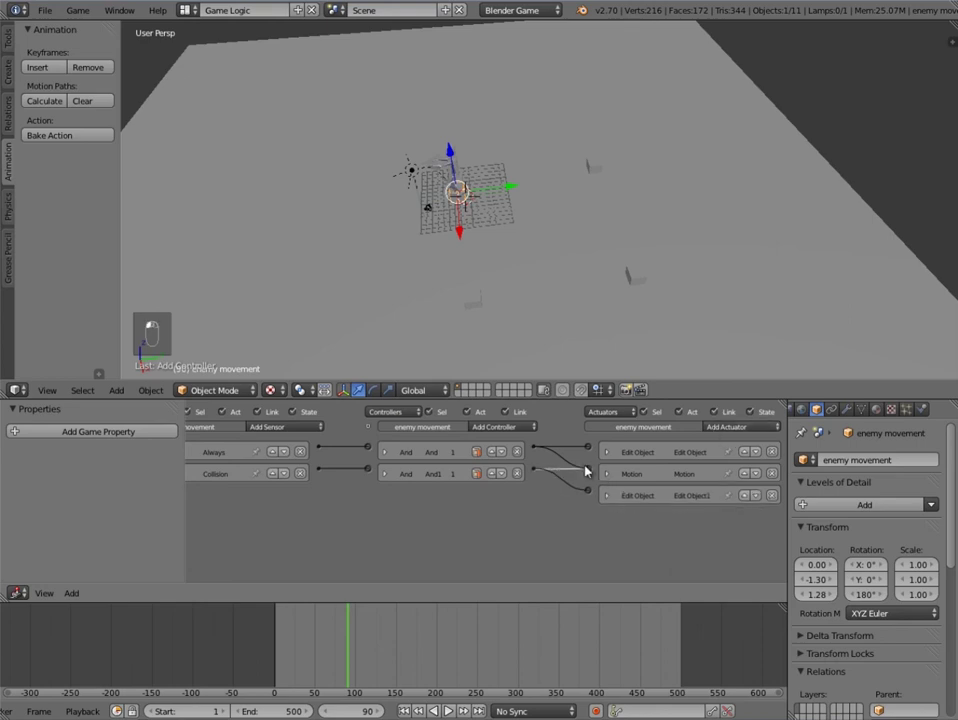
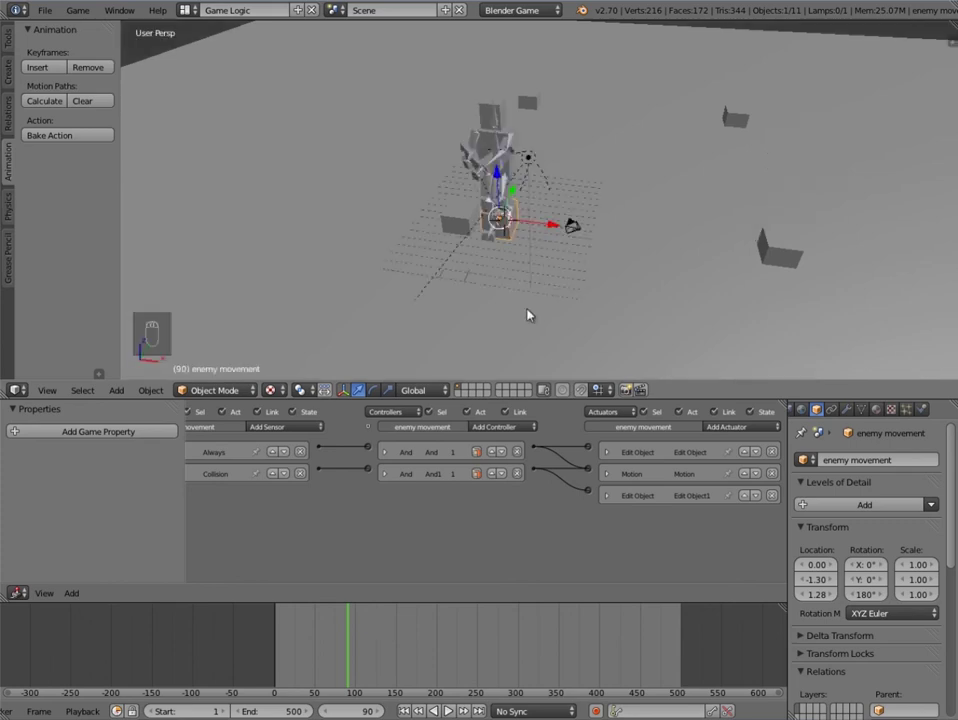
Step: Add a Property sensor with value 0 to the enemy movement logic
{"action": "left_click_drag", "start_coordinate": [301, 504], "coordinate": [211, 474]}
{"action": "left_click_drag", "start_coordinate": [211, 474], "coordinate": [218, 443]}
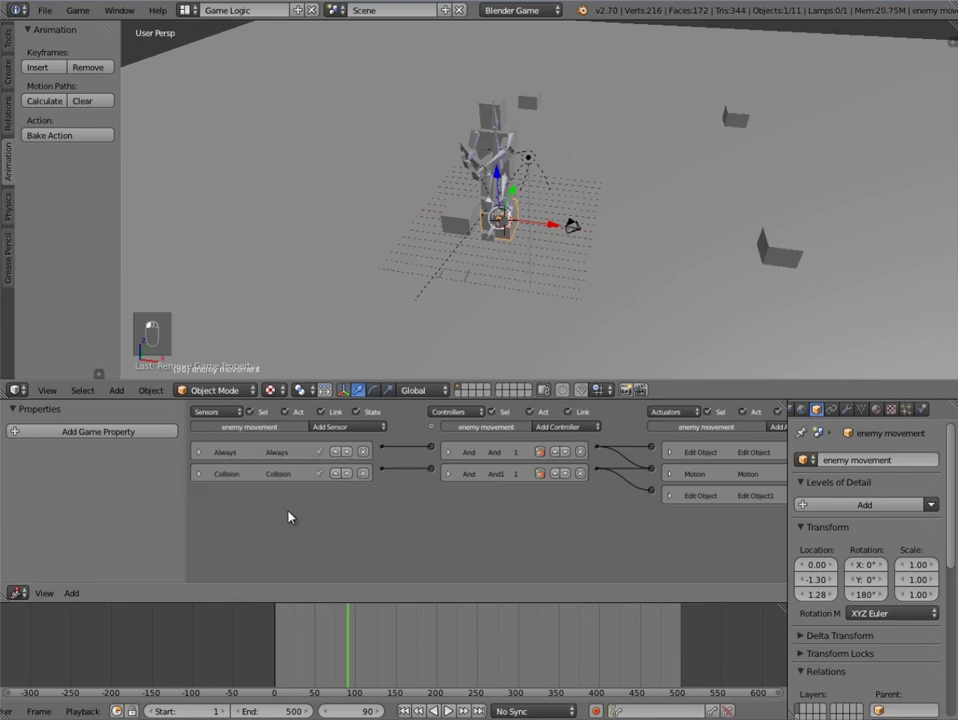
{"action": "left_click_drag", "start_coordinate": [74, 438], "coordinate": [92, 435]}
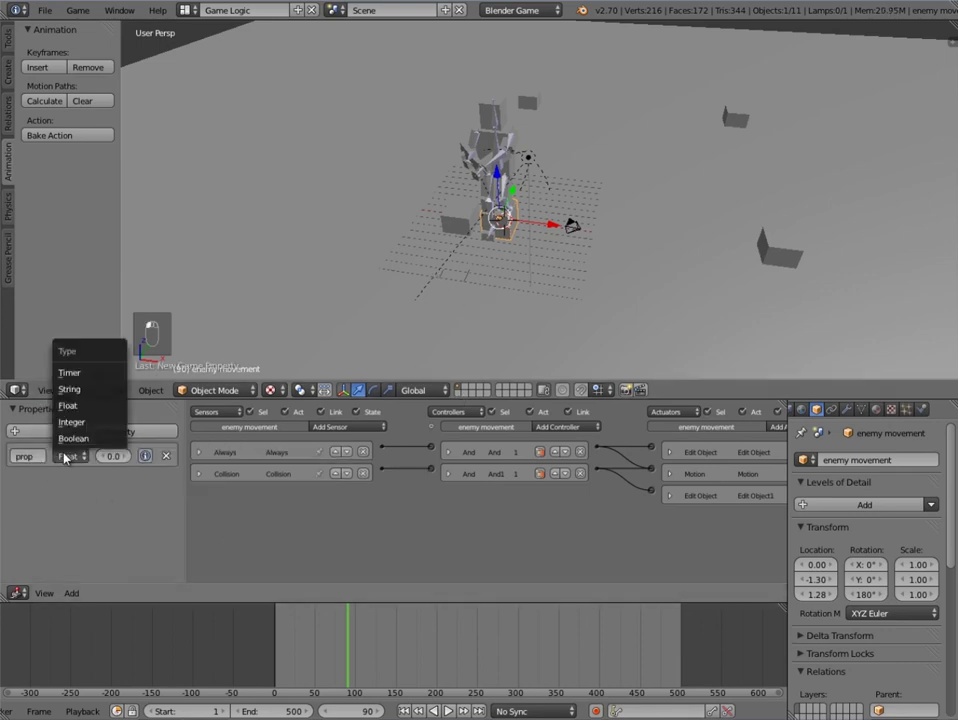
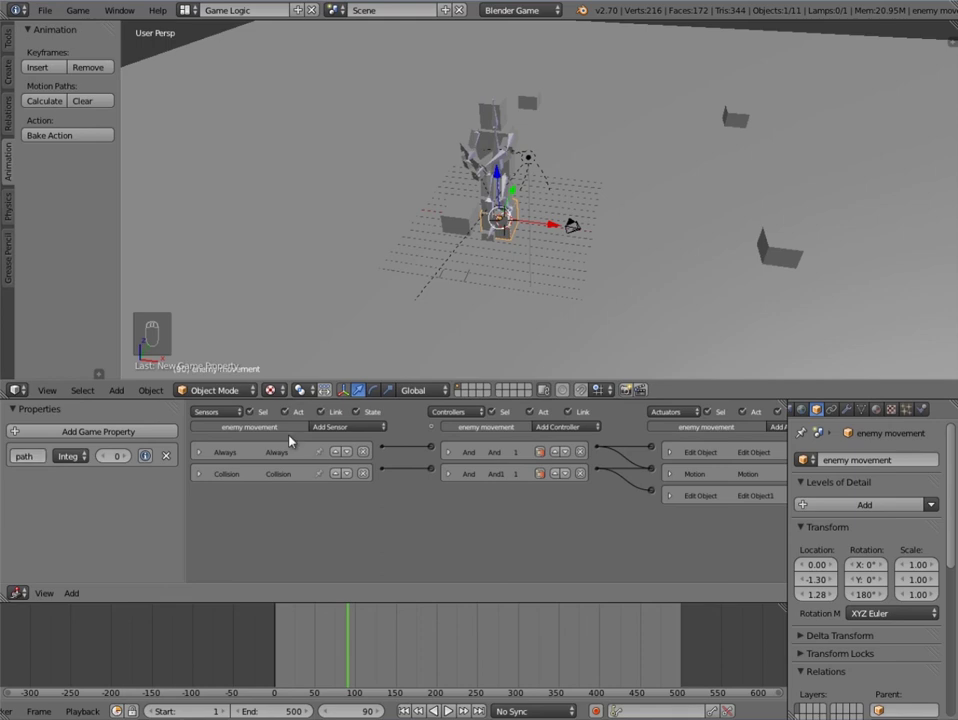
{"action": "left_click_drag", "start_coordinate": [778, 225], "coordinate": [130, 461]}
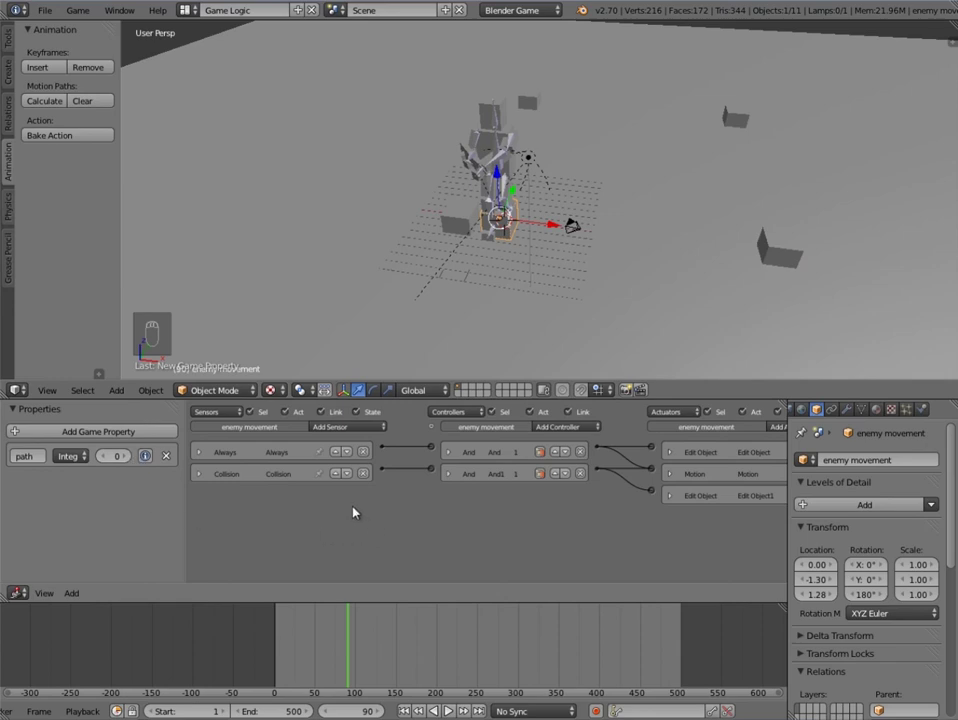
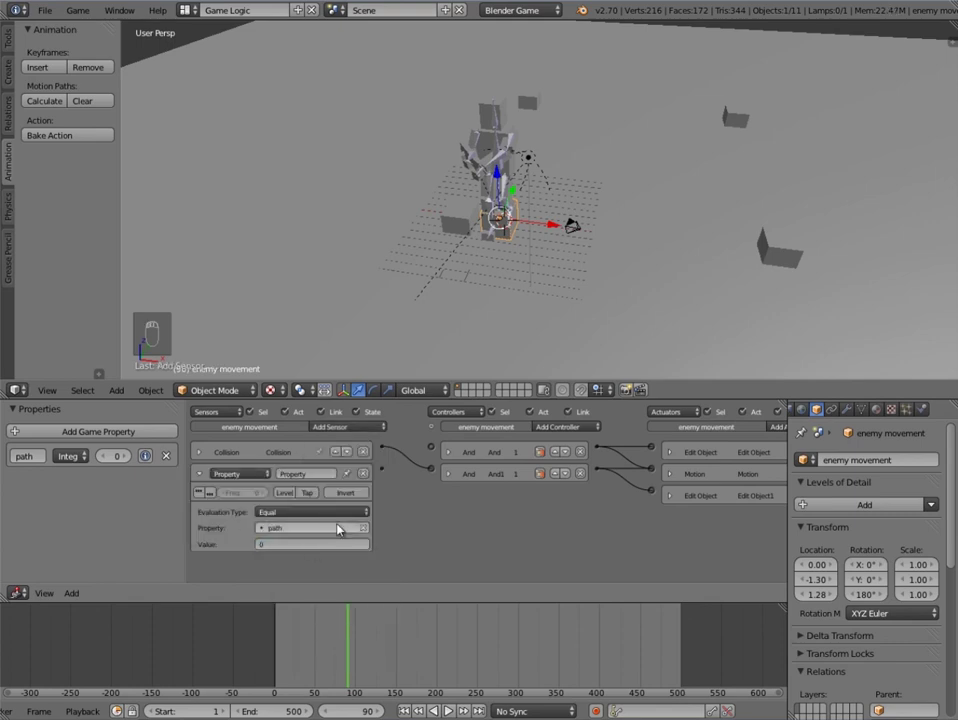
{"action": "middle_click", "coordinate": [392, 472]}
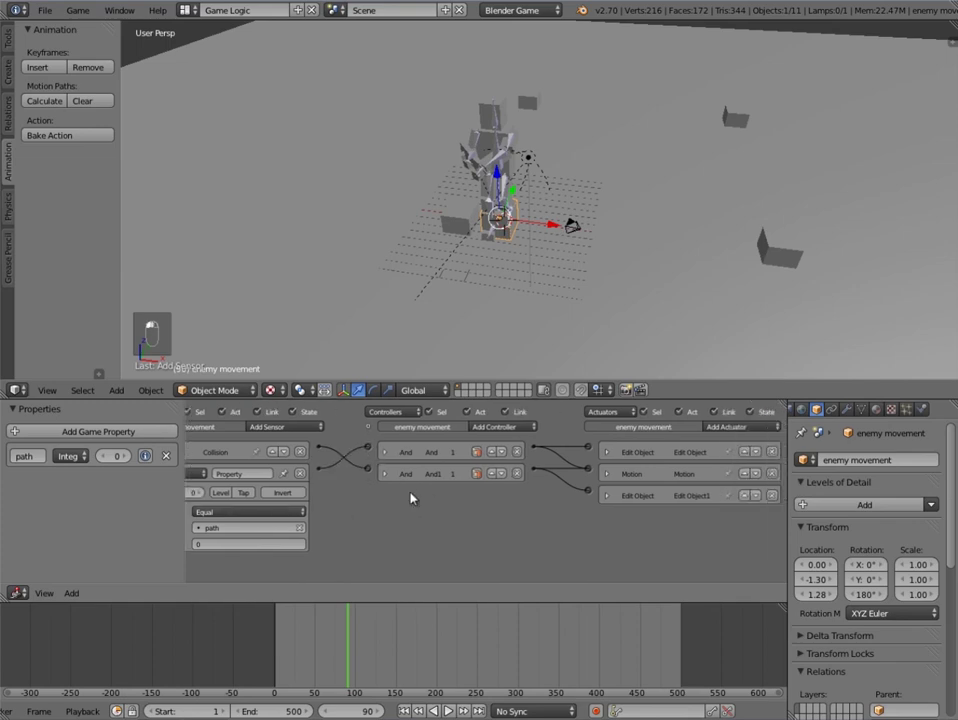
{"action": "middle_click", "coordinate": [612, 449]}
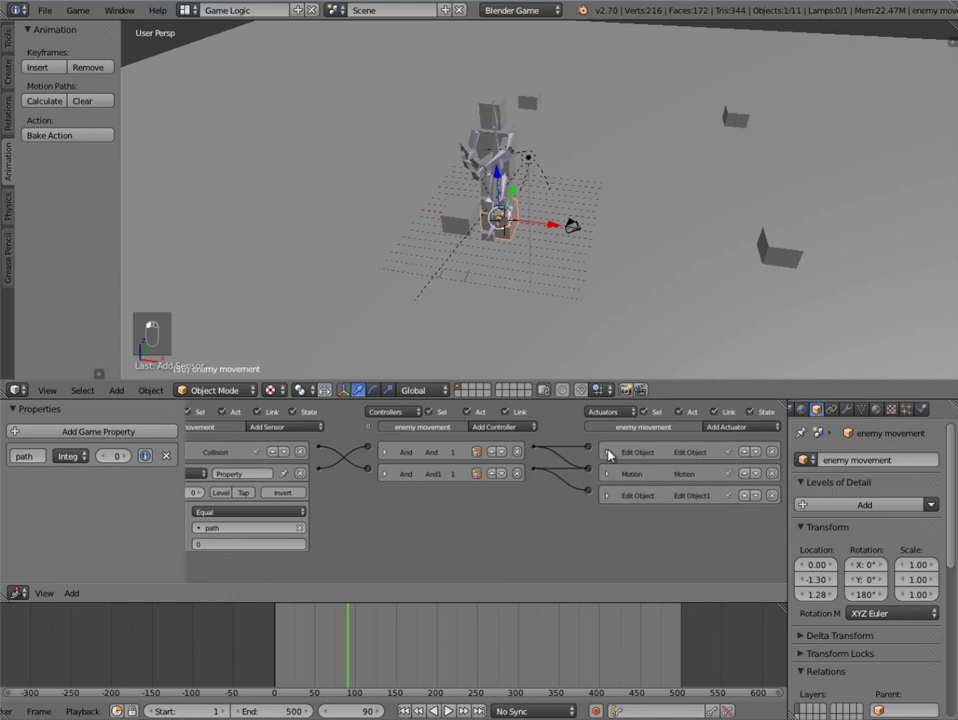
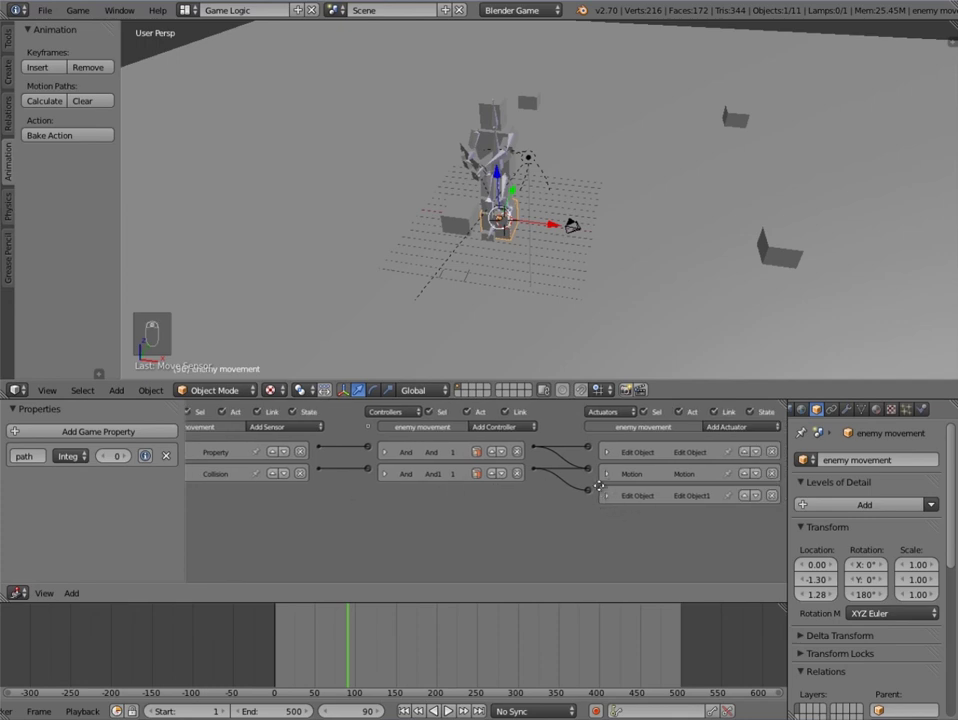
Step: Add a Property actuator in Assign mode to the enemy movement cube's logic
{"action": "left_click_drag", "start_coordinate": [559, 459], "coordinate": [727, 406]}
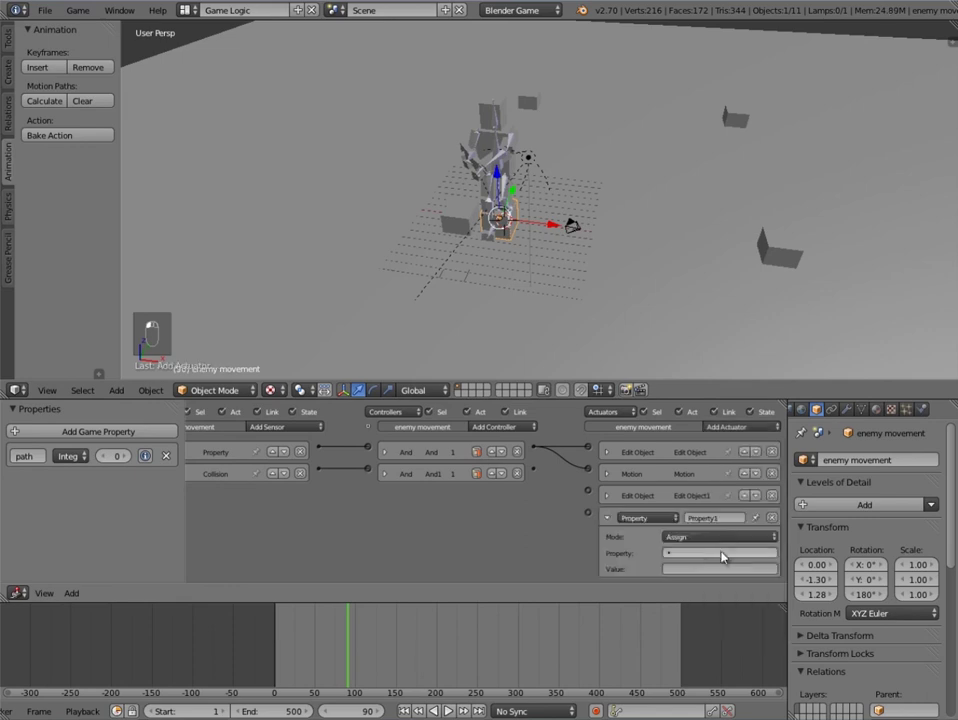
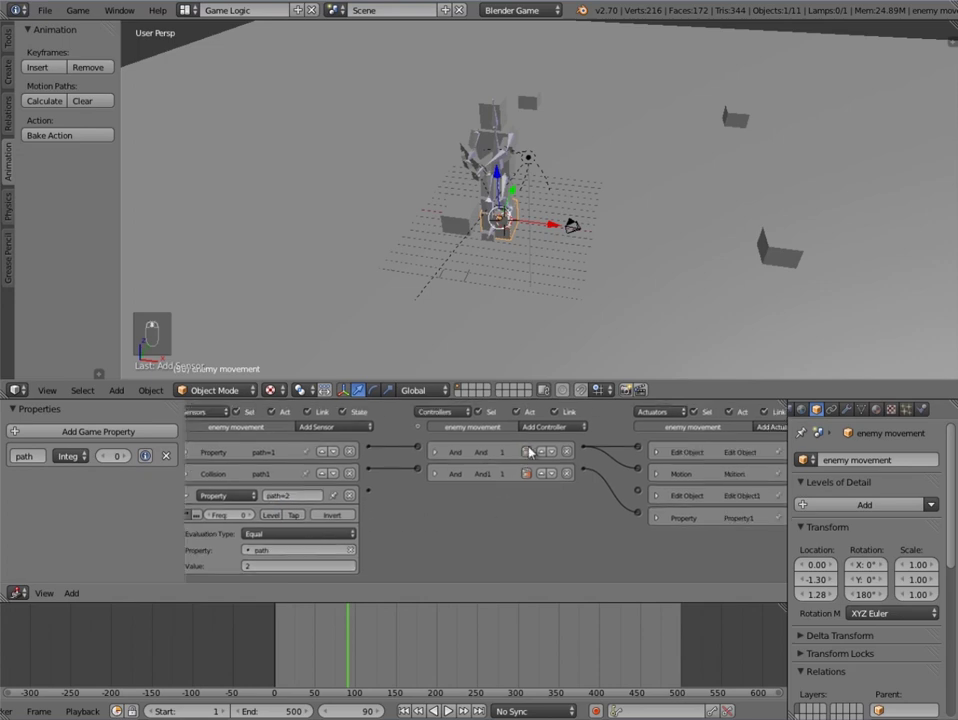
Step: Link controller And2 to the waypoint actuators and set its sensor's Property to path2
{"action": "left_click_drag", "start_coordinate": [548, 426], "coordinate": [420, 490]}
{"action": "left_click_drag", "start_coordinate": [607, 527], "coordinate": [593, 469]}
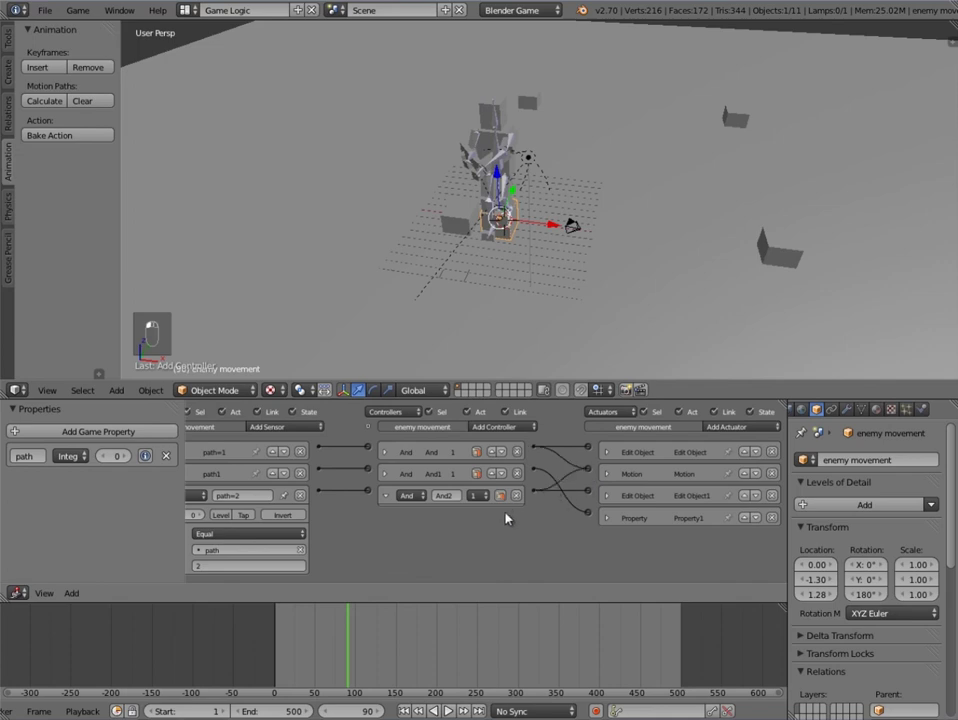
{"action": "left_click_drag", "start_coordinate": [490, 524], "coordinate": [207, 495]}
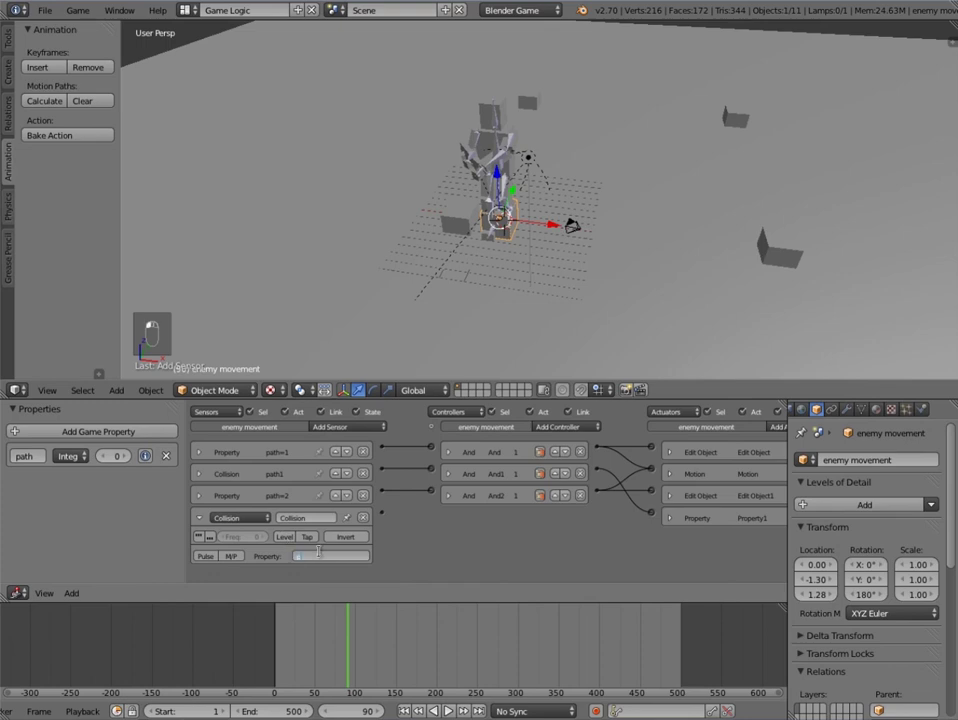
Step: Add a fourth And controller wired to another Assign-mode Property actuator for the path logic
{"action": "middle_click", "coordinate": [169, 494]}
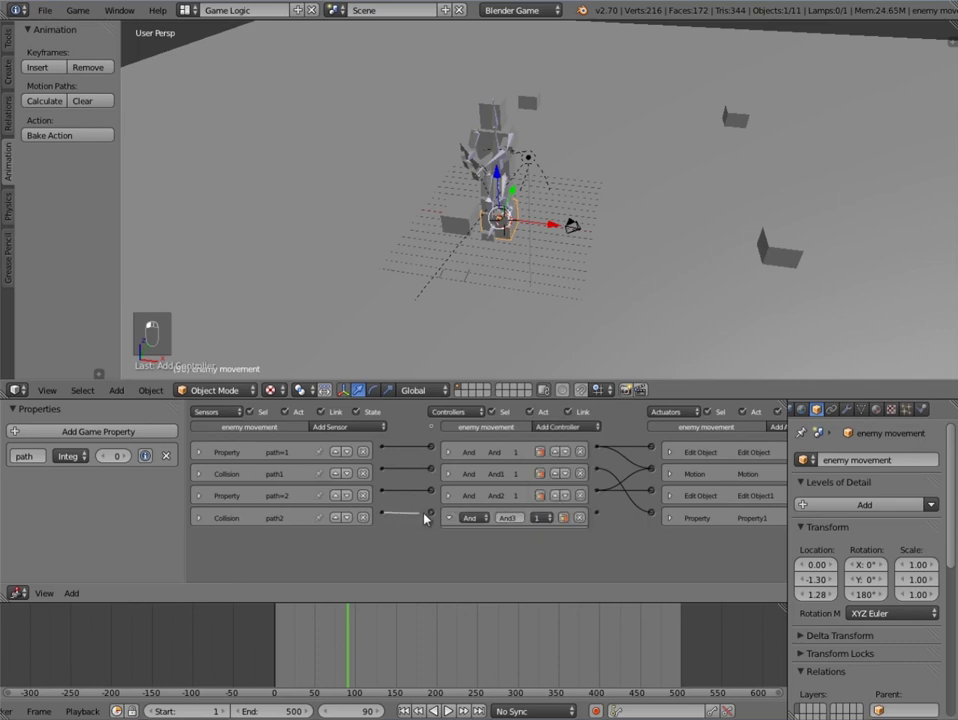
{"action": "left_click_drag", "start_coordinate": [628, 548], "coordinate": [714, 548]}
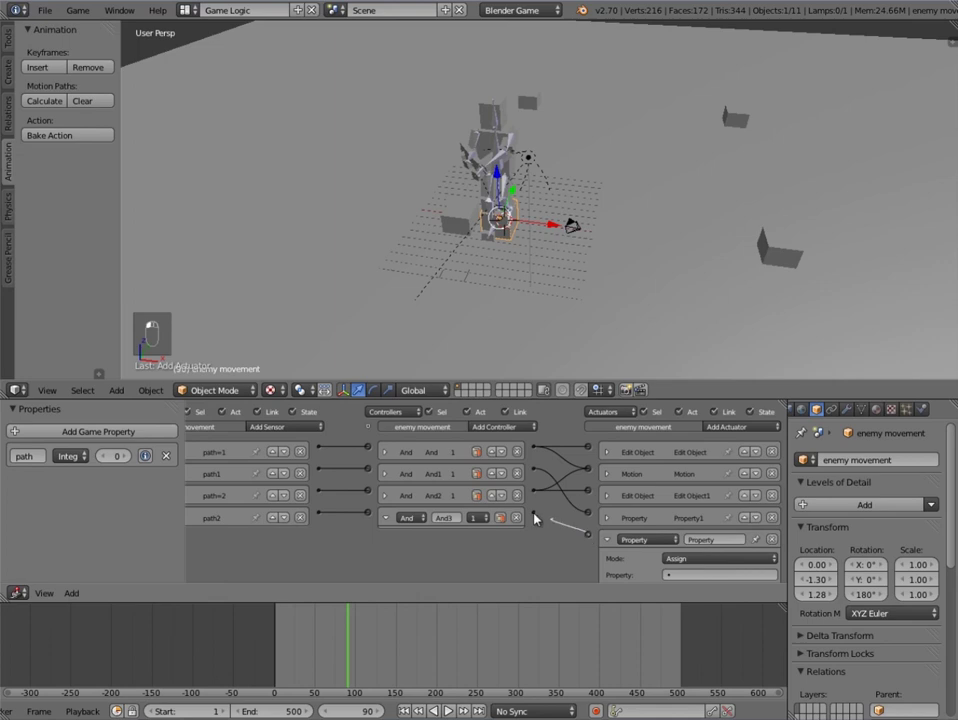
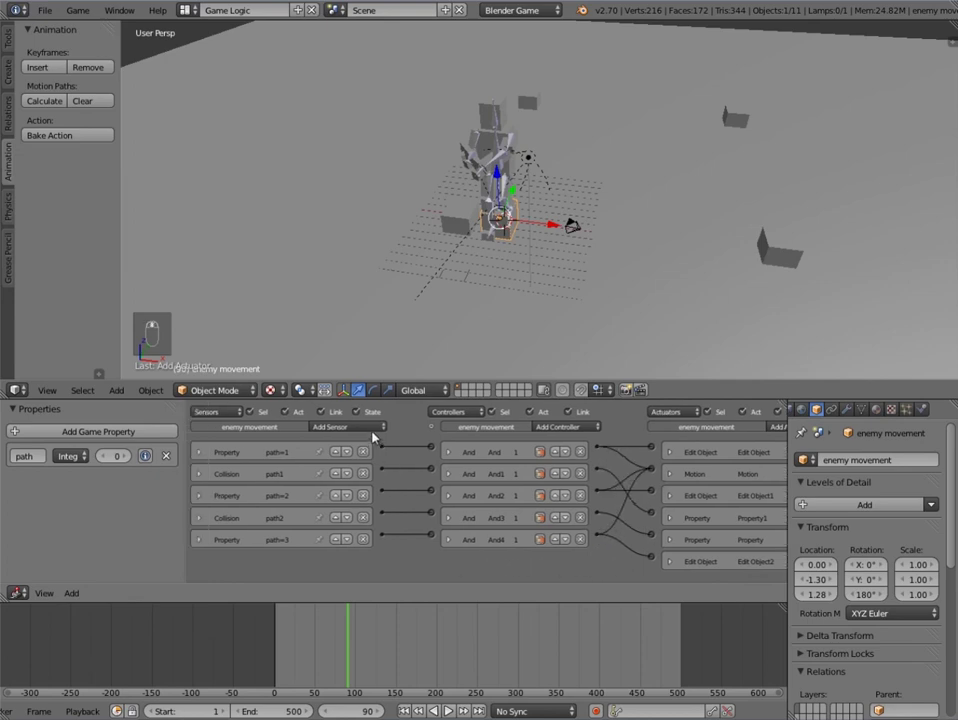
Step: Add a Collision sensor for path3 with its own And controller and an Assign Property actuator
{"action": "left_click", "coordinate": [349, 424]}
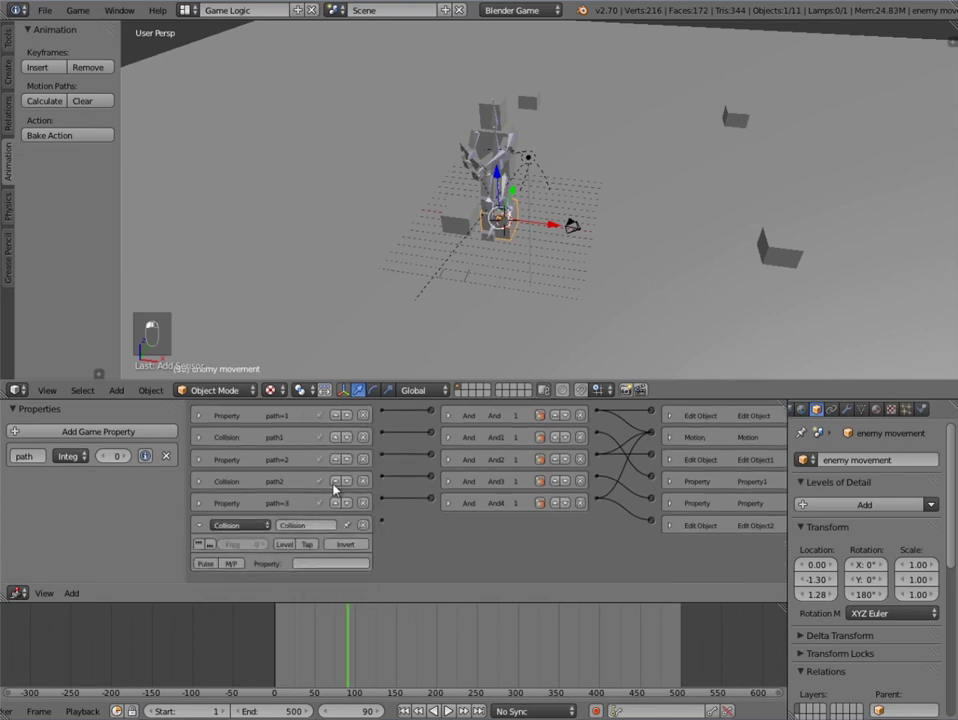
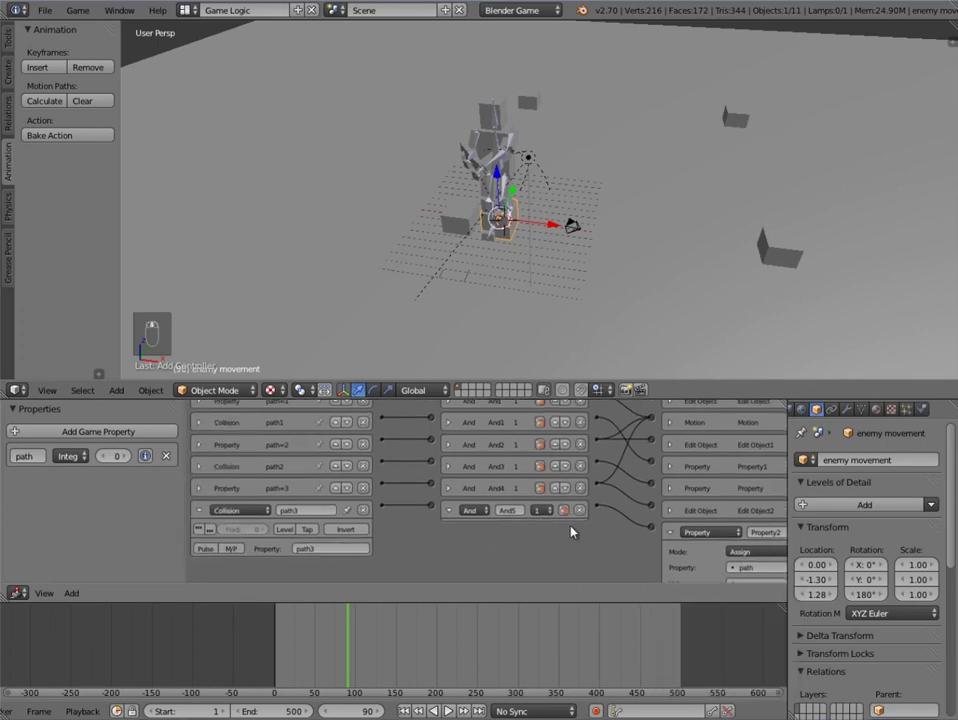
Step: Wire the path3 collision sensor to its And controller
{"action": "left_click_drag", "start_coordinate": [668, 537], "coordinate": [309, 527]}
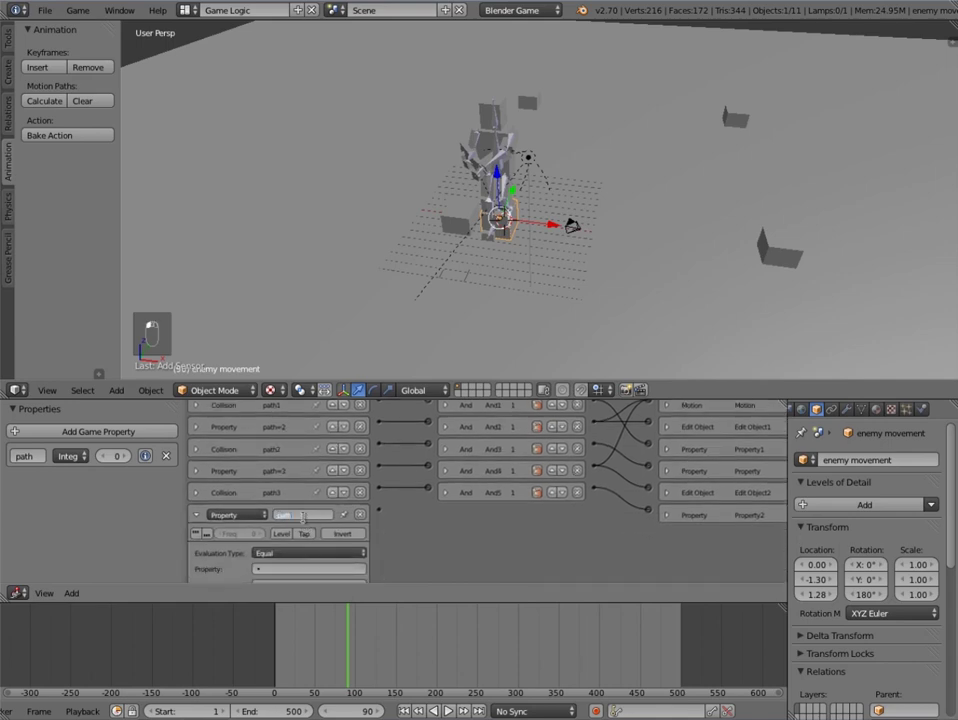
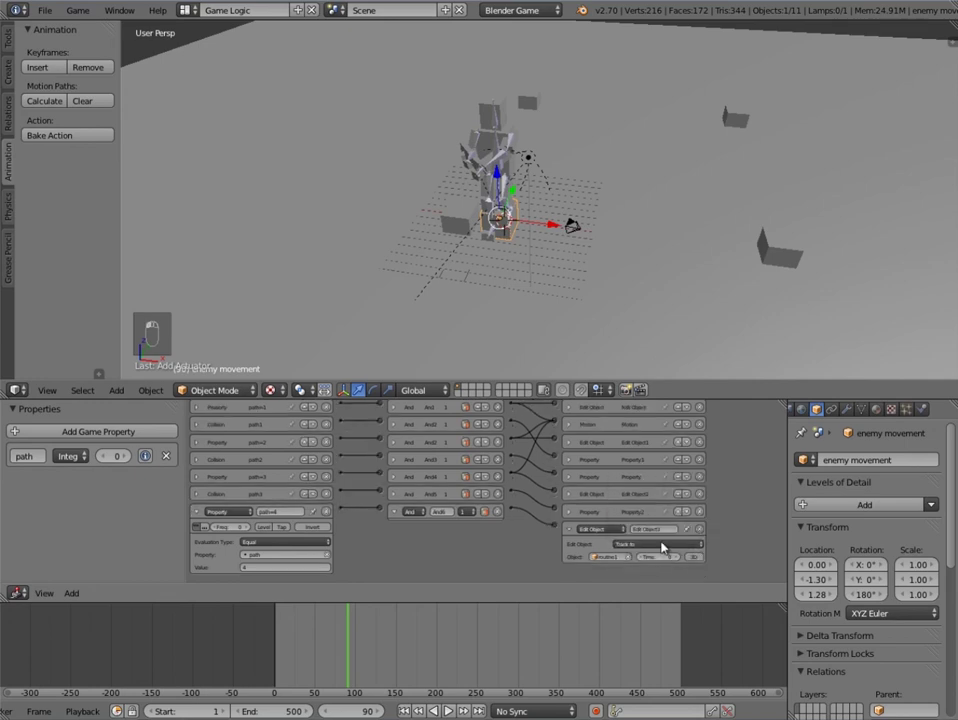
Step: Expand Edit Object1 to check its Track to settings, then collapse it again
{"action": "left_click", "coordinate": [619, 582]}
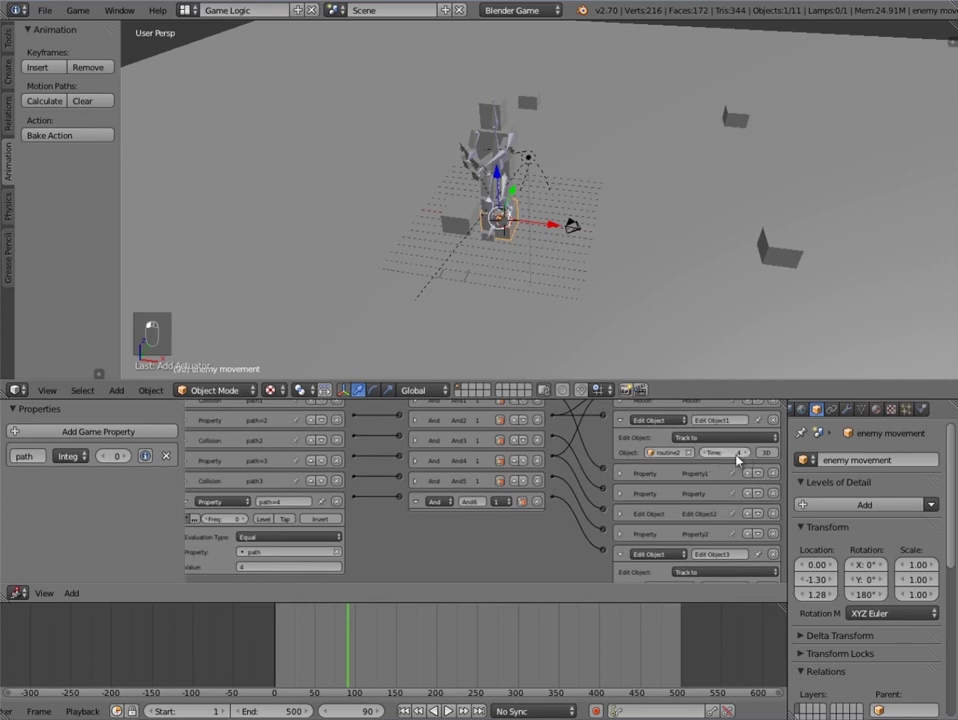
{"action": "left_click", "coordinate": [677, 459]}
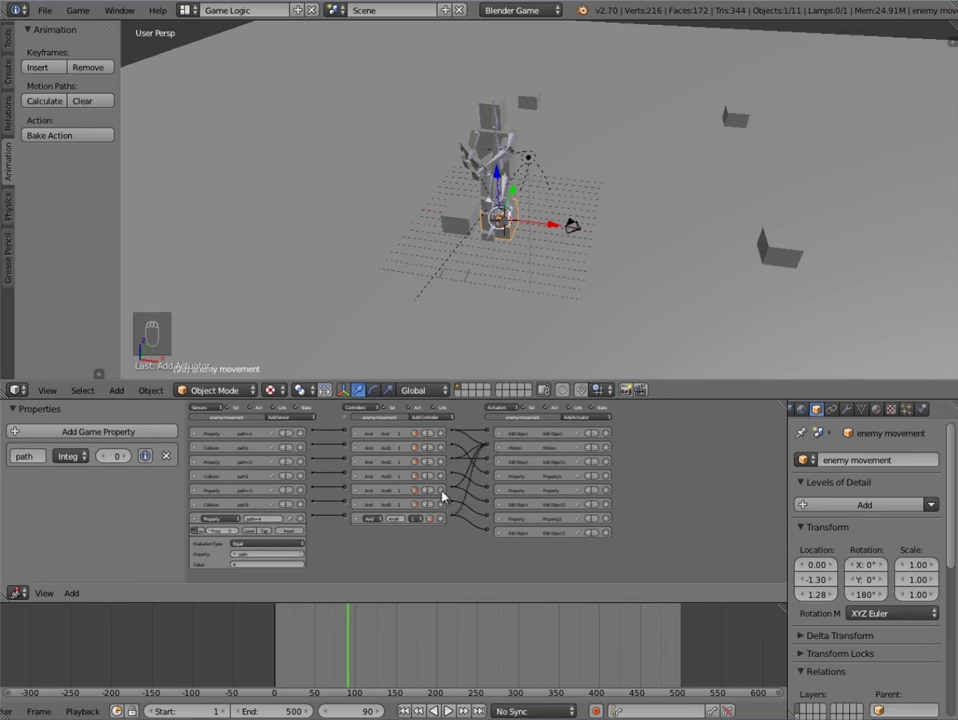
Step: Zoom the Logic Editor so the whole enemy movement network is readable
{"action": "left_click_drag", "start_coordinate": [363, 578], "coordinate": [268, 525]}
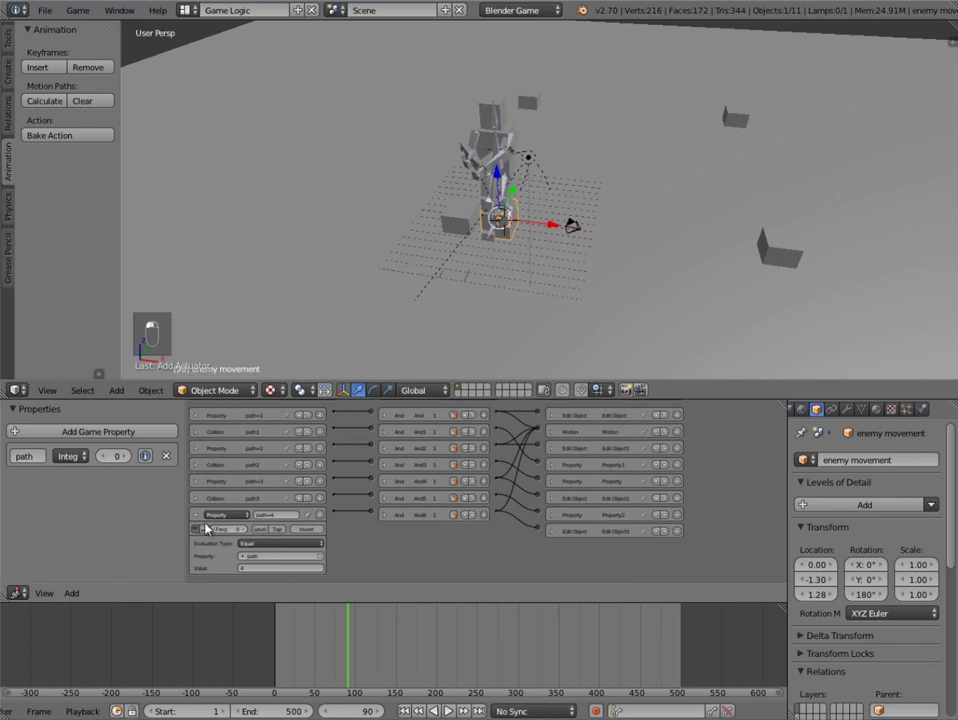
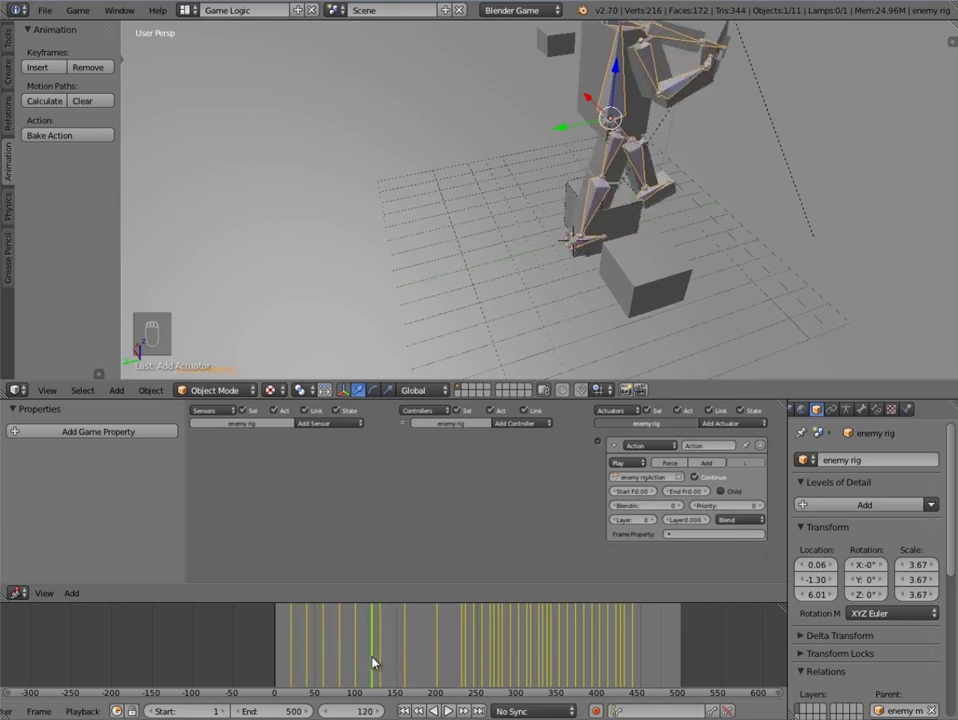
Step: Scrub the timeline to preview the rig's walking animation frames 20 to 120
{"action": "left_click_drag", "start_coordinate": [364, 656], "coordinate": [638, 493]}
{"action": "left_click_drag", "start_coordinate": [638, 493], "coordinate": [549, 522]}
{"action": "middle_click", "coordinate": [549, 522]}
{"action": "scroll", "scroll_direction": "down", "scroll_amount": 3}
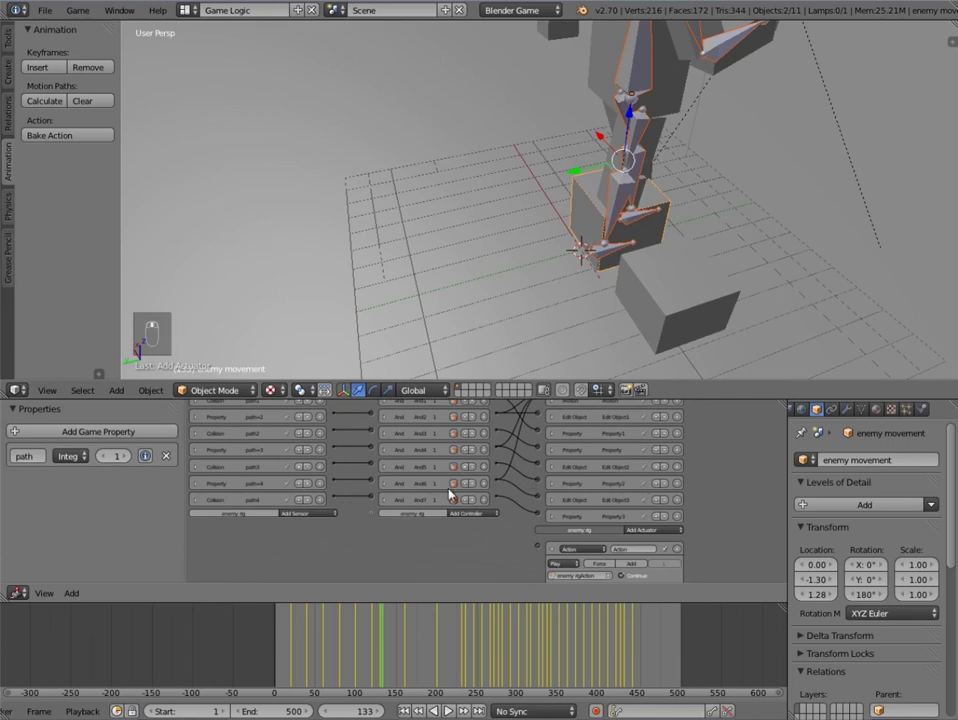
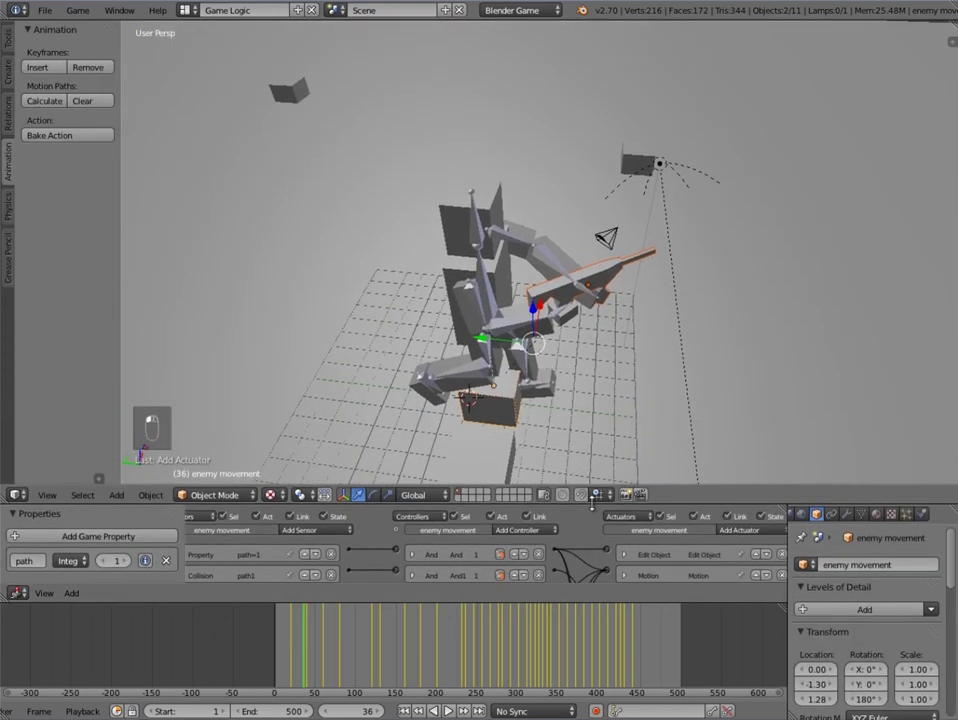
Step: Run the game twice from frame 1 to watch the enemy patrol between waypoints
{"action": "key", "text": "a"}
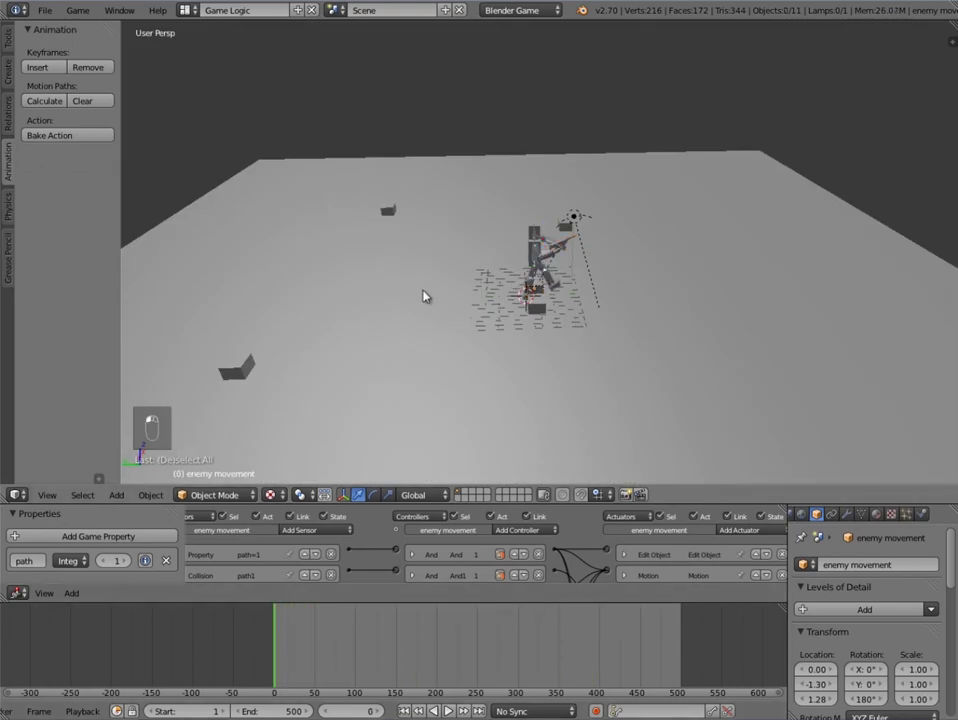
{"action": "key", "text": "p"}
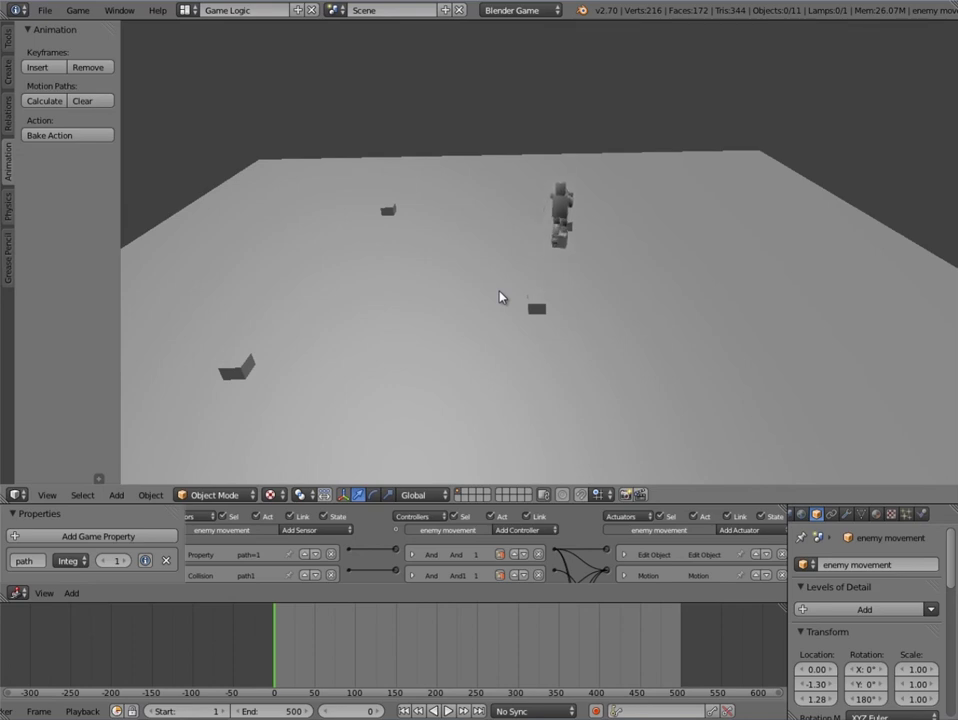
{"action": "left_click_drag", "start_coordinate": [537, 284], "coordinate": [885, 517]}
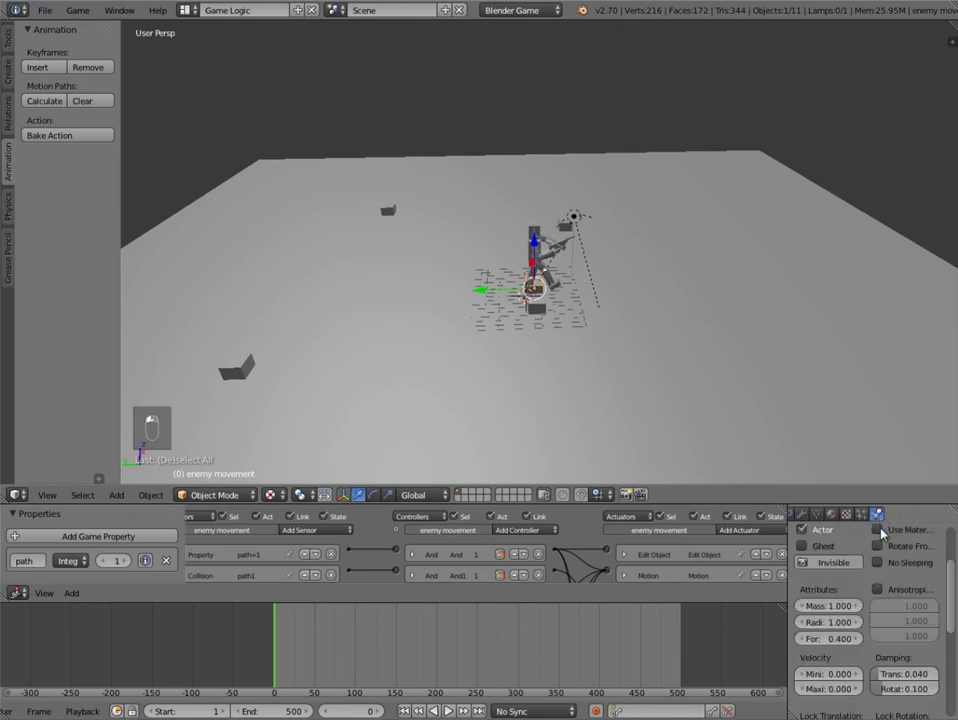
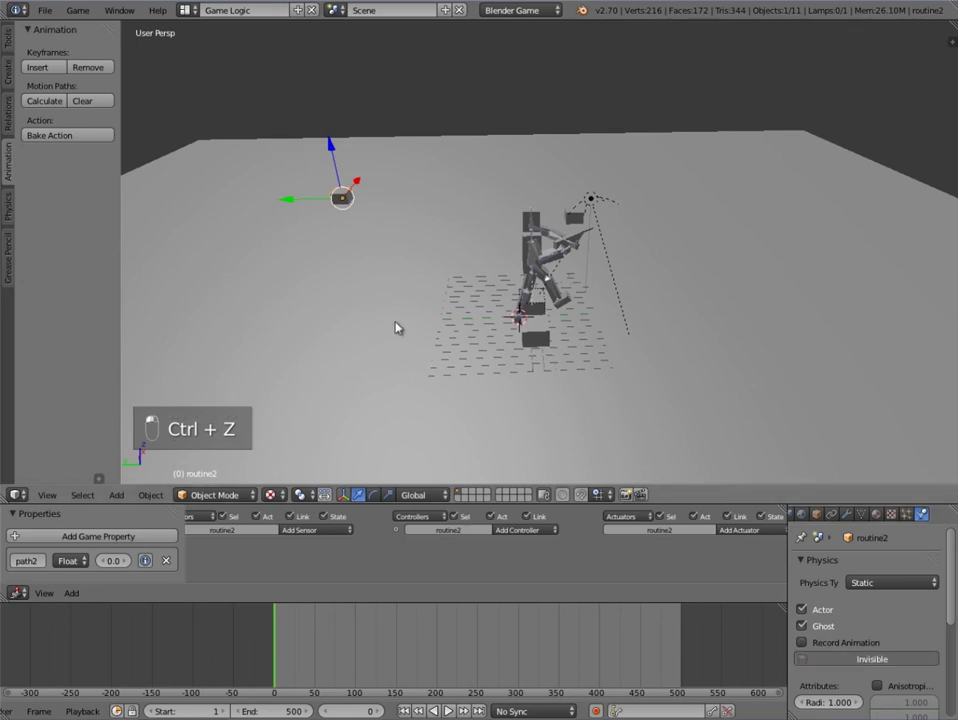
{"action": "key", "text": "p"}
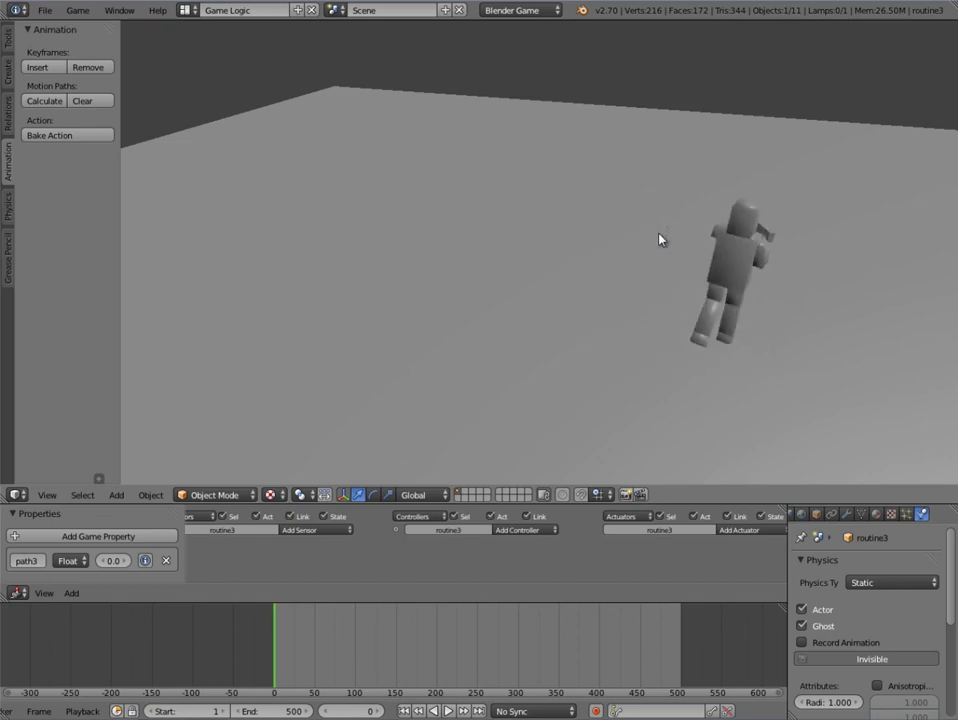
Step: Return to the scene and scrub the timeline to preview the gun's animation
{"action": "middle_click", "coordinate": [664, 235]}
{"action": "middle_click", "coordinate": [433, 192]}
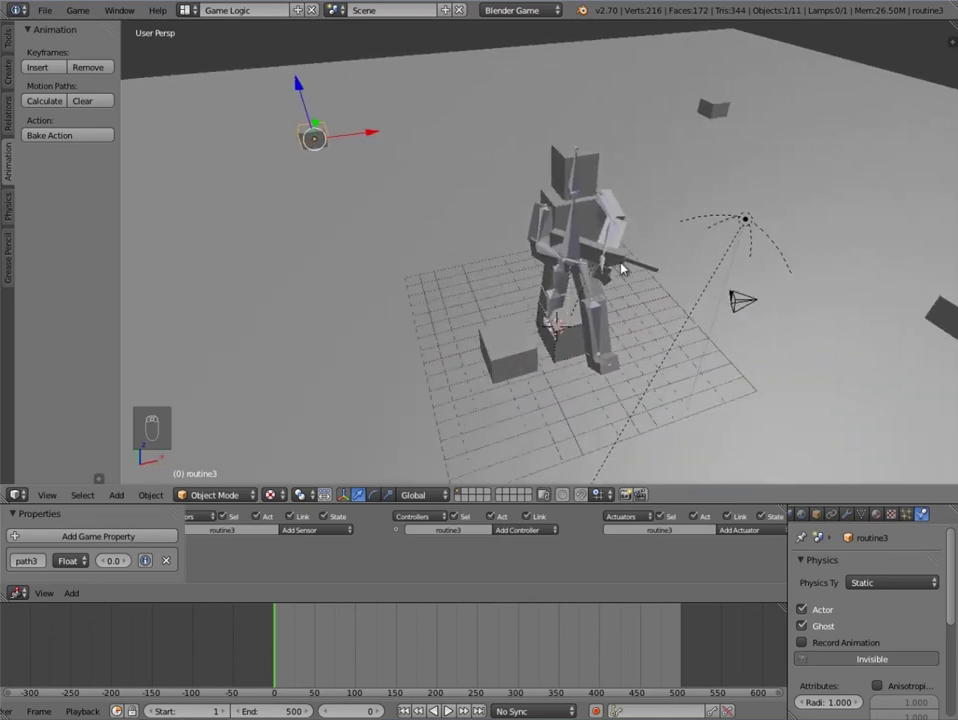
{"action": "left_click_drag", "start_coordinate": [617, 256], "coordinate": [285, 648]}
{"action": "left_click_drag", "start_coordinate": [285, 648], "coordinate": [294, 644]}
{"action": "middle_click", "coordinate": [294, 644]}
Step: Duplicate the gun's early keyframes with Shift+D, slide the copies along the timeline, and play-test
{"action": "scroll", "scroll_direction": "up", "scroll_amount": 3}
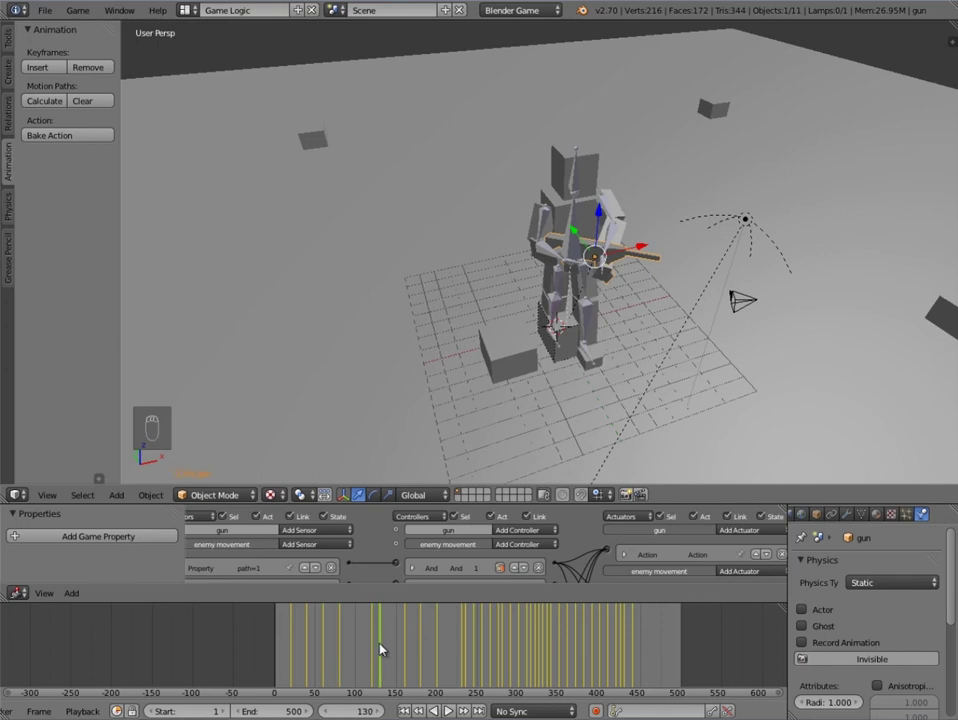
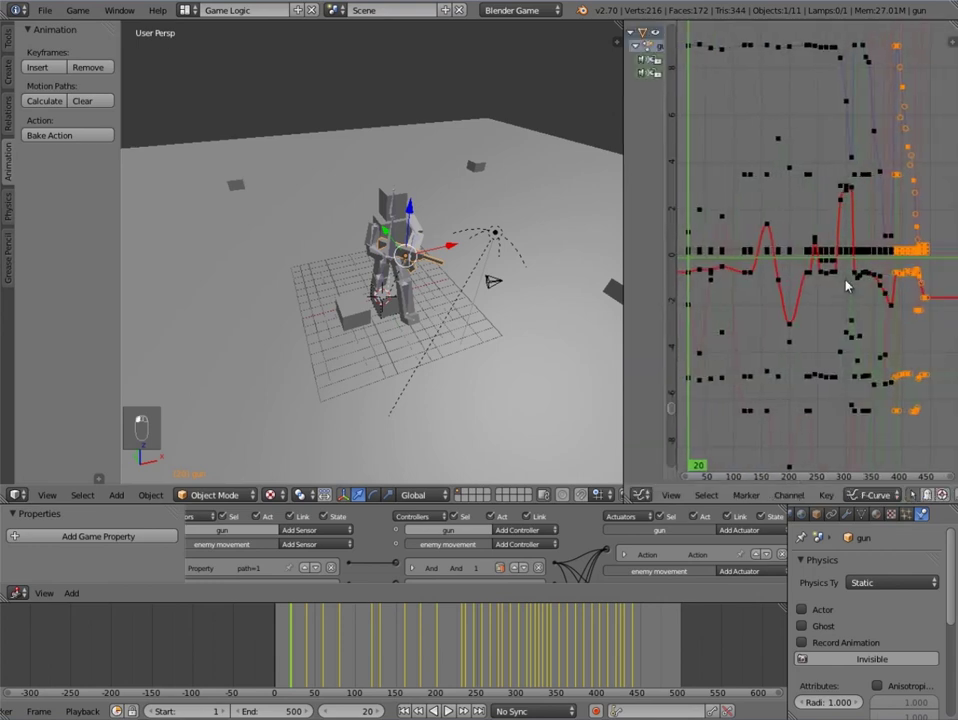
{"action": "key", "text": "a"}
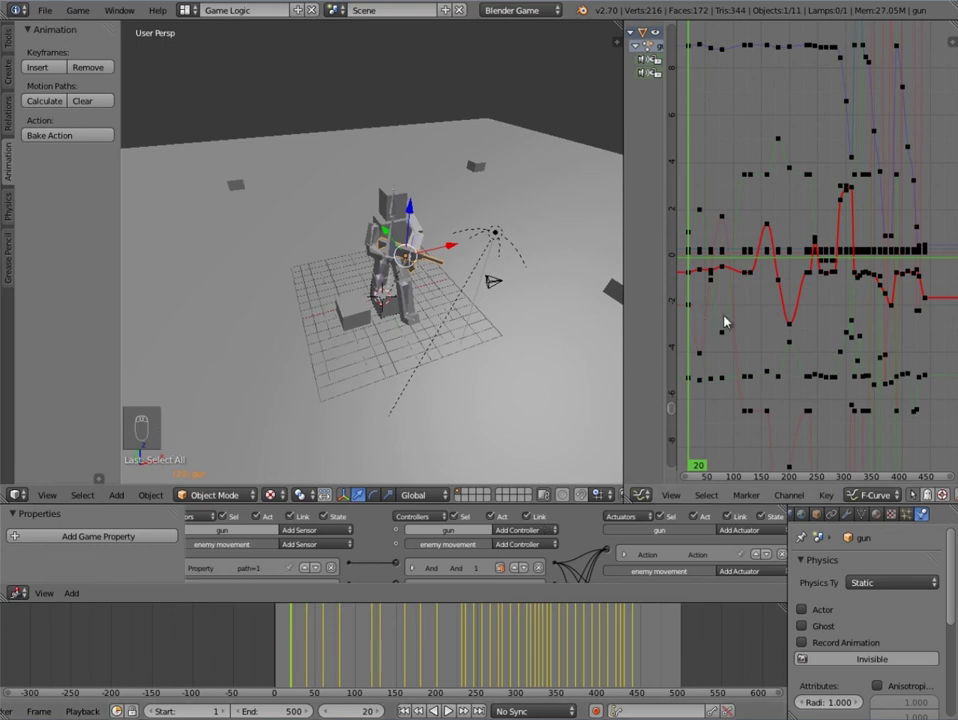
{"action": "key", "text": "ctrl+k"}
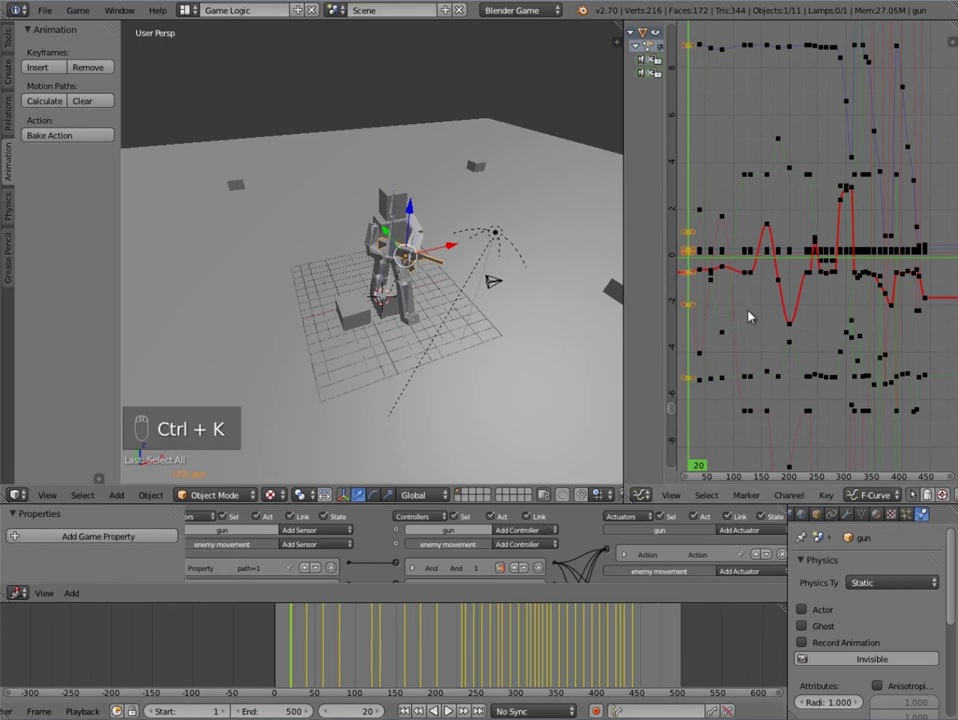
{"action": "key", "text": "shift+d"}
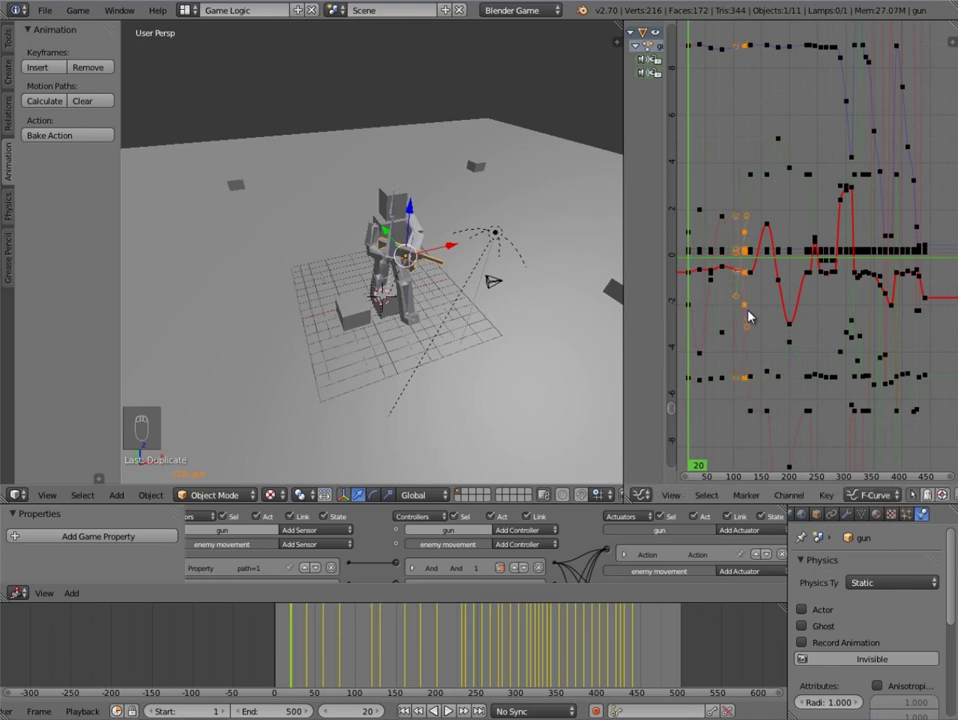
{"action": "left_click_drag", "start_coordinate": [298, 629], "coordinate": [400, 626]}
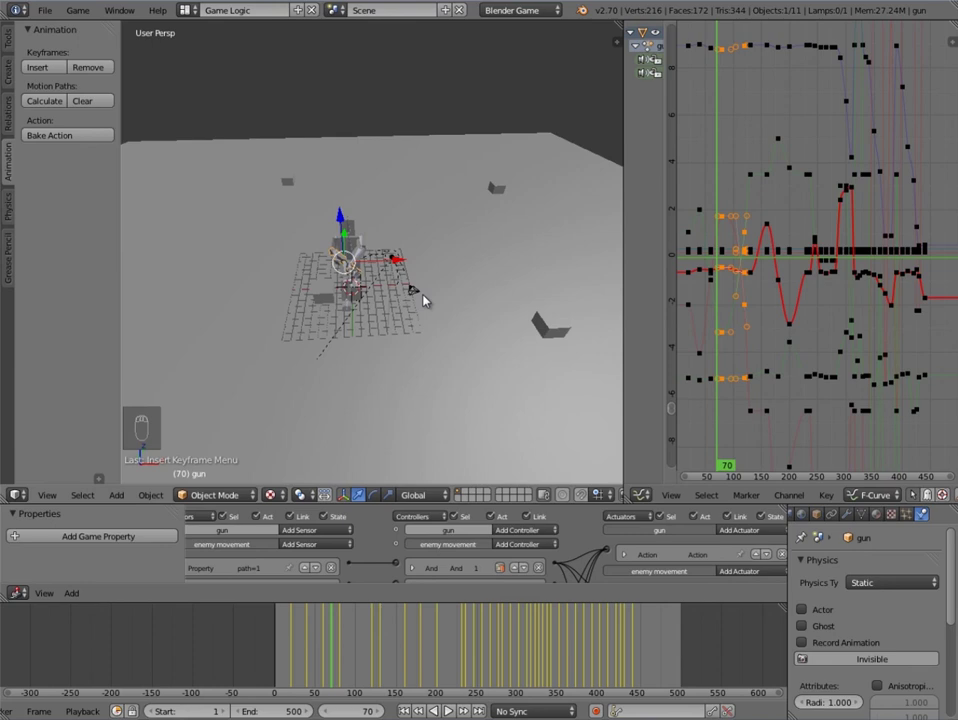
{"action": "key", "text": "p"}
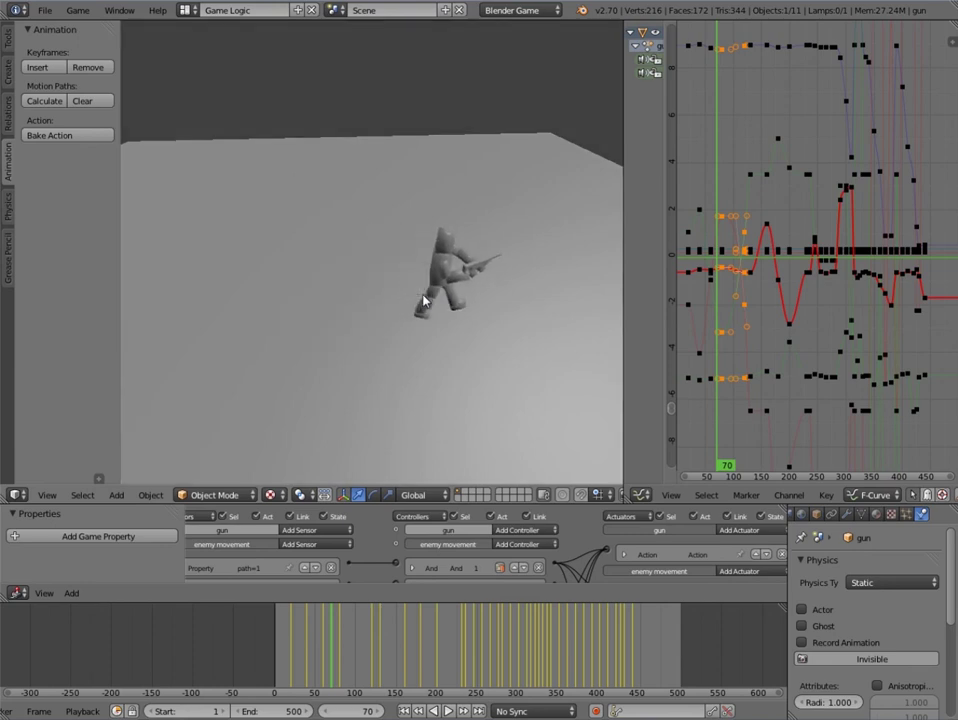